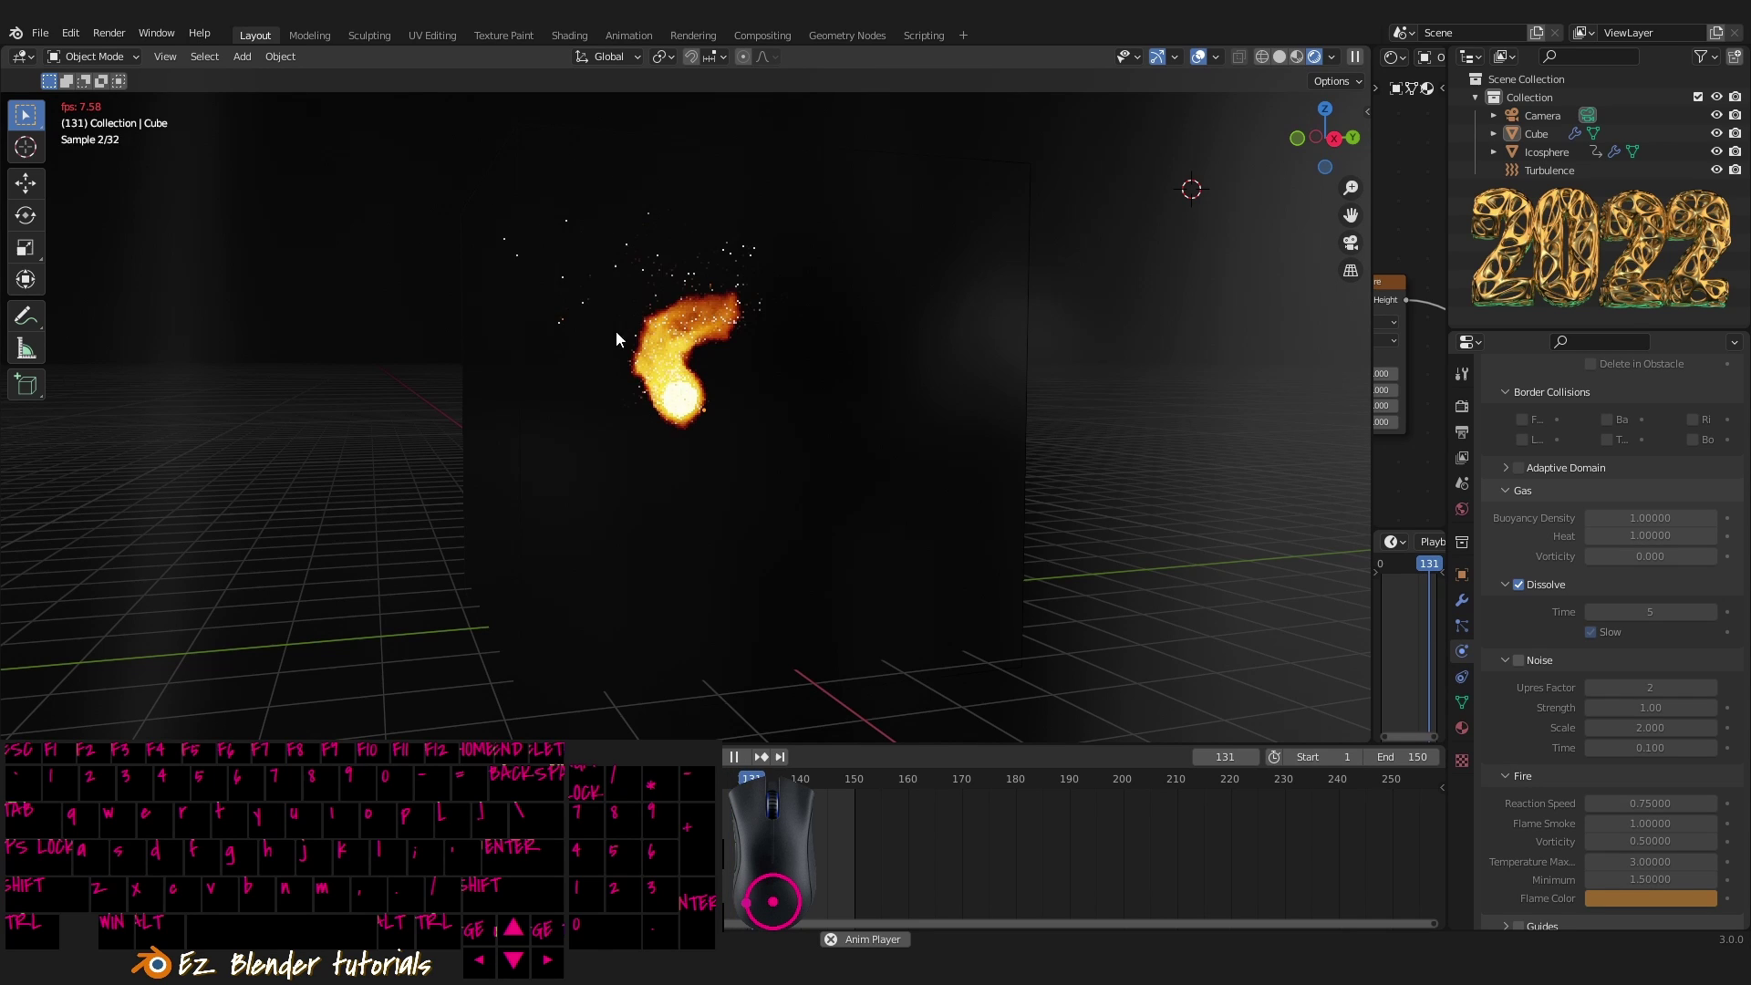
- Inspect the finished fireball from several angles, toggling rendered shading off and on
left_click_drag(787, 508, 626, 521)
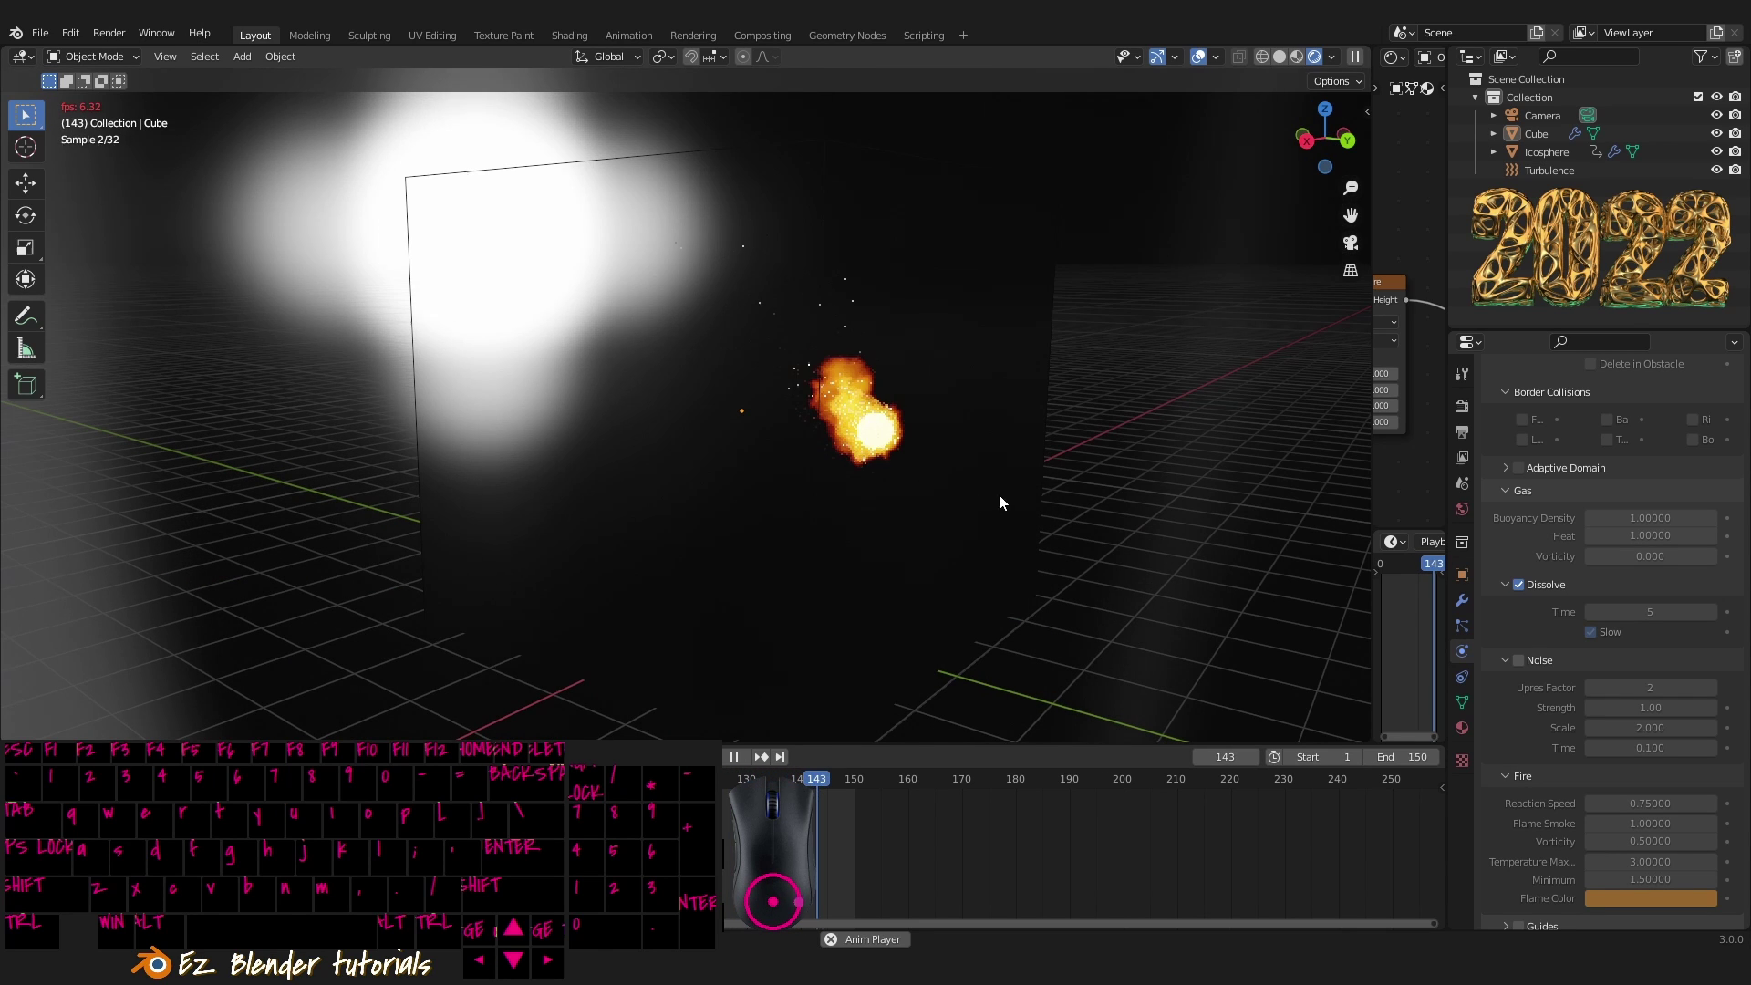
left_click_drag(685, 528, 874, 530)
key("z")
left_click_drag(830, 527, 706, 546)
left_click_drag(771, 529, 944, 518)
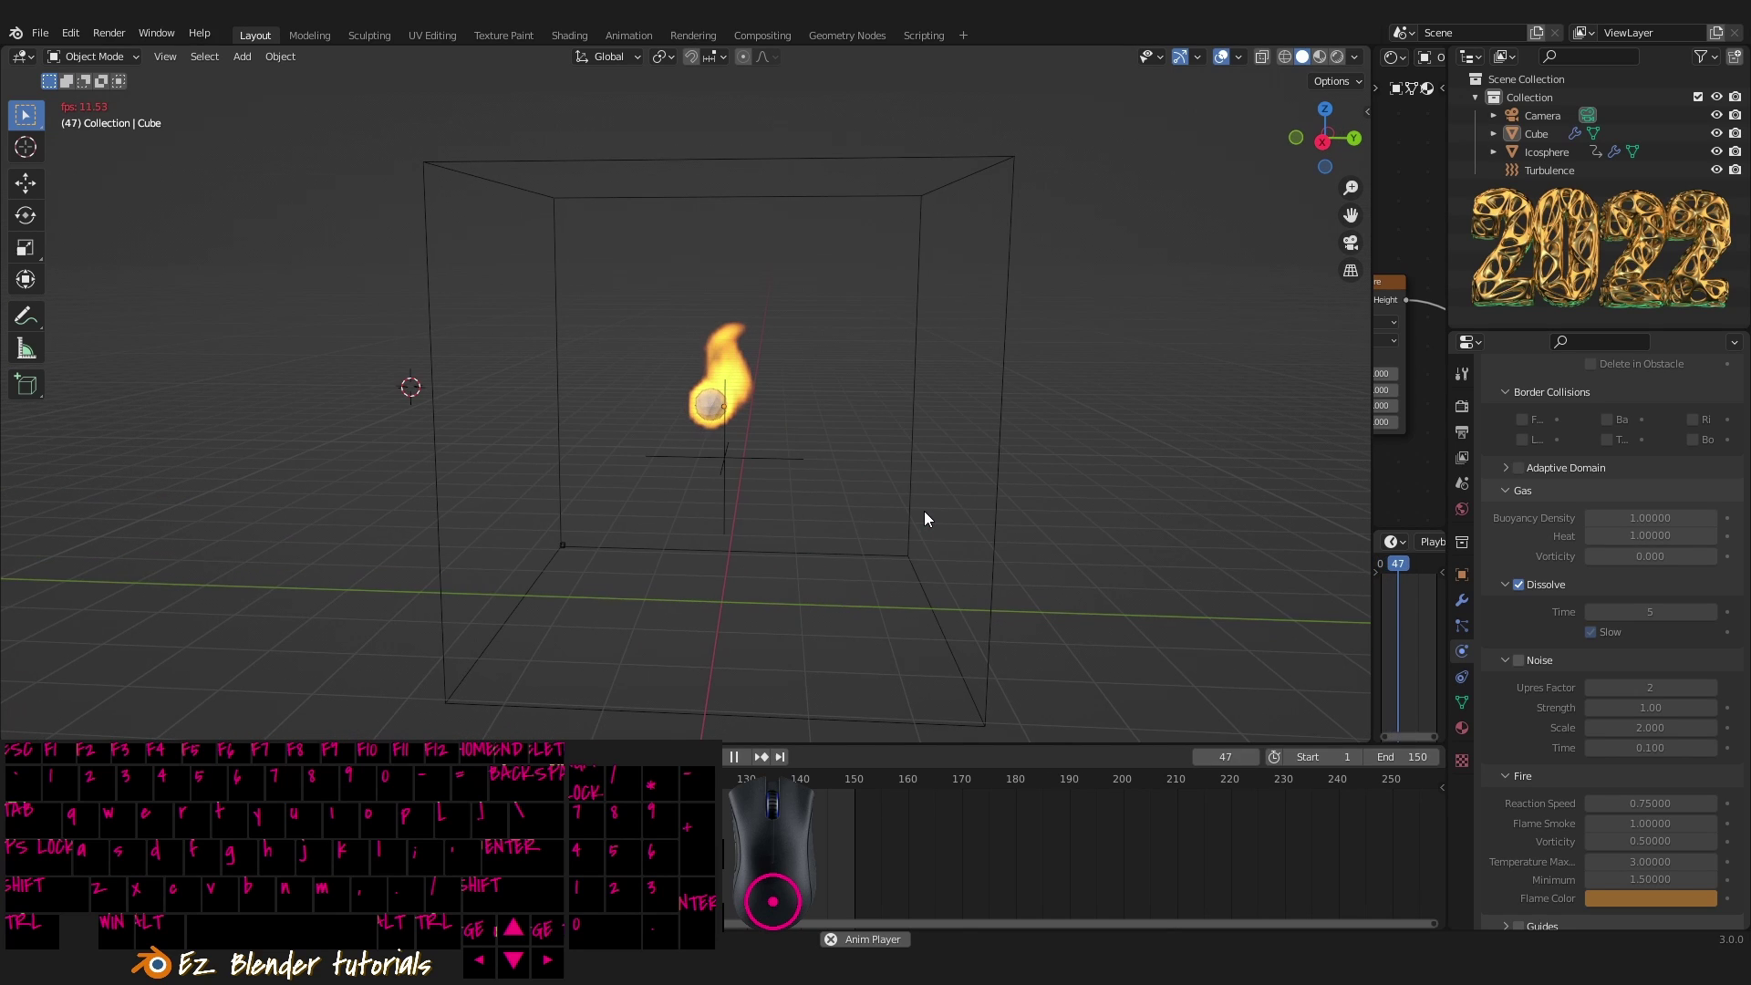
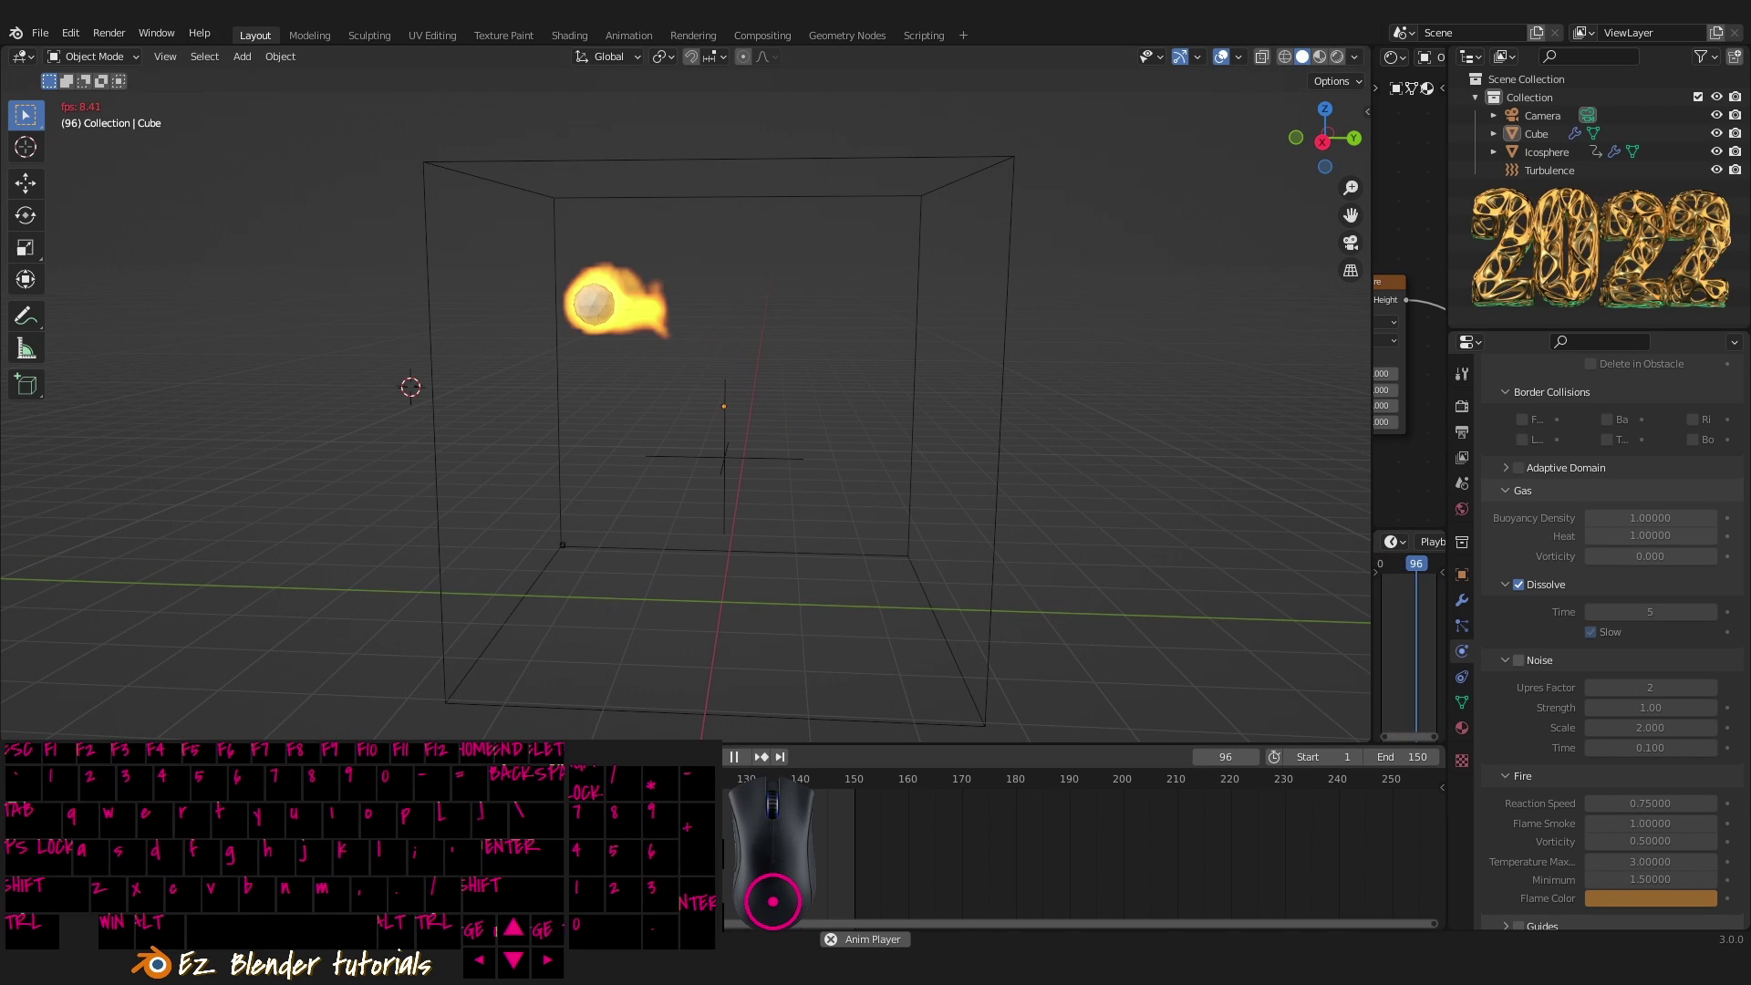
key("shift+z")
left_click_drag(914, 530, 830, 517)
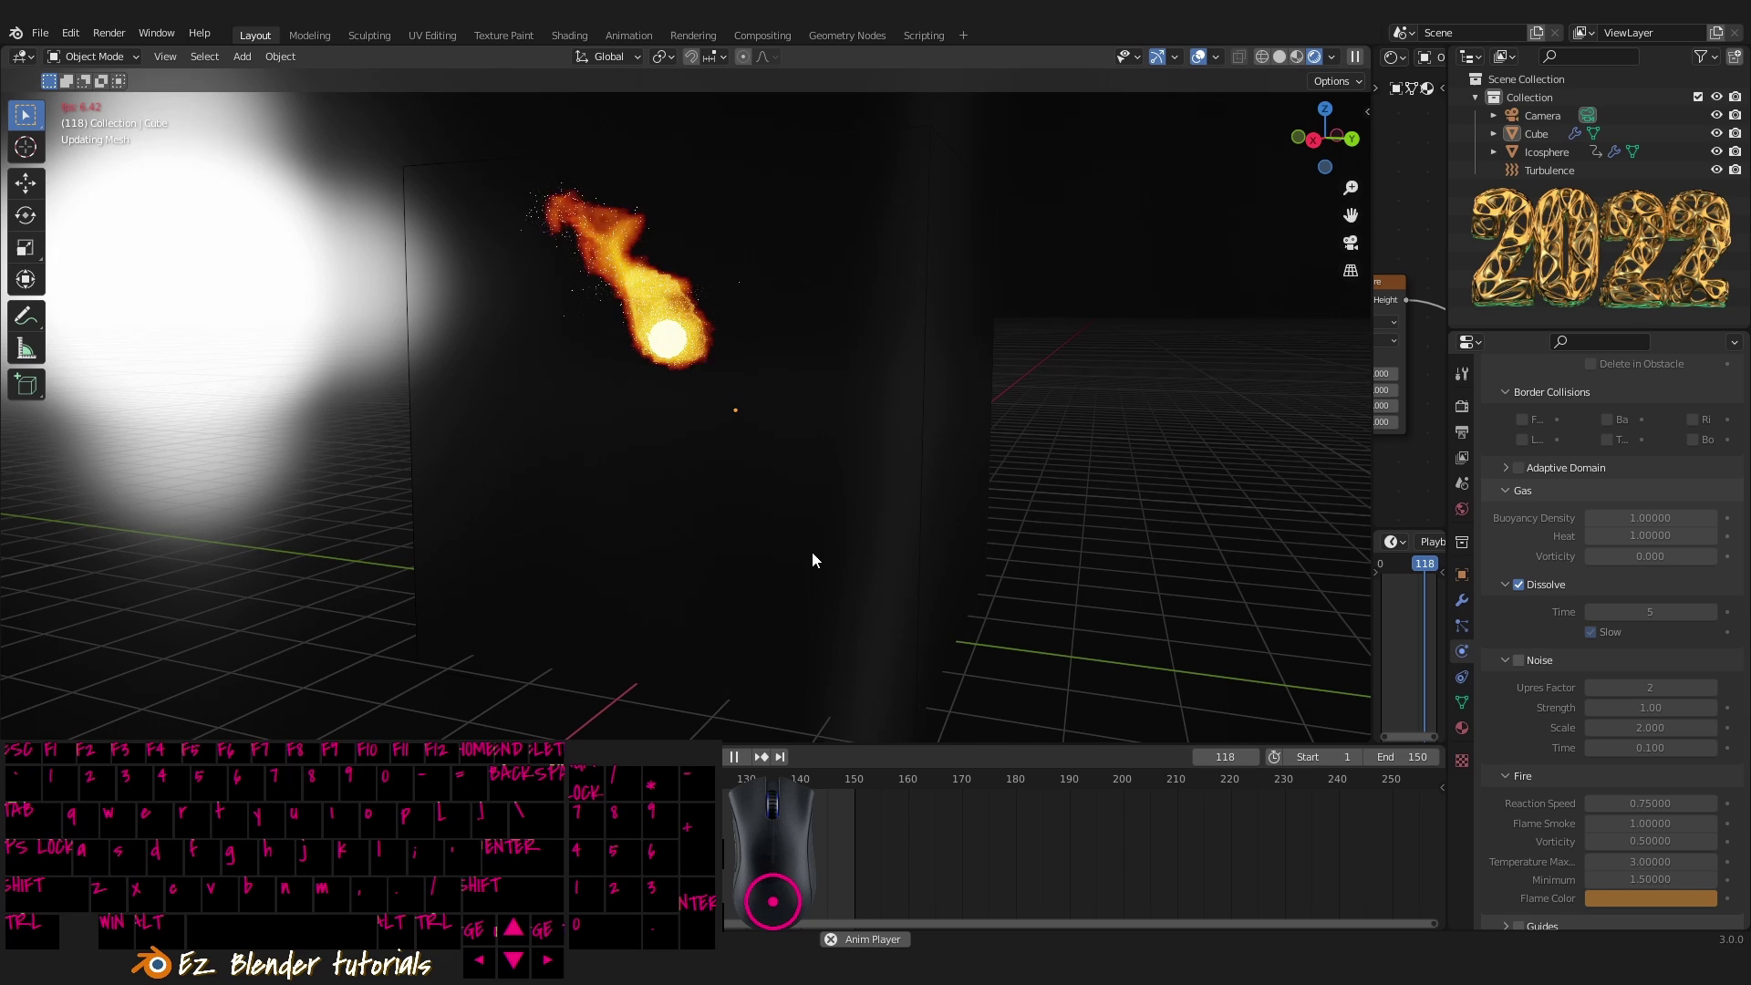
middle_click(829, 566)
middle_click(810, 546)
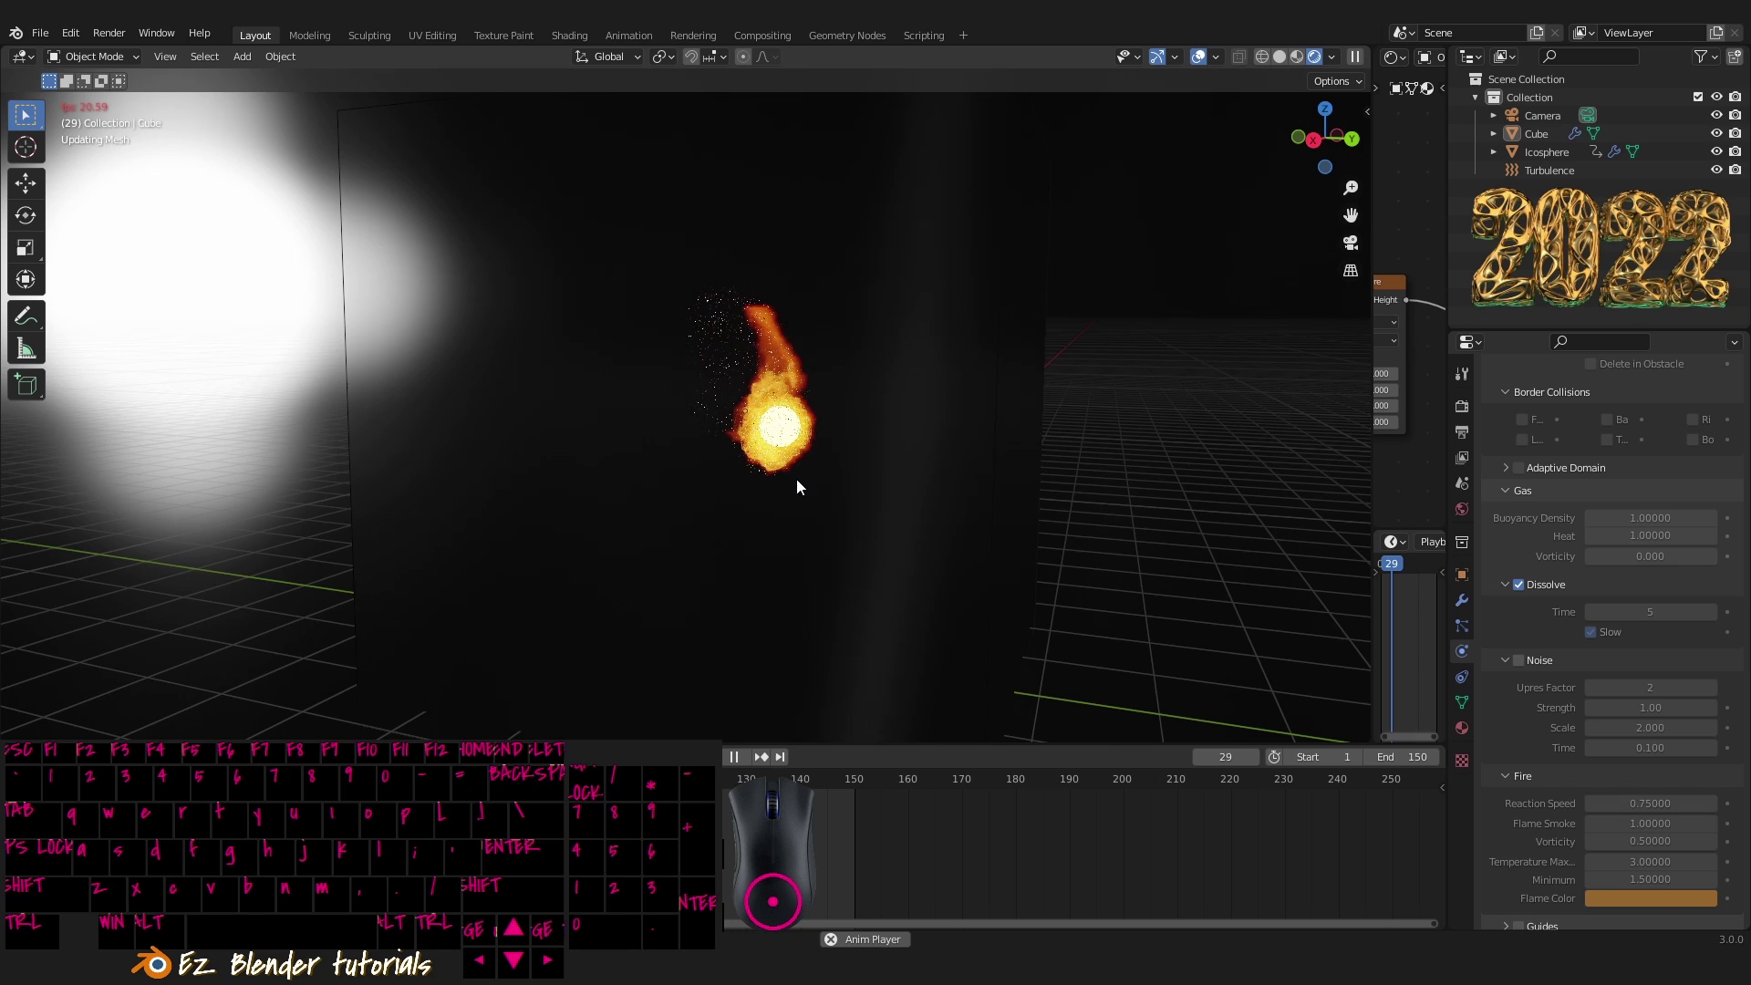
left_click_drag(798, 522, 608, 533)
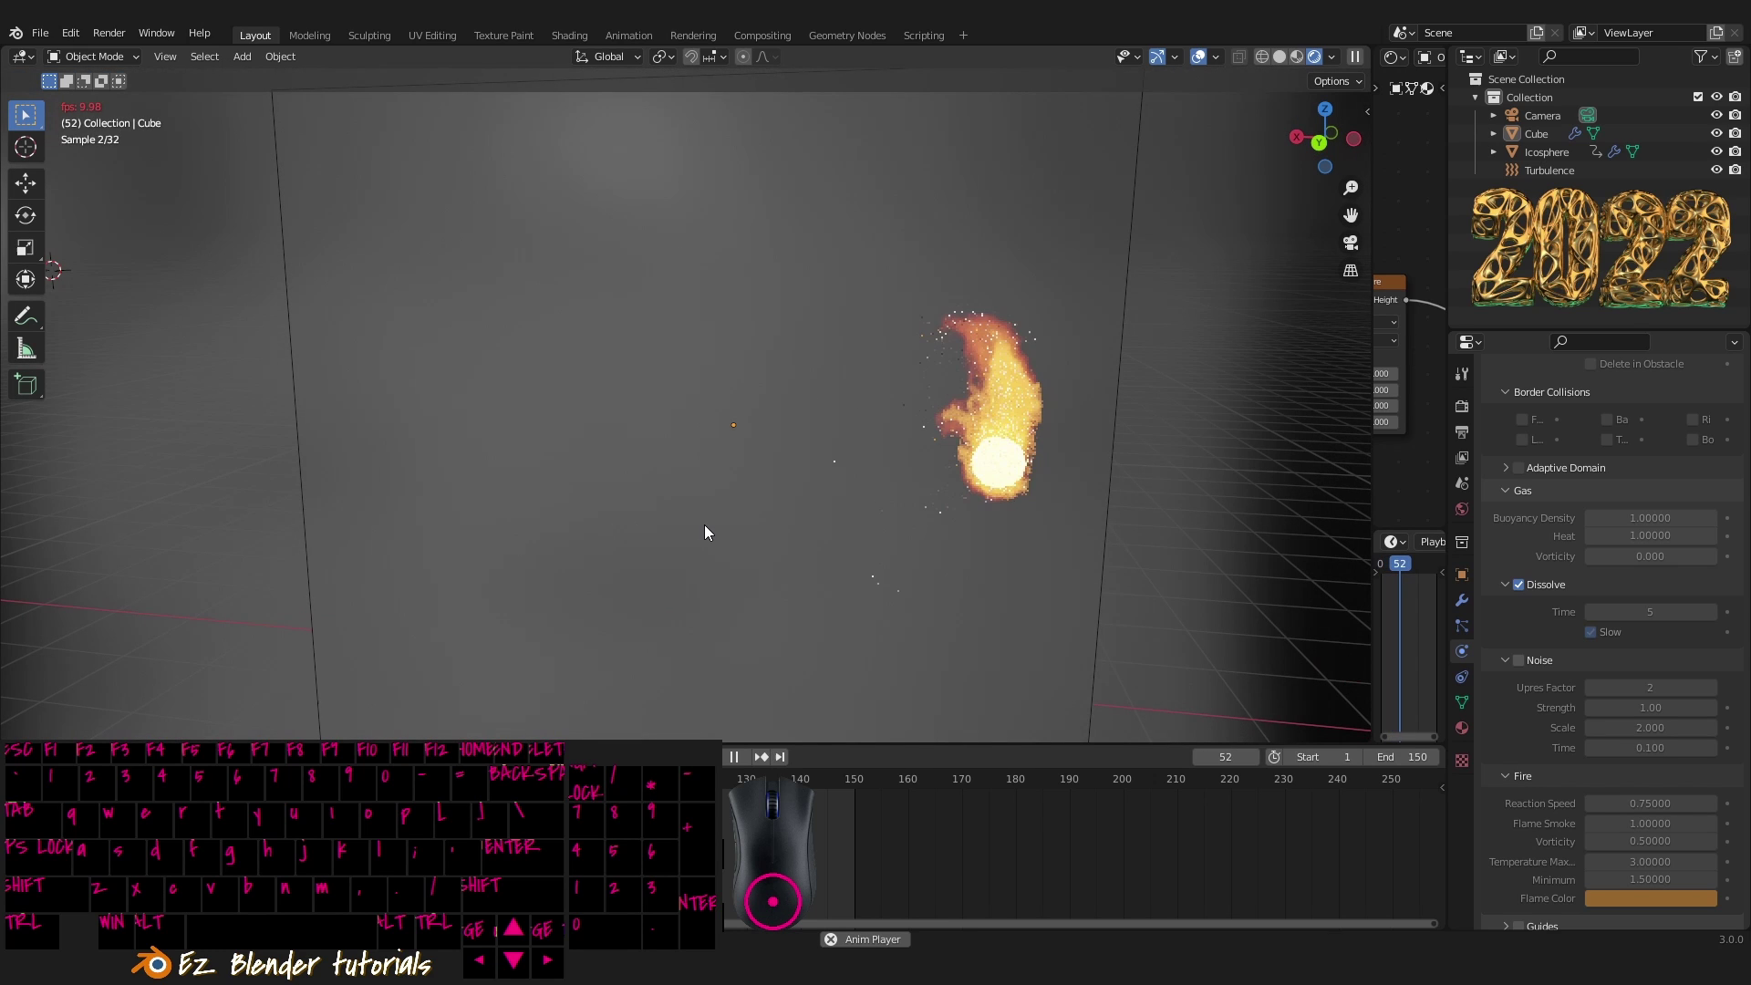
middle_click(746, 535)
left_click_drag(749, 534, 919, 520)
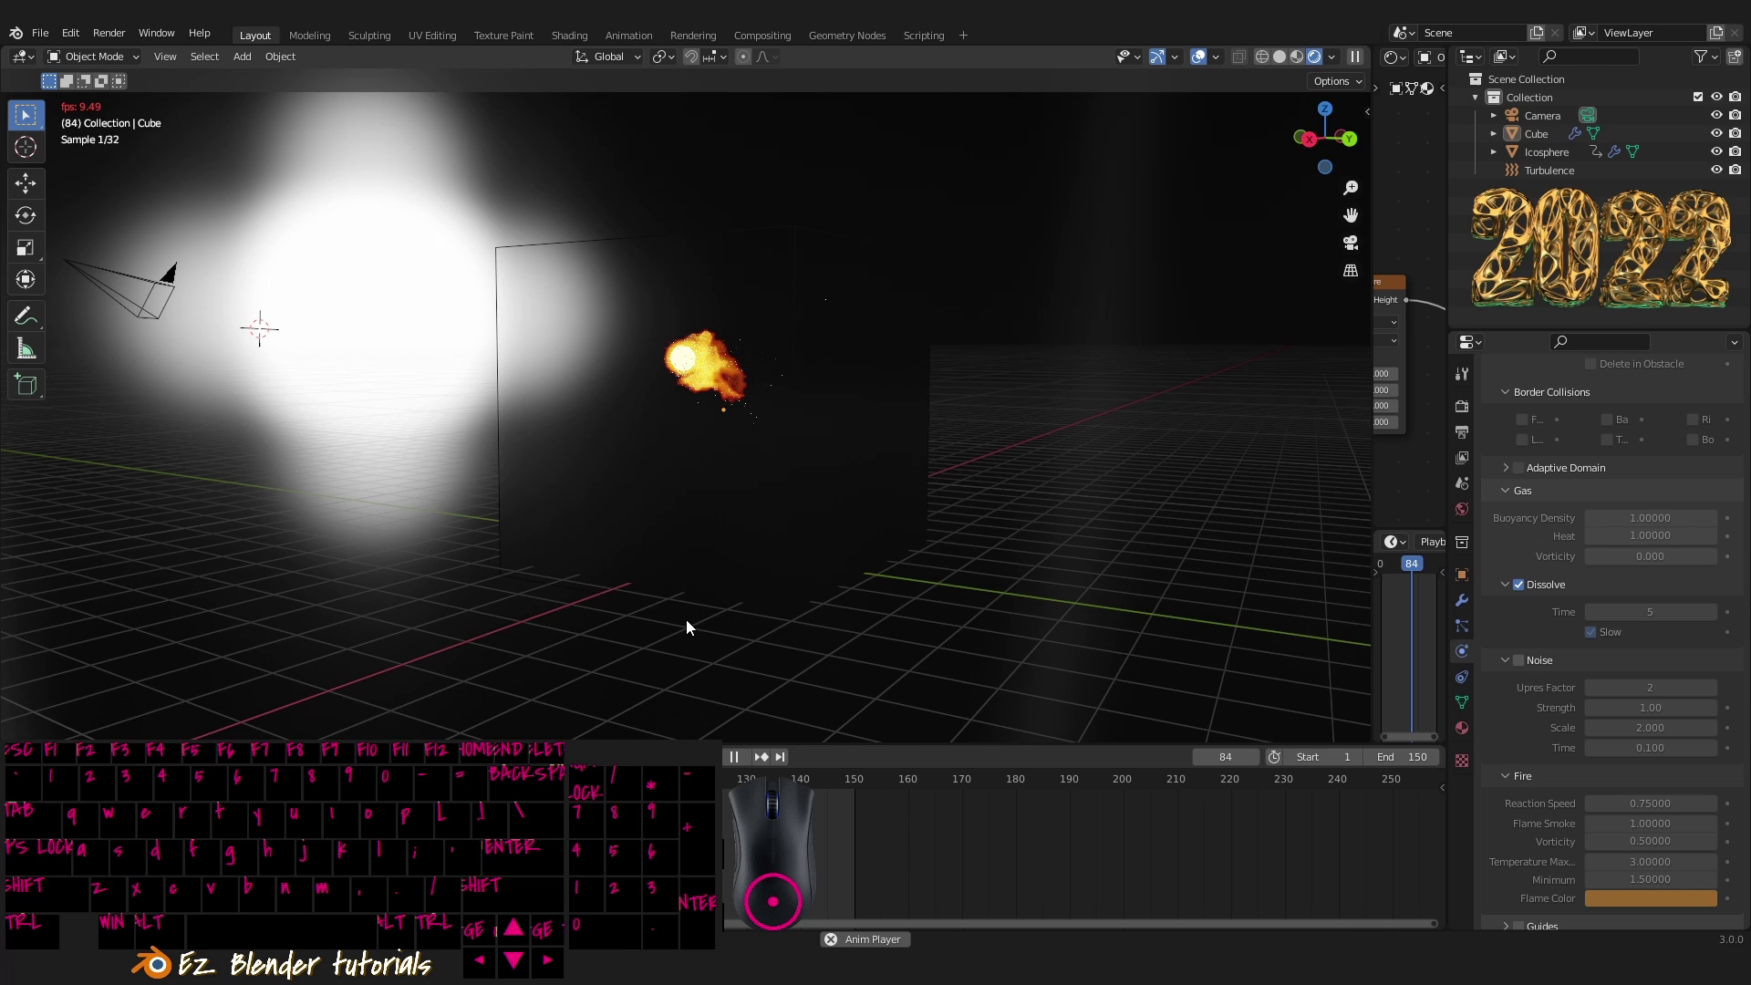
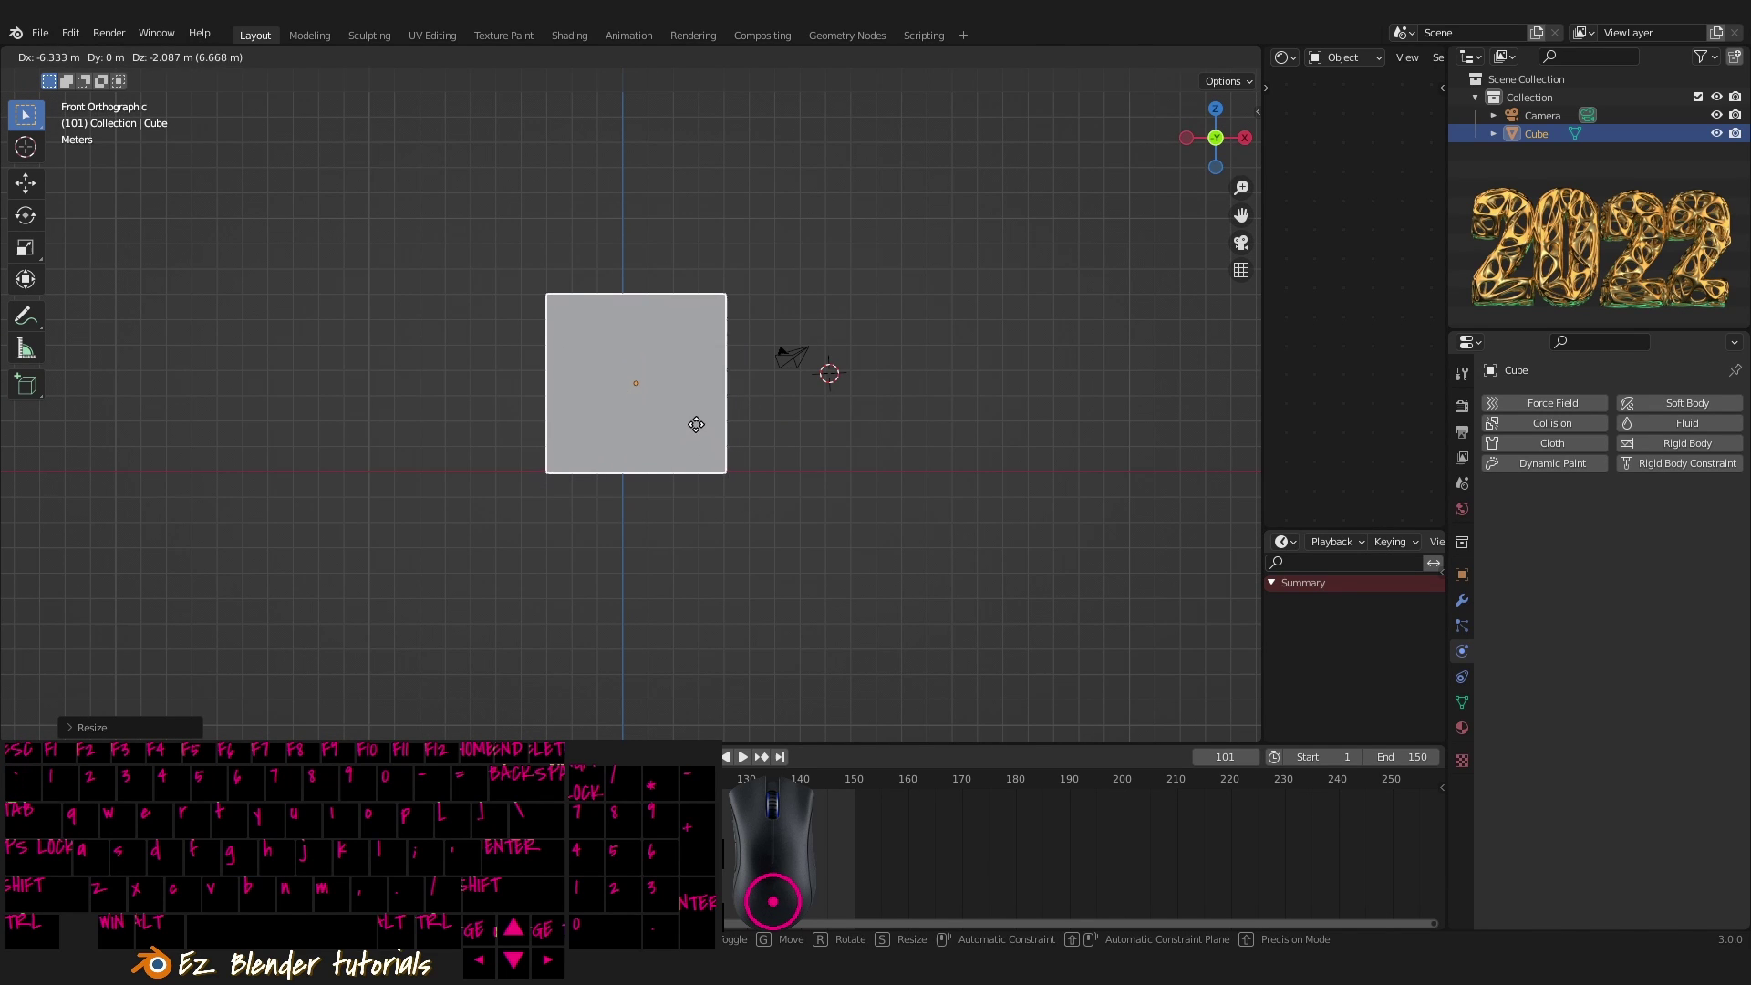
- Move the default cube above the ground and scale it up about 1.46 times
left_click_drag(696, 432, 805, 347)
key("s")
left_click(861, 463)
key("g")
left_click_drag(808, 397, 897, 386)
left_click_drag(896, 385, 1415, 533)
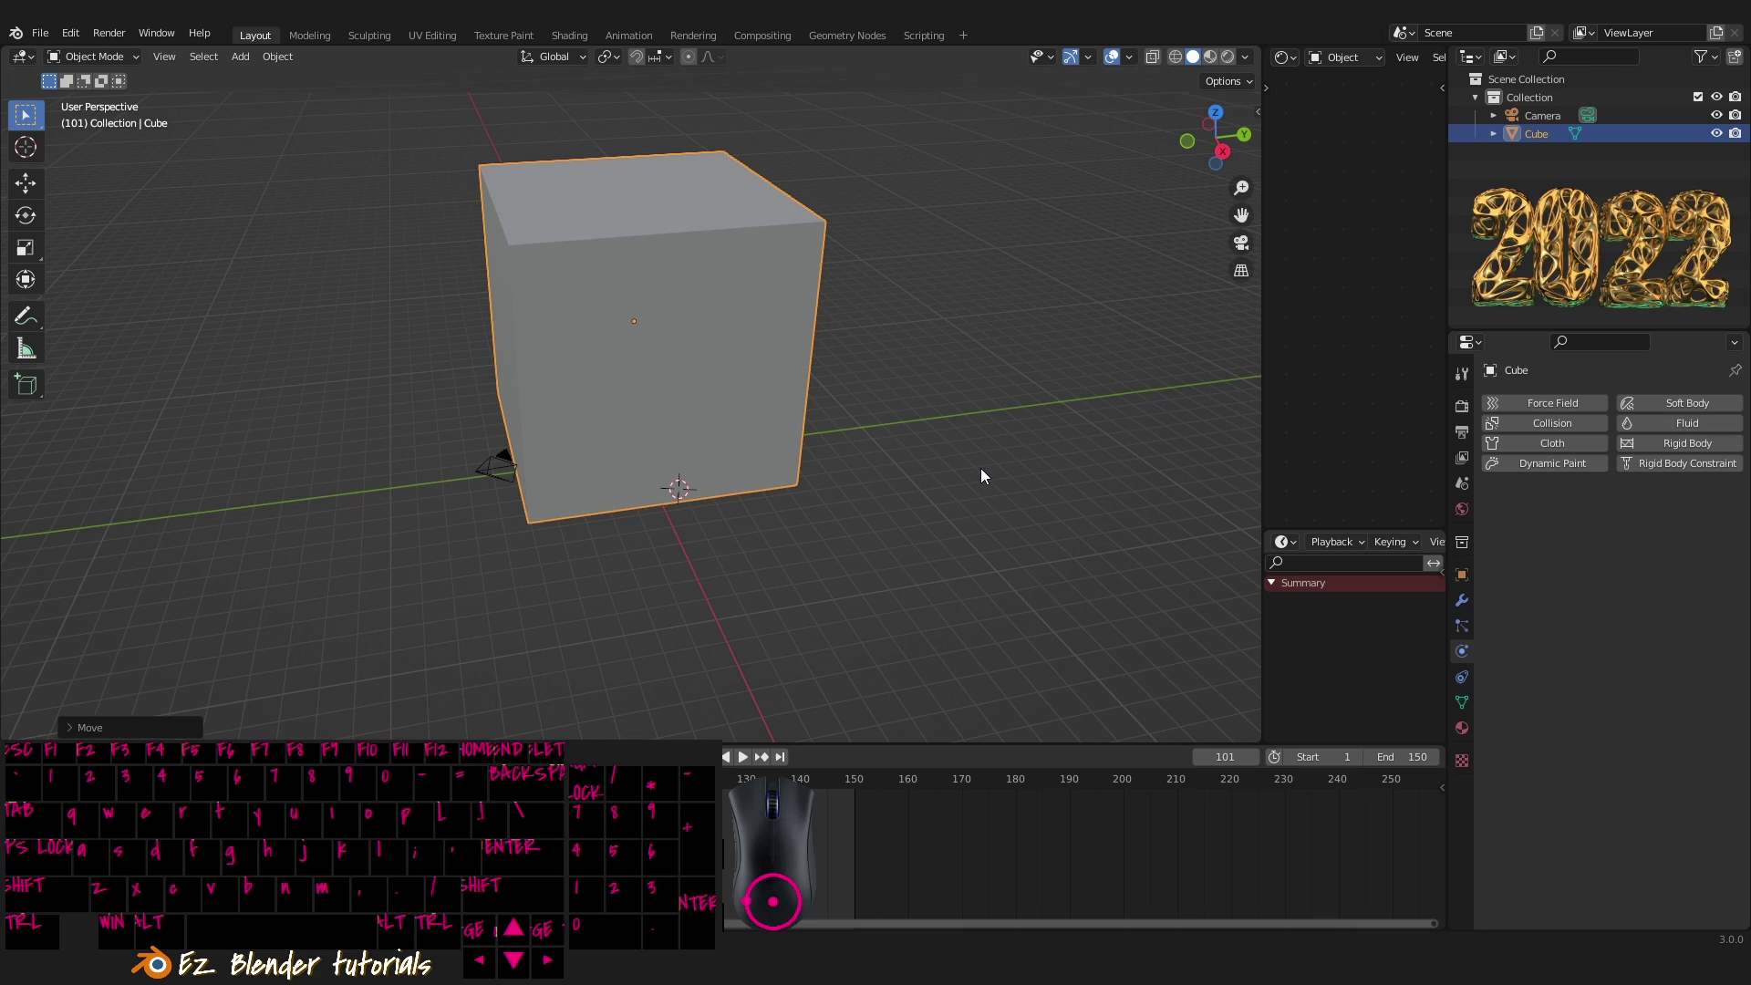
left_click_drag(830, 450, 848, 461)
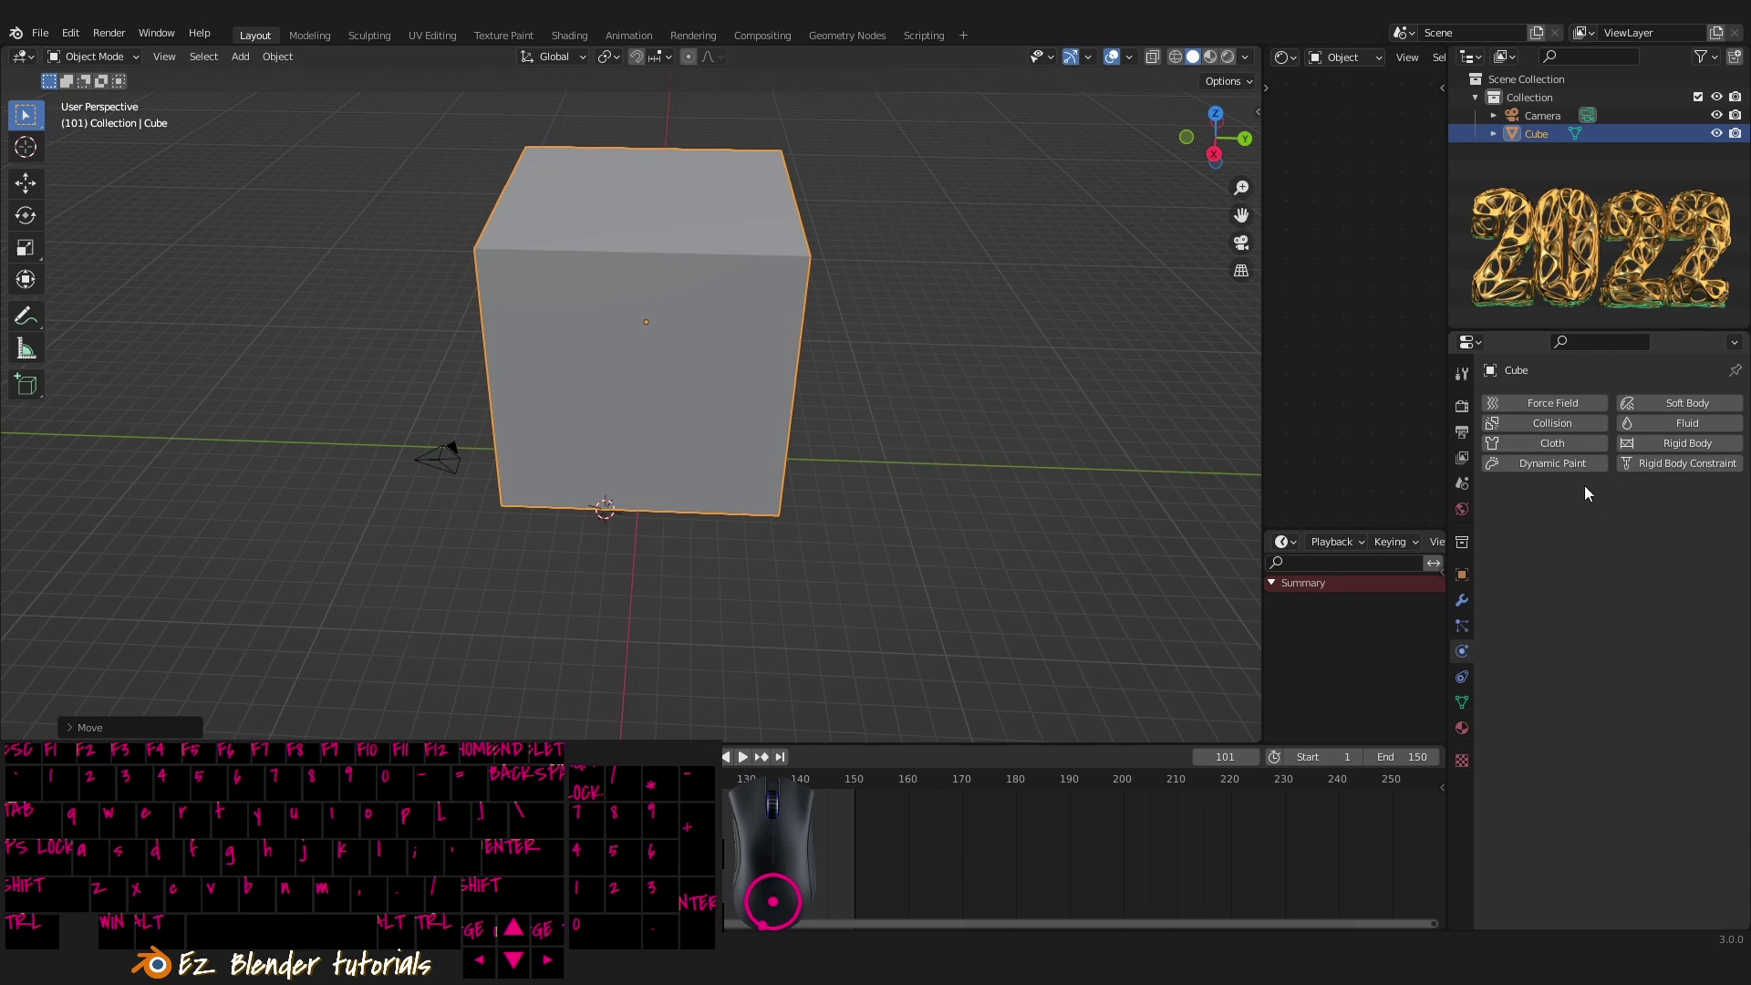
left_click_drag(1475, 677, 1473, 658)
- Add Fluid physics to the cube as a Domain with Domain Type Gas
left_click(1473, 657)
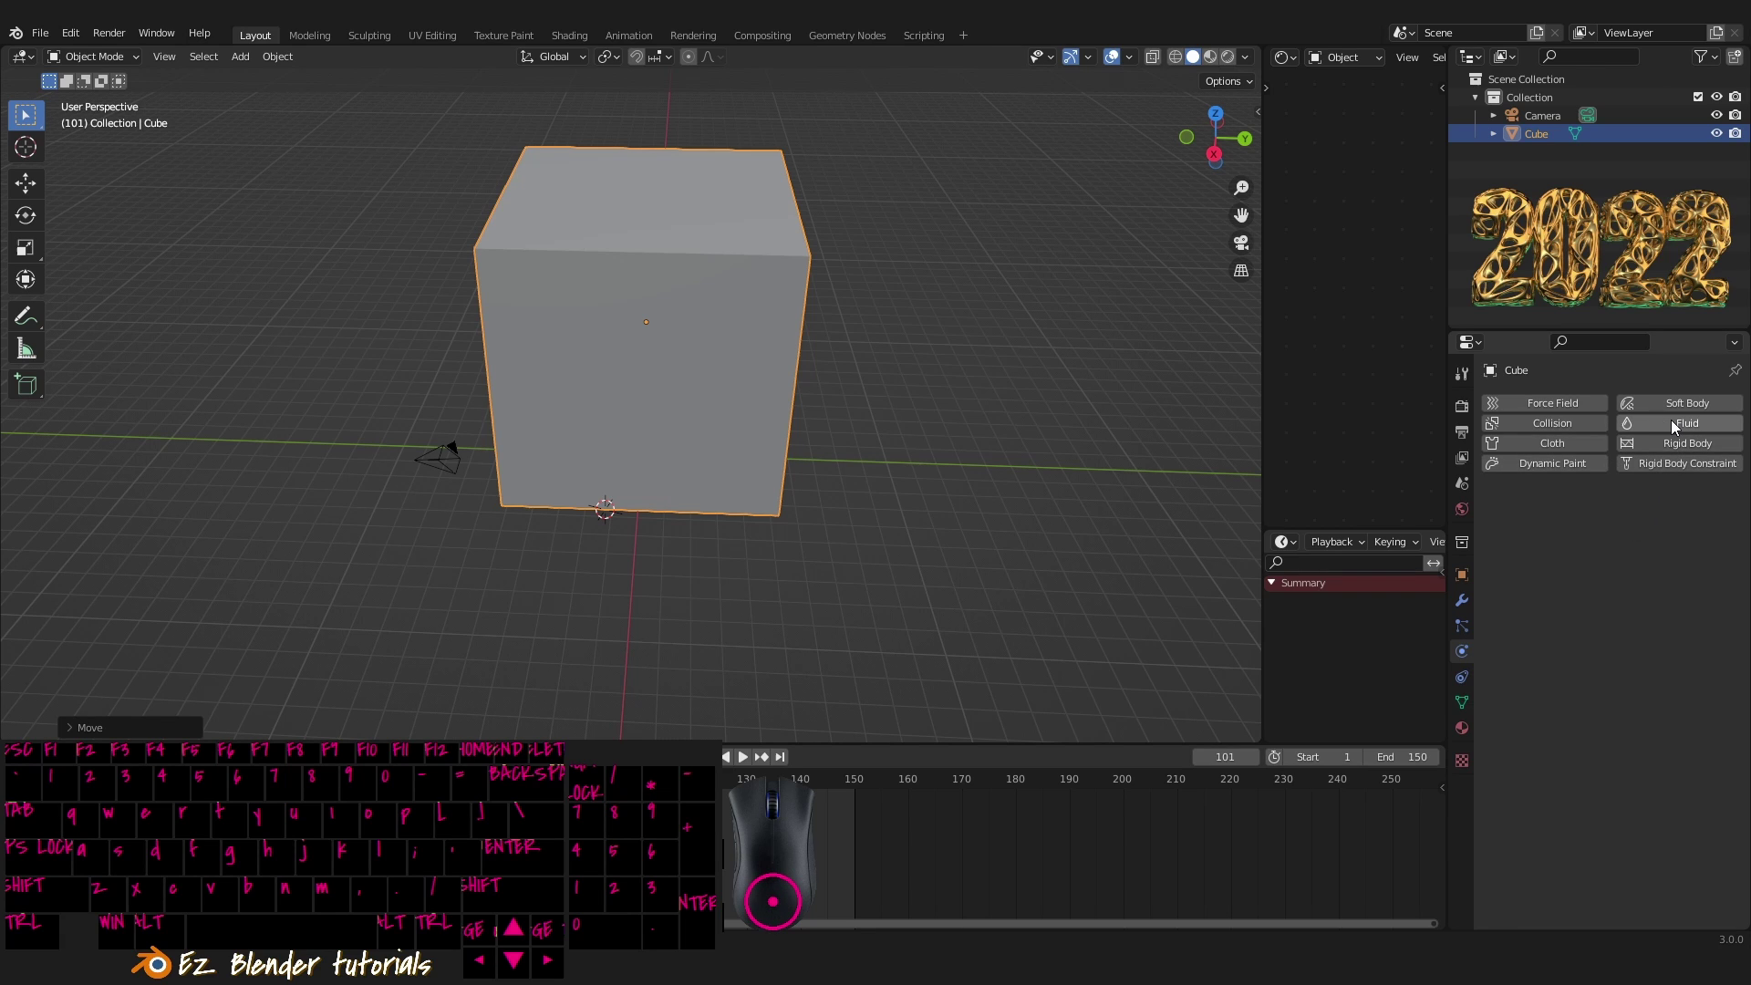
left_click_drag(1683, 425, 1430, 518)
left_click_drag(1653, 527, 1631, 561)
left_click_drag(1621, 571, 1274, 544)
left_click_drag(927, 441, 926, 435)
left_click_drag(856, 486, 1558, 596)
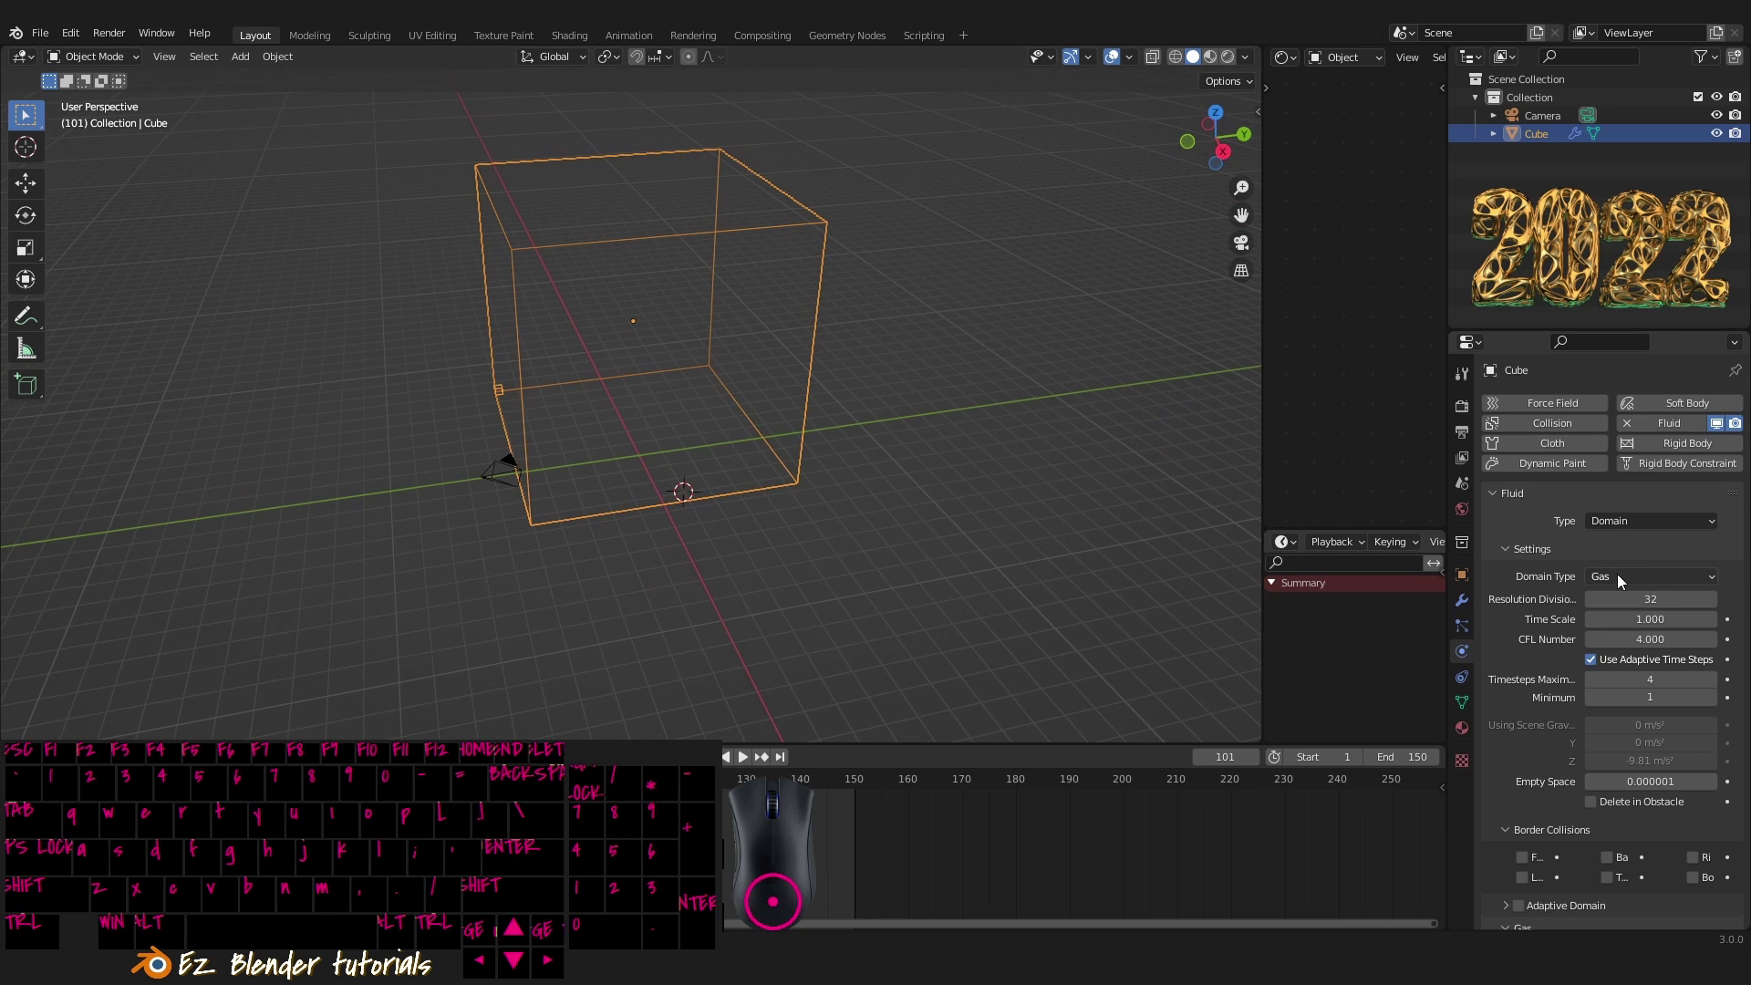
left_click(1623, 582)
left_click(1623, 582)
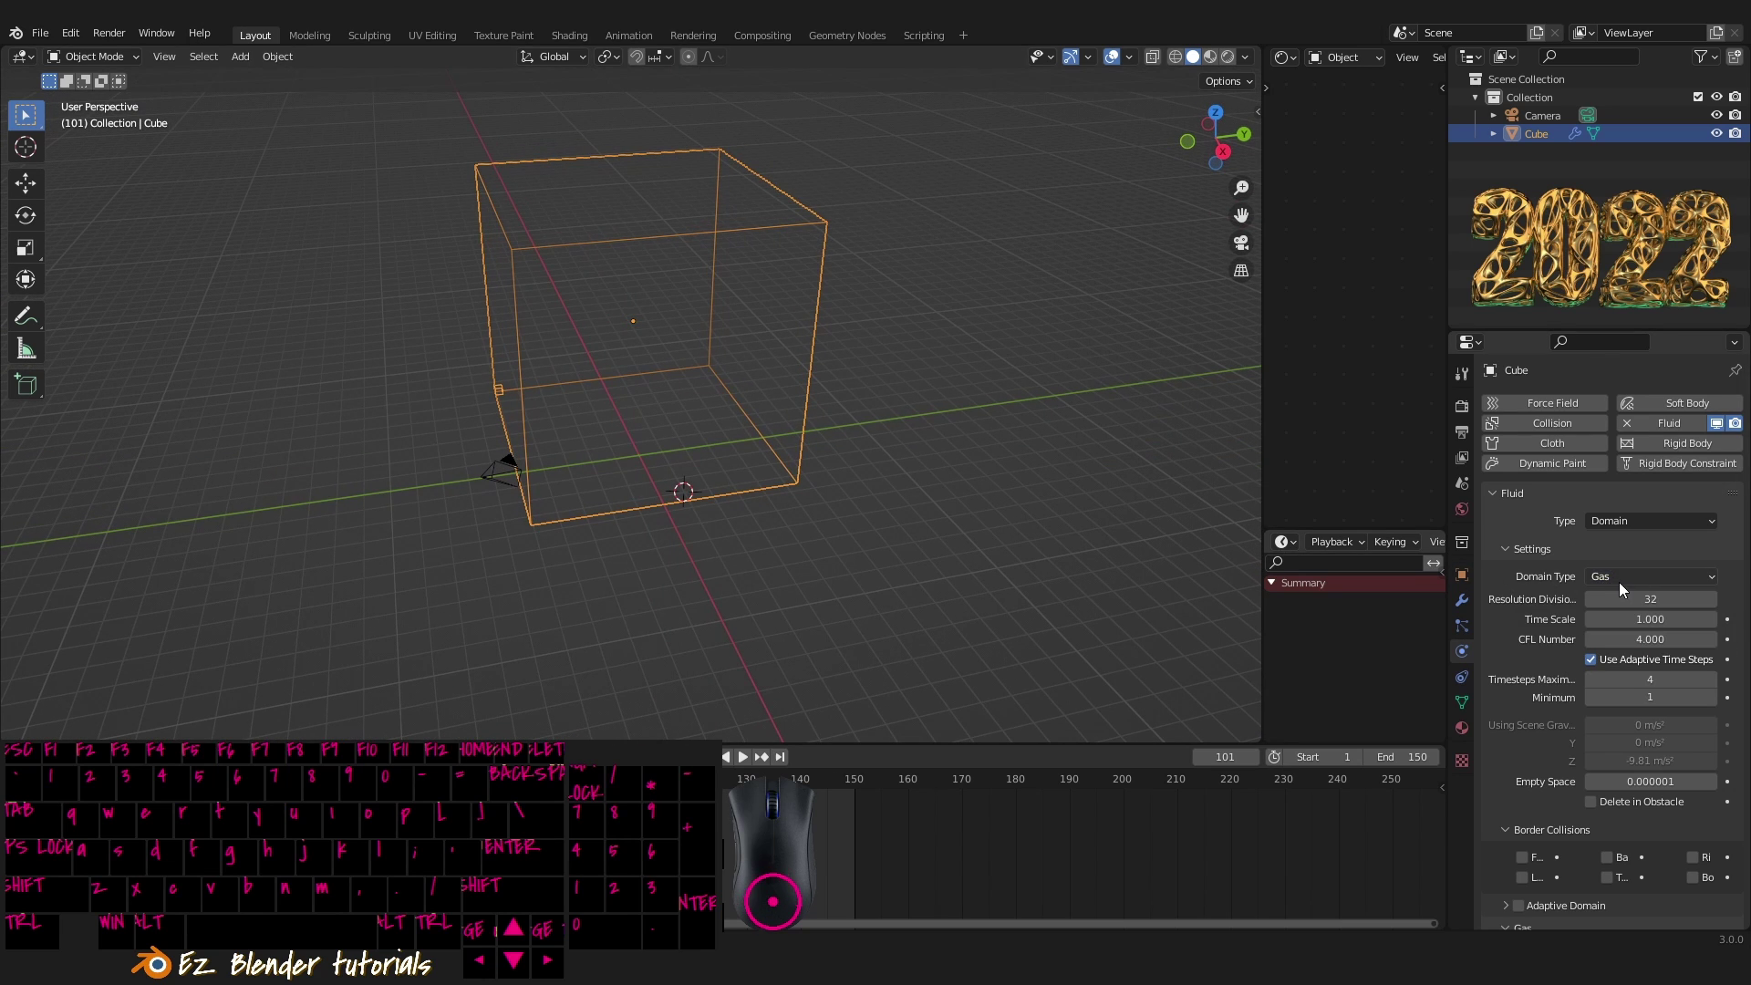
left_click(896, 491)
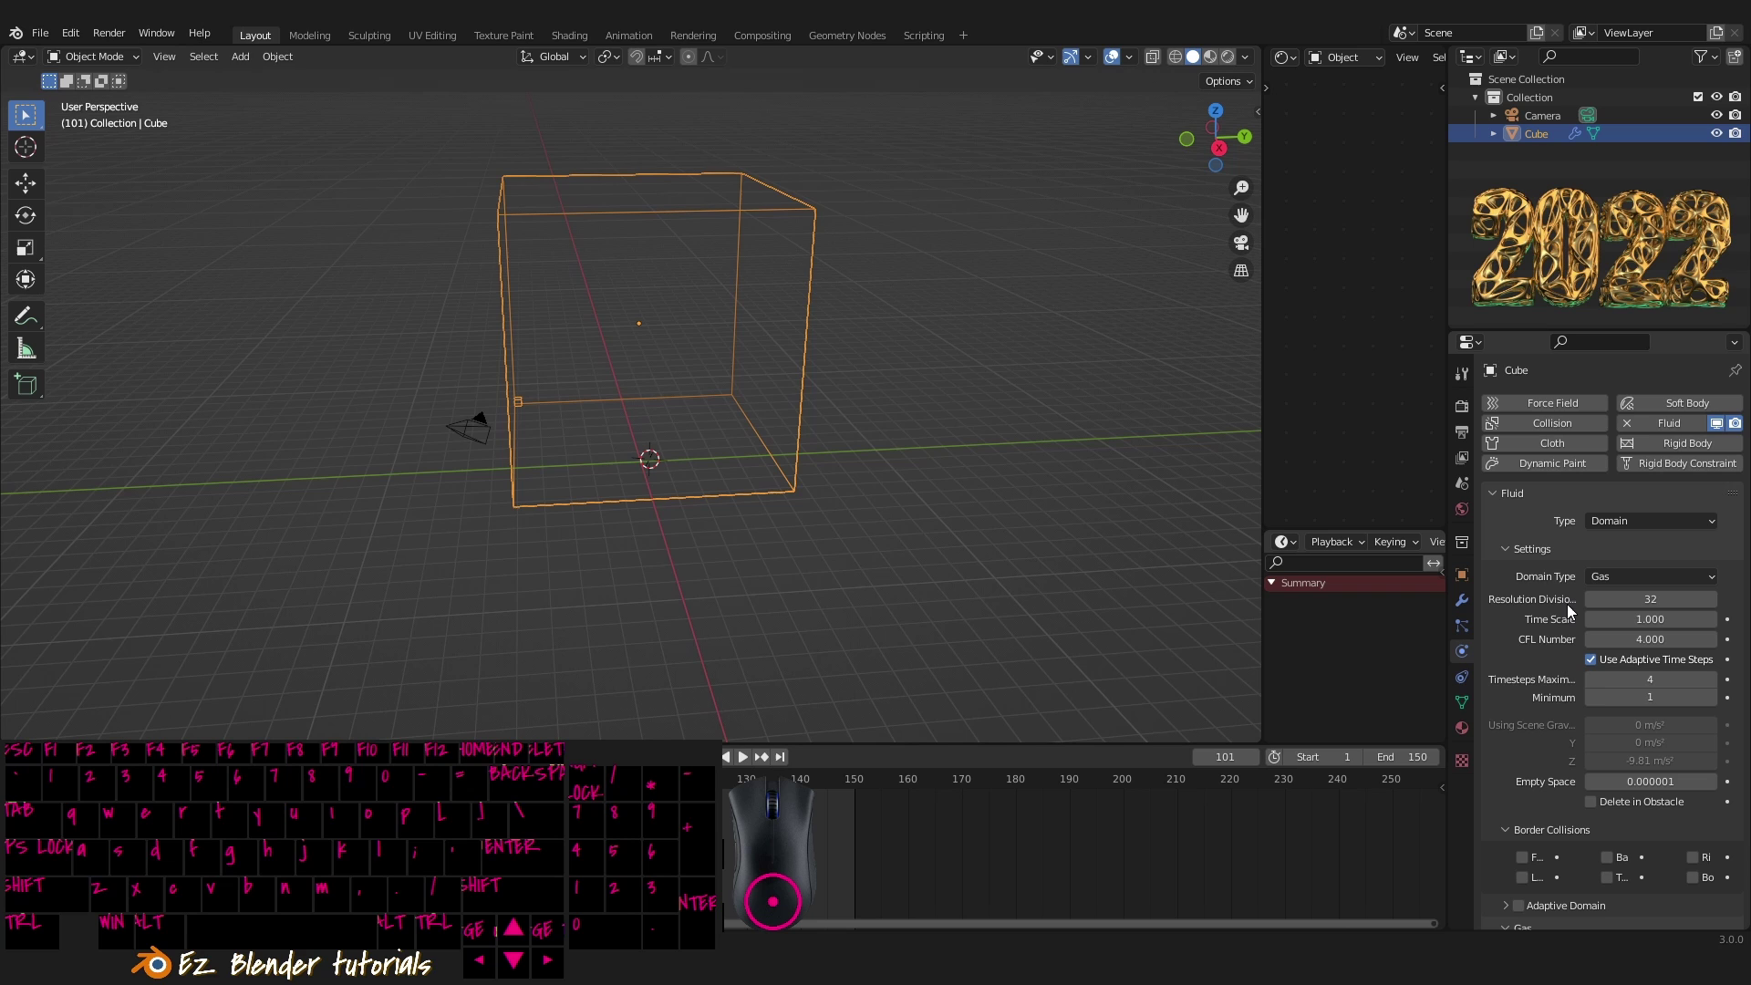
- Orbit and zoom around the wireframe domain box to check it
left_click_drag(738, 465, 858, 431)
left_click_drag(877, 439, 899, 438)
left_click_drag(611, 427, 893, 474)
left_click_drag(895, 466, 966, 482)
left_click_drag(1049, 467, 1054, 510)
left_click_drag(1031, 479, 933, 504)
left_click_drag(932, 502, 973, 507)
left_click_drag(1053, 533, 1072, 515)
left_click_drag(1020, 505, 1561, 564)
left_click_drag(725, 478, 630, 562)
right_click(637, 530)
middle_click(640, 528)
right_click(627, 480)
left_click_drag(638, 483, 644, 489)
left_click_drag(634, 528, 610, 476)
left_click_drag(574, 452, 670, 528)
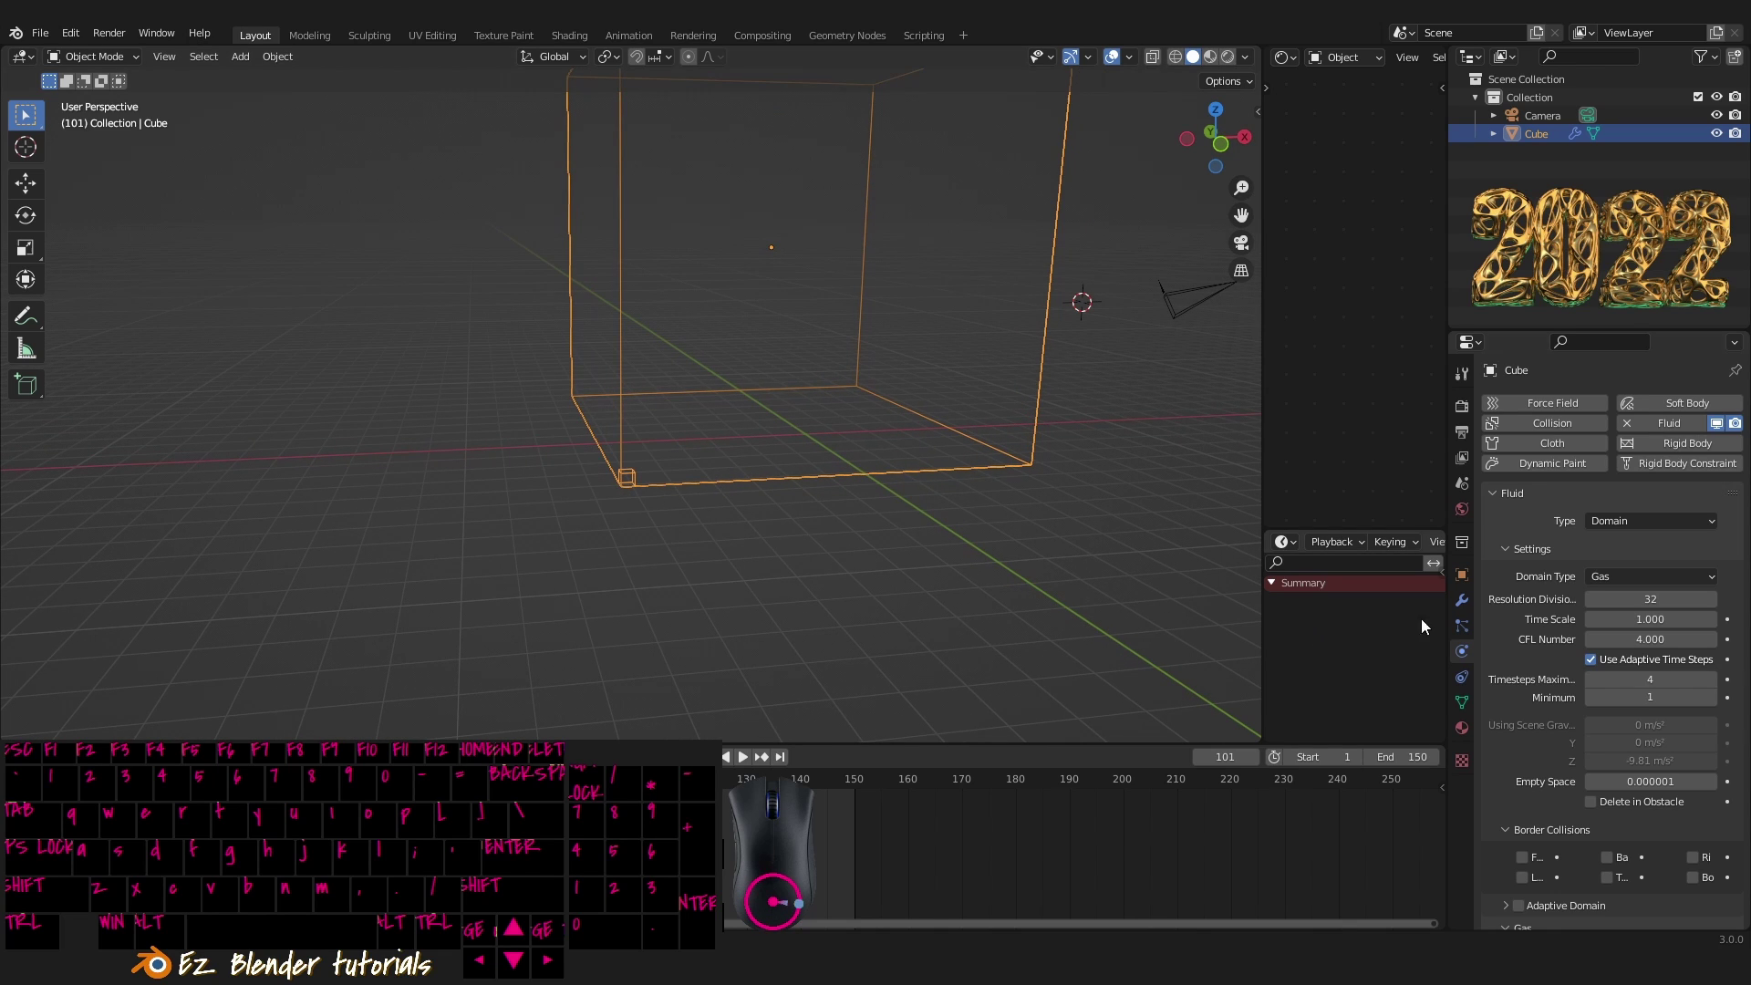
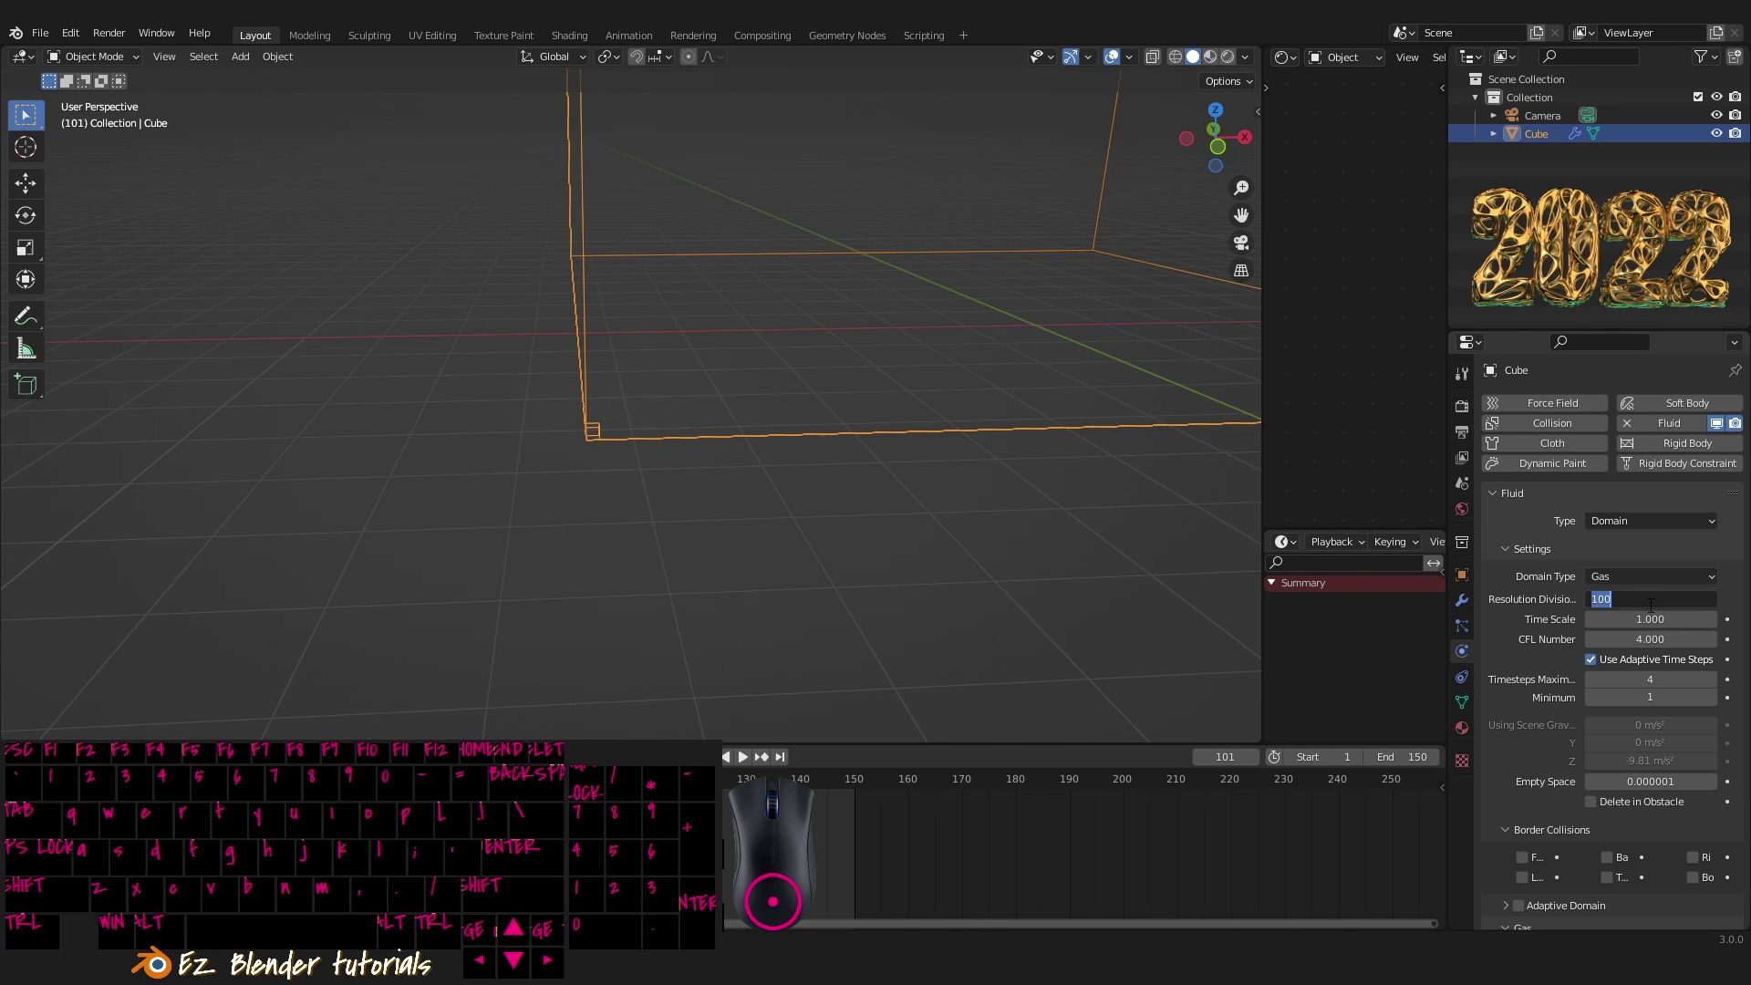
- Set the domain's Resolution Divisions to 64
key("KP_6")
key("KP_4")
key("KP_Enter")
middle_click(988, 552)
left_click_drag(1034, 509, 1501, 607)
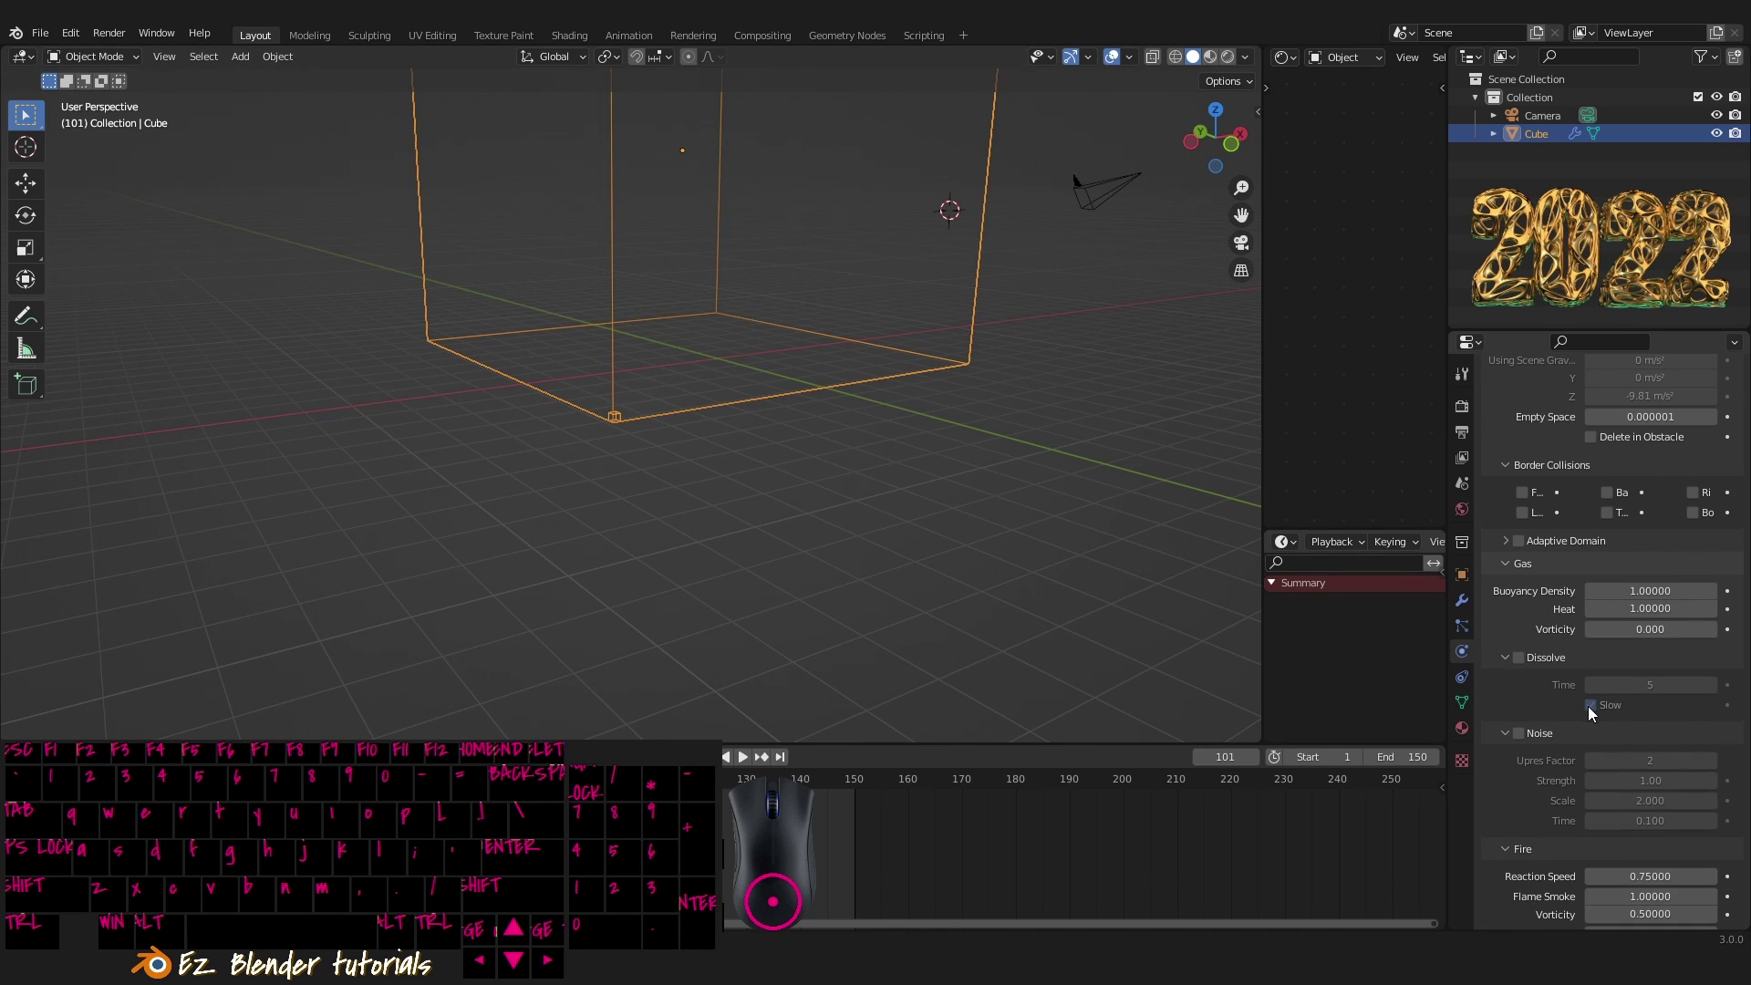
middle_click(1571, 683)
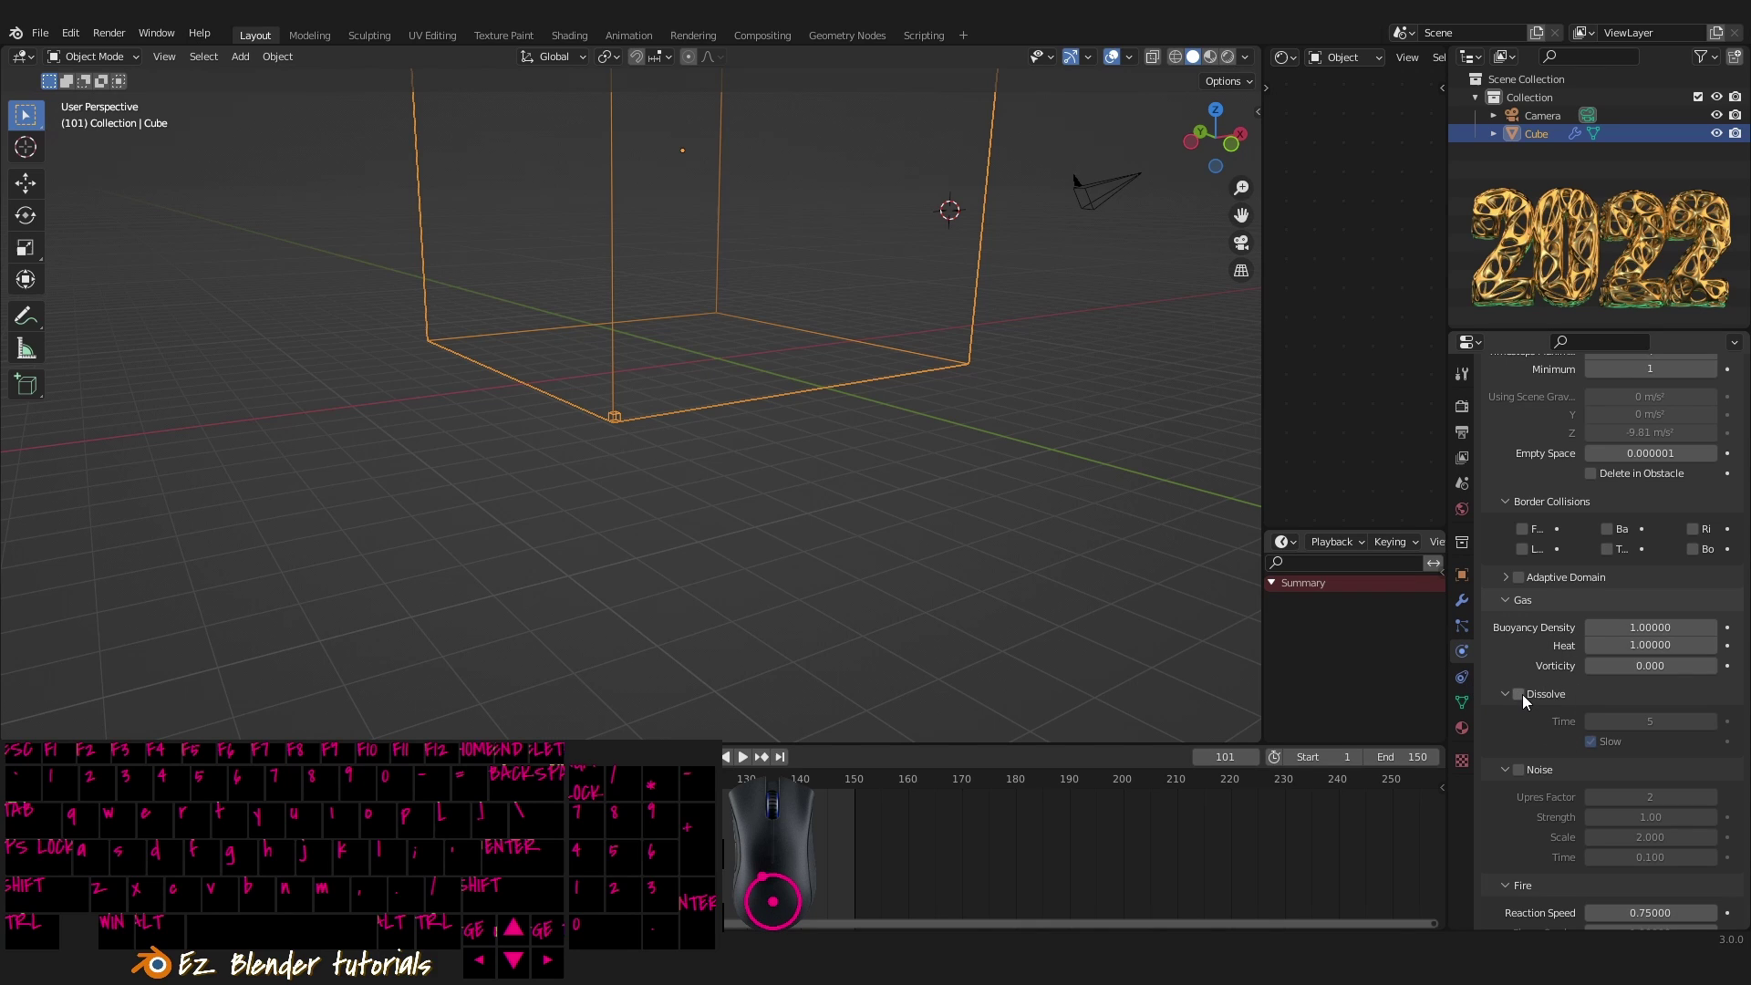
- Enable smoke Dissolve with Slow and set the Flame Color to light orange
left_click_drag(1526, 704, 1638, 755)
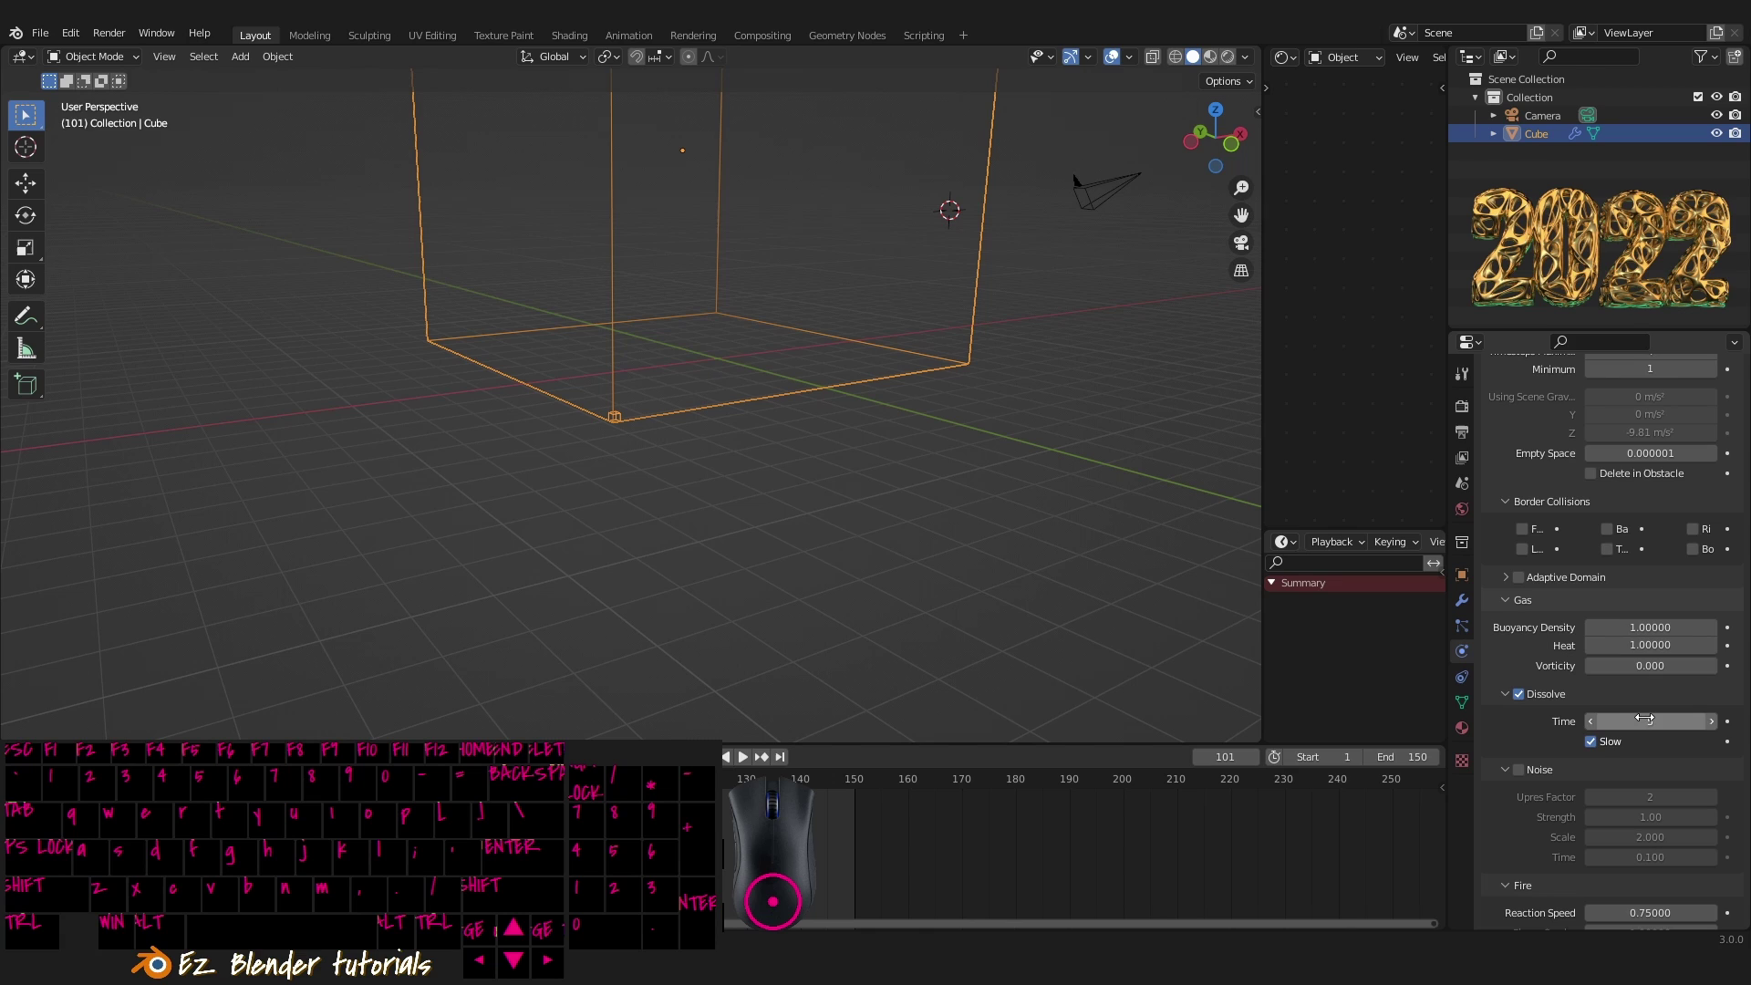
middle_click(1588, 724)
middle_click(1605, 742)
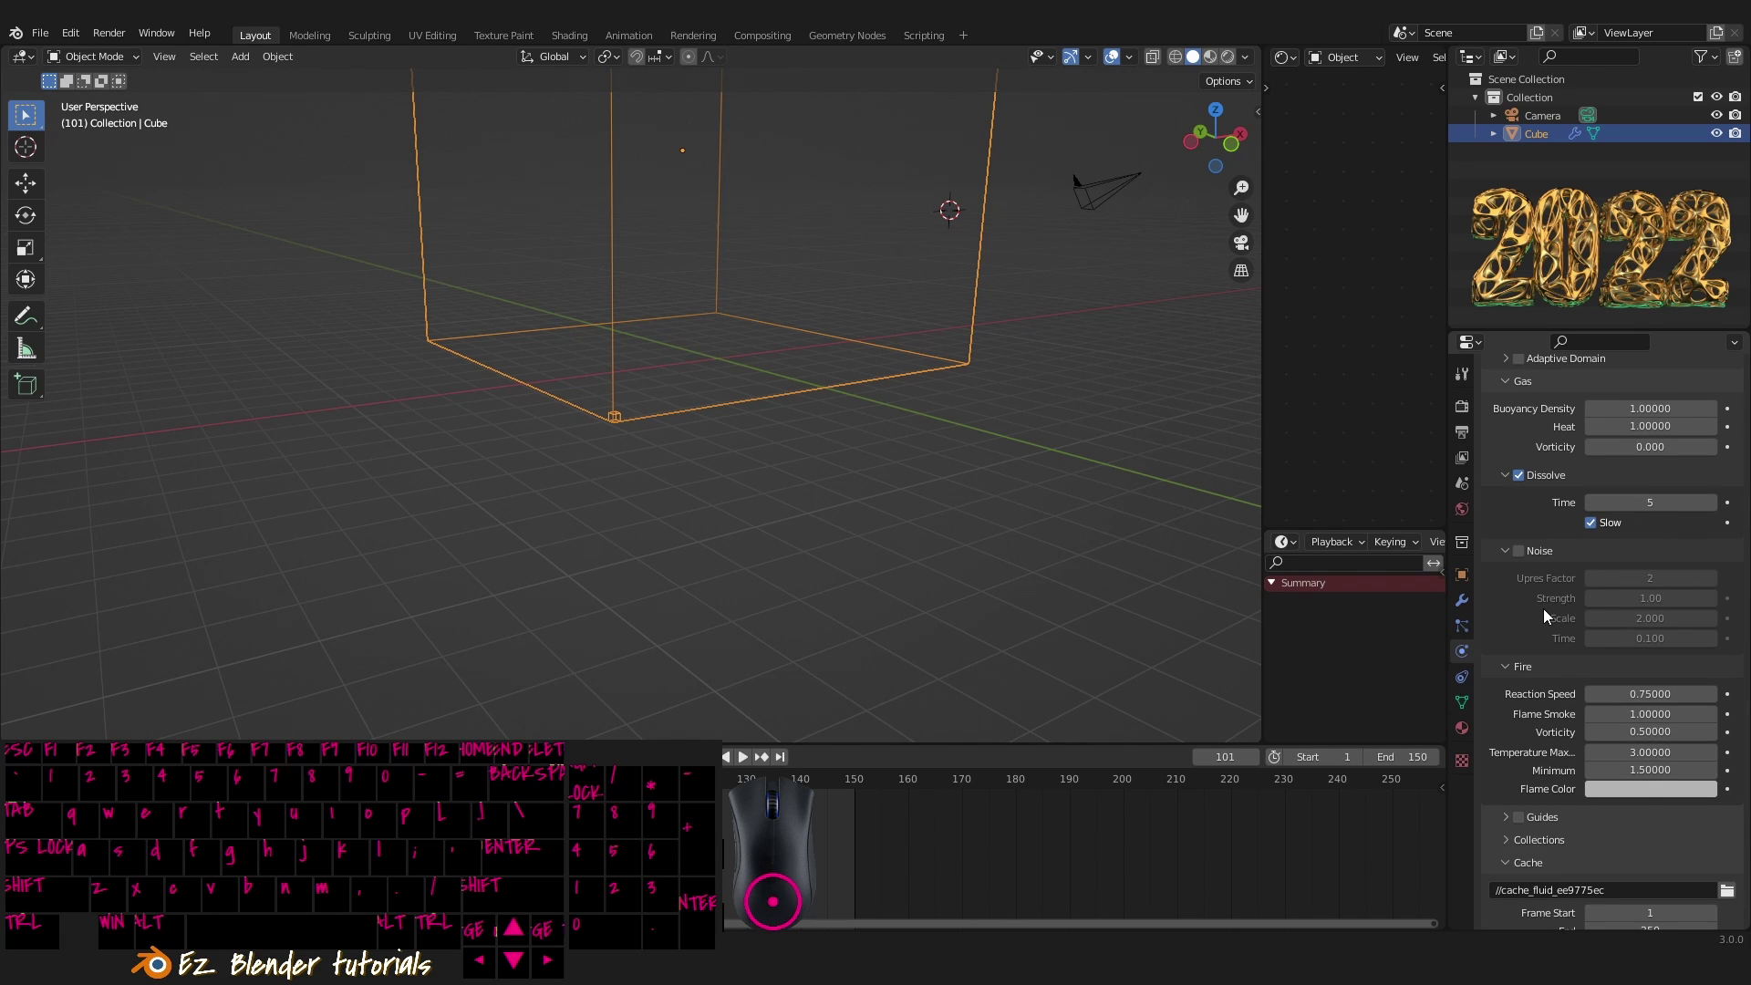
middle_click(1554, 616)
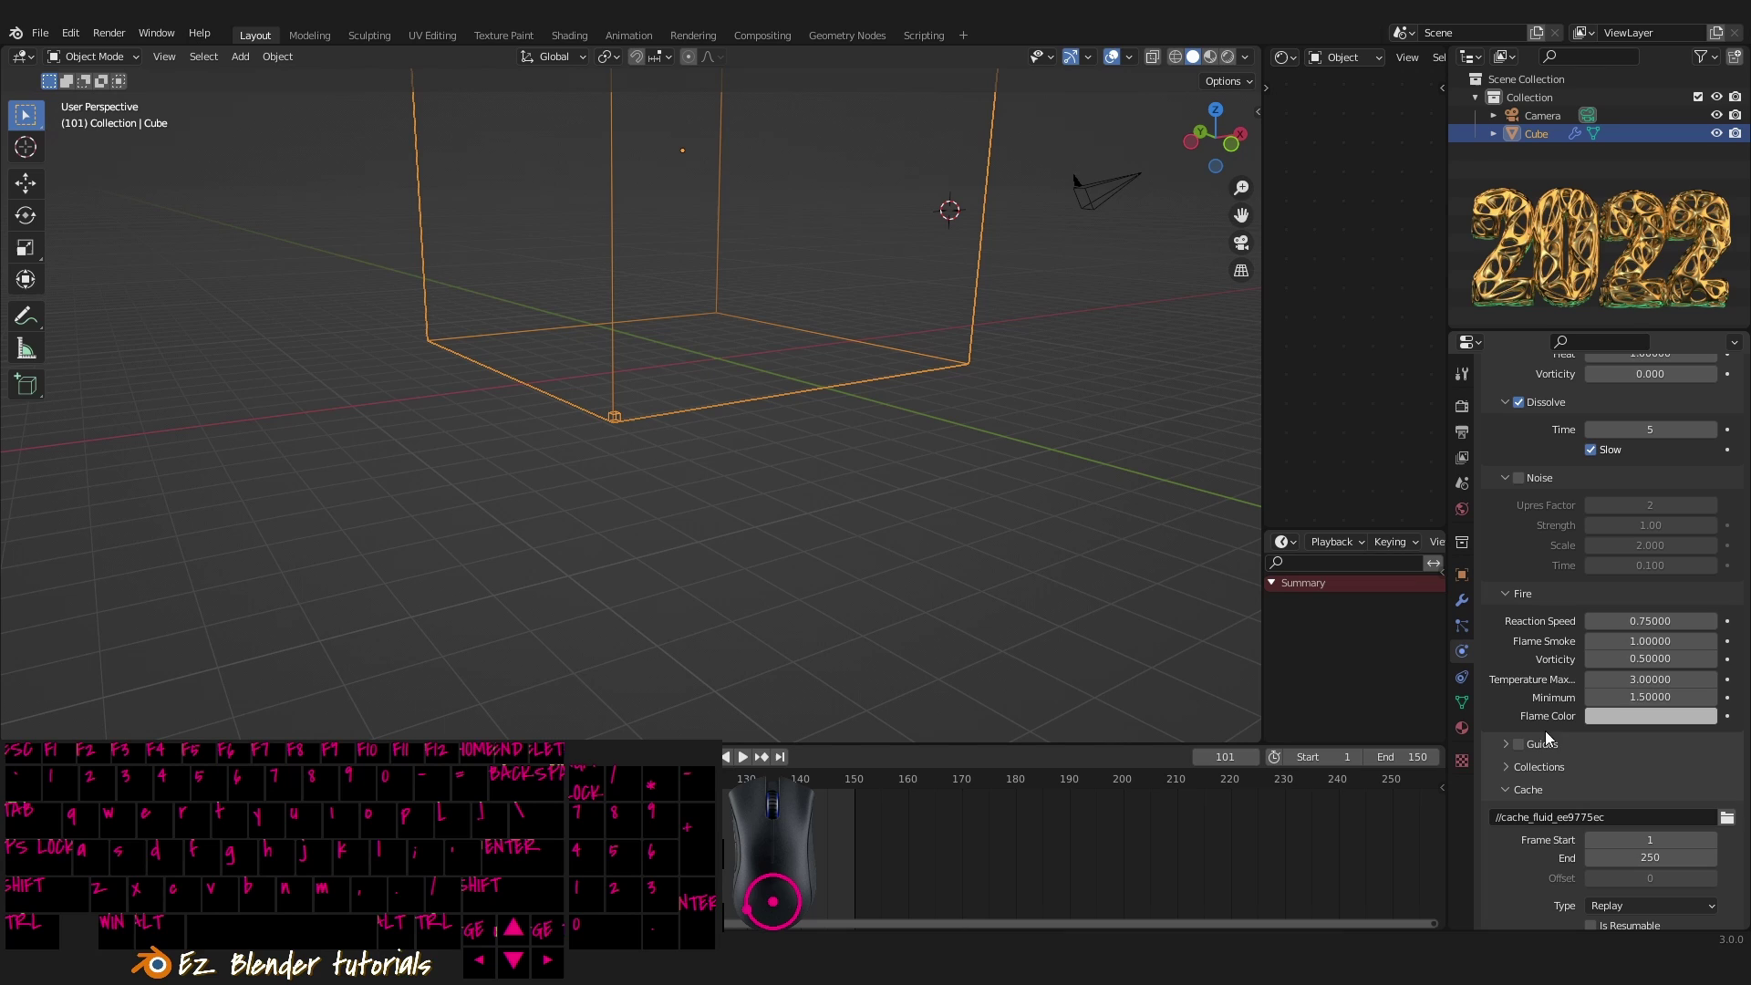
left_click_drag(1642, 724, 1725, 542)
left_click(1707, 507)
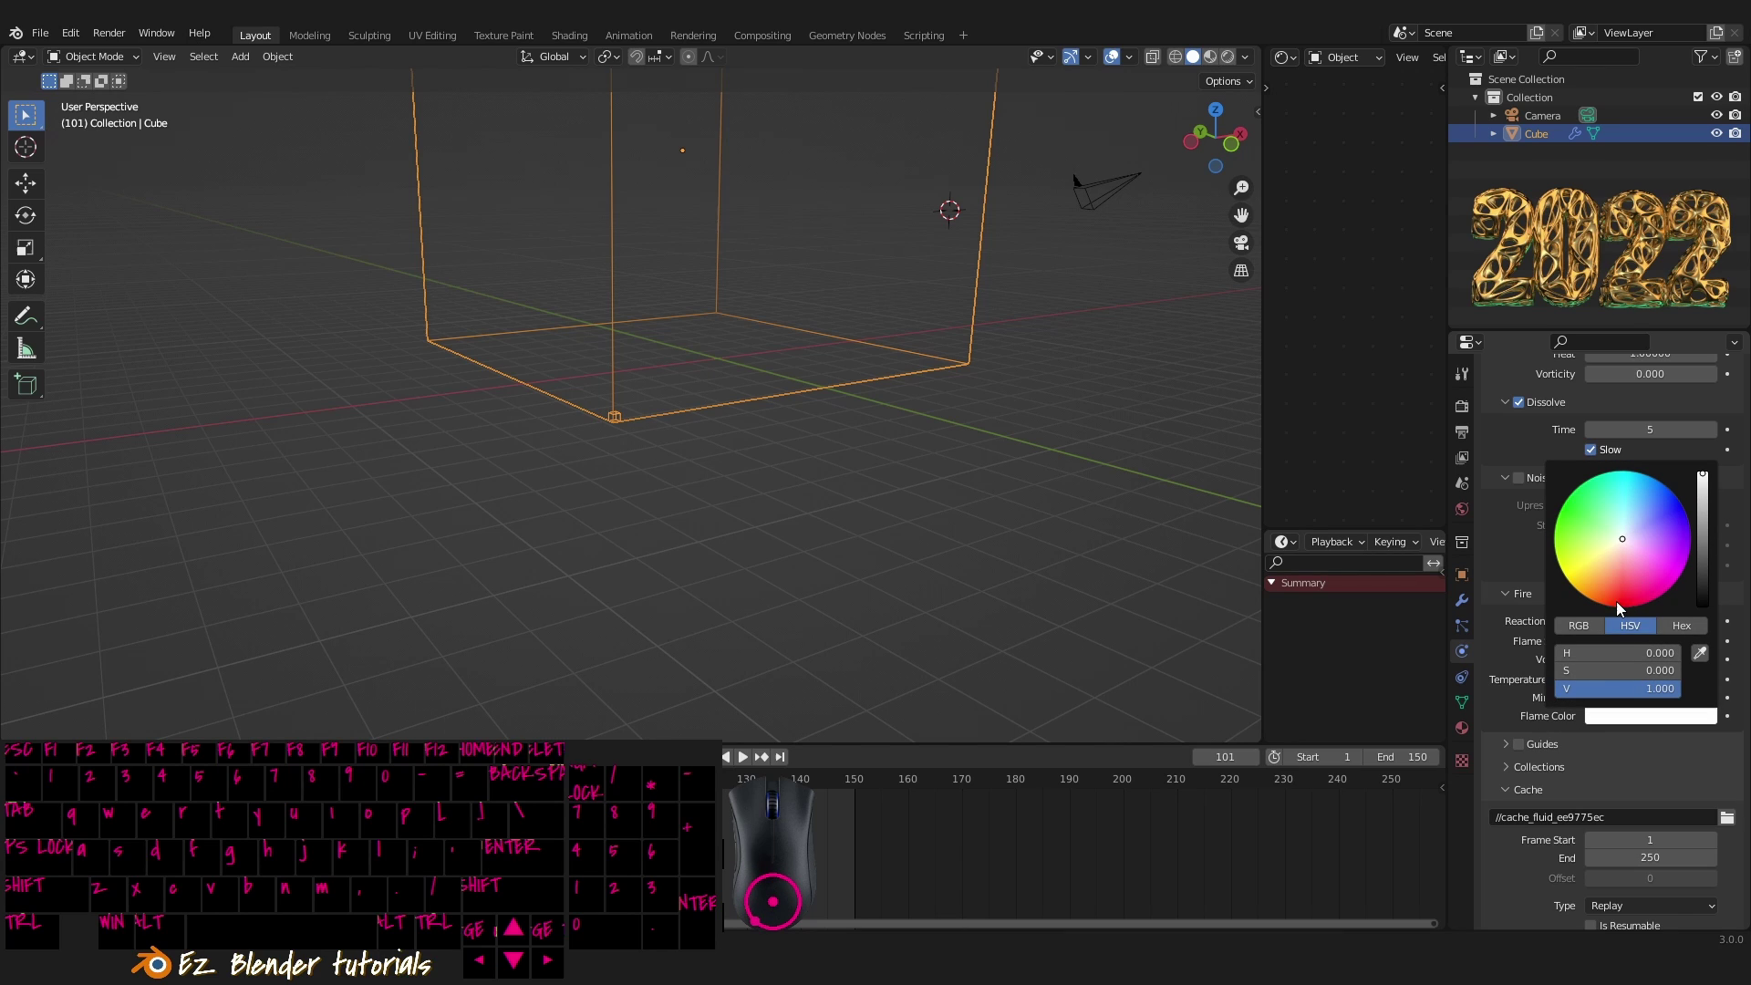
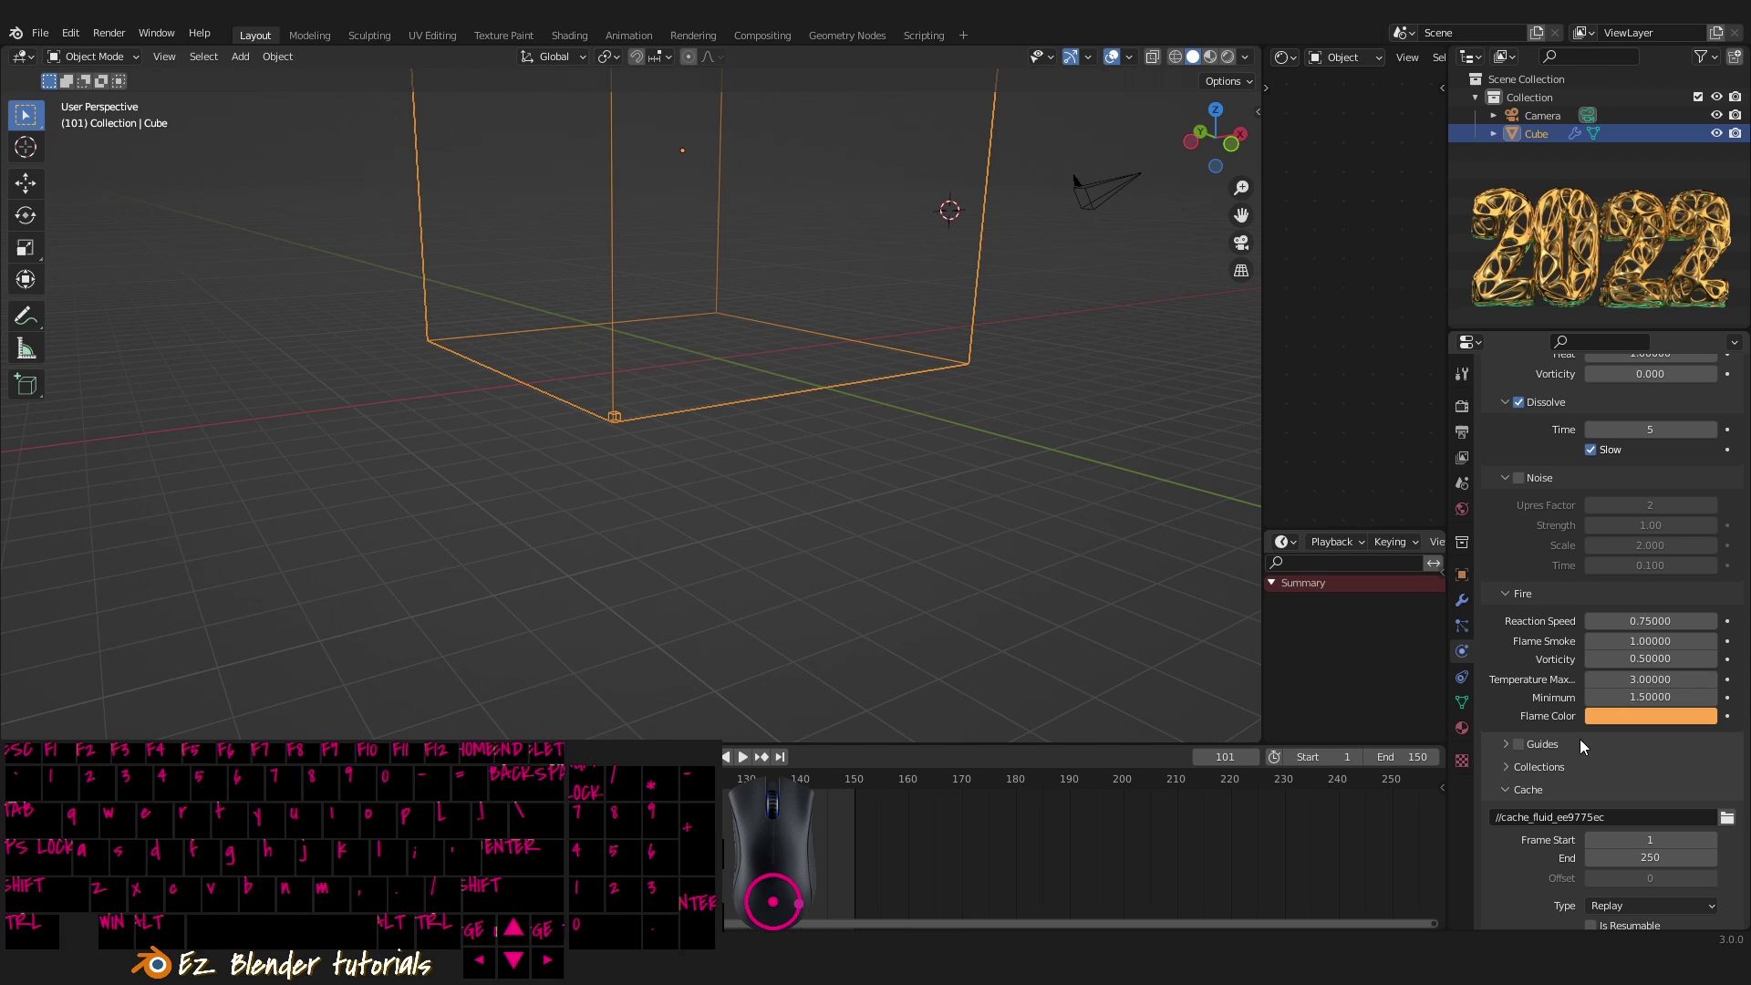
scroll("down", 3)
middle_click(1617, 682)
scroll("down", 3)
middle_click(1560, 750)
middle_click(1555, 740)
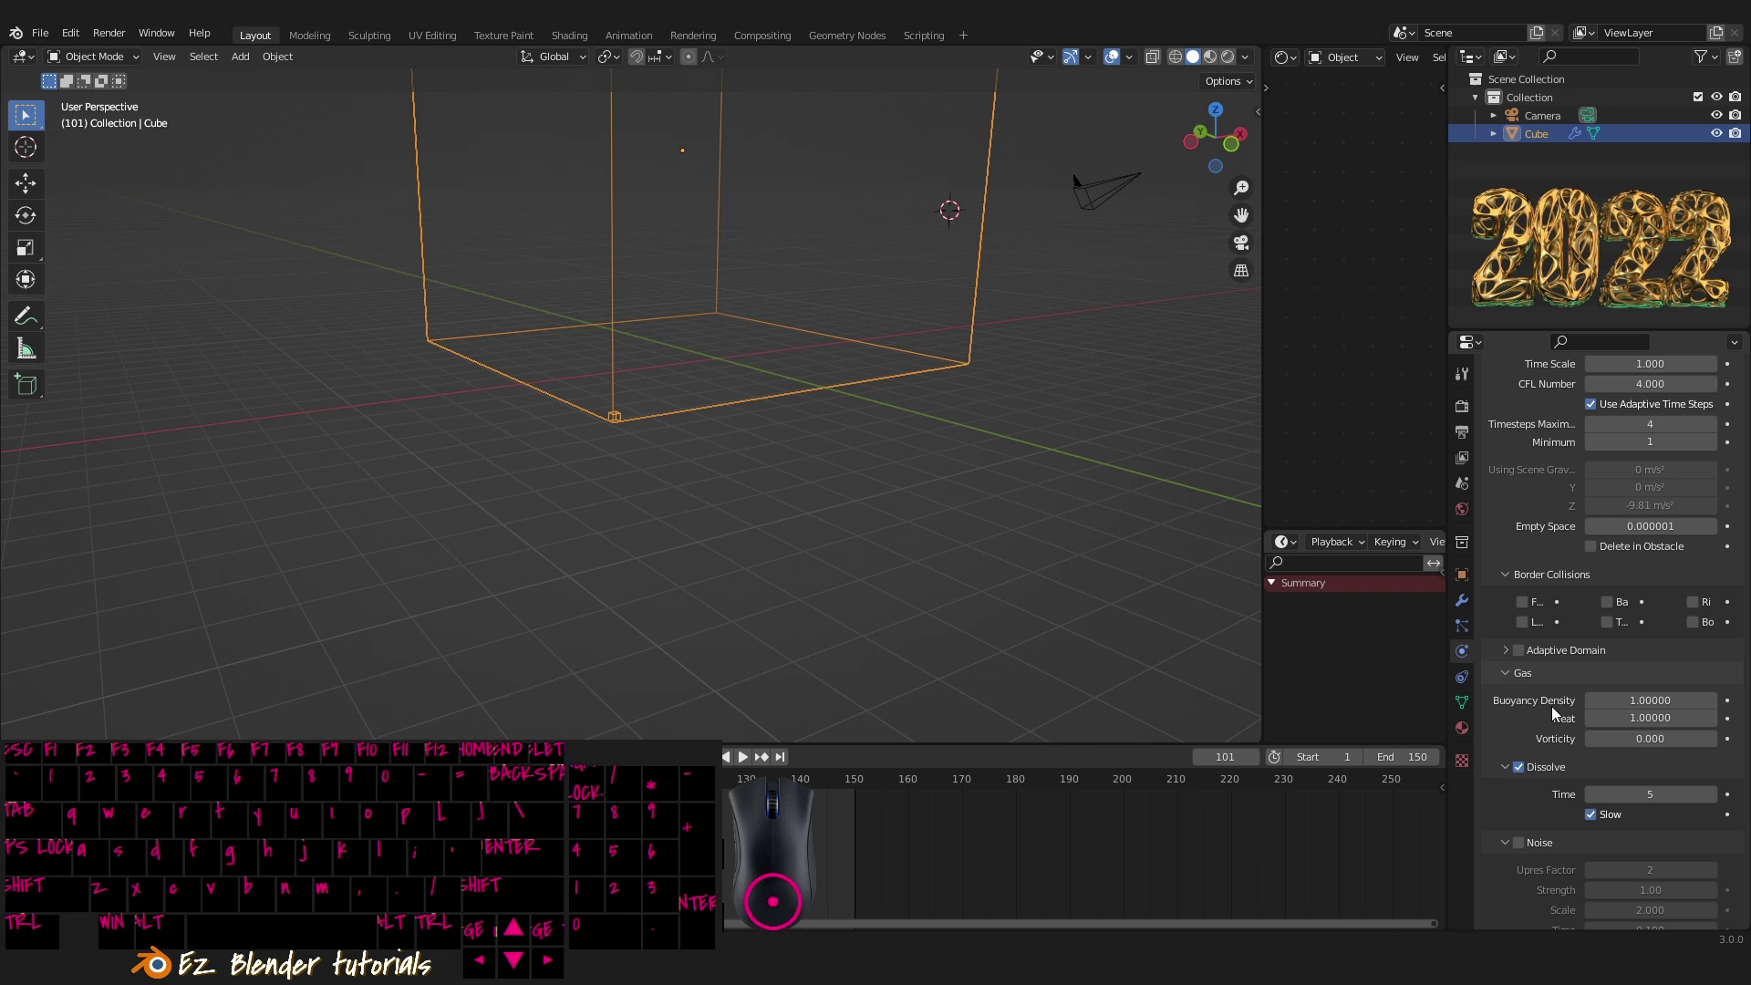
middle_click(1557, 711)
middle_click(1561, 705)
- Switch to front view of the domain, ready to add a new mesh
left_click_drag(999, 468, 950, 388)
key("`")
left_click(890, 403)
- Add an Ico Sphere and scale it down inside the domain
left_click_drag(885, 431, 745, 381)
key("shift+a")
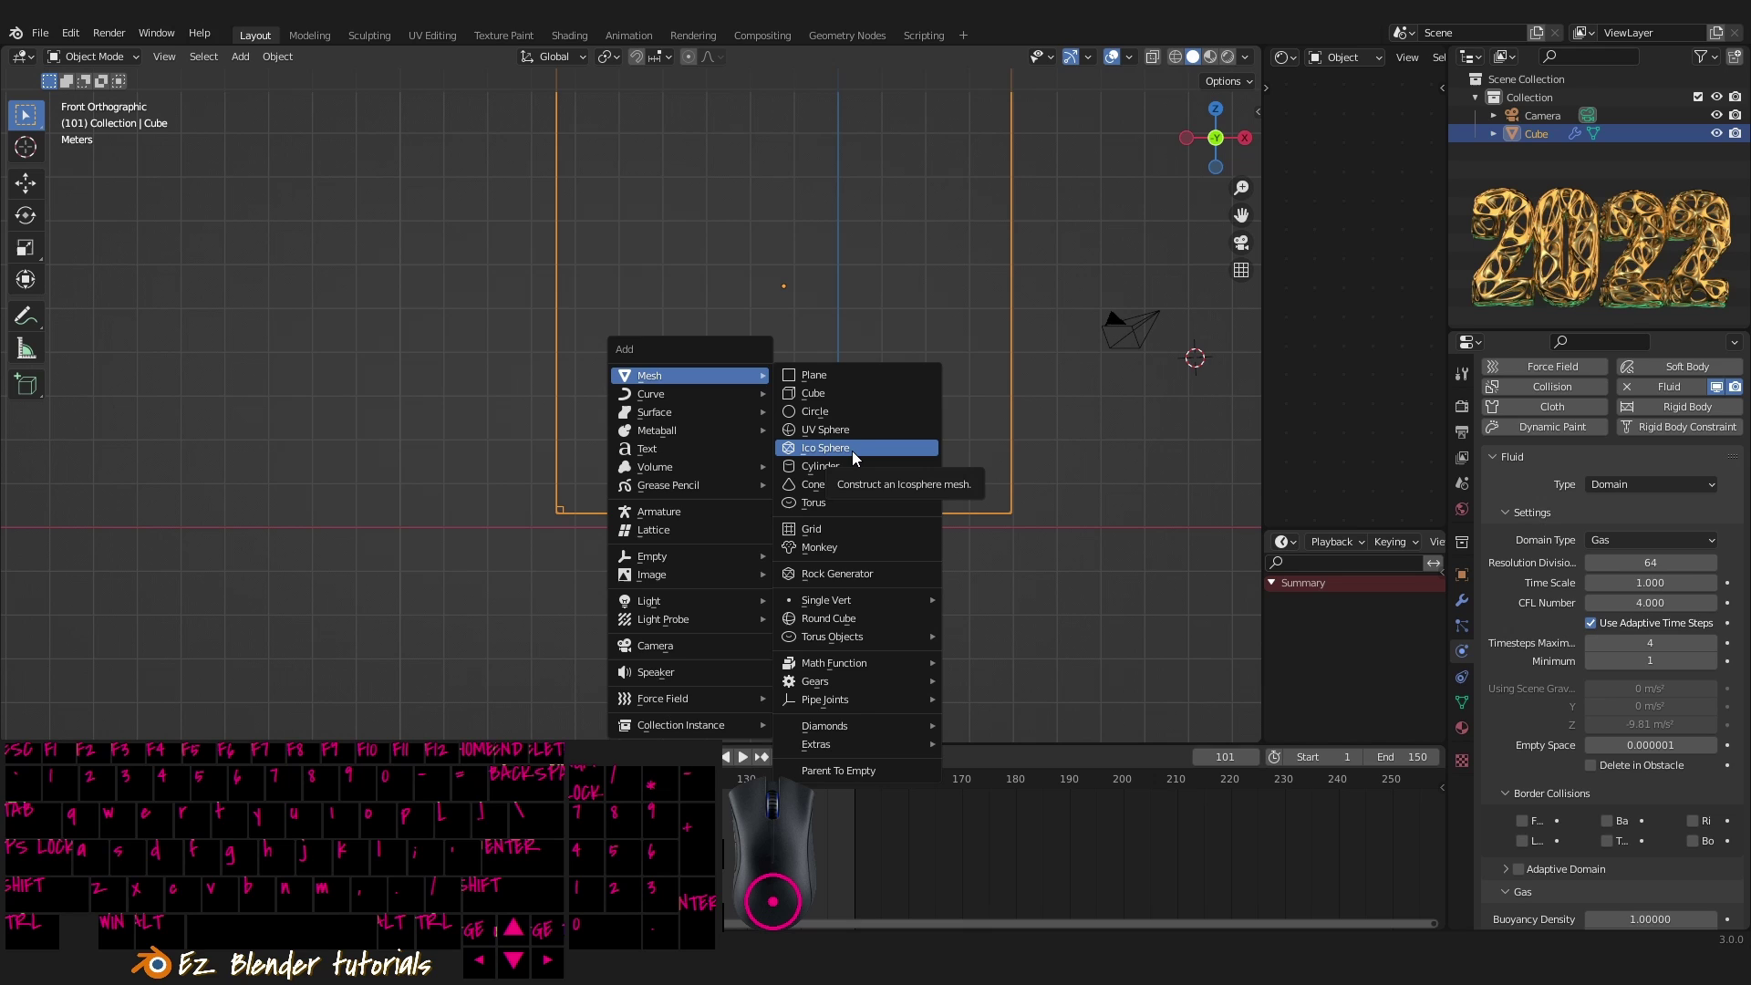
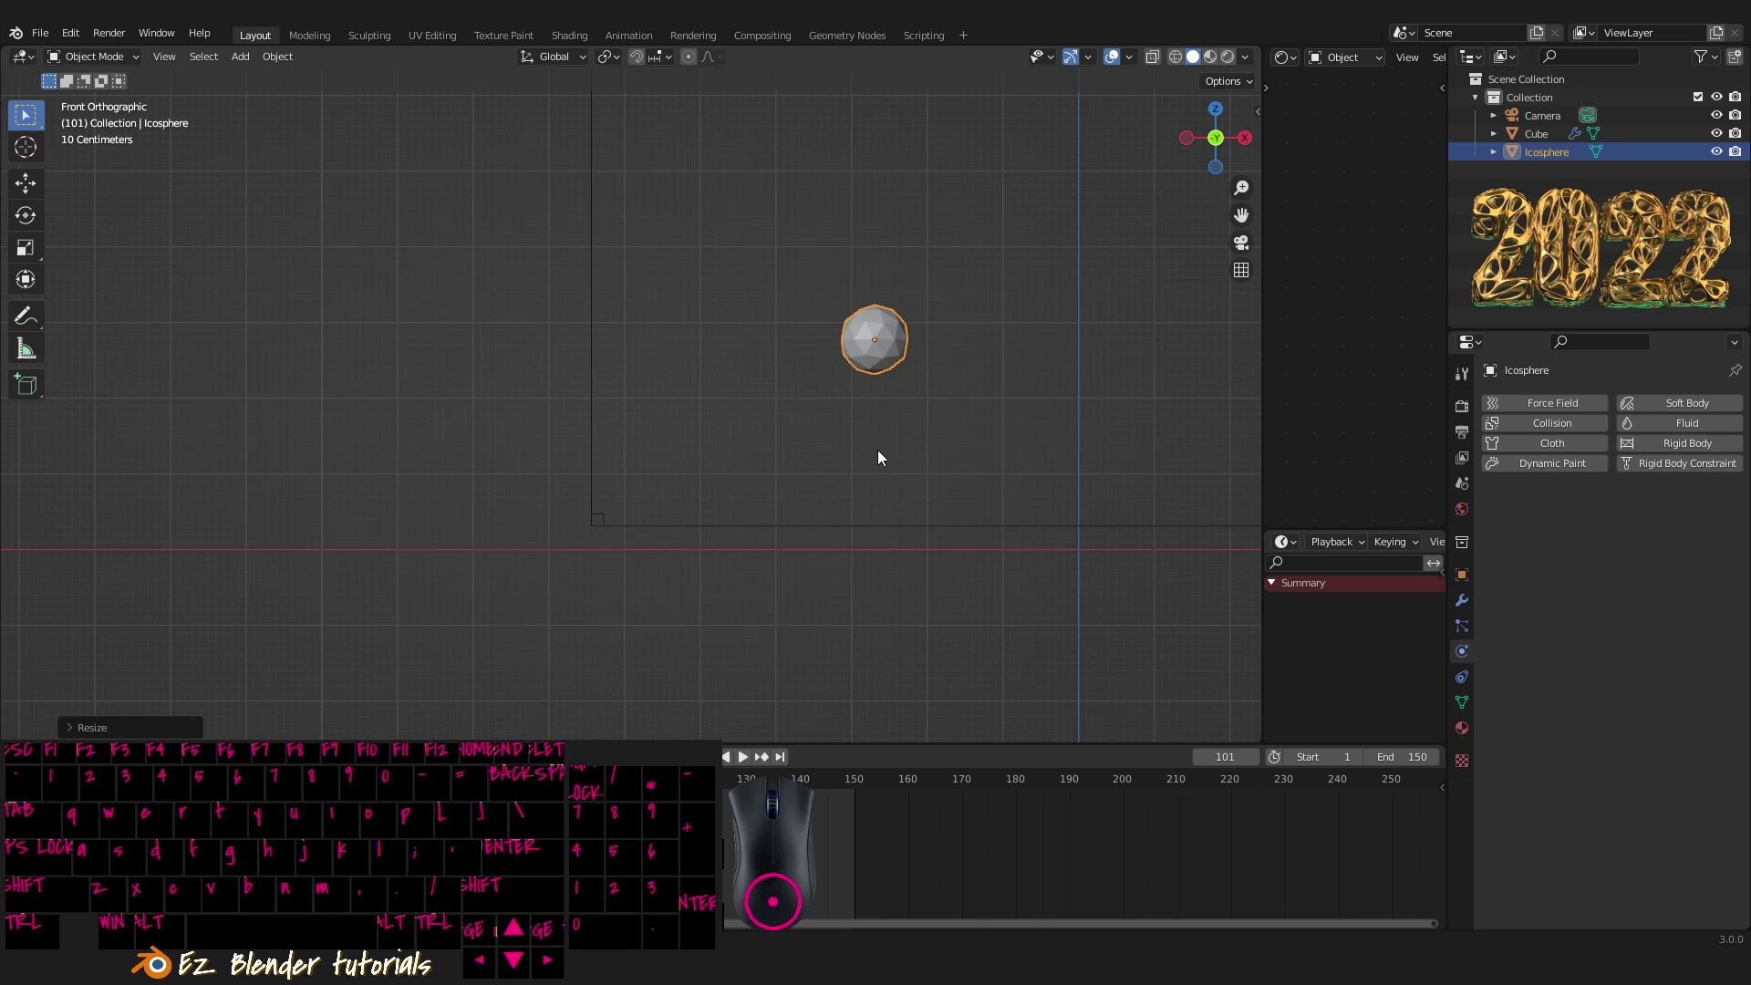
left_click_drag(1007, 470, 915, 475)
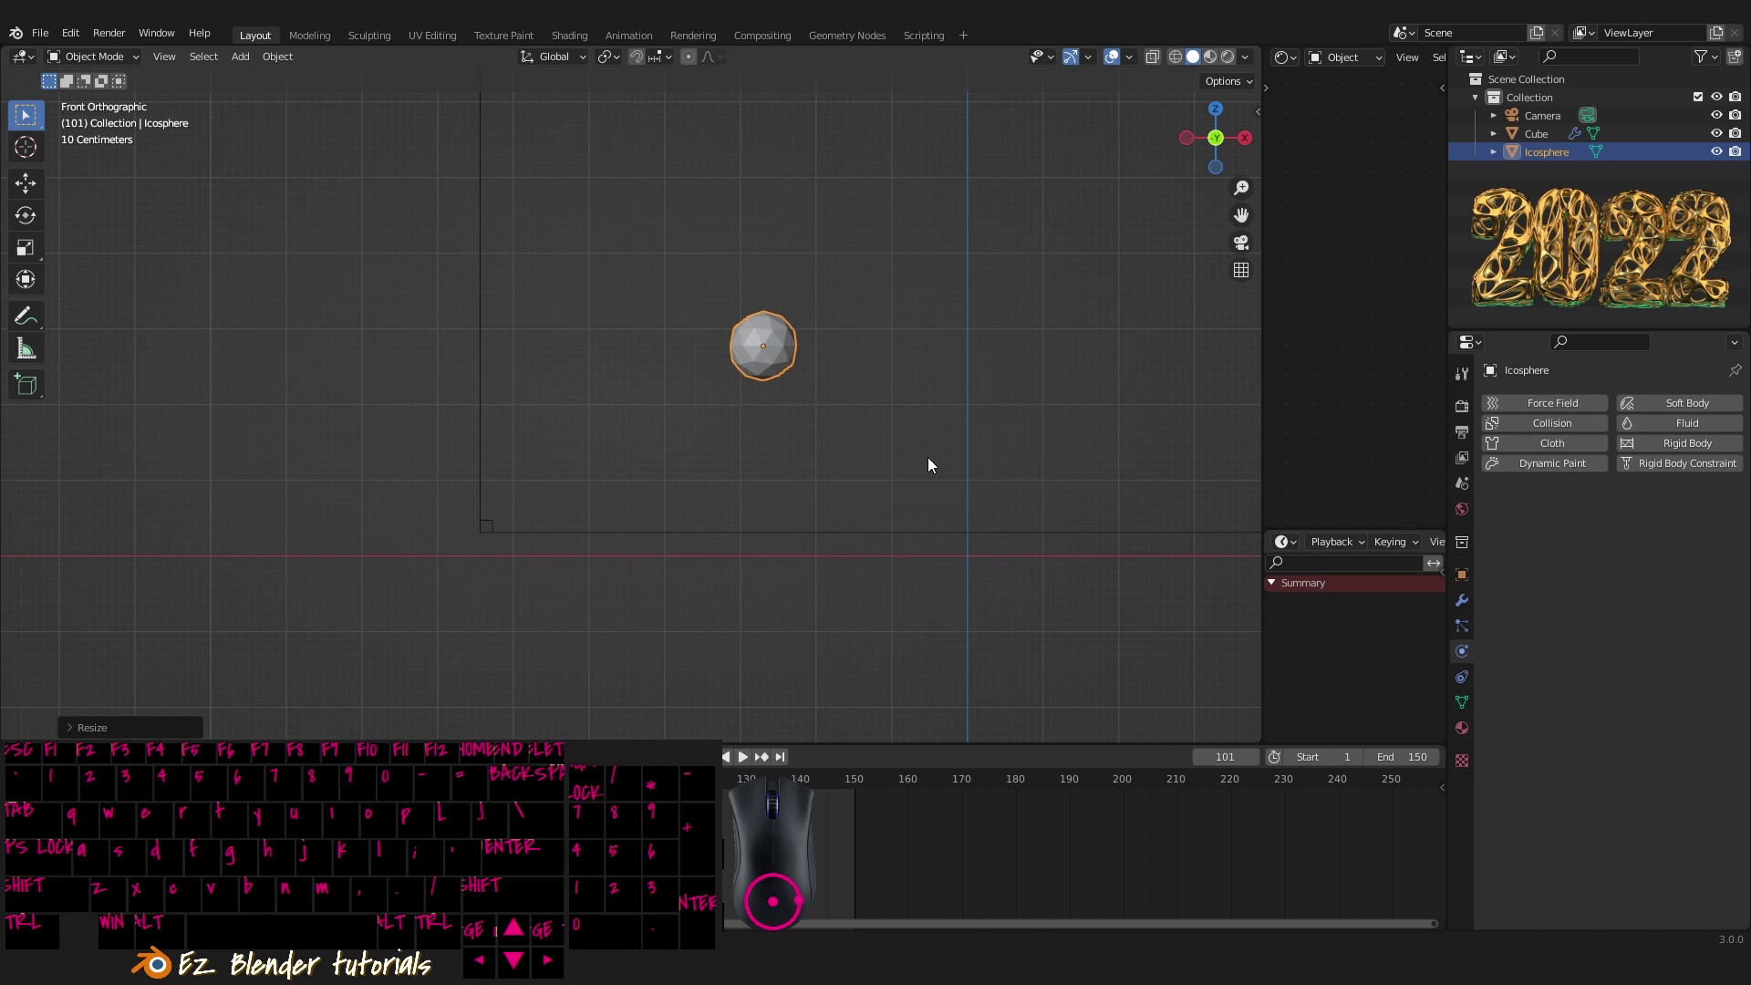
key("s")
- Give the icosphere Fluid physics with Type Flow
left_click(1028, 469)
left_click_drag(1699, 432, 1652, 462)
left_click(1668, 526)
left_click_drag(1636, 585, 1572, 588)
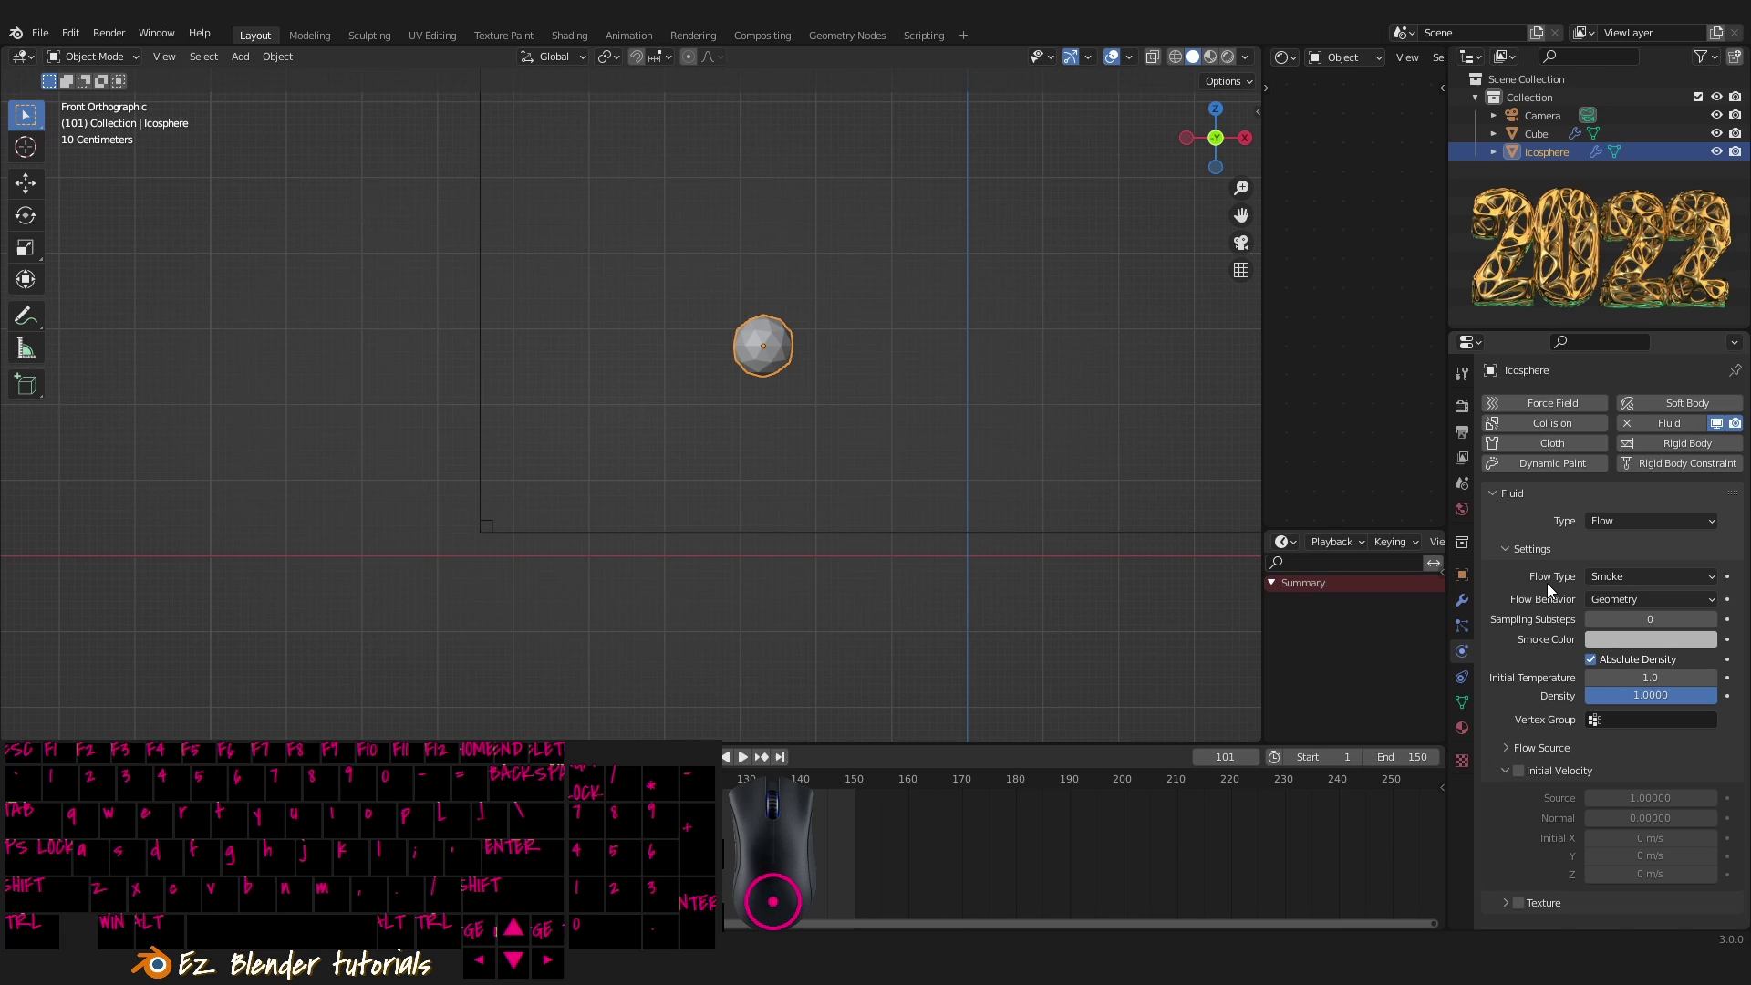
left_click(1623, 575)
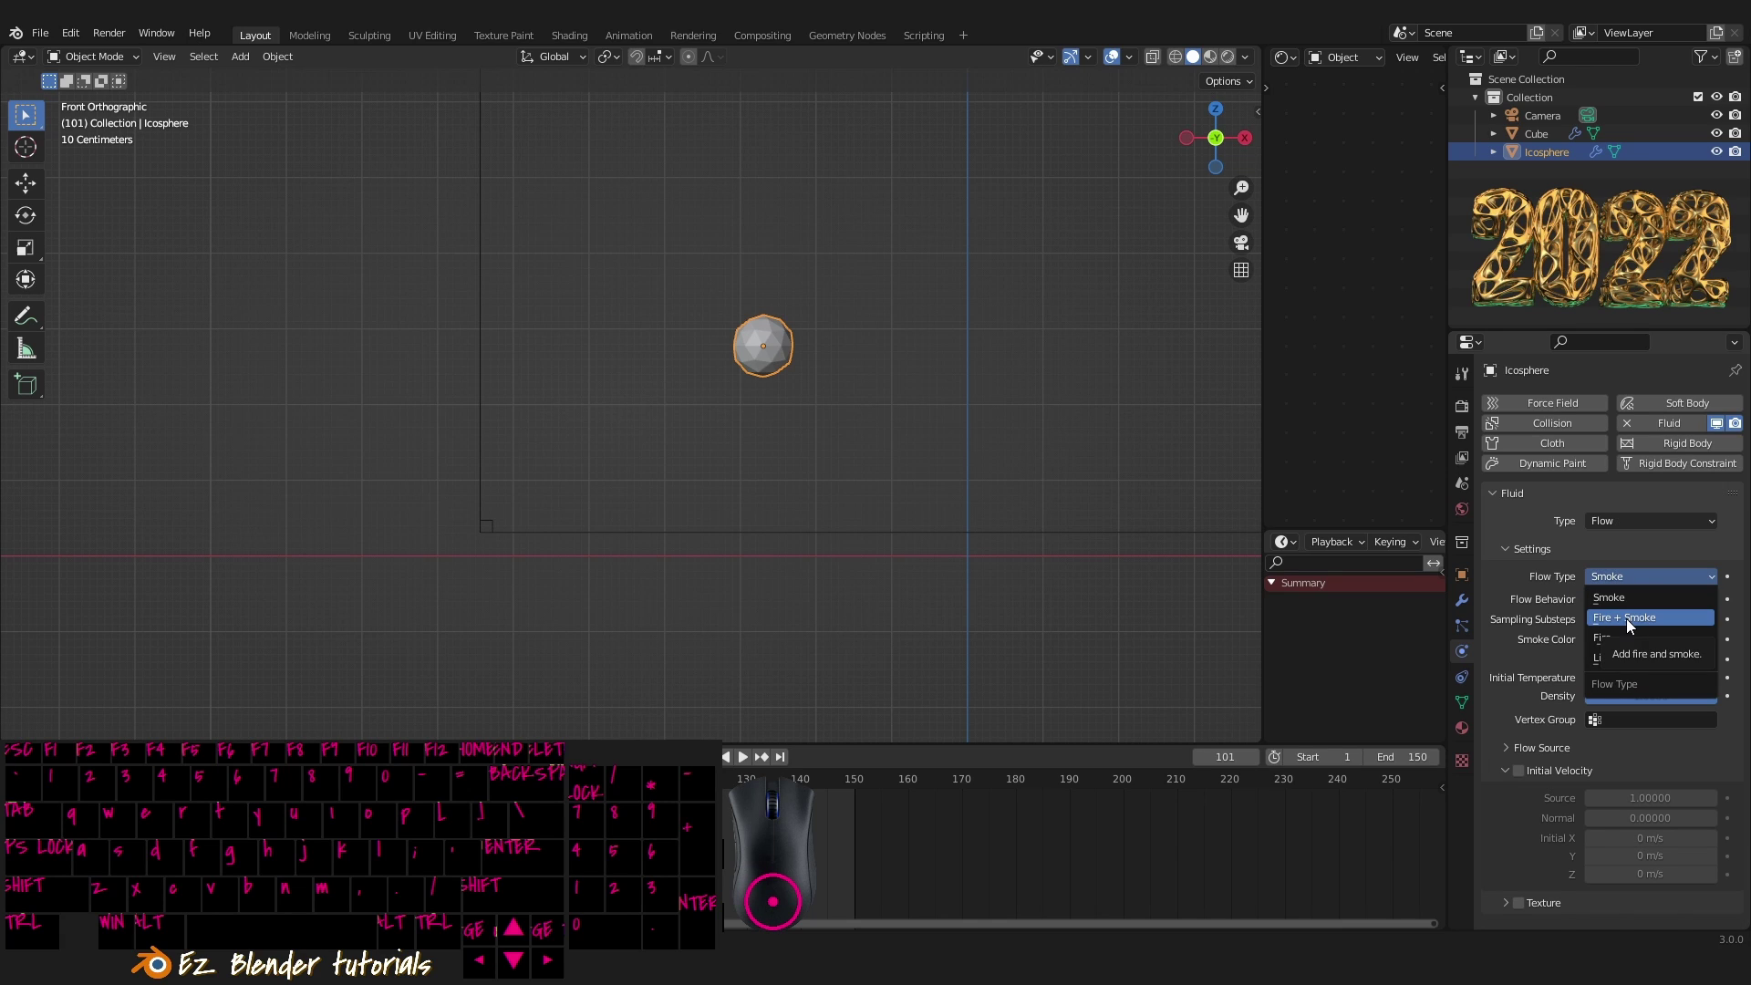
- Set the icosphere's Flow Type to Fire + Smoke with Inflow behavior
left_click_drag(1626, 517, 1628, 604)
left_click(1650, 582)
left_click(1619, 624)
left_click(1637, 603)
left_click(1620, 626)
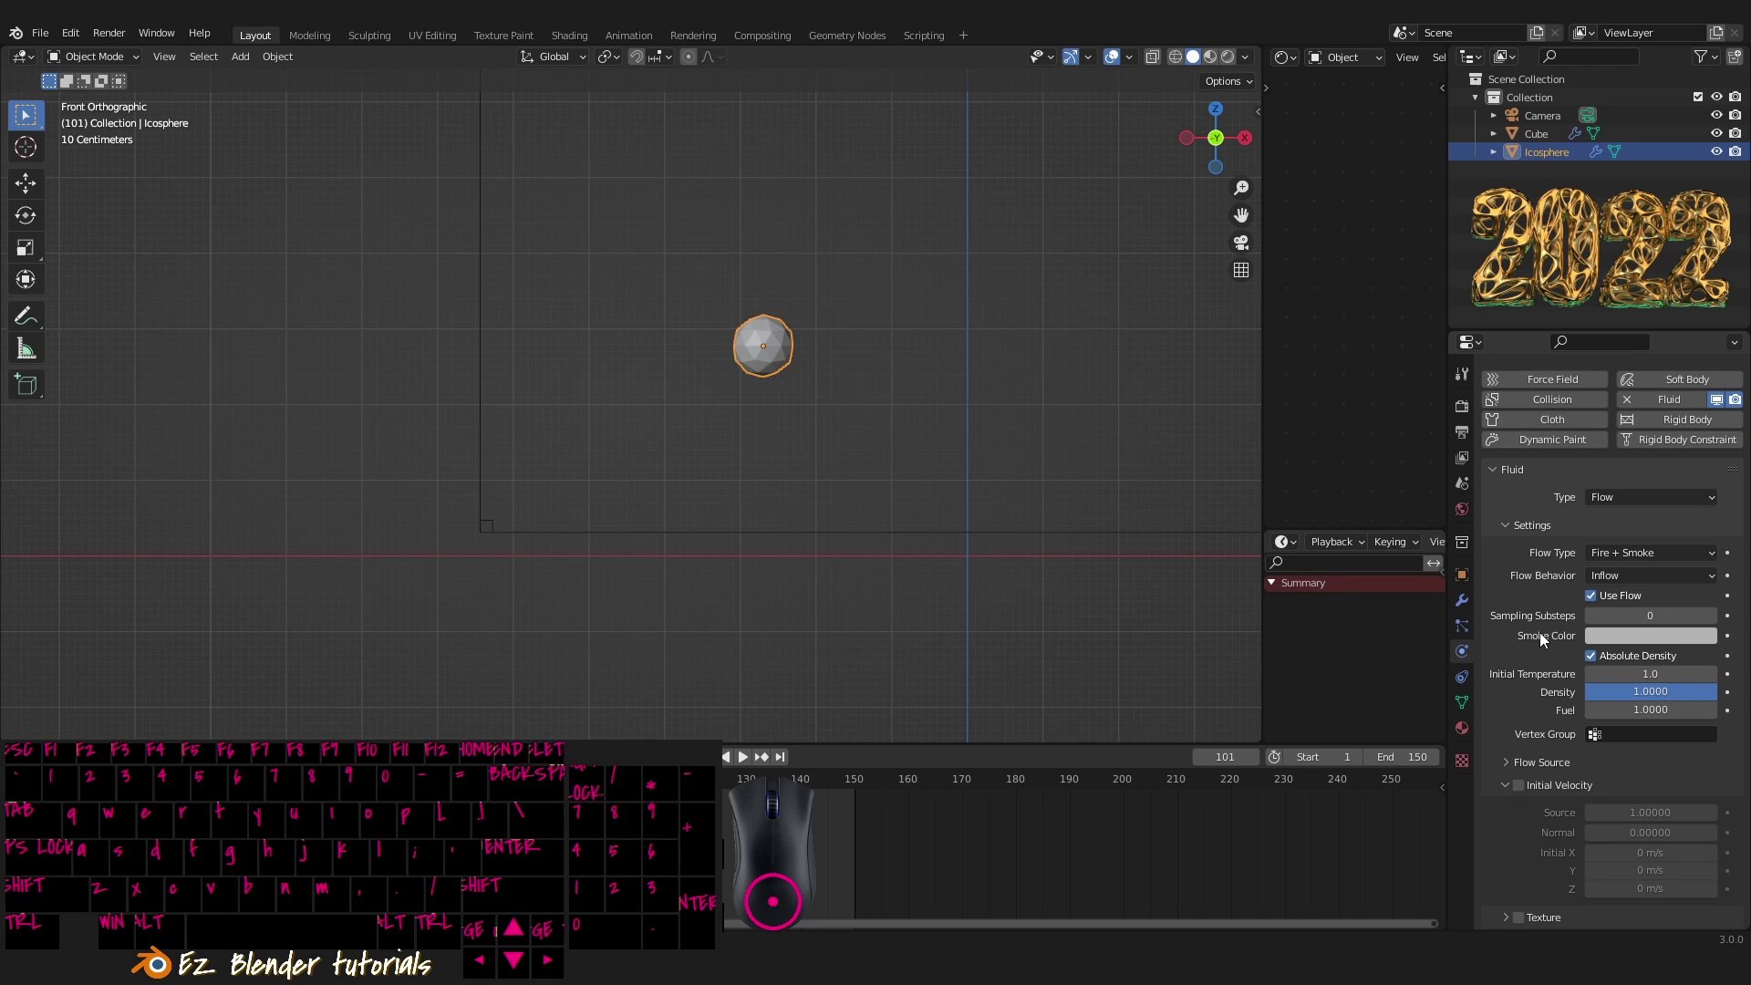
- Enable Initial Velocity for the flow with Initial X of 1 m/s
left_click_drag(1523, 841, 1570, 818)
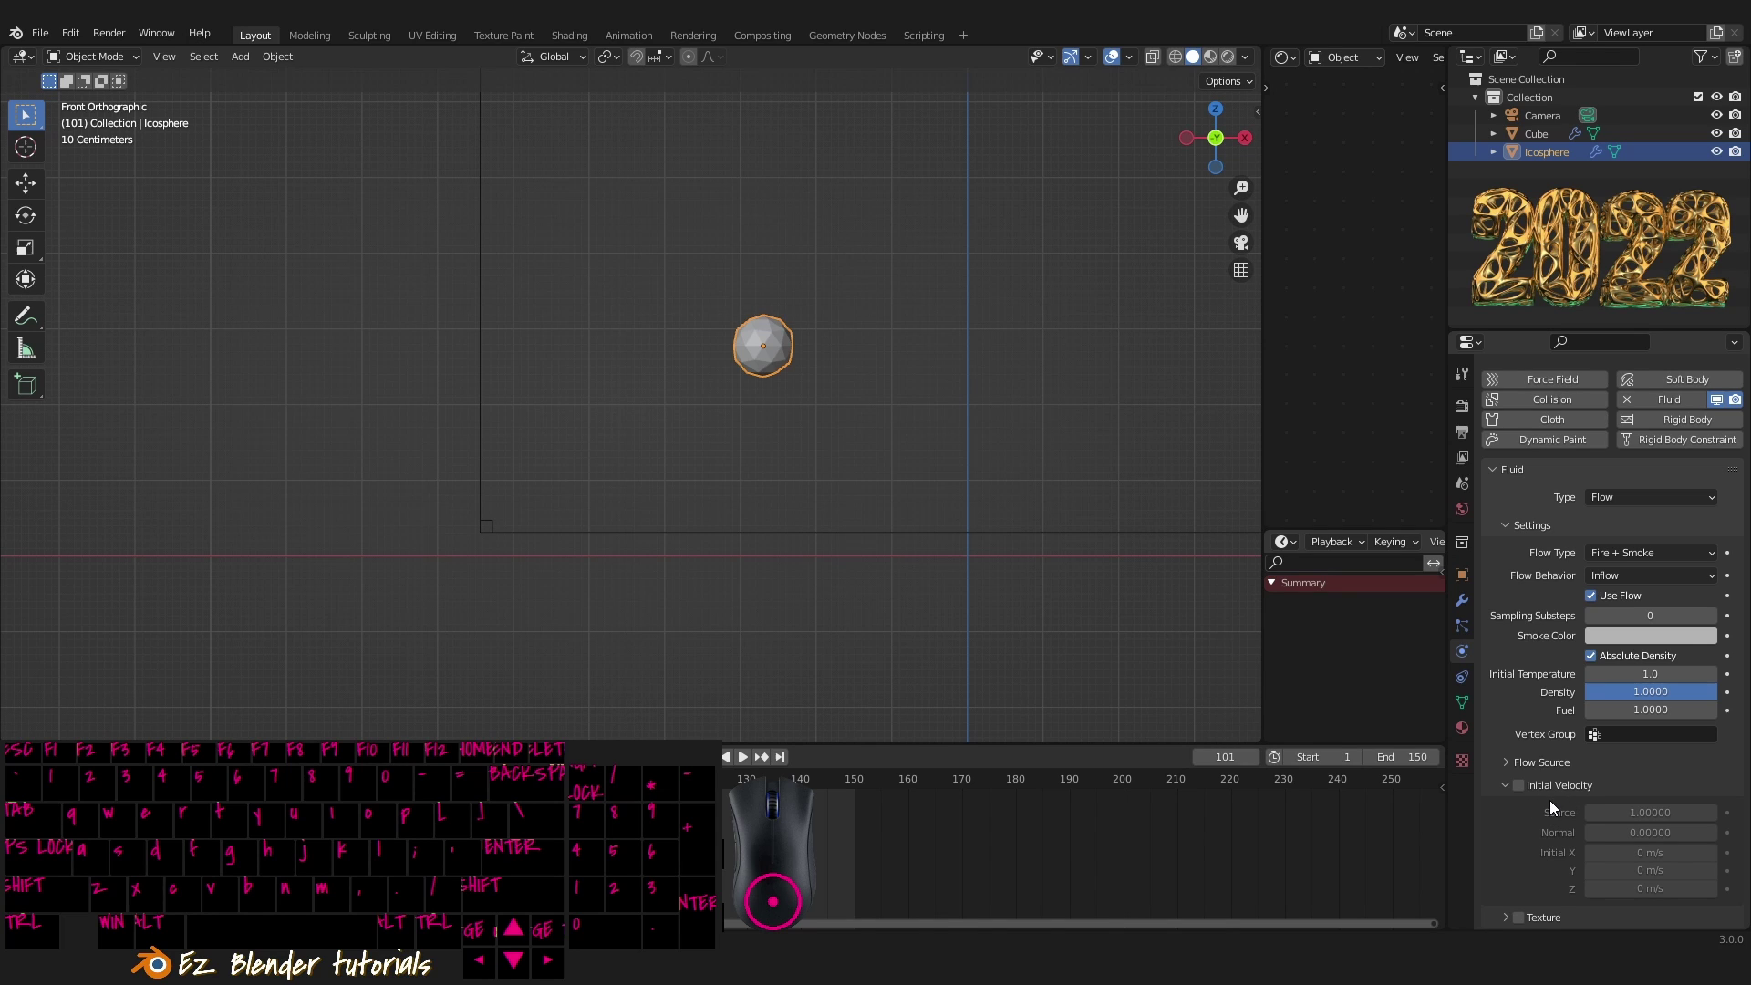
middle_click(994, 549)
middle_click(980, 538)
left_click_drag(1068, 548, 1064, 585)
left_click_drag(1110, 594, 1164, 603)
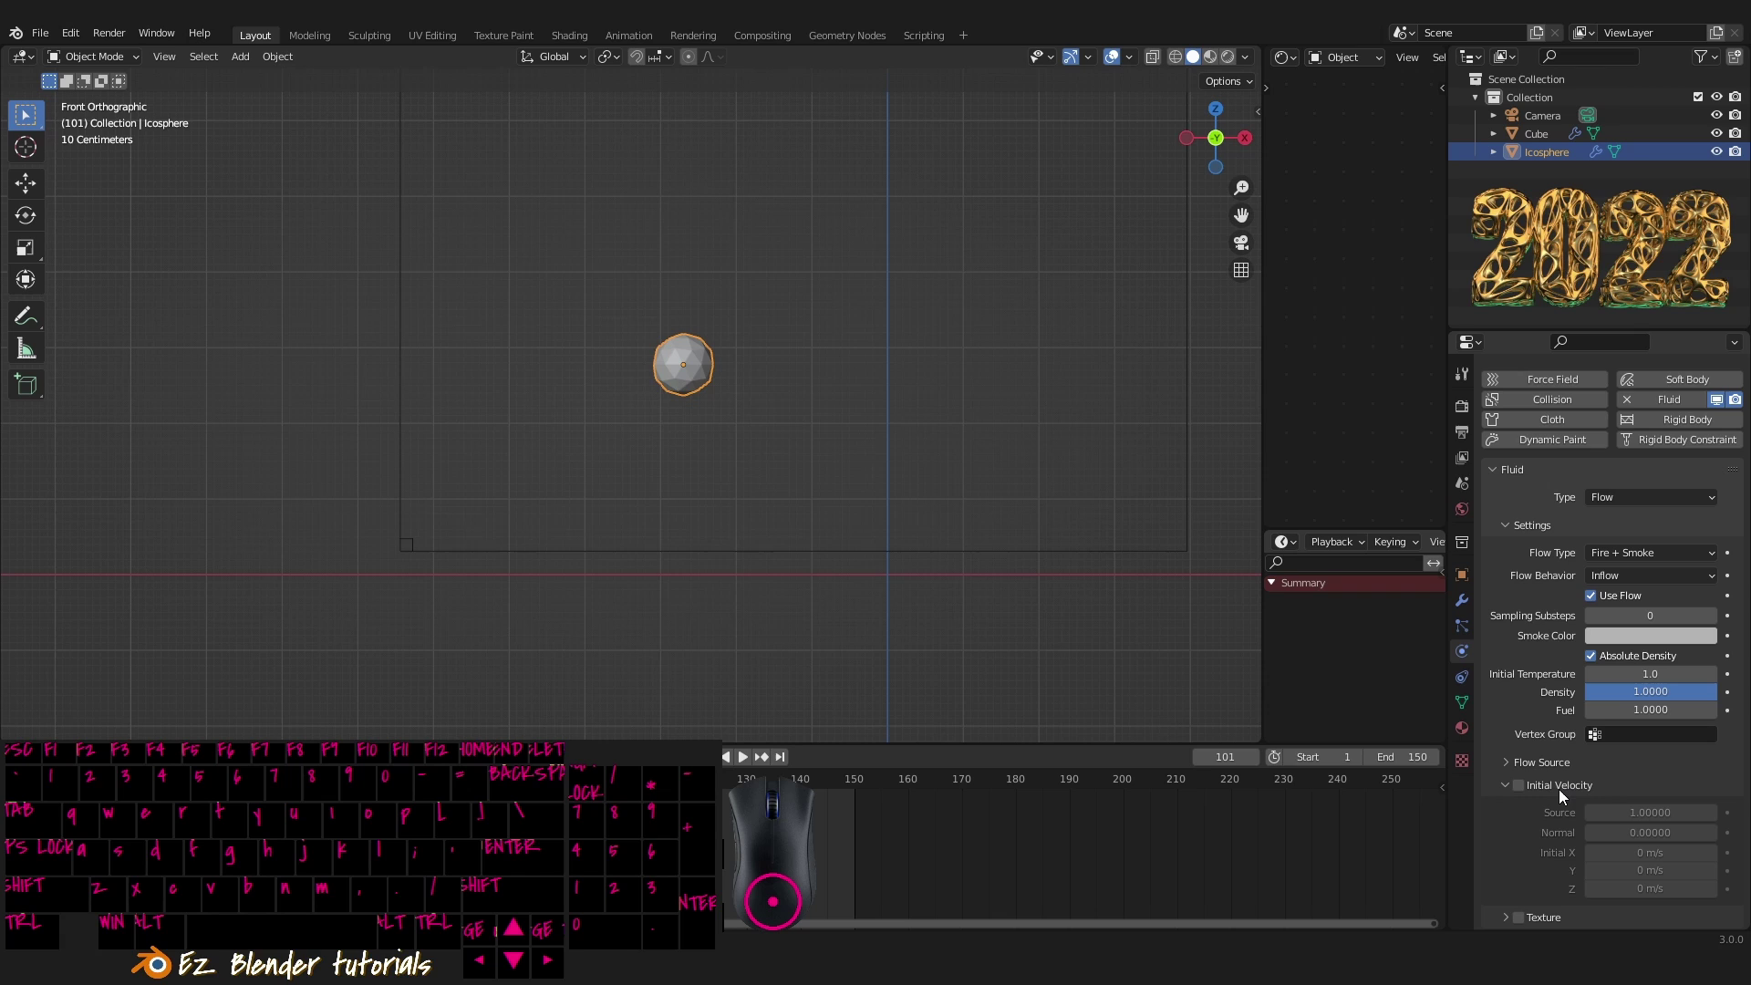
left_click(1528, 791)
middle_click(1593, 788)
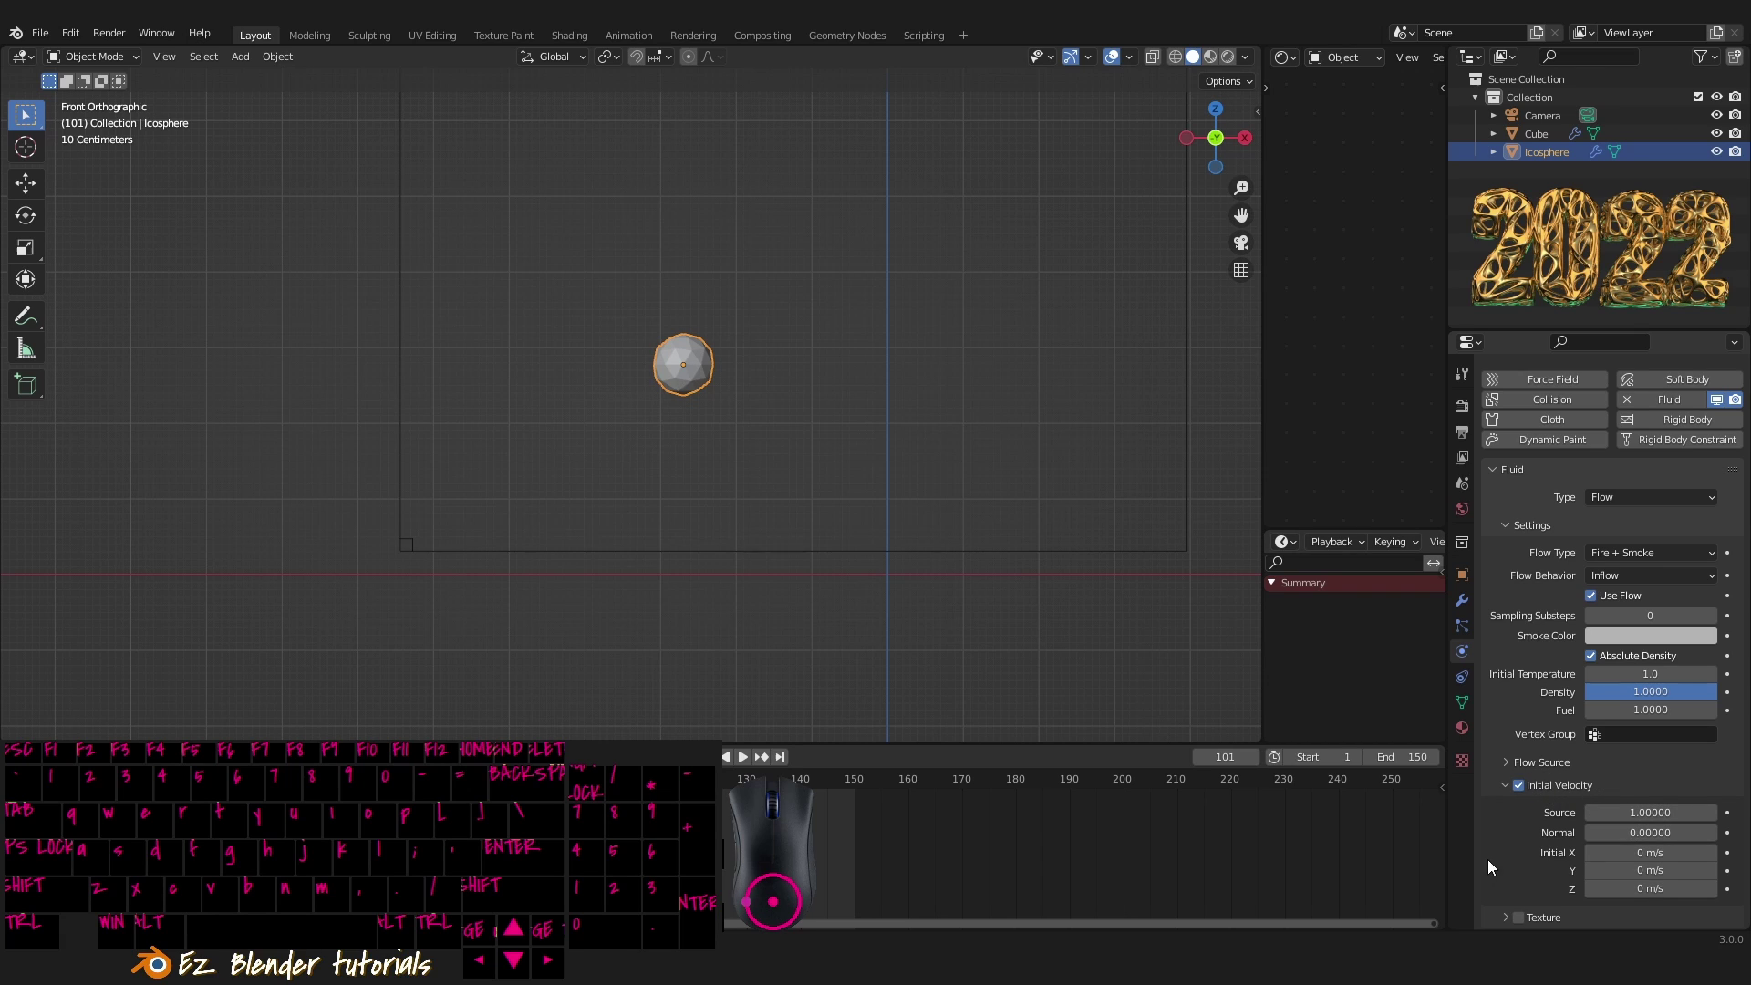
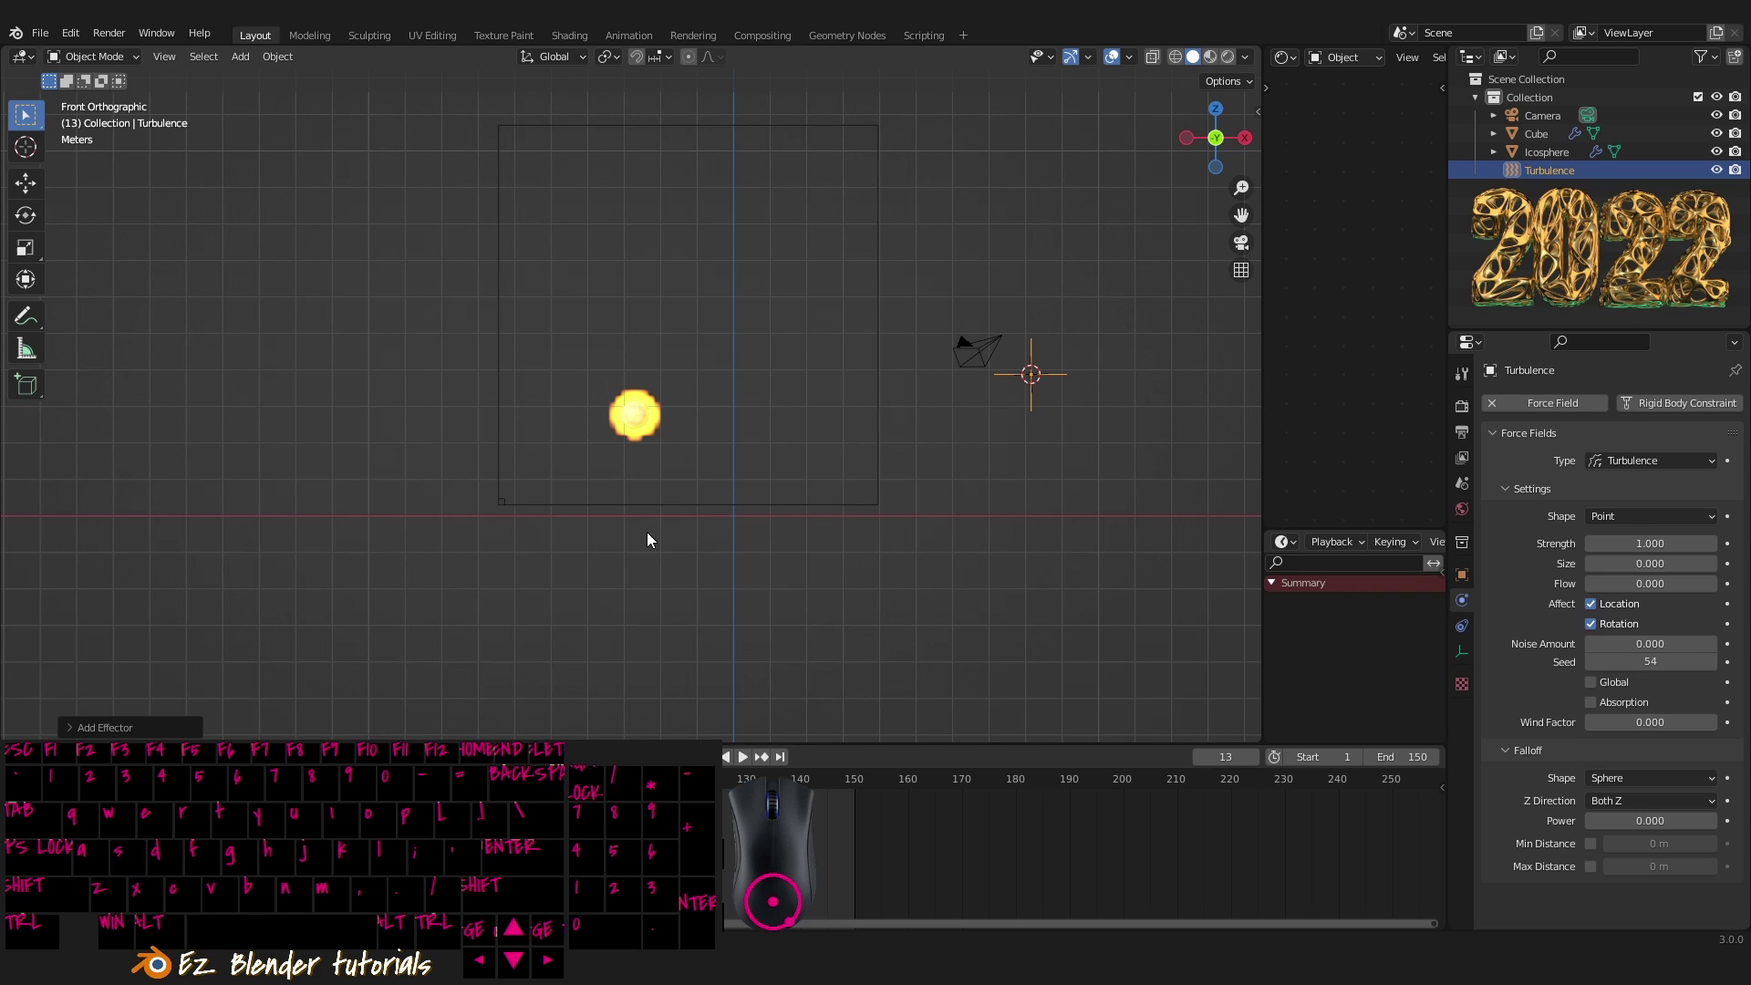
- Move the new Turbulence force field into the domain
key("g")
left_click_drag(643, 366, 824, 462)
key("`")
key("g")
left_click(822, 397)
key("`")
left_click_drag(795, 445, 765, 421)
middle_click(765, 421)
- Raise the turbulence field so it sits above the fireball
key("g")
left_click(774, 483)
left_click_drag(798, 428, 1017, 472)
key("`")
key("g")
left_click_drag(790, 412, 831, 394)
key("g")
left_click_drag(826, 408, 1367, 547)
middle_click(1513, 571)
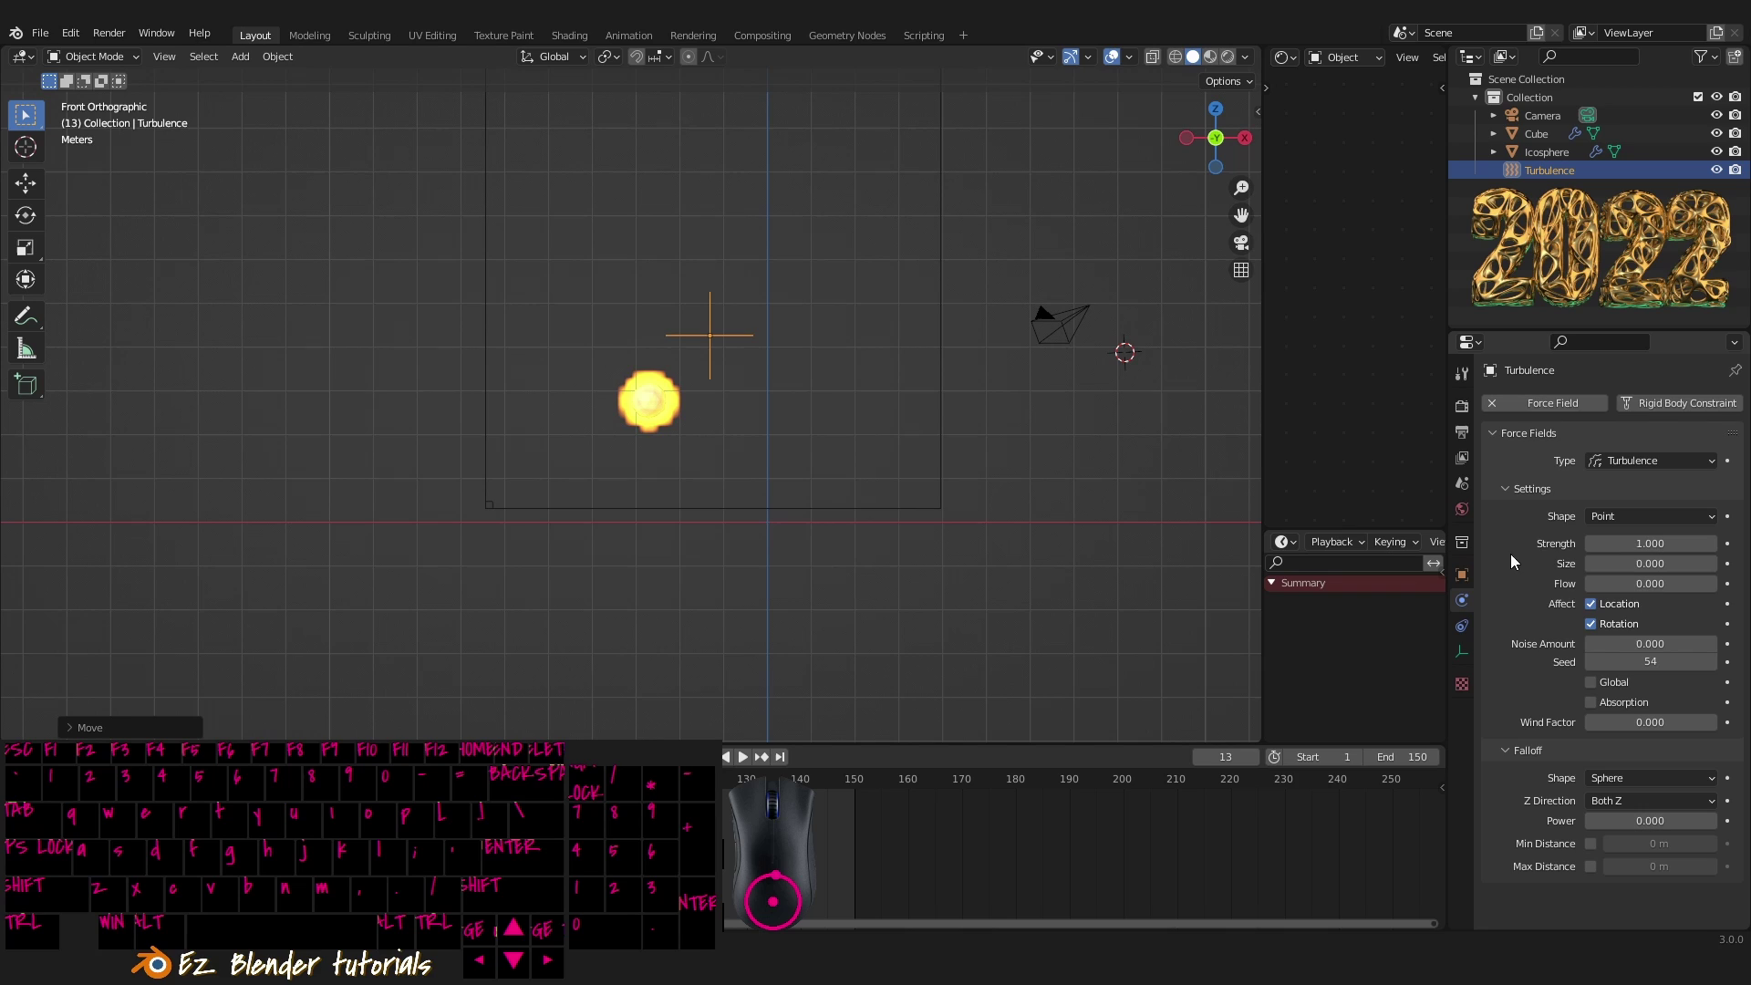
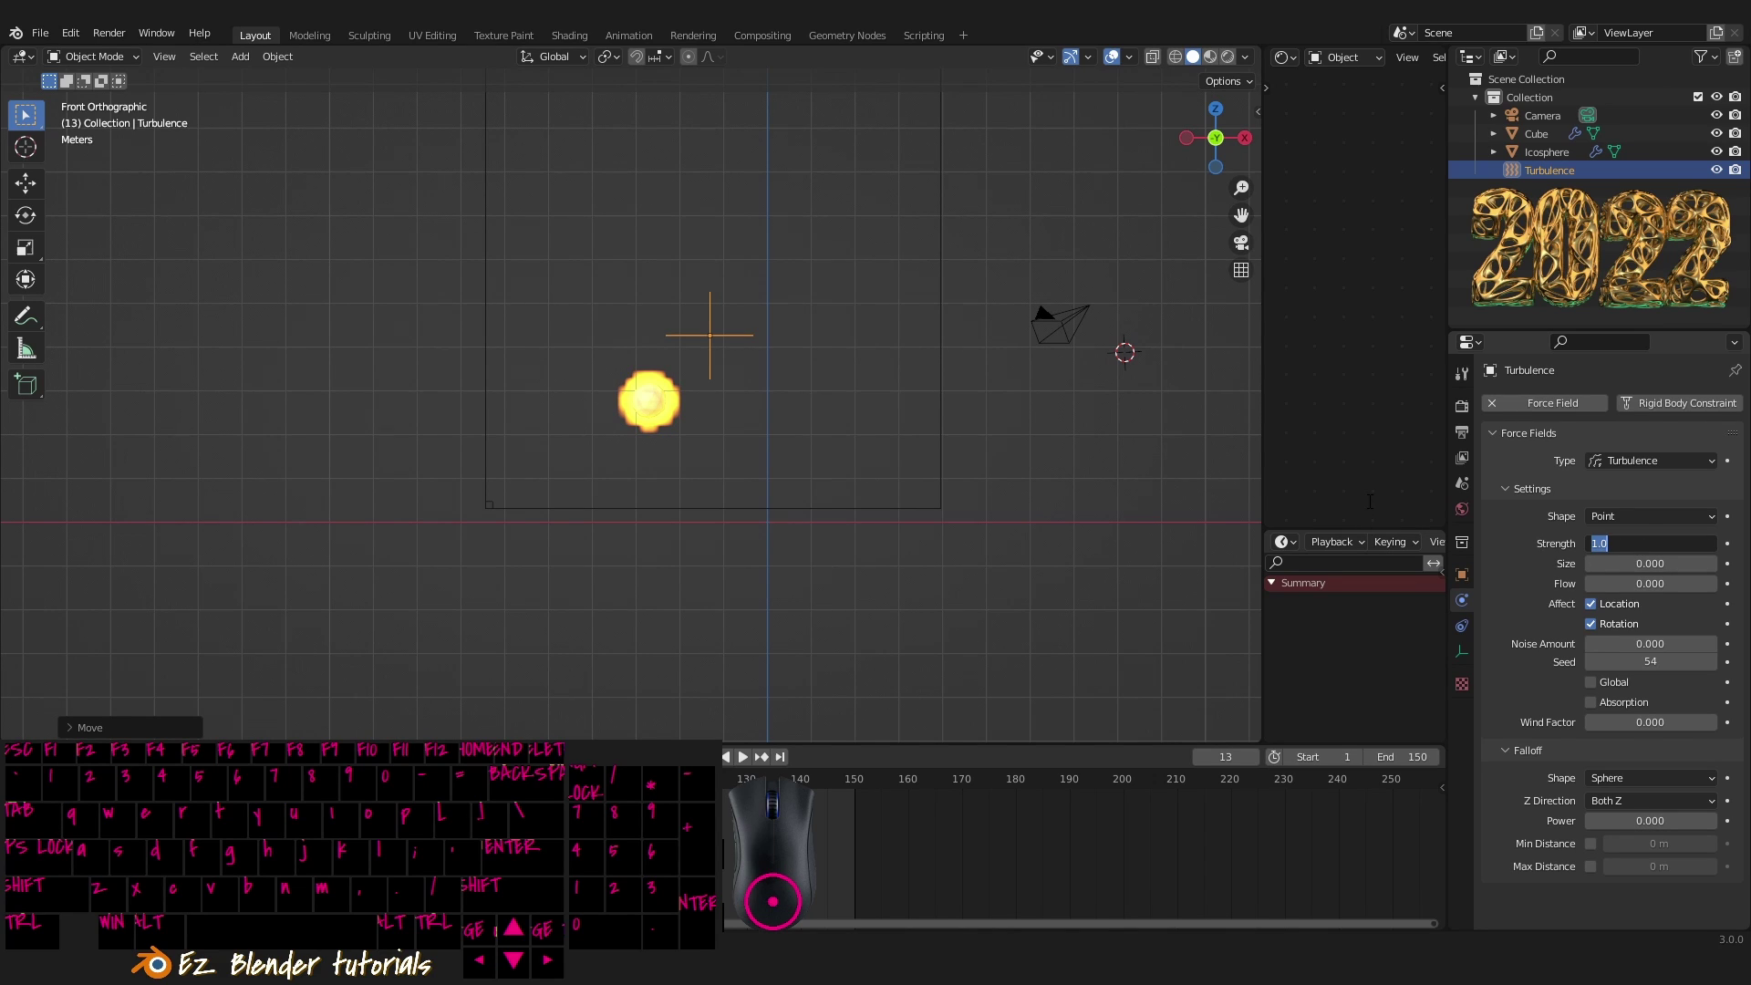
- Set the turbulence Strength to 3 and review the domain in perspective
key("KP_3")
key("KP_Enter")
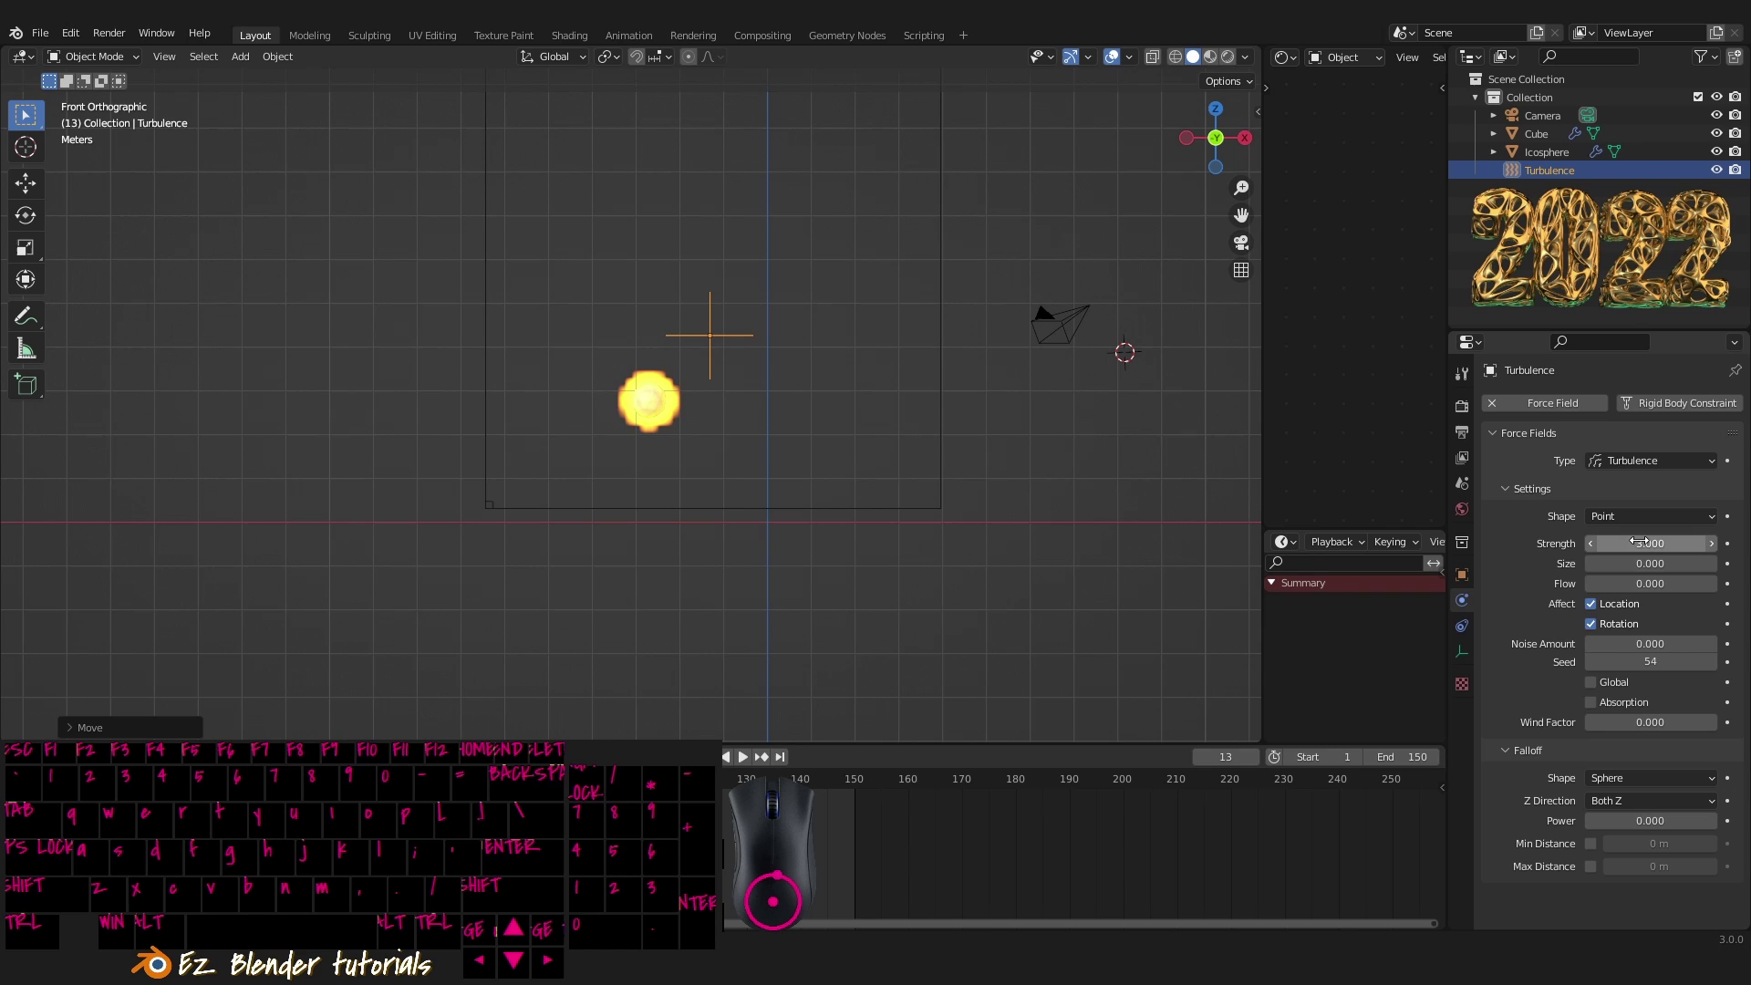
left_click_drag(667, 418, 720, 422)
left_click_drag(759, 442, 857, 506)
left_click_drag(757, 449, 728, 480)
left_click_drag(712, 468, 740, 455)
left_click_drag(794, 461, 1102, 476)
middle_click(806, 462)
right_click(870, 473)
right_click(870, 473)
left_click_drag(870, 474, 914, 465)
scroll("up", 3)
scroll("up", 3)
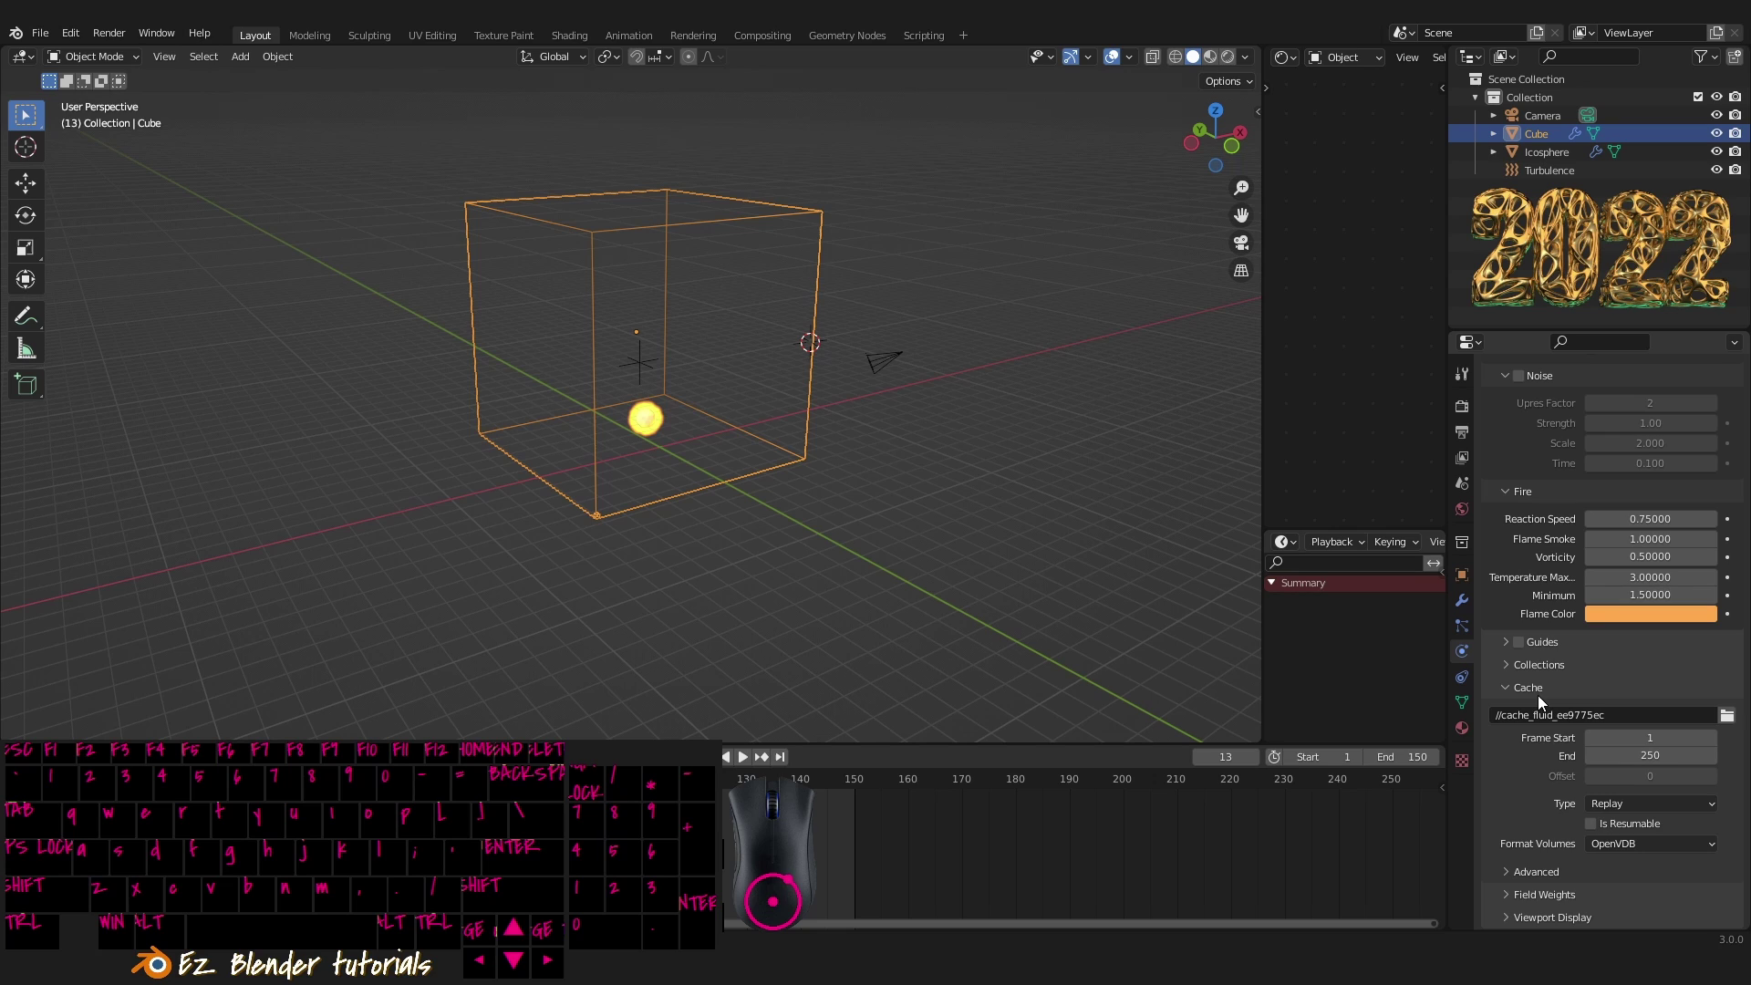
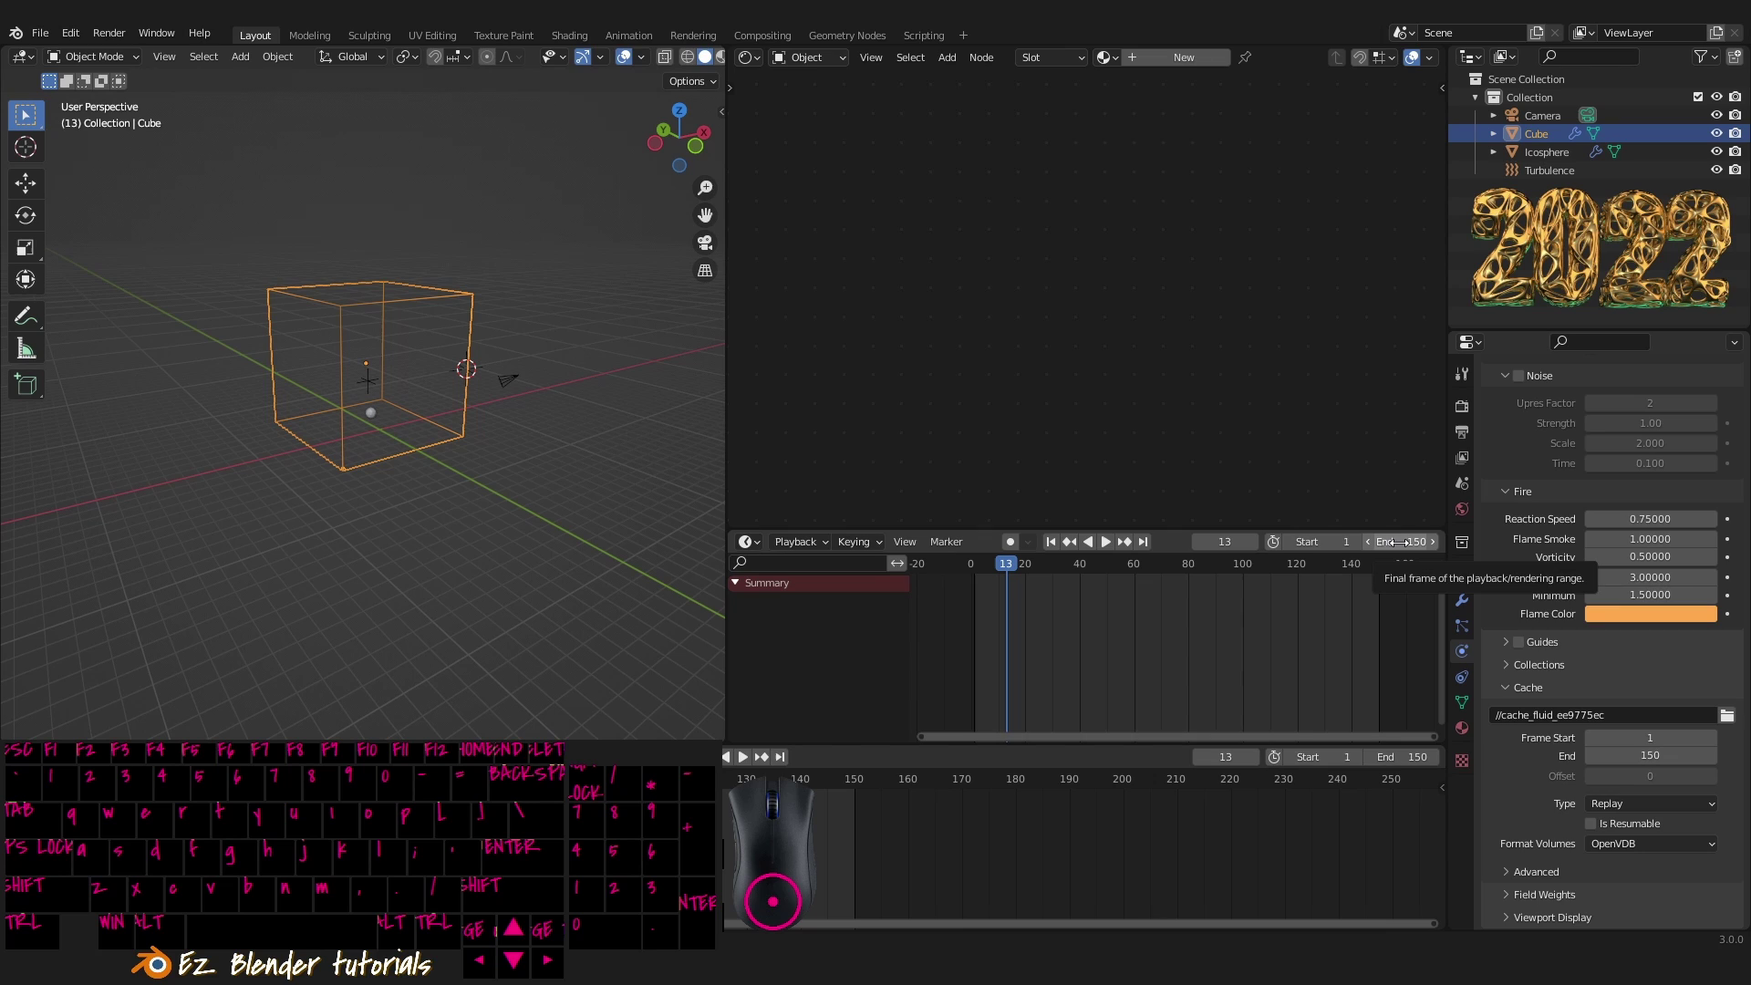
- Set the domain cache End to frame 150 and cache Type to All
middle_click(1586, 772)
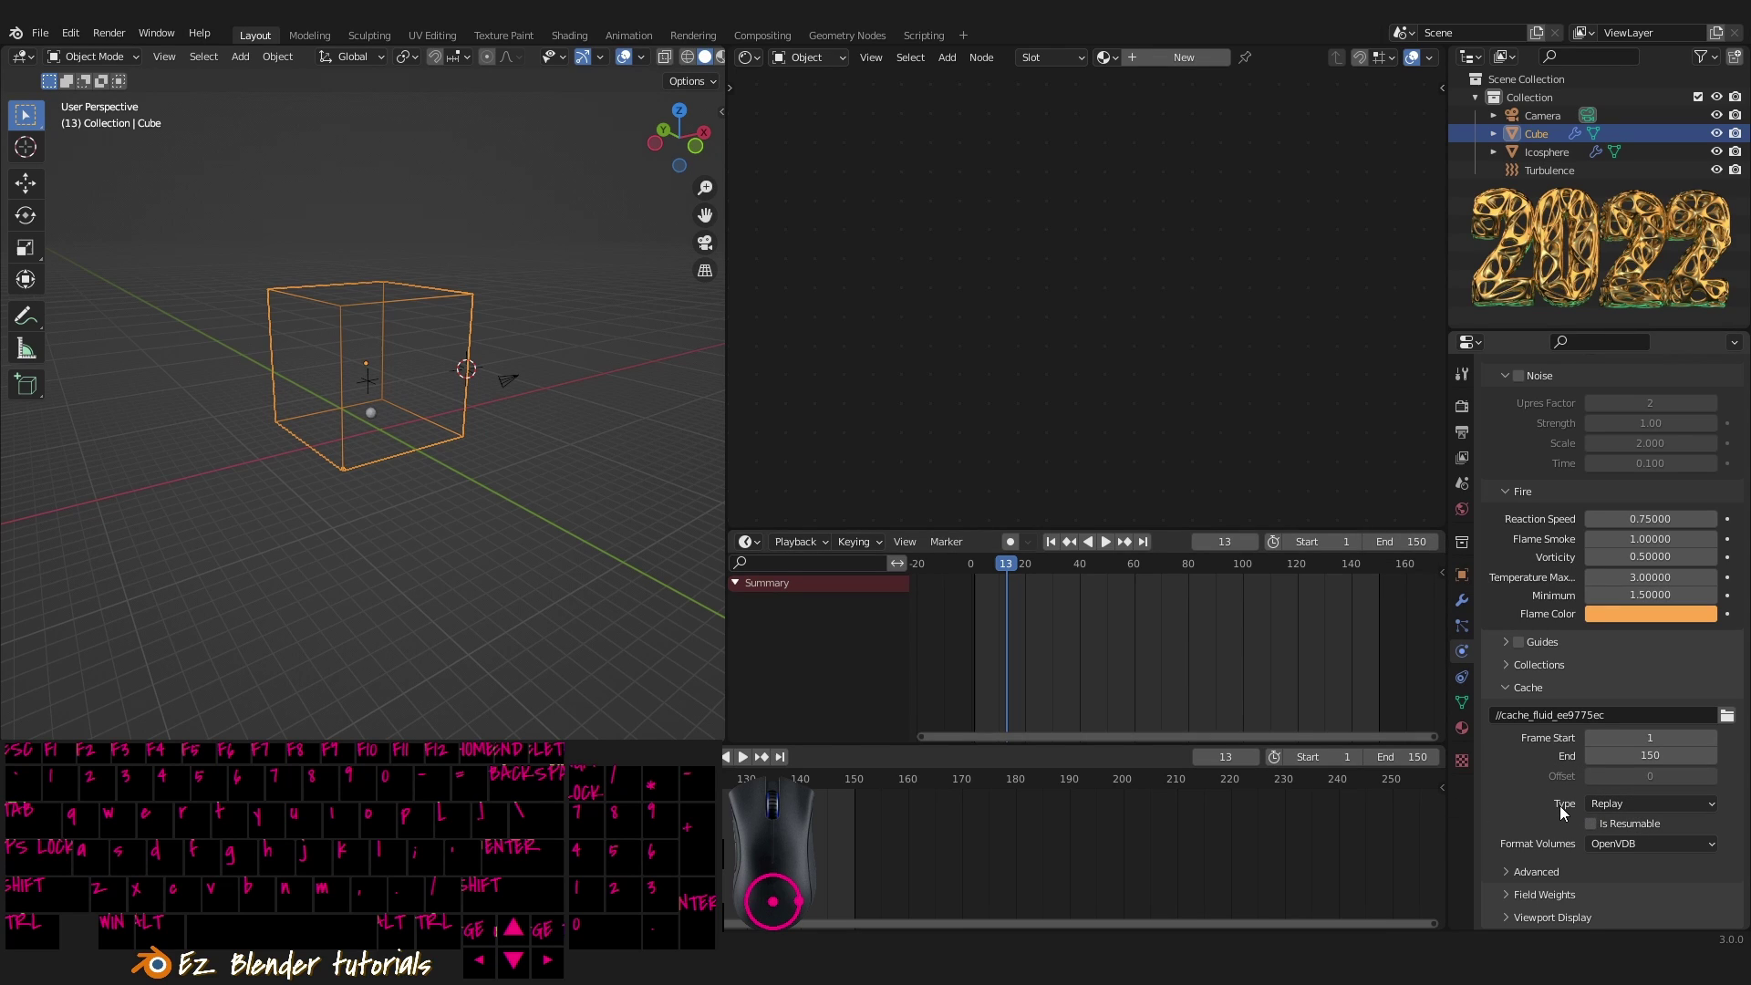
left_click(1566, 812)
left_click(1632, 815)
left_click_drag(1626, 861, 1562, 829)
middle_click(1537, 781)
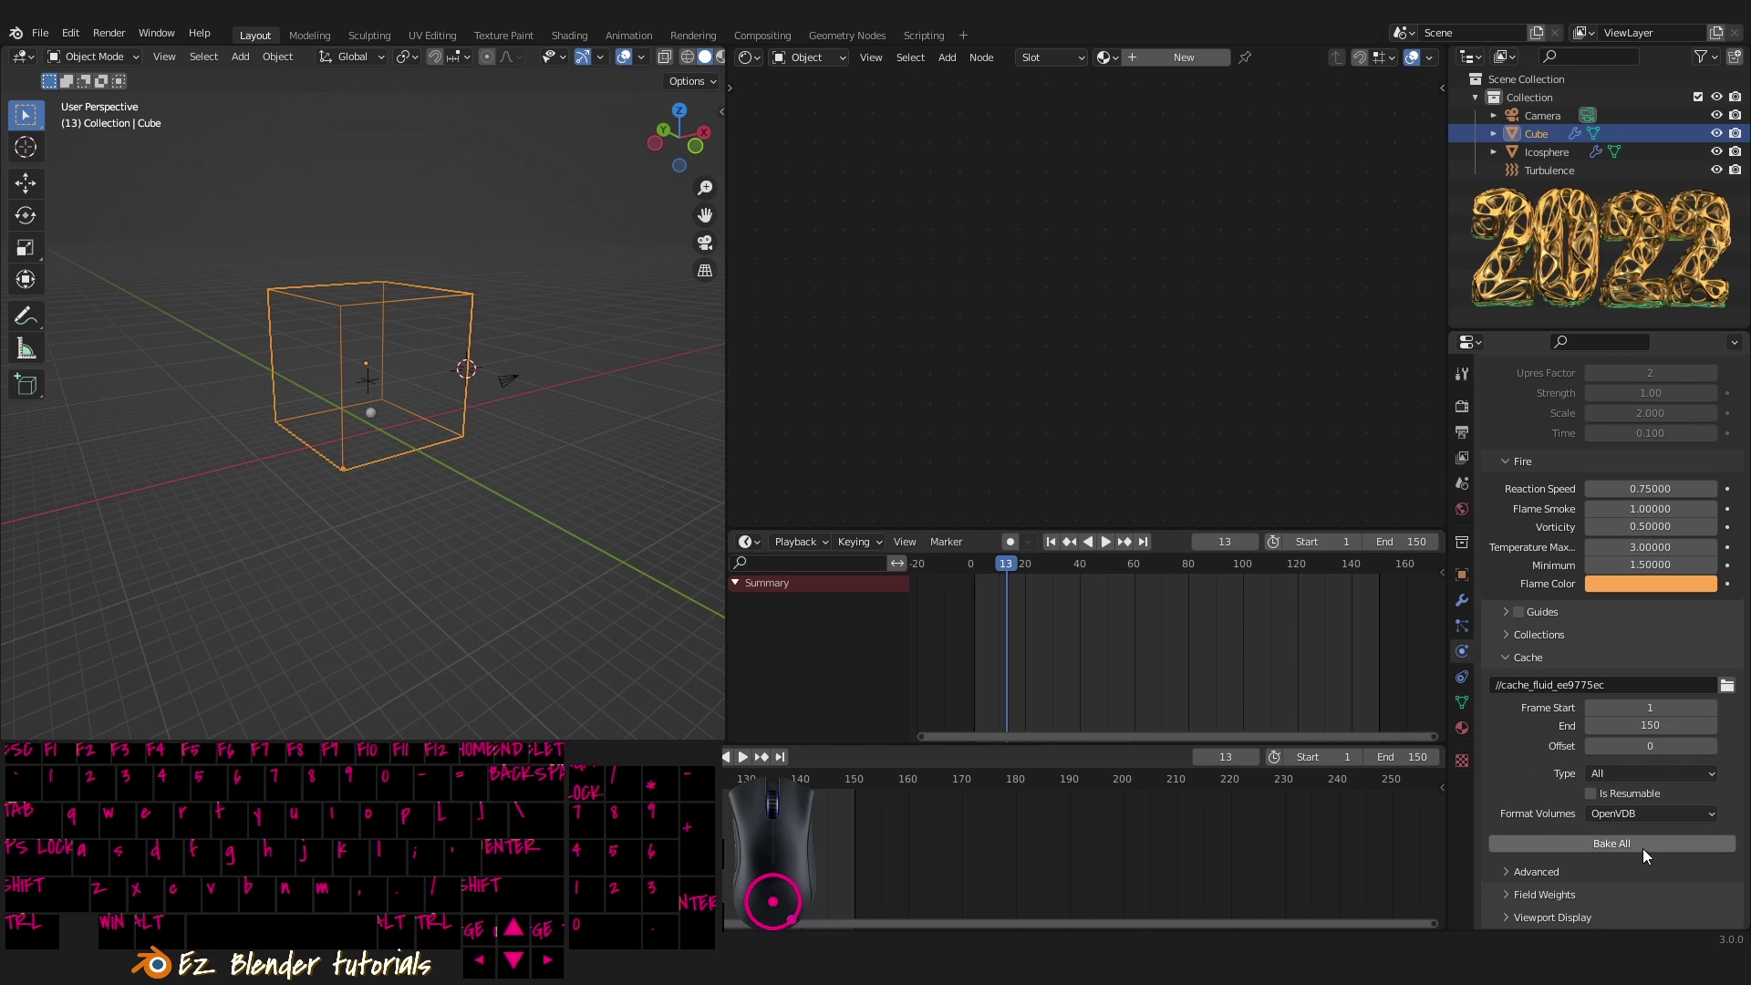
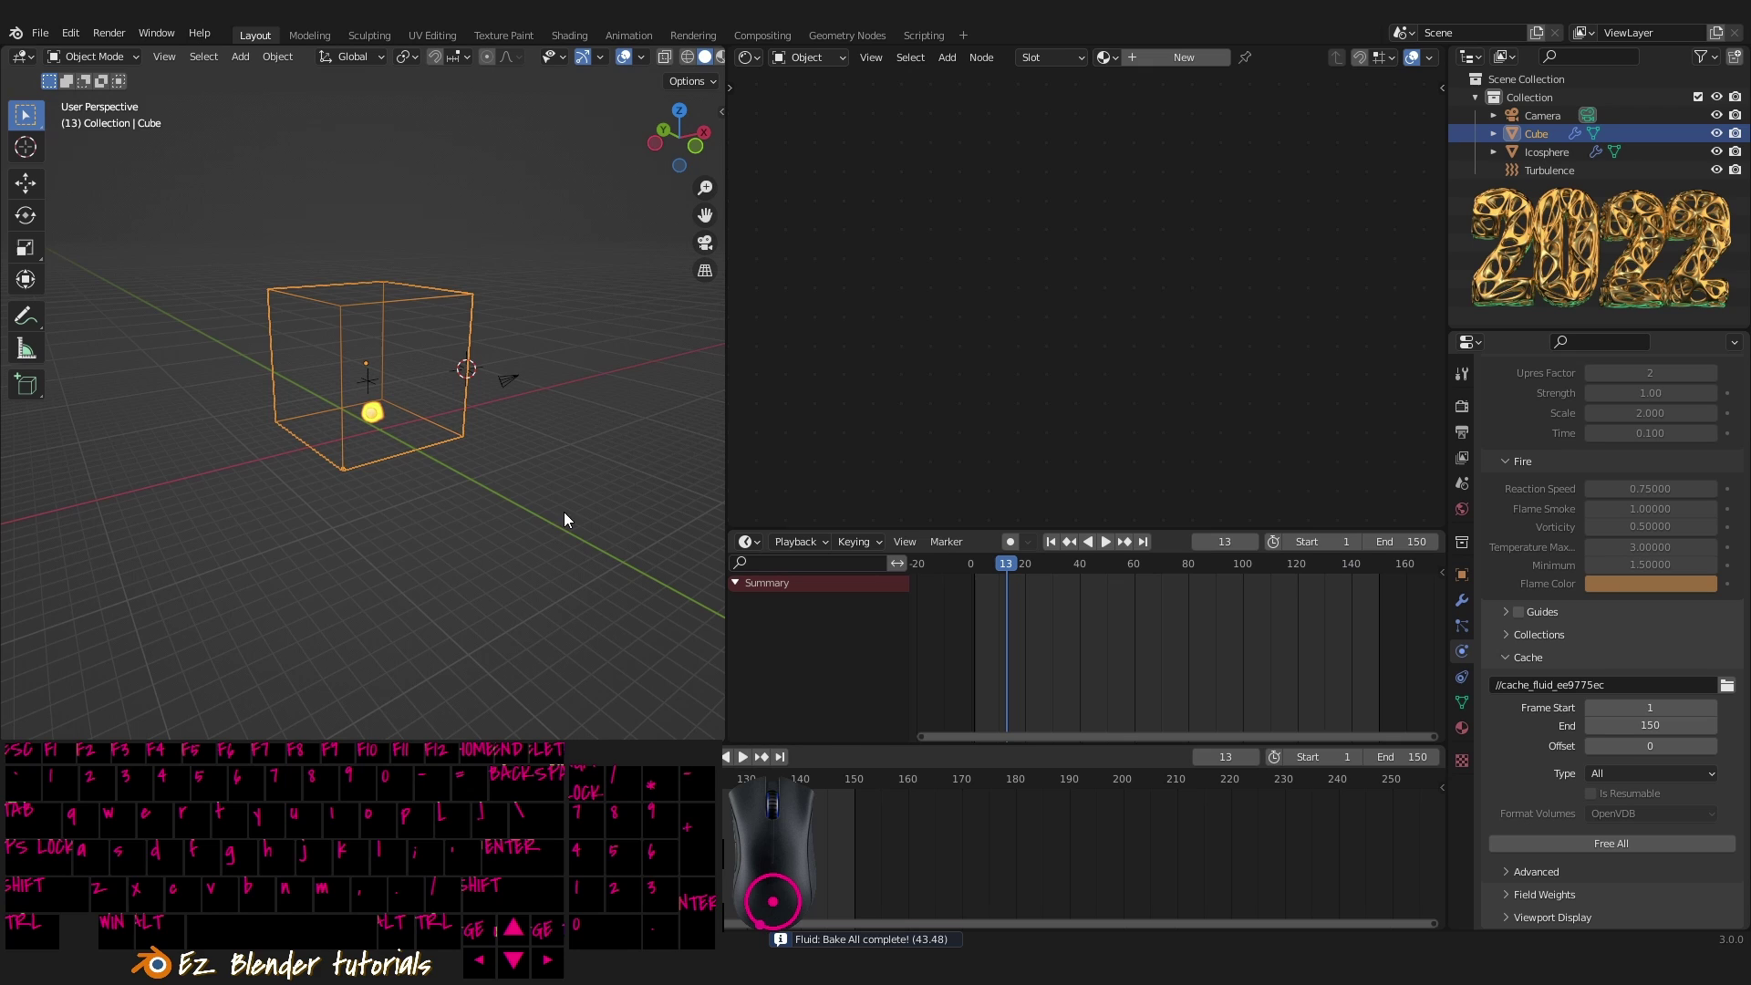
- Play the baked simulation while orbiting and zooming in on the fireball inside the domain
left_click_drag(528, 517, 513, 523)
left_click(588, 549)
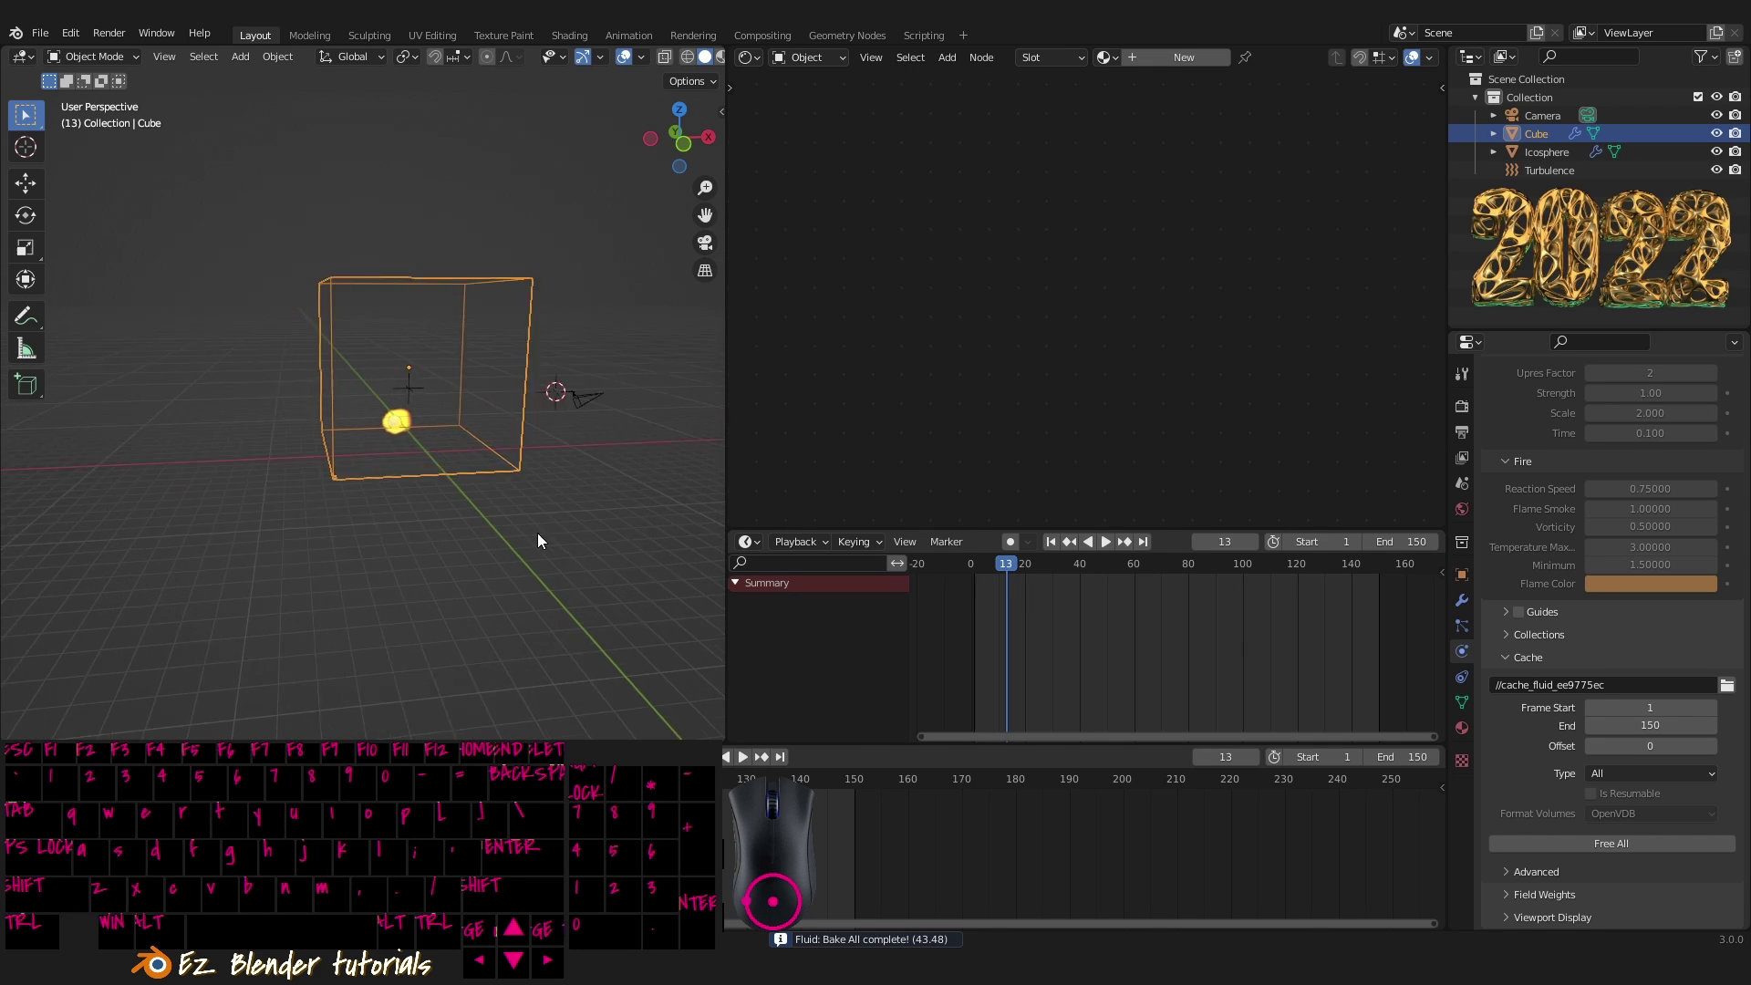
left_click_drag(449, 524, 486, 524)
left_click_drag(620, 565, 692, 621)
left_click(743, 768)
left_click_drag(502, 521, 433, 554)
middle_click(439, 545)
left_click_drag(459, 571, 532, 620)
left_click_drag(531, 619, 535, 557)
middle_click(535, 557)
left_click_drag(471, 459, 558, 504)
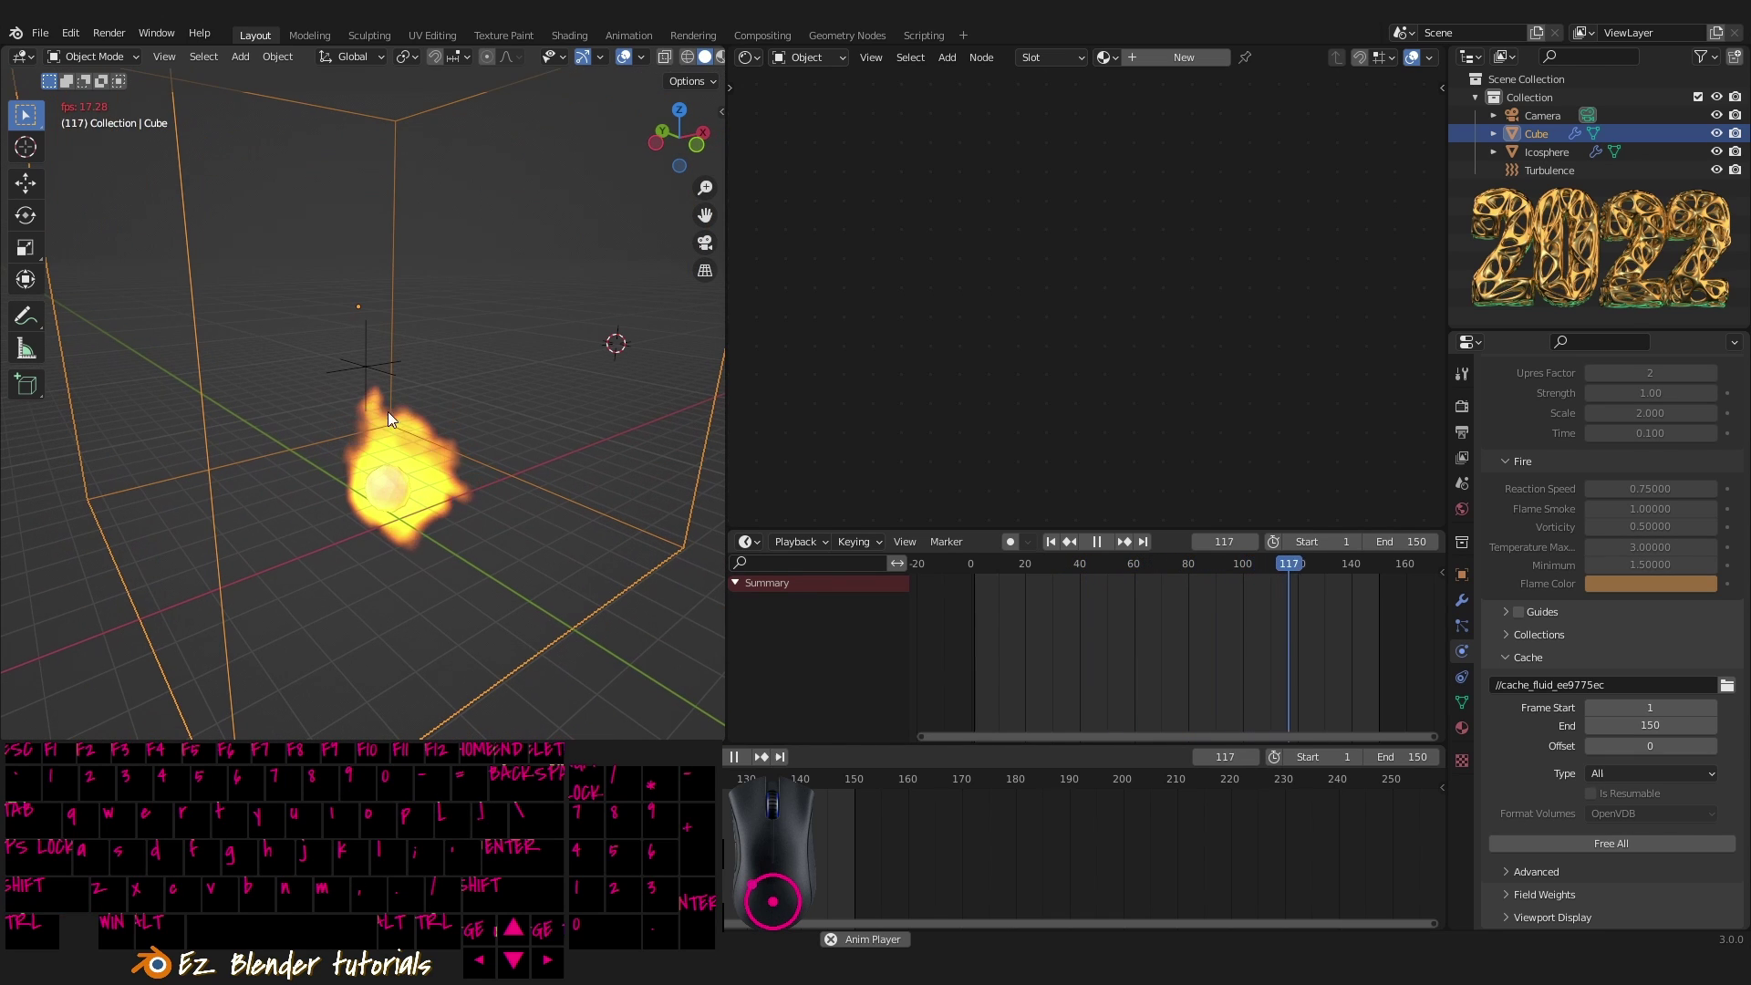
left_click_drag(481, 432, 436, 418)
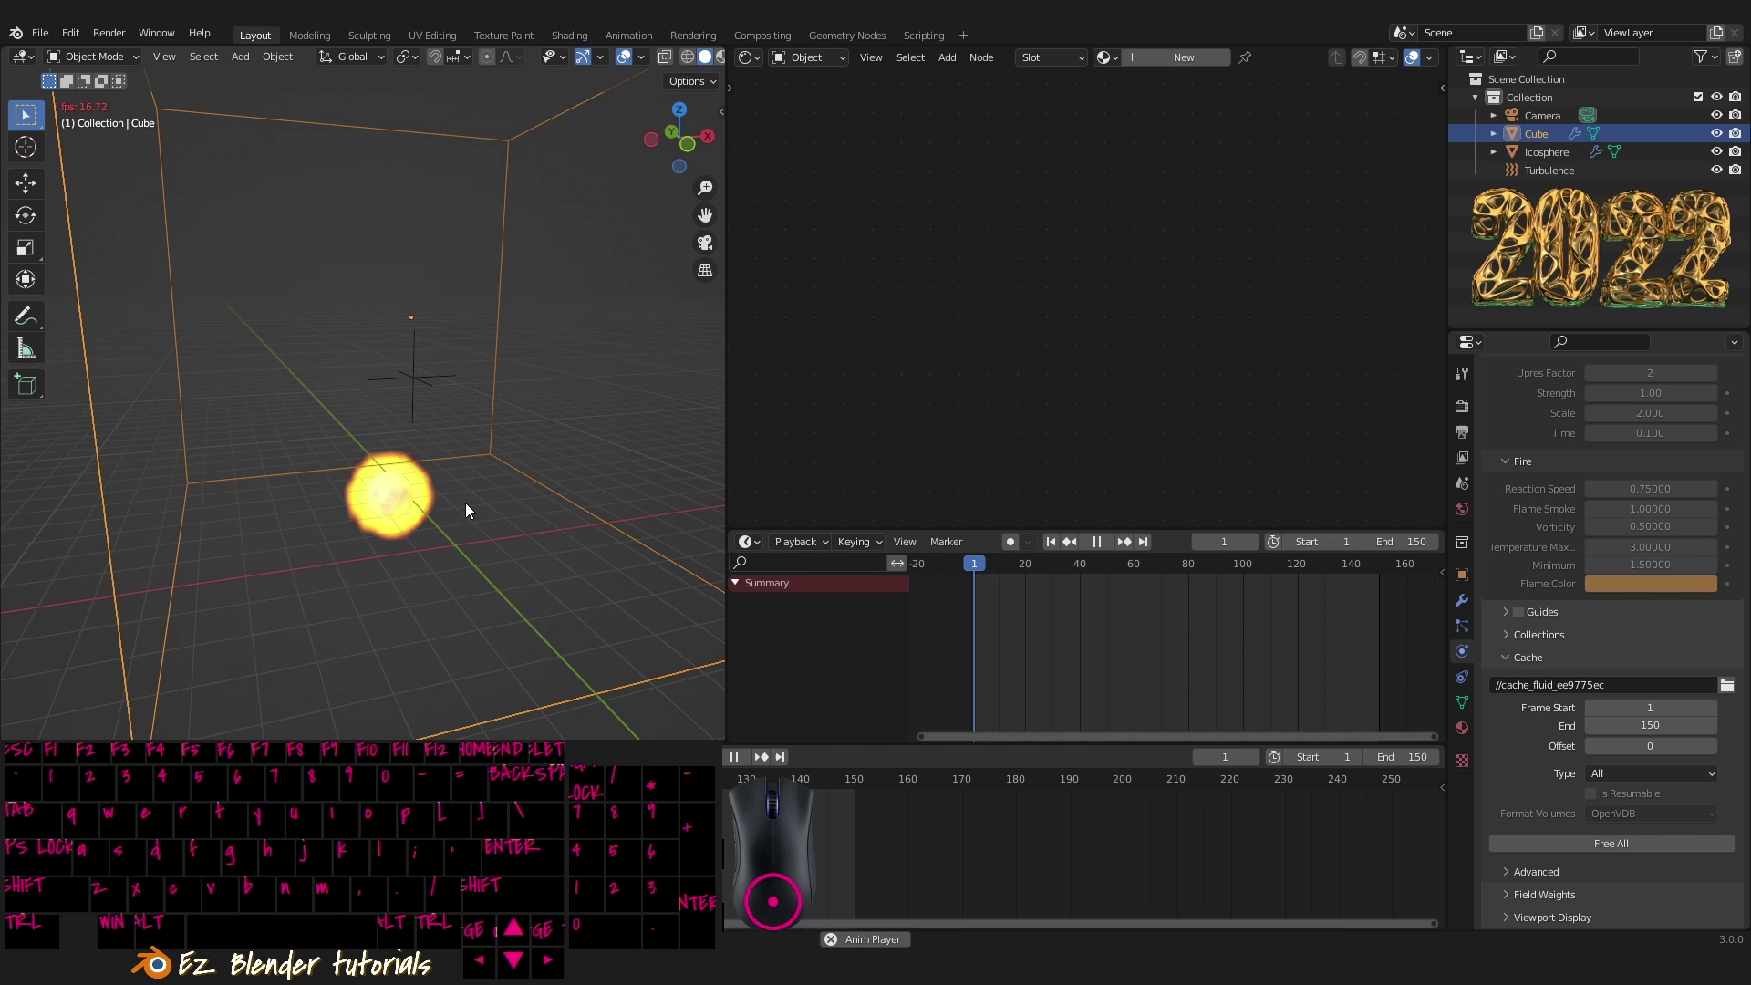
- Toggle viewport shading with Shift+Z / Z to preview the flames, stopping playback around frame 24
left_click(473, 546)
key("shift+z")
key("z")
left_click_drag(434, 541, 480, 544)
scroll("down", 3)
left_click_drag(468, 533, 424, 529)
key("shift+z")
key("z")
left_click_drag(444, 510, 512, 525)
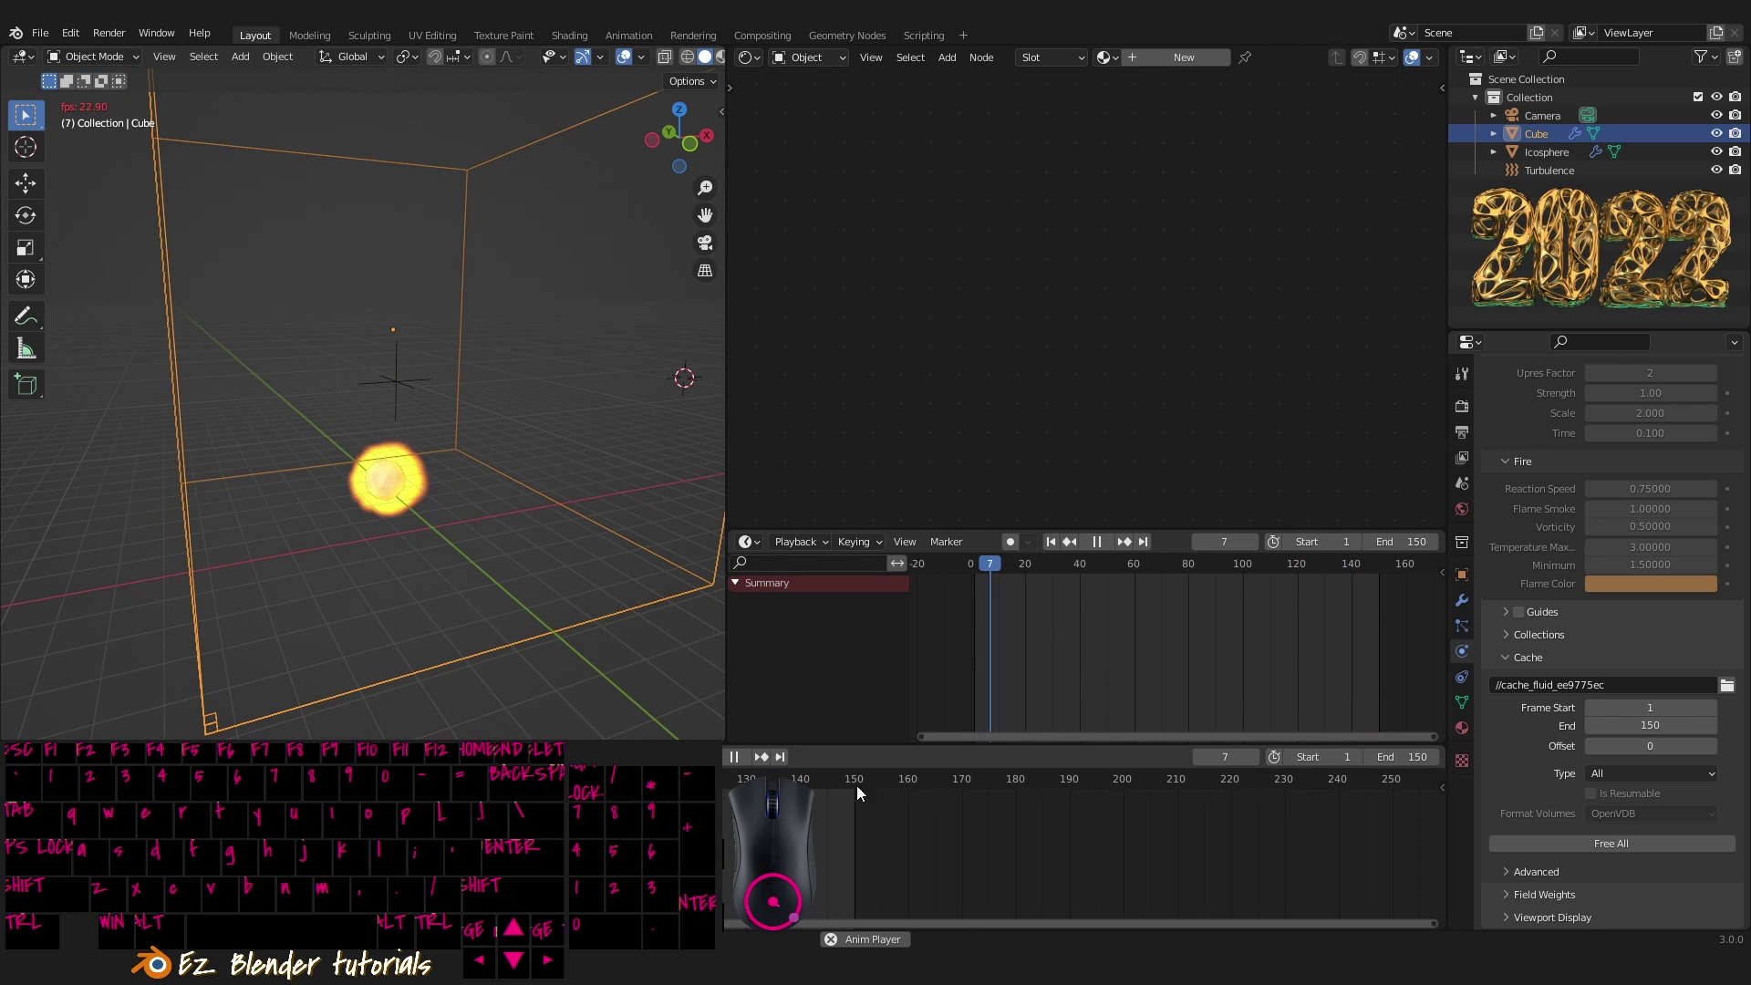
left_click_drag(745, 761, 578, 567)
key("`")
middle_click(585, 501)
left_click_drag(572, 510, 543, 558)
- Select the icosphere and show its location, rotation and scale in the N sidebar's Item tab
right_click(352, 522)
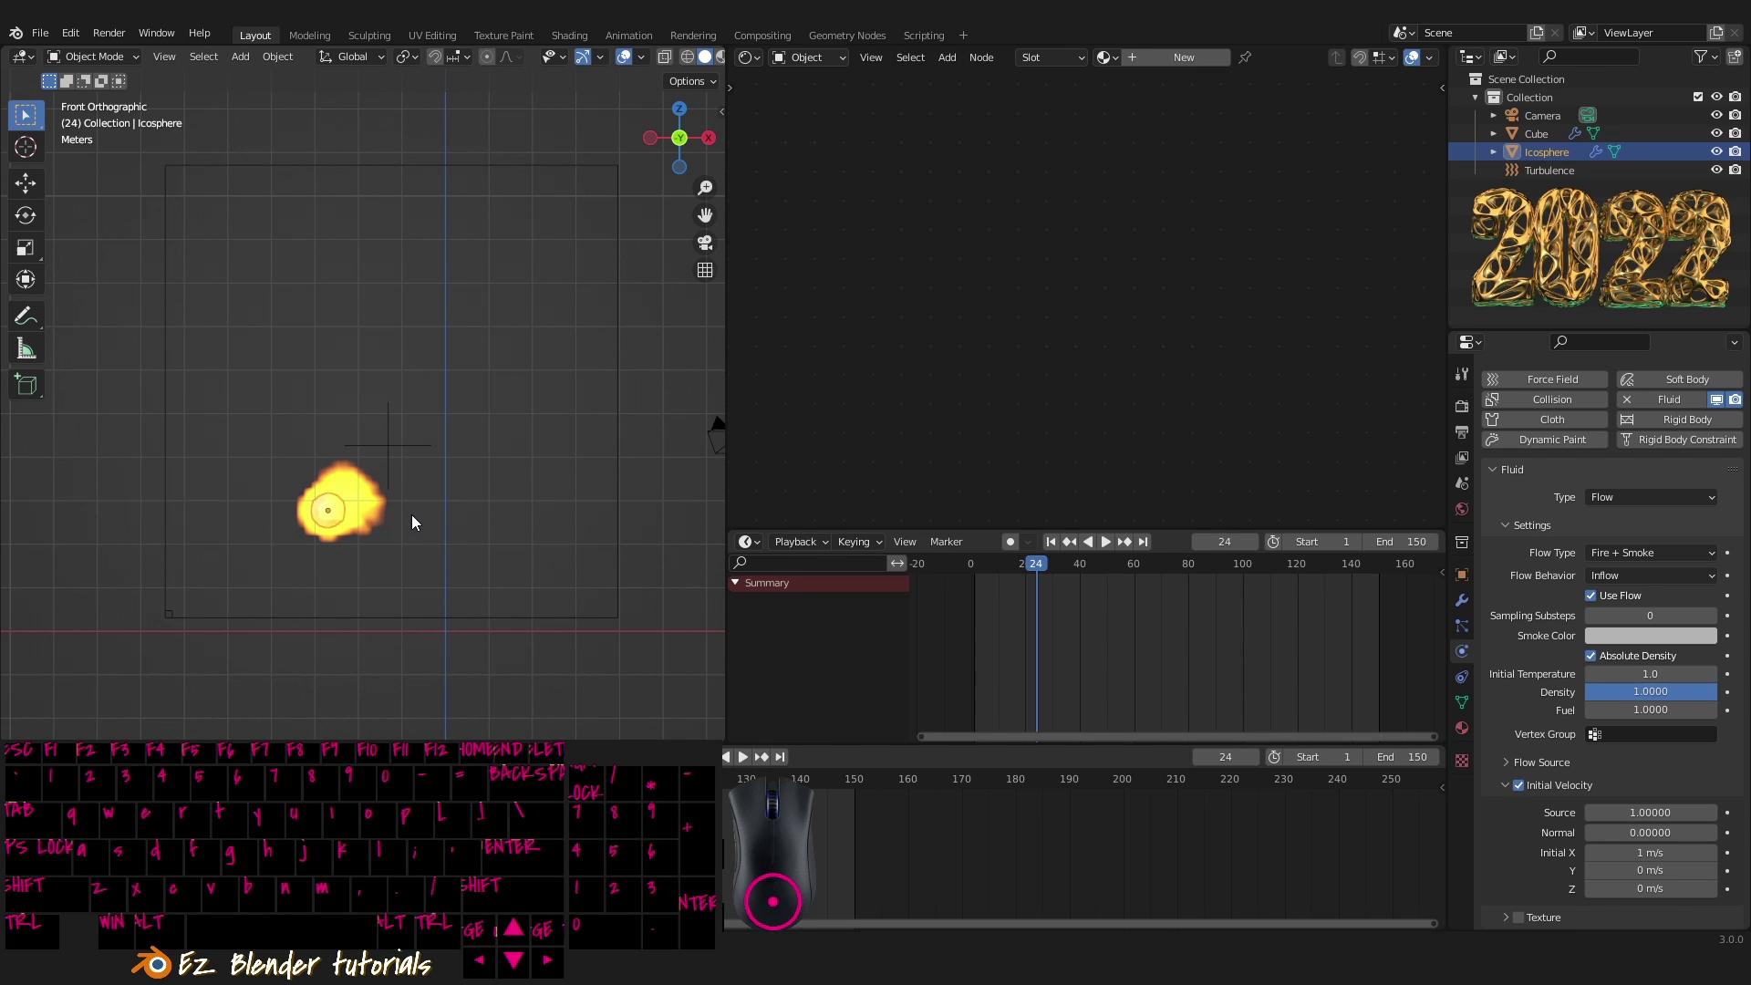
middle_click(417, 521)
key("n")
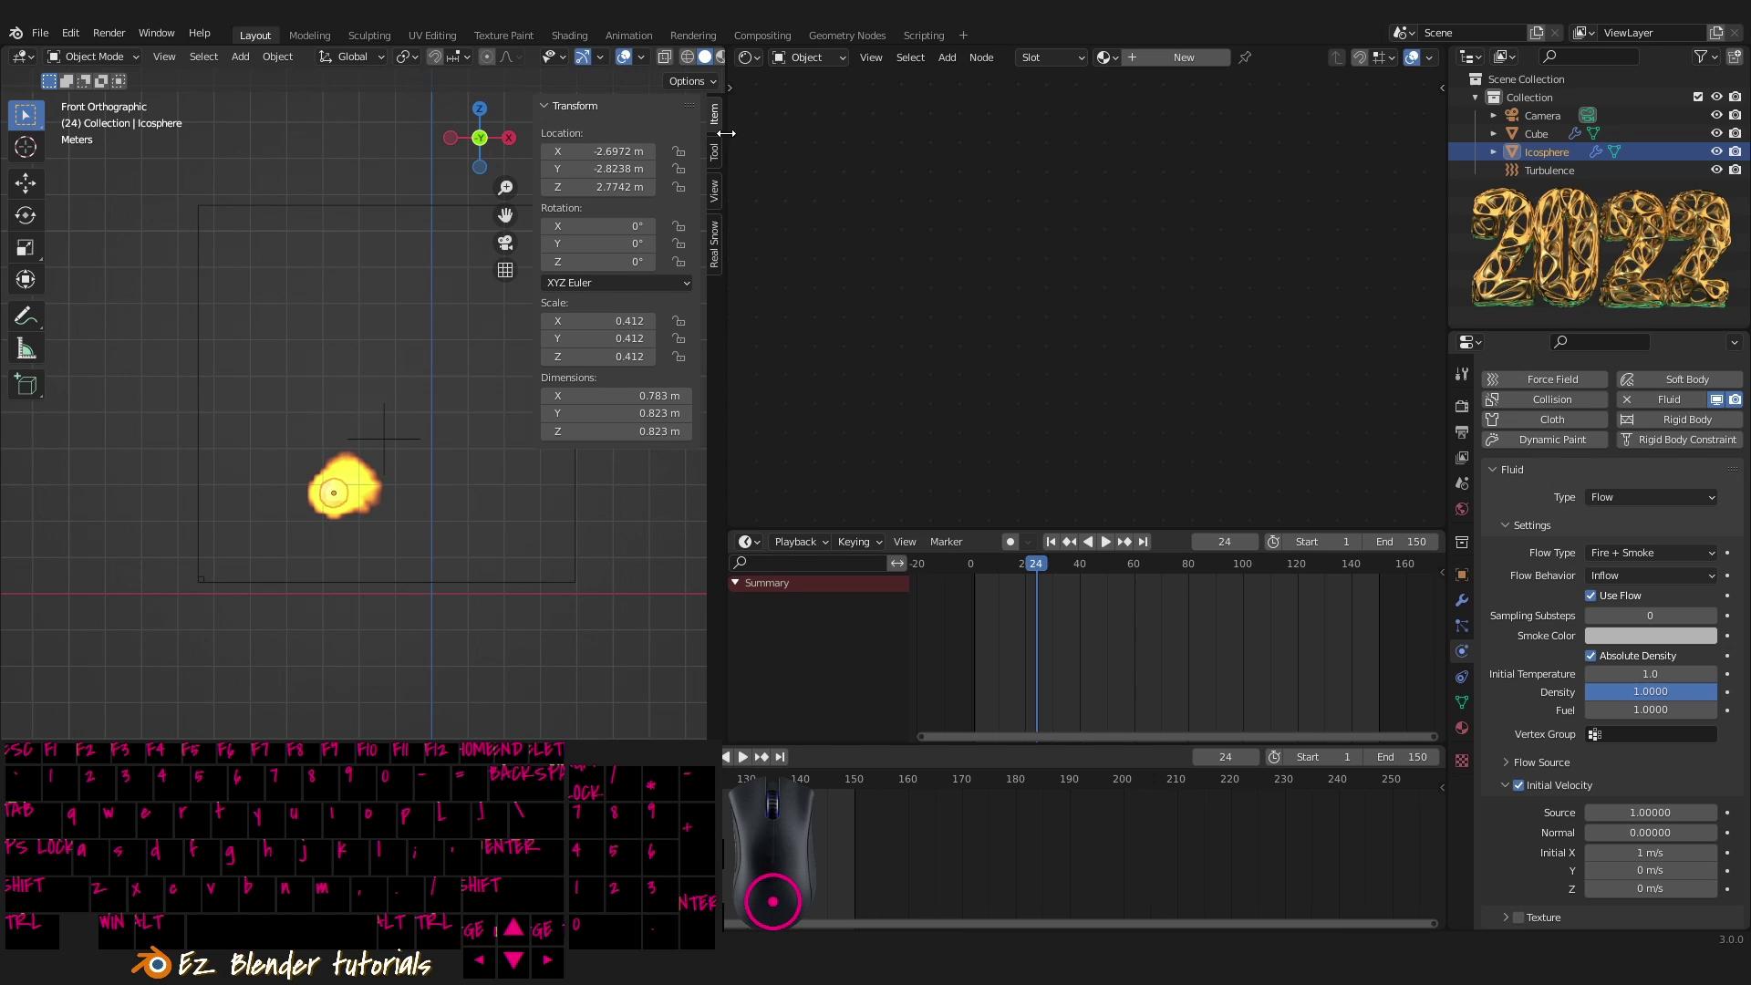
left_click(721, 127)
left_click_drag(718, 154, 708, 121)
left_click_drag(716, 125, 579, 119)
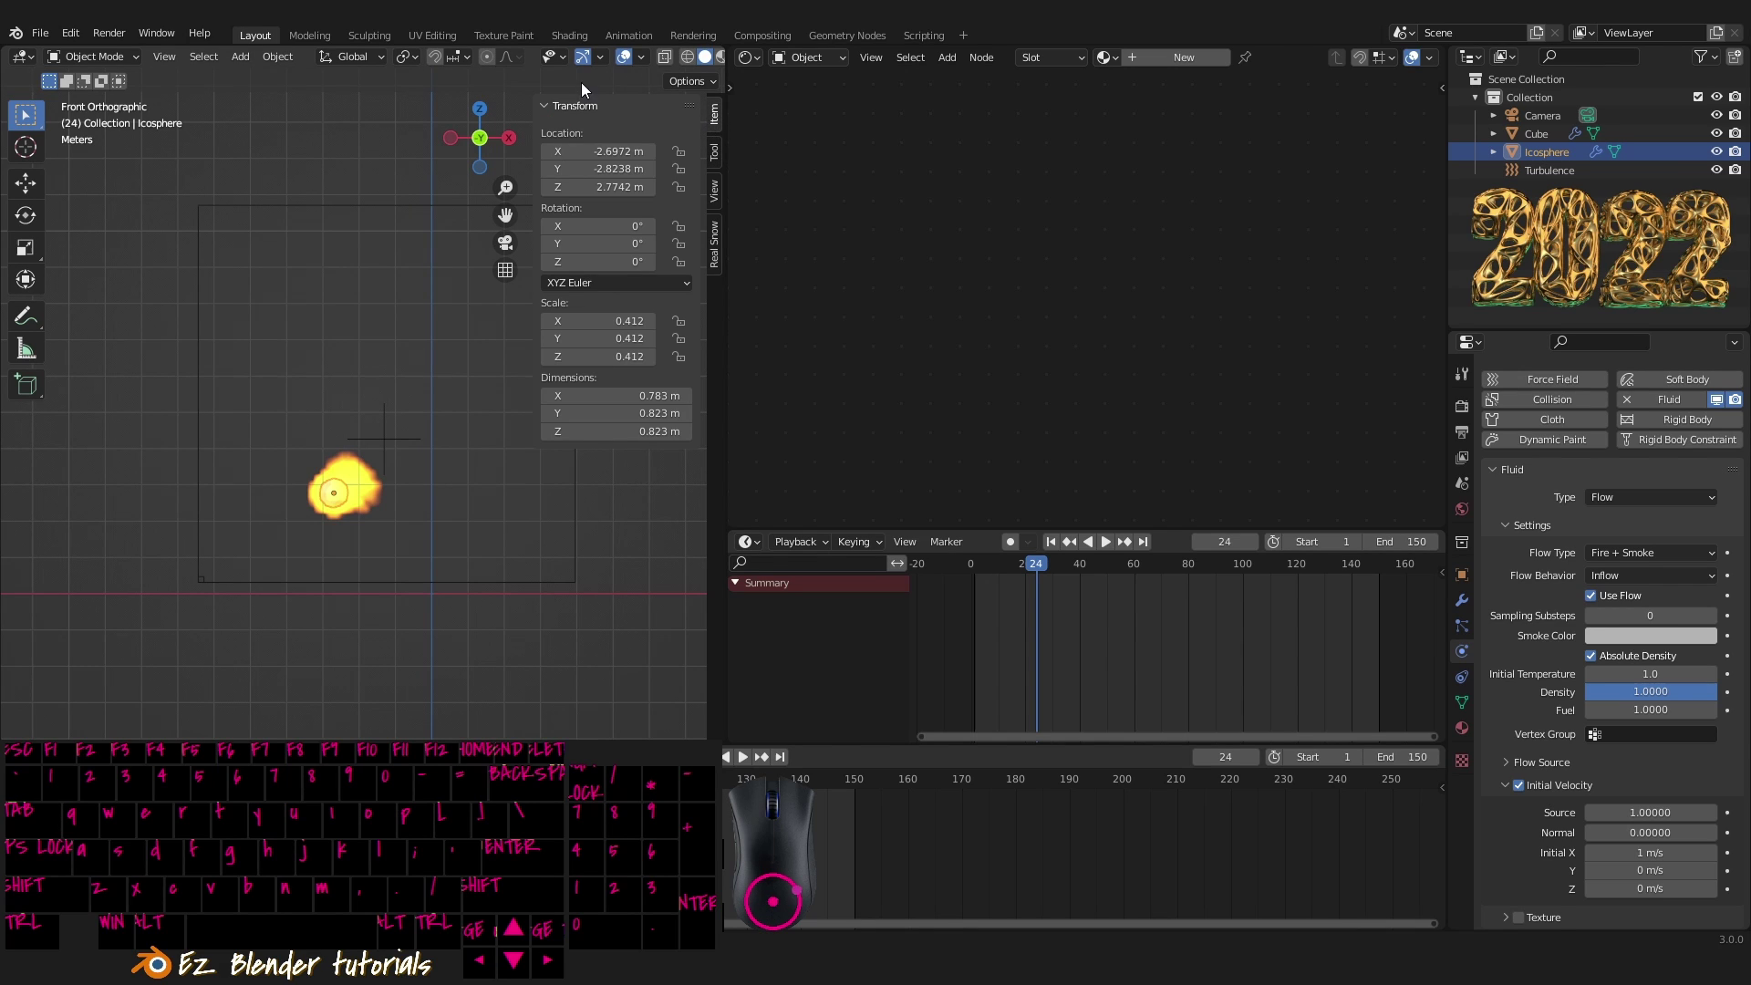
left_click_drag(571, 111, 634, 106)
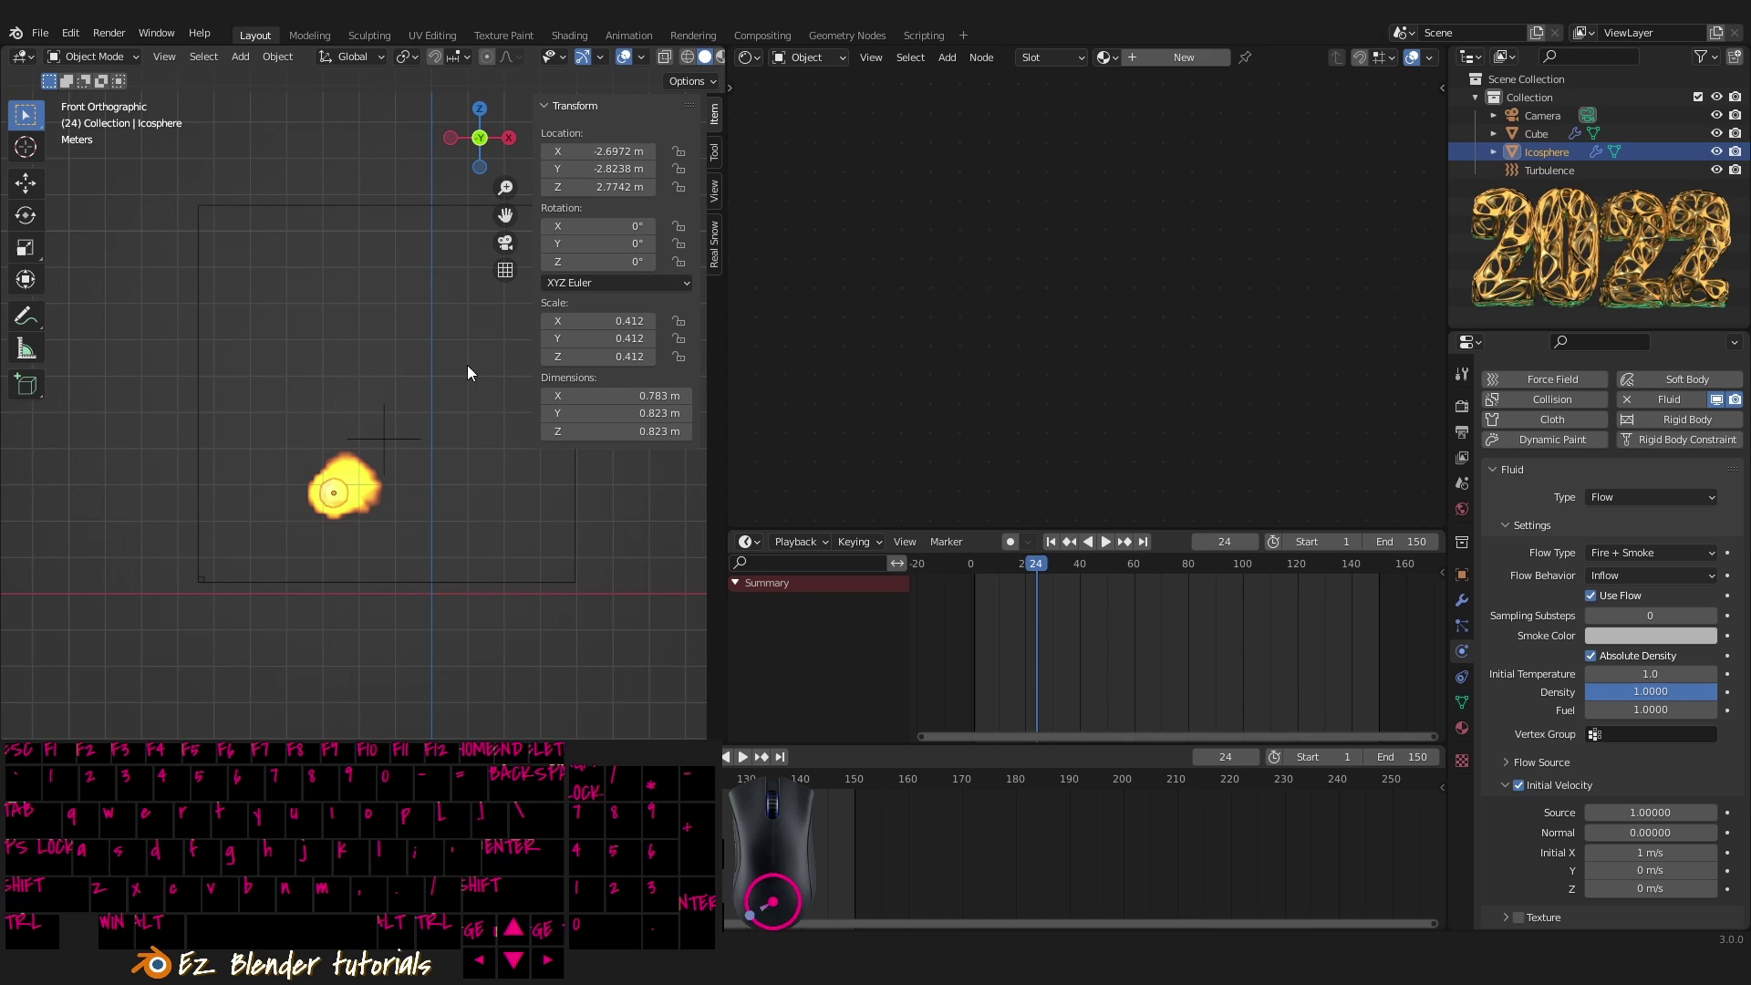
- Pan the front view to frame the domain and rewind the timeline to frame 0
middle_click(457, 553)
left_click_drag(424, 555, 416, 582)
middle_click(452, 504)
middle_click(426, 484)
left_click_drag(433, 507, 456, 548)
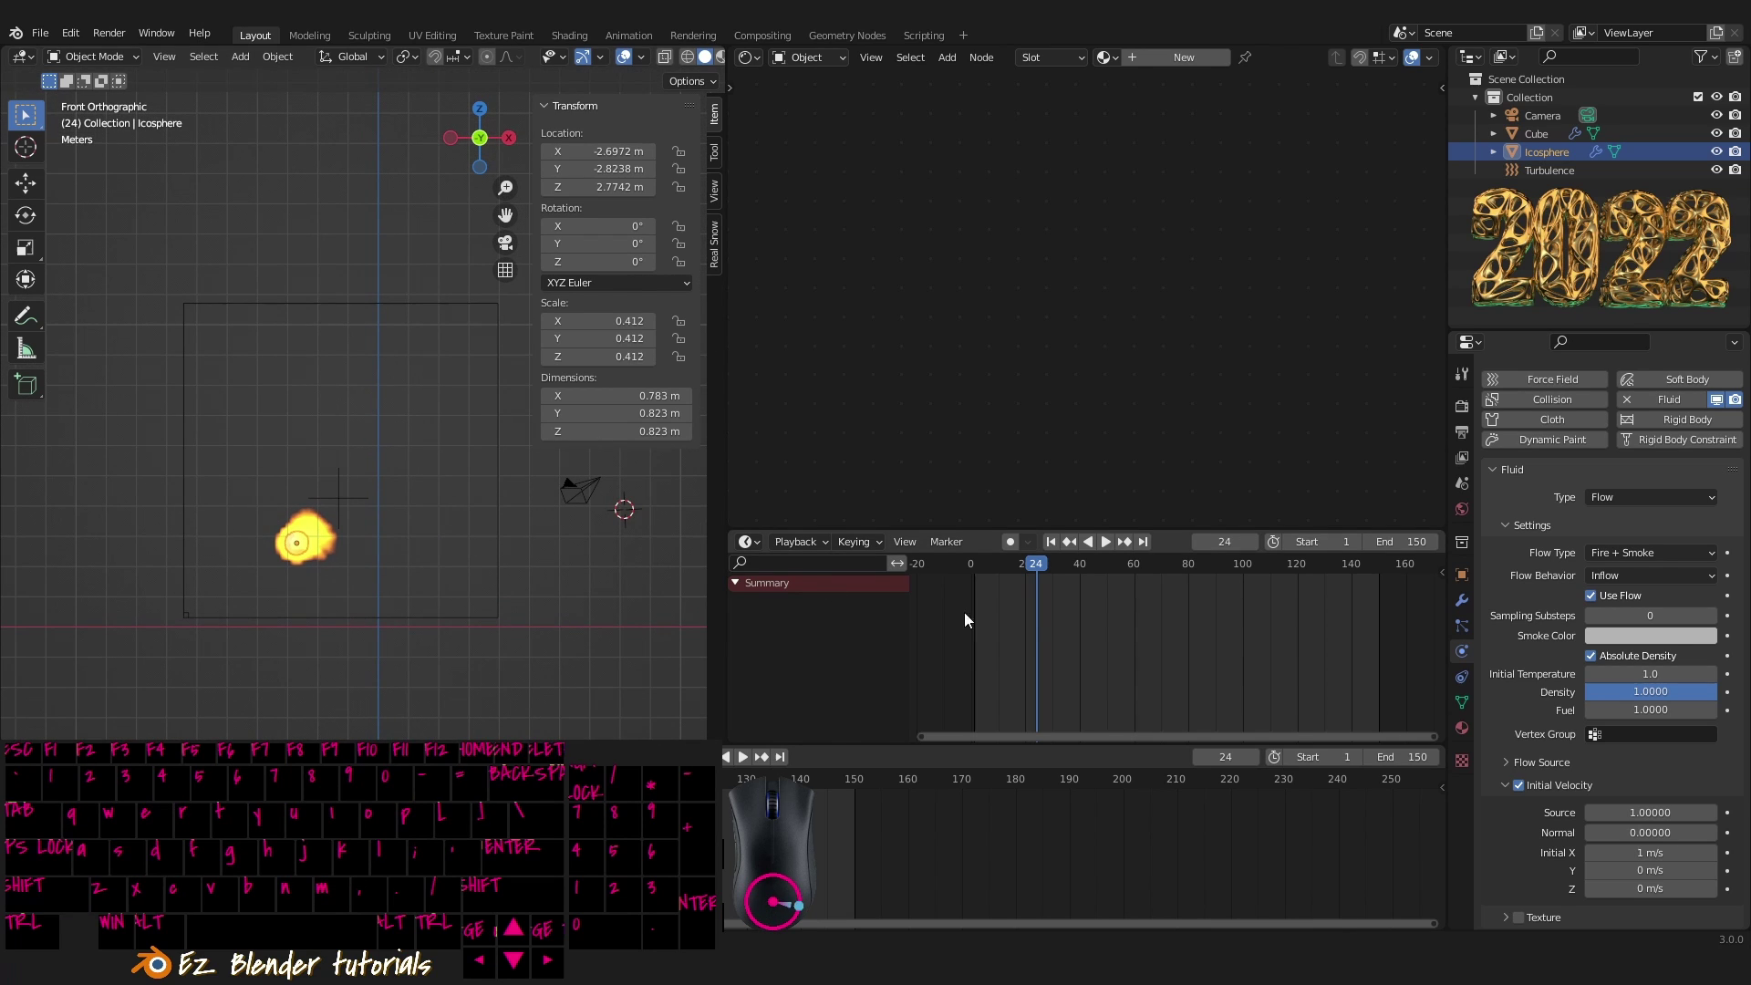
left_click_drag(1034, 574, 959, 577)
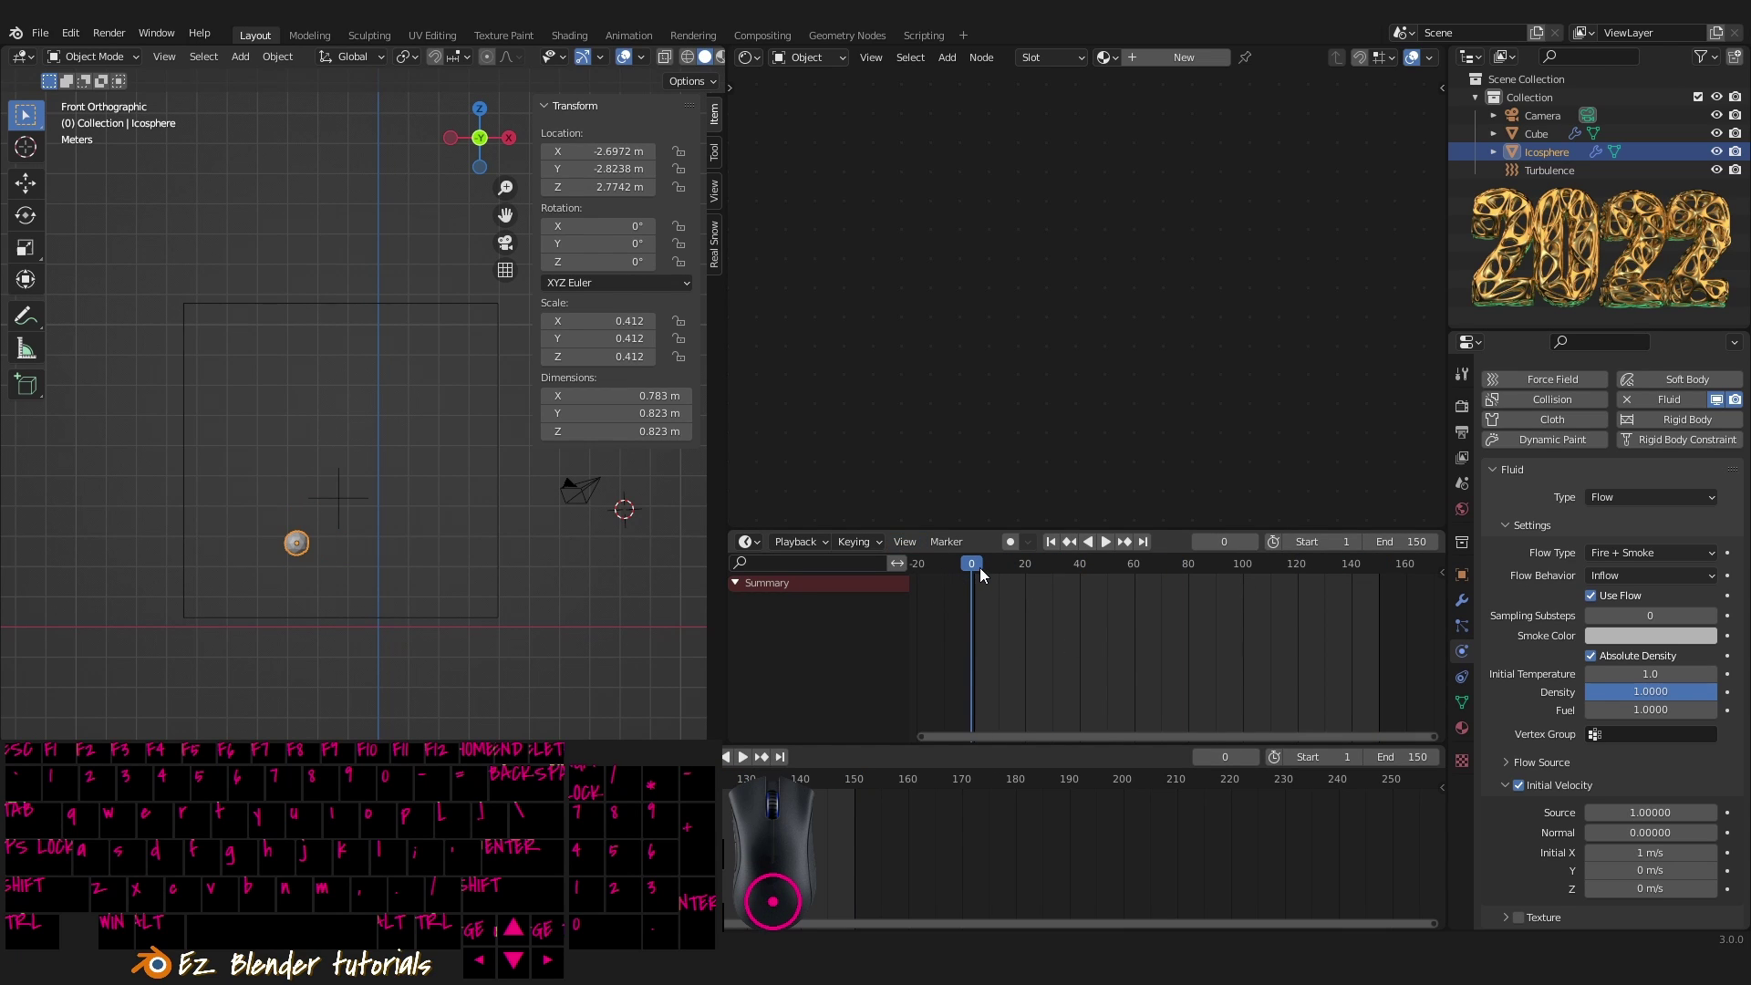
middle_click(415, 615)
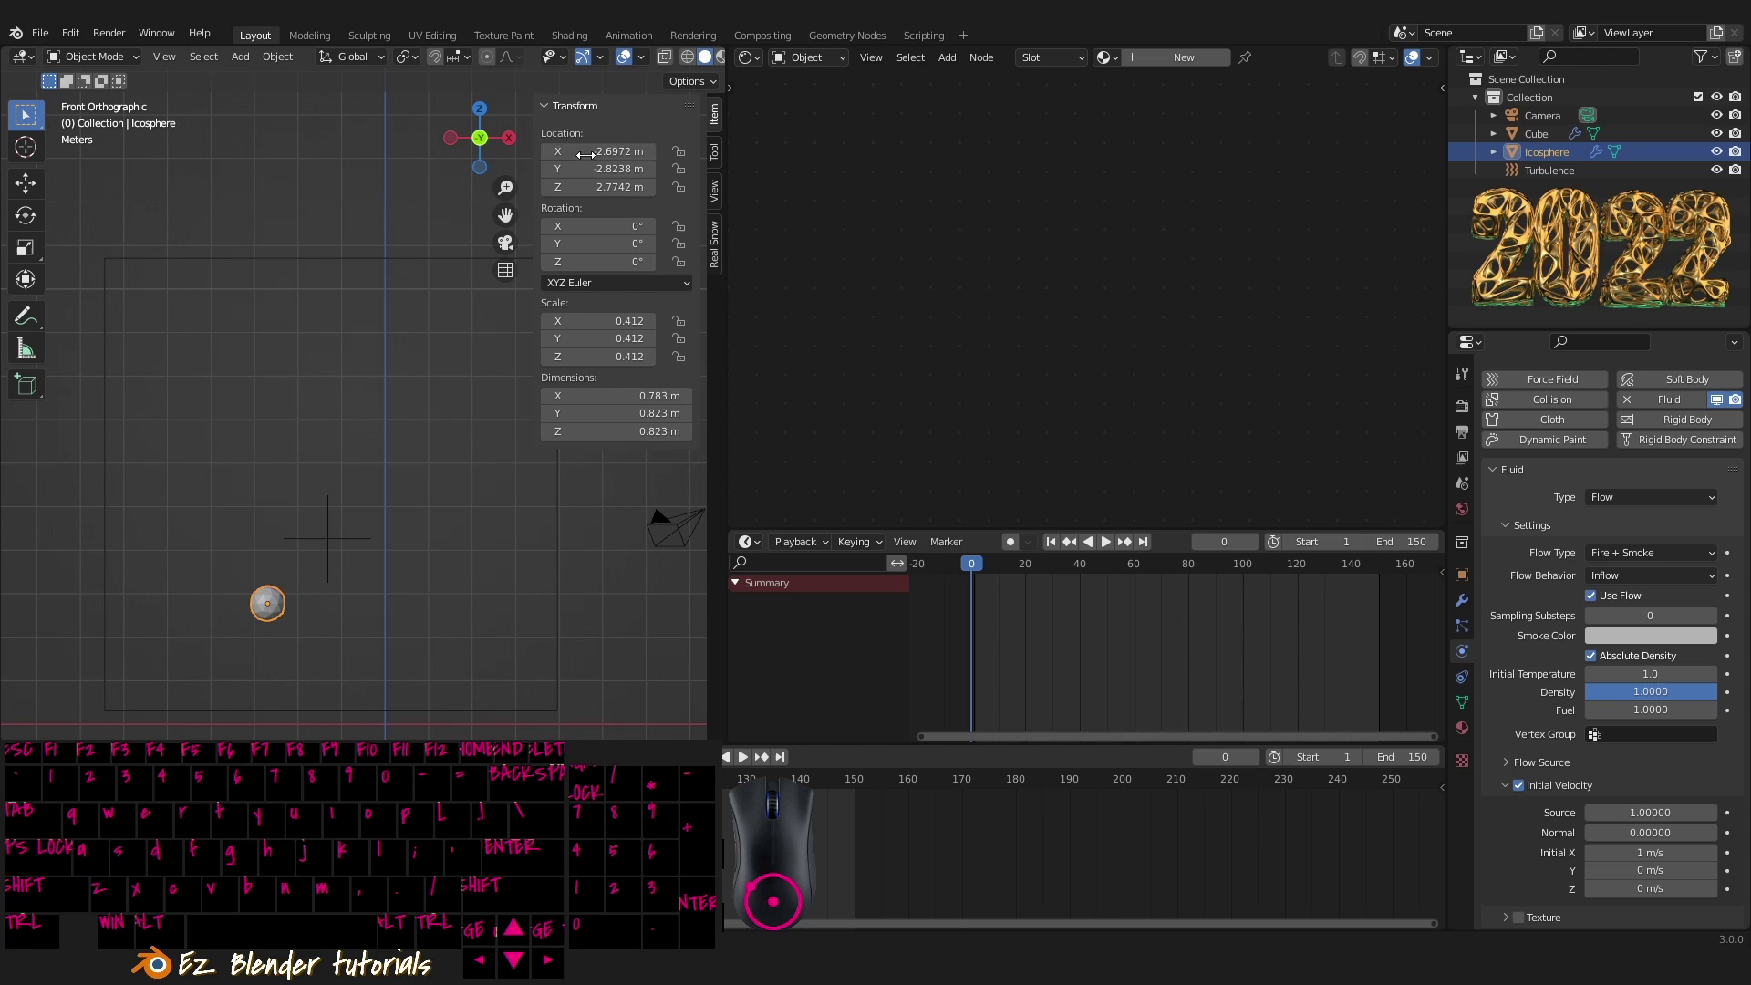
- Insert Location & Rotation keyframes for the icosphere at frame 0
key("i")
key("i")
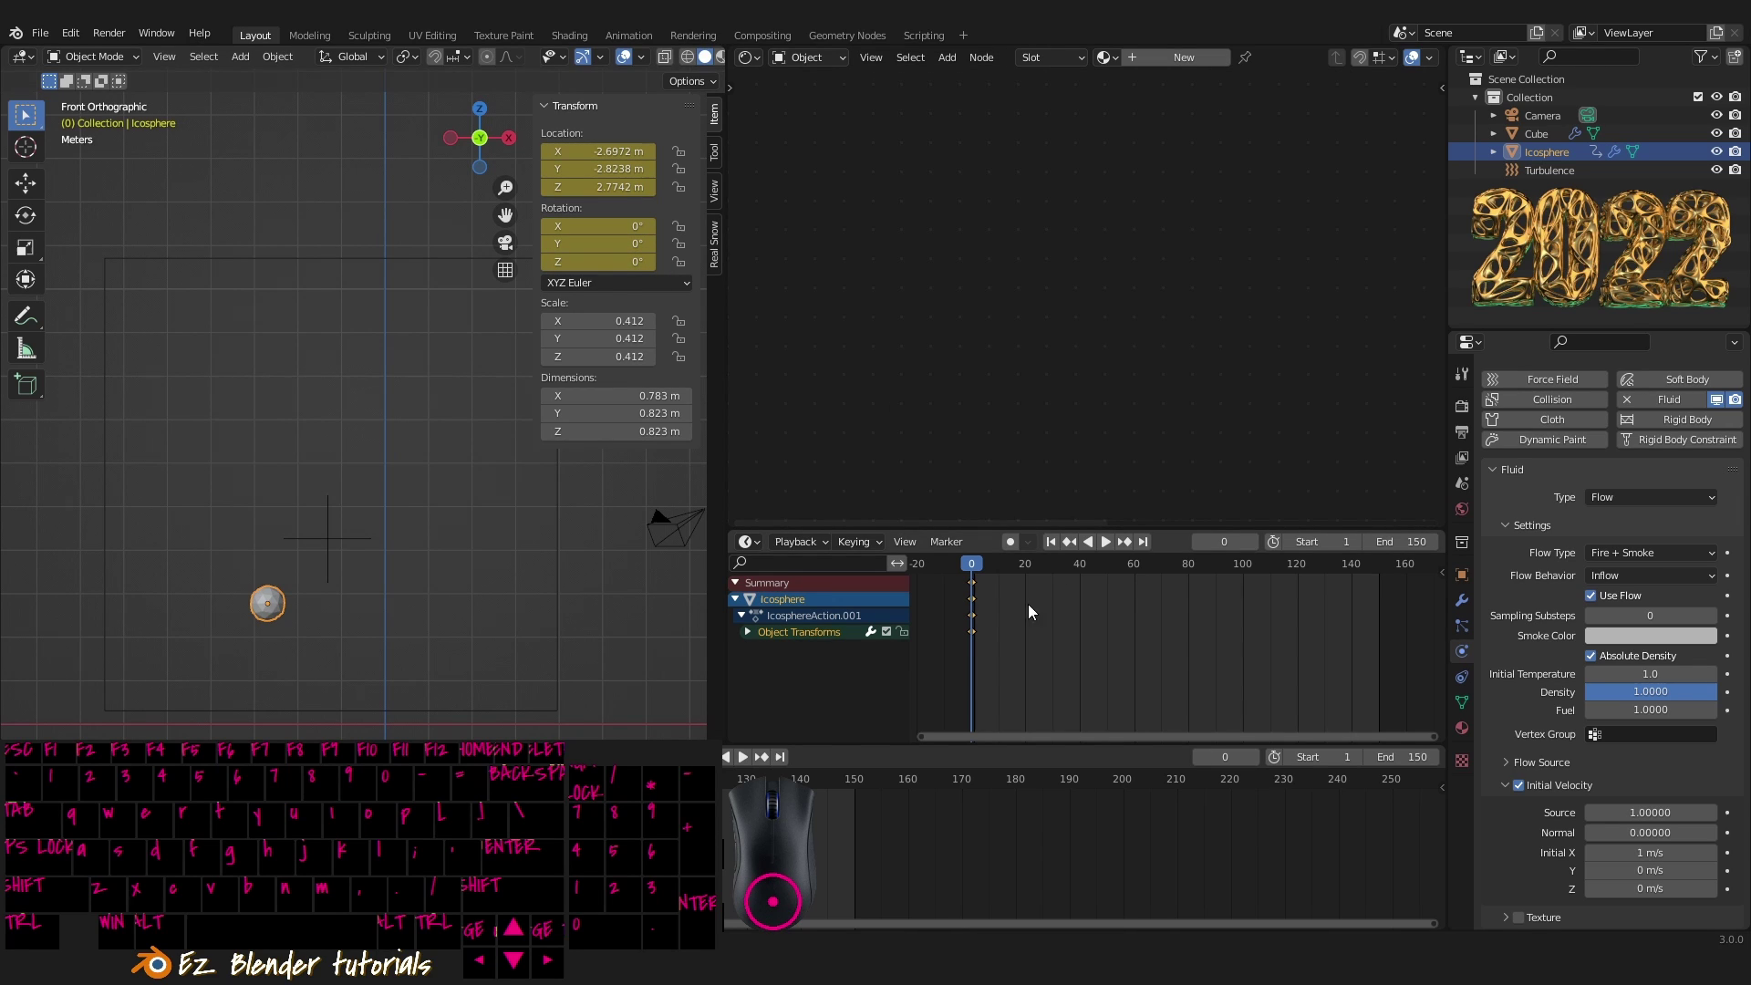
left_click_drag(980, 572, 1435, 584)
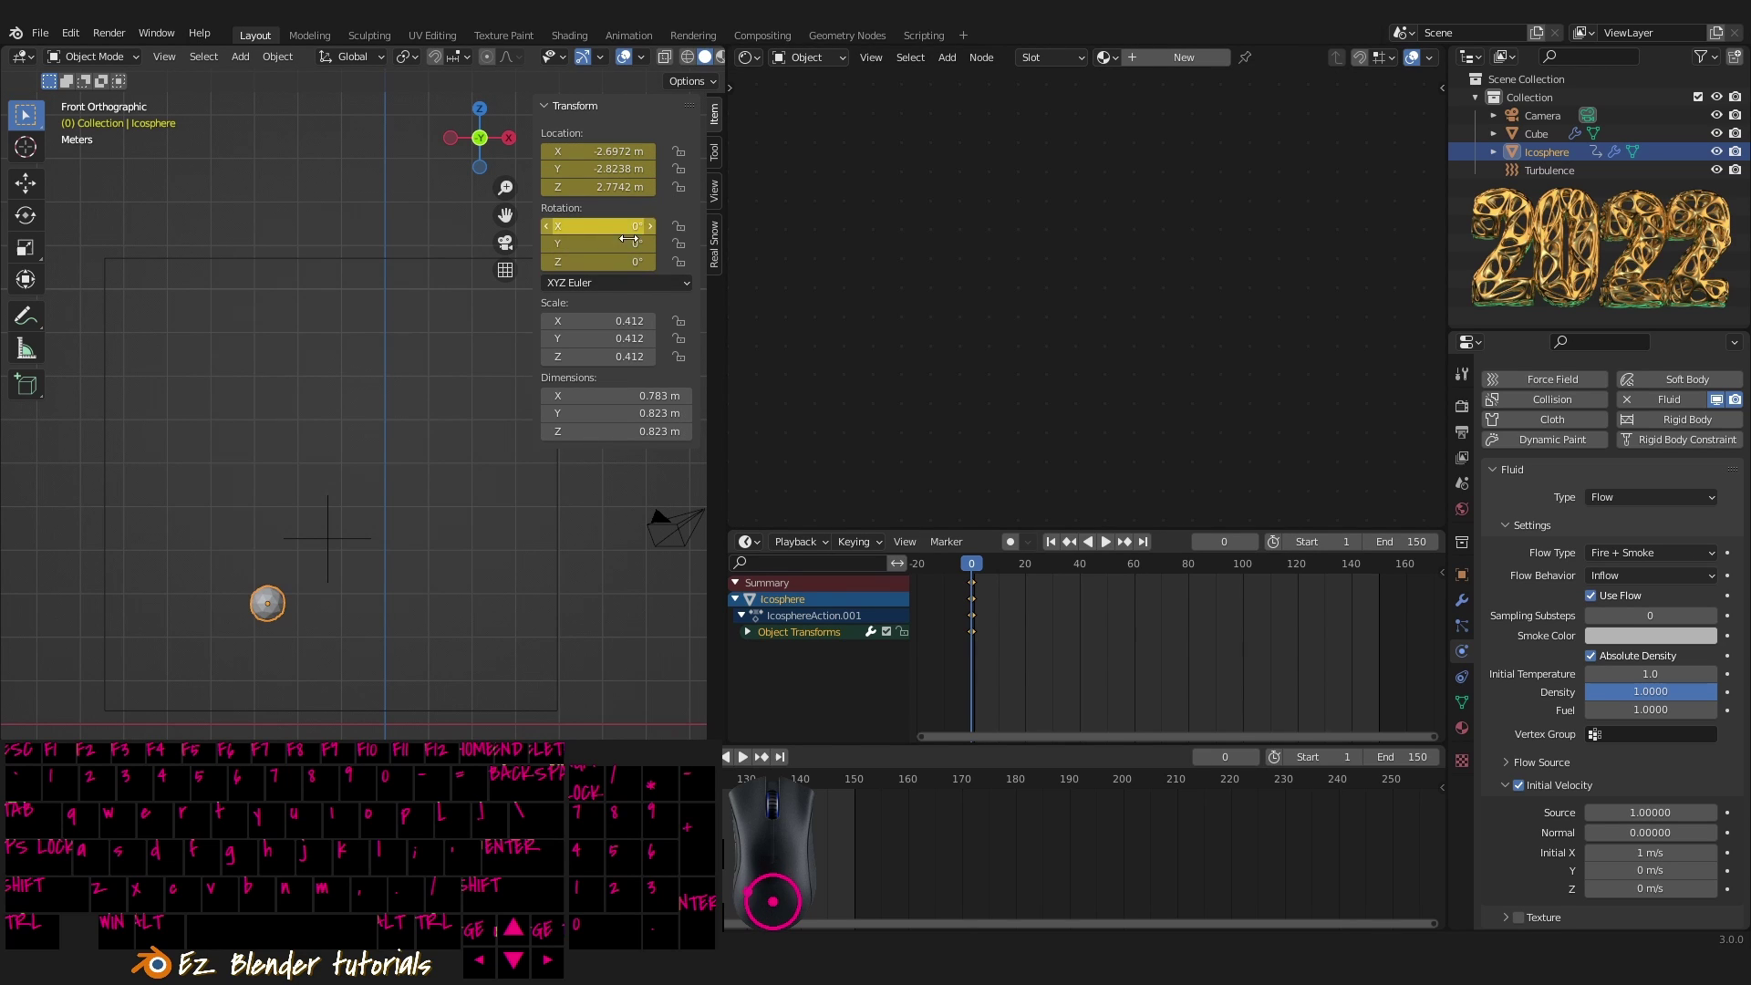
- Turn the lower area into a Graph Editor and scroll it to show the icosphere's transform curves
left_click(758, 546)
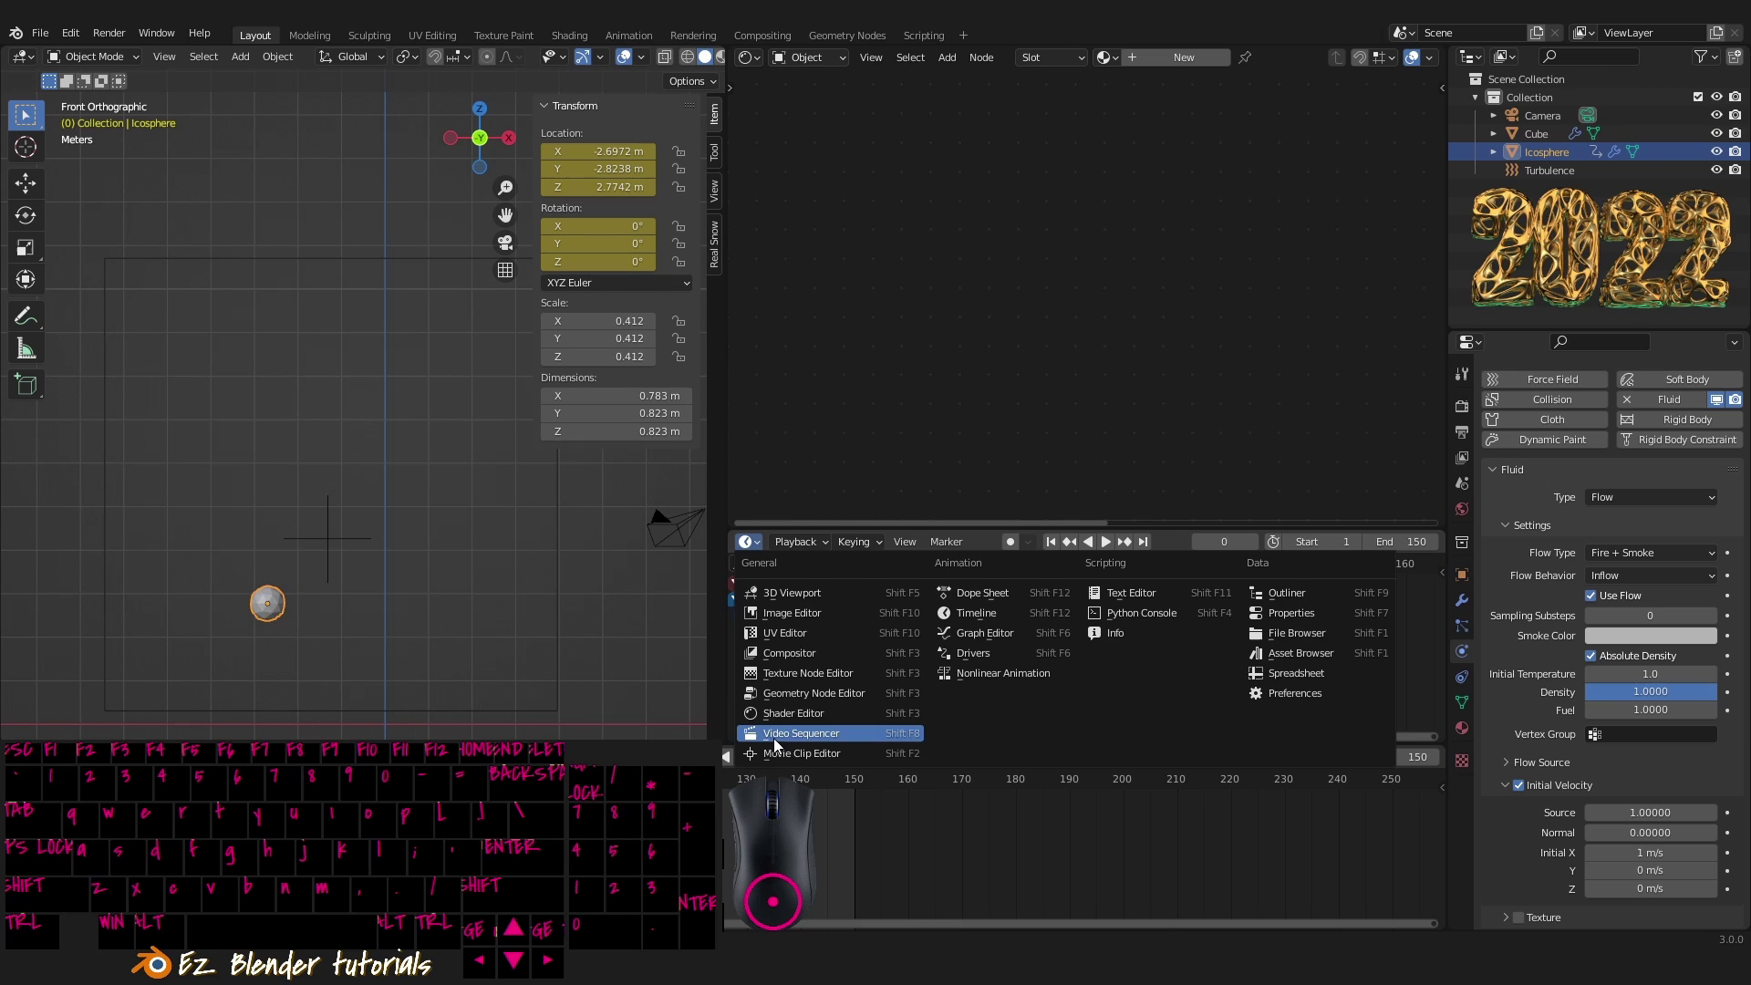
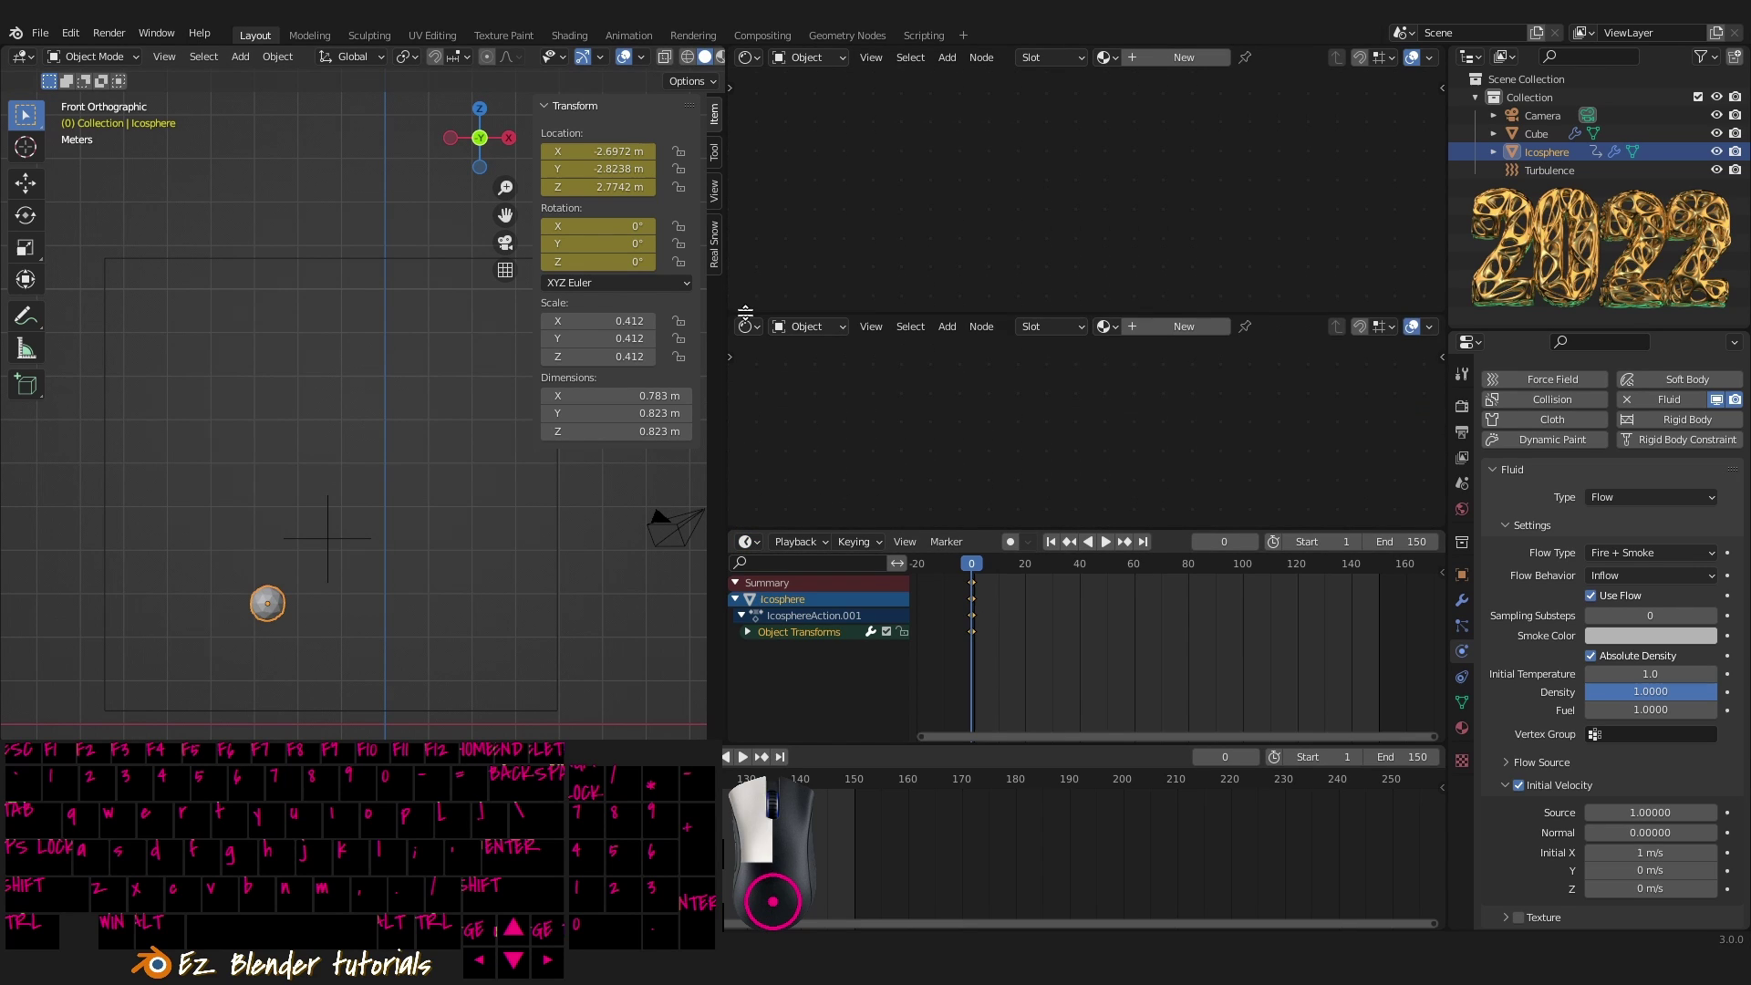
left_click(755, 338)
left_click_drag(986, 431, 1108, 477)
middle_click(1123, 476)
middle_click(1126, 466)
middle_click(1121, 467)
middle_click(1121, 469)
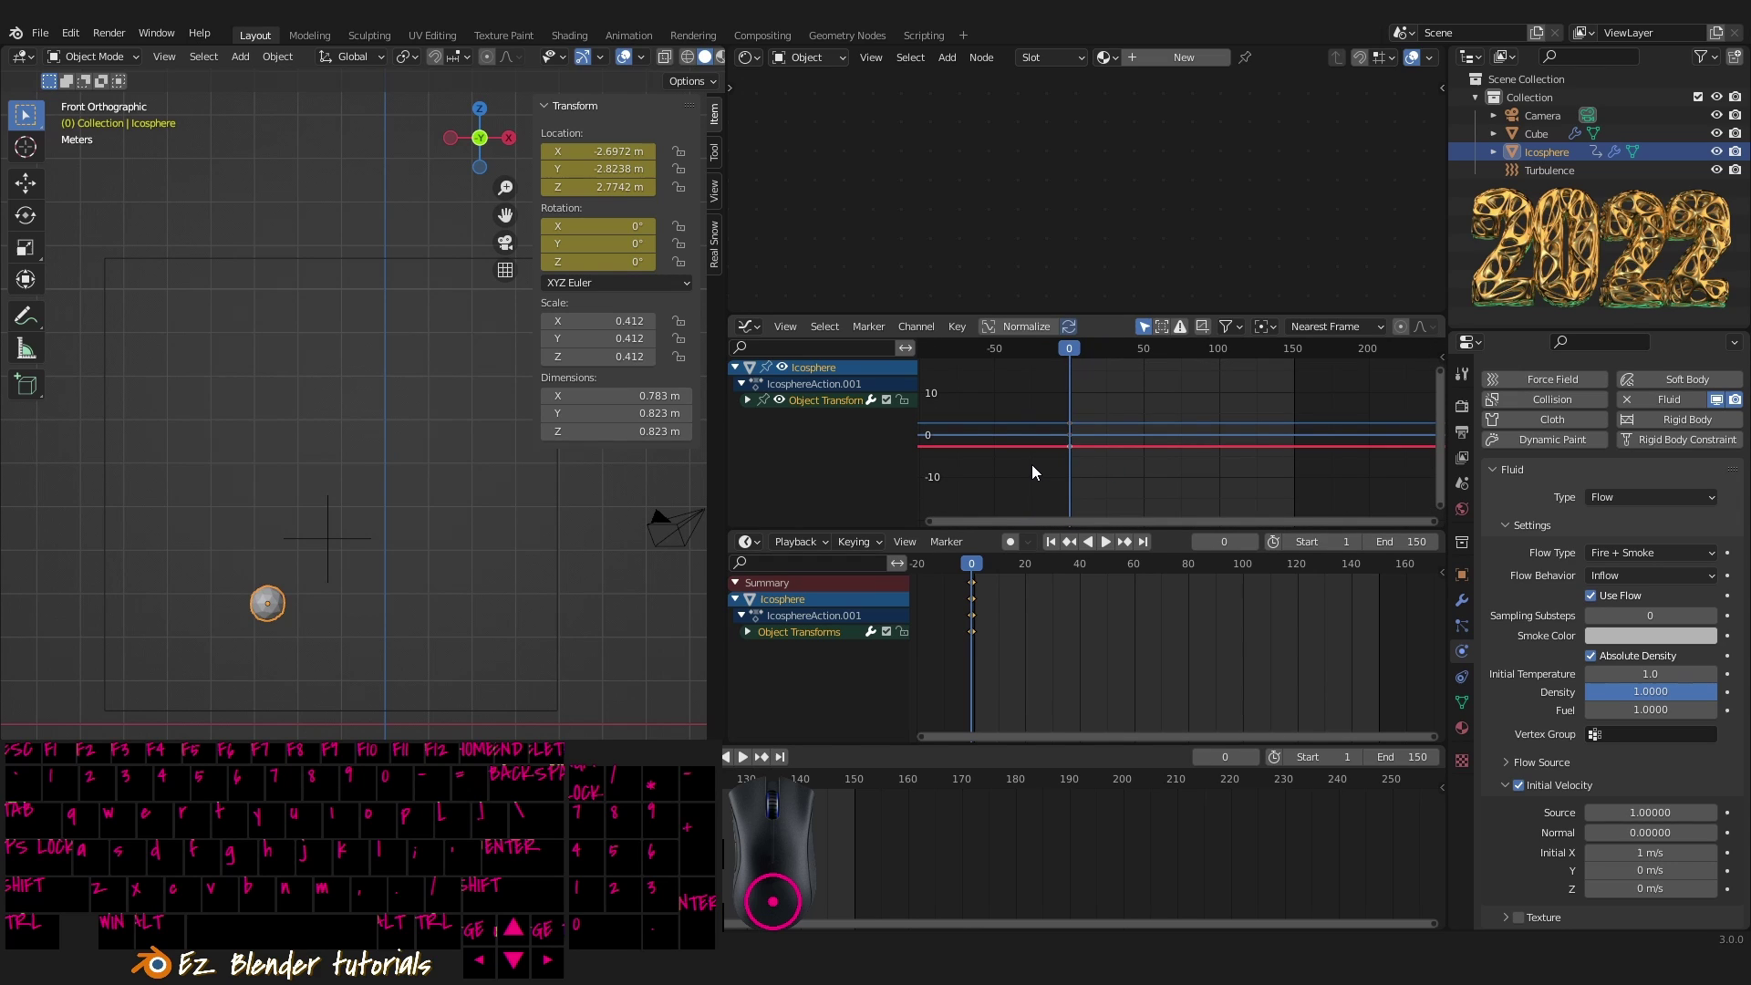
middle_click(1043, 471)
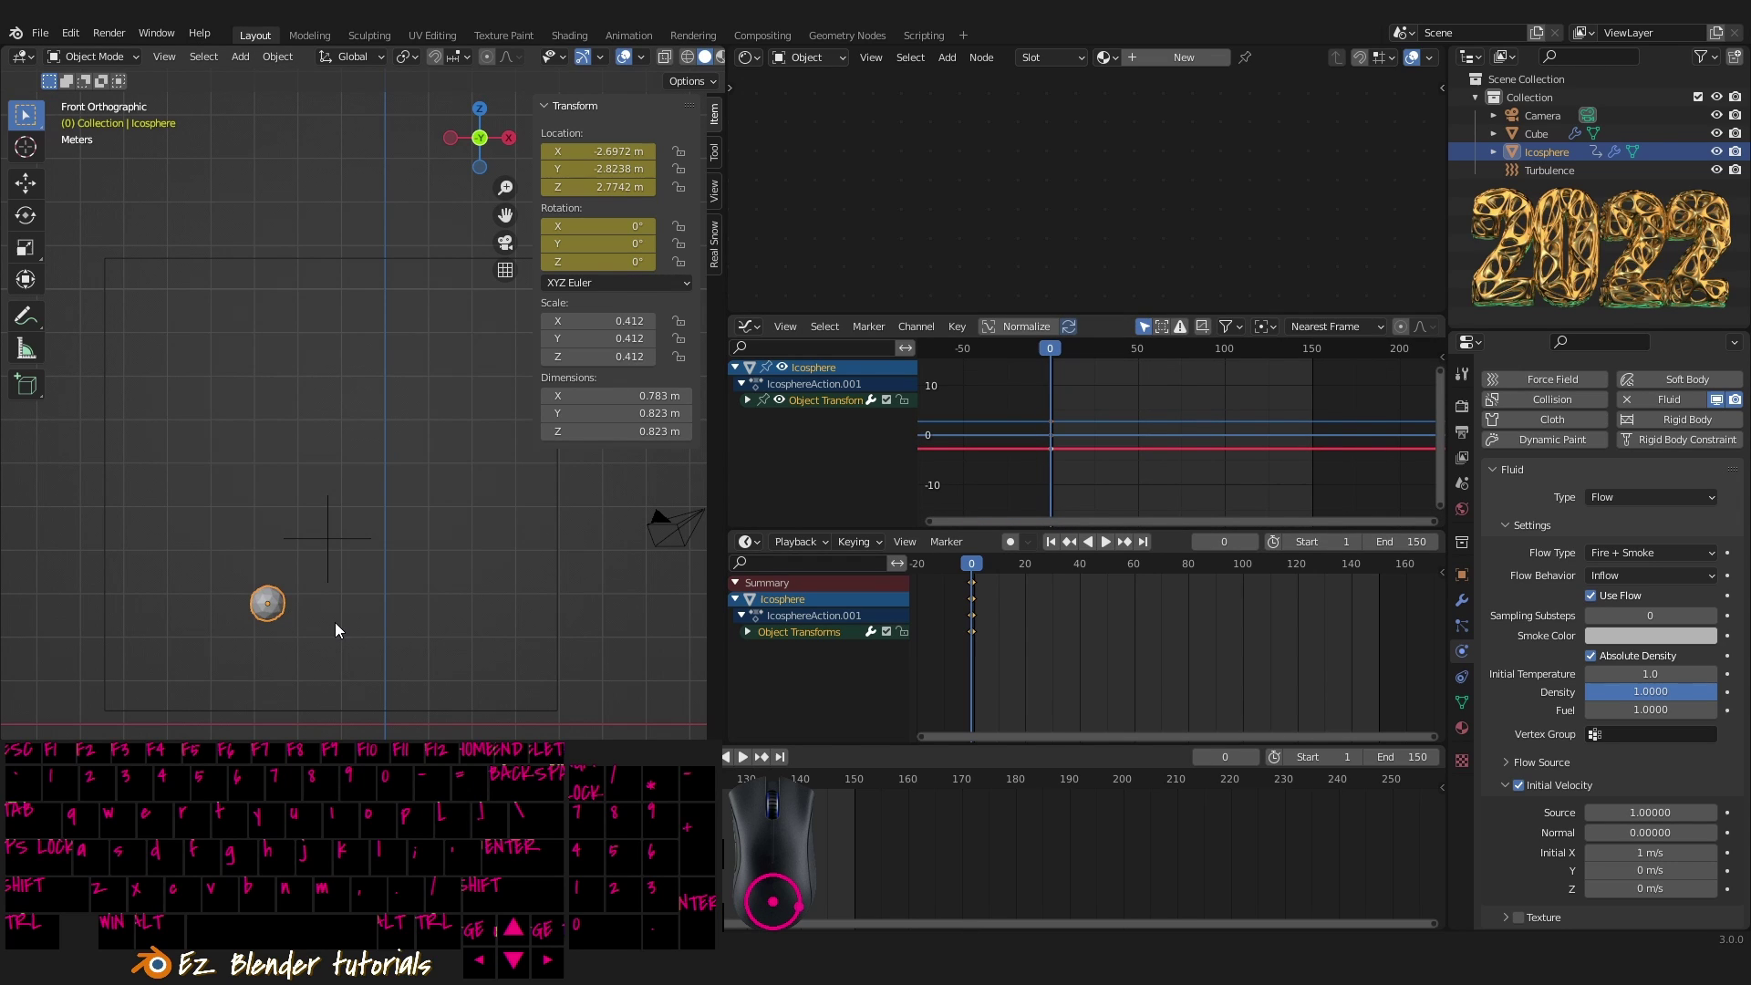
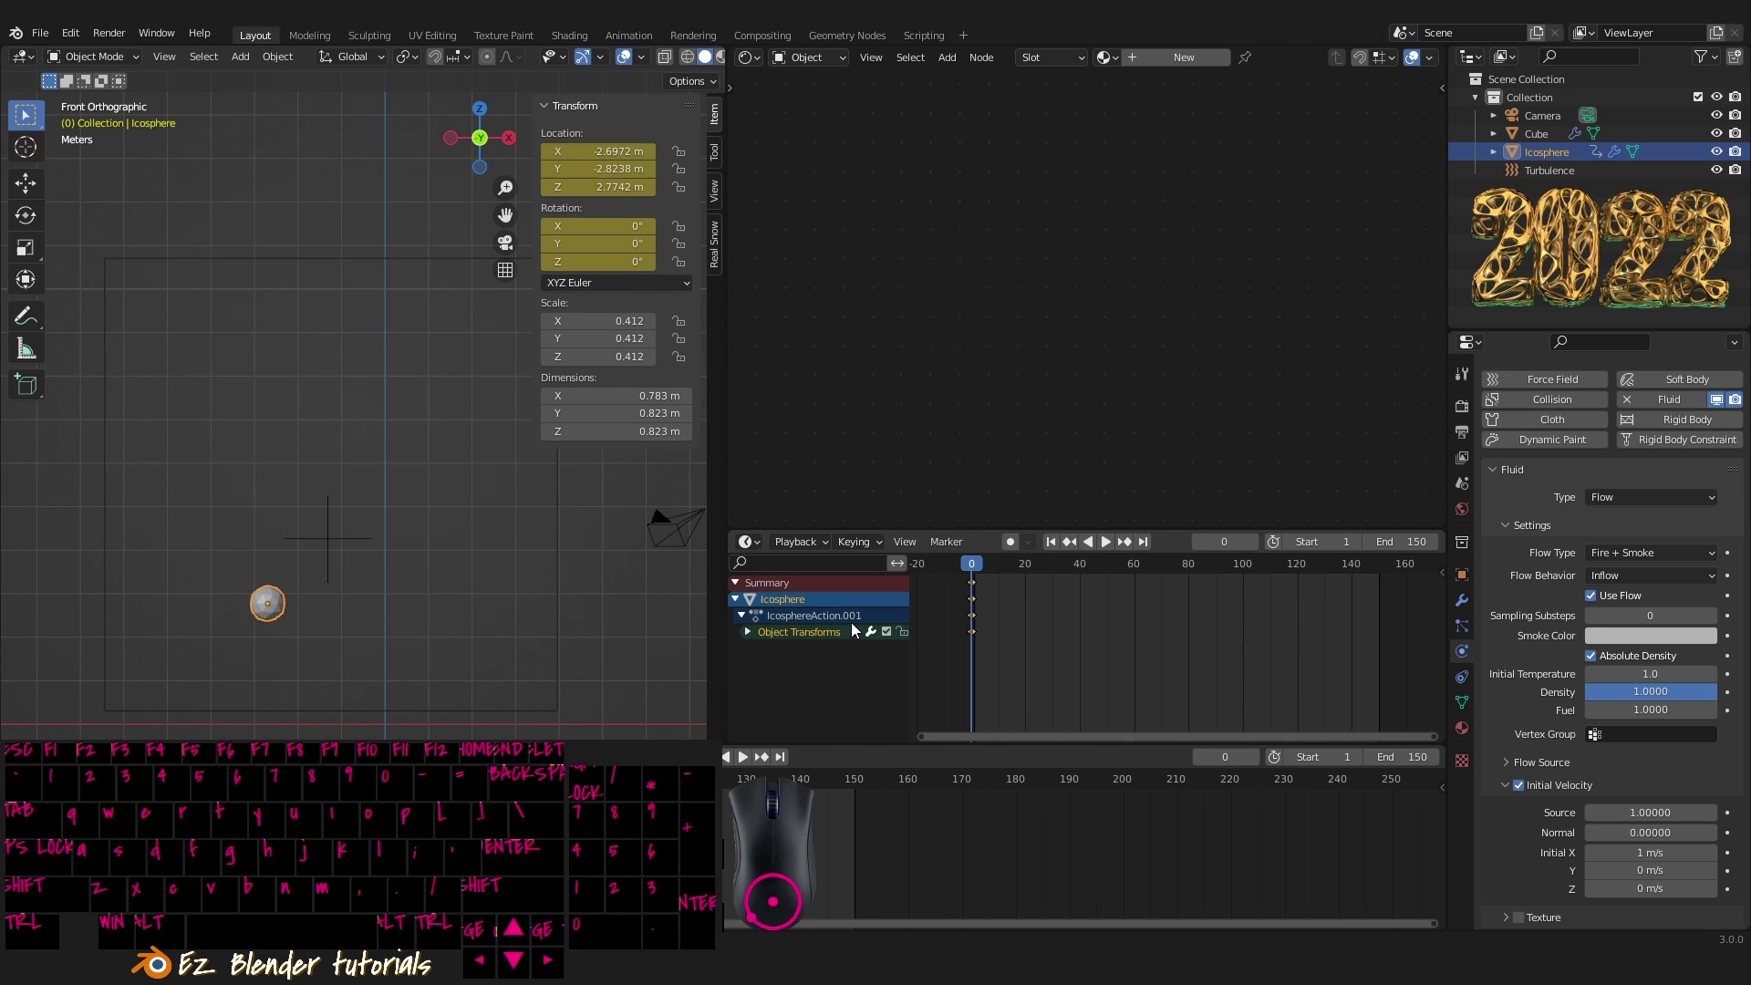
- Select the icosphere in the front view and advance the timeline to frame 60
left_click_drag(414, 565, 342, 584)
right_click(293, 557)
left_click(978, 568)
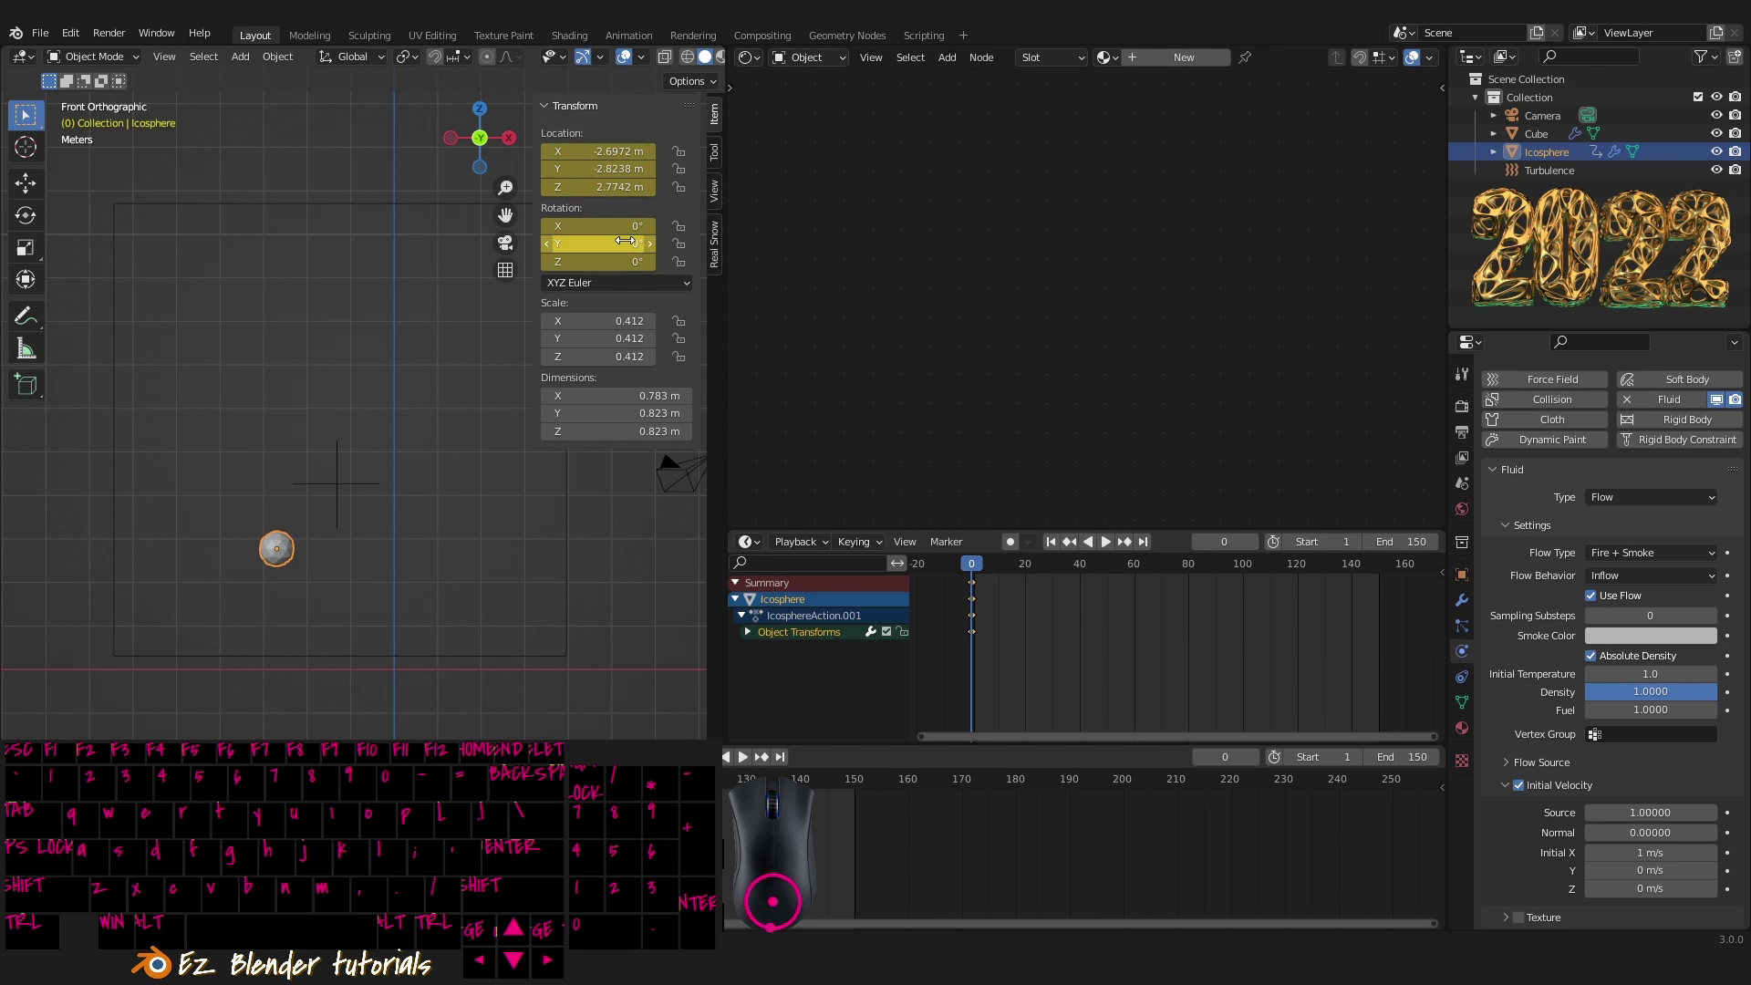
left_click_drag(974, 576, 1141, 576)
left_click_drag(292, 478, 401, 585)
- Move the icosphere higher and to the left with G, checking the placement from several views
key("g")
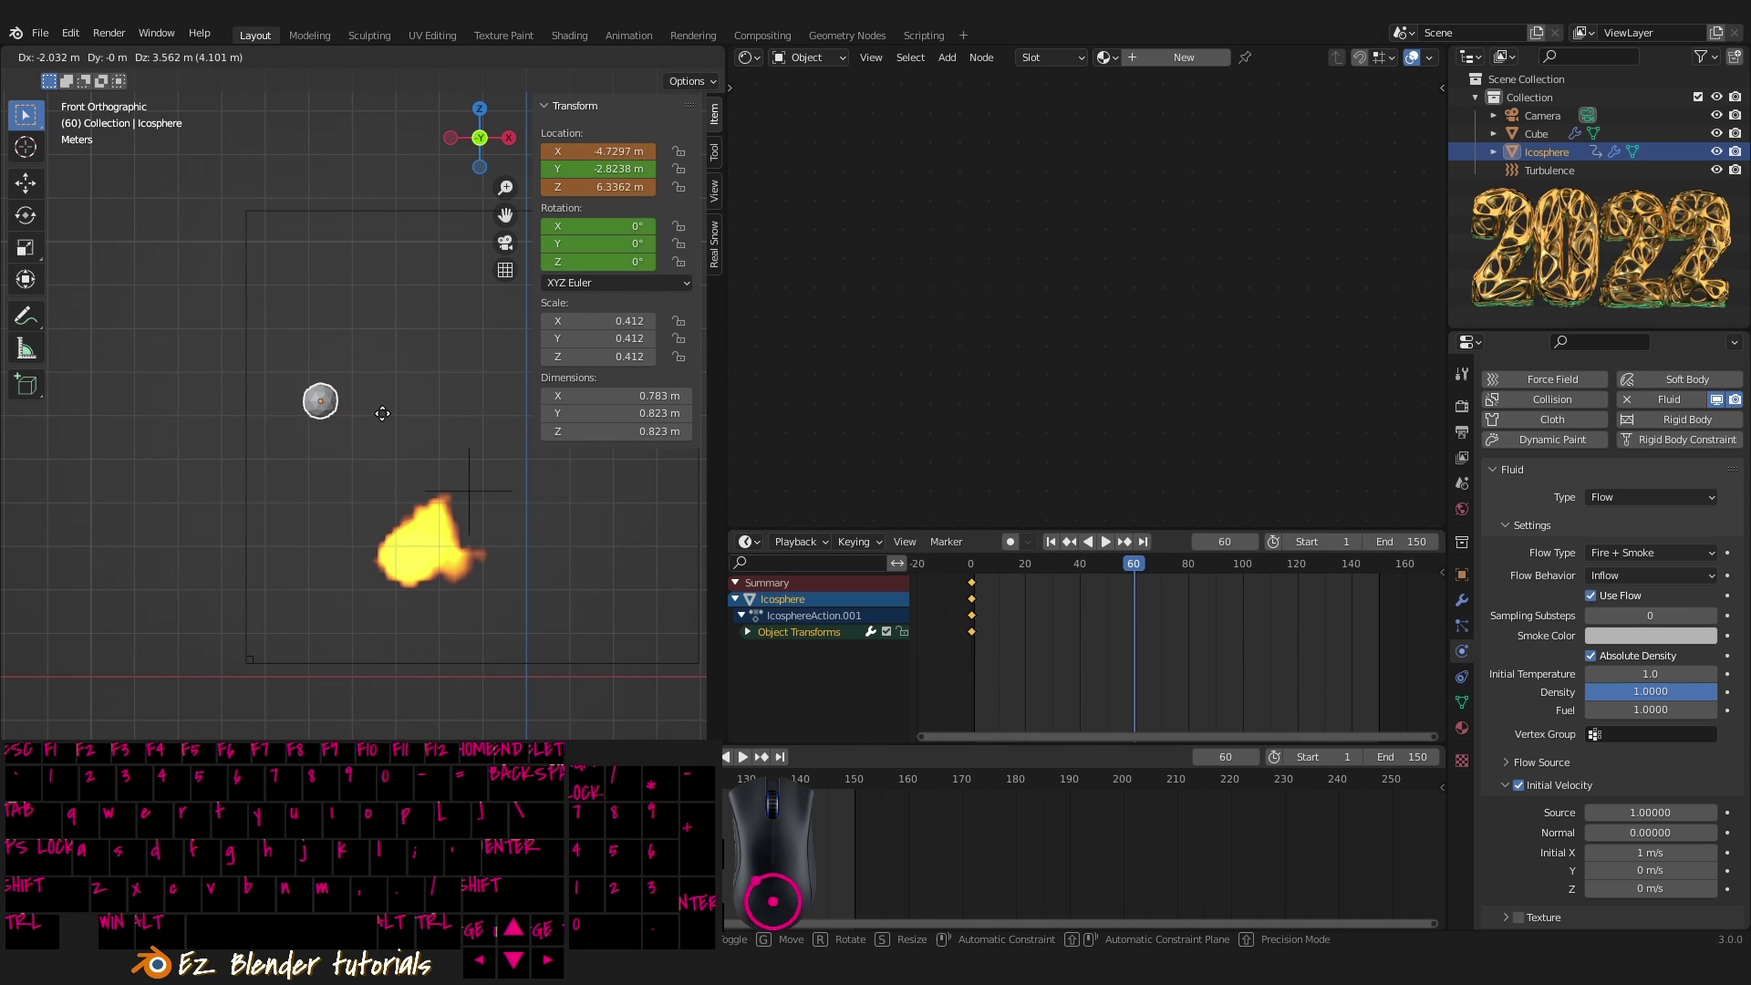
left_click_drag(377, 406, 432, 496)
key("g")
left_click_drag(226, 404, 291, 458)
key("`")
key("`")
key("g")
left_click_drag(292, 333, 342, 324)
key("`")
middle_click(329, 405)
middle_click(322, 415)
middle_click(323, 416)
left_click_drag(364, 440, 379, 469)
middle_click(384, 469)
middle_click(405, 479)
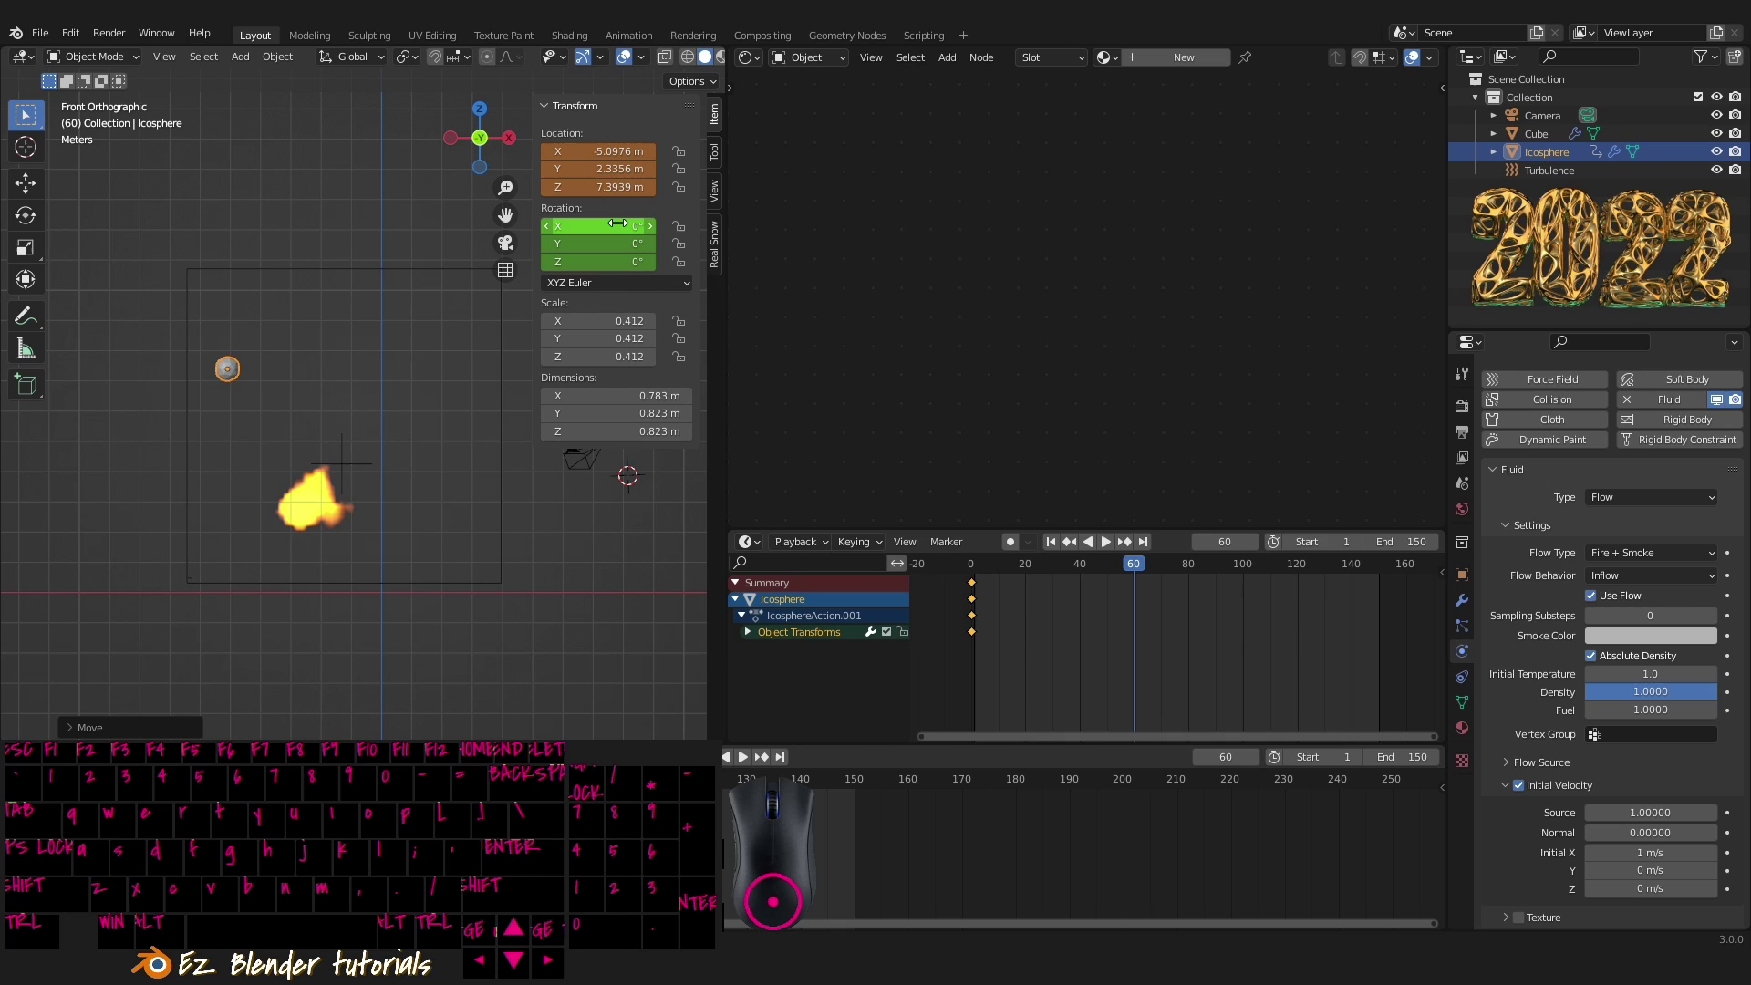
- Keyframe the frame-60 pose, then from top view start spinning the icosphere around Z toward about -98.5°
key("i")
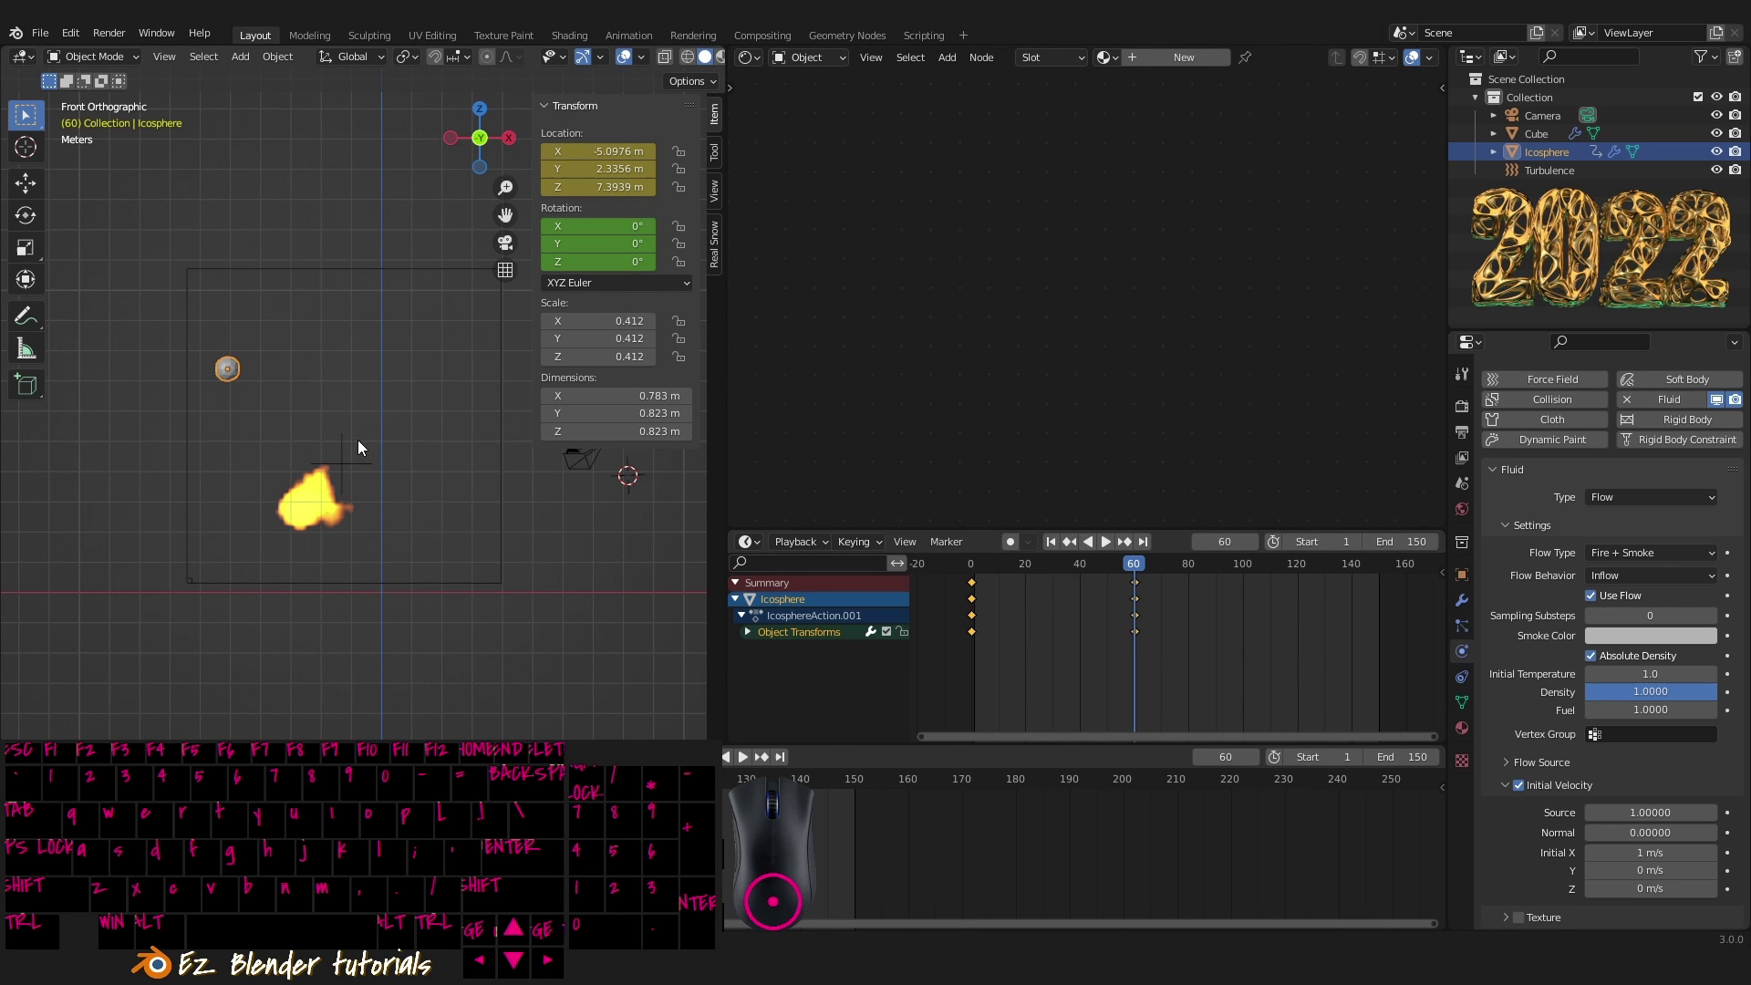
left_click_drag(363, 372, 389, 277)
key("`")
left_click_drag(417, 481, 498, 561)
key("r")
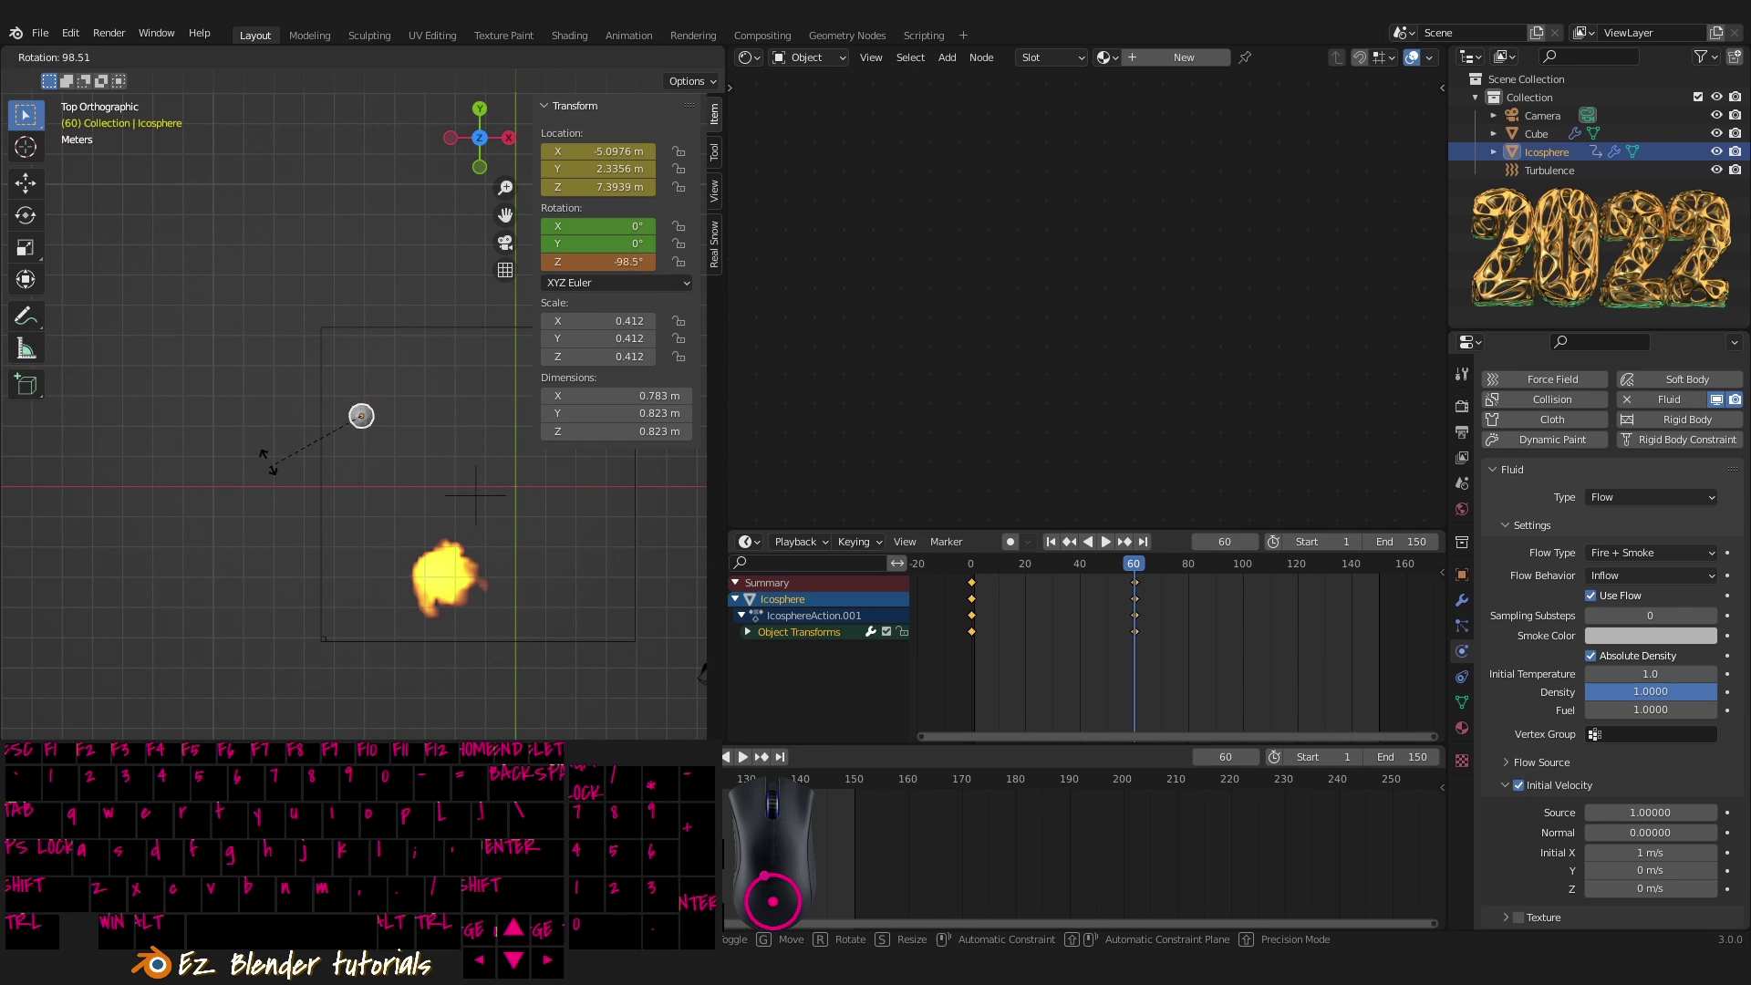
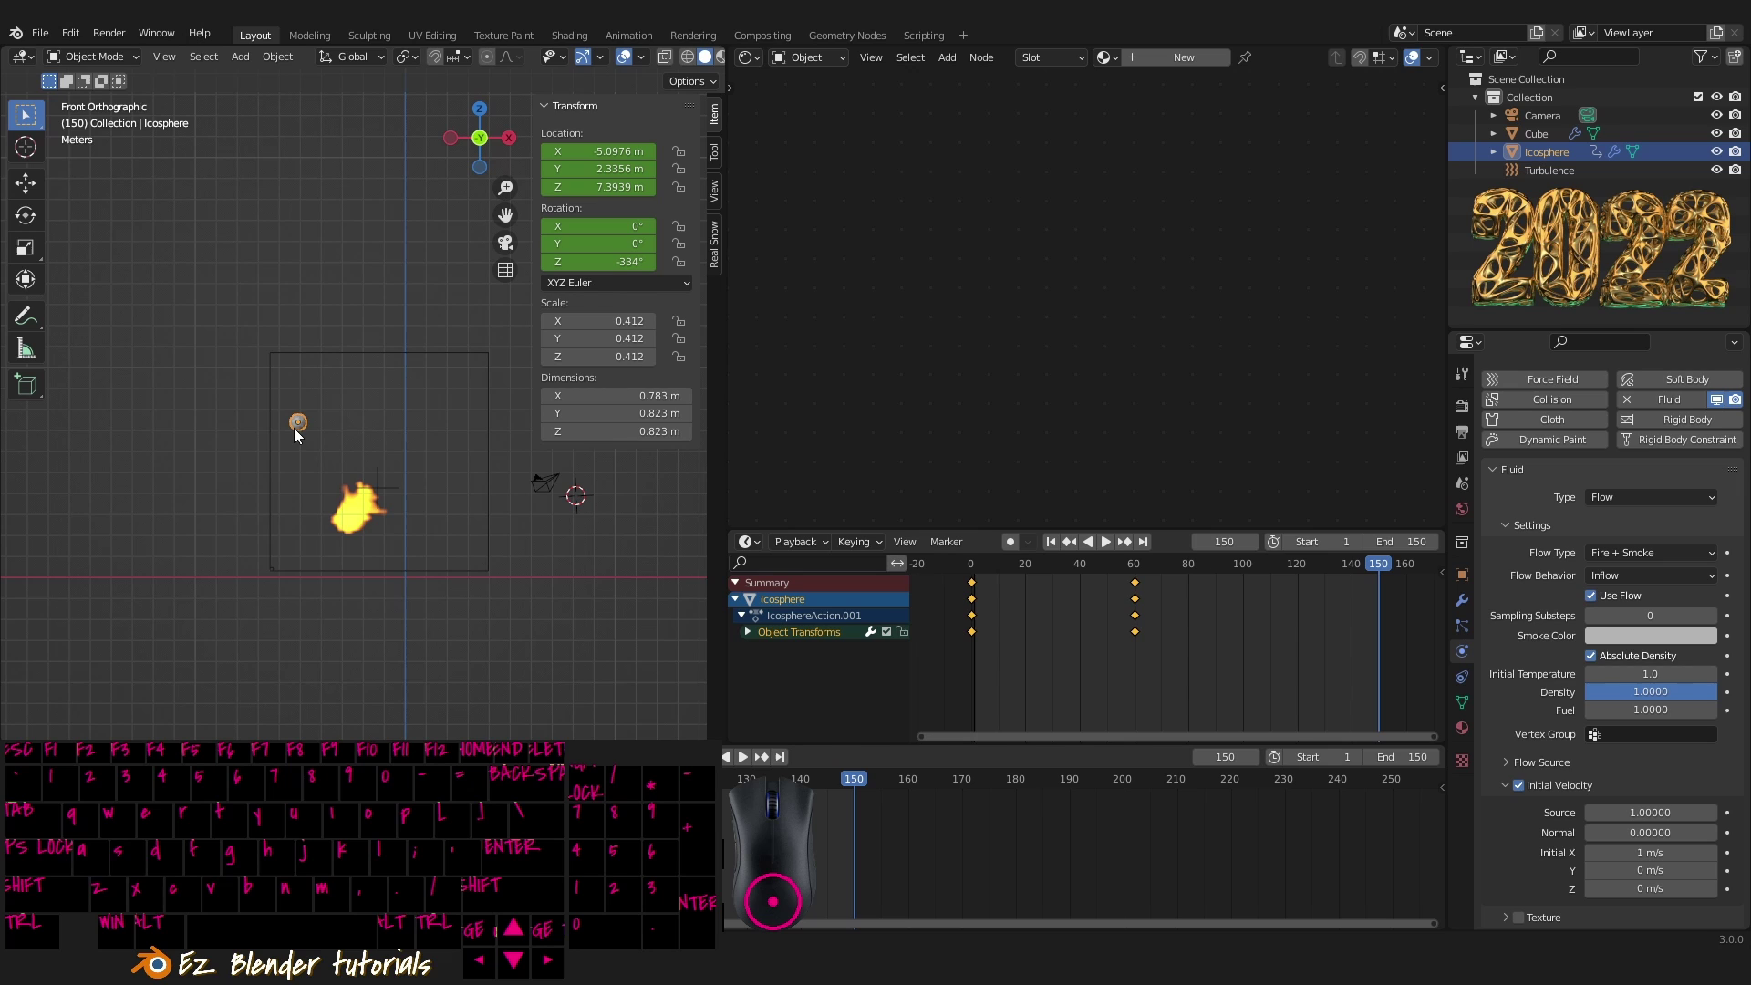
- At frame 150 move the icosphere up and to the right to a new spot, refining it from different views
left_click_drag(295, 424, 263, 409)
key("g")
left_click_drag(438, 485, 444, 316)
key("`")
left_click(420, 472)
key("g")
left_click_drag(422, 405, 284, 305)
key("`")
left_click_drag(442, 503, 387, 489)
key("g")
left_click_drag(389, 392, 435, 351)
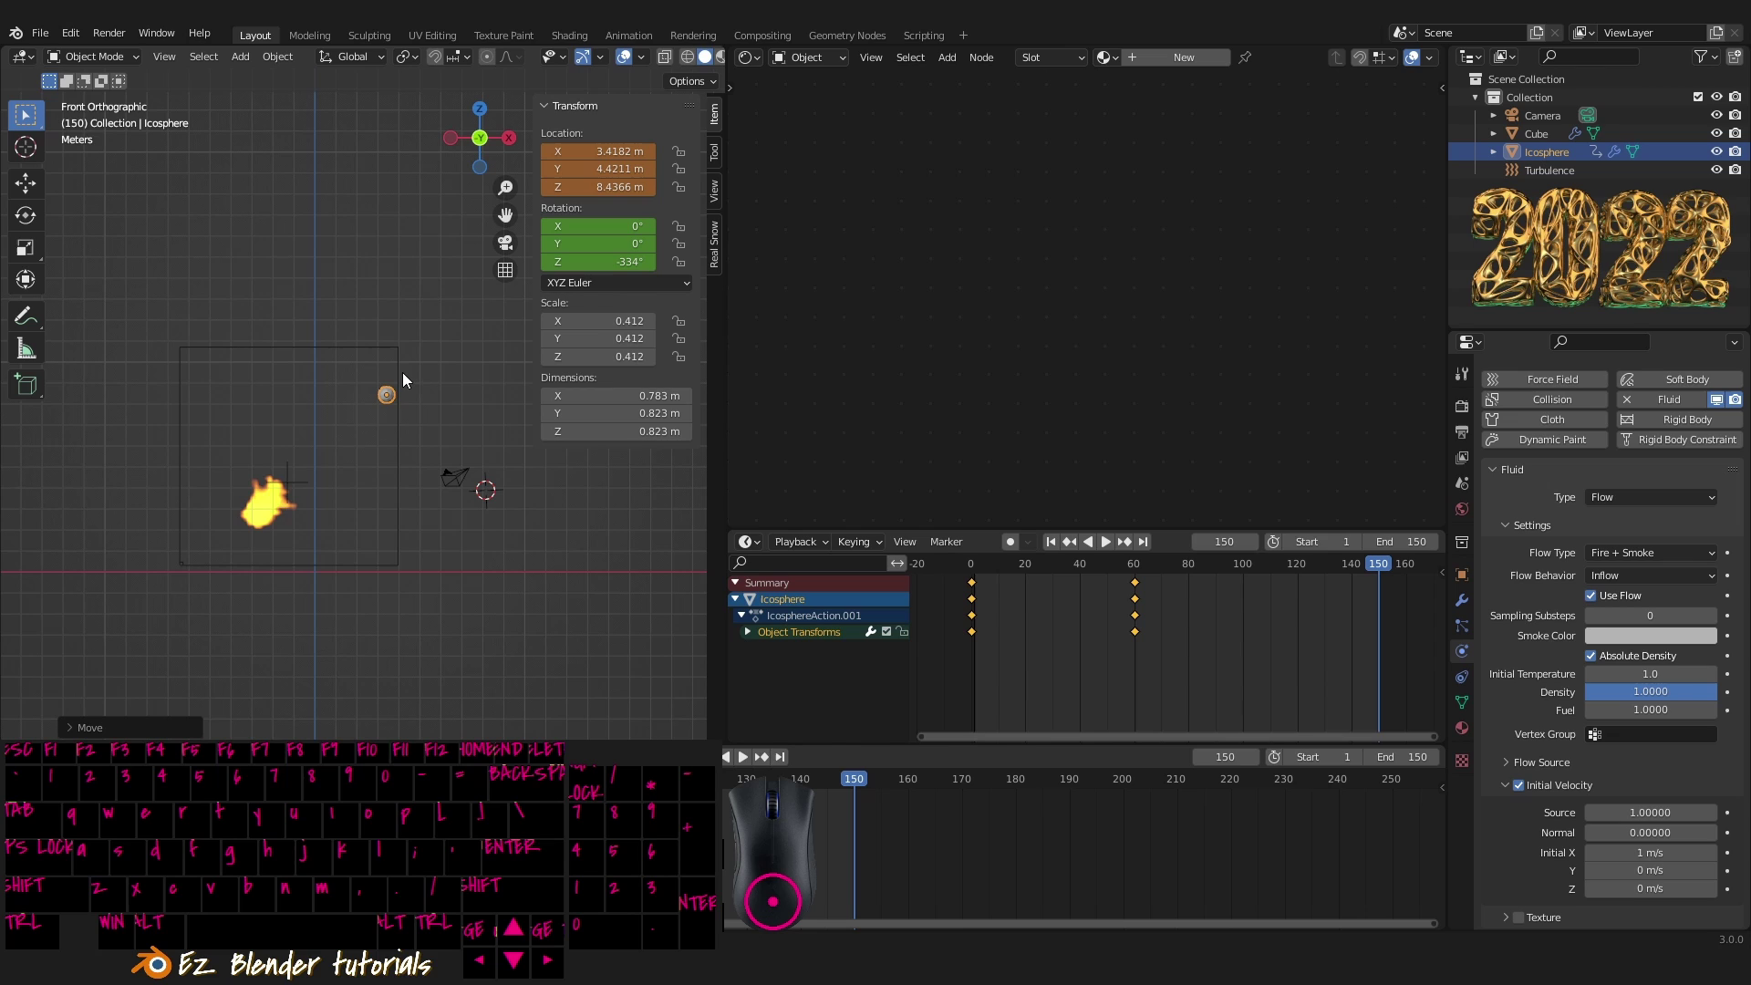
- From top view rotate the icosphere further around Z and keyframe its pose at frame 150
key("`")
key("`")
key("r")
left_click(274, 317)
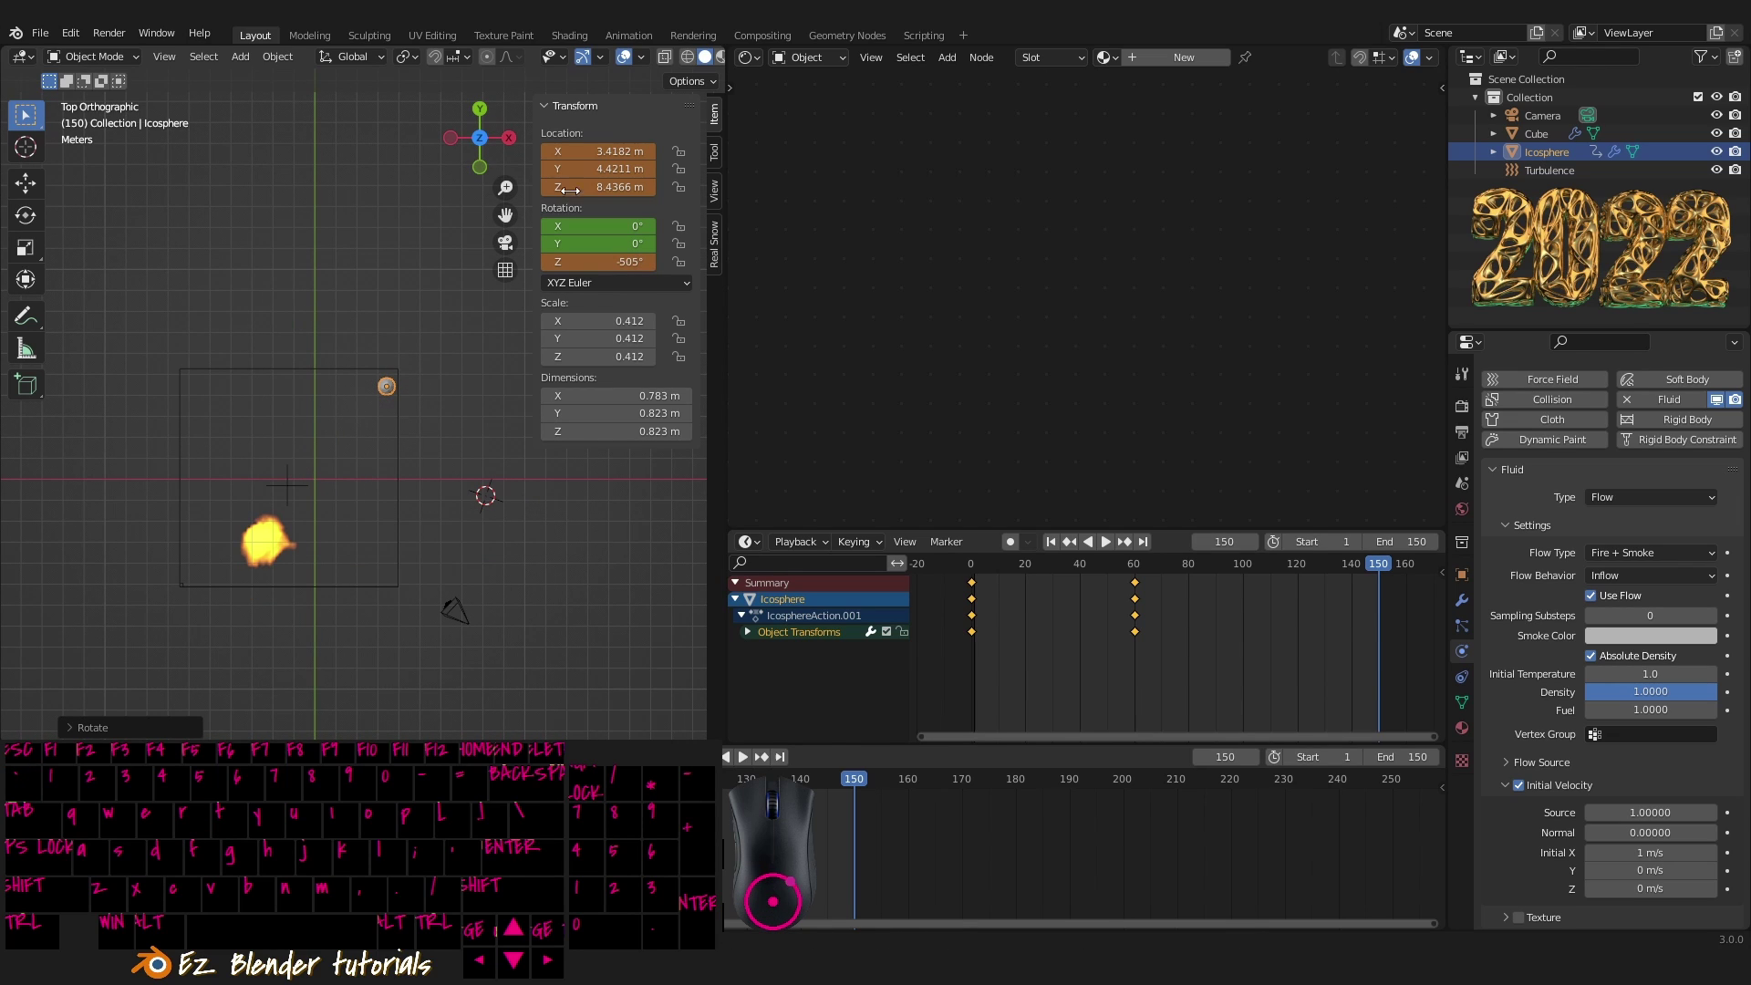
key("i")
key("i")
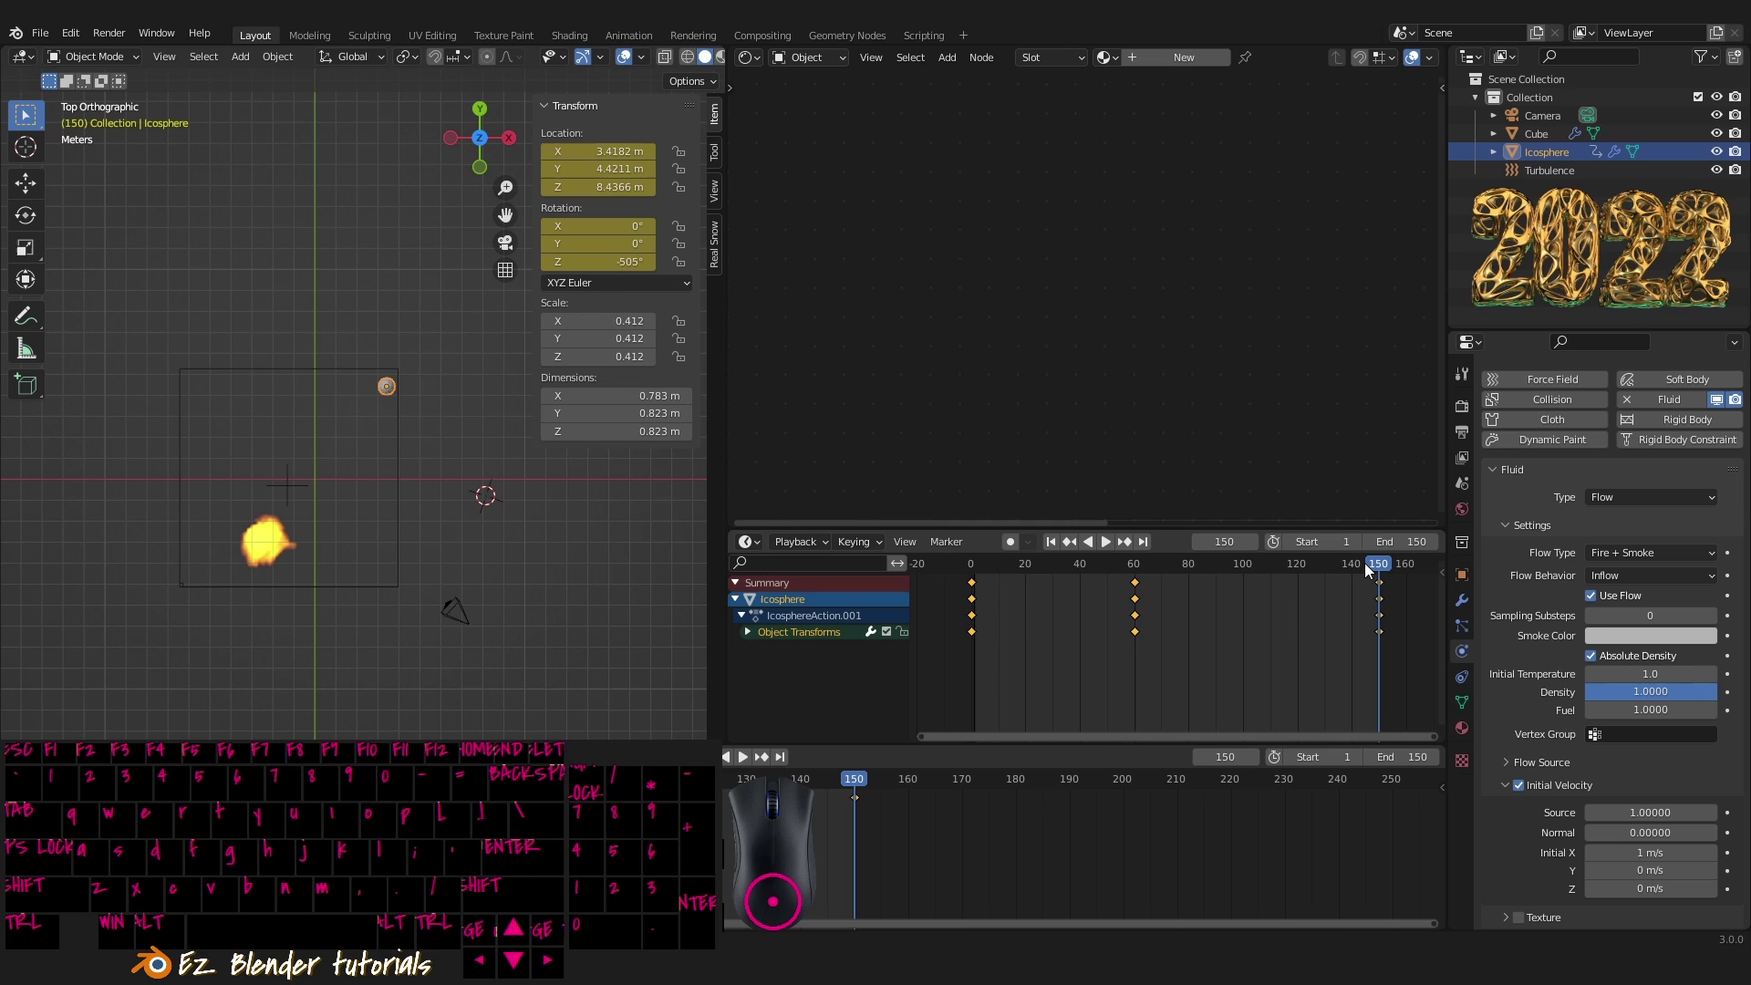
- Rewind the timeline and play the fireball animation from a perspective angle
left_click_drag(1371, 567, 946, 545)
left_click_drag(343, 458, 363, 313)
left_click(1107, 545)
left_click_drag(363, 510, 393, 567)
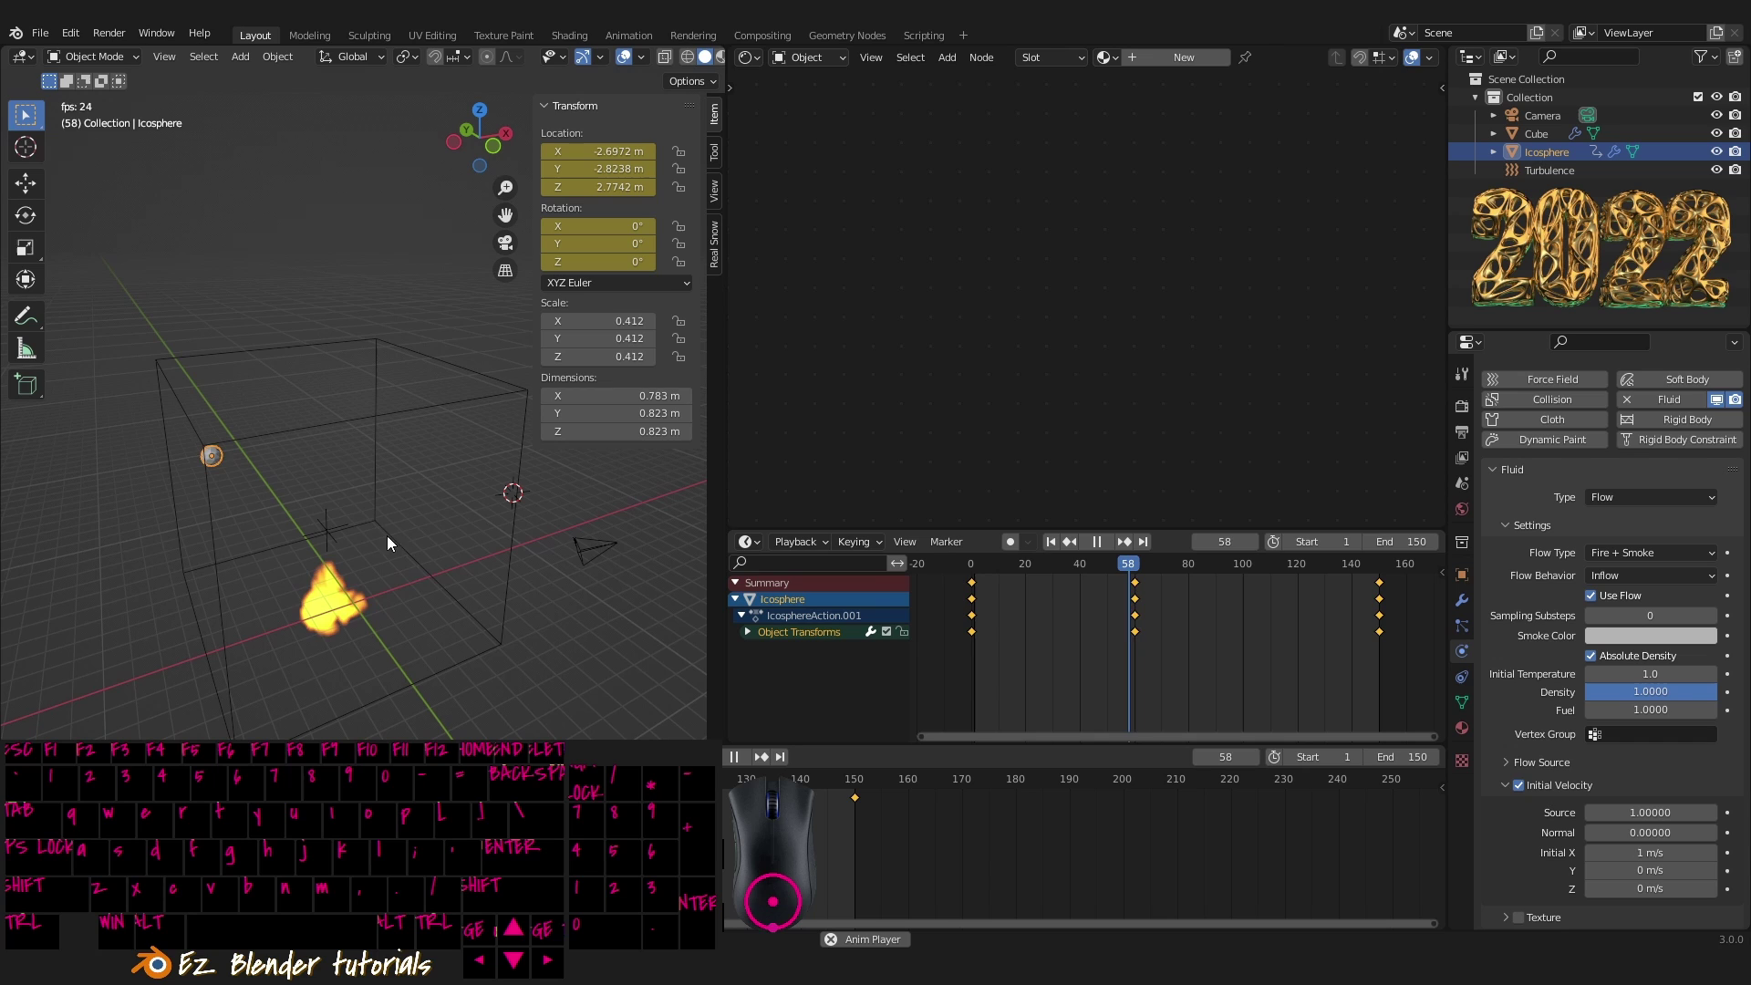
- Watch the fireball travel its path while orbiting, then stop playback at frame 40
left_click_drag(405, 490, 237, 507)
middle_click(349, 444)
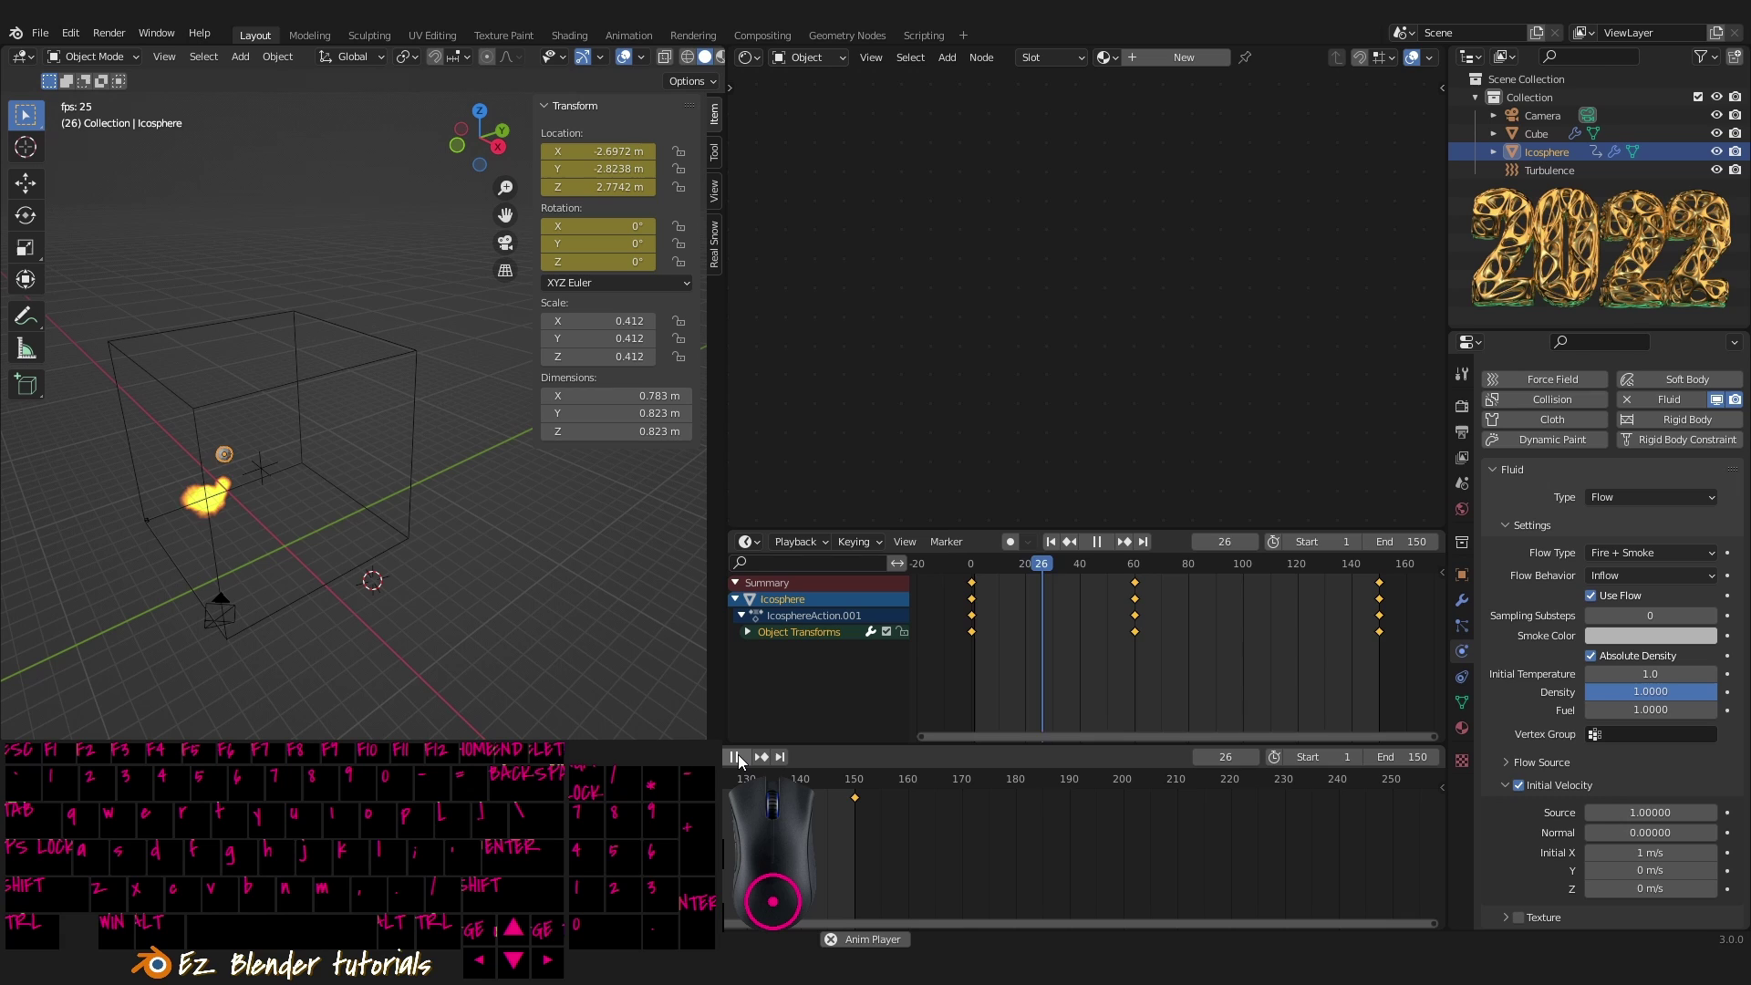
left_click(743, 762)
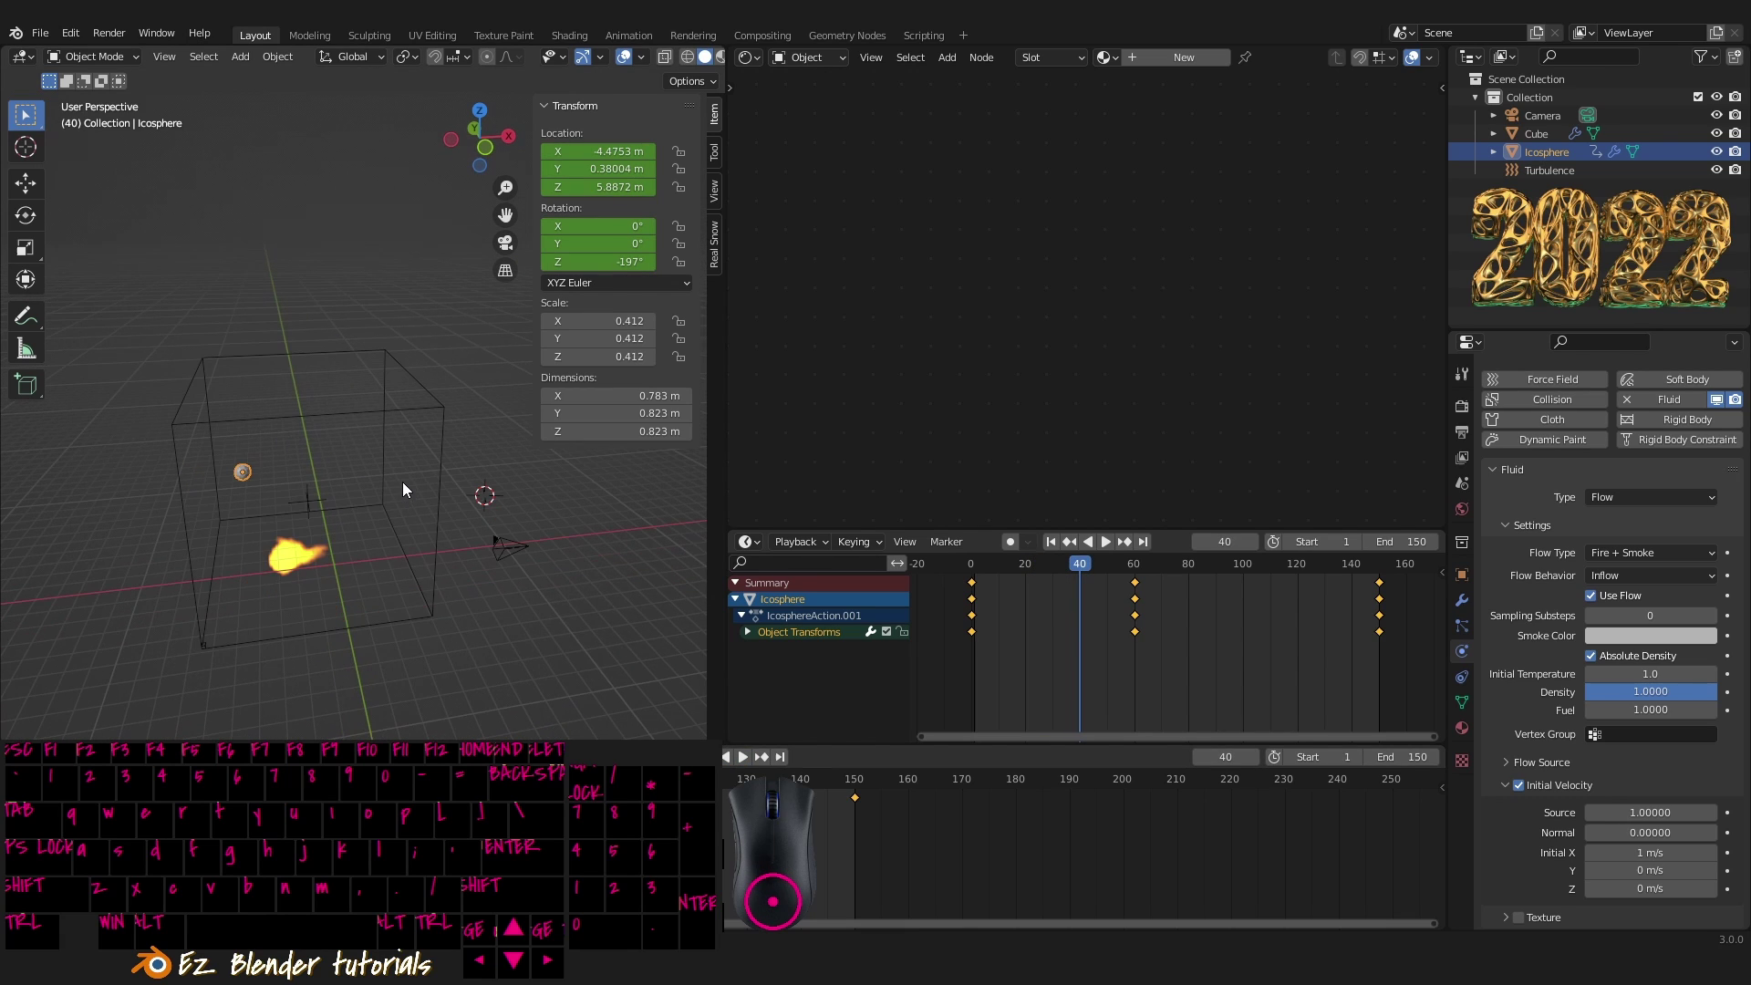
- Select the domain cube and scroll its gas simulation settings in the Physics properties
left_click(430, 412)
middle_click(1528, 612)
middle_click(1540, 620)
middle_click(1544, 635)
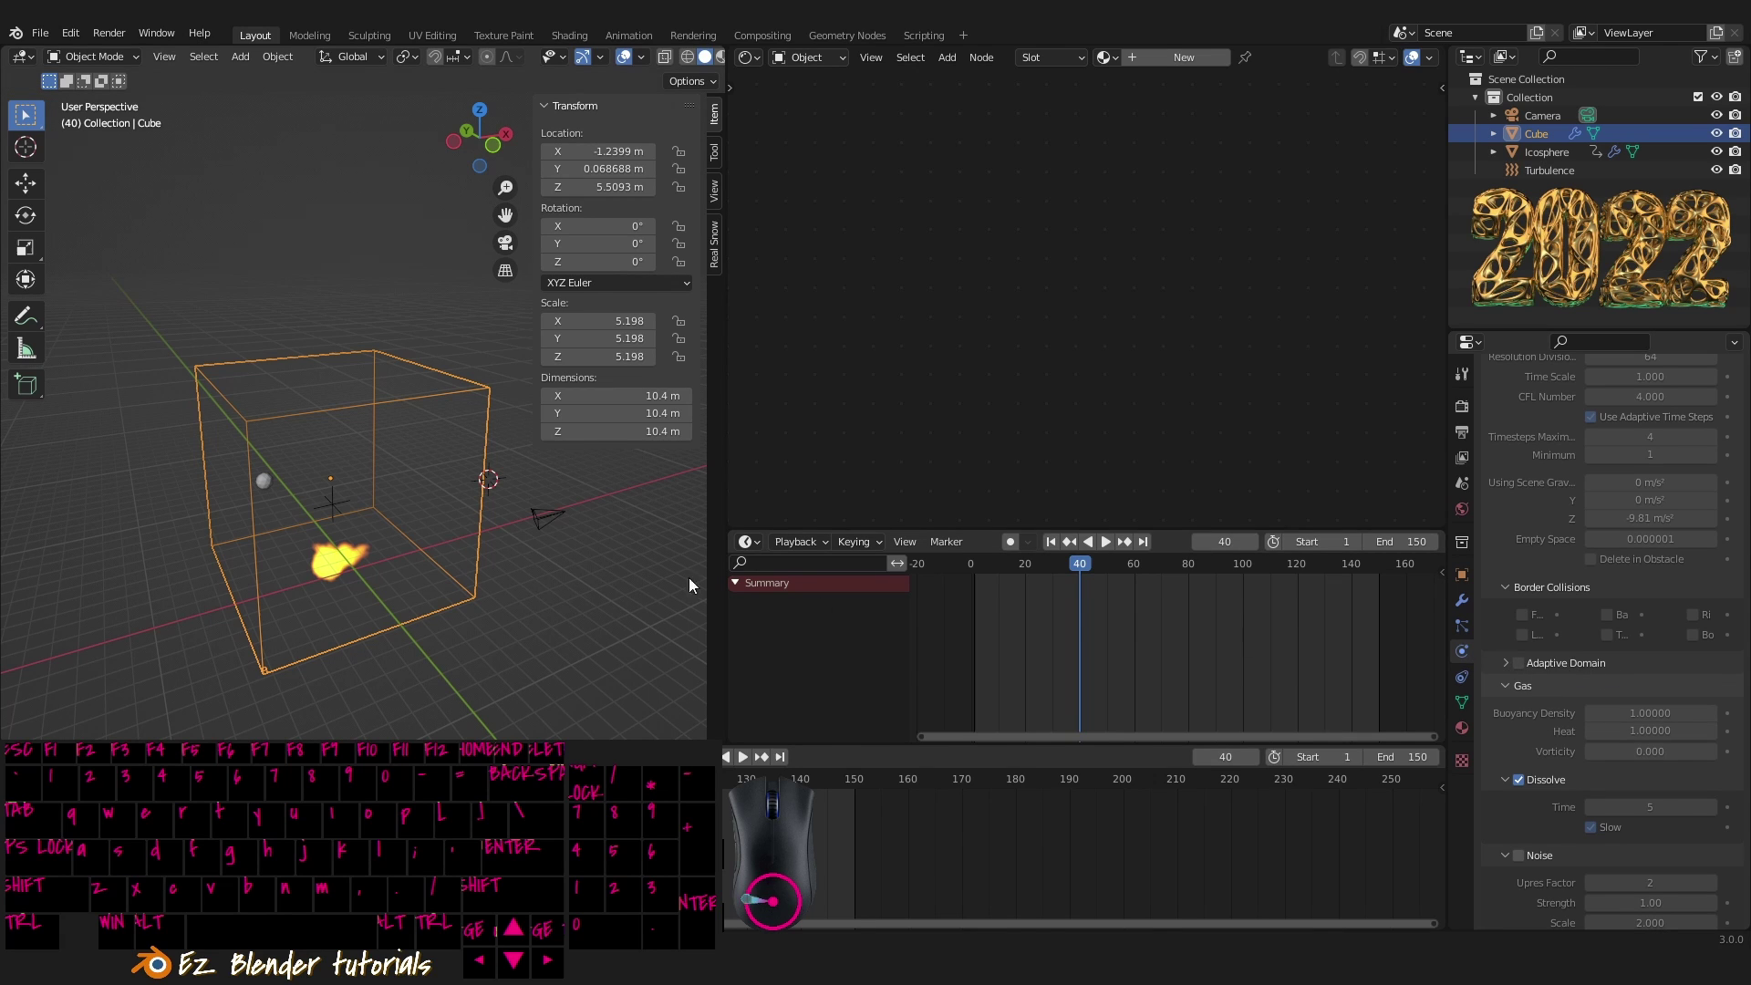
- Orbit the view around the domain cube to inspect it
middle_click(482, 534)
middle_click(481, 532)
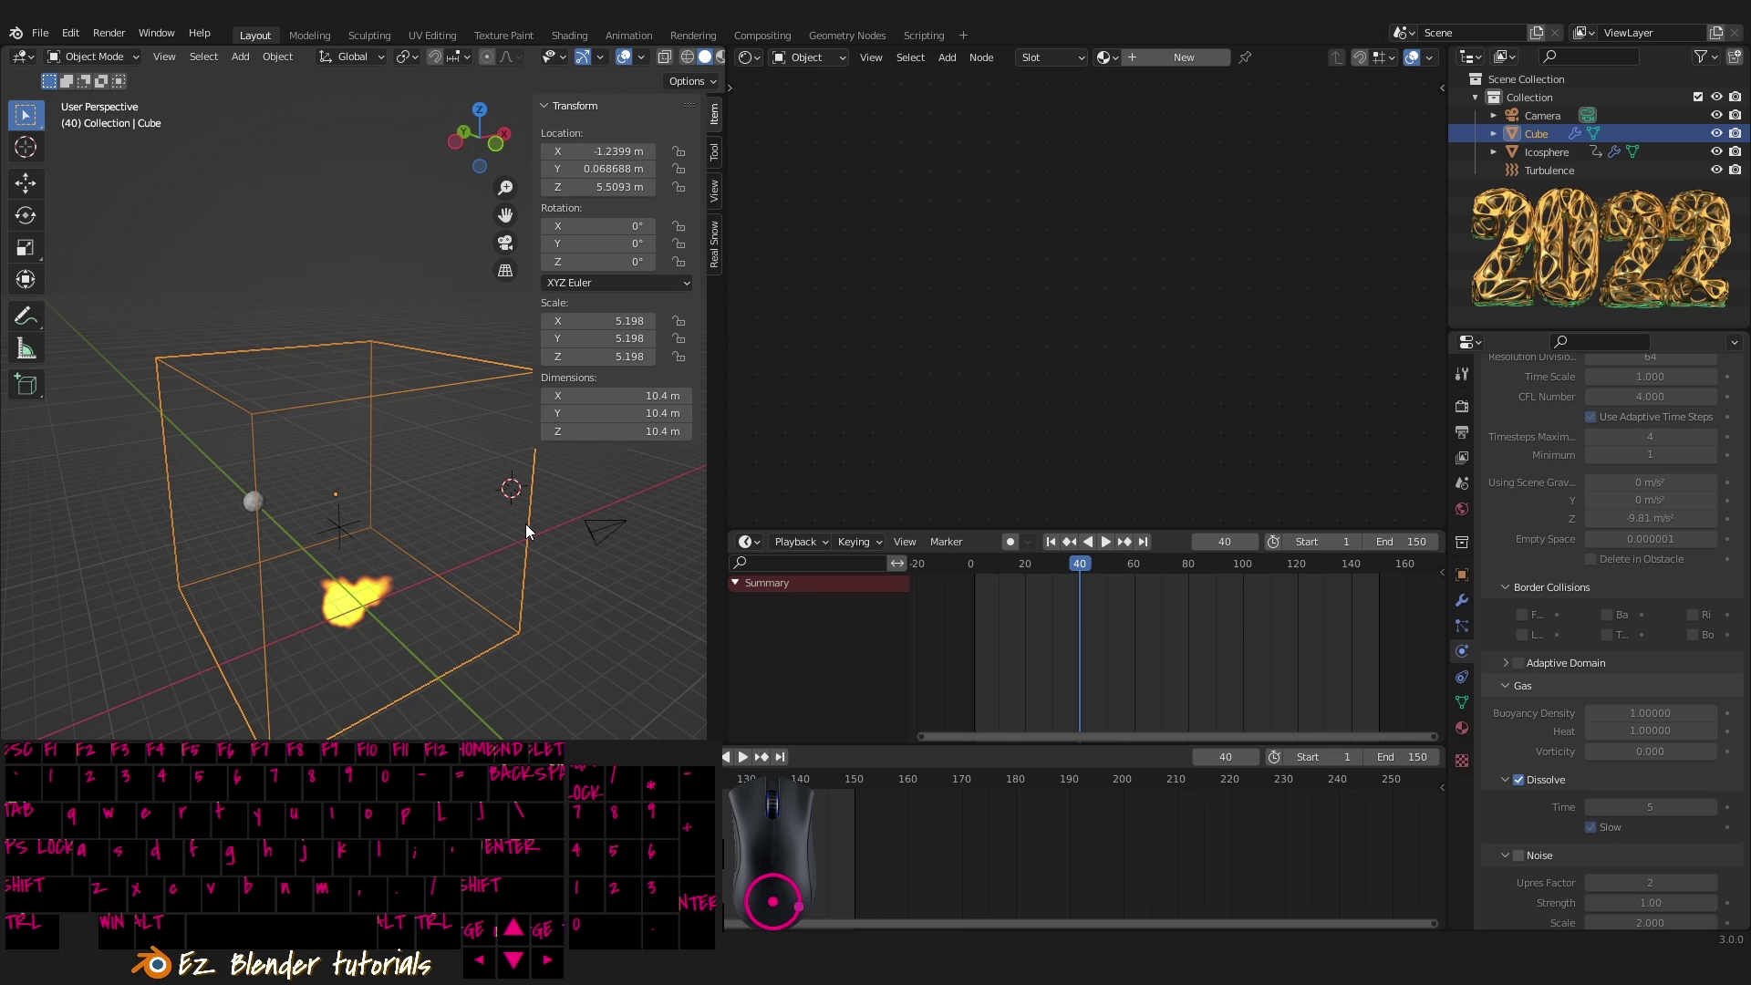
right_click(533, 538)
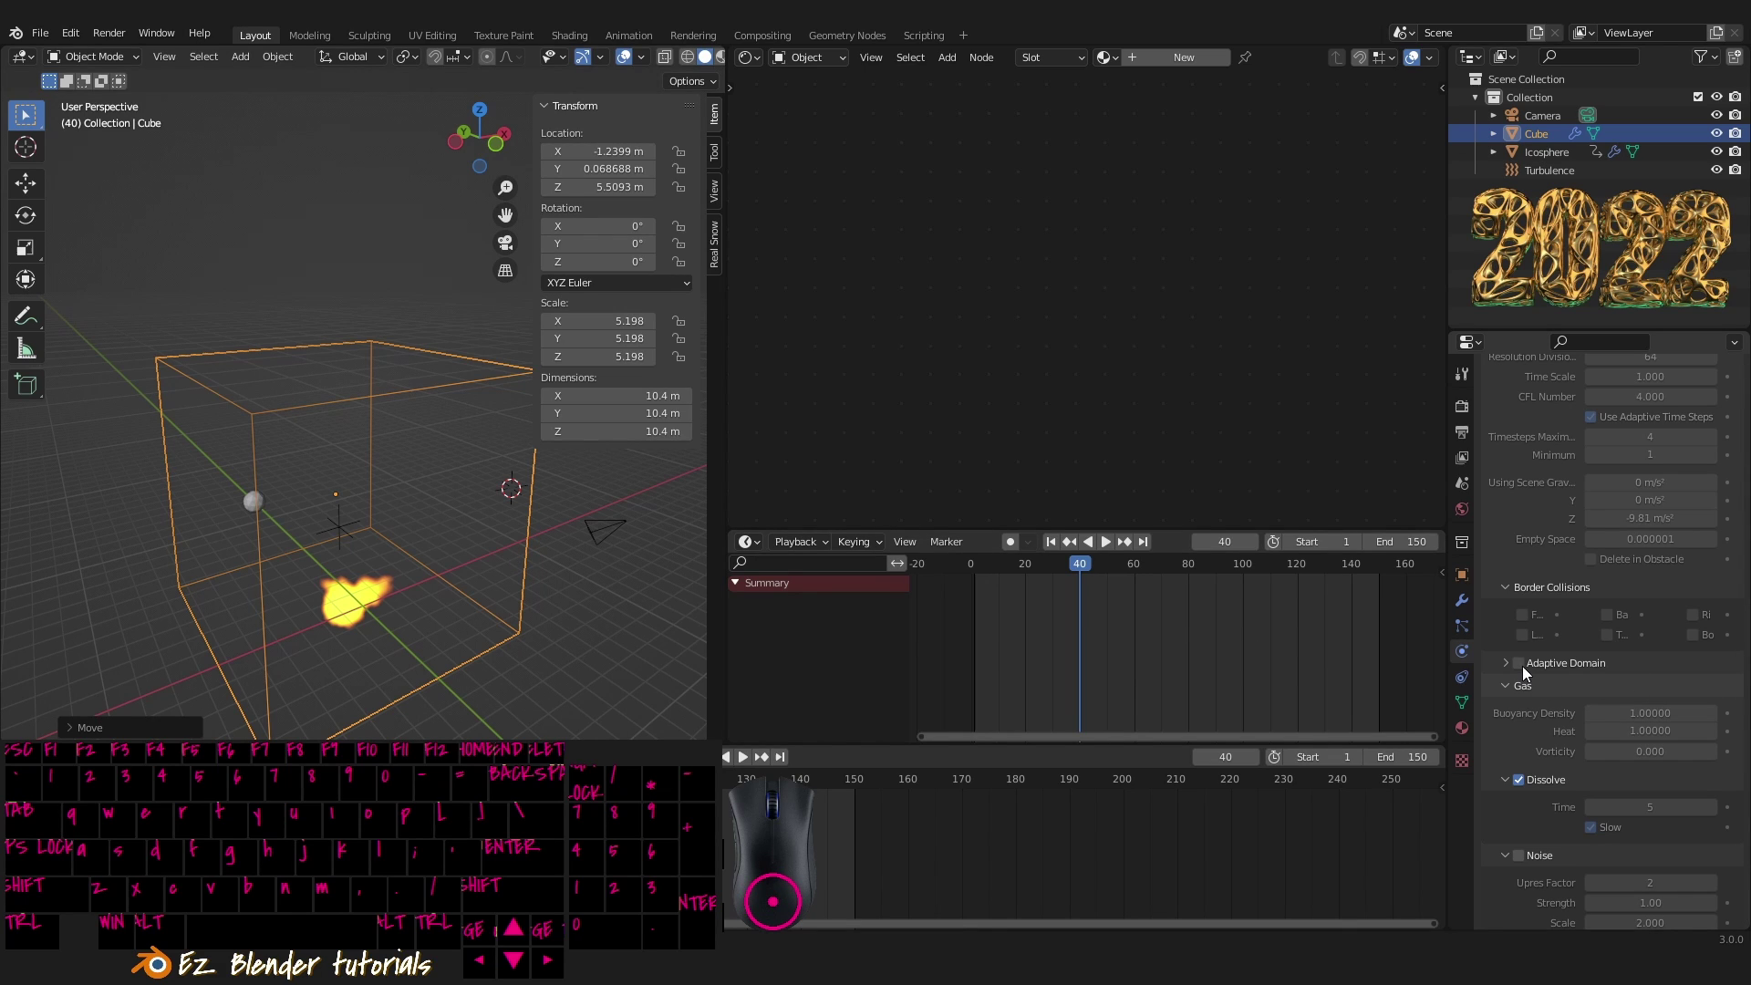
left_click(1527, 672)
middle_click(388, 582)
left_click_drag(369, 572, 302, 517)
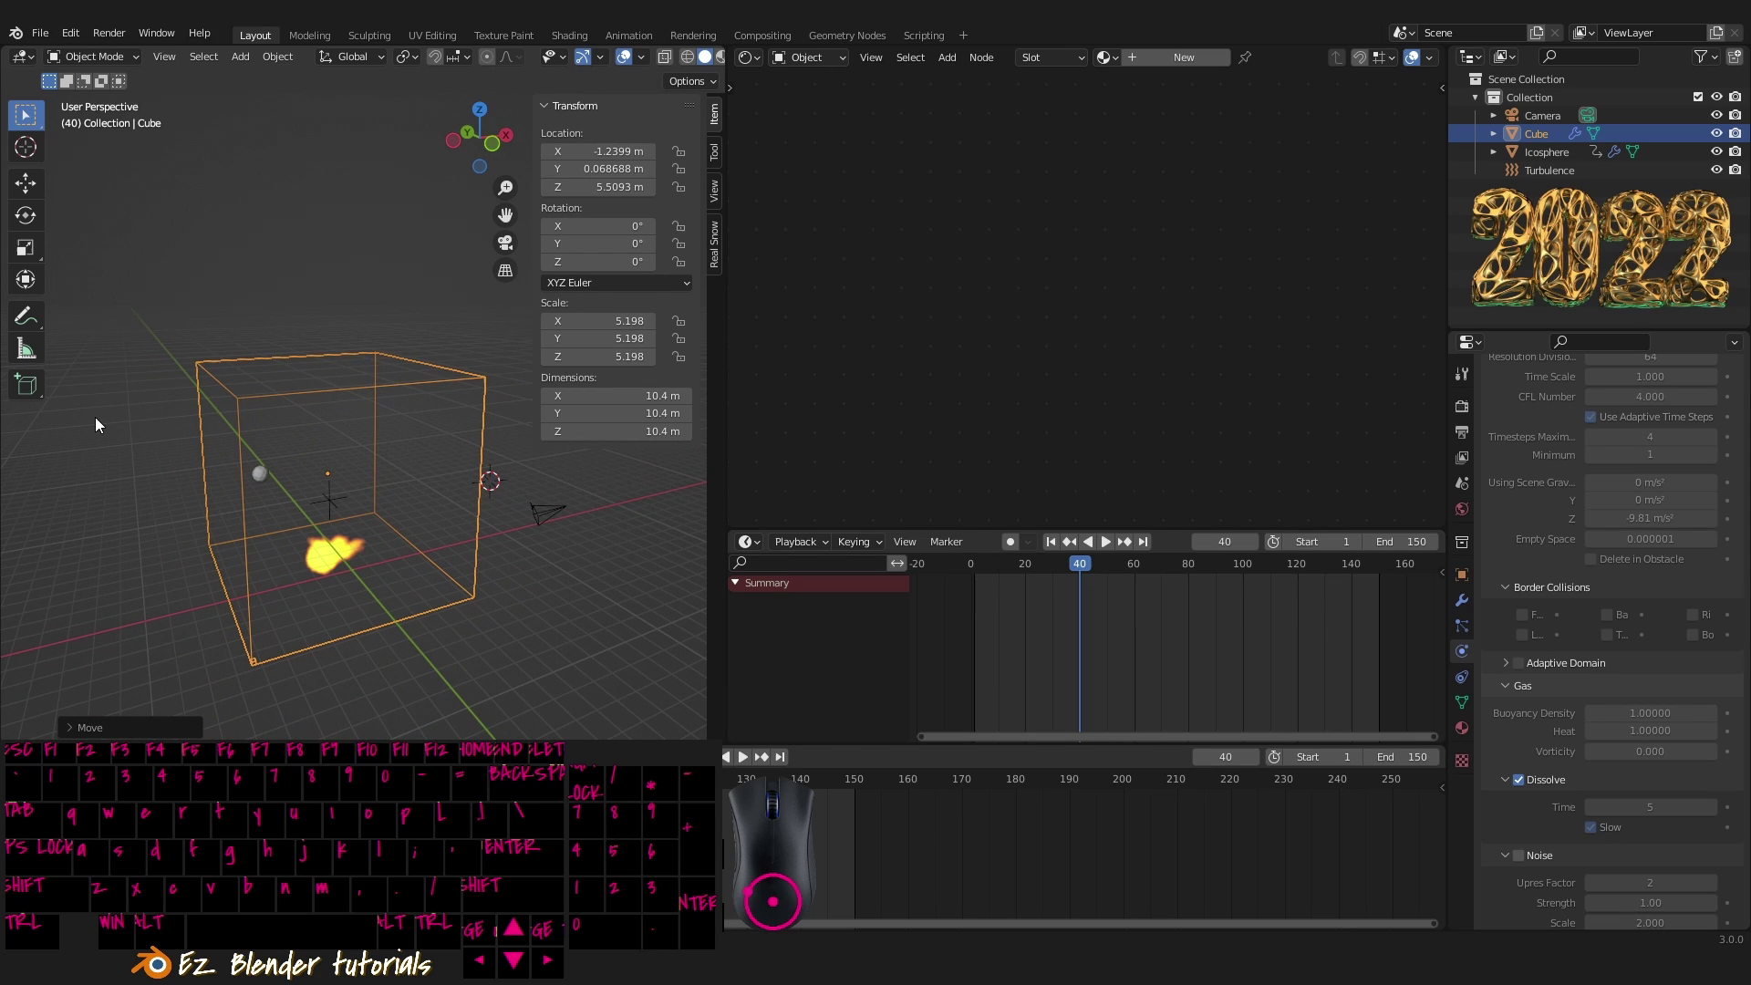
right_click(476, 553)
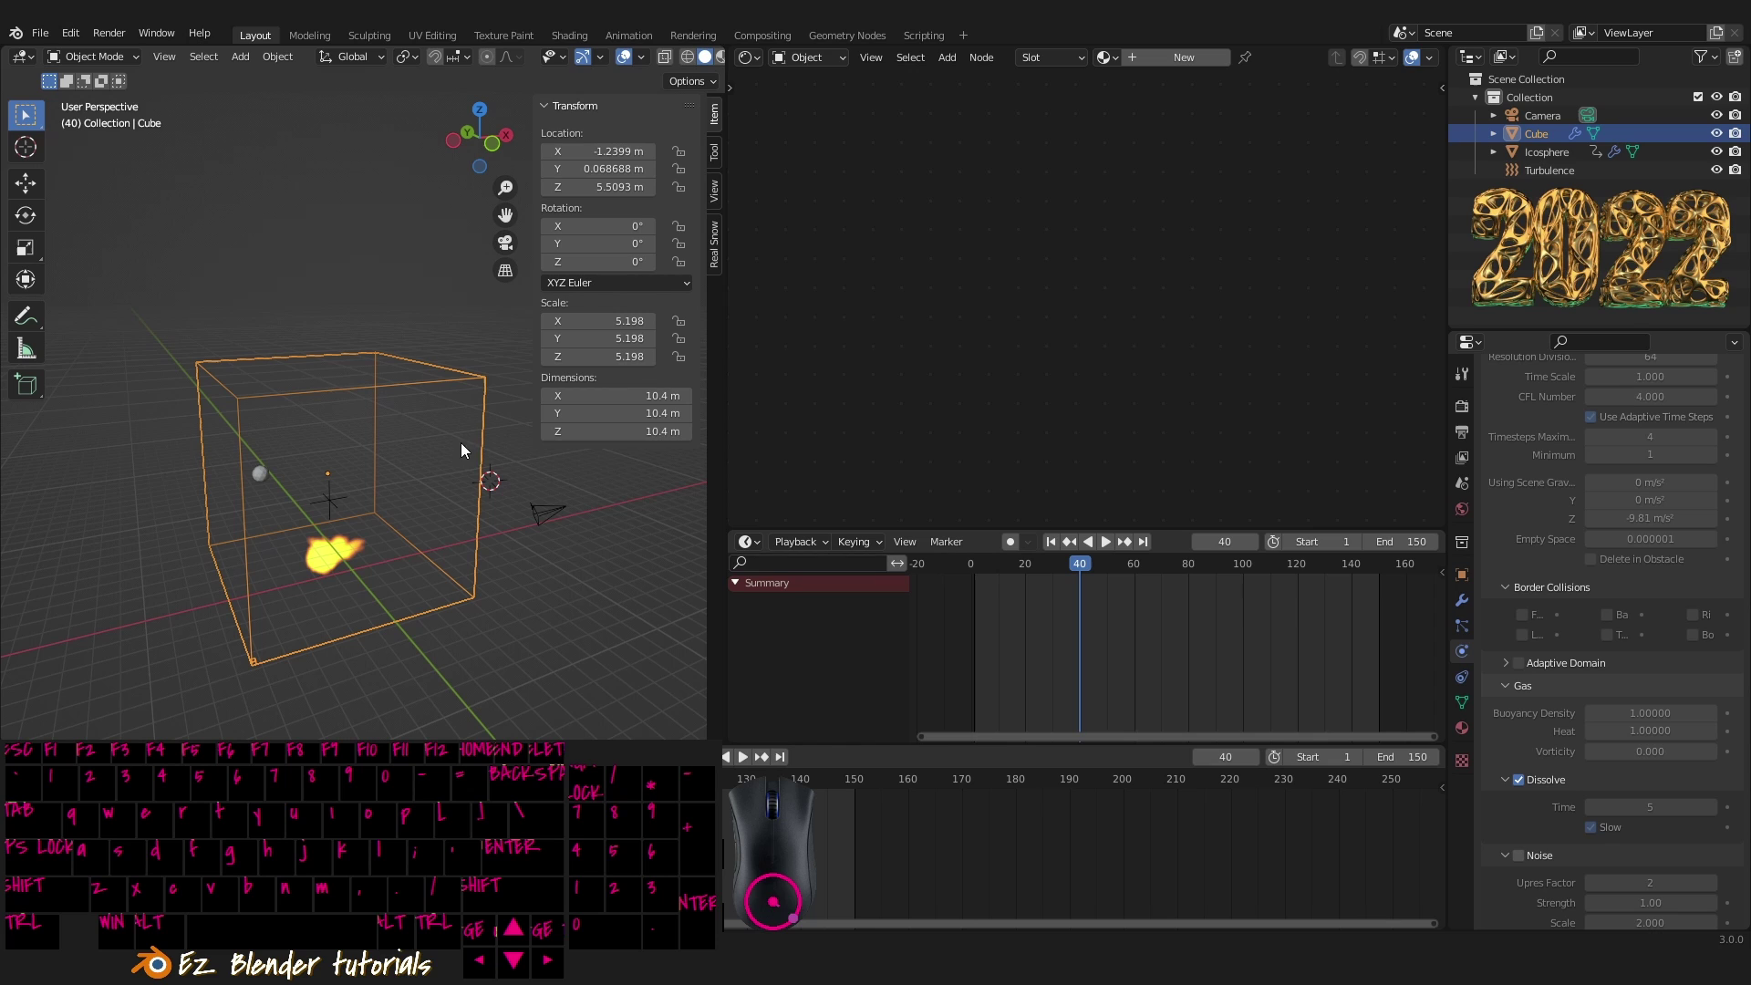
left_click_drag(465, 539, 490, 546)
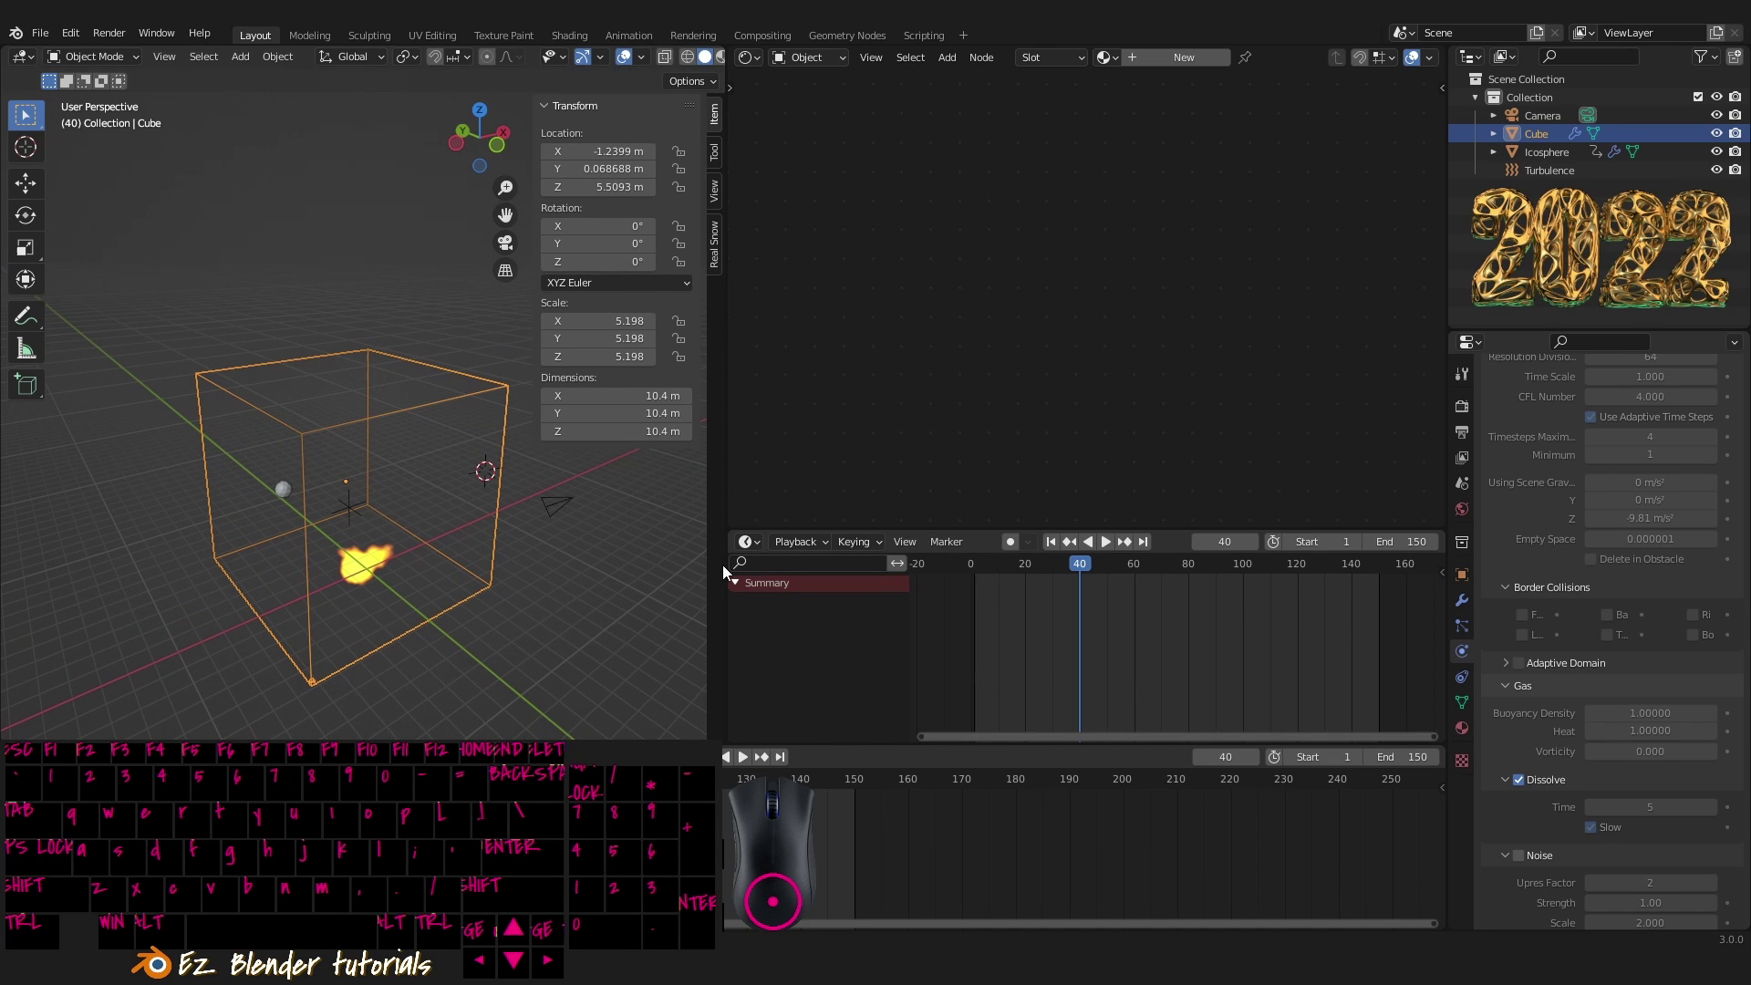
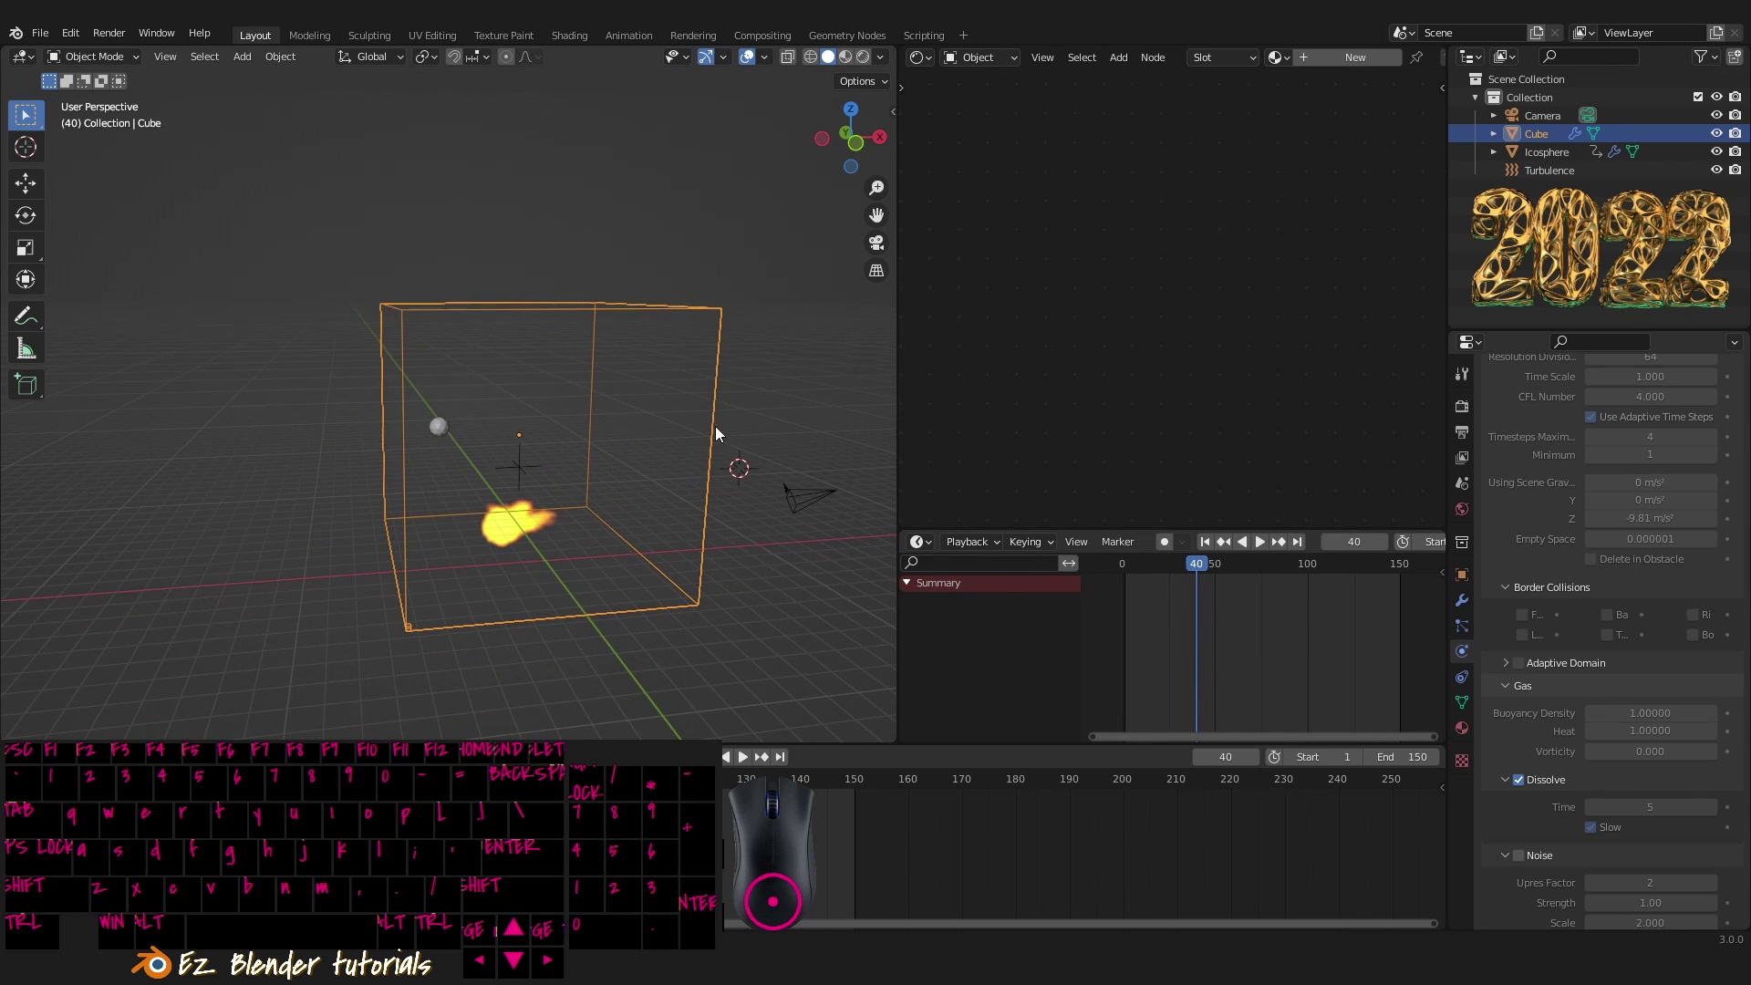
- Drag the area border to widen the 3D Viewport
left_click_drag(630, 435, 713, 466)
left_click_drag(730, 458, 725, 493)
left_click_drag(712, 483, 676, 510)
left_click_drag(672, 511, 705, 518)
left_click_drag(706, 518, 761, 506)
- Check the scene from the front, return to perspective, and scroll Physics down to the Cache panel (frames 1–150, type All)
key("`")
middle_click(647, 455)
middle_click(624, 464)
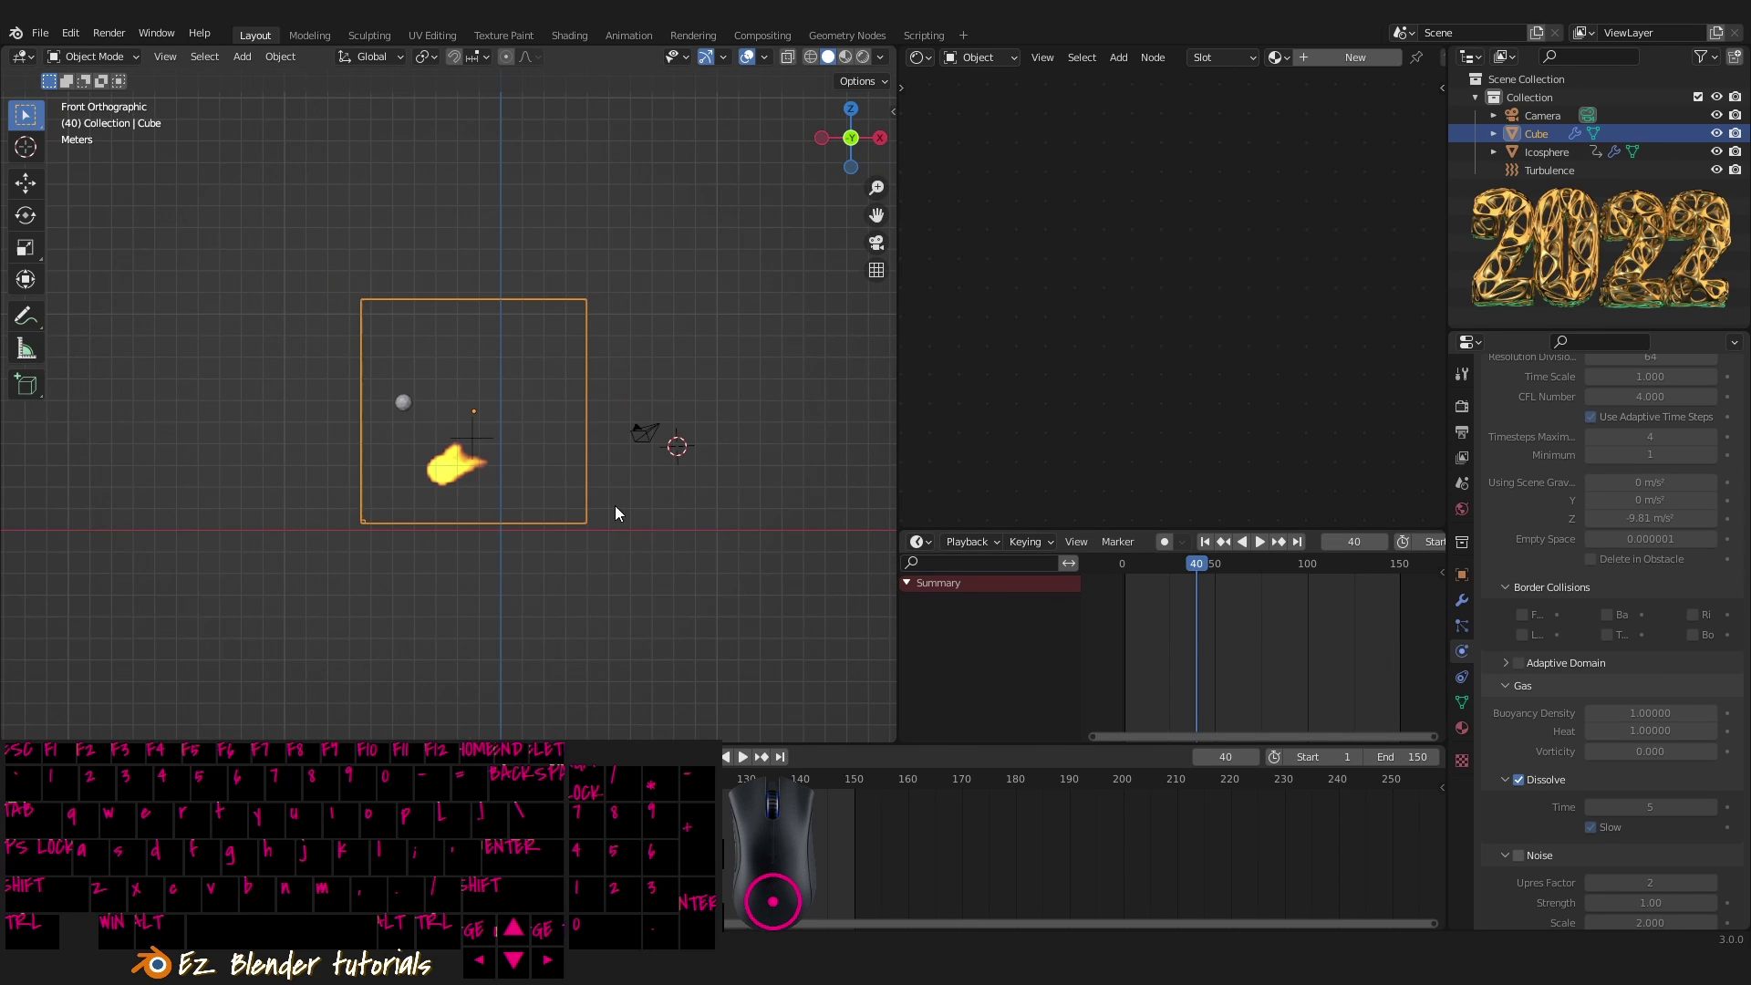
left_click_drag(556, 475, 650, 525)
left_click_drag(655, 526, 566, 508)
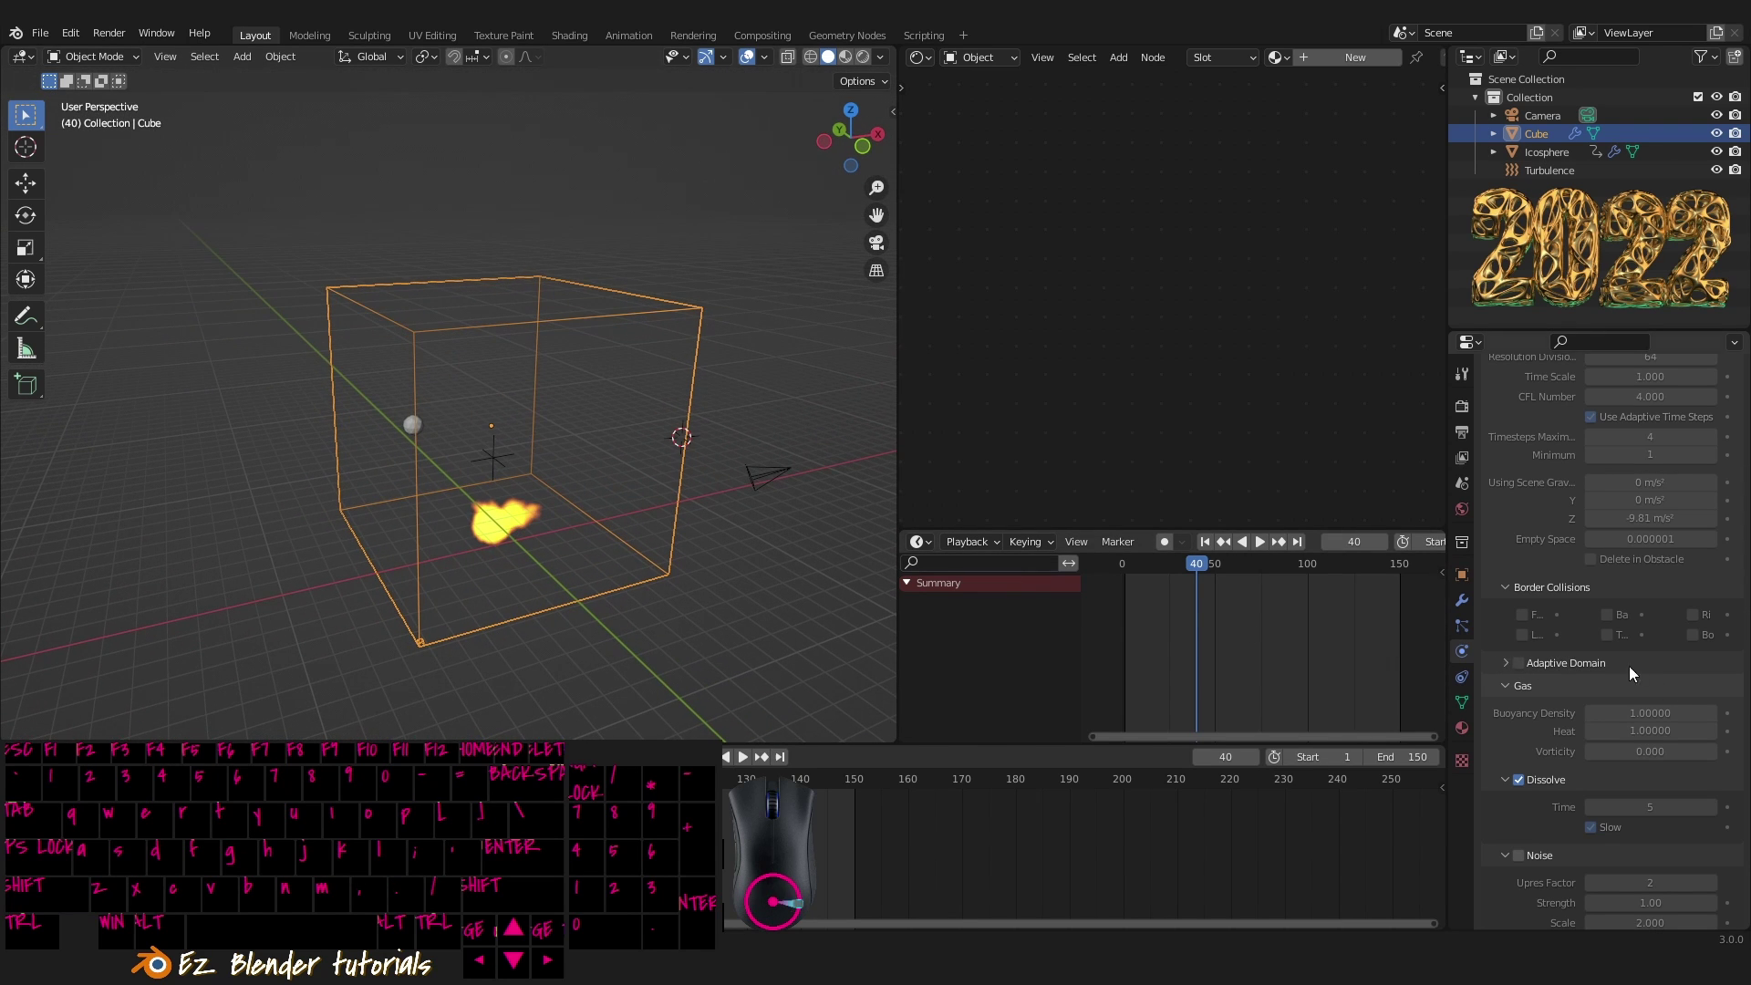
middle_click(1591, 662)
middle_click(1584, 667)
middle_click(1636, 719)
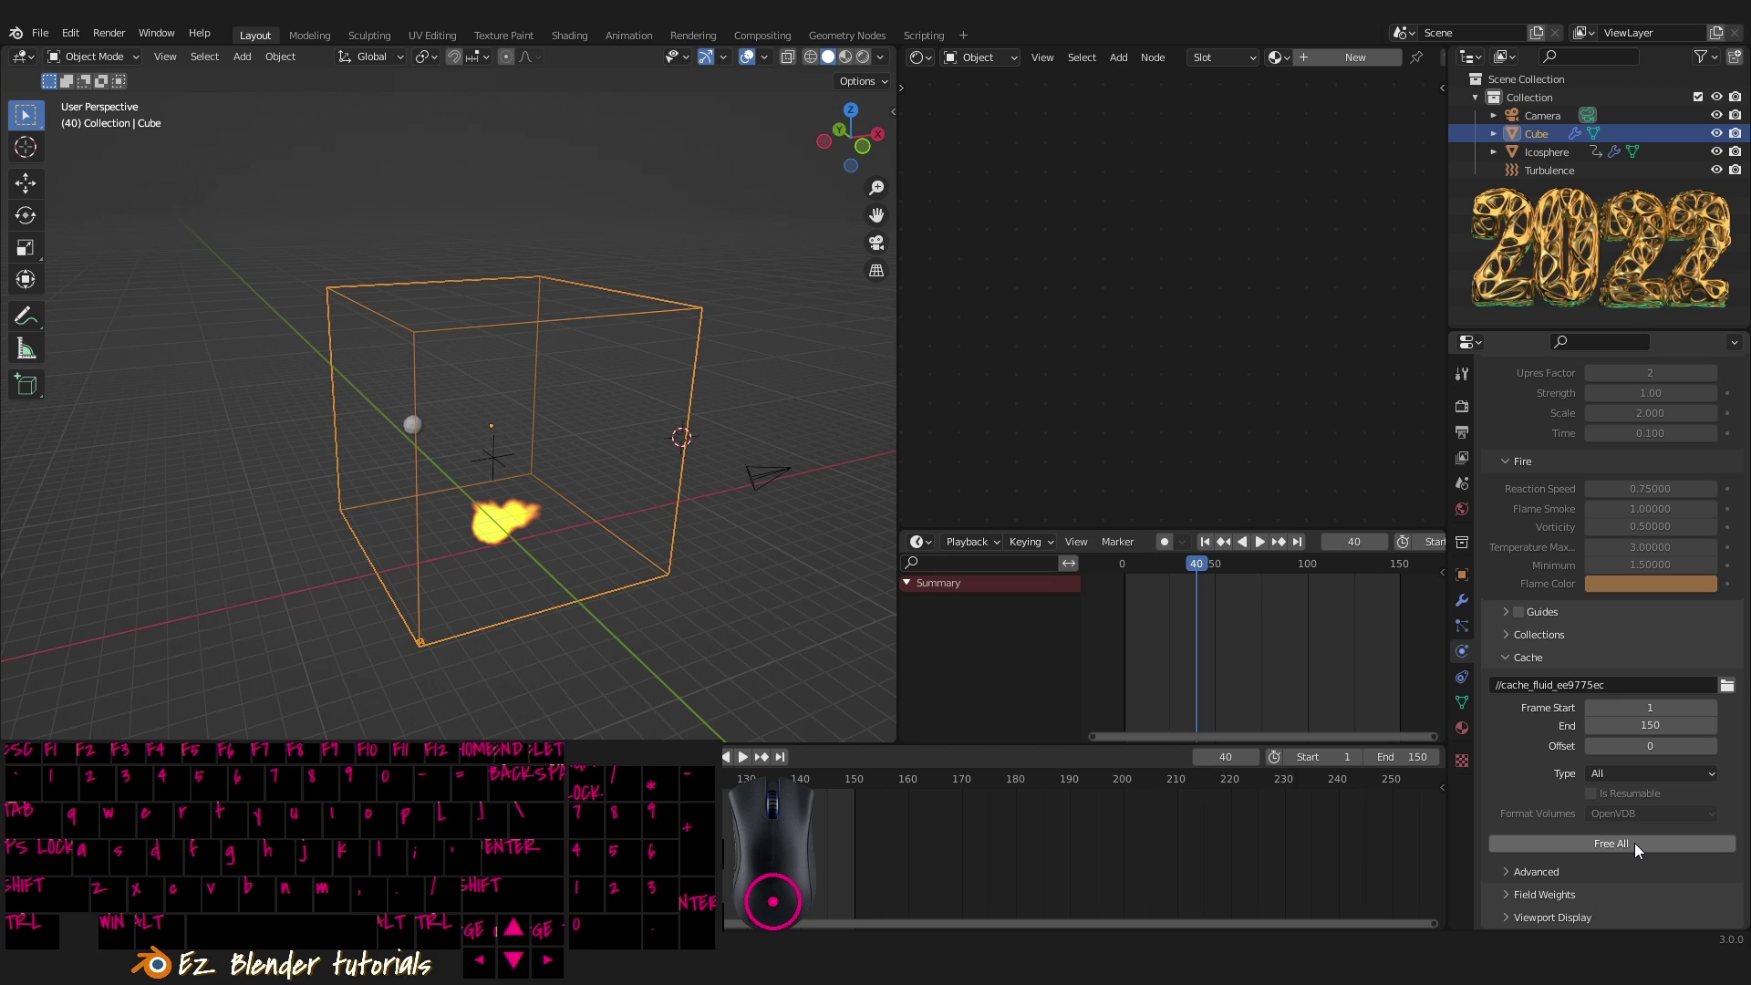
- Free the old fluid cache with Free All, then Bake All frames 1–150 of the fire and smoke simulation
left_click_drag(1640, 855, 1467, 804)
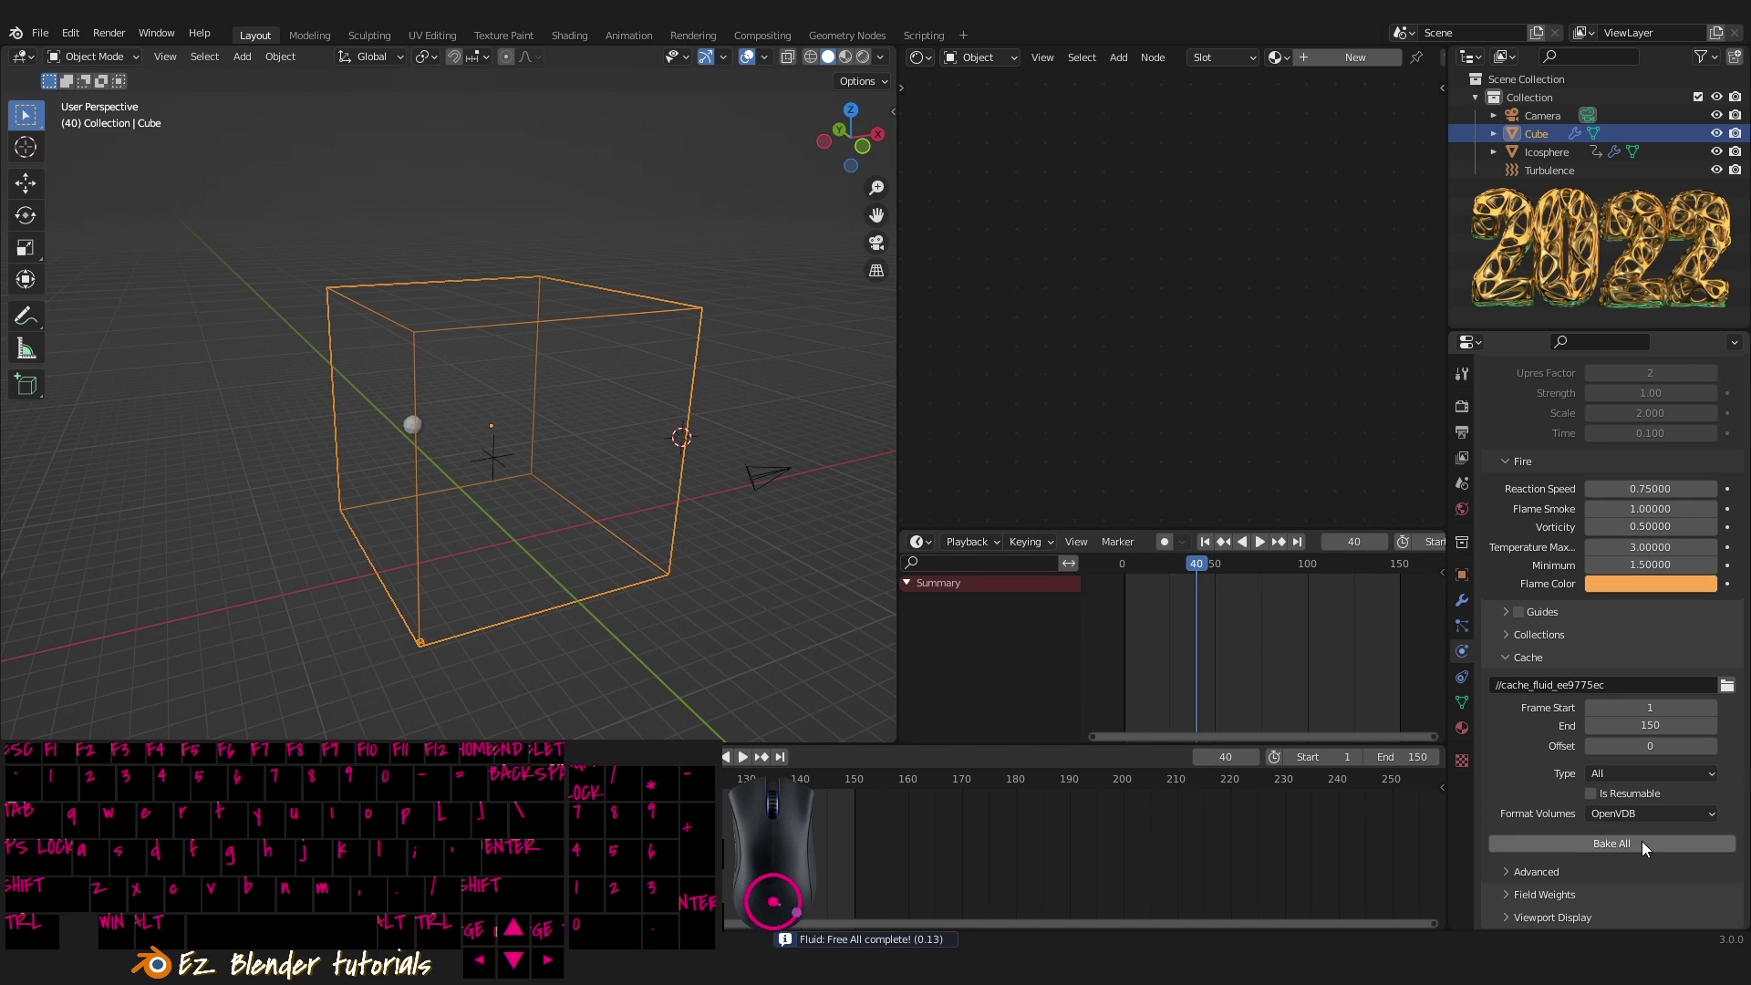
left_click(1628, 852)
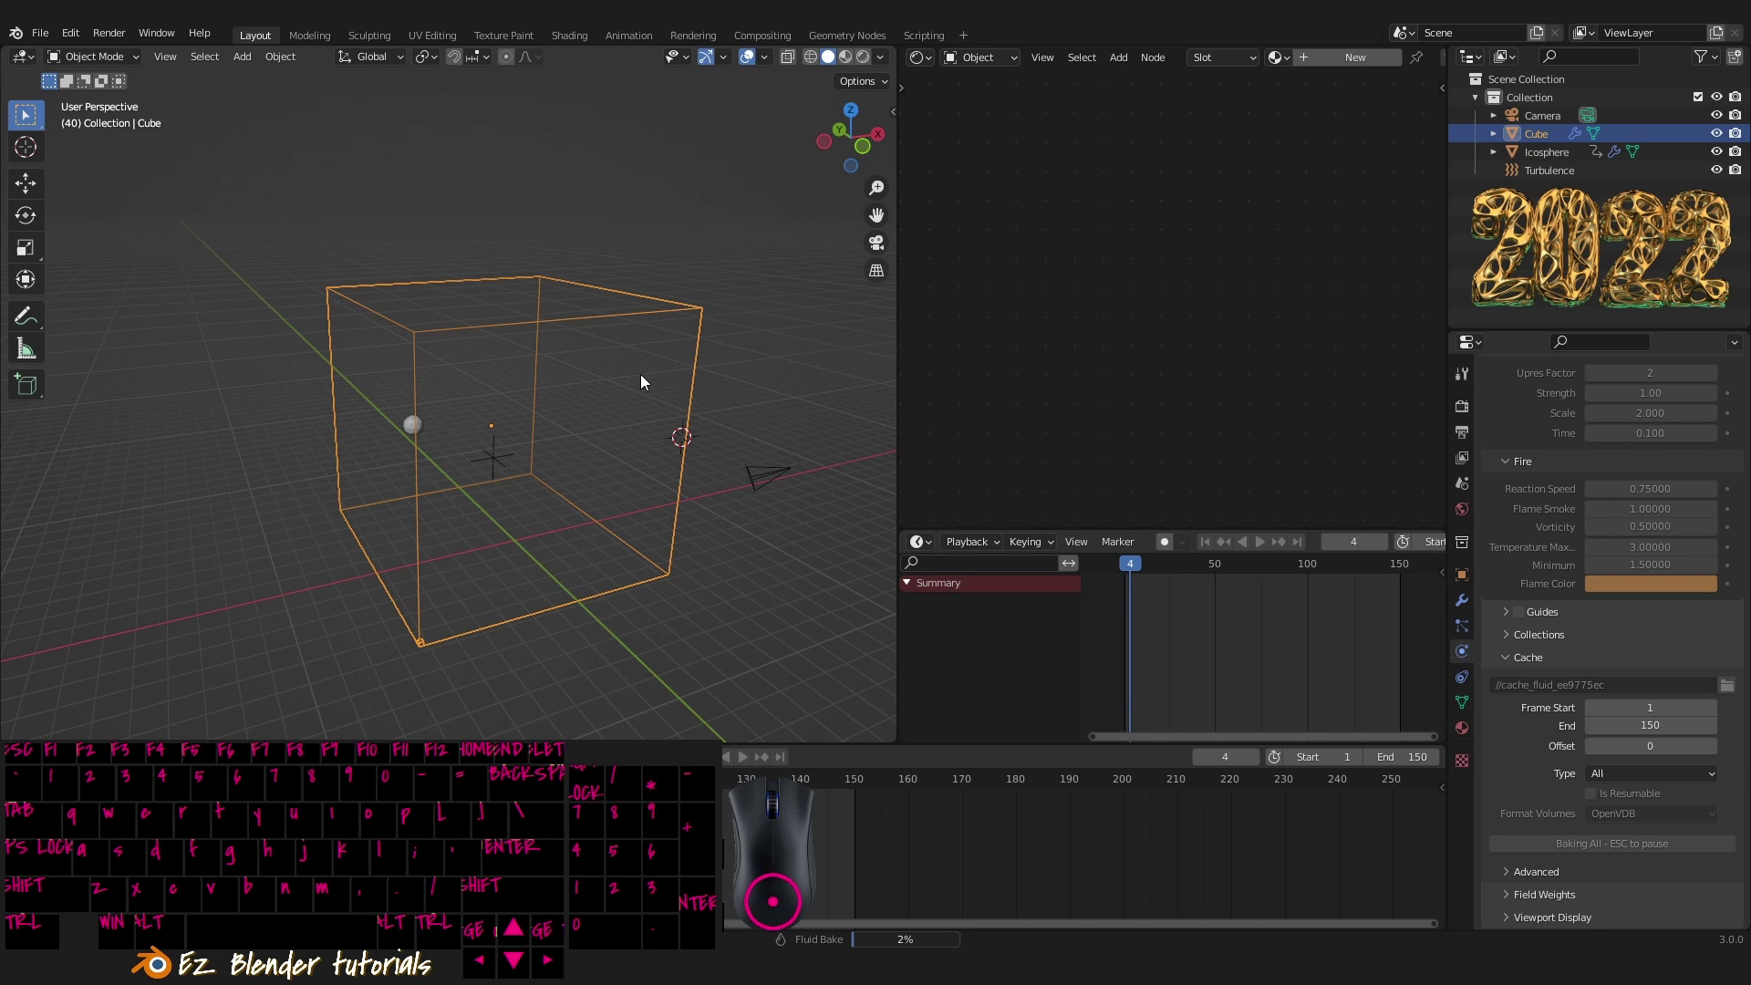
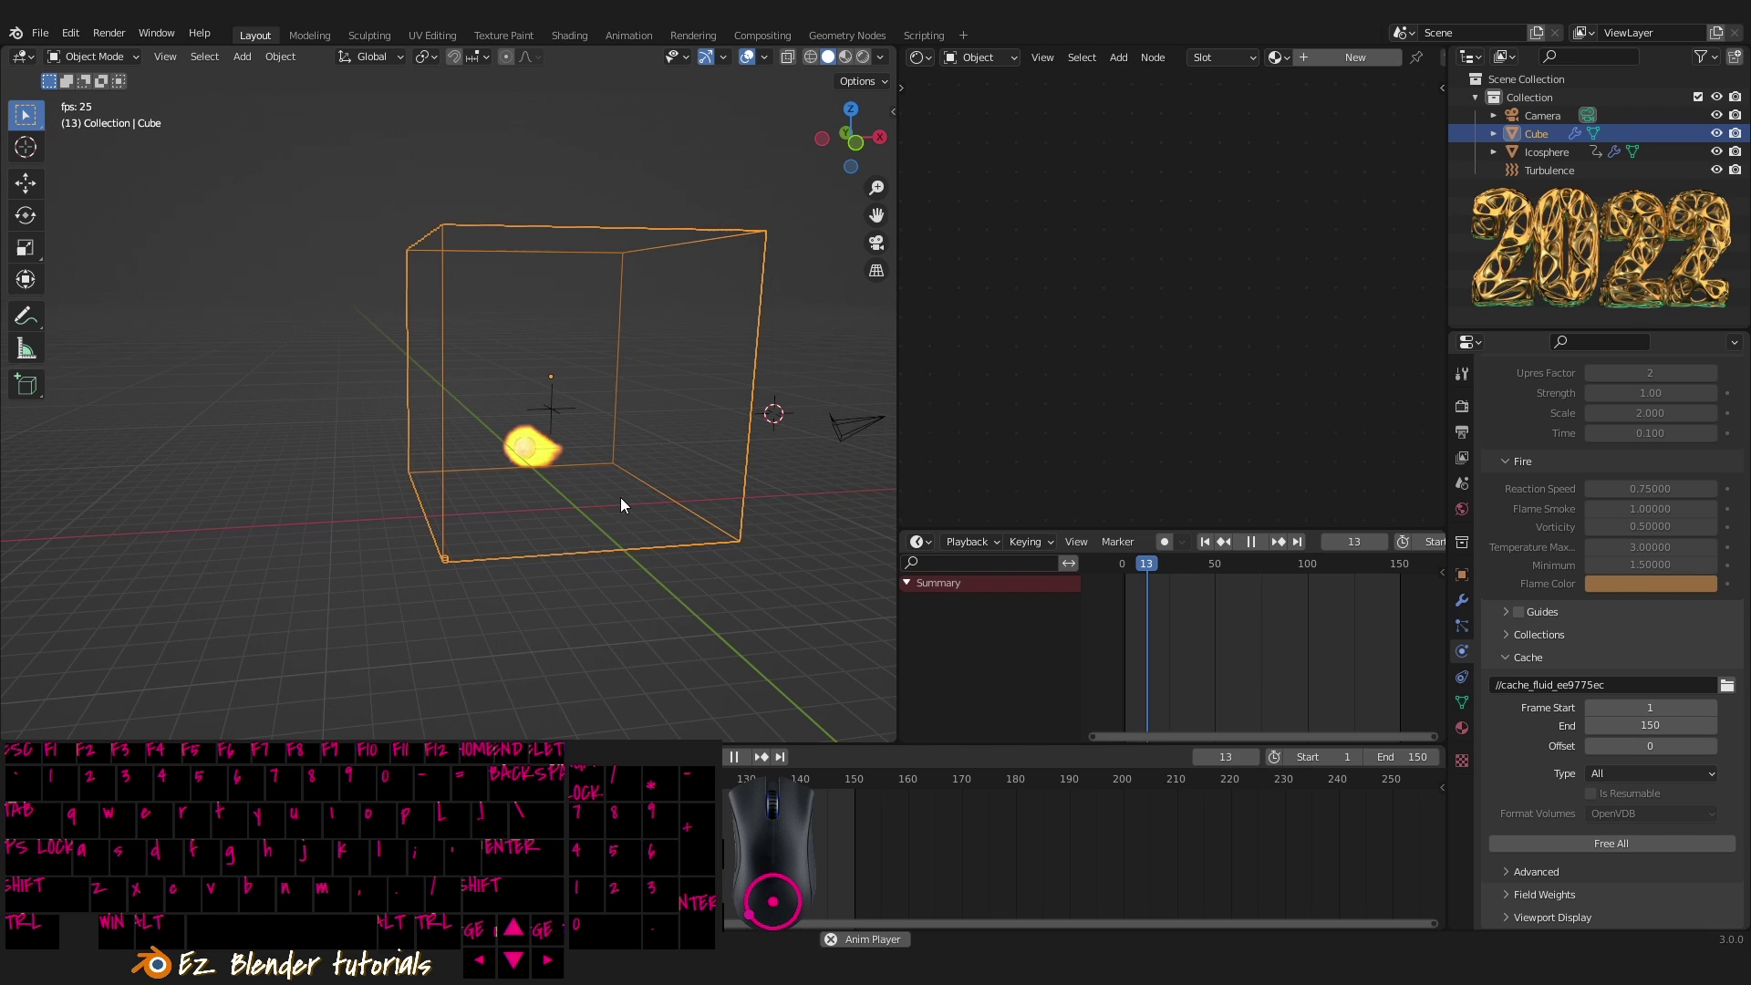
- Inspect the baked fireball from the front, toggling rendered and wireframe shading while orbiting
left_click_drag(630, 492, 587, 516)
left_click_drag(595, 519, 628, 451)
key("`")
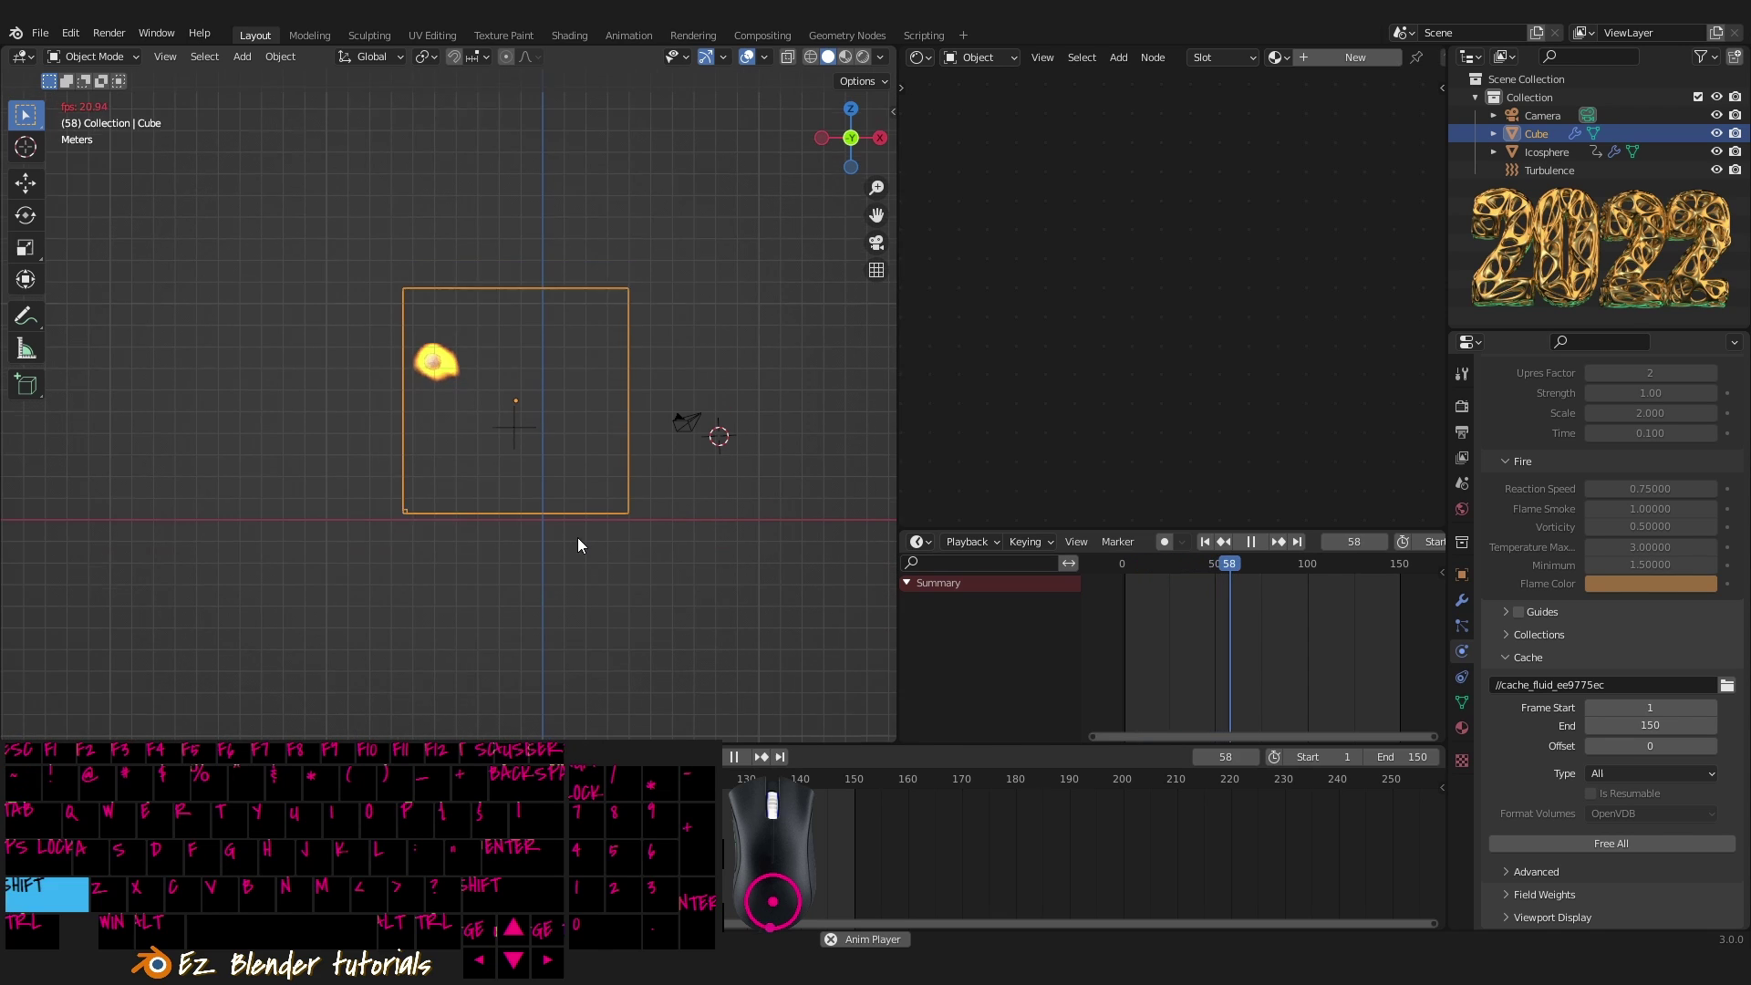
left_click_drag(542, 400, 629, 443)
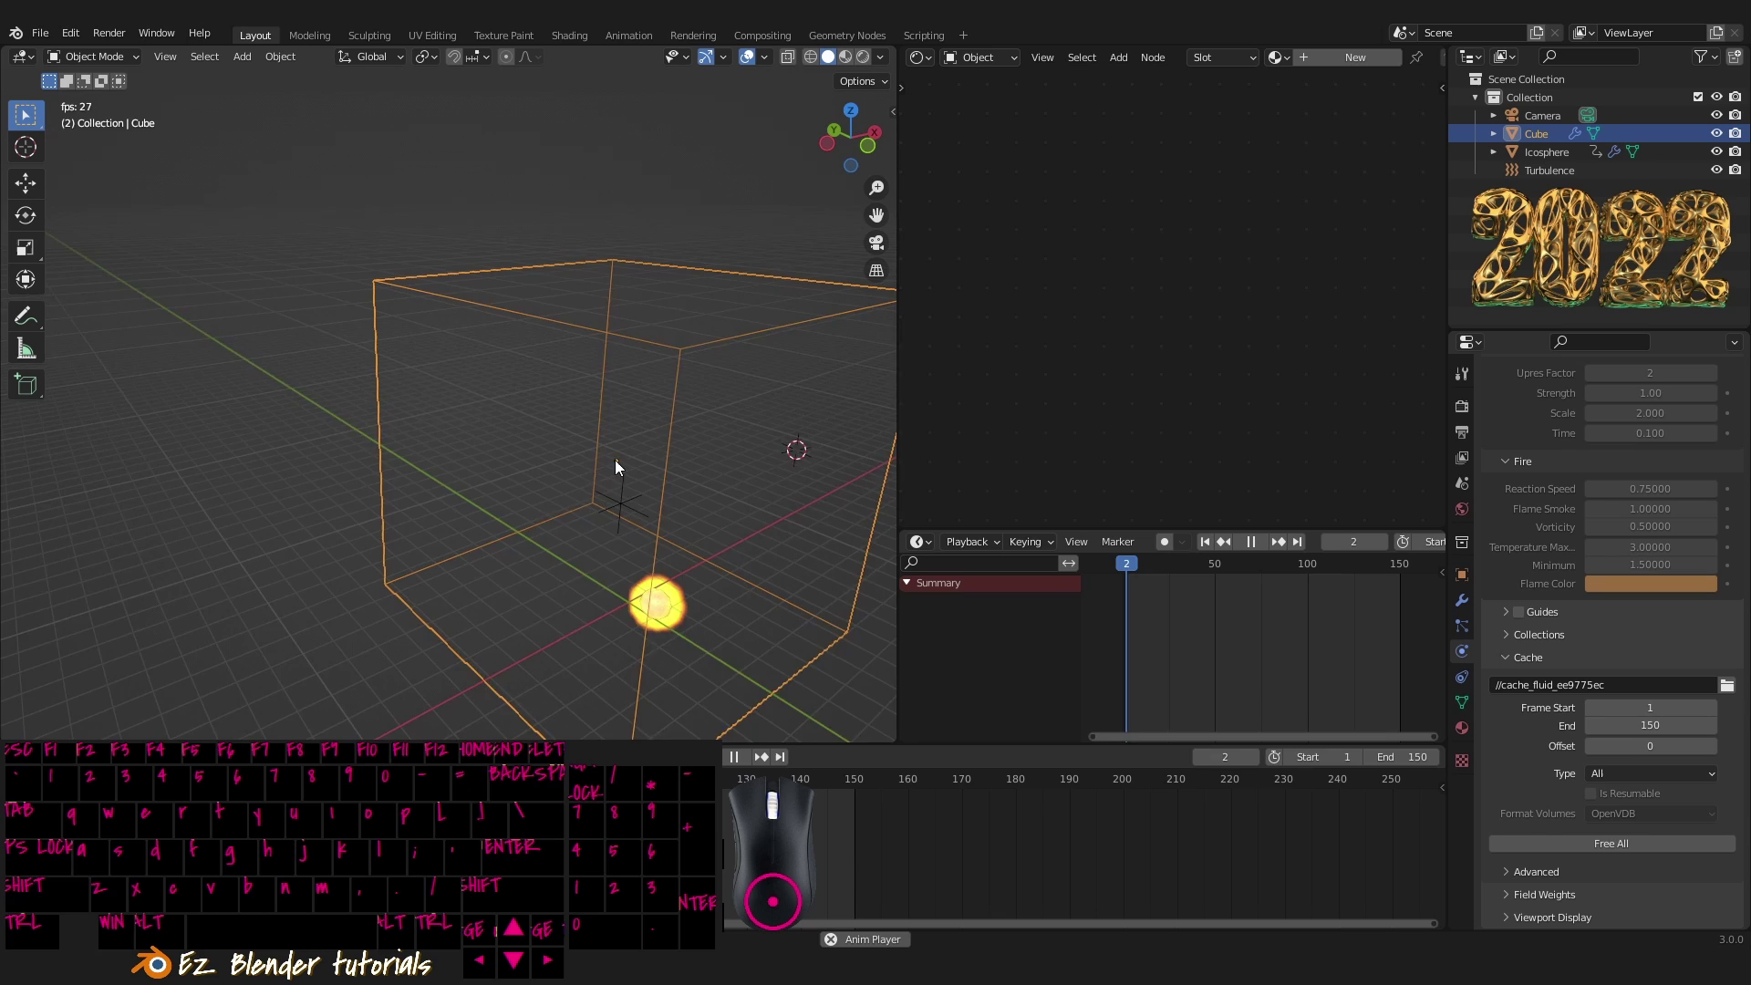
key("shift+z")
left_click_drag(633, 499, 541, 437)
left_click_drag(540, 437, 561, 453)
key("z")
left_click_drag(577, 464, 743, 486)
left_click_drag(652, 481, 536, 451)
middle_click(593, 488)
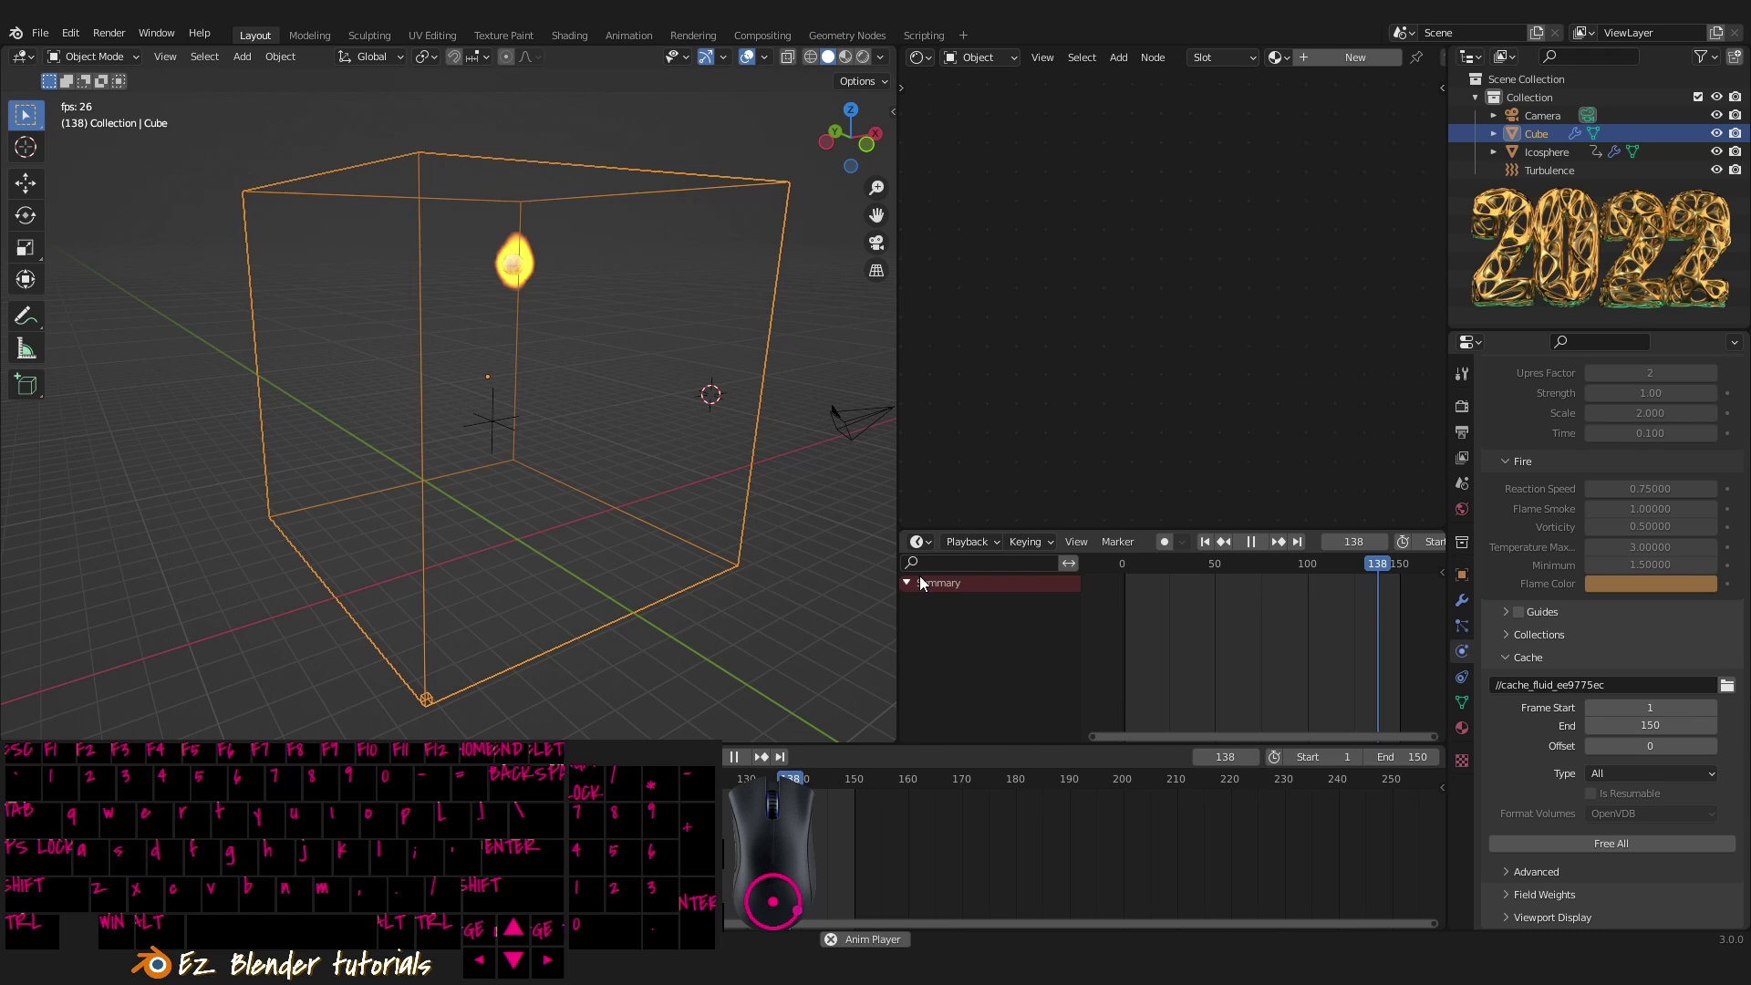
middle_click(541, 379)
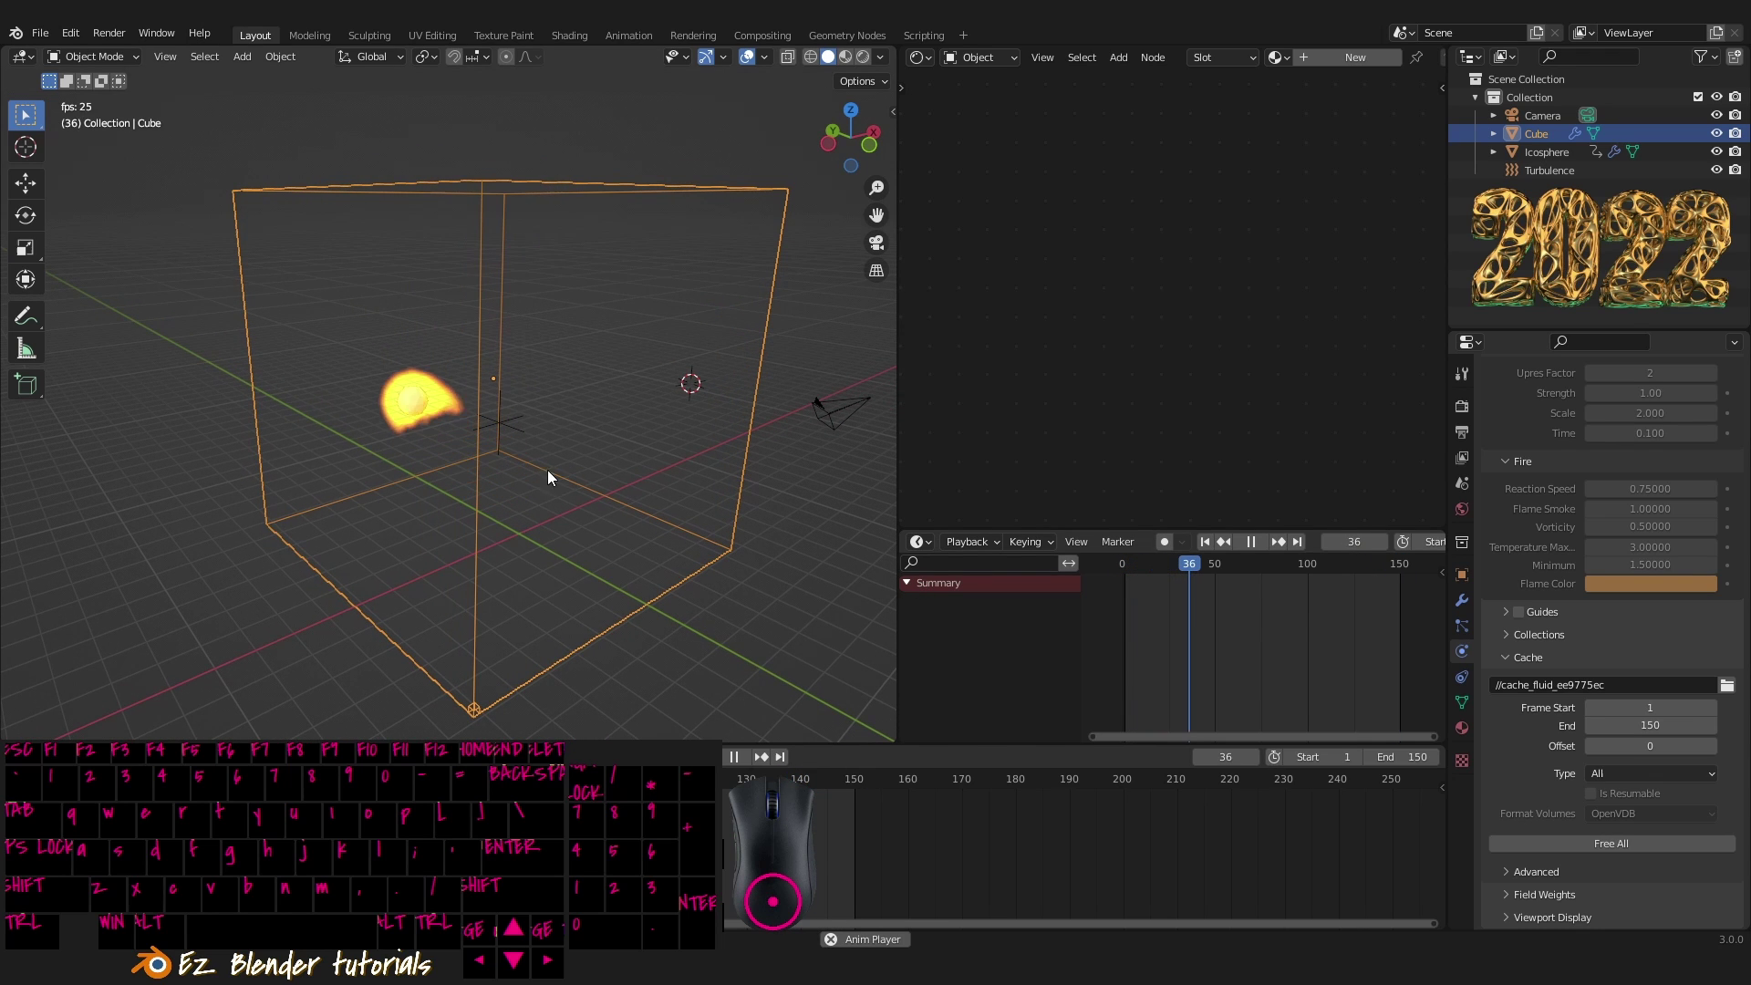
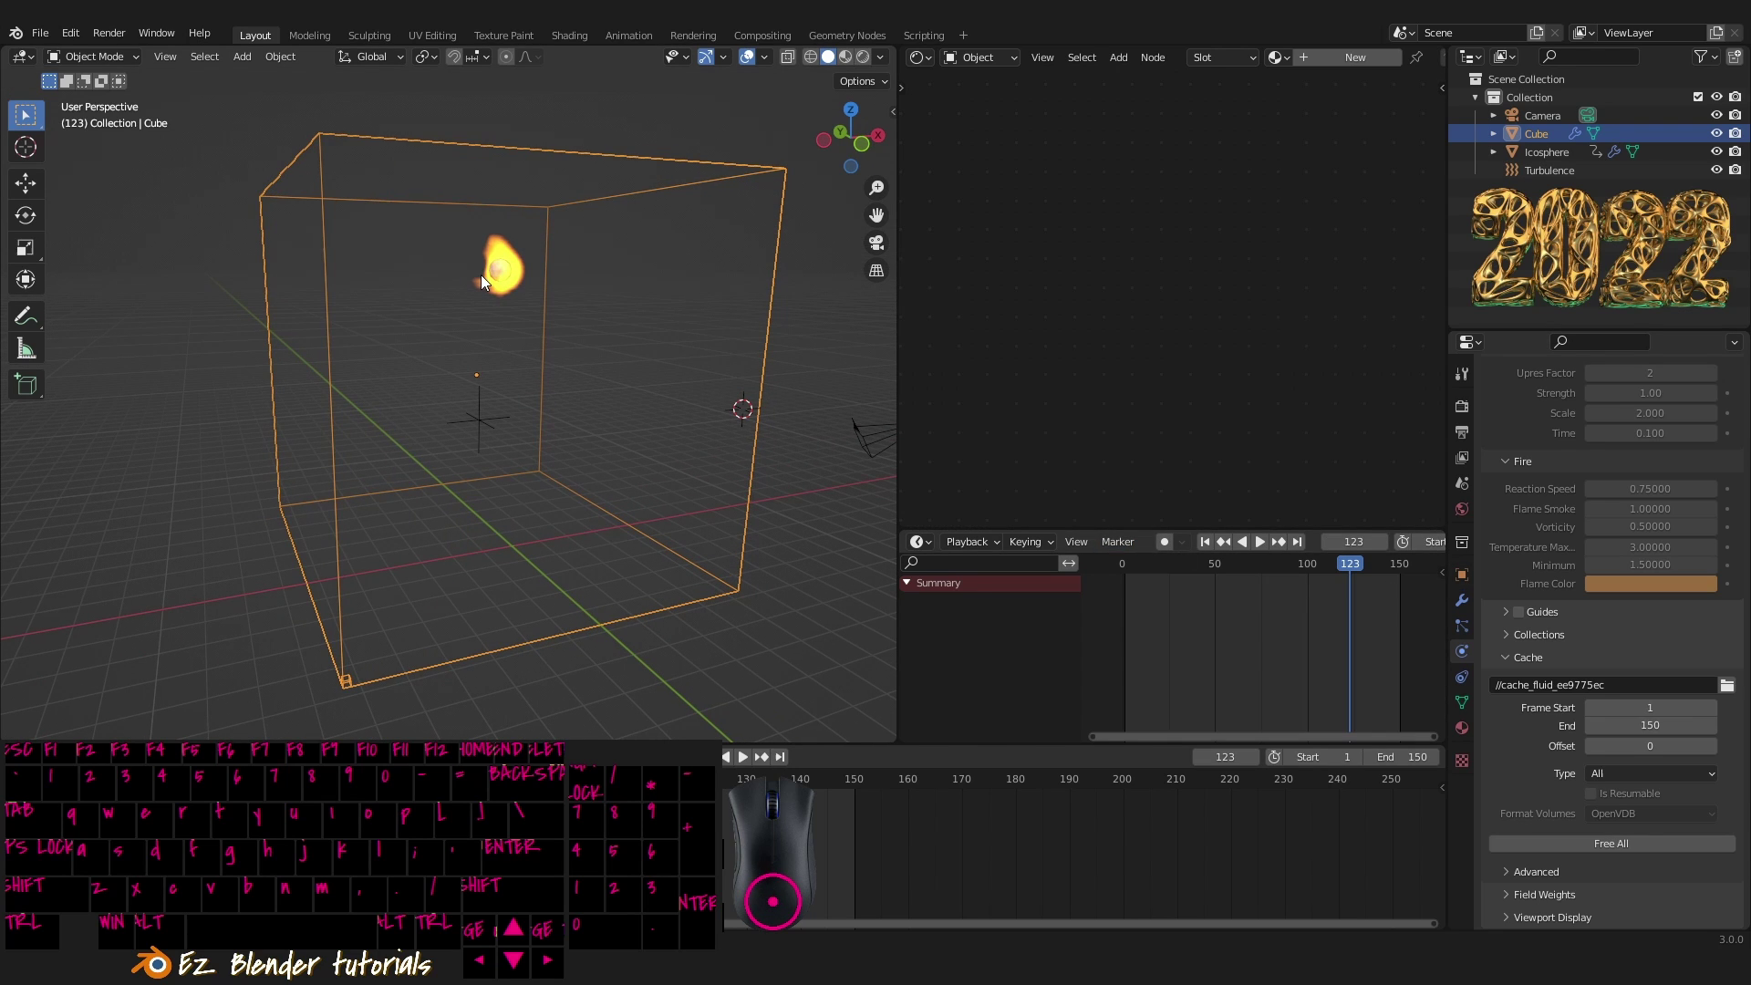
- Disable Initial Velocity on the icosphere's Fluid Flow settings, then select the domain cube
right_click(488, 282)
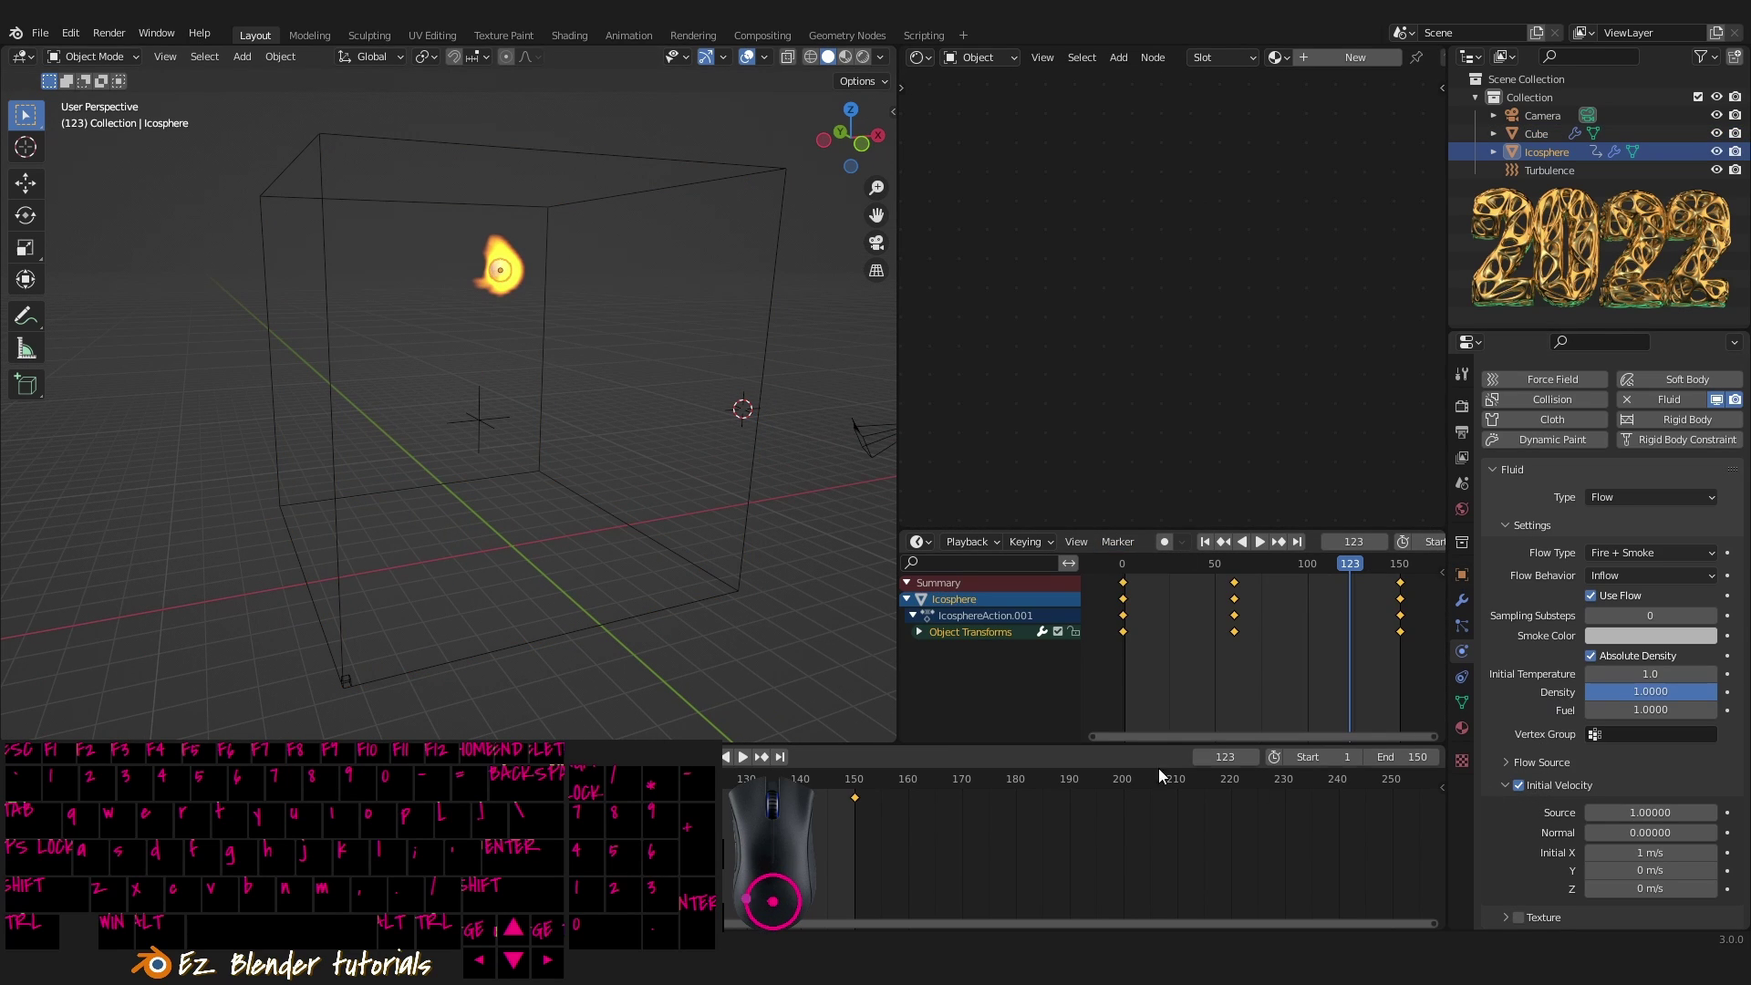
left_click_drag(1522, 794, 1567, 829)
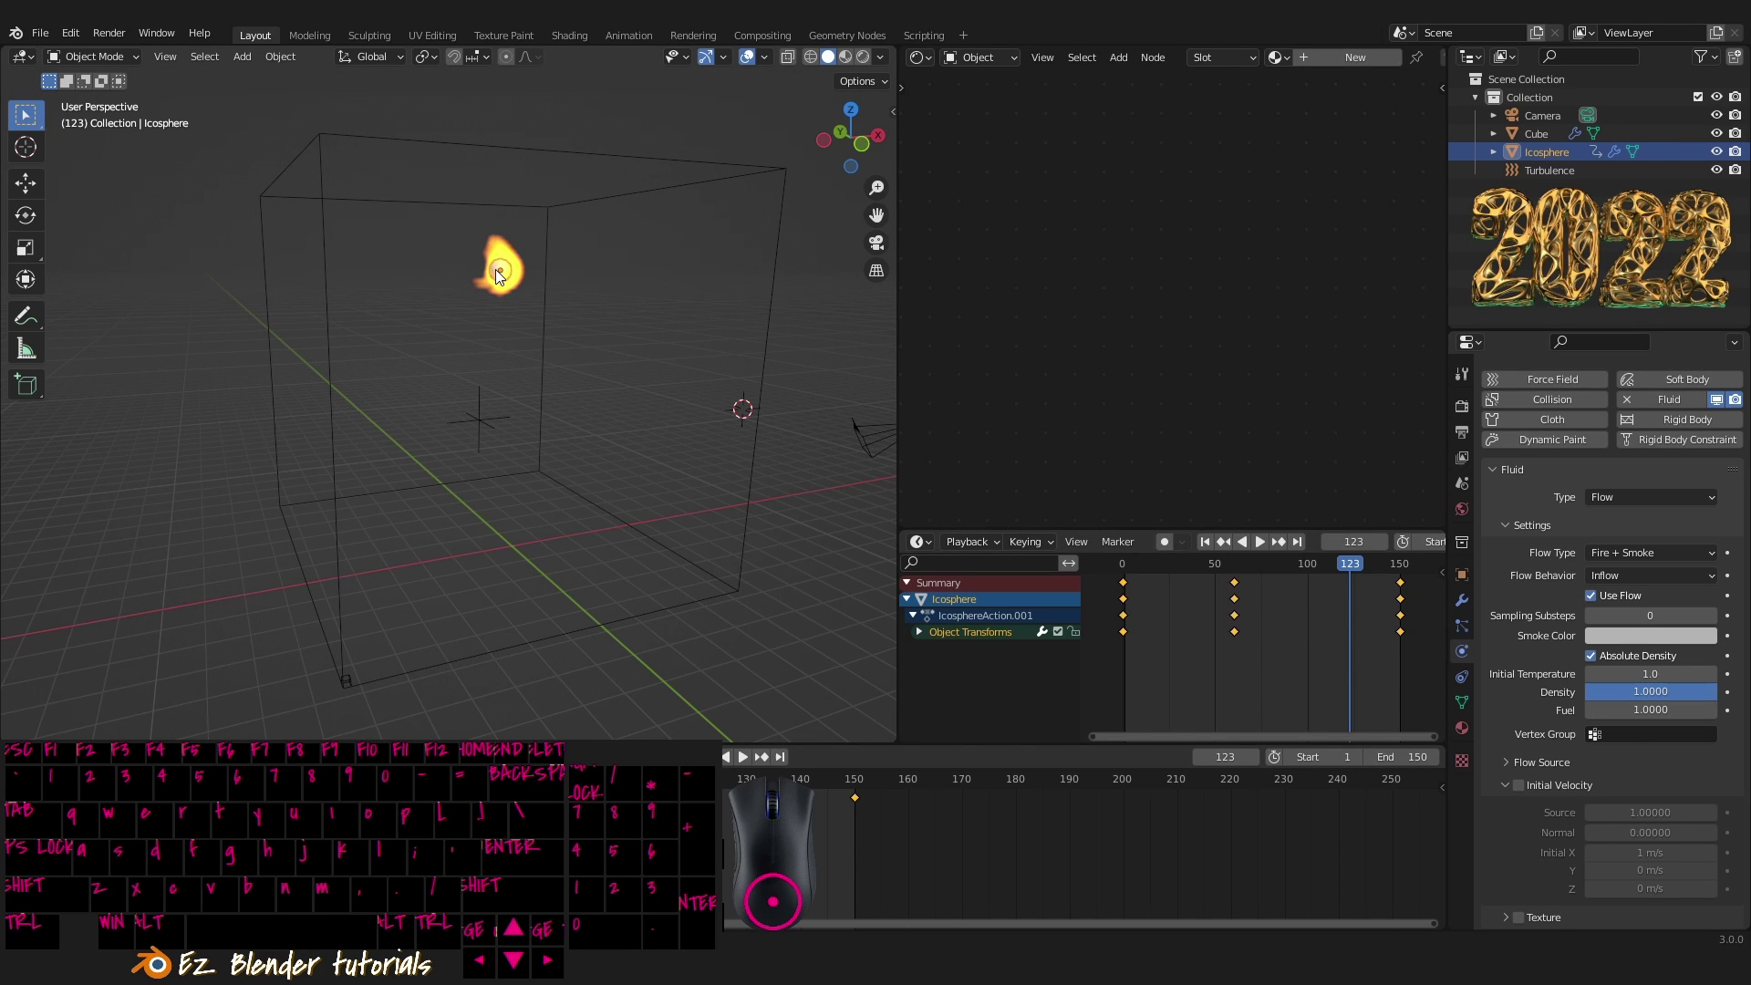
right_click(501, 261)
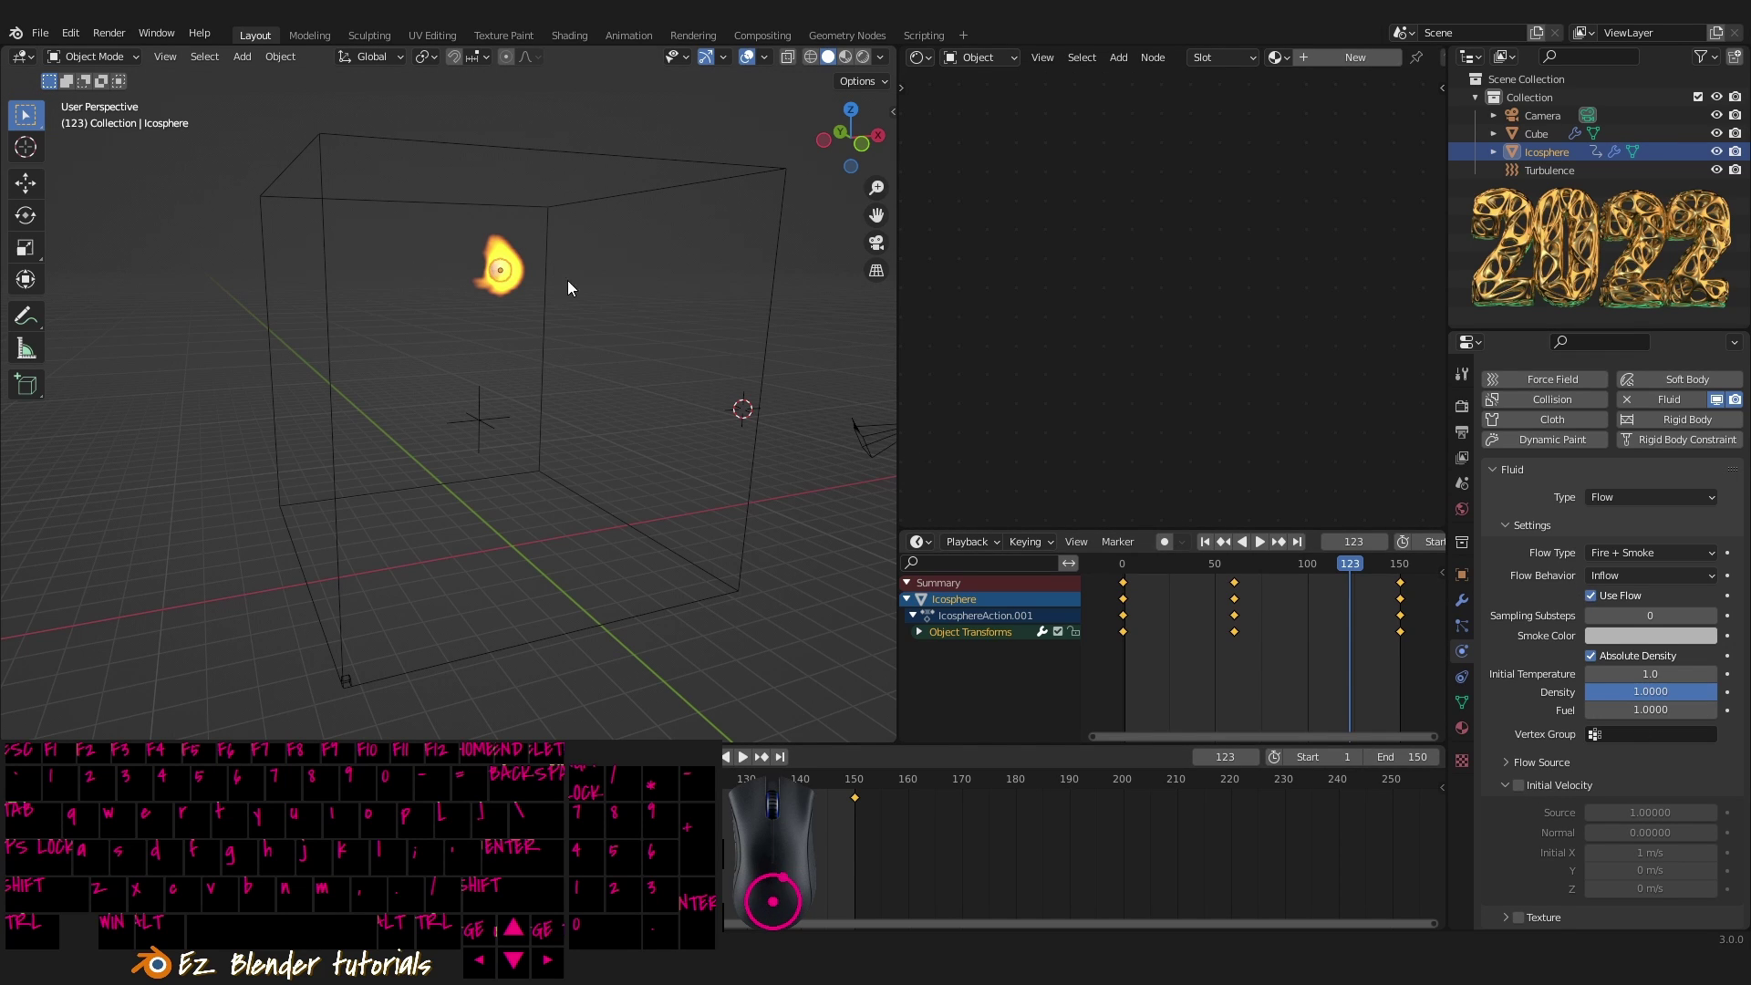
middle_click(1603, 691)
middle_click(1557, 752)
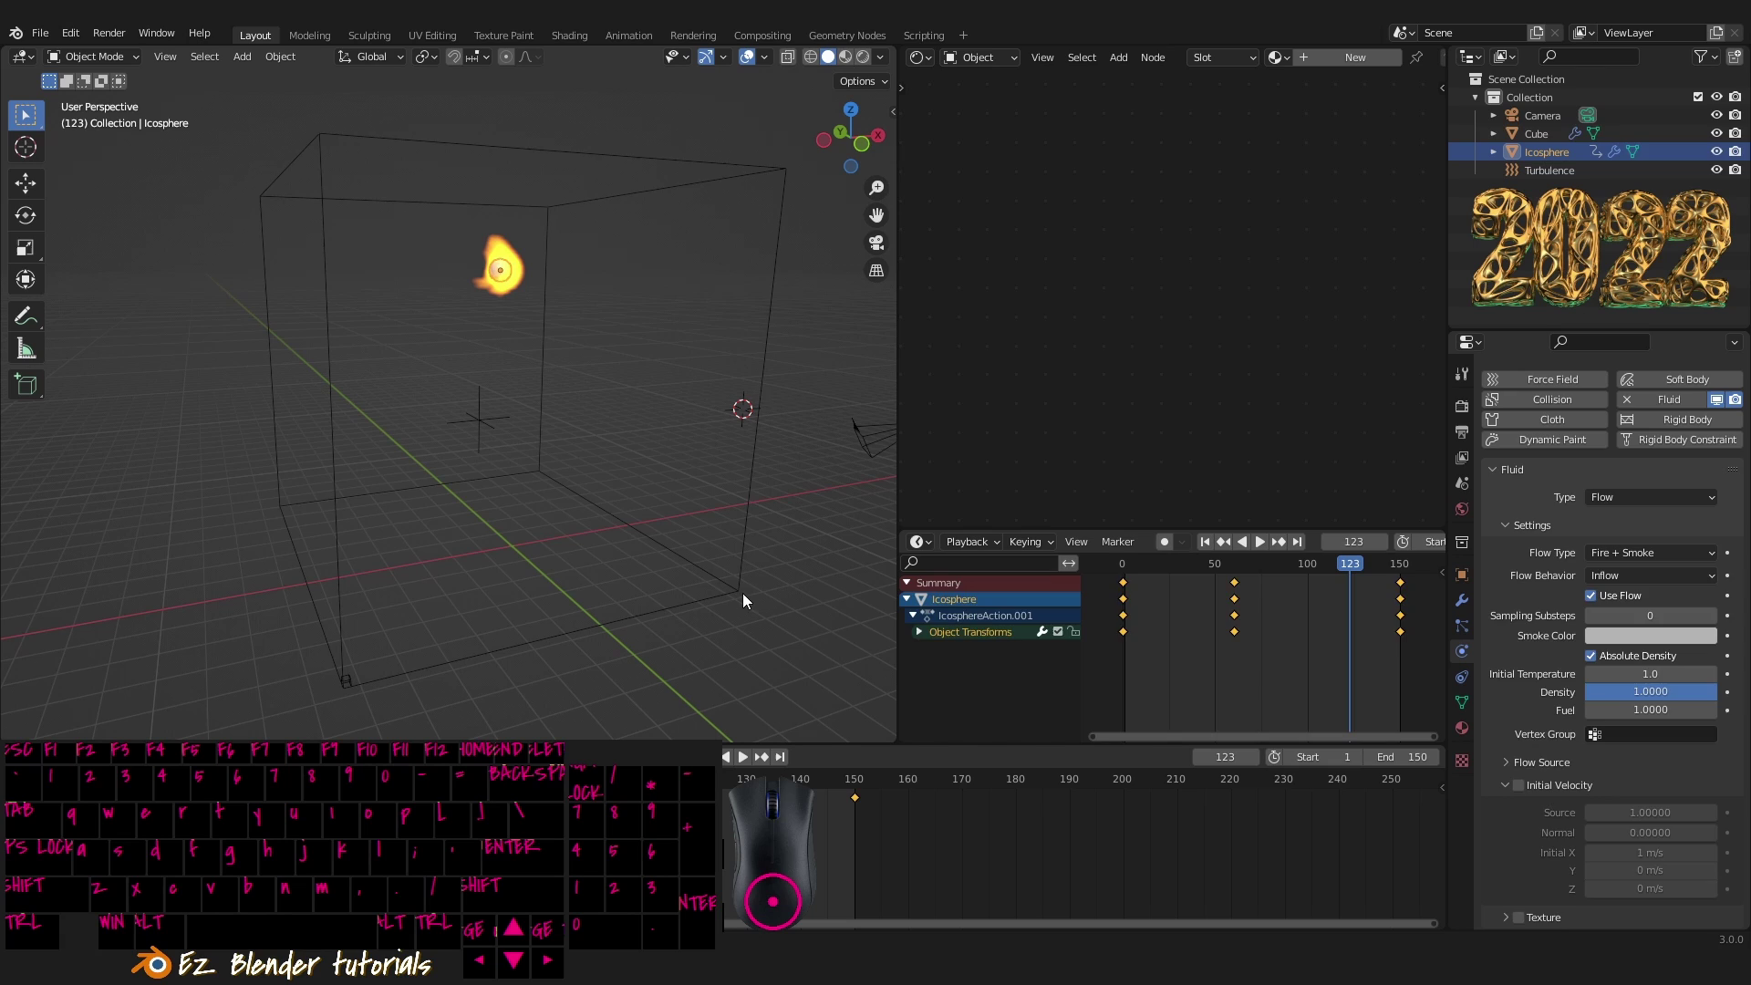
right_click(745, 594)
scroll("down", 3)
left_click_drag(1634, 924, 1518, 880)
left_click(1621, 856)
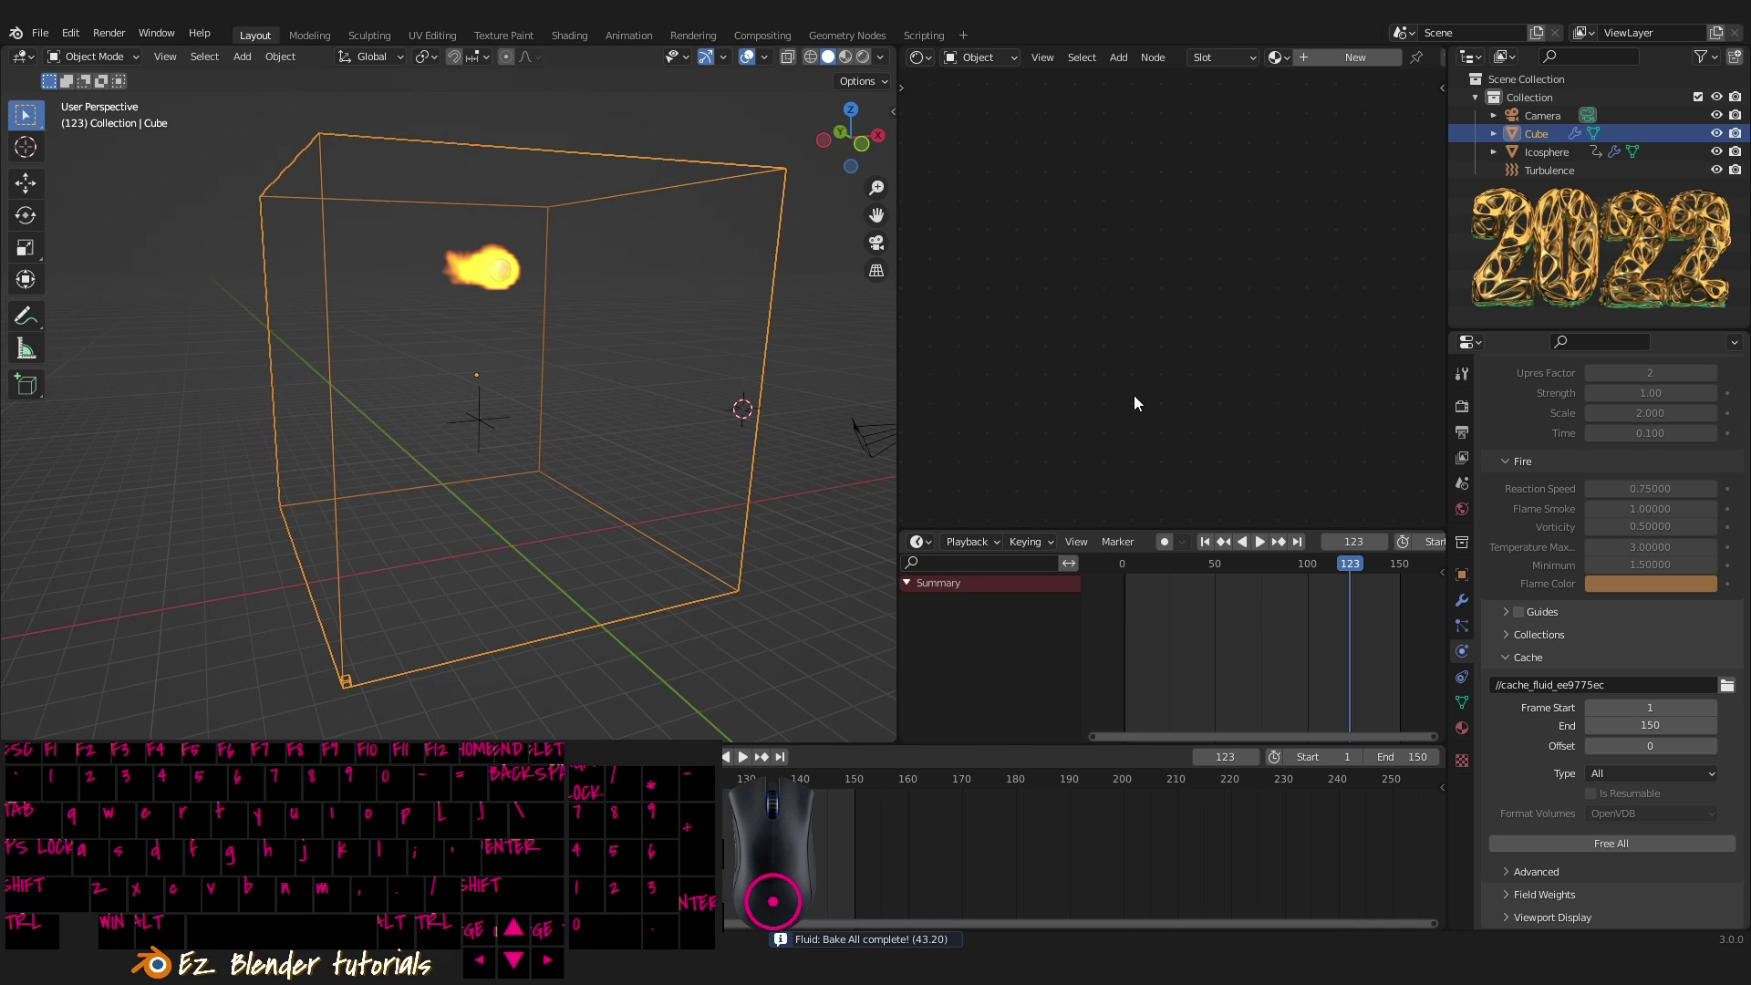
- Rewind and play the fire simulation, orbiting to watch the fireball travel, then pause
left_click(755, 767)
left_click(748, 760)
left_click_drag(608, 522, 670, 539)
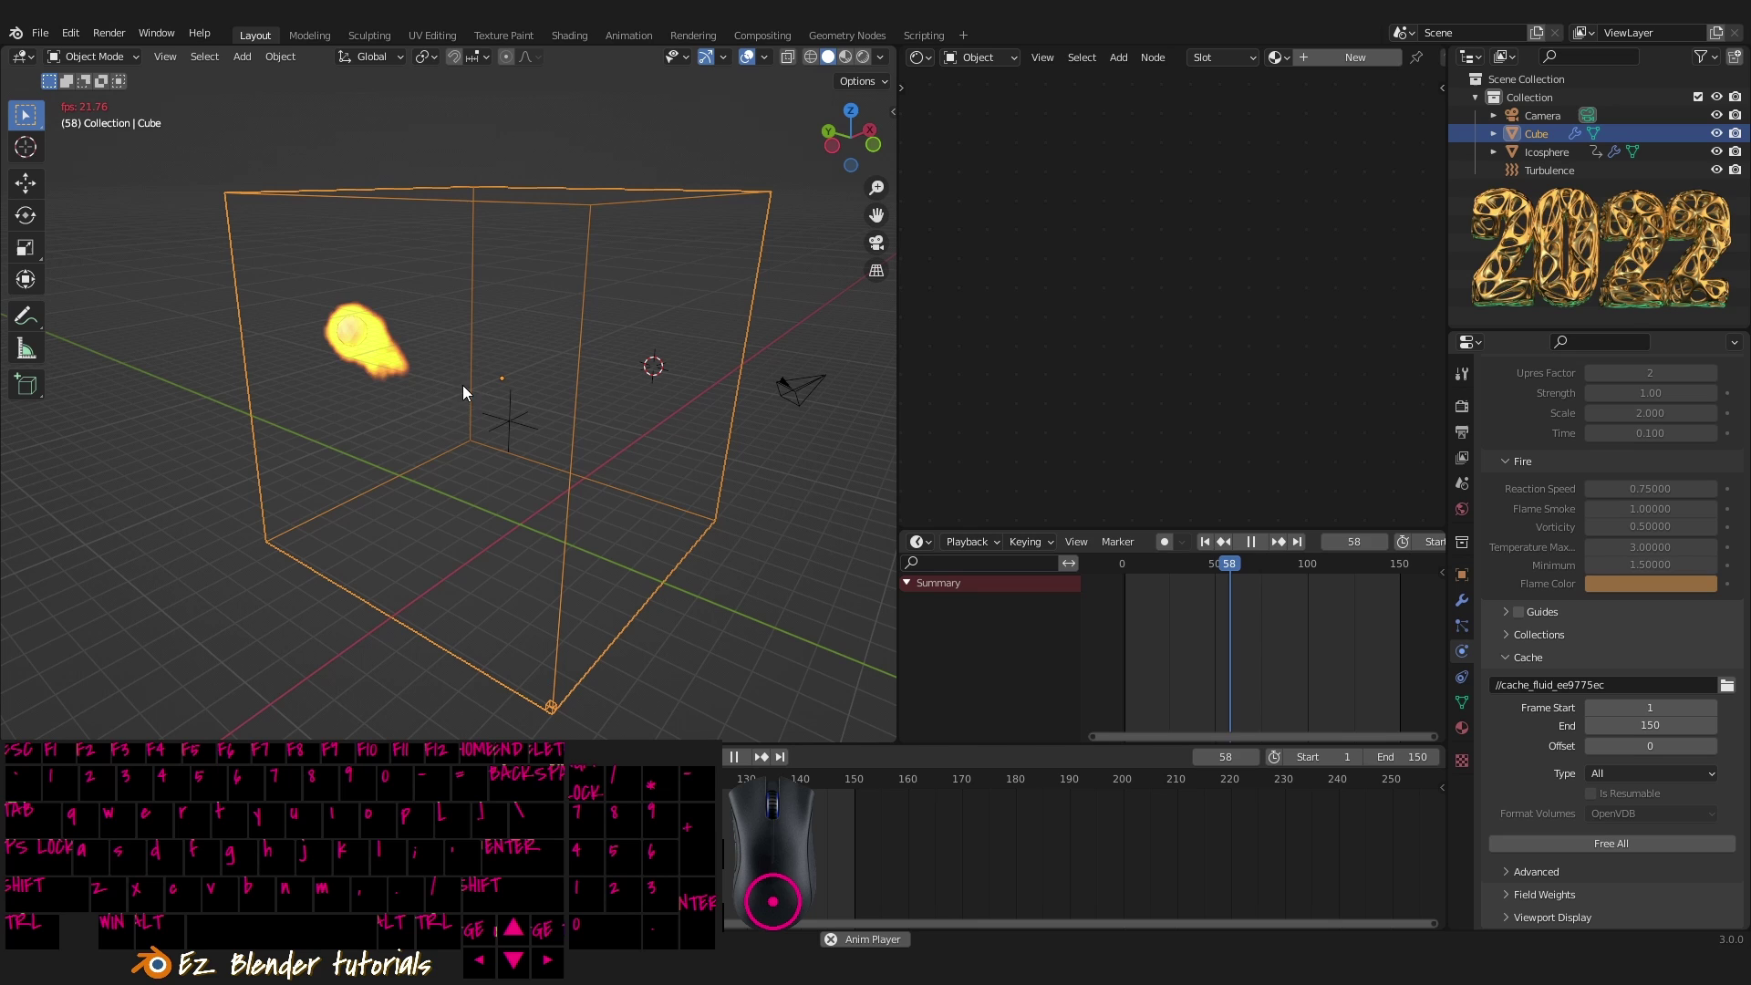
left_click_drag(480, 378, 511, 444)
left_click_drag(505, 445, 411, 419)
left_click_drag(515, 286, 535, 255)
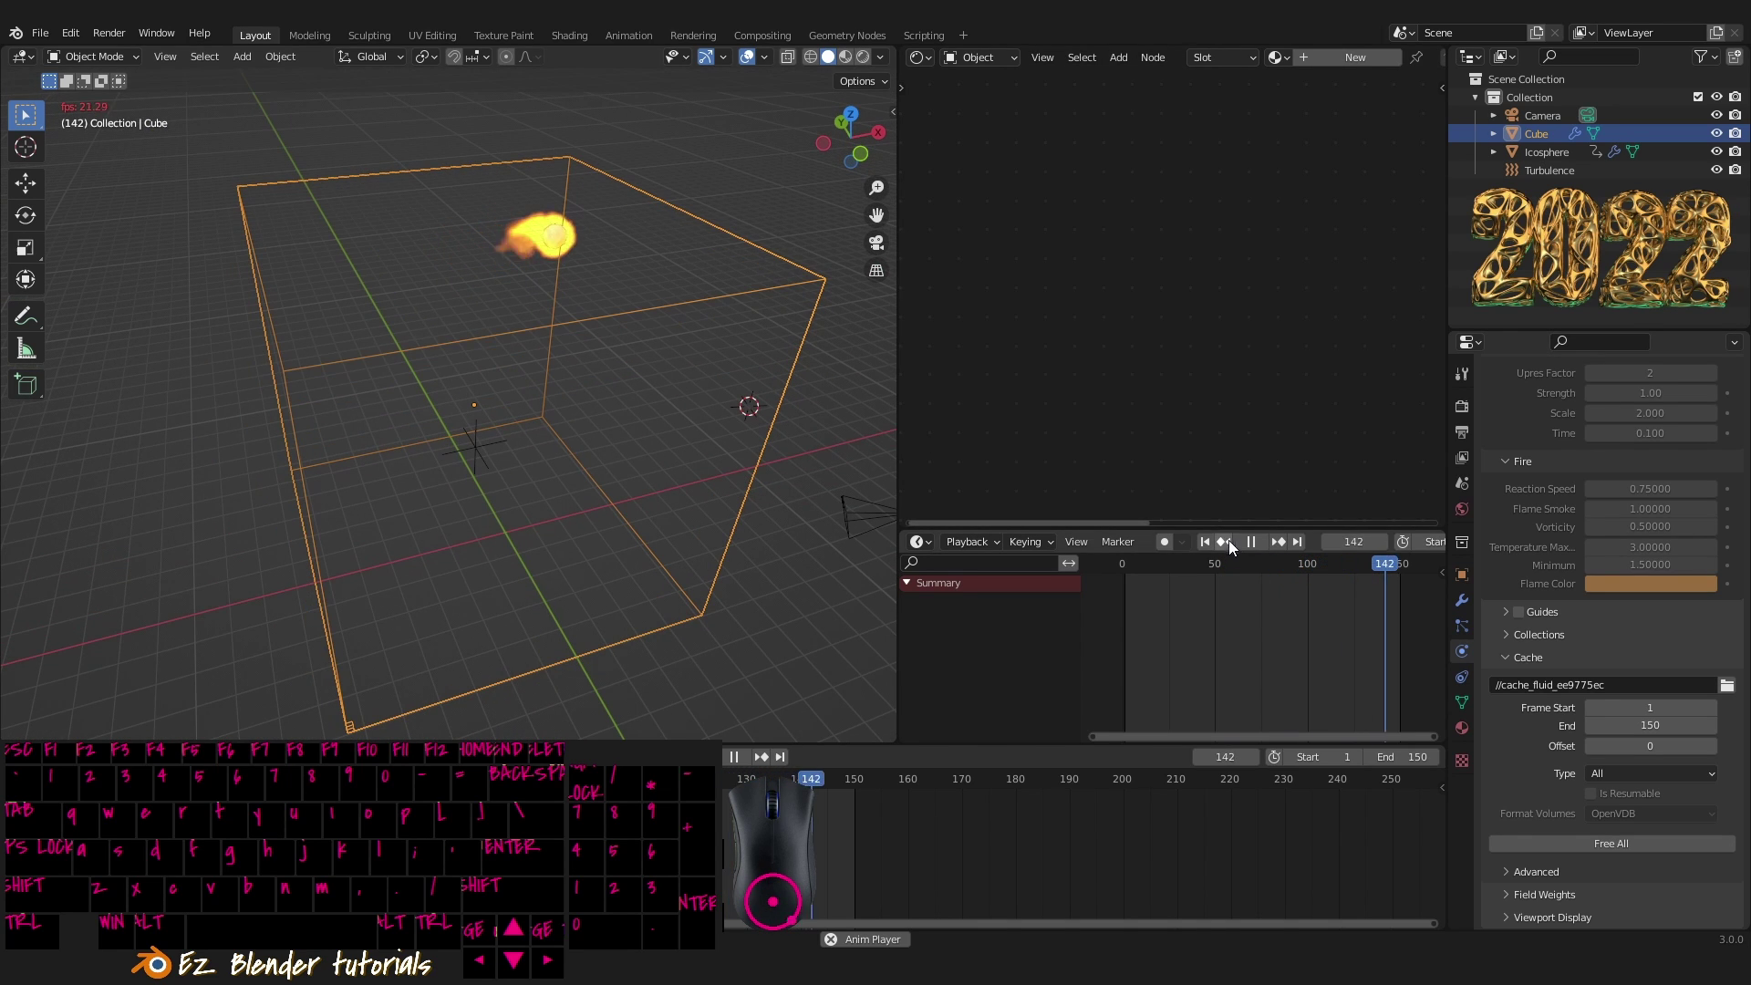
left_click_drag(1256, 553, 1538, 760)
right_click(368, 428)
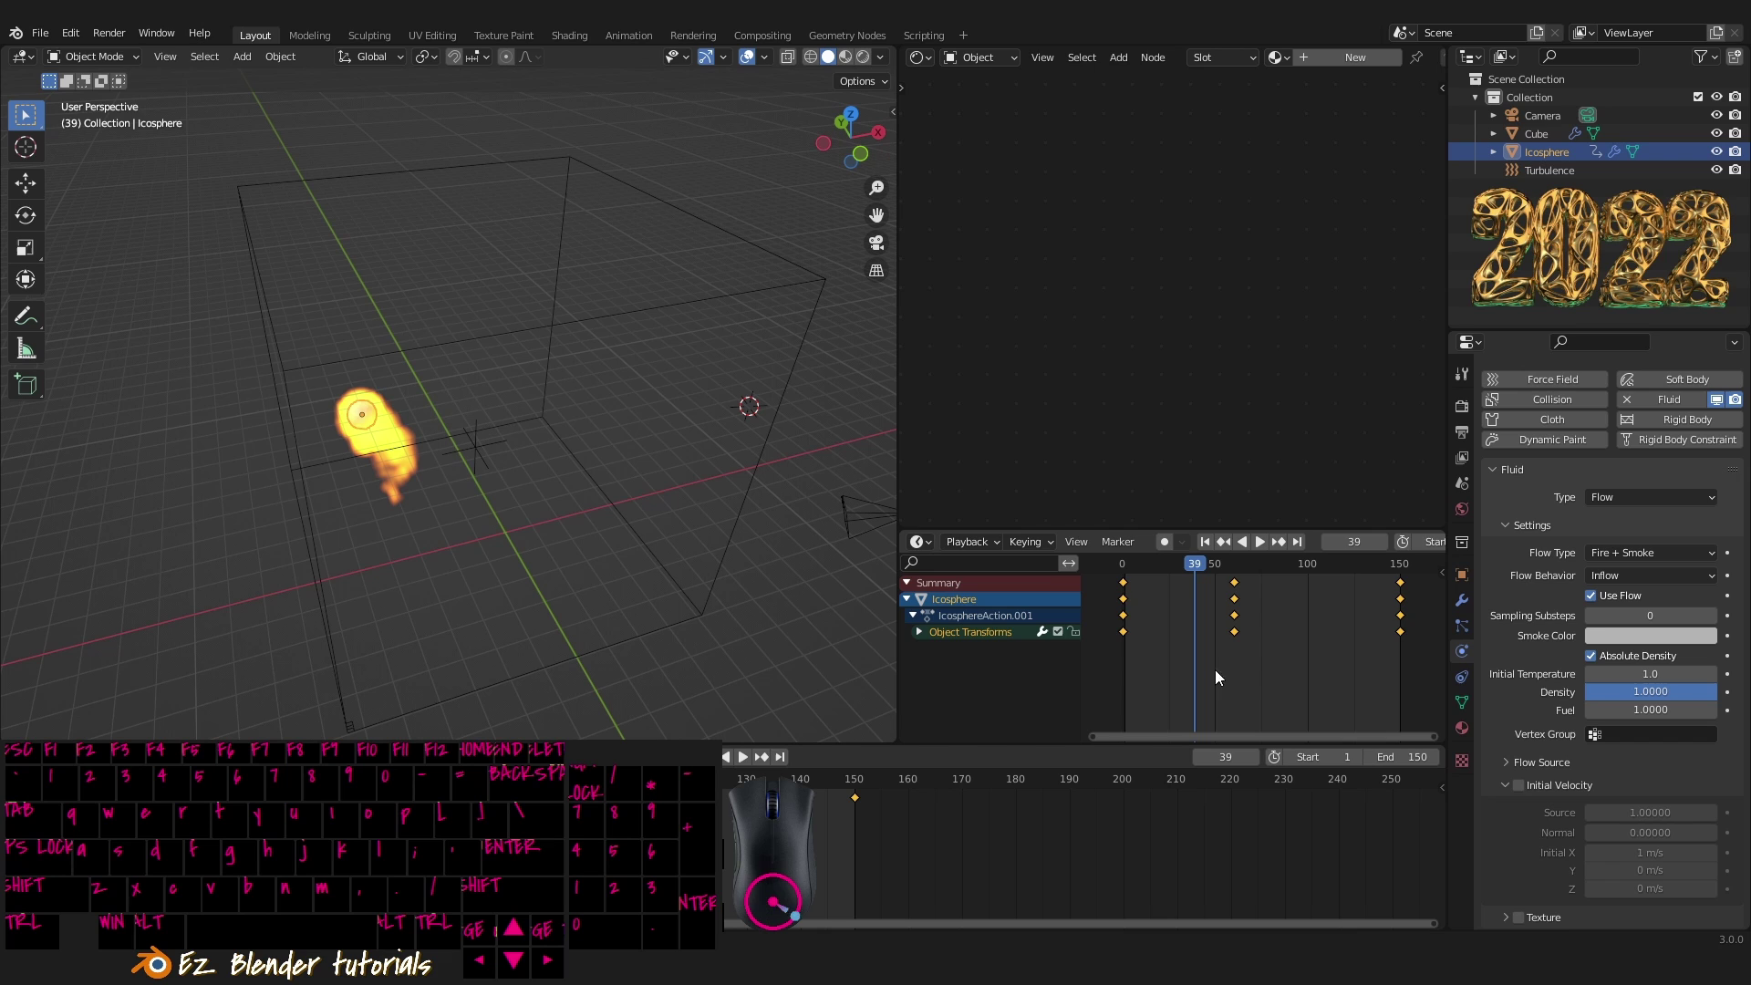
left_click(1268, 551)
left_click_drag(524, 407, 684, 360)
left_click_drag(667, 399, 532, 444)
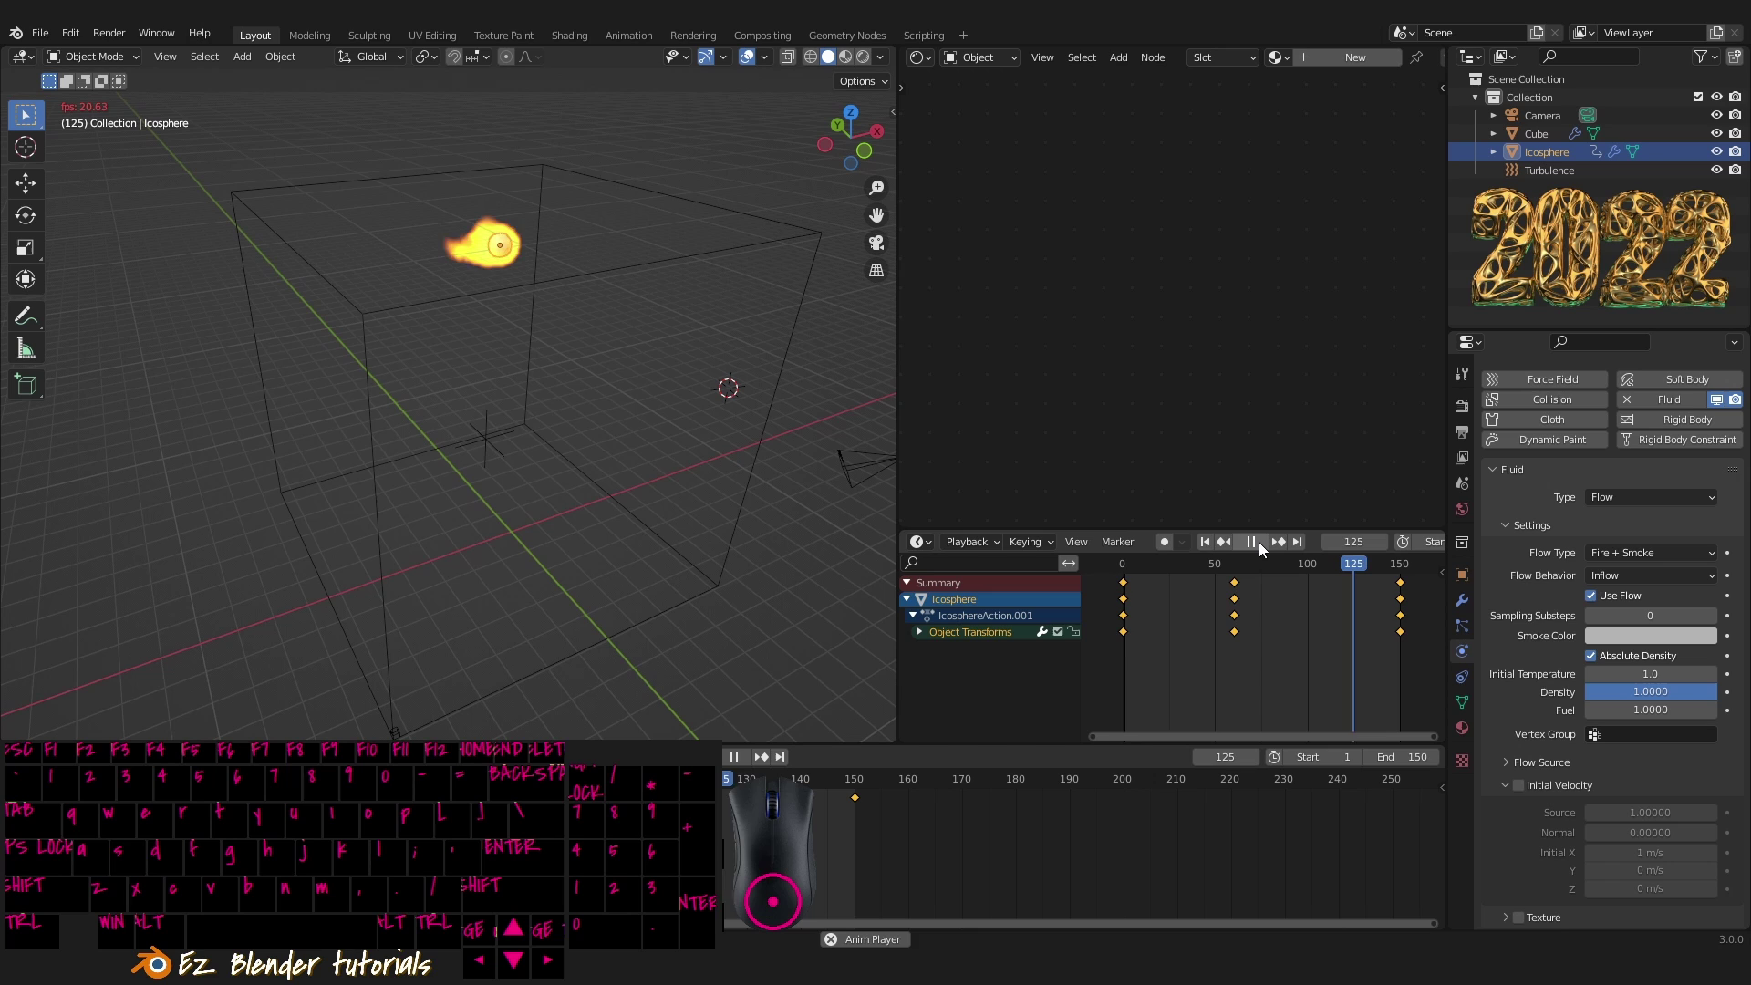
left_click(1264, 547)
- Select the domain cube and preview it with Rendered viewport shading from several angles
right_click(766, 460)
middle_click(774, 475)
key("shift+z")
left_click_drag(673, 483, 720, 484)
middle_click(720, 480)
left_click_drag(707, 461, 650, 436)
middle_click(651, 435)
left_click_drag(654, 449, 751, 344)
right_click(724, 258)
left_click_drag(775, 434, 925, 457)
- Delete the domain material's default Principled BSDF node in the Shader Editor
left_click_drag(673, 377, 714, 350)
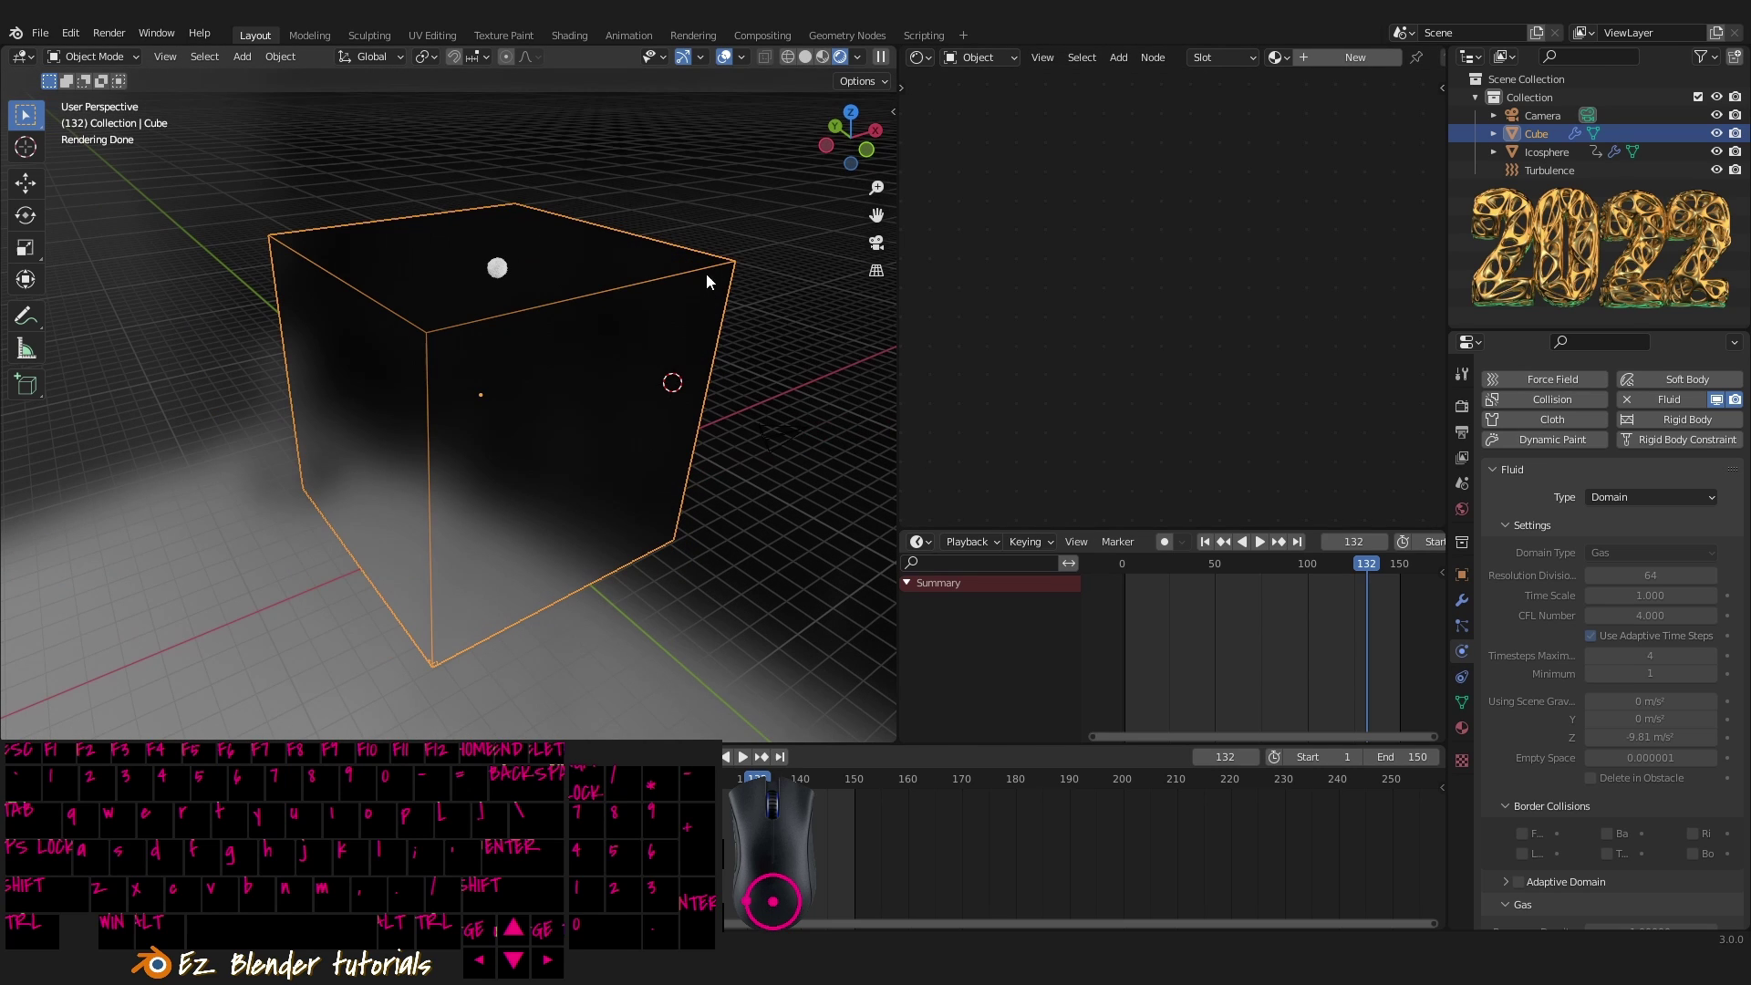
right_click(714, 270)
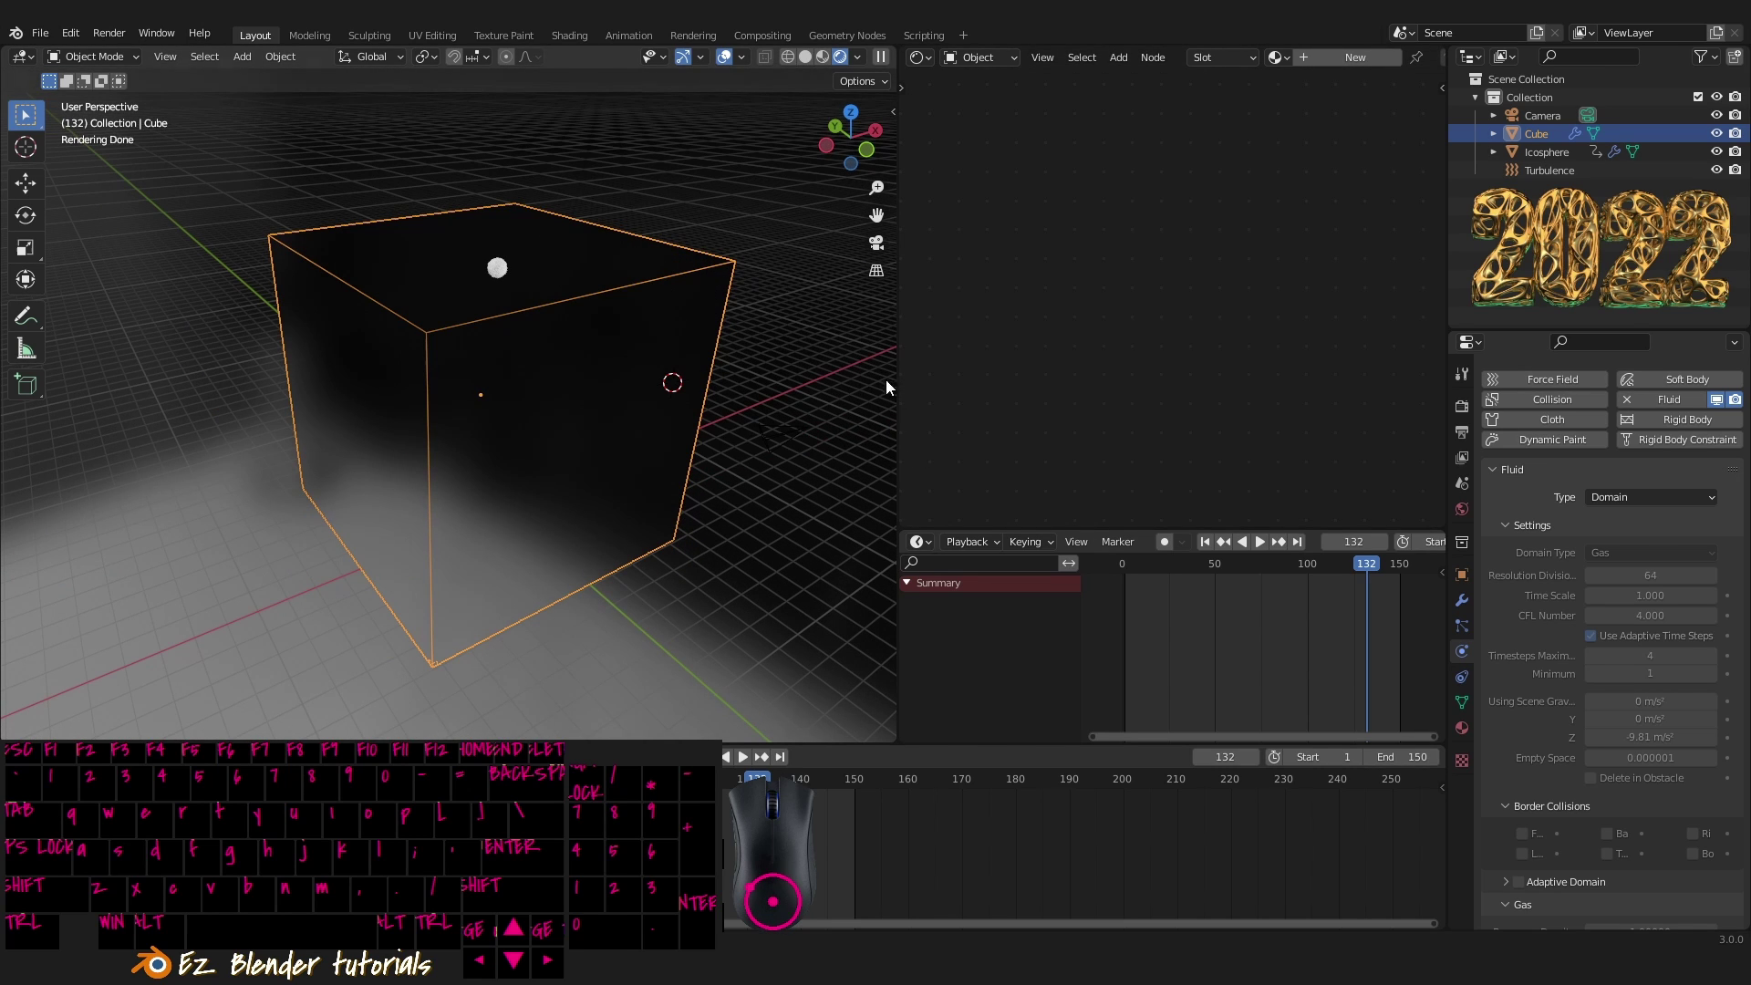
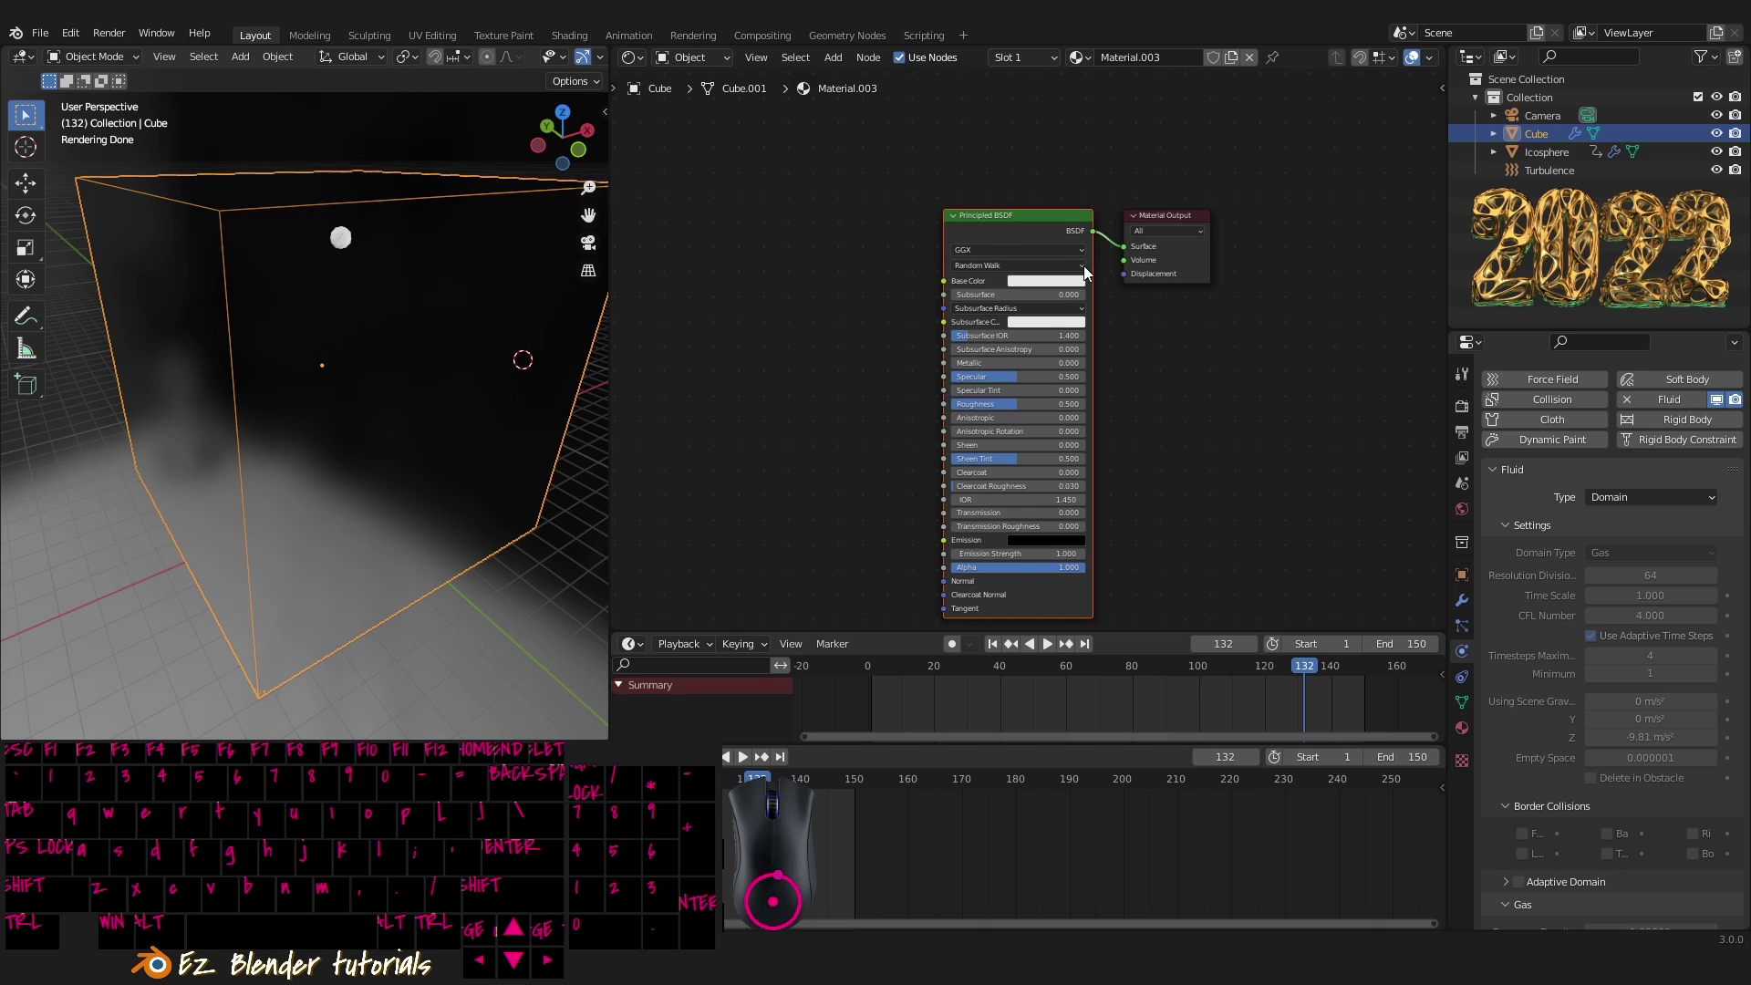
left_click(1045, 235)
key("Delete")
left_click_drag(978, 364, 1057, 438)
middle_click(1053, 431)
middle_click(1049, 360)
- Search the Shift+A add menu for the Principled Volume shader
key("shift+a")
left_click(1048, 357)
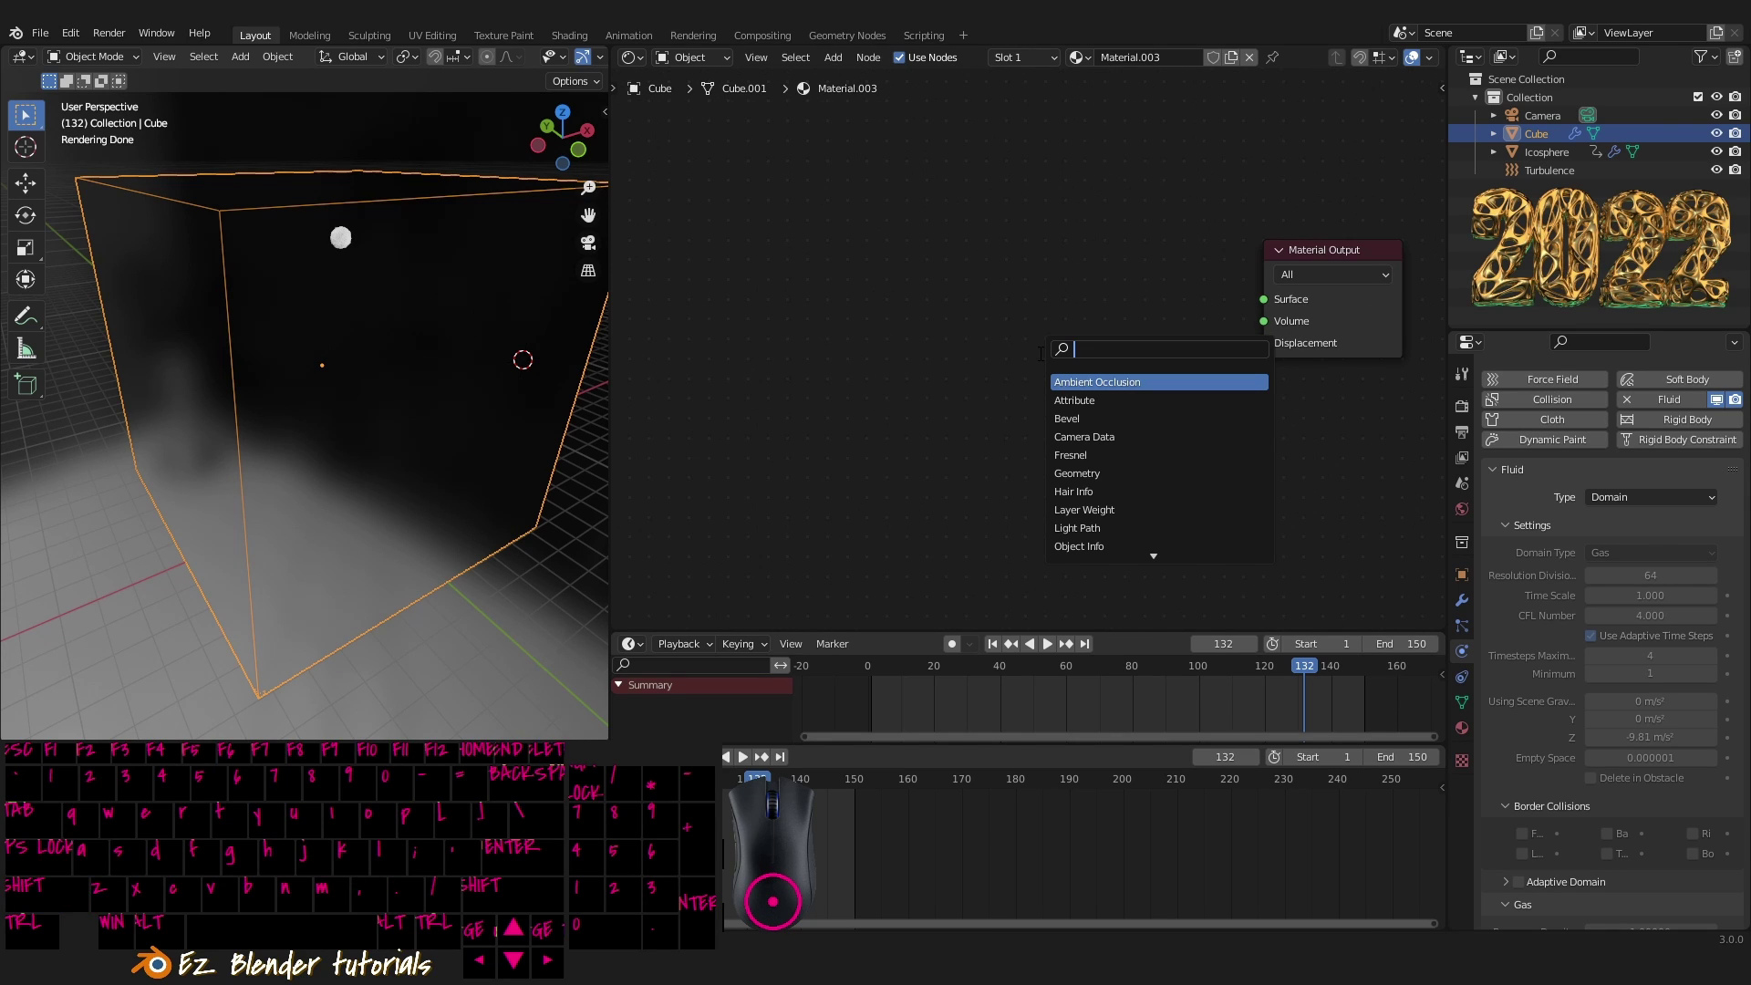
key("BackSpace")
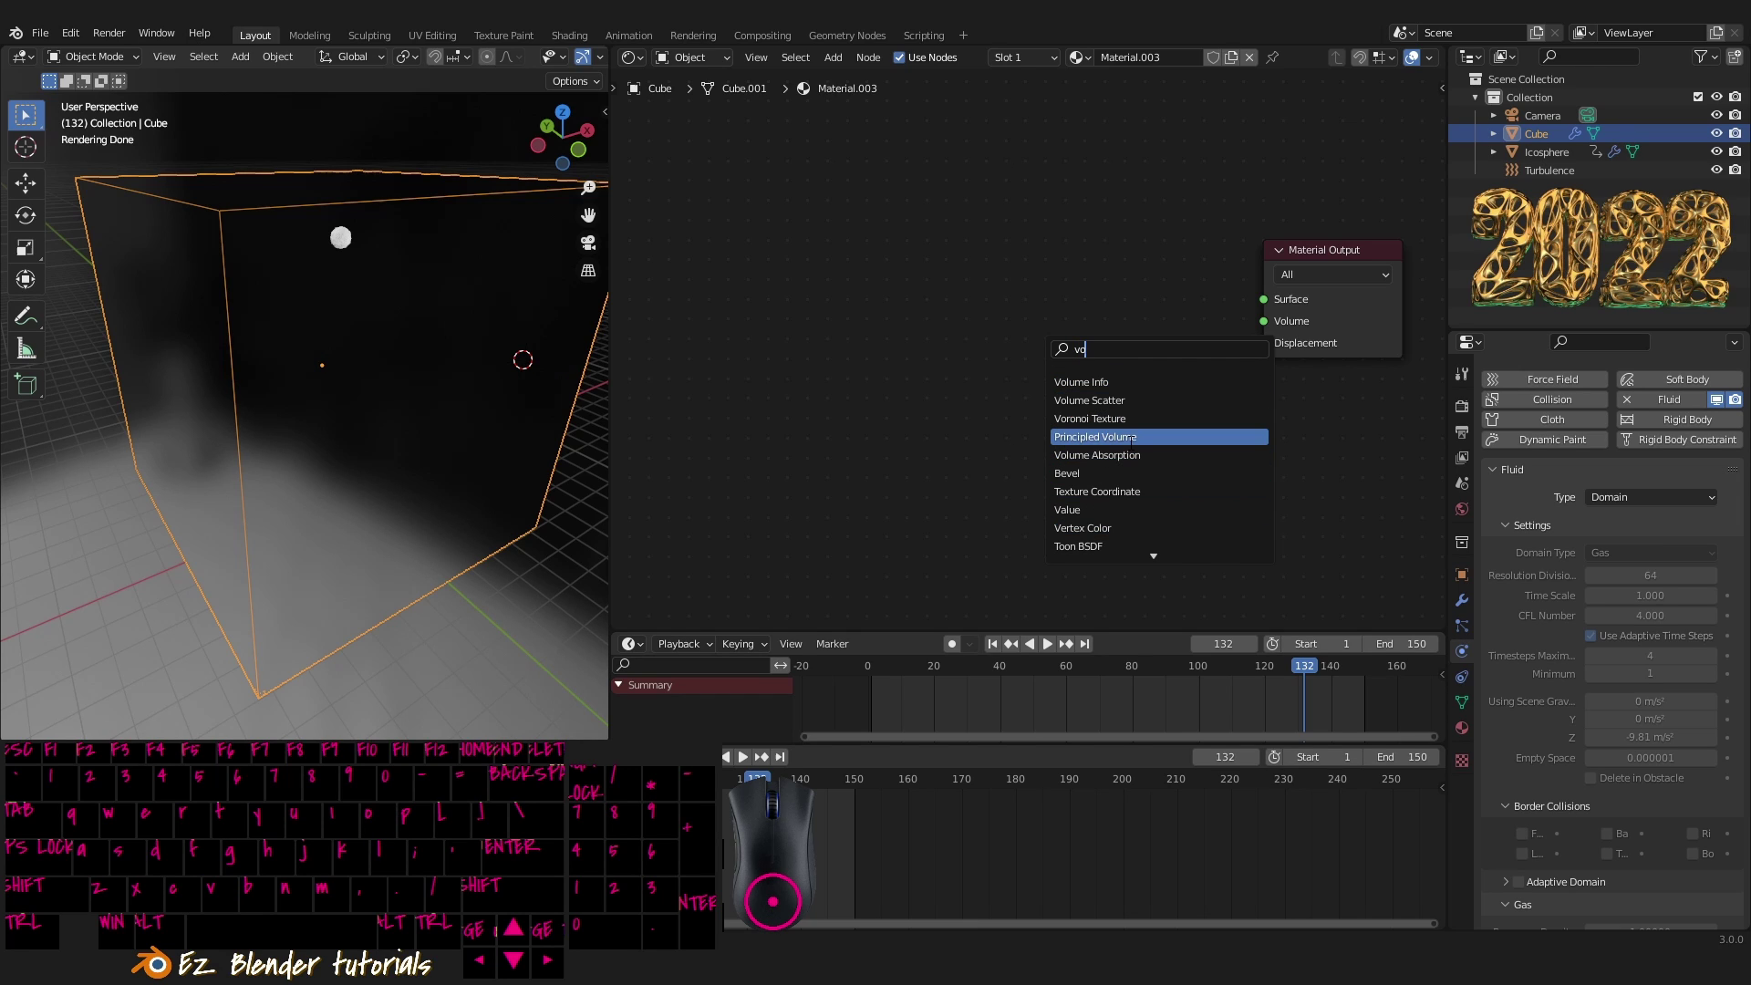
key(";")
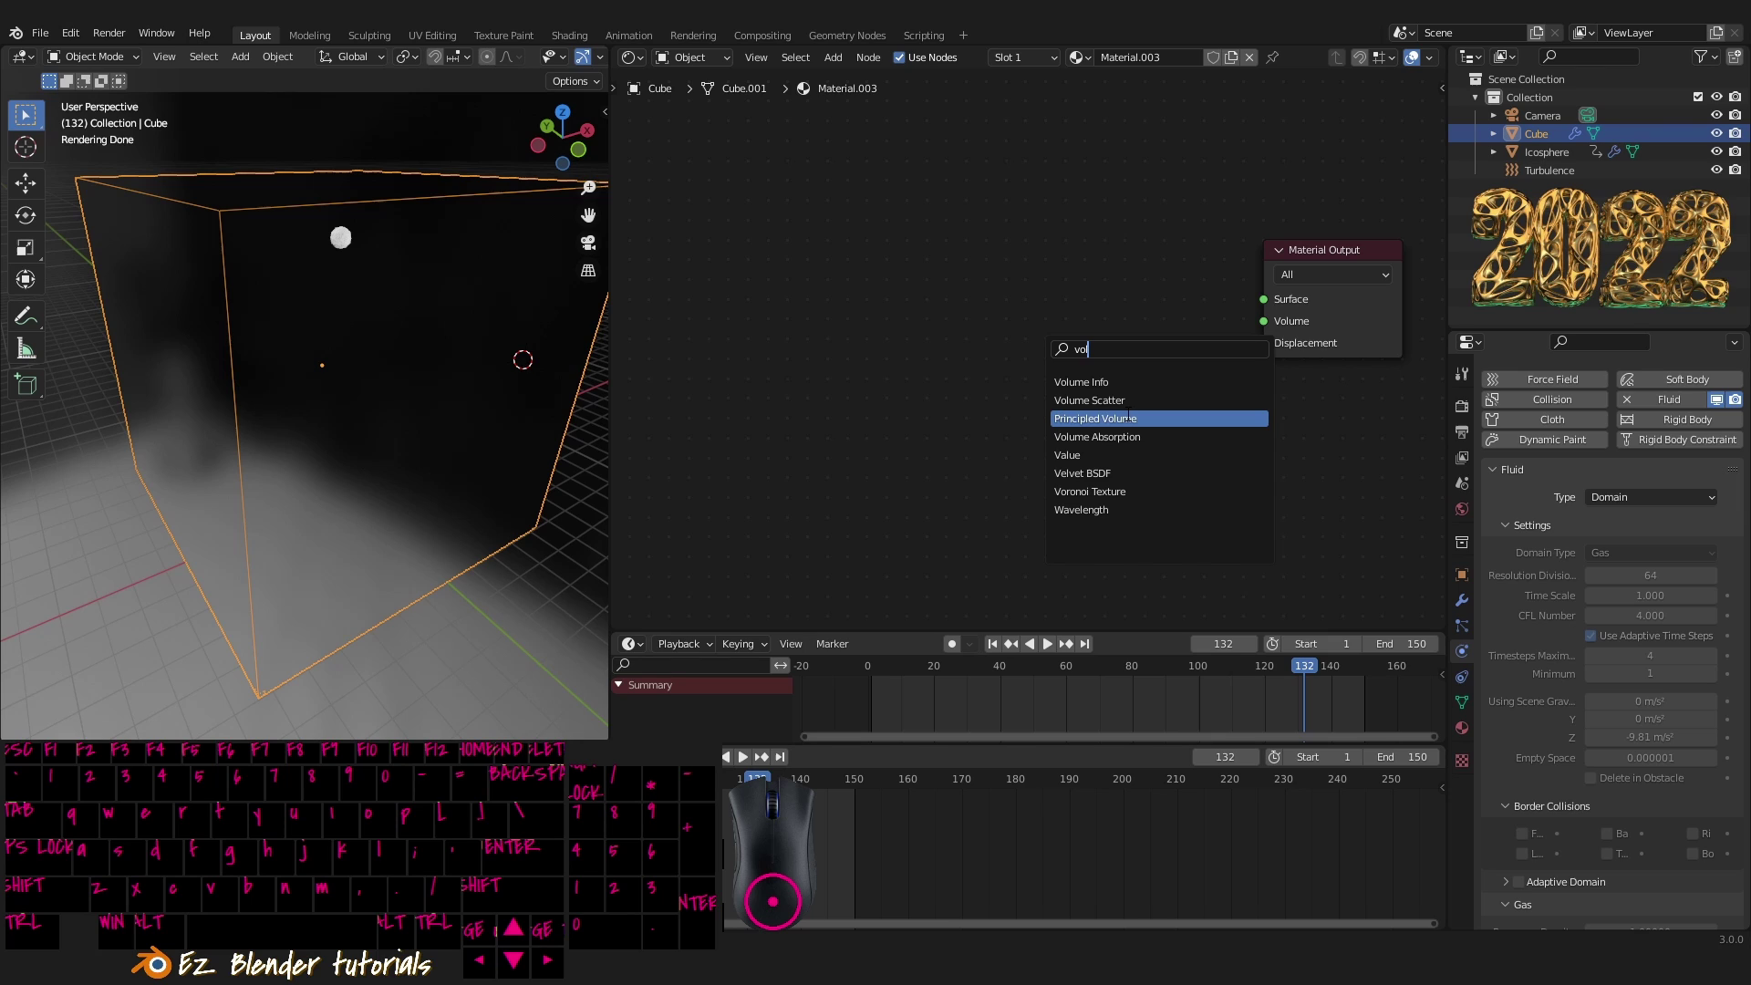
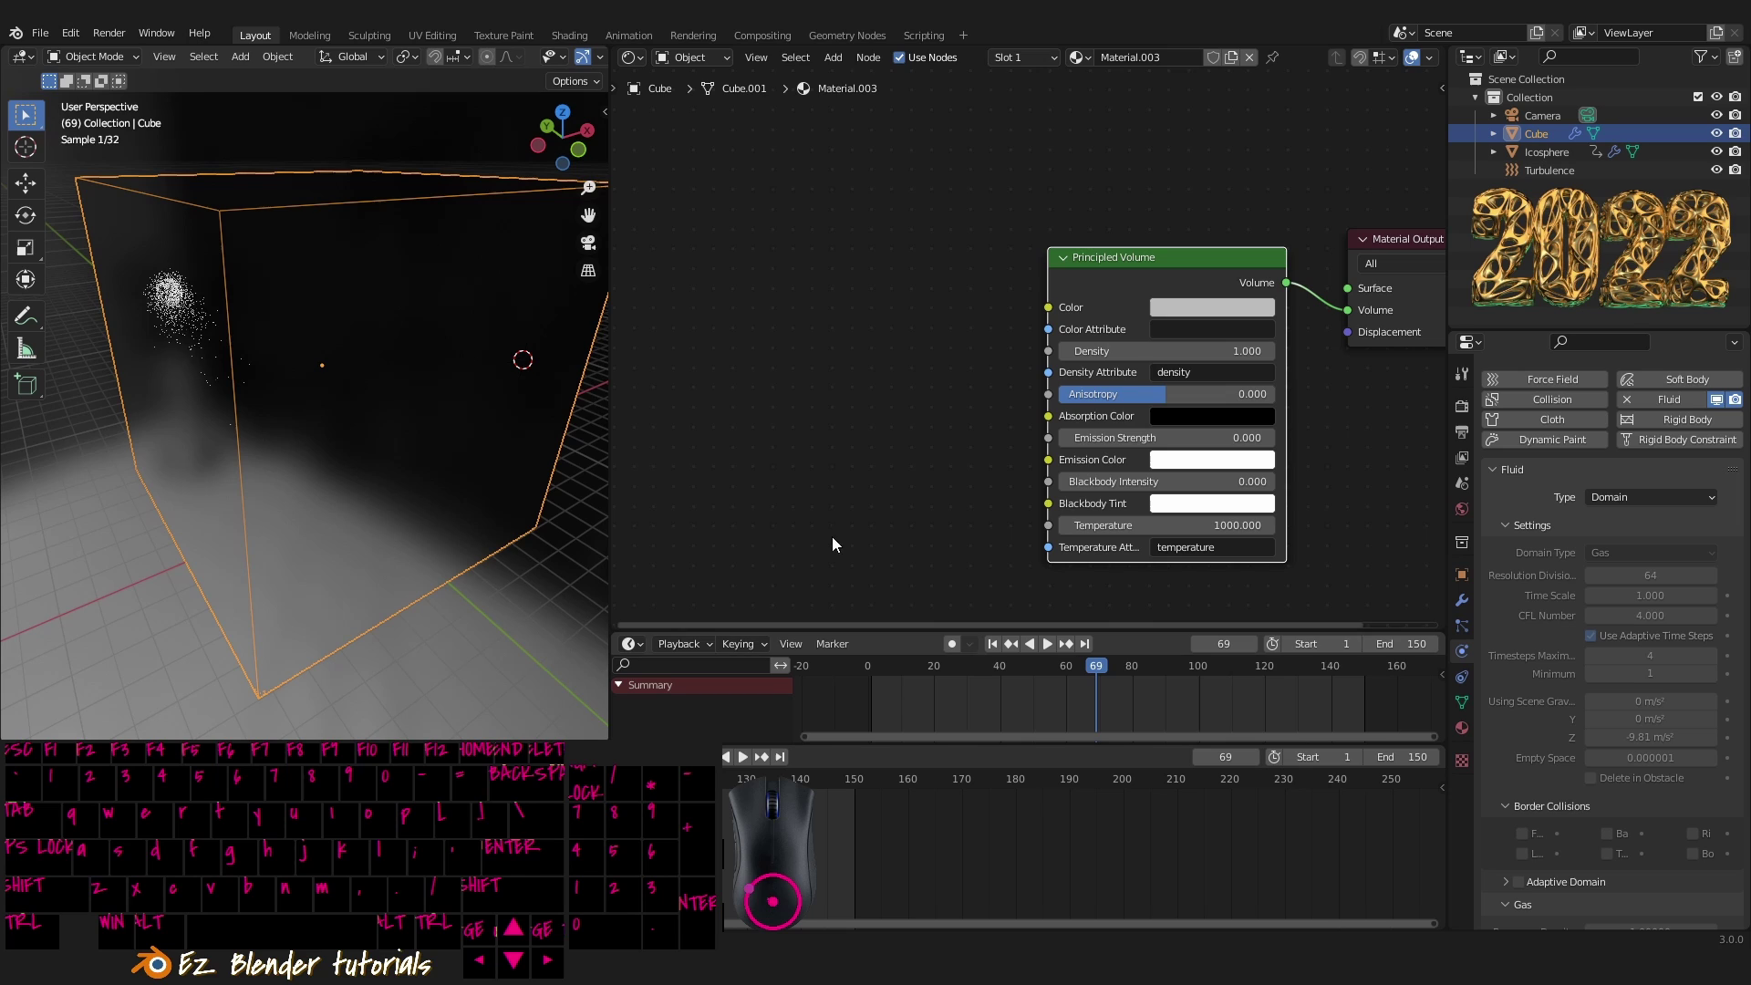
- Reframe the whole domain and scrub the timeline back to frame 55 to preview the volume
left_click_drag(429, 413, 452, 477)
middle_click(429, 467)
middle_click(427, 465)
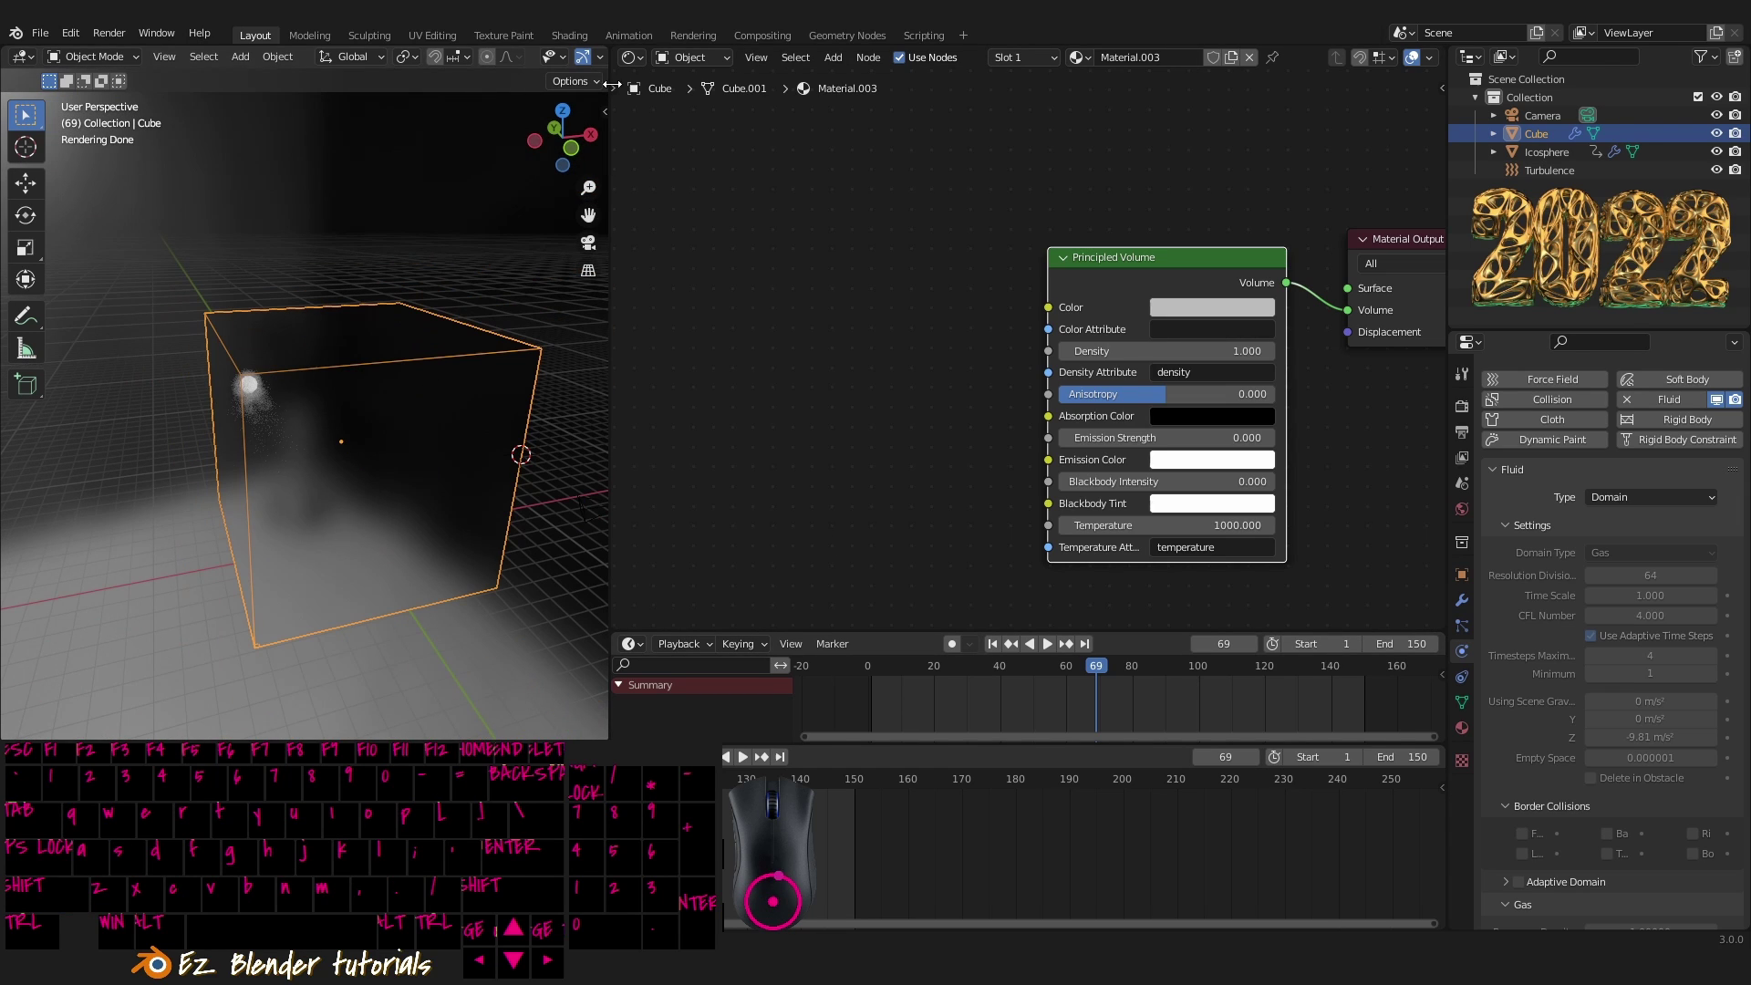
scroll("up", 3)
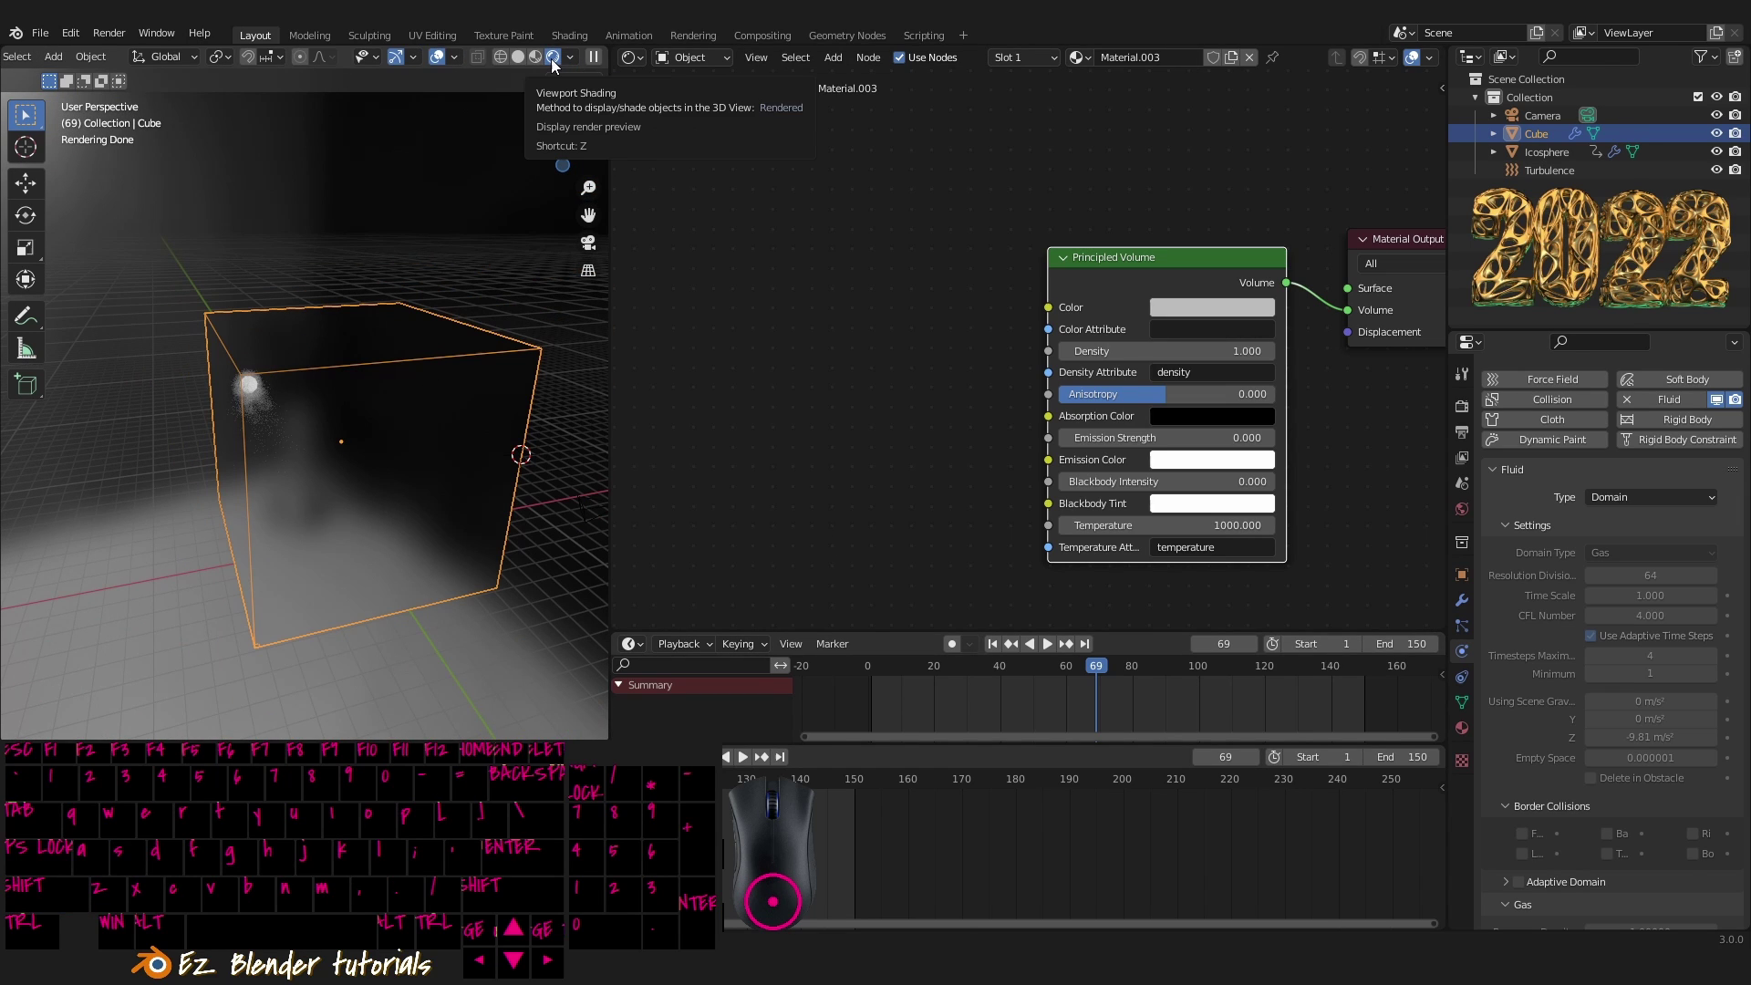
scroll("up", 3)
left_click_drag(914, 700, 1055, 719)
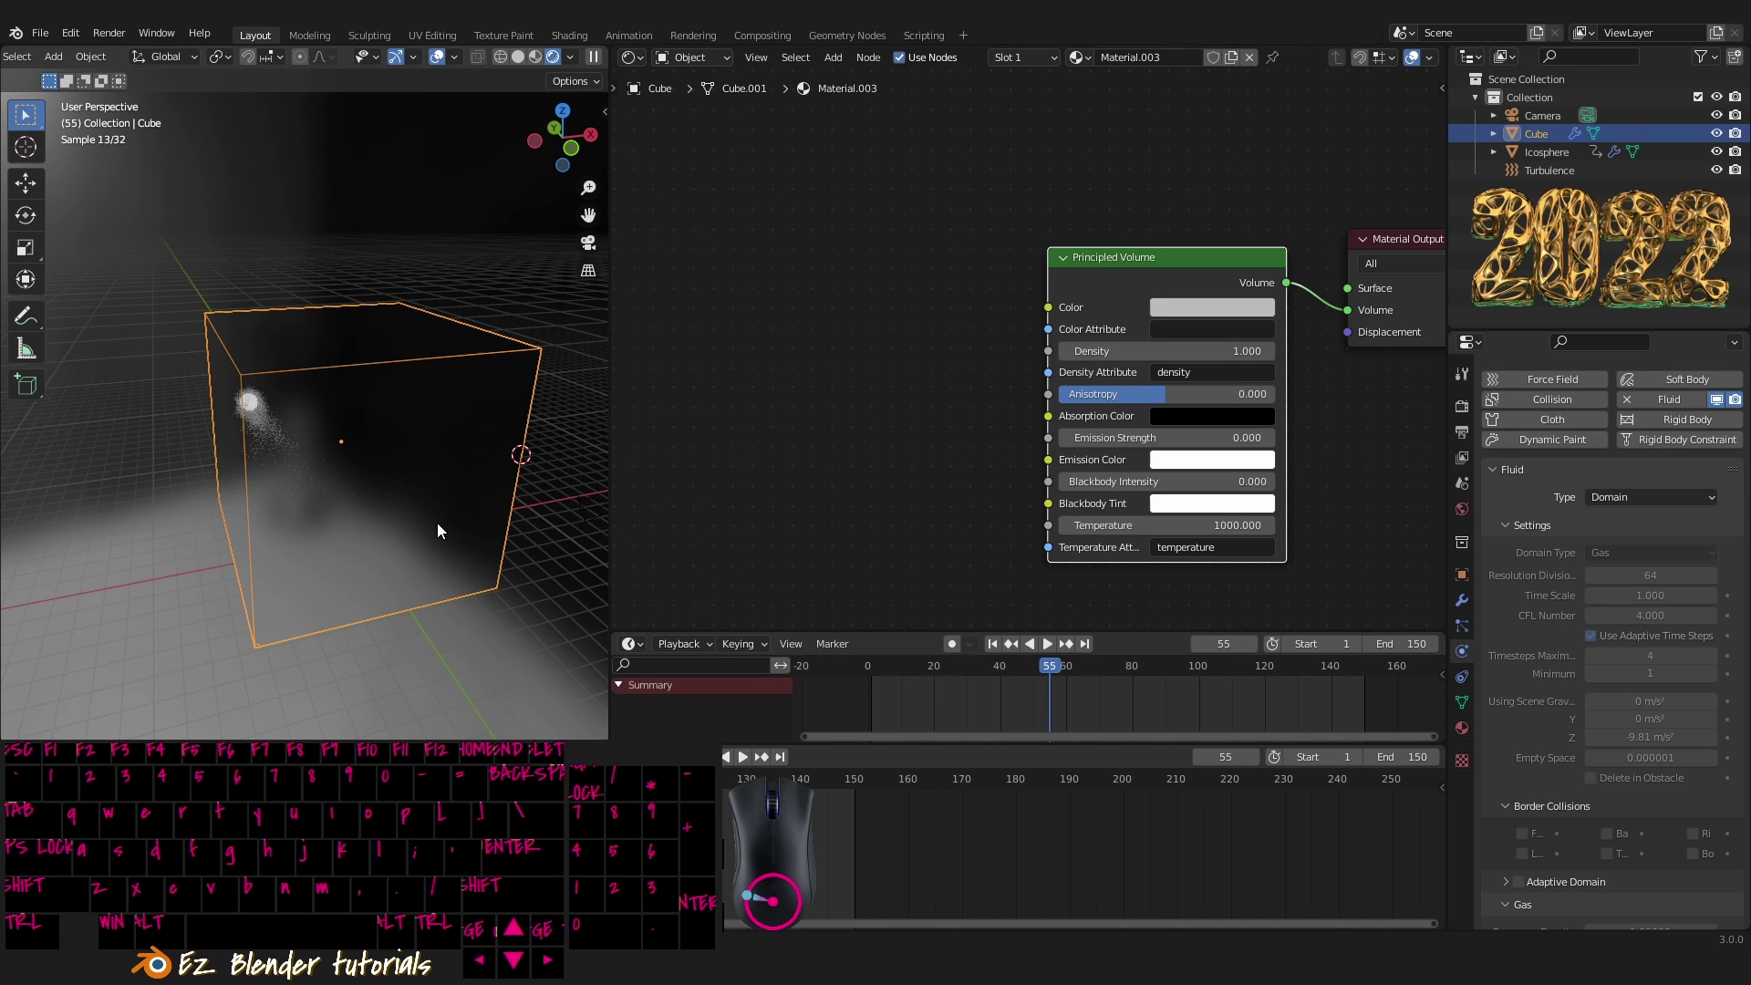
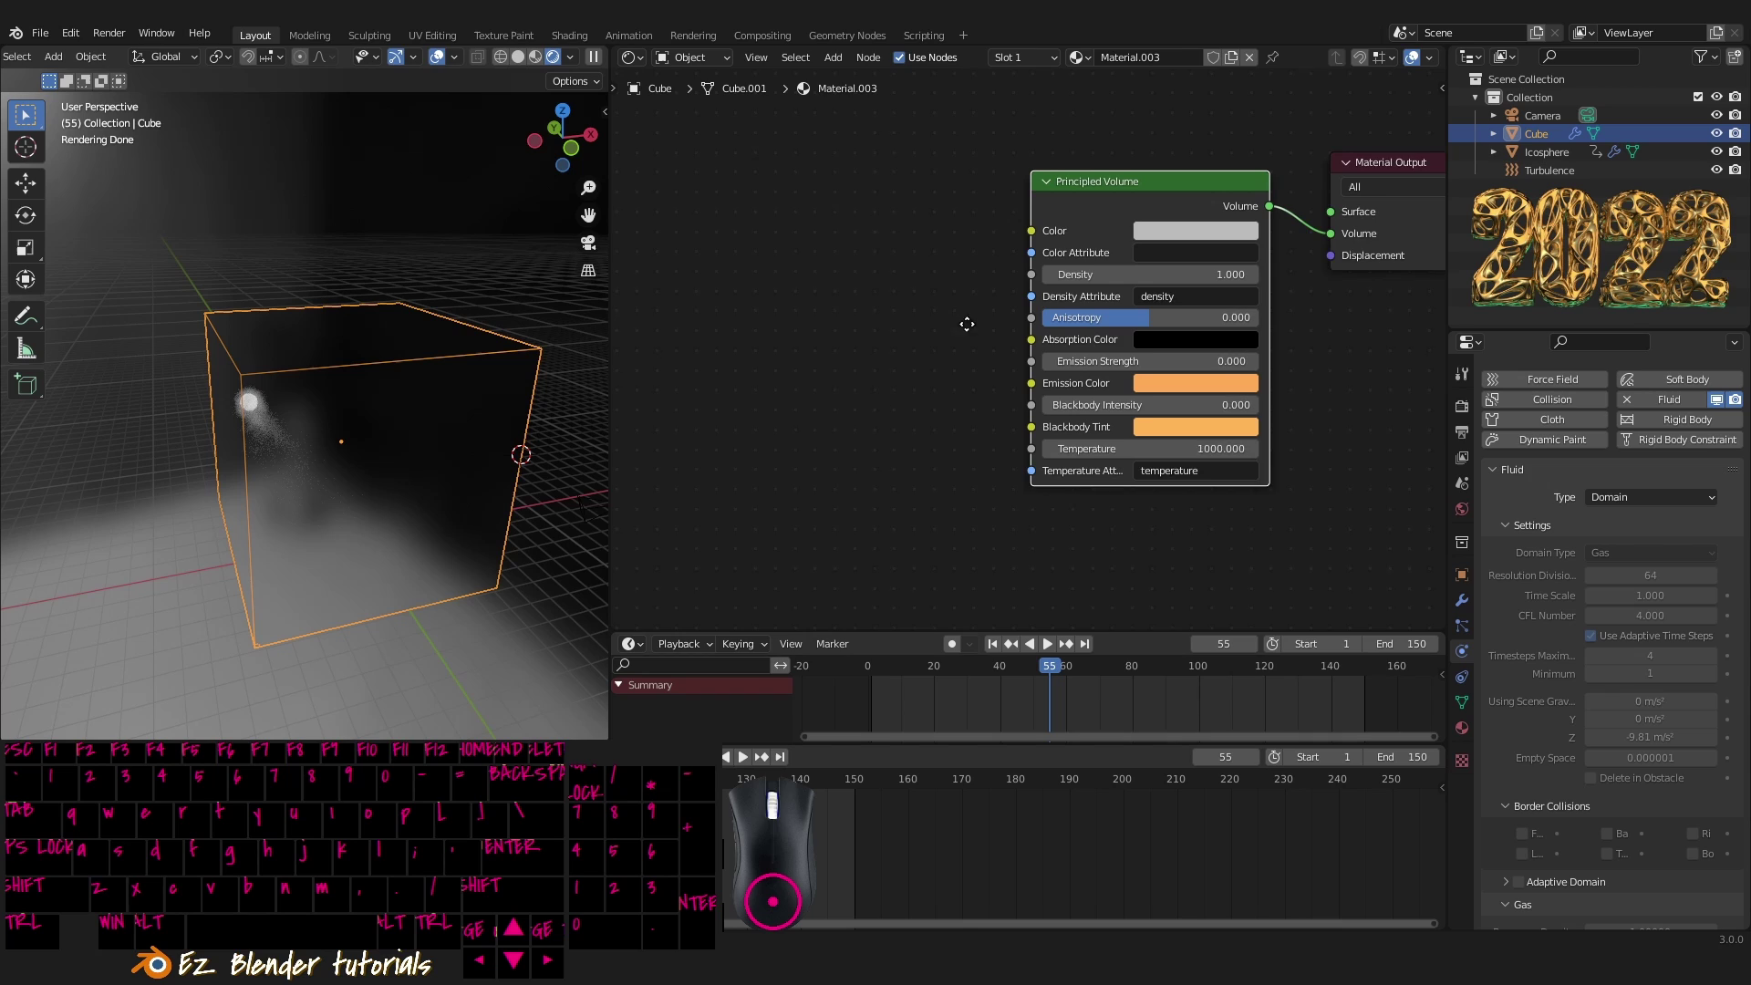
- Add a ColorRamp node, position it and feed its factor from the Volume Info output
key("shift+a")
left_click(929, 371)
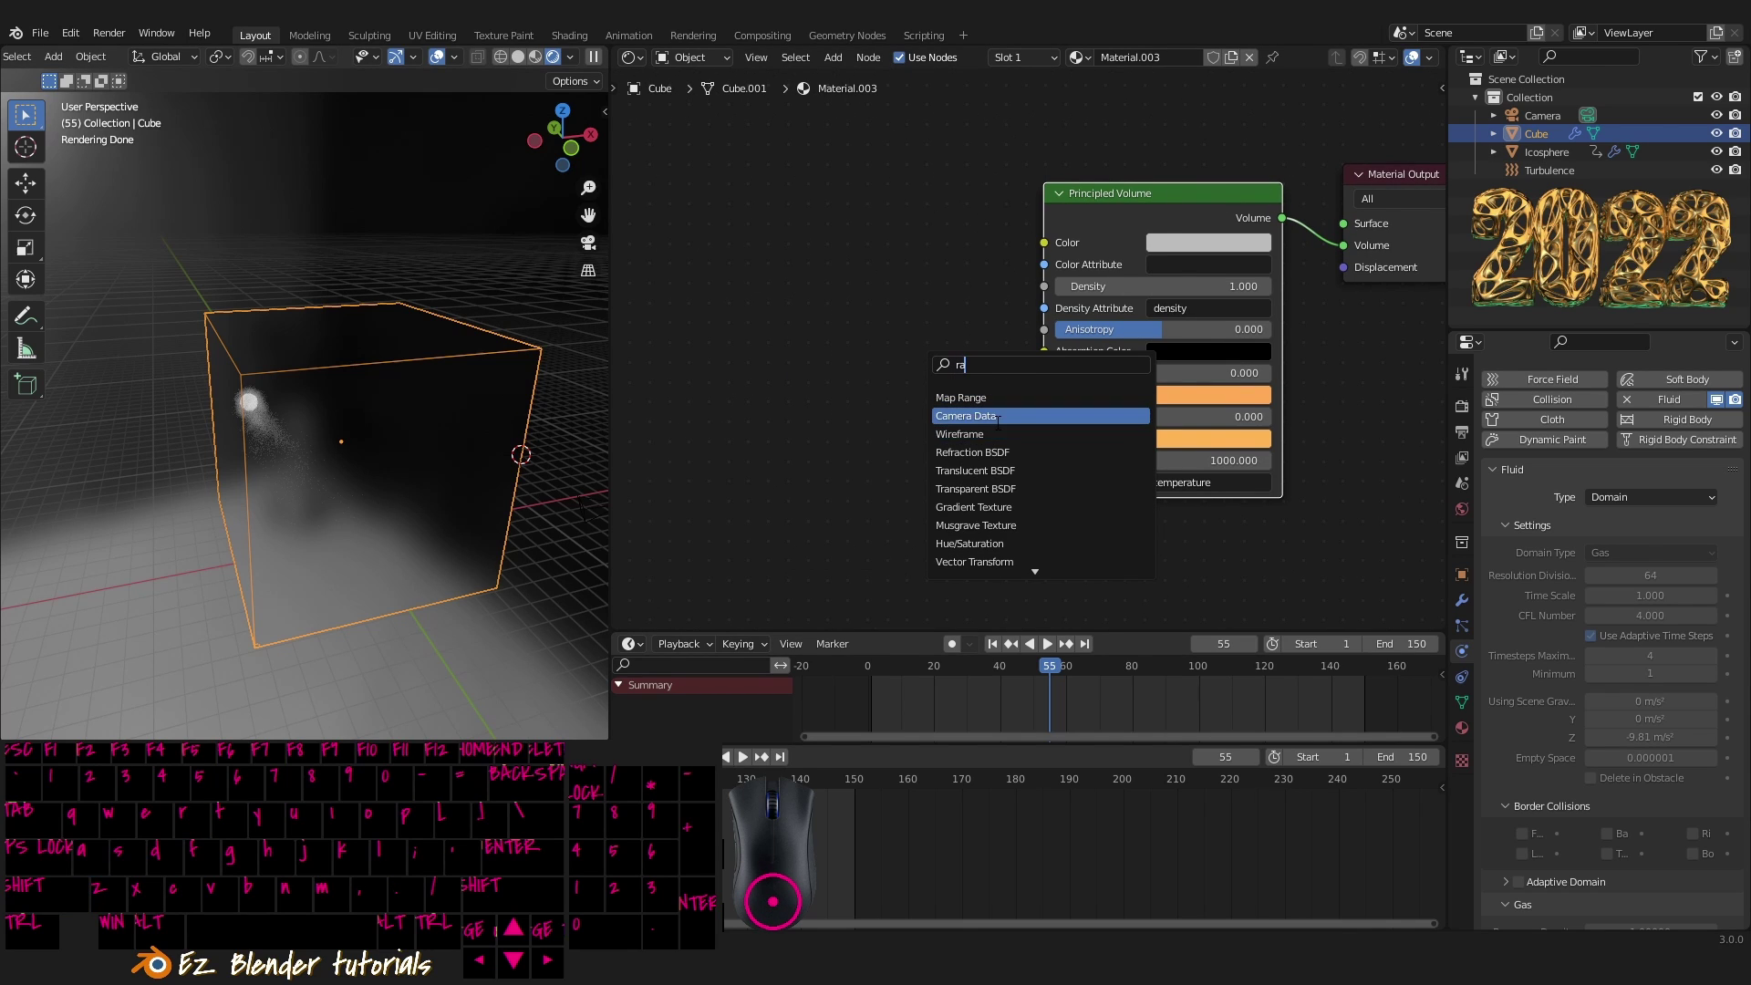
key("m")
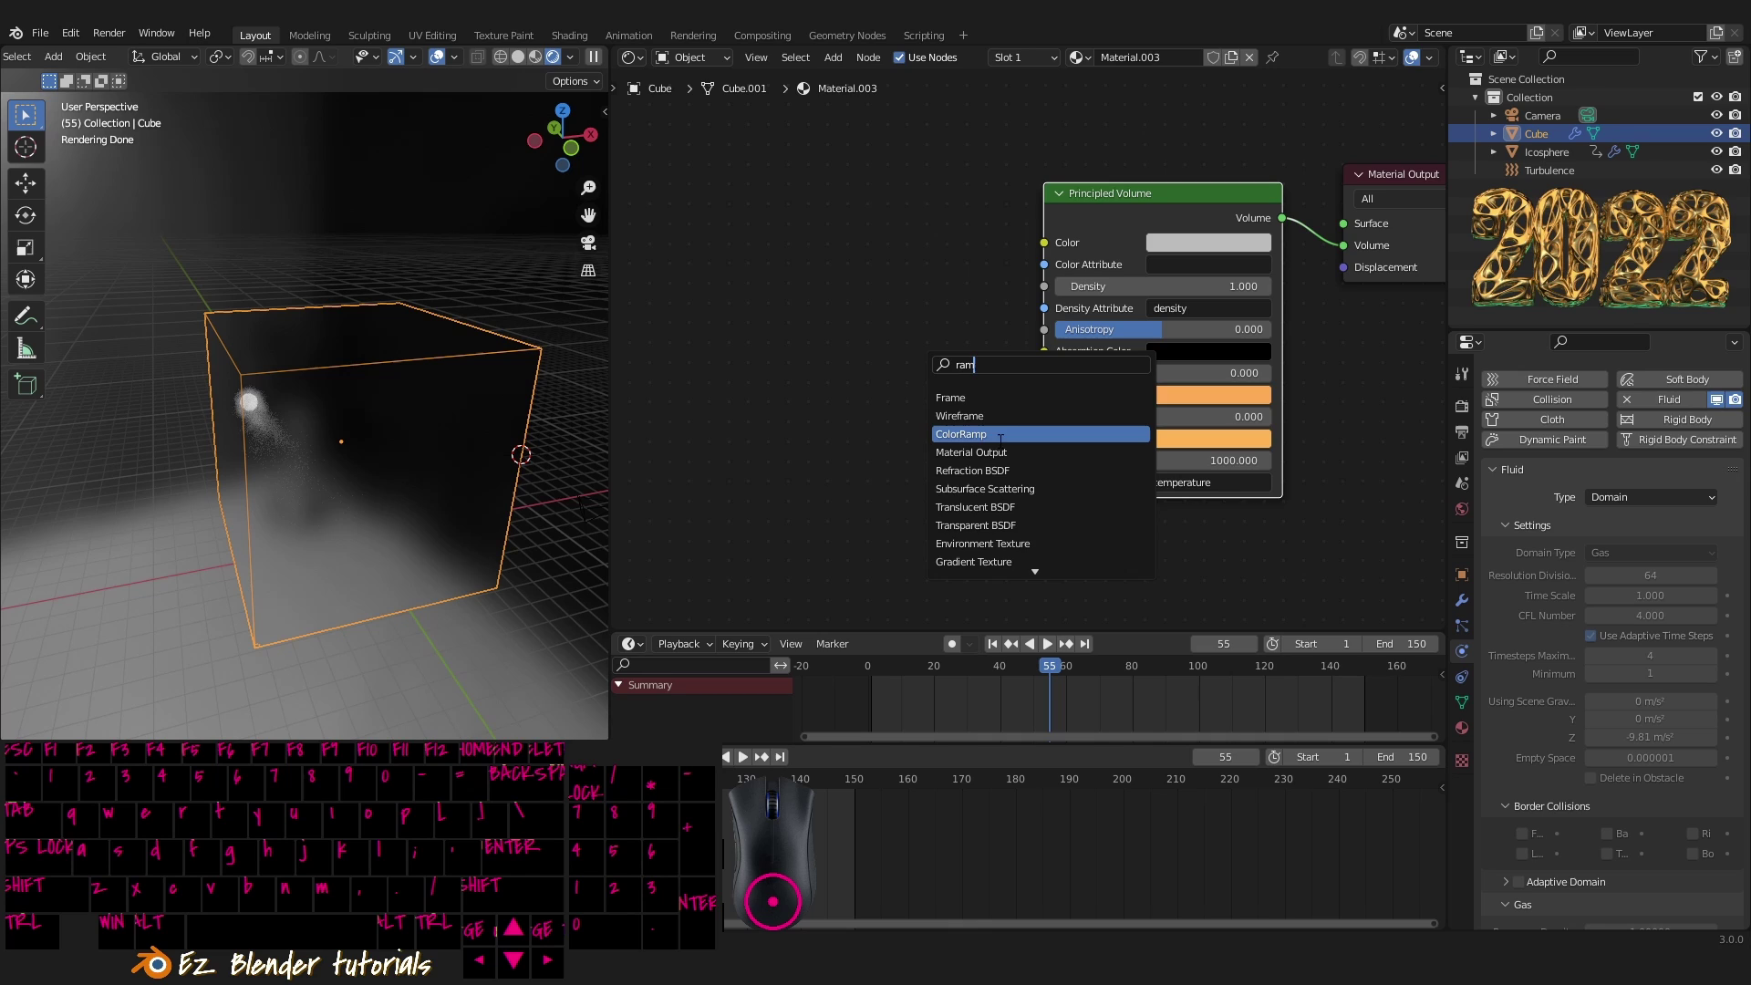
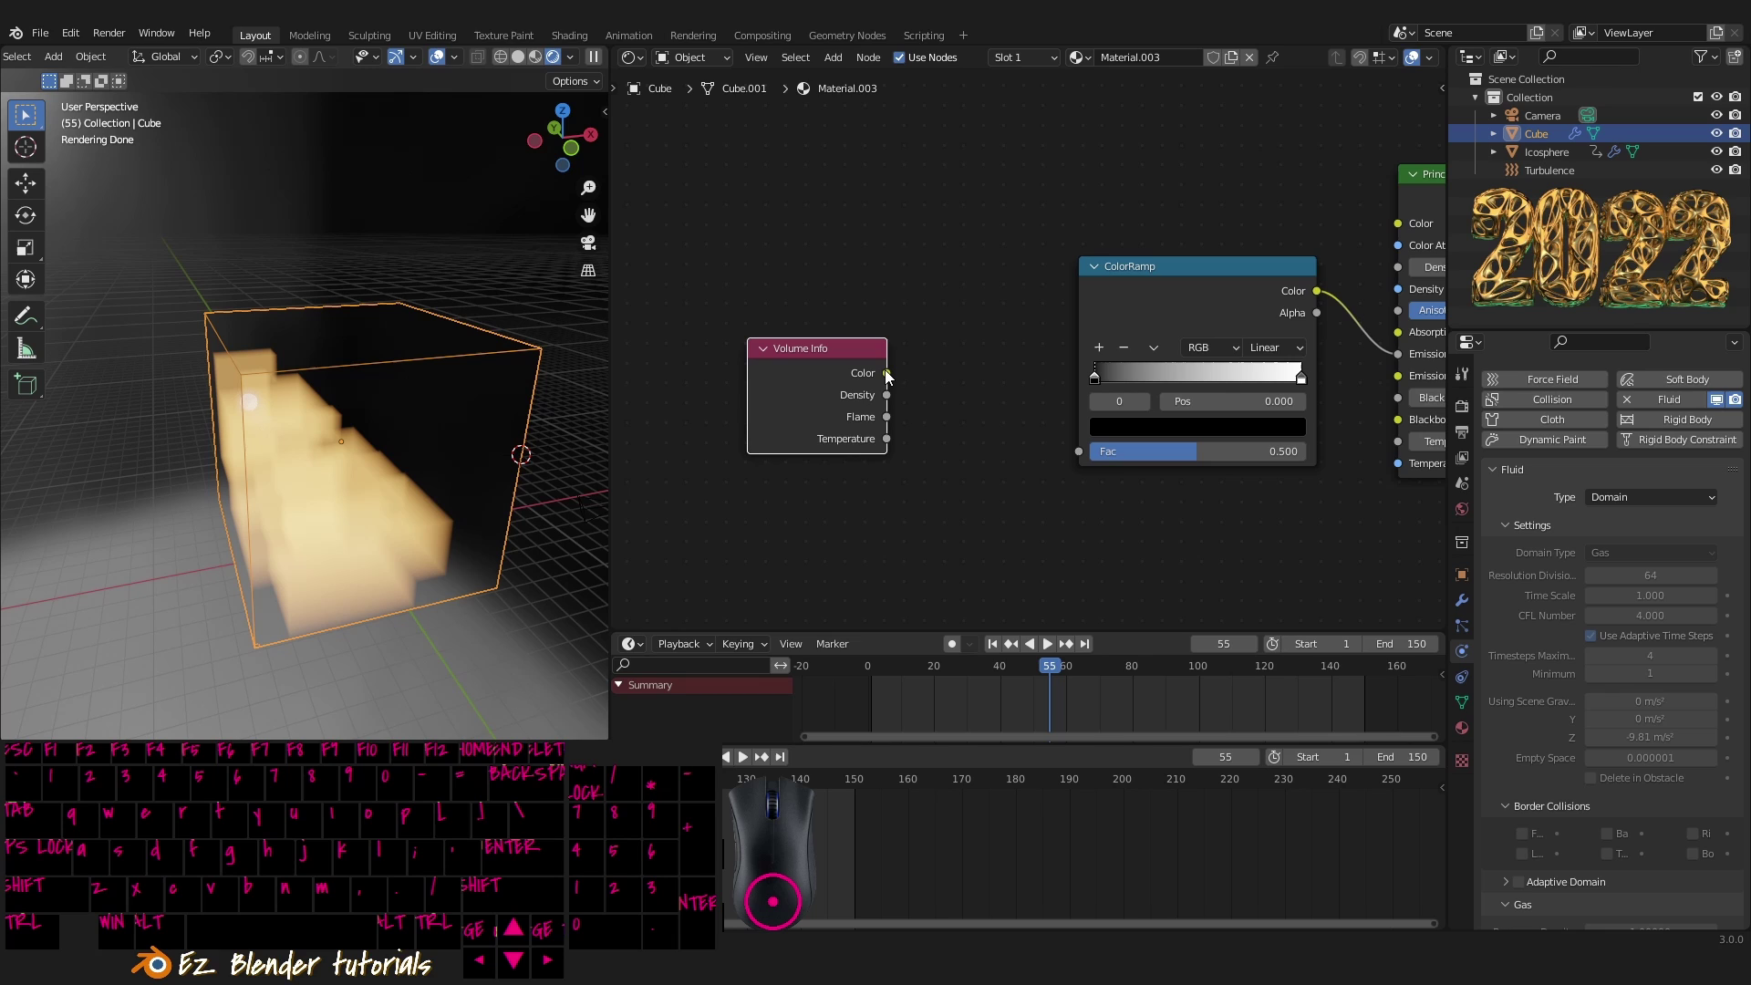
left_click_drag(894, 378, 1098, 463)
left_click(858, 366)
middle_click(877, 388)
left_click(718, 331)
left_click_drag(1052, 410, 1064, 375)
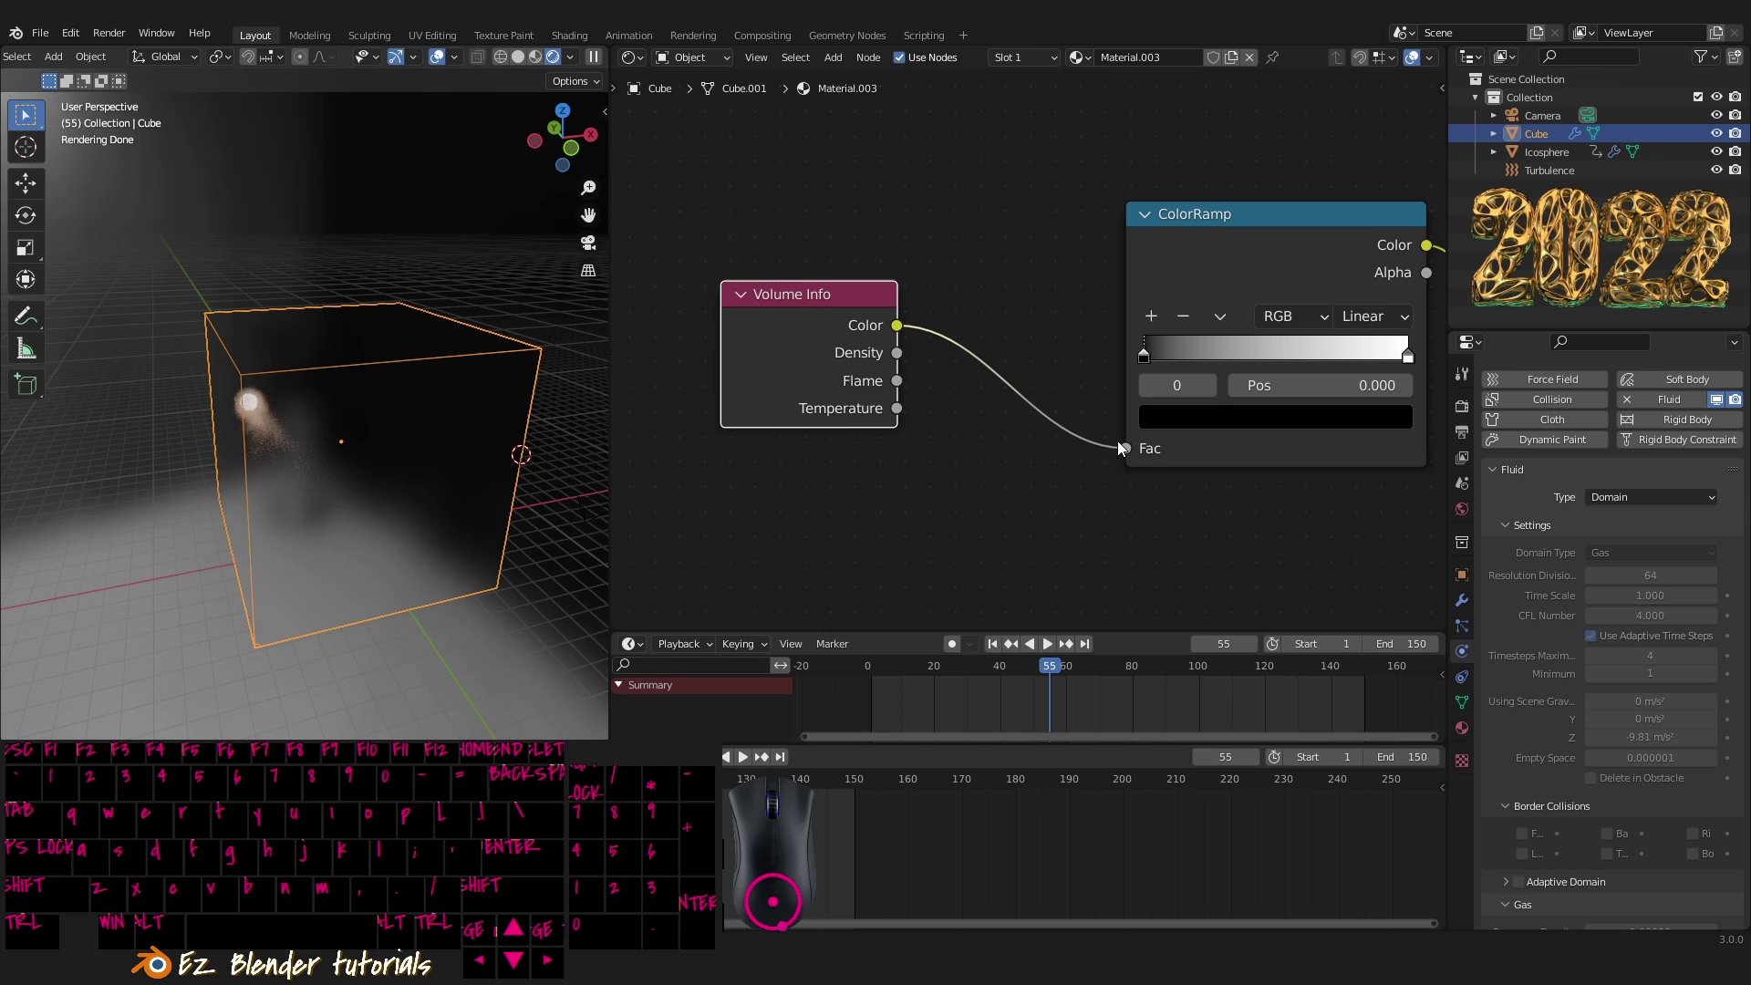
left_click(850, 320)
left_click_drag(1042, 294, 1025, 336)
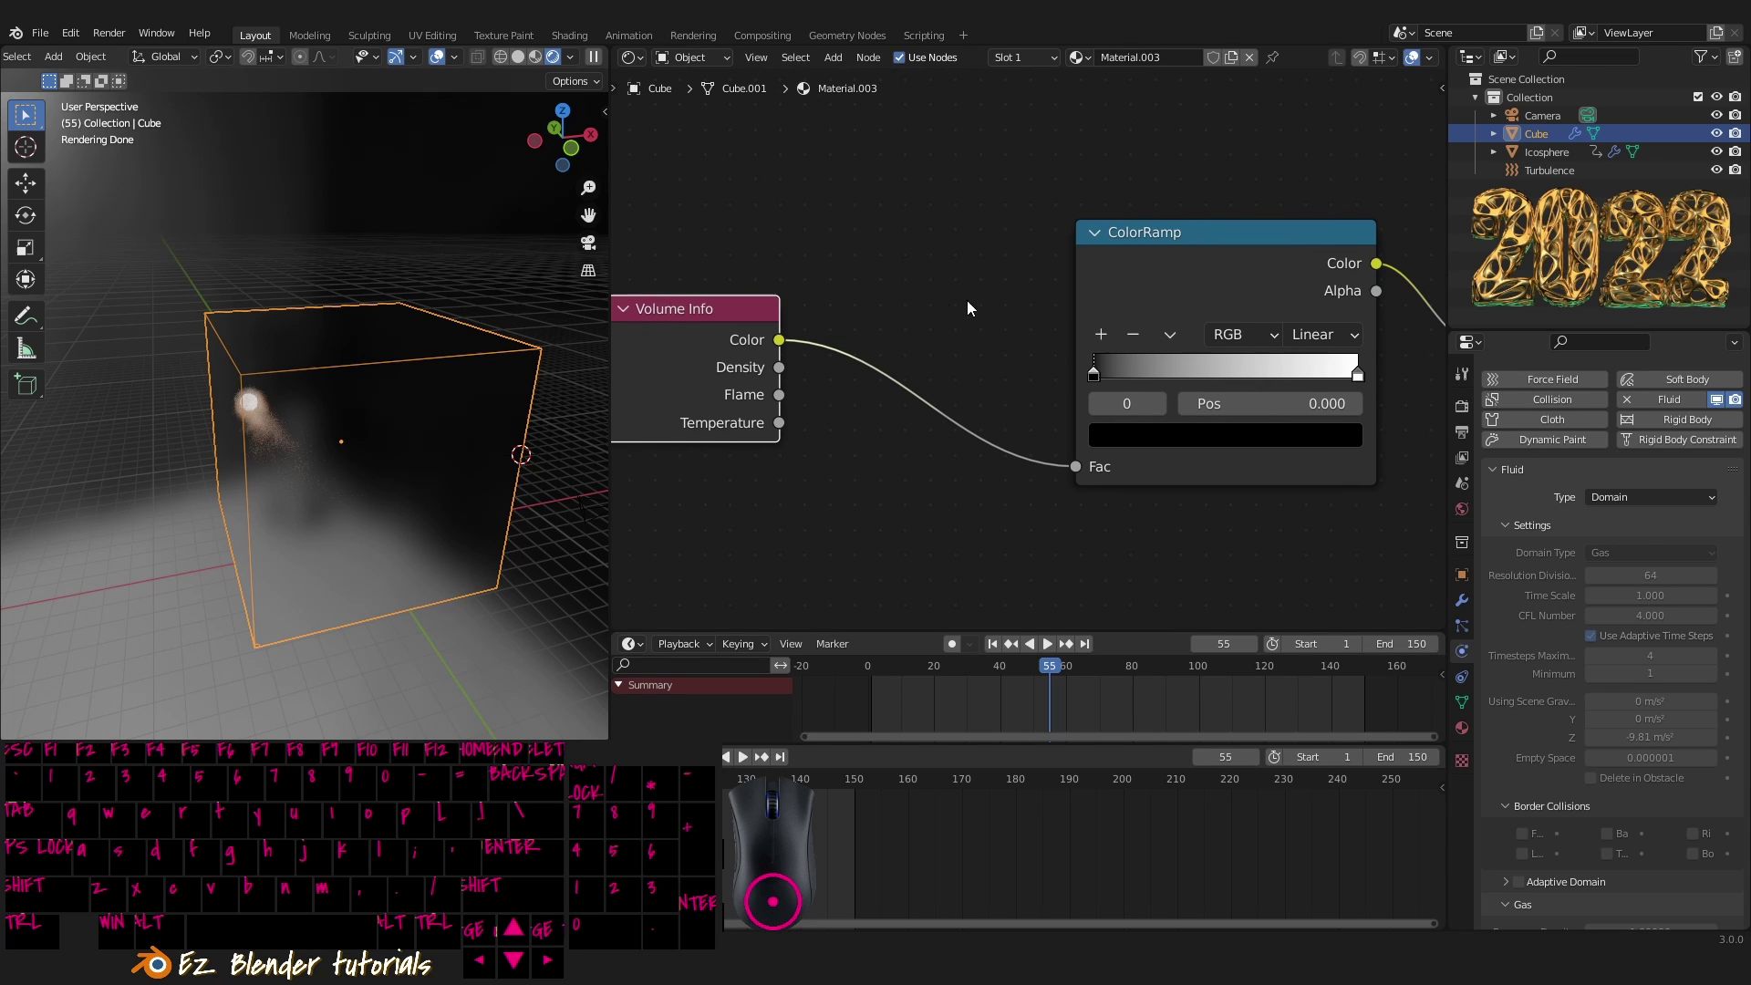
- Insert a Musgrave Texture before the ColorRamp and a Multiply math node before the shader
key("shift+a")
left_click(884, 284)
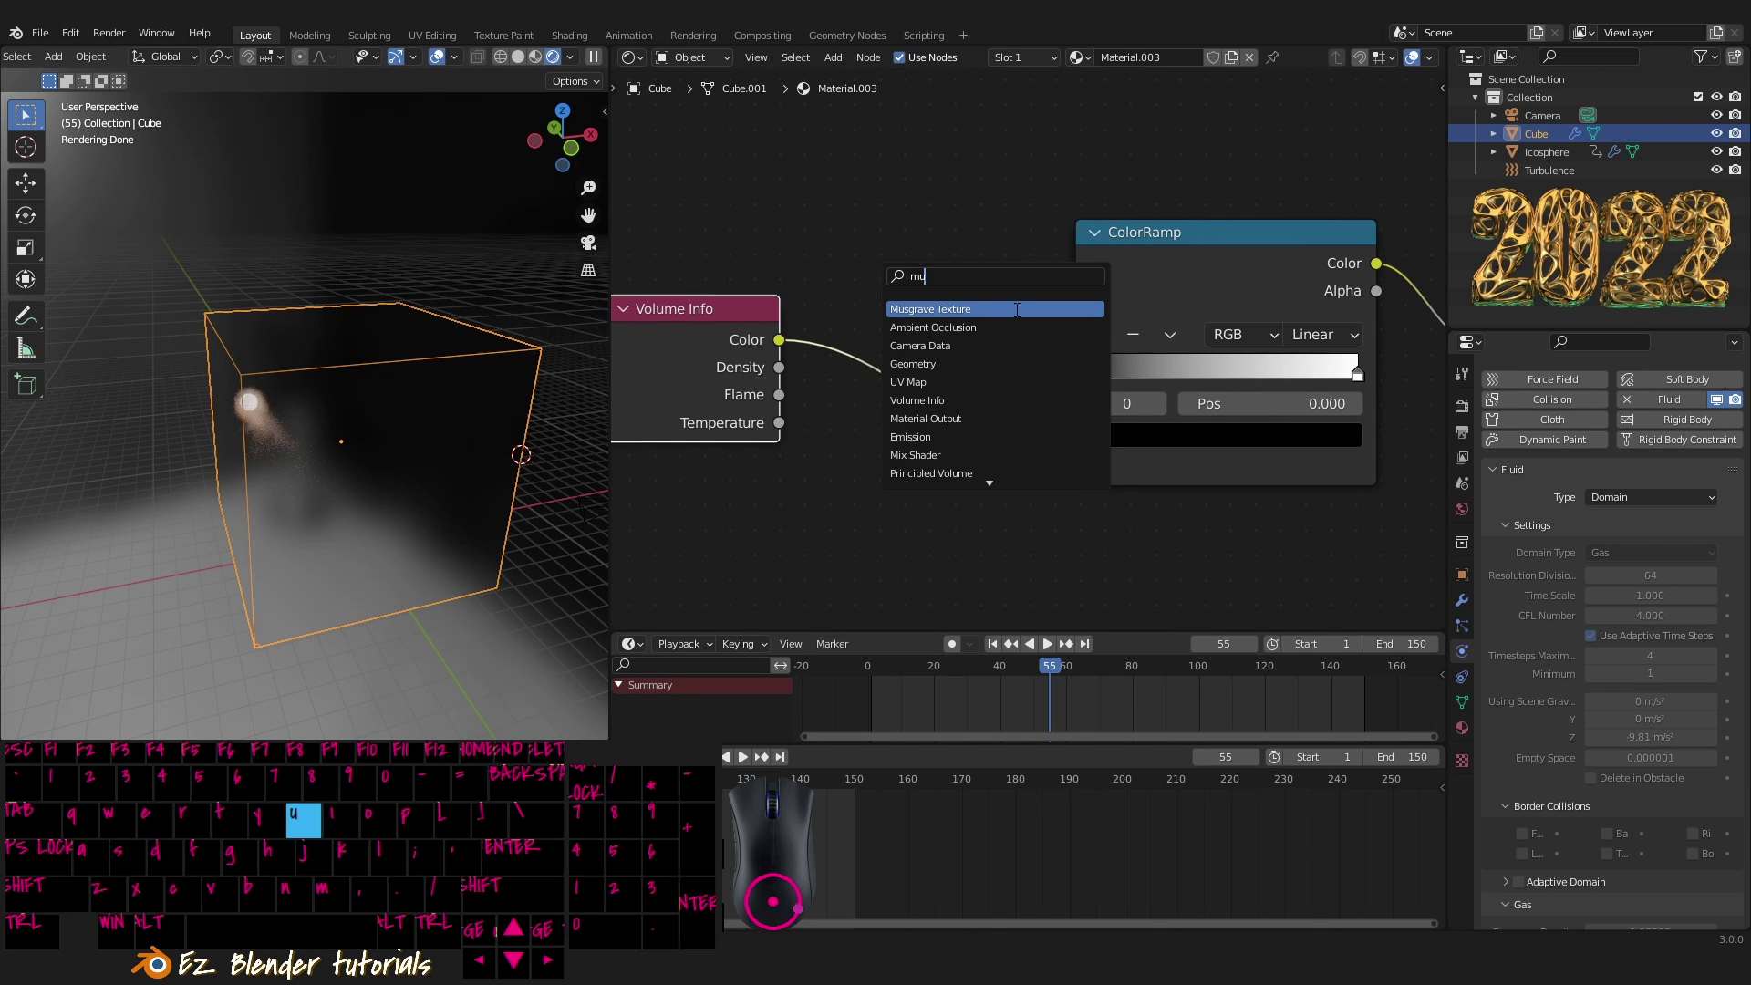
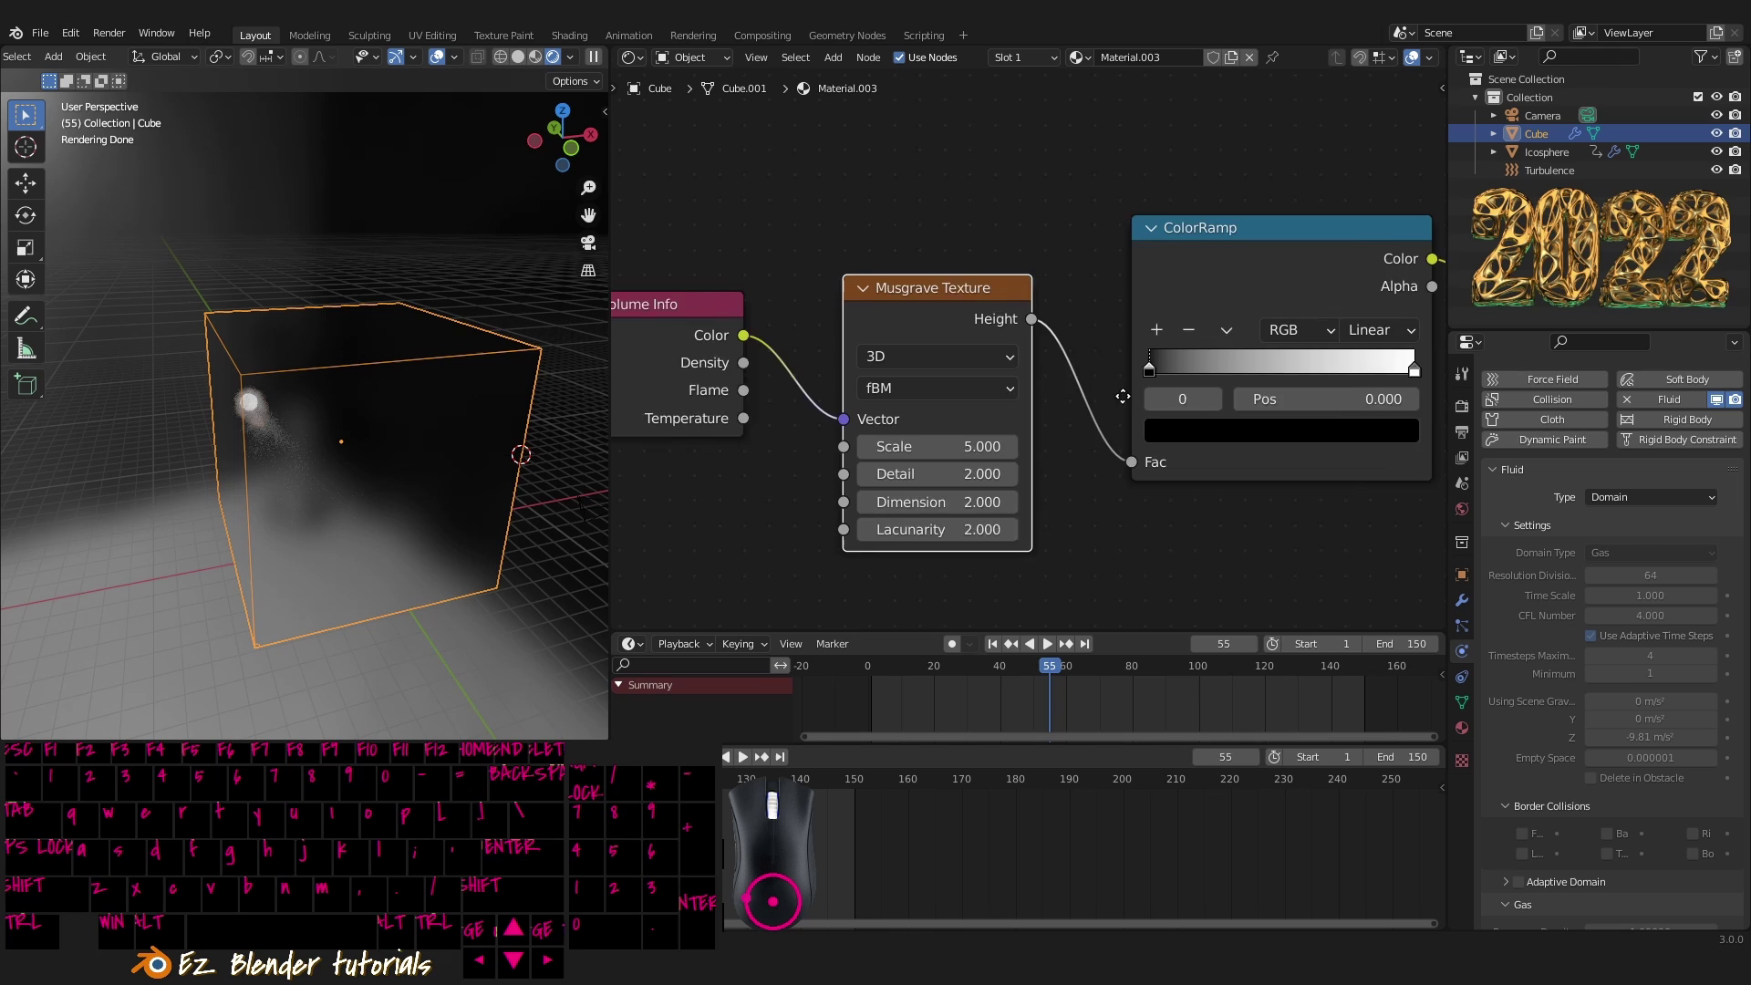
key("shift+a")
left_click(1086, 486)
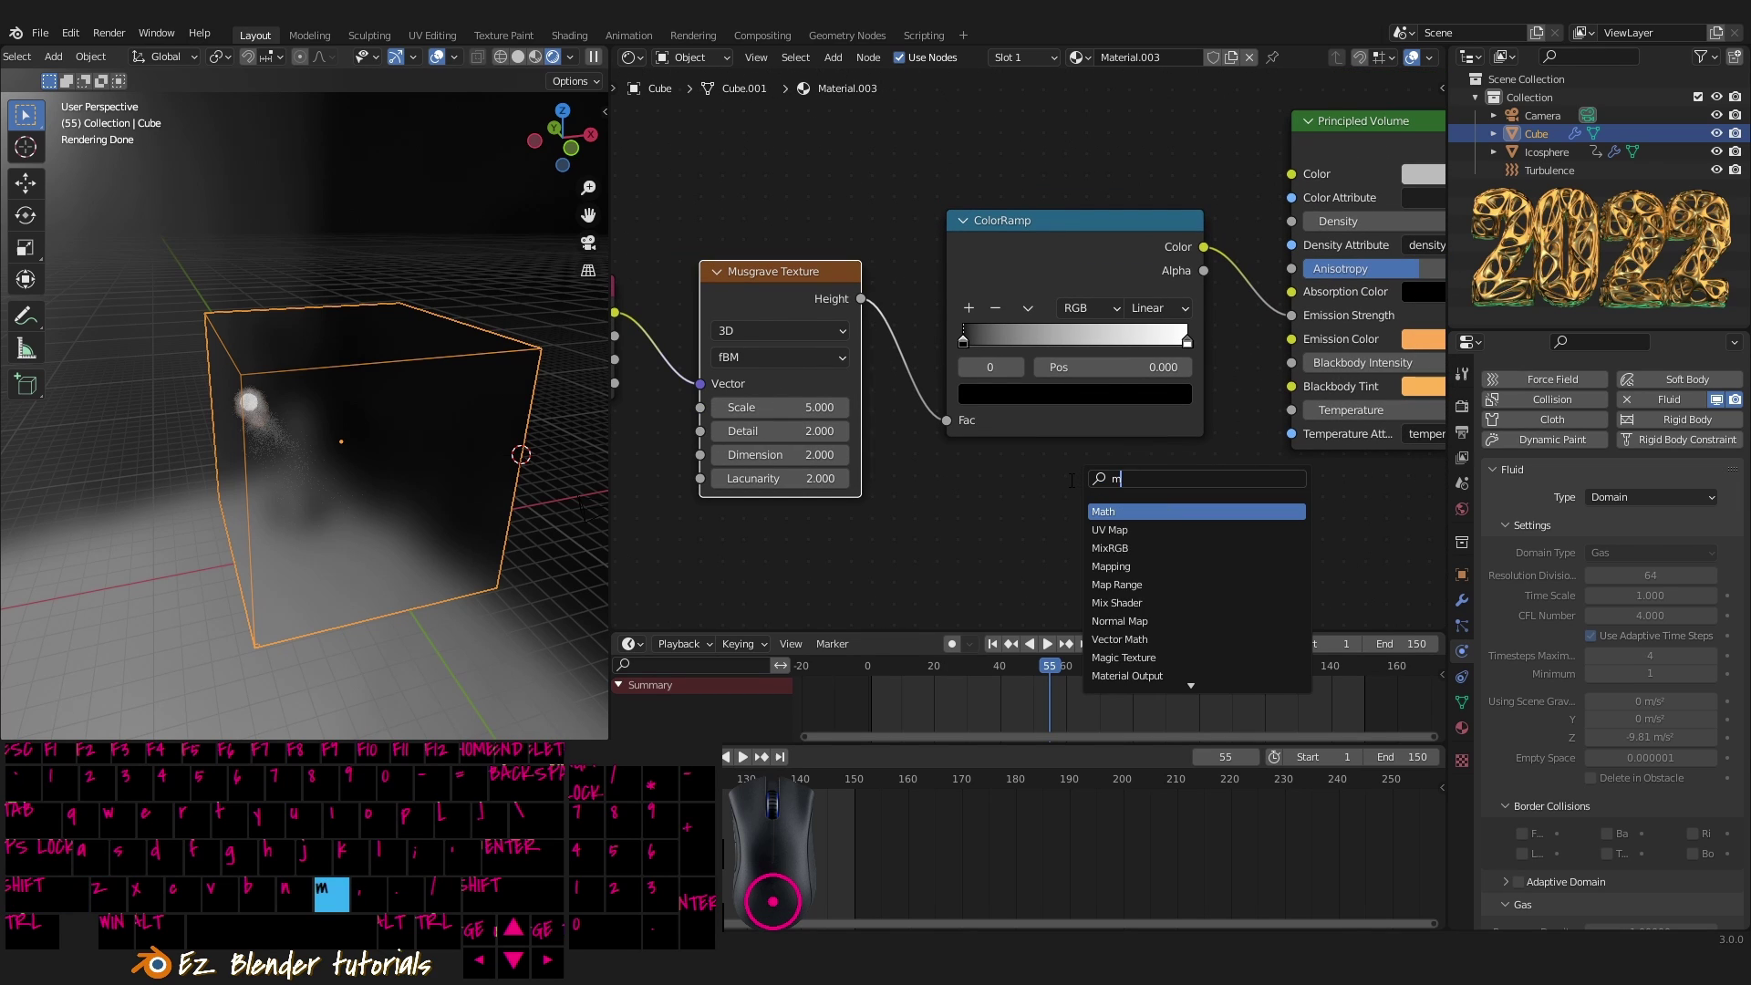
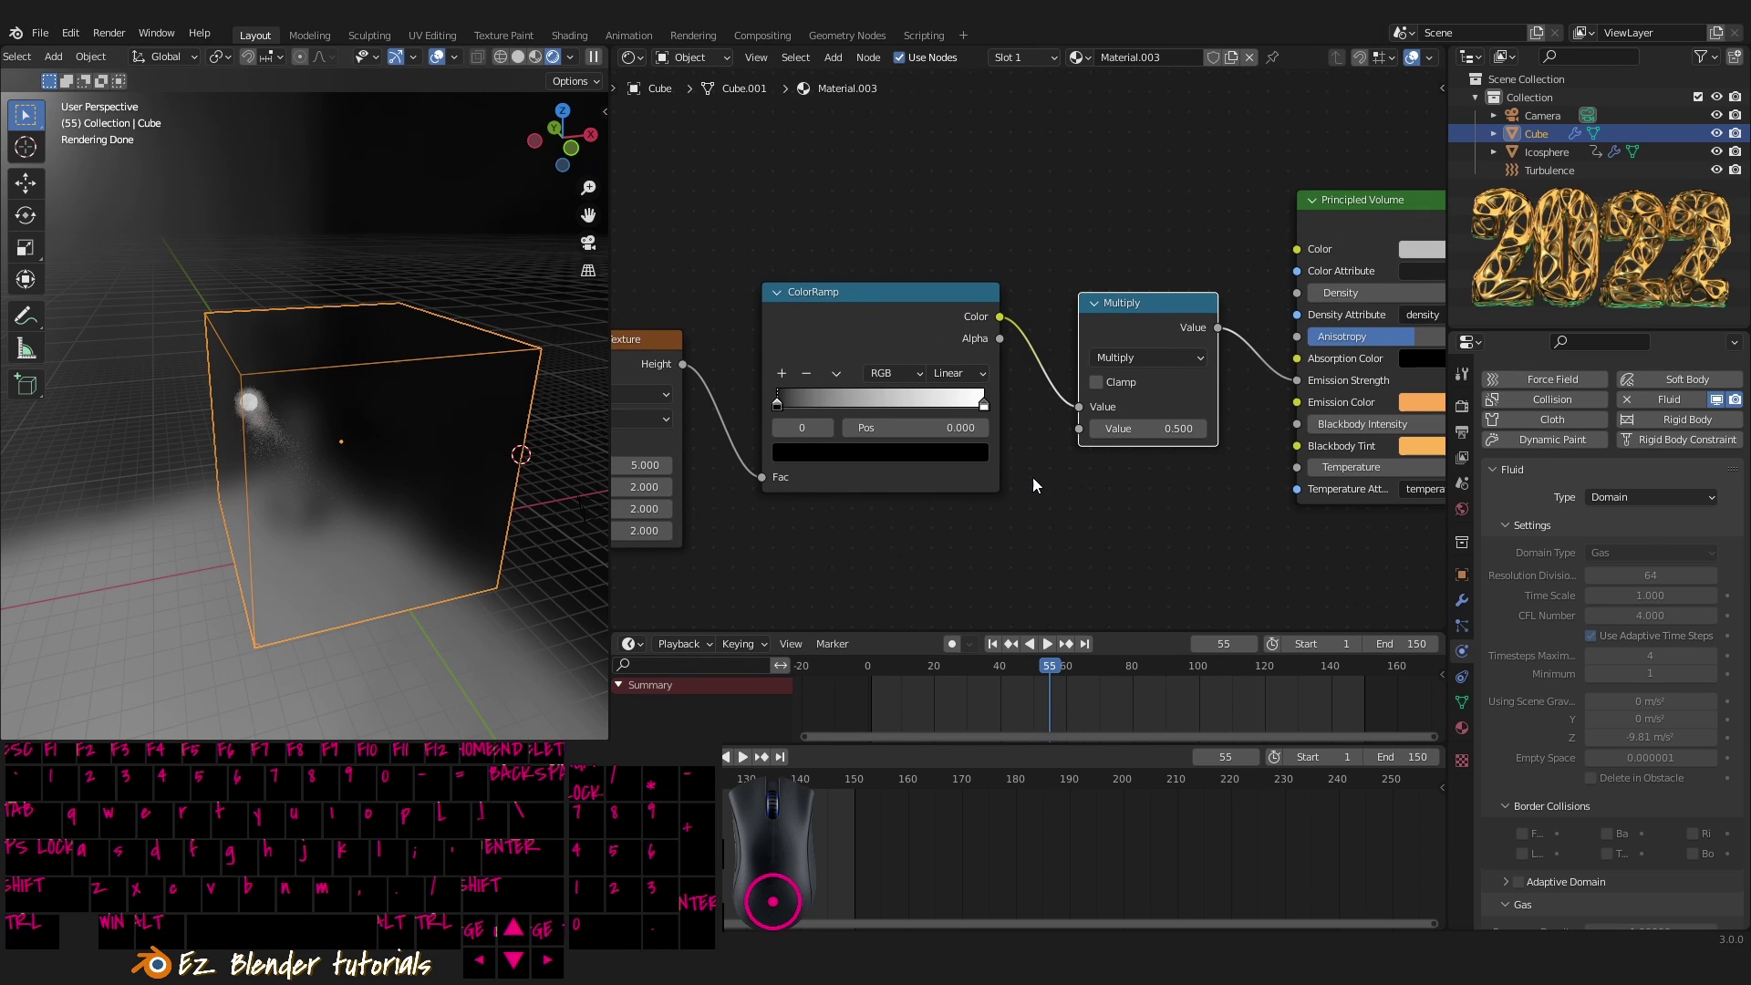
middle_click(1140, 465)
middle_click(1224, 480)
middle_click(1237, 480)
middle_click(1042, 464)
- Link the Multiply result into the Principled Volume's Emission Strength and tidy the node chain
left_click(1176, 330)
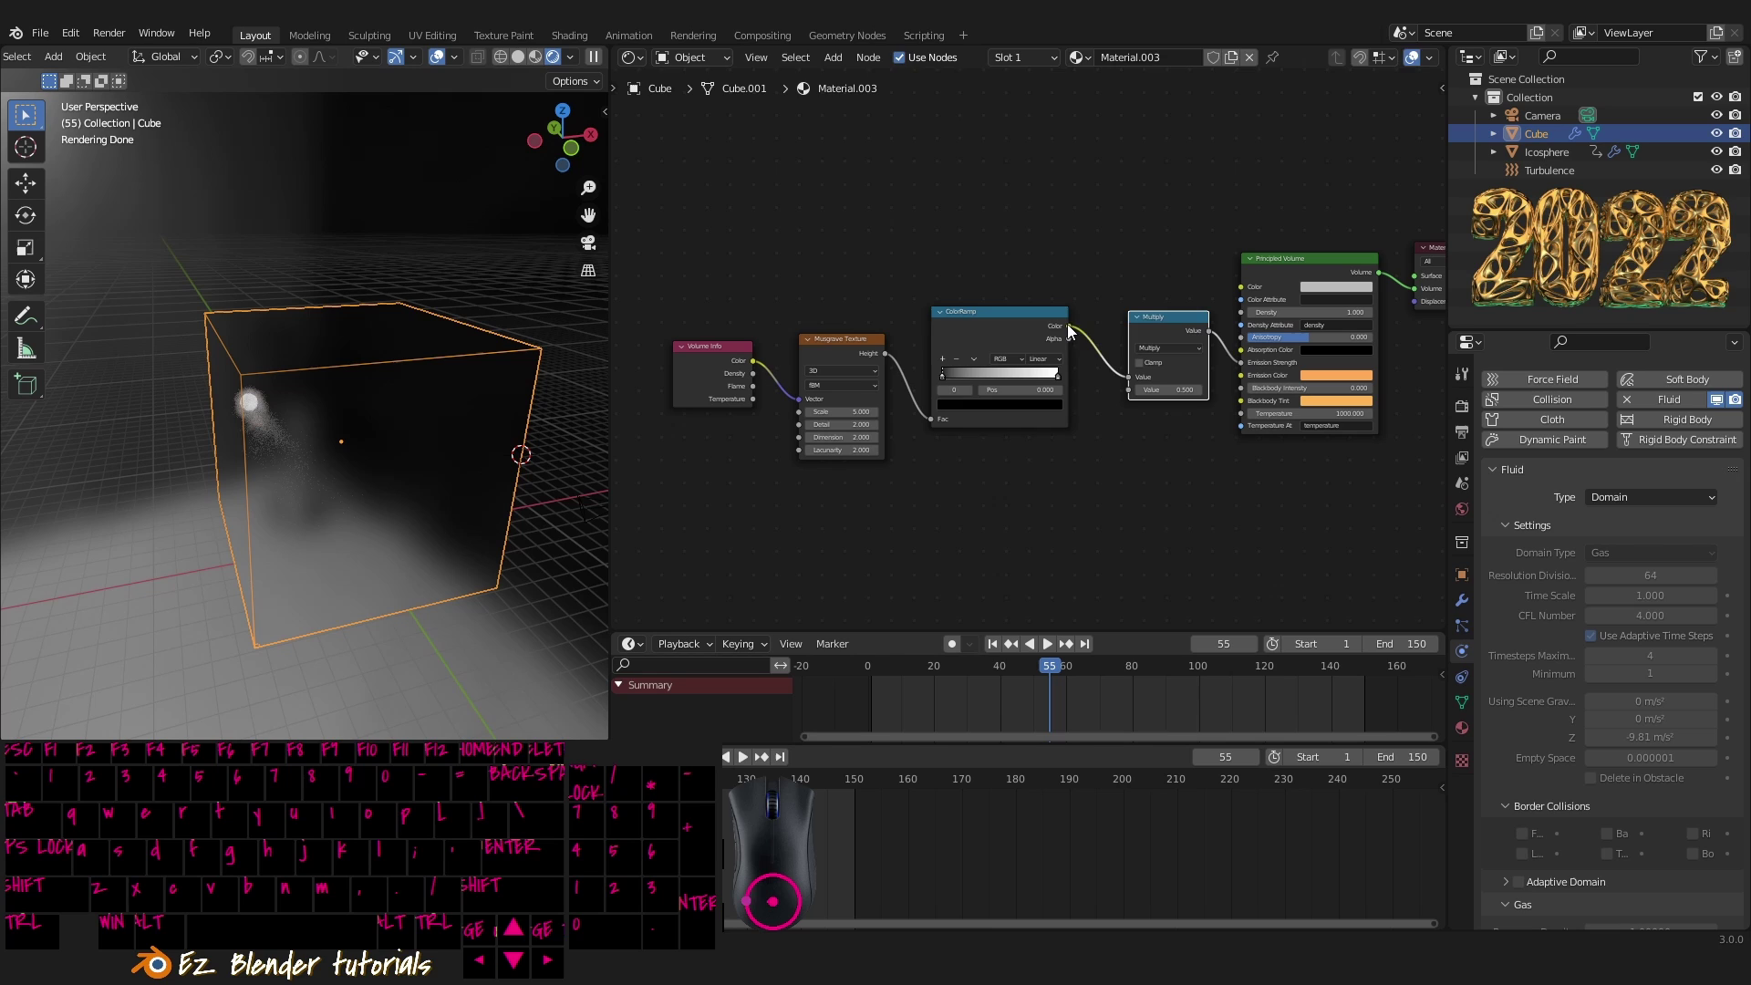
left_click(1060, 328)
left_click(861, 356)
left_click(697, 361)
middle_click(892, 434)
middle_click(933, 465)
middle_click(931, 463)
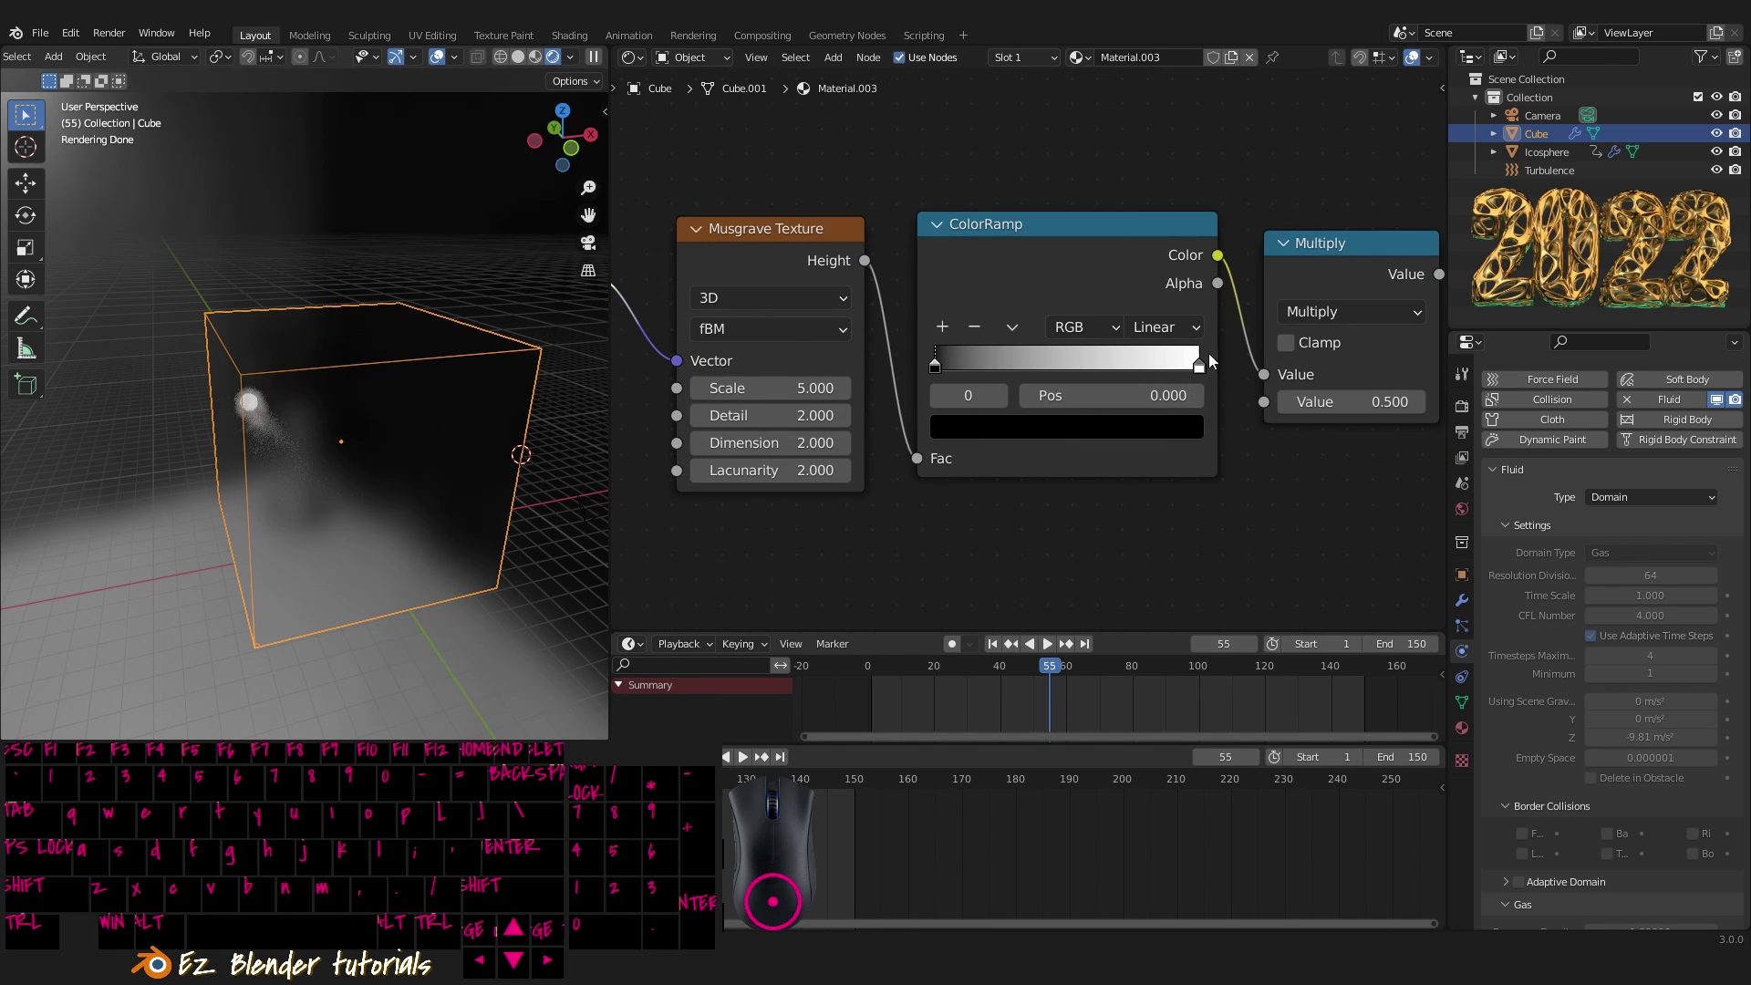
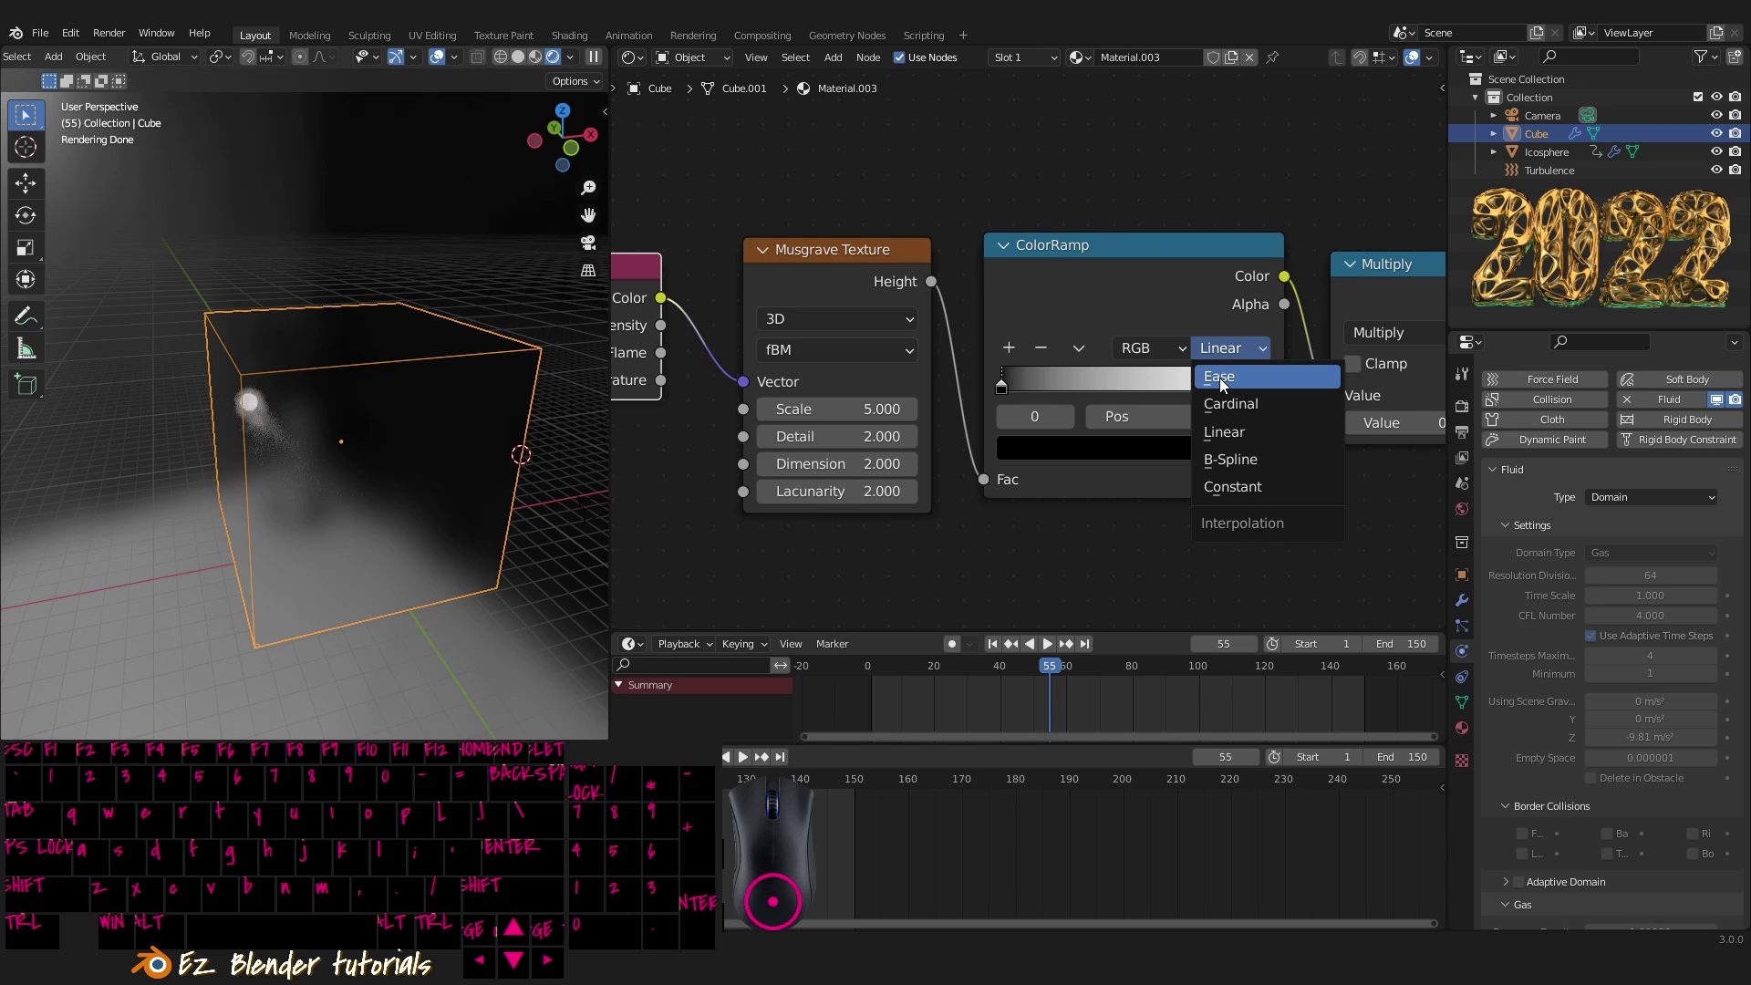
- Set the ColorRamp interpolation to Ease and slide its white stop toward the left
left_click_drag(1224, 390, 1201, 411)
left_click_drag(1262, 392, 1008, 383)
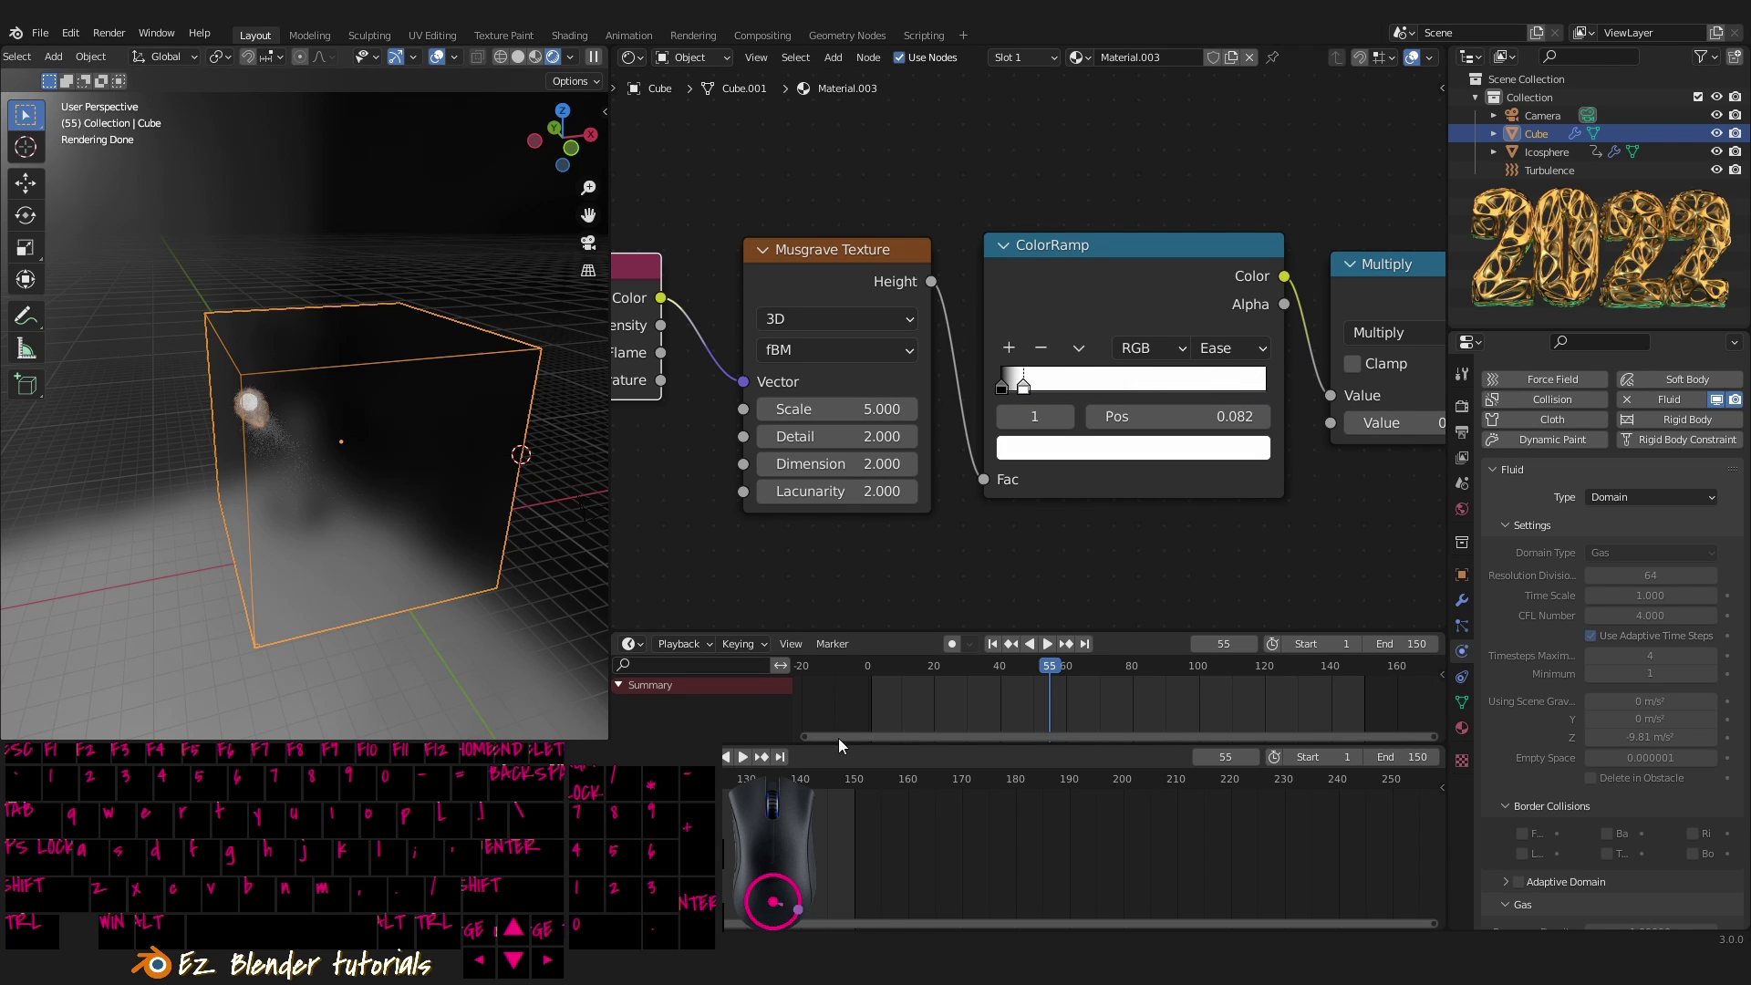
left_click_drag(1013, 694, 1028, 696)
middle_click(312, 502)
left_click_drag(324, 487, 472, 462)
middle_click(474, 472)
left_click_drag(462, 483, 451, 513)
- Set Musgrave Detail 5 and Multiply value 10, and push the ramp stop to about 0.018
left_click_drag(1143, 540, 1041, 523)
middle_click(1094, 511)
left_click_drag(991, 510, 978, 438)
left_click(856, 400)
middle_click(968, 535)
left_click_drag(1002, 445, 1021, 452)
left_click_drag(999, 442, 967, 444)
left_click_drag(1049, 445, 1007, 442)
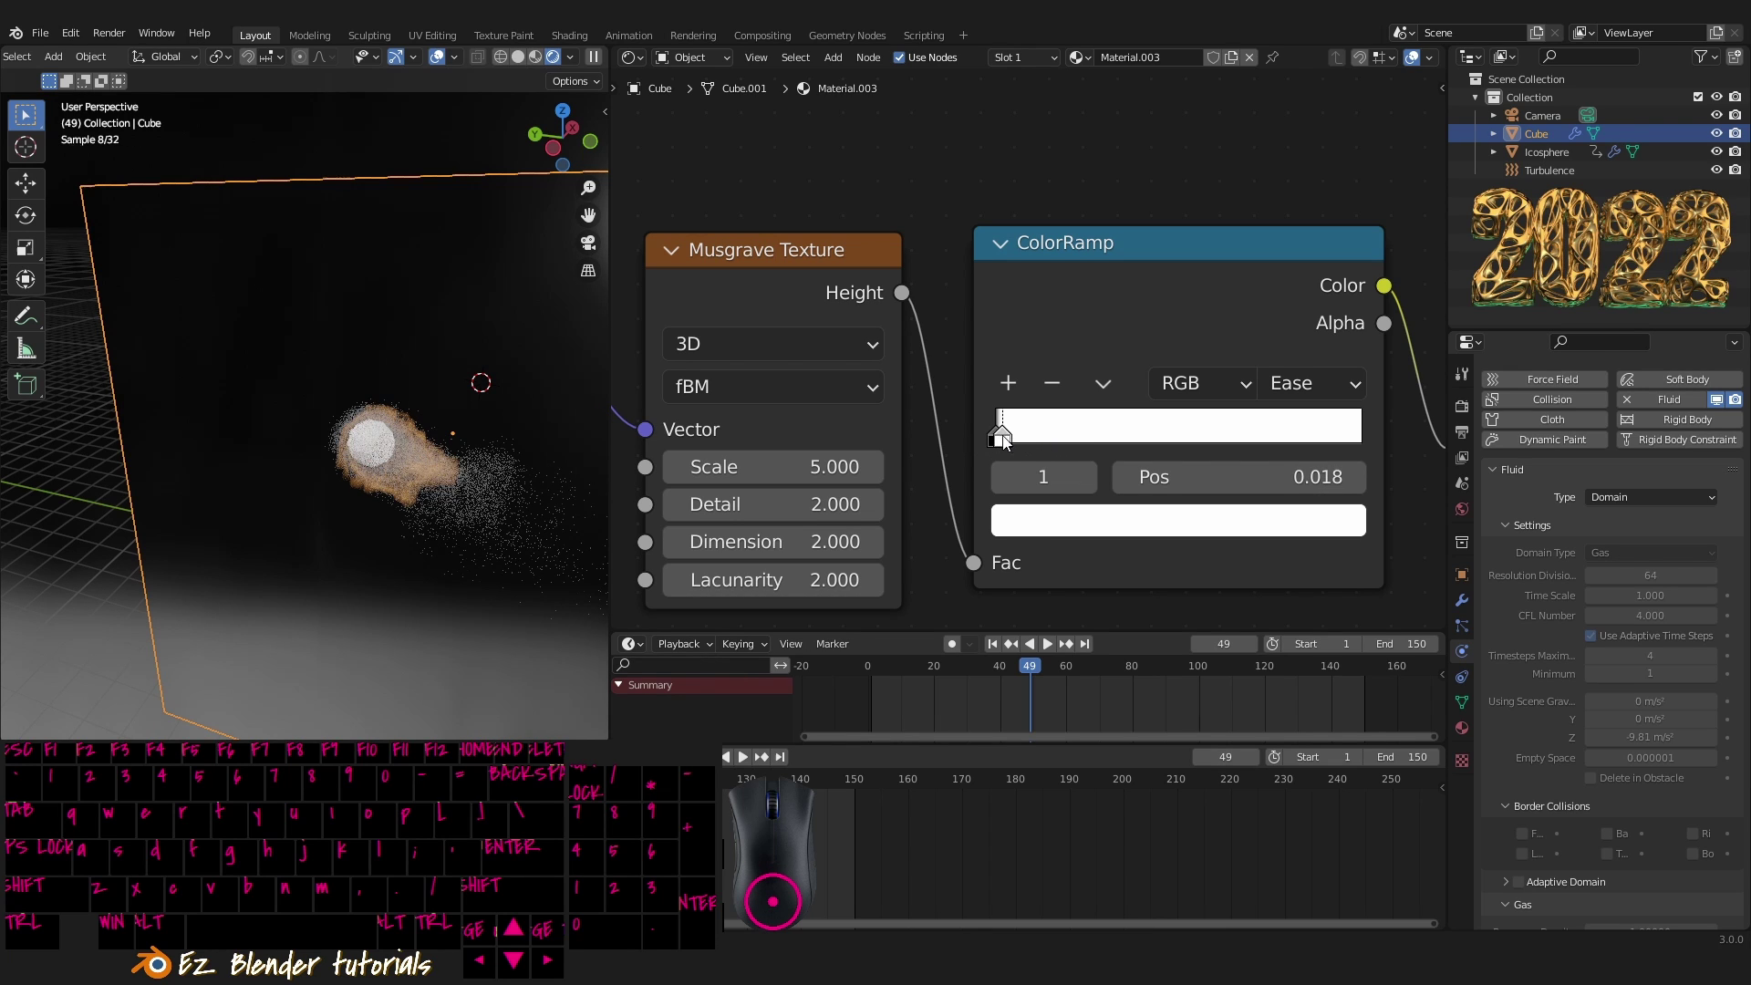
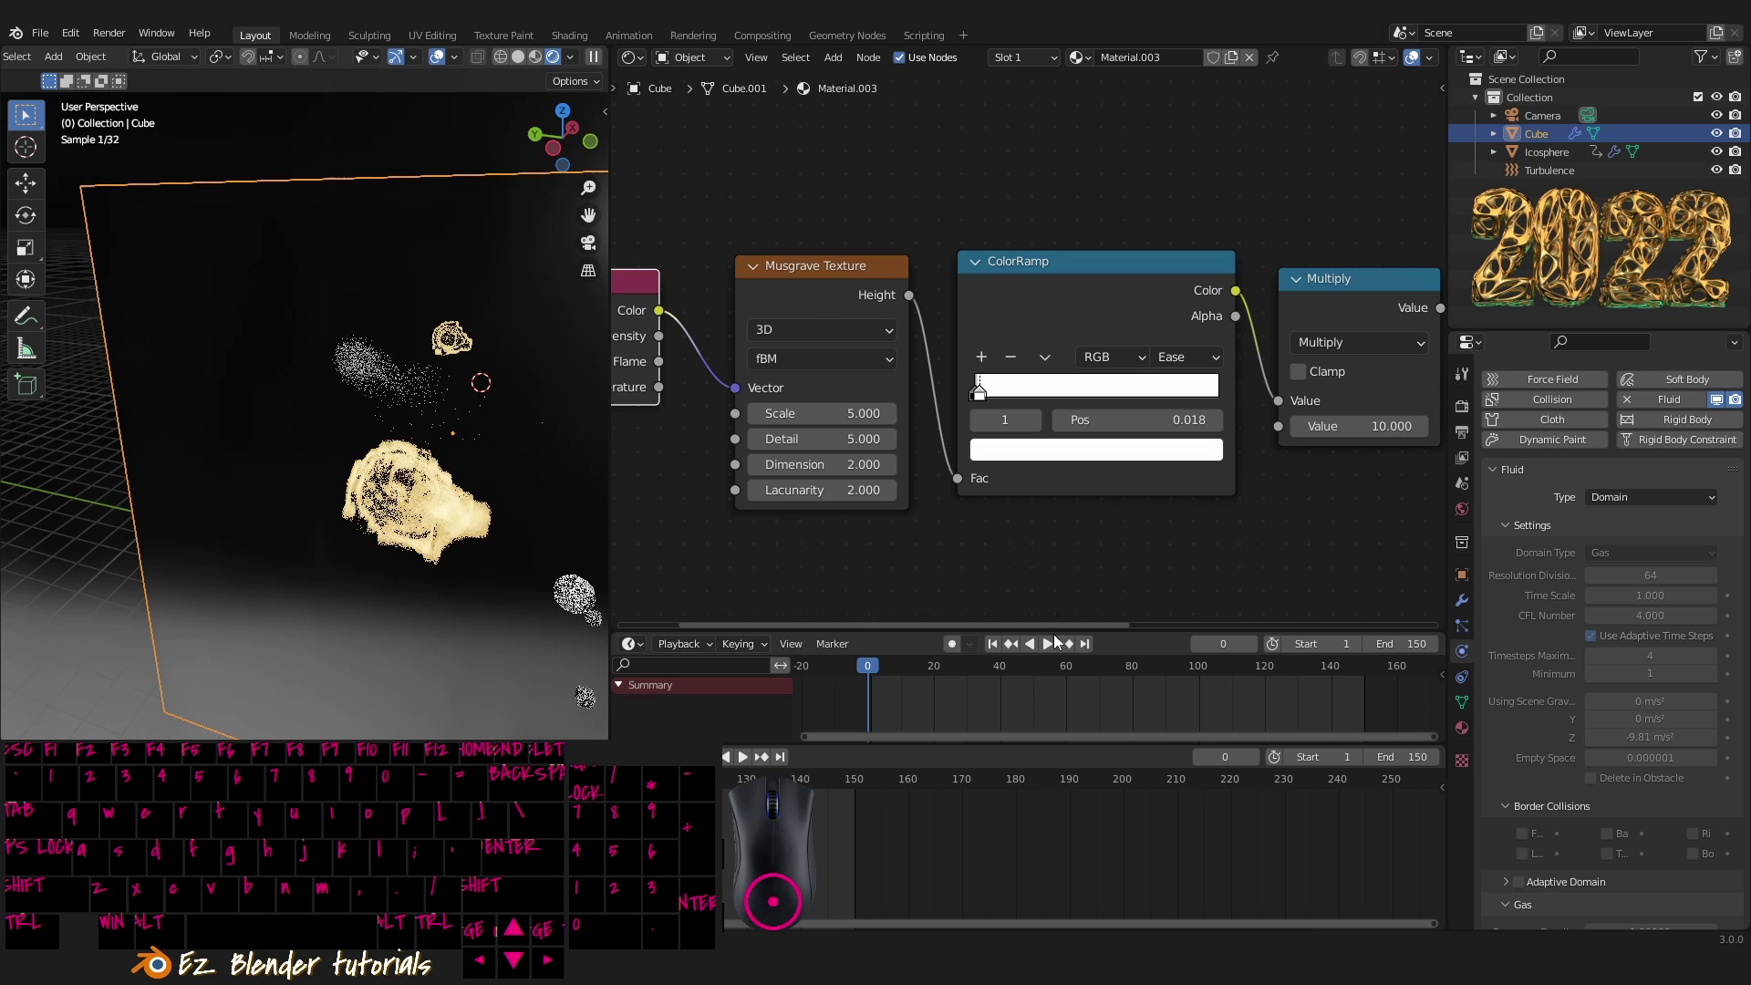
- Play the animation and raise the Blackbody Intensity to 5
left_click(1064, 648)
middle_click(471, 584)
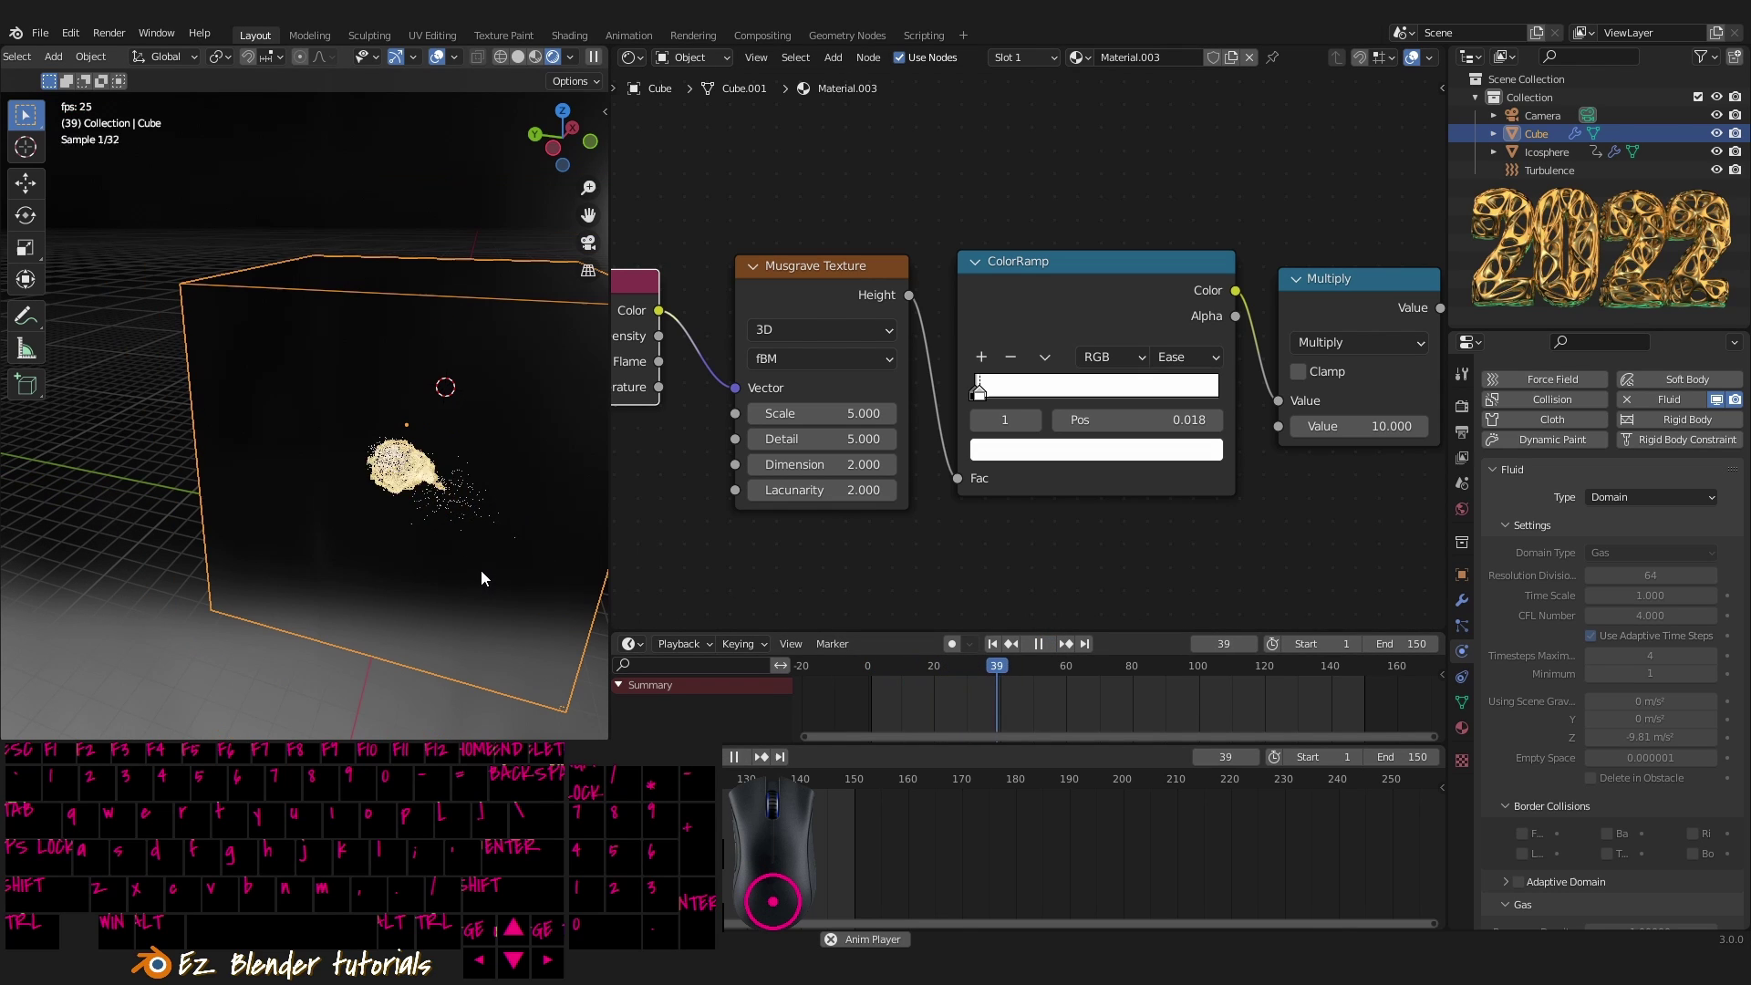
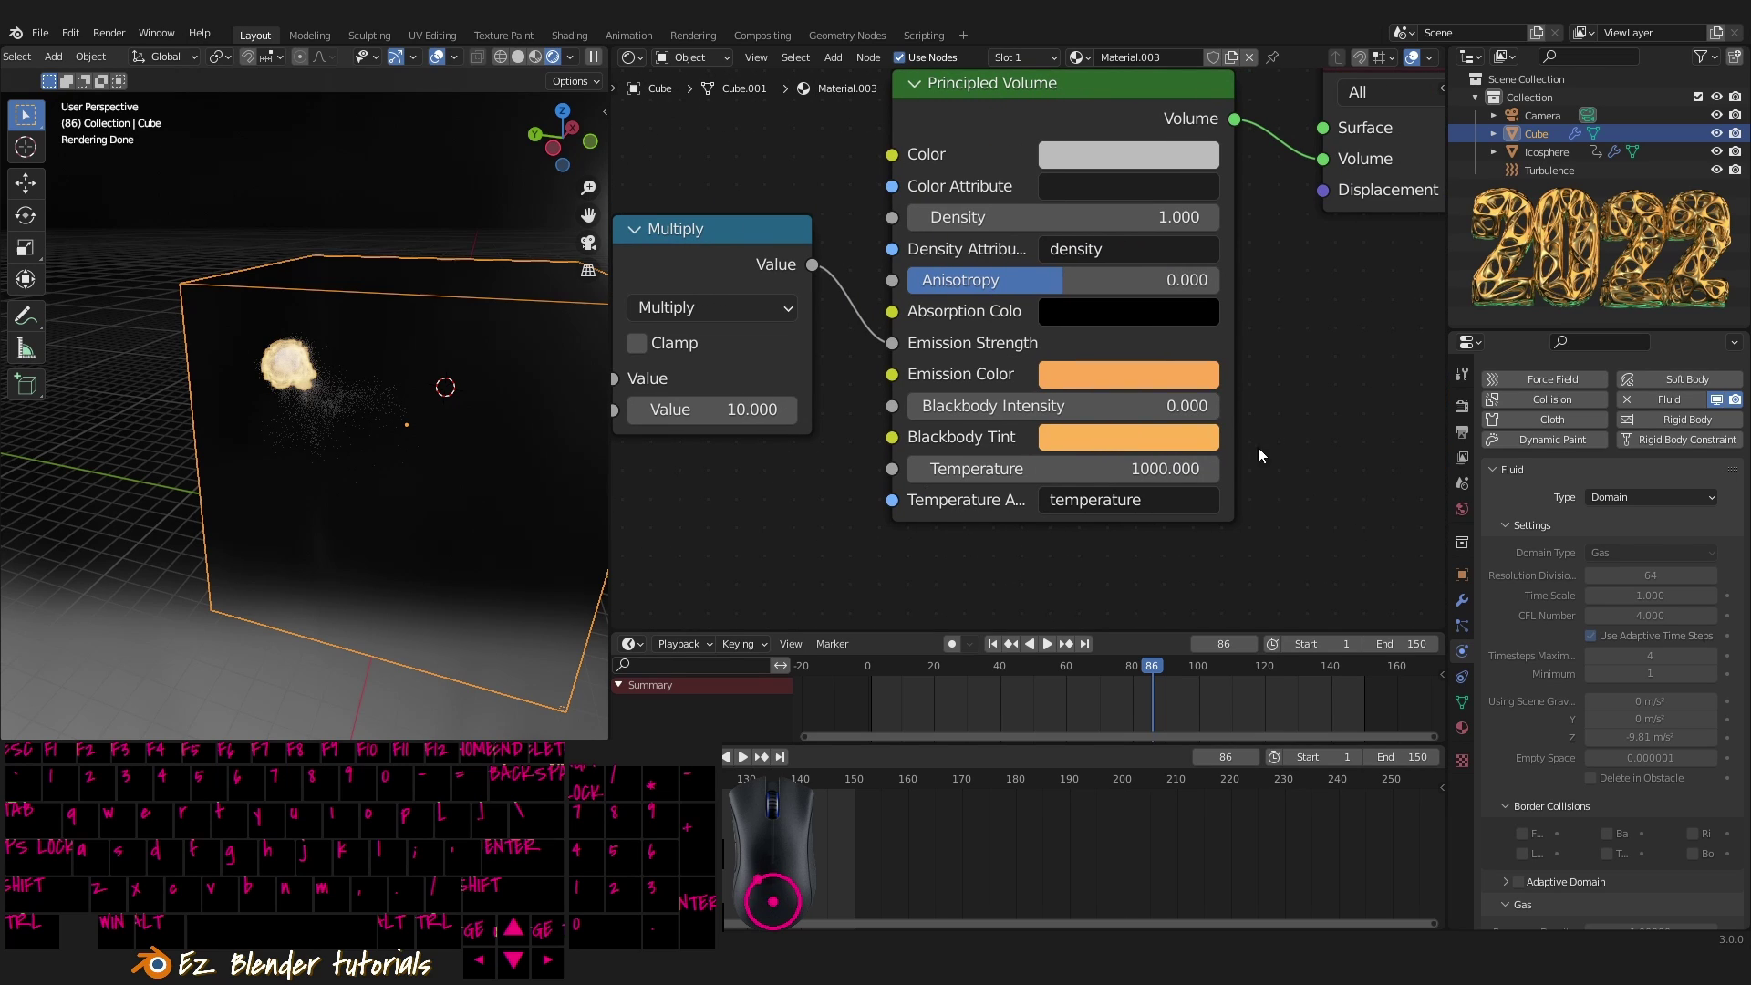
left_click(1124, 416)
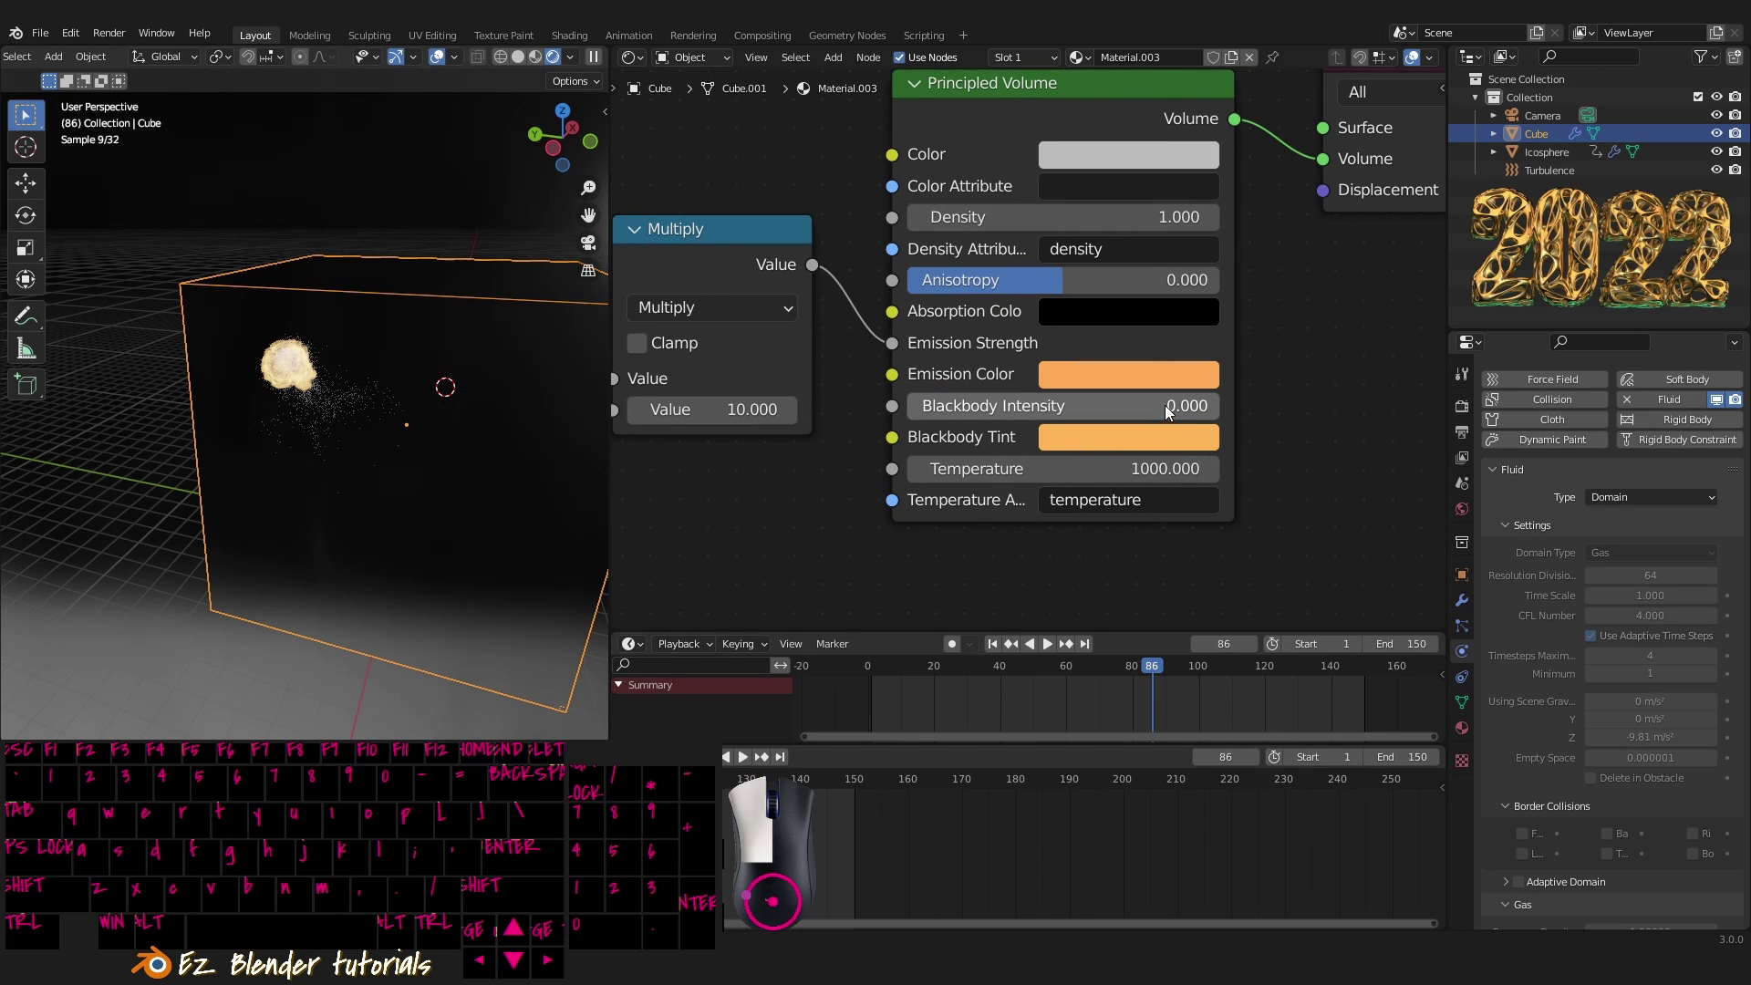
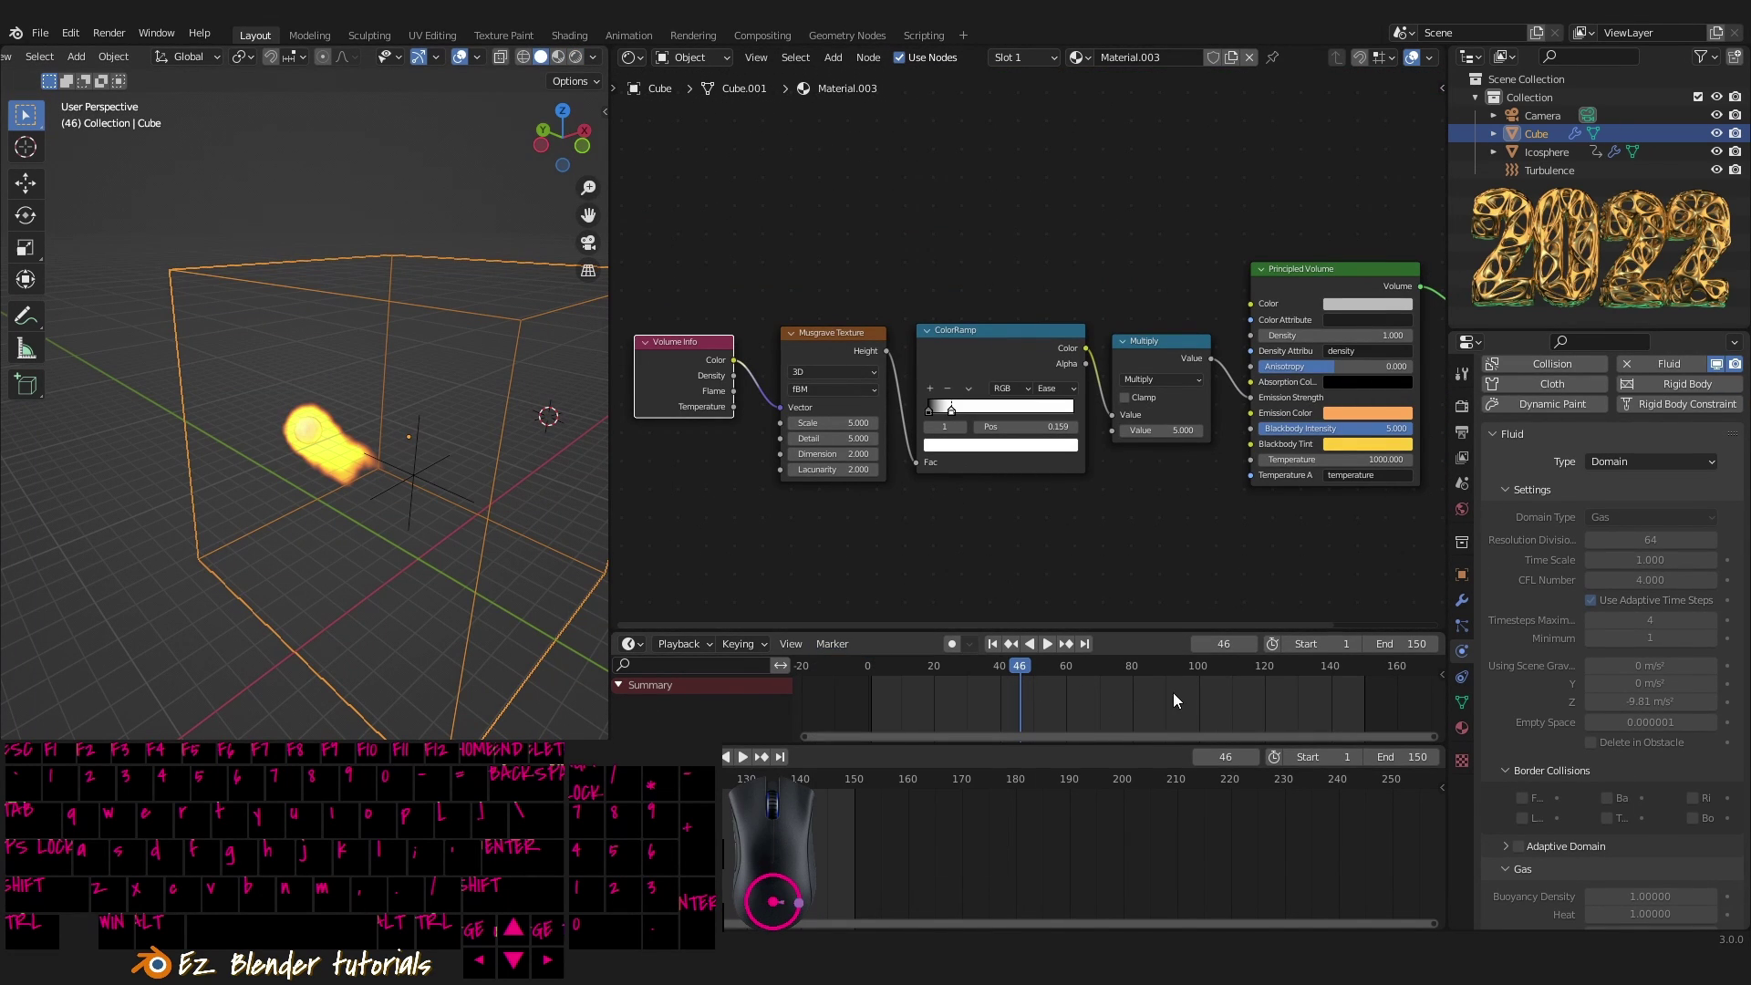
- Set the Musgrave Scale to 10 and replay the fire in the Rendered viewport
left_click_drag(1029, 680, 831, 682)
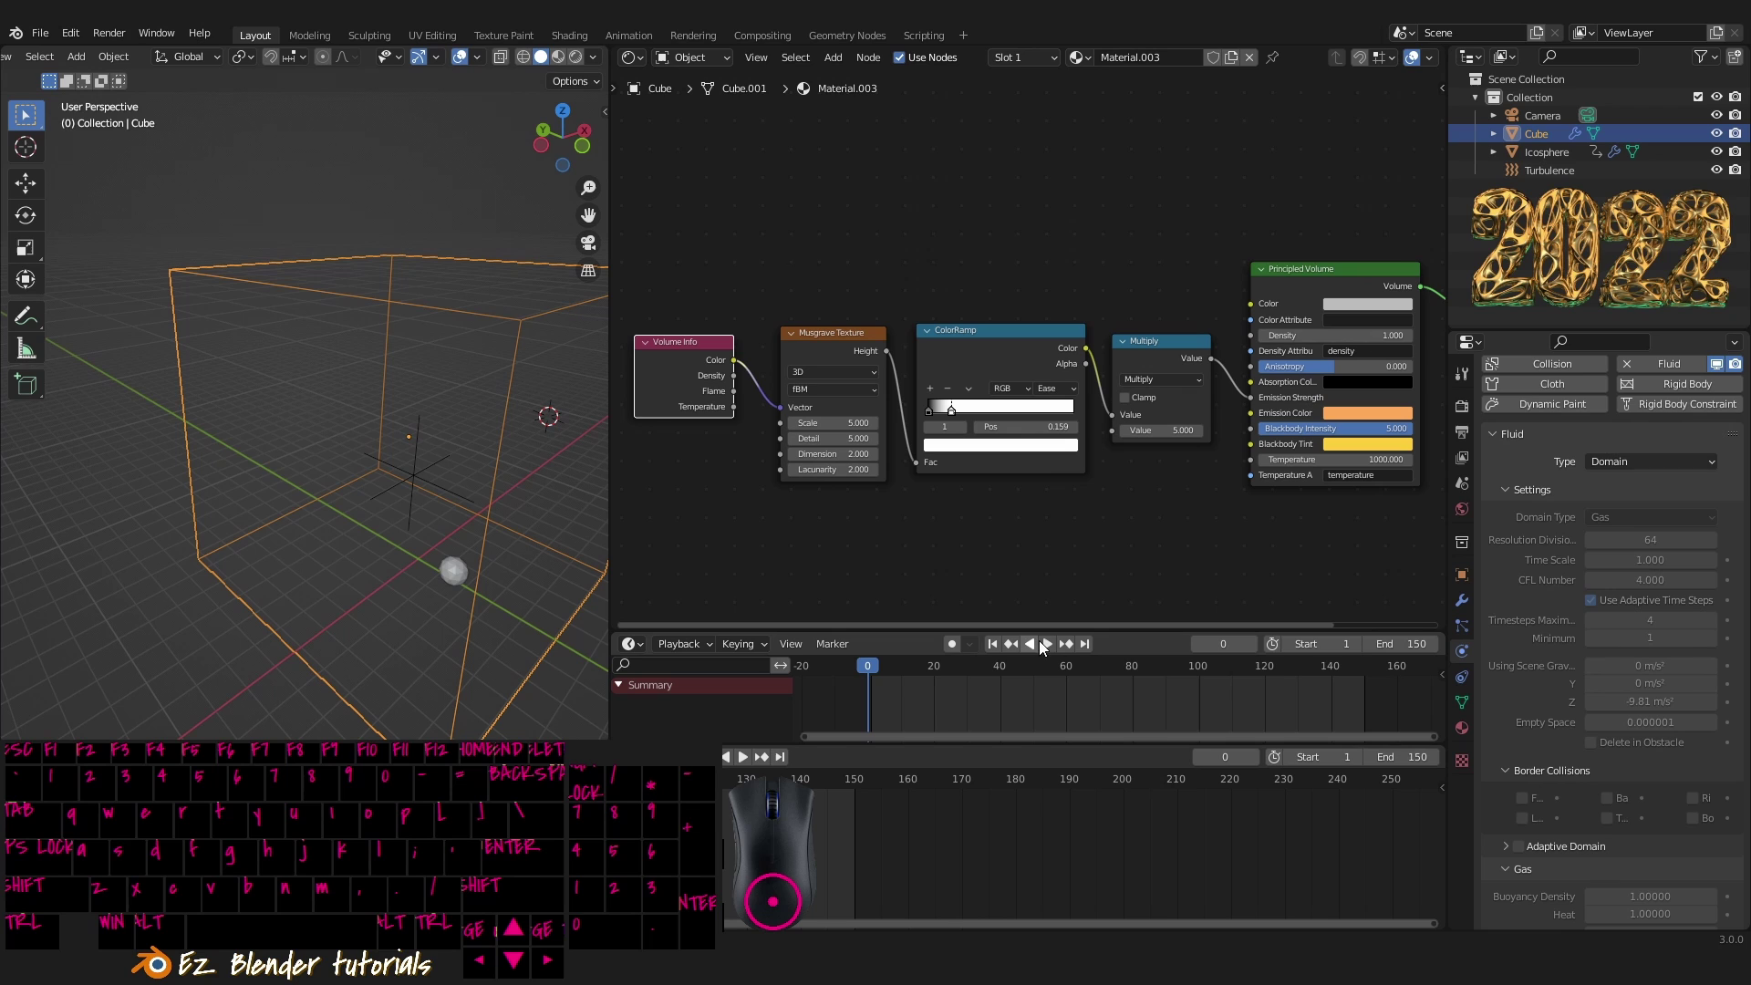
left_click(1050, 649)
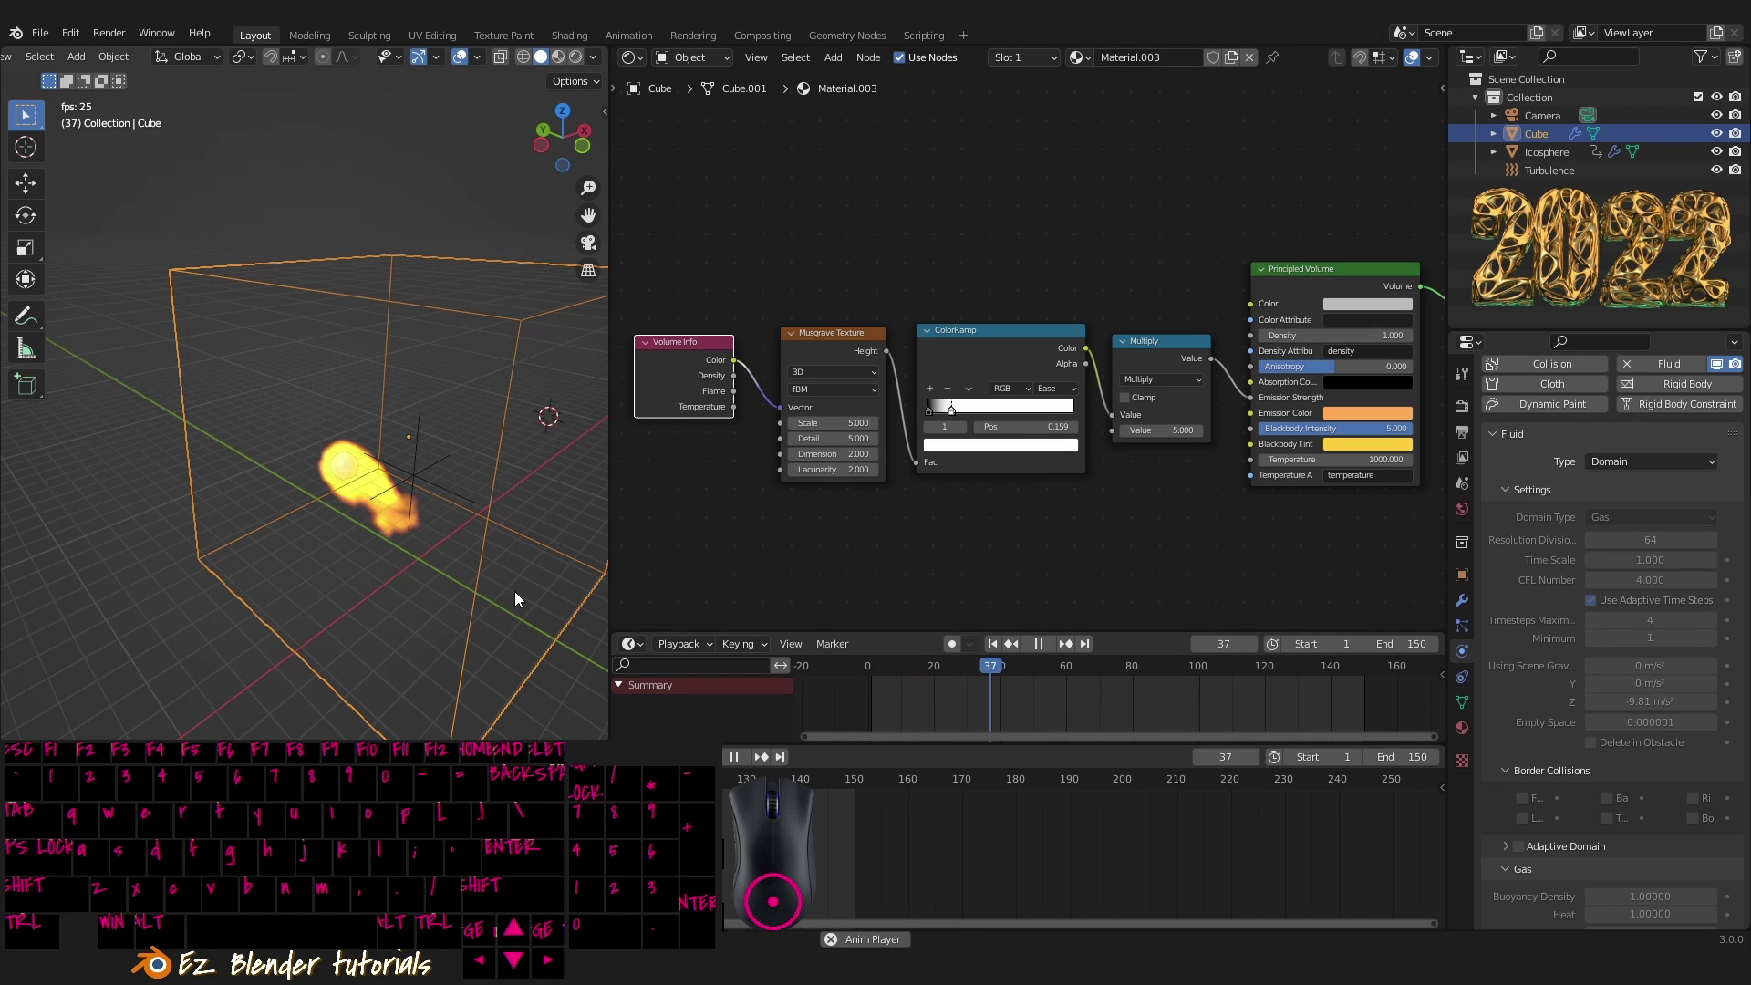
left_click_drag(517, 601, 443, 605)
left_click(1044, 651)
key("shift+z")
left_click_drag(284, 556, 421, 569)
middle_click(449, 571)
left_click_drag(417, 570, 477, 561)
left_click_drag(425, 572, 362, 602)
- Set the Multiply value to 5 and orbit the domain while the preview plays
left_click_drag(911, 692, 868, 681)
left_click(1052, 651)
left_click_drag(447, 601, 465, 557)
left_click_drag(492, 594, 436, 598)
left_click_drag(456, 599, 424, 595)
left_click_drag(379, 582, 491, 593)
middle_click(454, 591)
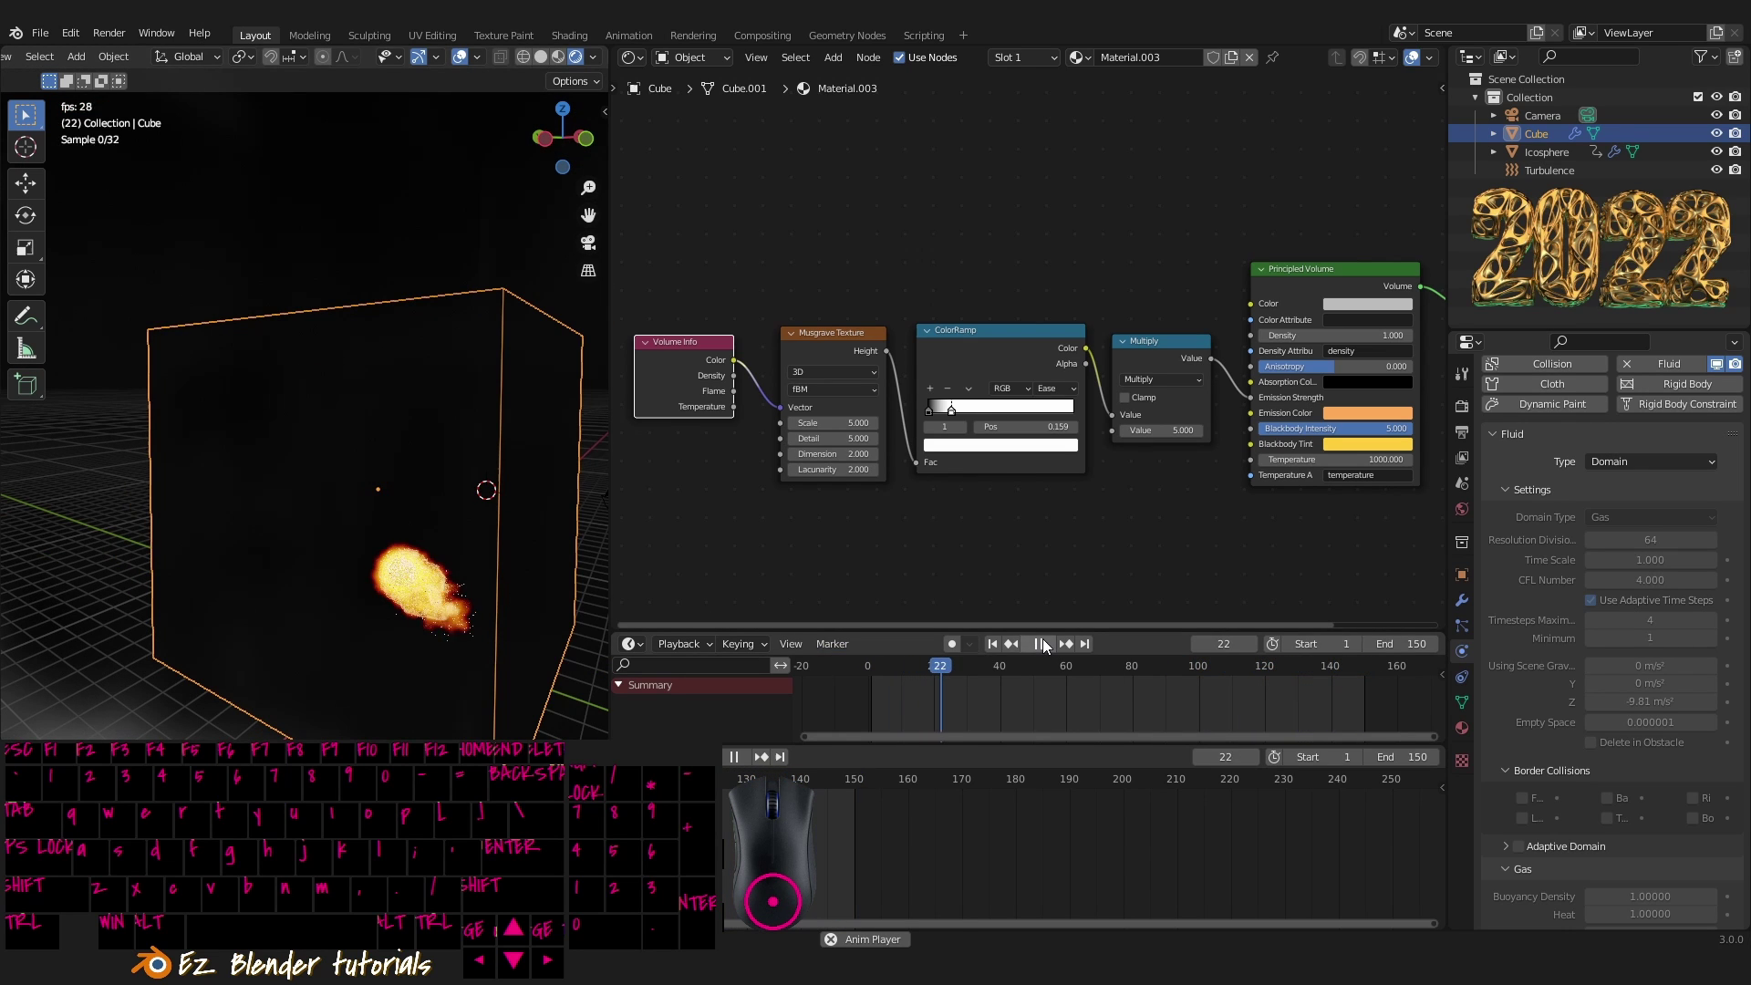
- Make the Blackbody Tint yellow and move the ColorRamp stop to 0.045
left_click_drag(1051, 648, 1388, 506)
middle_click(450, 548)
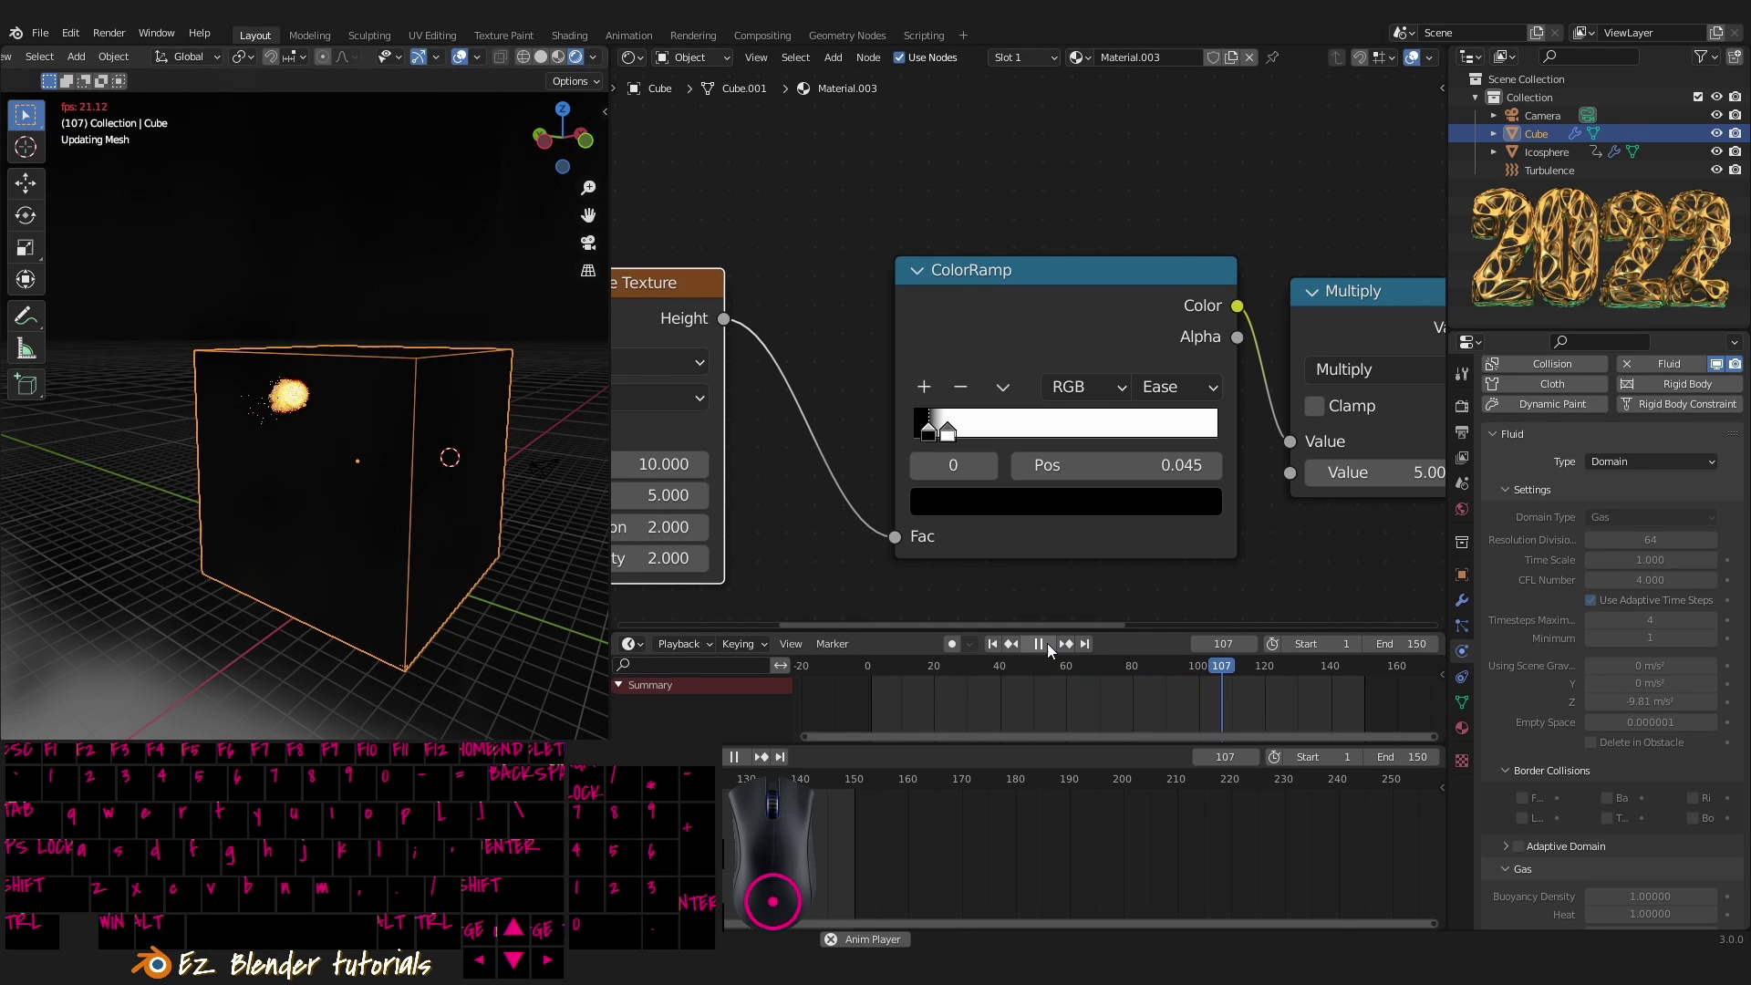
left_click_drag(1055, 649, 428, 410)
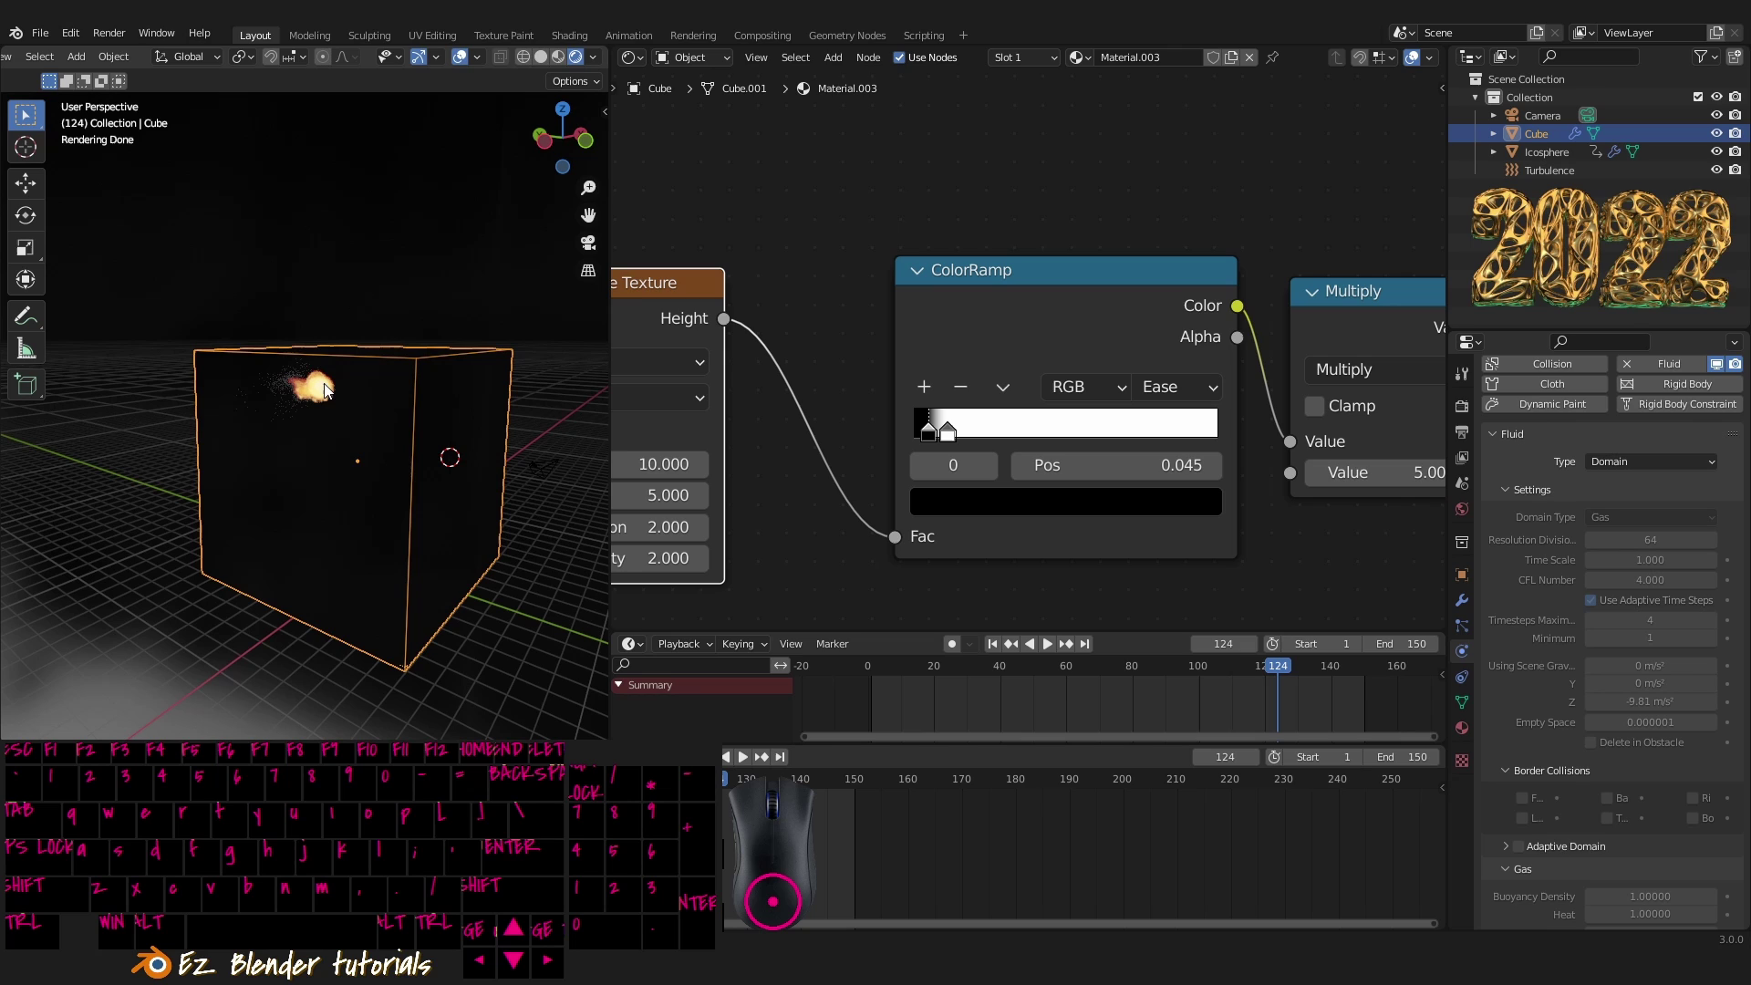
- Select the icosphere and create a new material for it in the Shader Editor
middle_click(329, 397)
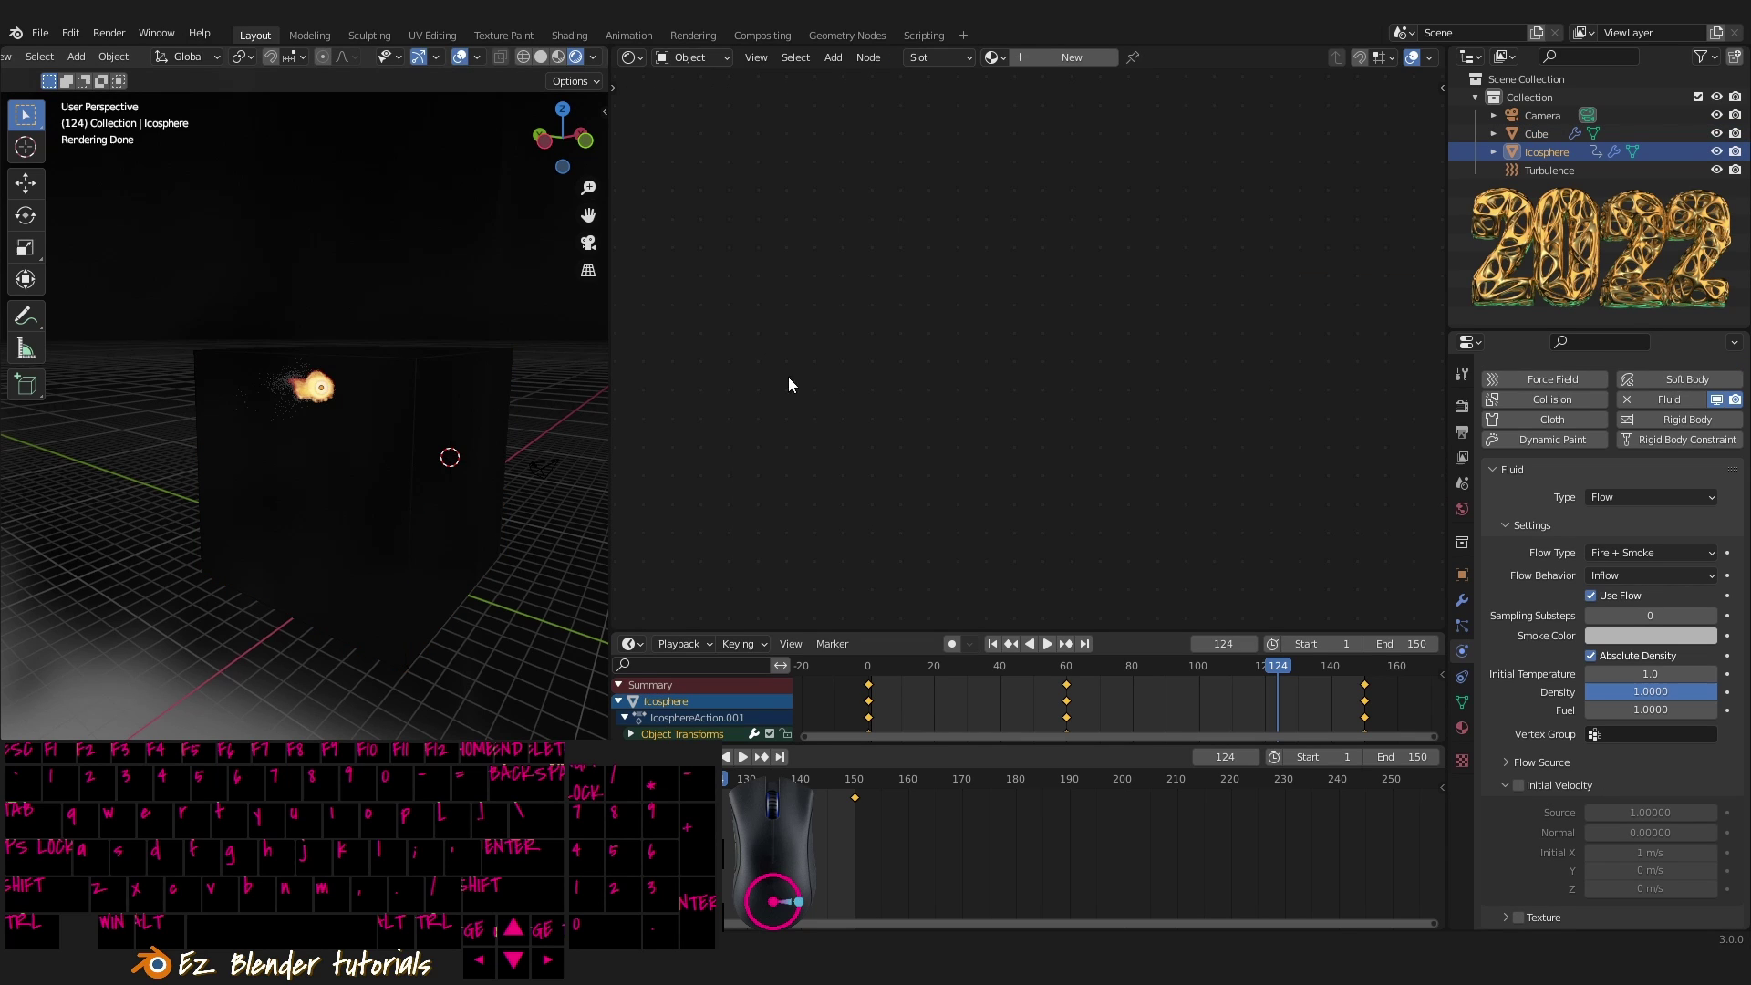
left_click_drag(1039, 275, 1068, 181)
left_click(1091, 64)
left_click_drag(1039, 374, 726, 332)
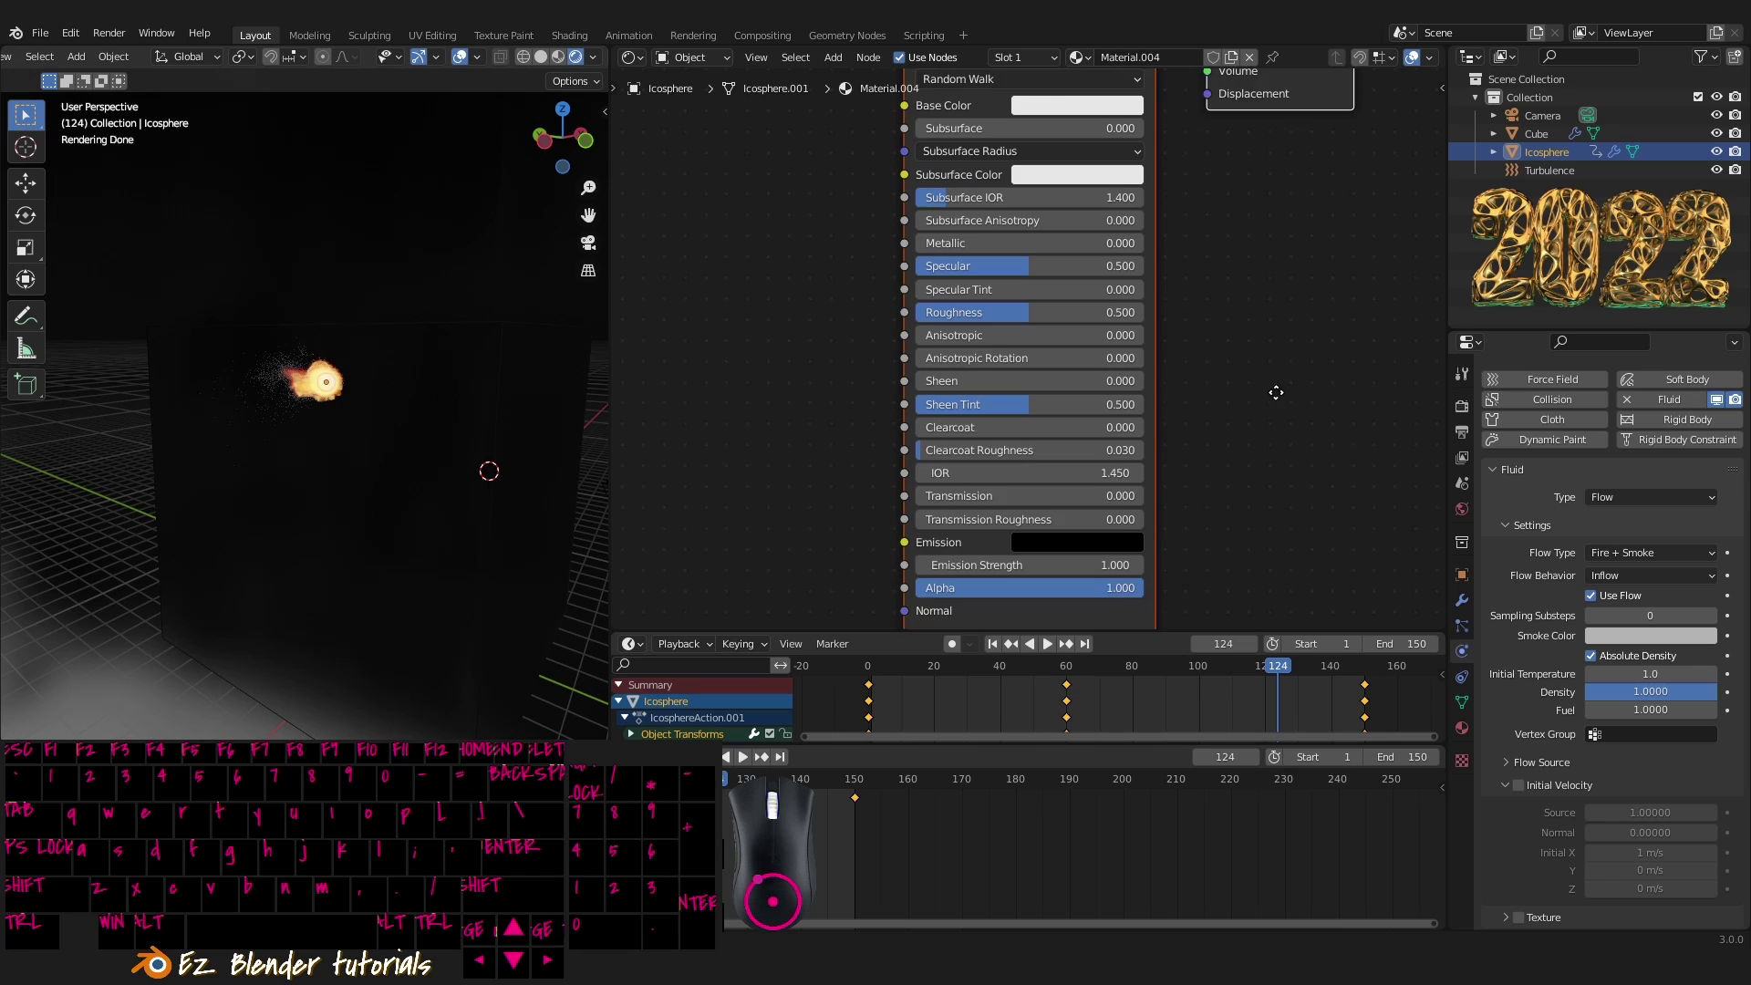
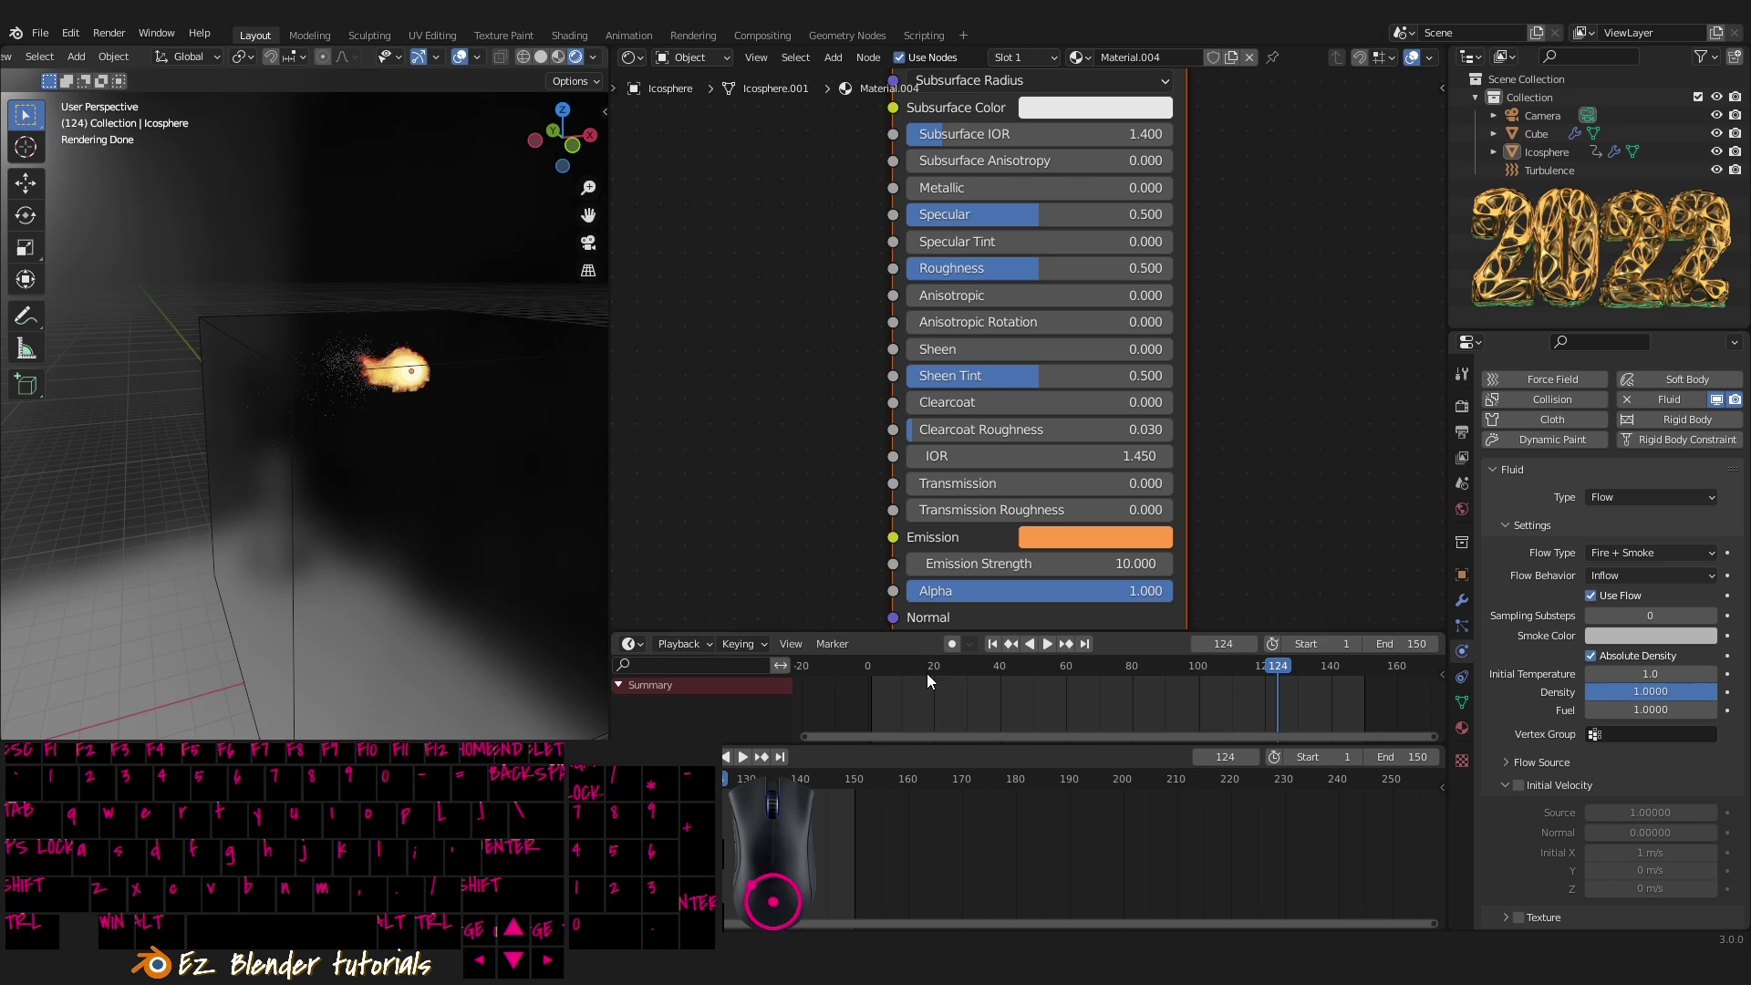
- Set the Principled BSDF Emission to orange with Emission Strength 10 and play the animation
left_click_drag(571, 447, 610, 511)
left_click(919, 705)
left_click_drag(1058, 651, 513, 554)
left_click_drag(458, 522, 499, 513)
middle_click(501, 544)
middle_click(516, 588)
middle_click(526, 603)
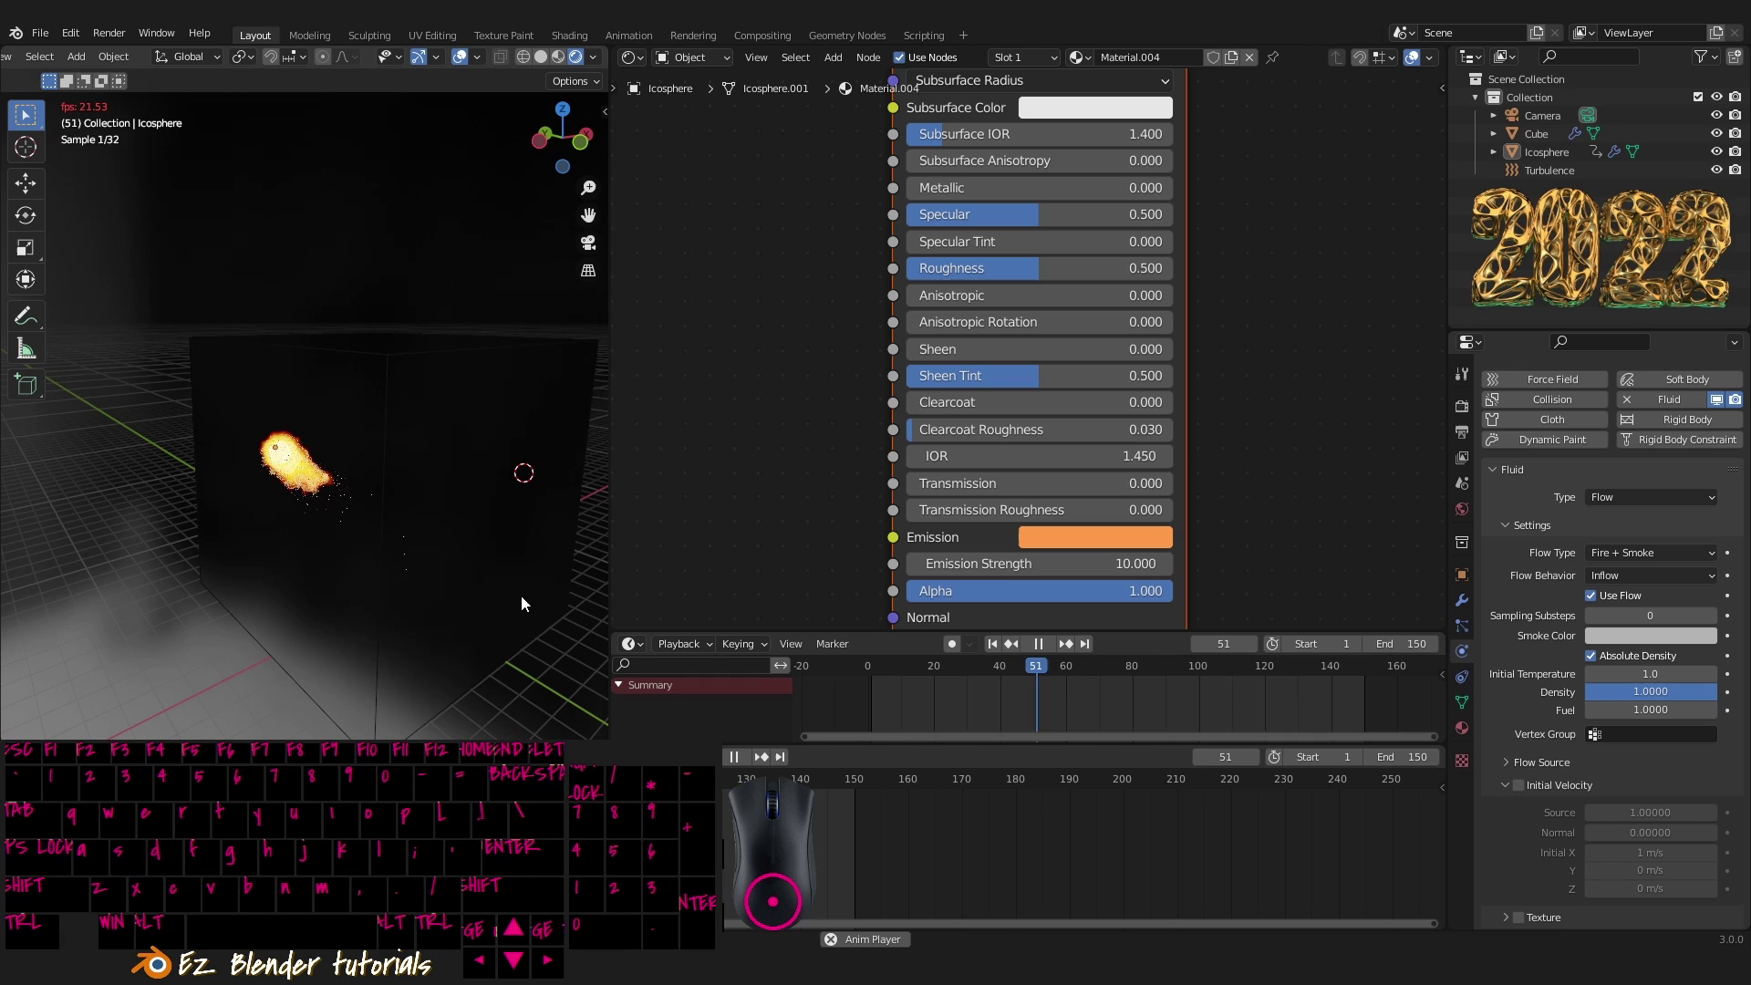
- Orbit around the smoke domain to watch the glowing fireball travel through it
left_click_drag(273, 541, 201, 516)
left_click_drag(364, 575, 474, 596)
left_click_drag(461, 598, 381, 581)
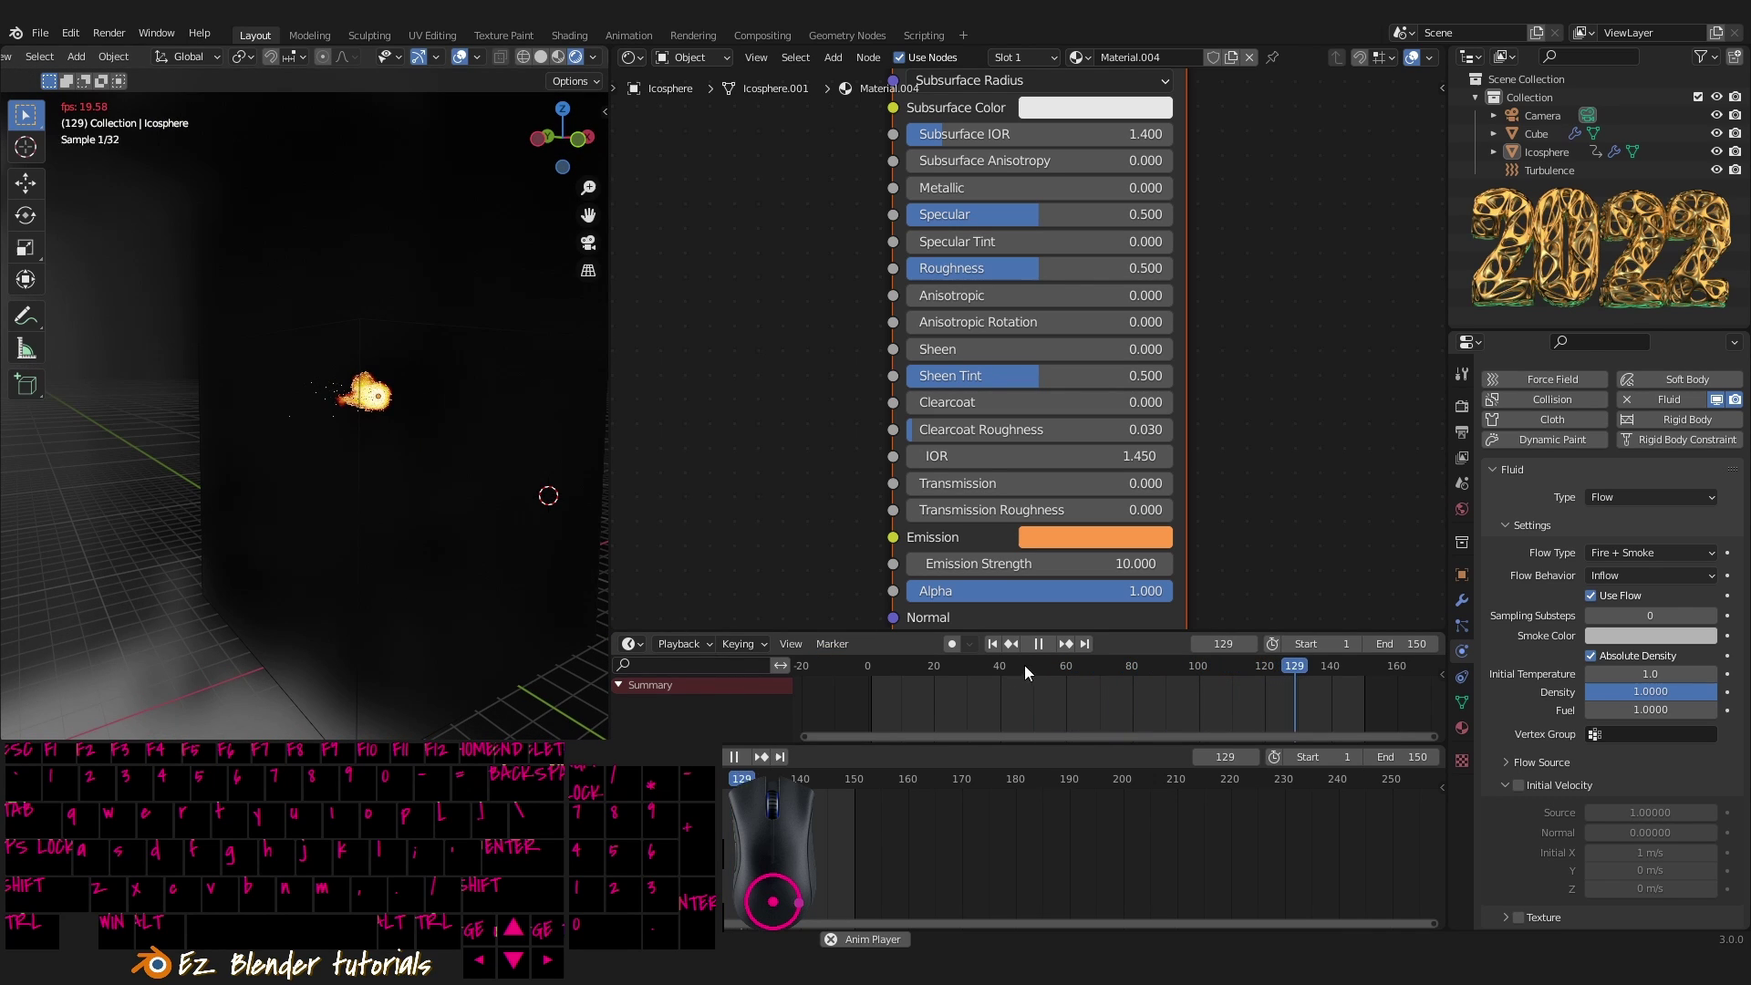
left_click_drag(1053, 651, 823, 448)
left_click_drag(283, 506, 391, 514)
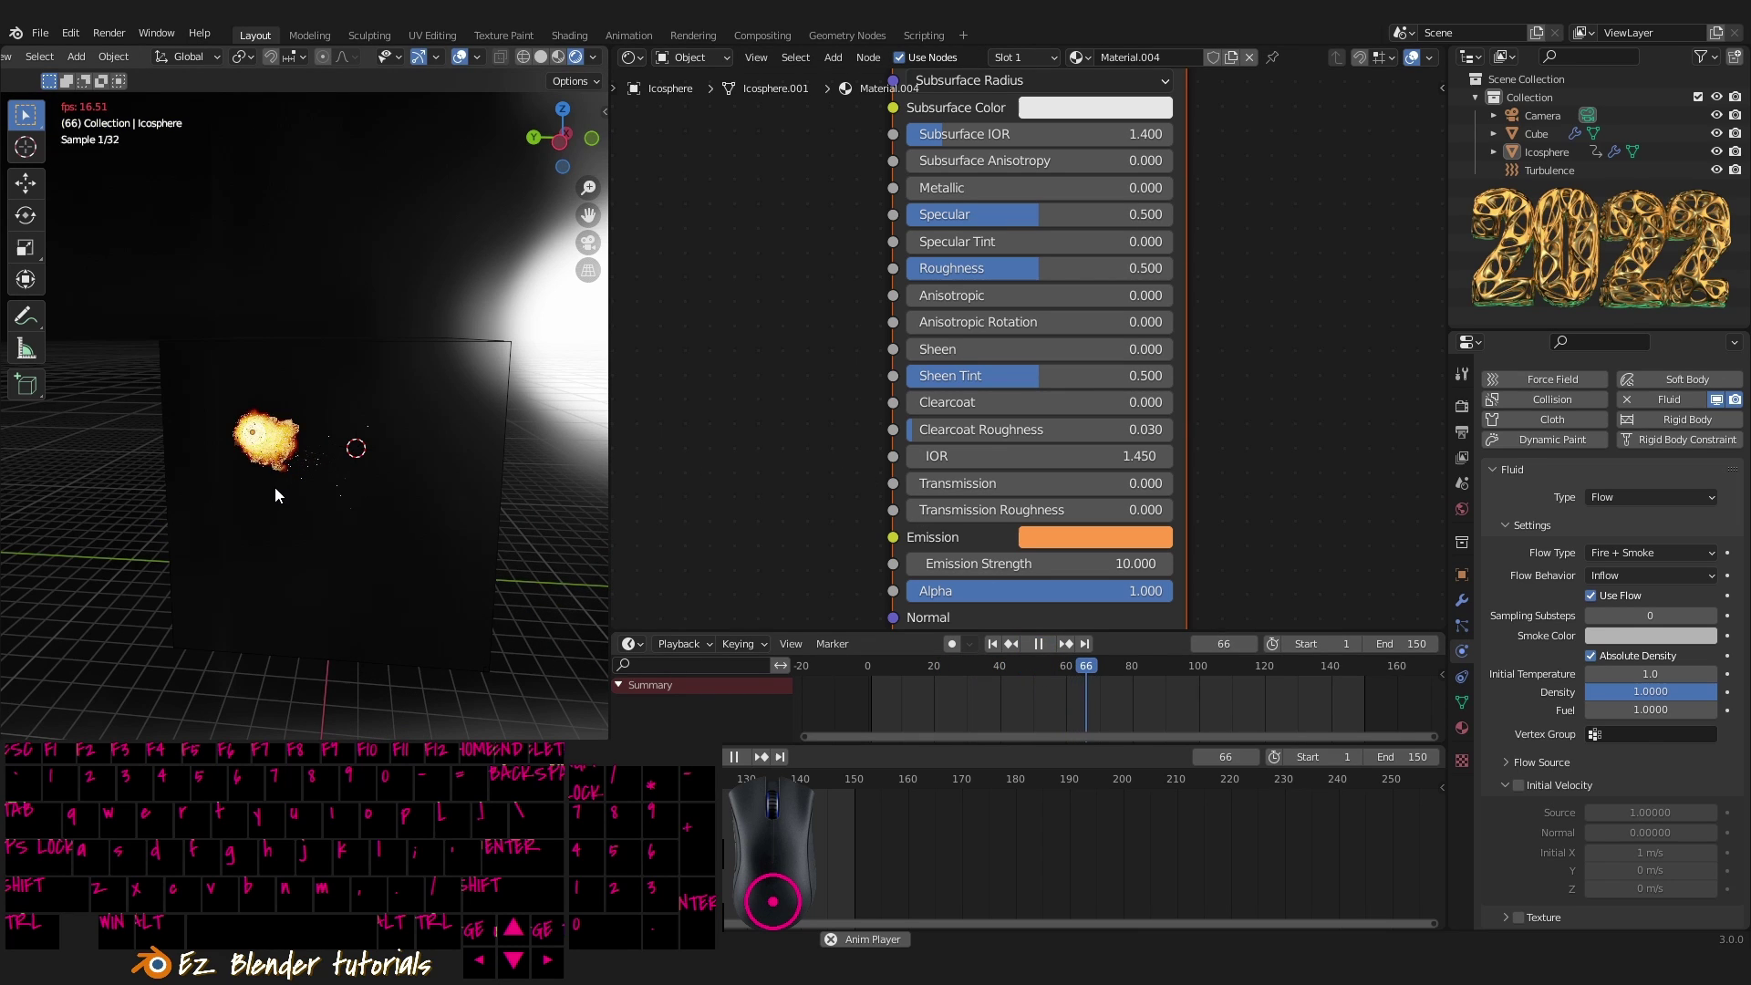
middle_click(350, 491)
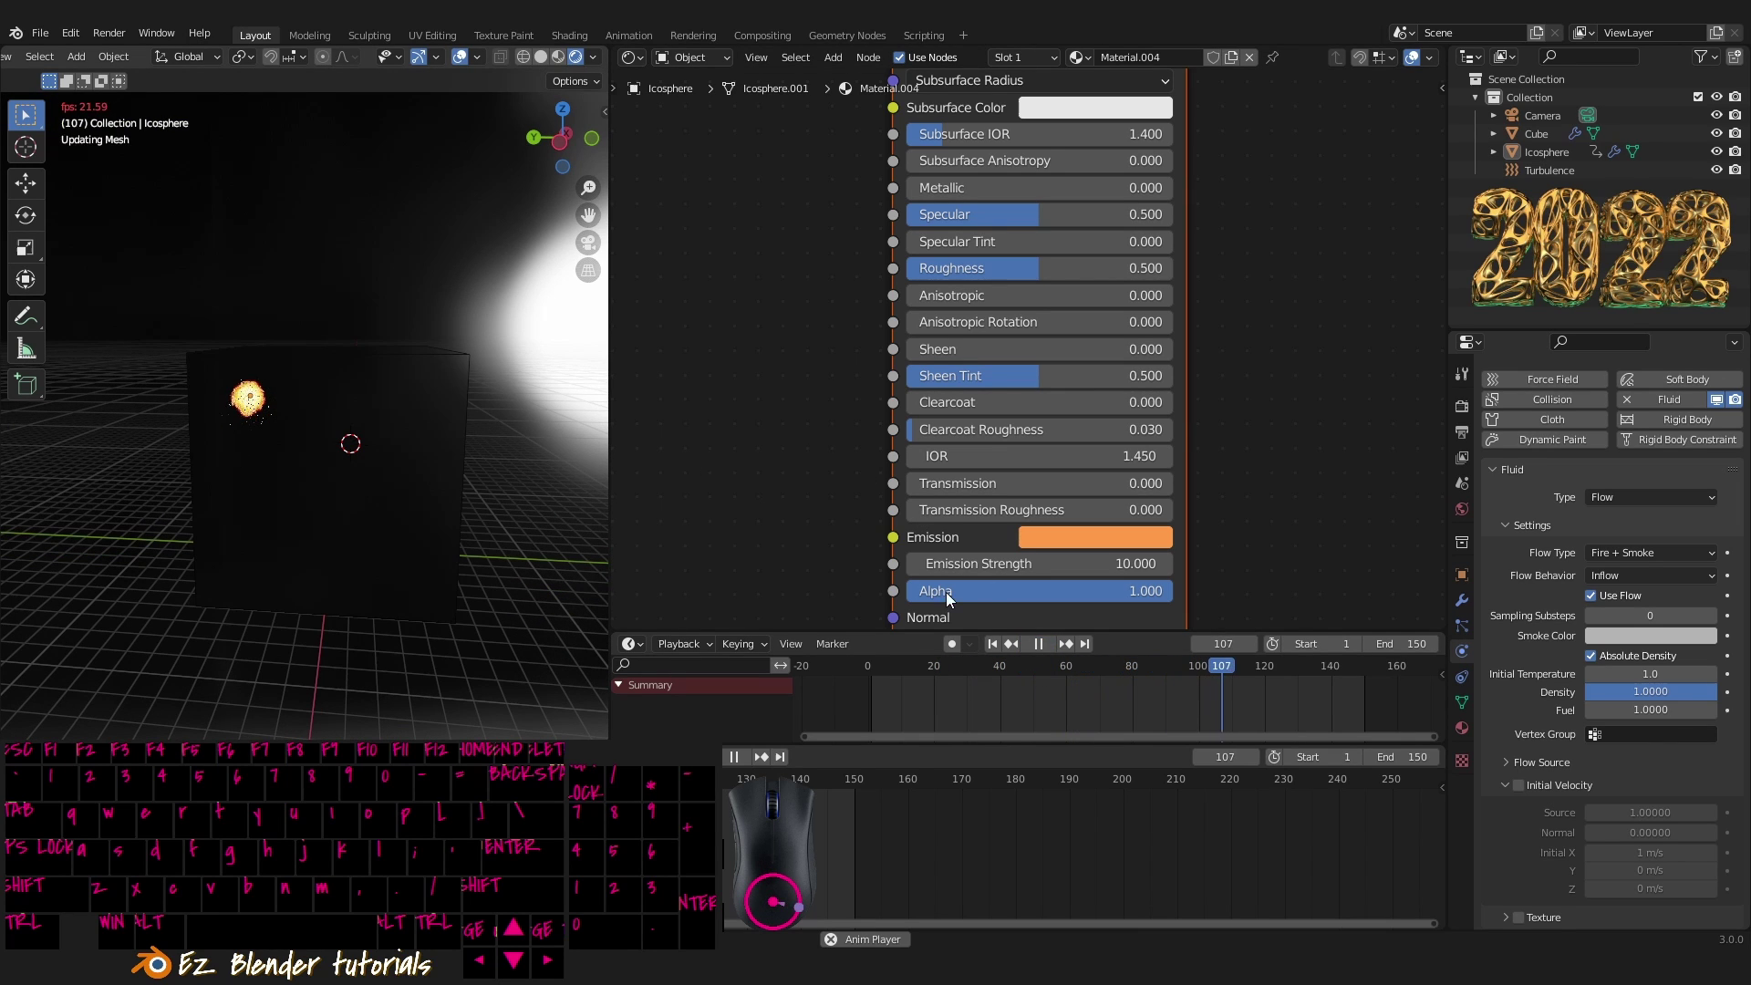
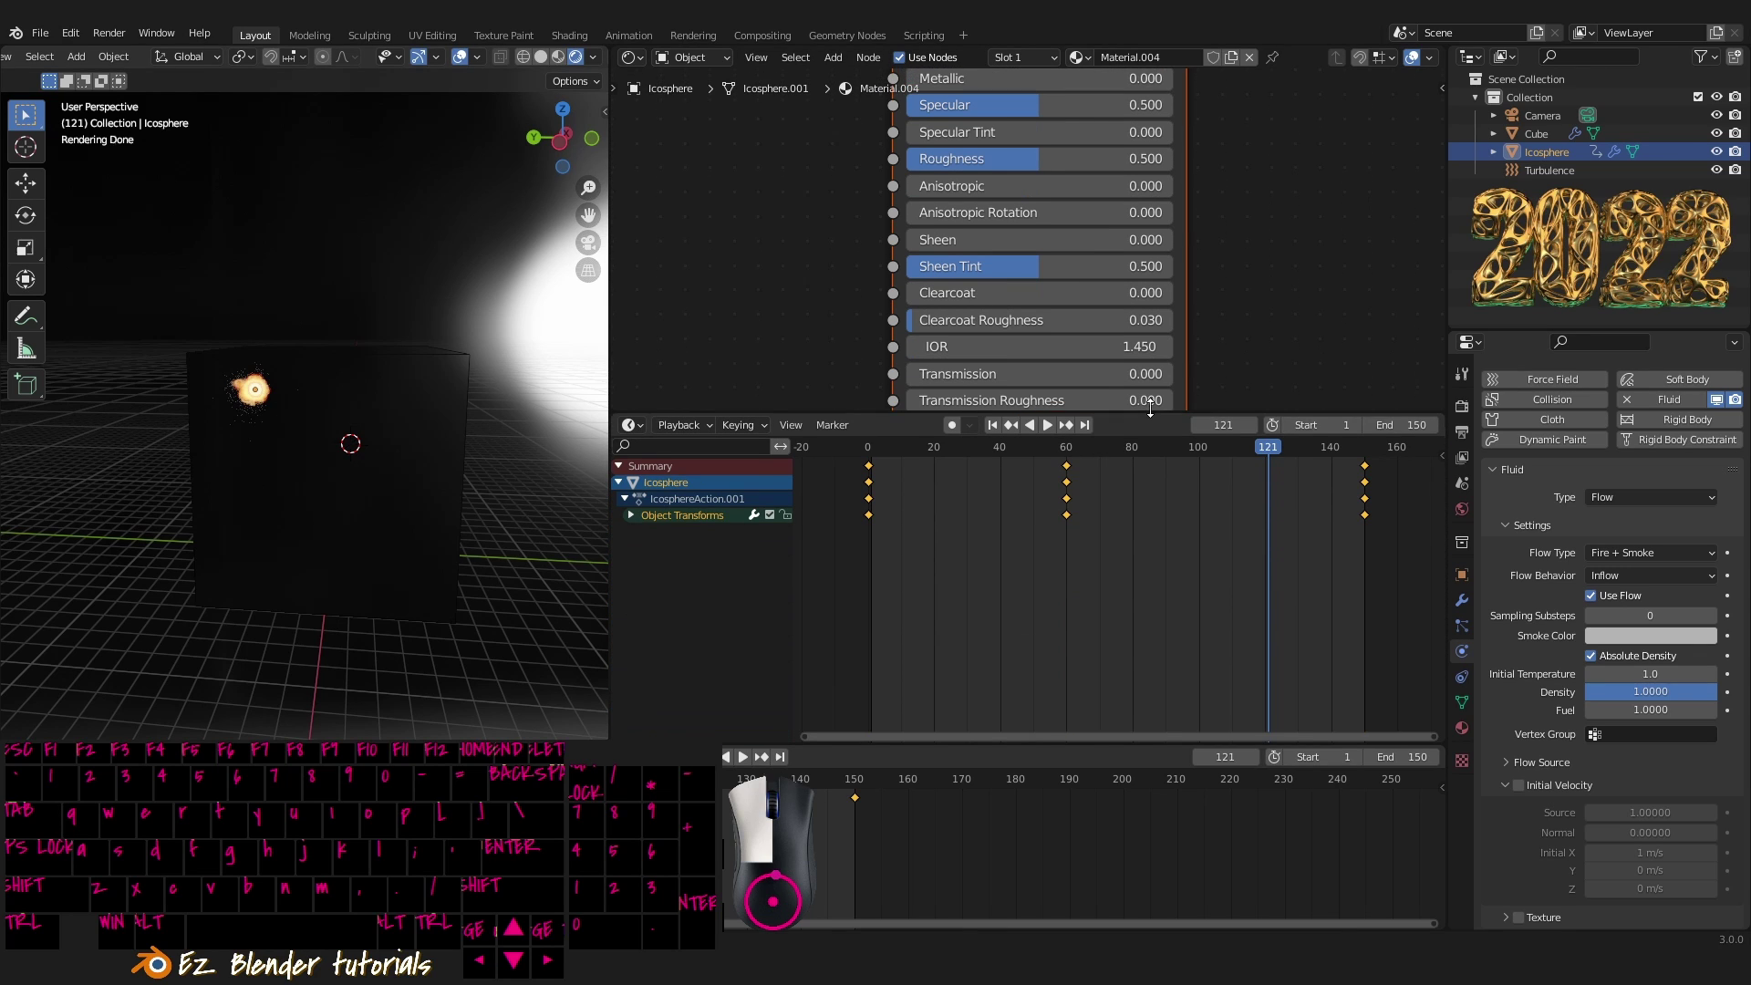
- Shift the icosphere's middle keyframes to frame 20 in the Dope Sheet and play back the result
right_click(1071, 471)
key("g")
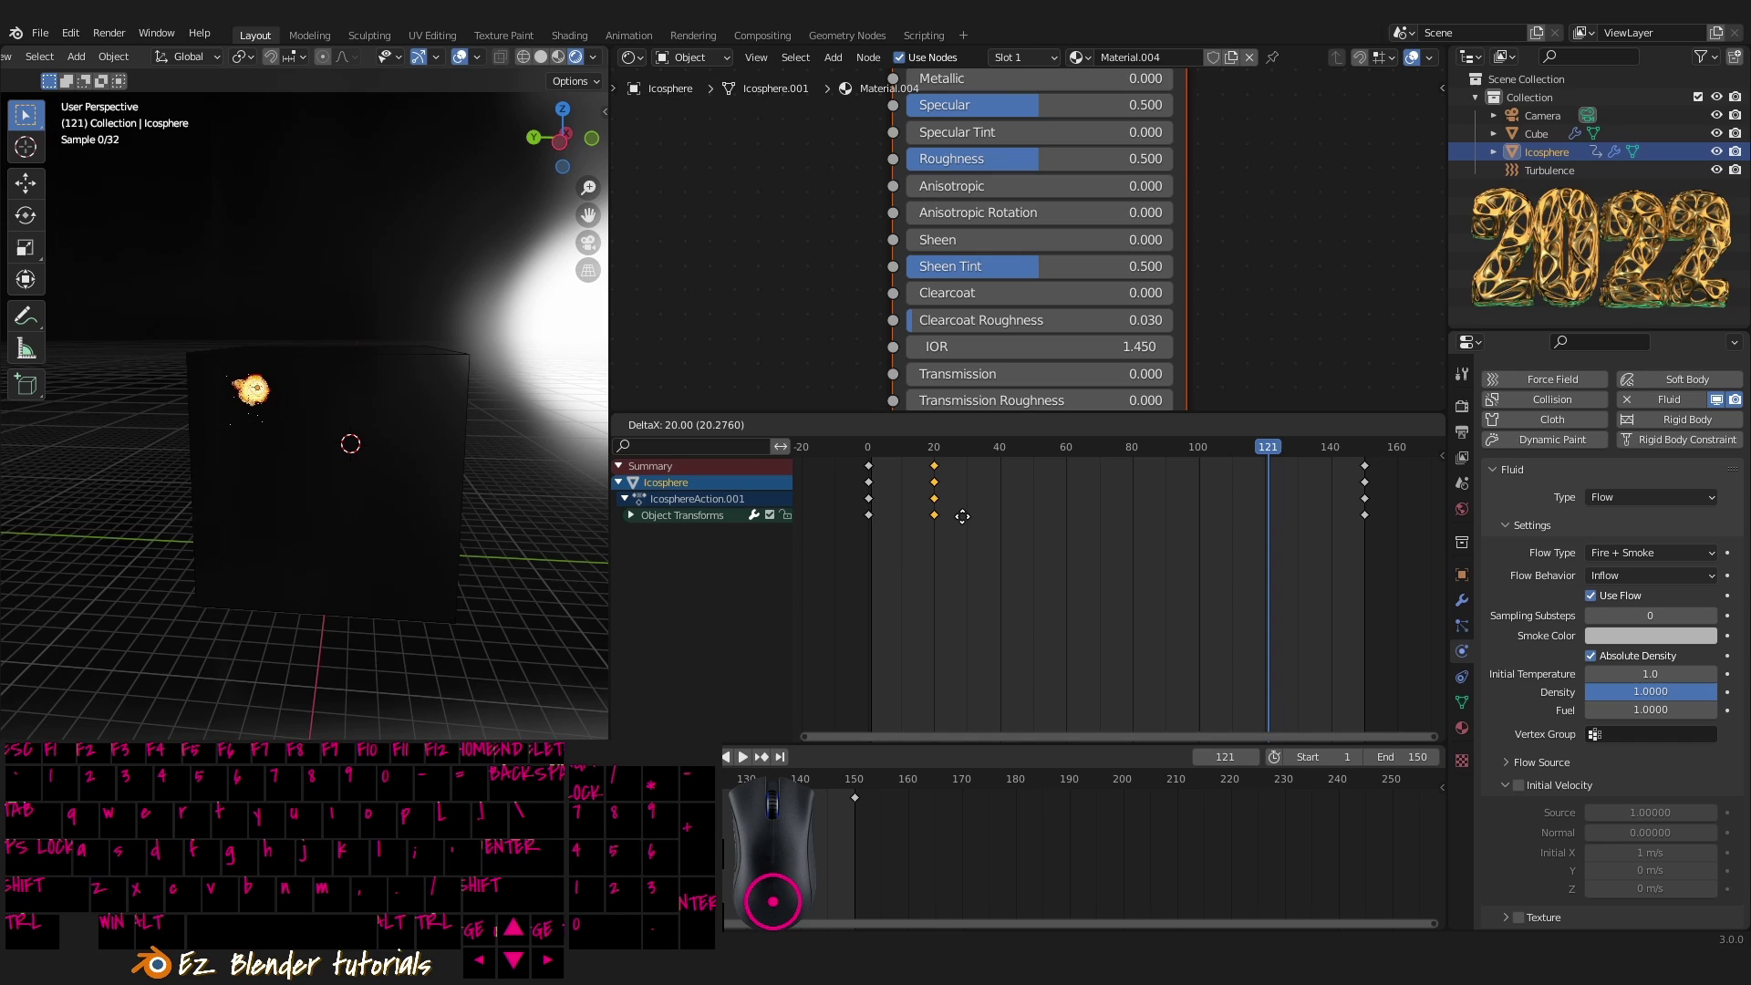
left_click_drag(968, 523, 958, 469)
left_click_drag(936, 453, 855, 454)
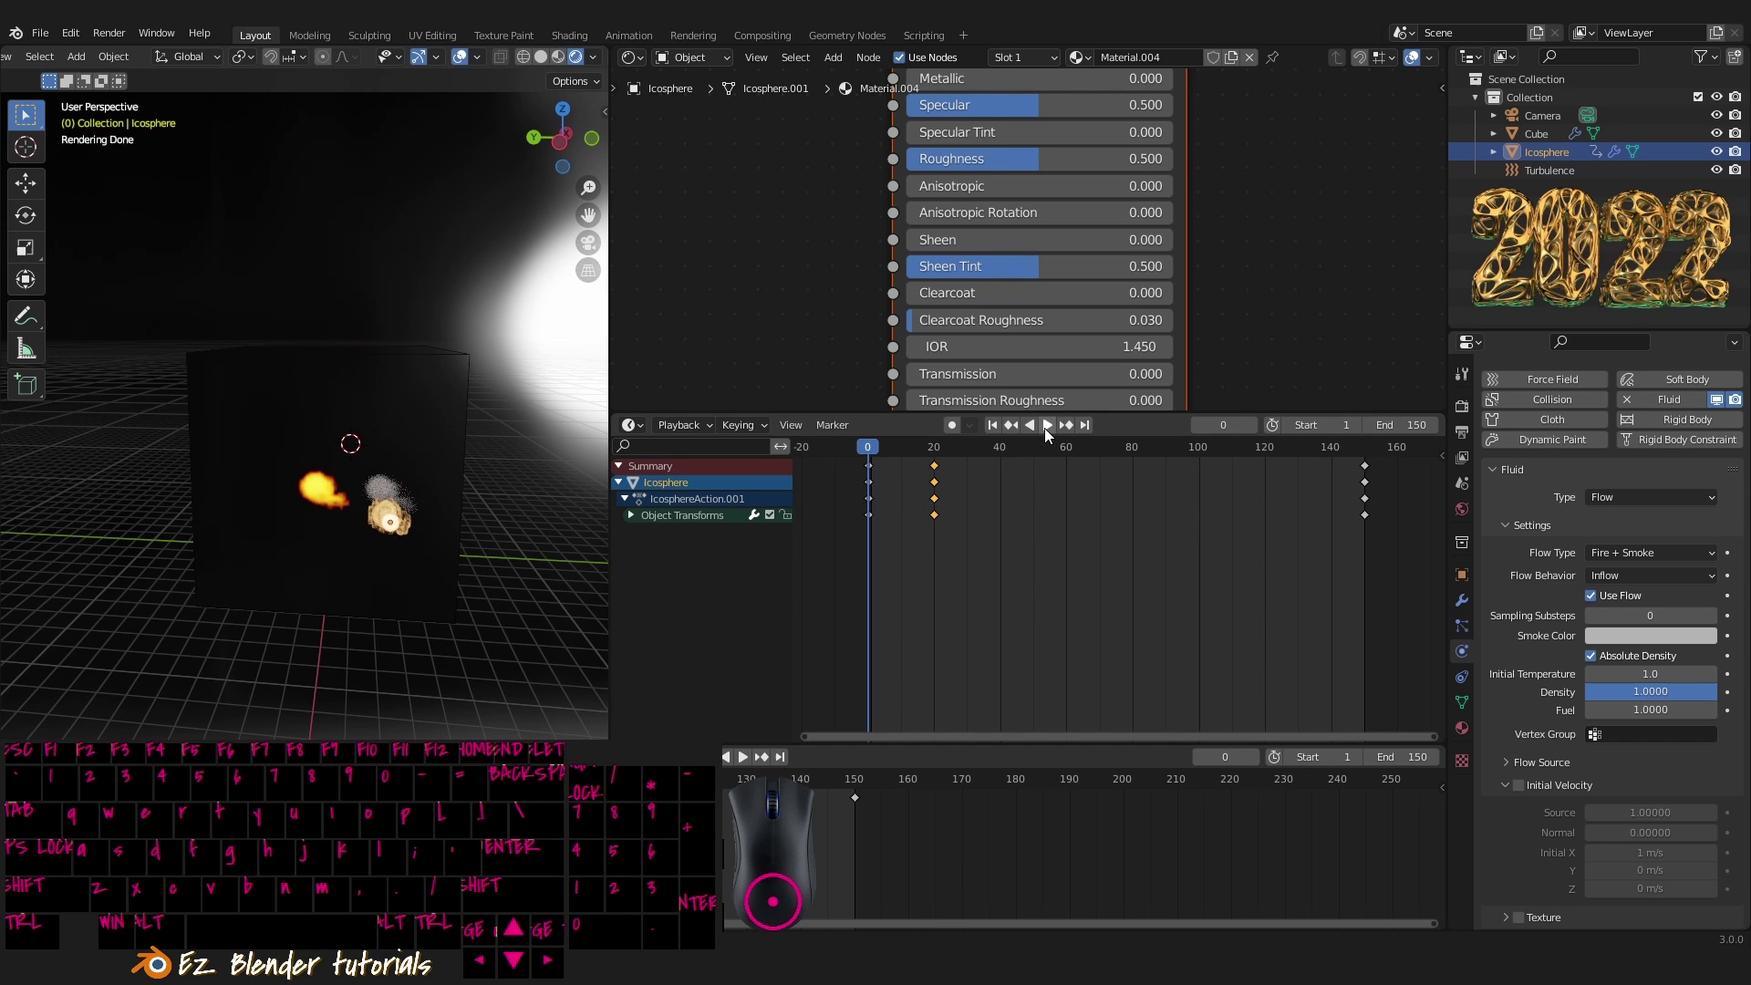
left_click(1050, 432)
left_click_drag(1044, 431, 850, 478)
left_click_drag(1033, 460, 1071, 476)
left_click_drag(346, 455, 259, 477)
left_click_drag(369, 428, 365, 435)
left_click_drag(317, 435, 455, 443)
- Insert an extra transform keyframe for the icosphere at frame 60
key("n")
key("g")
left_click_drag(345, 528, 270, 498)
key("g")
left_click(347, 607)
key("i")
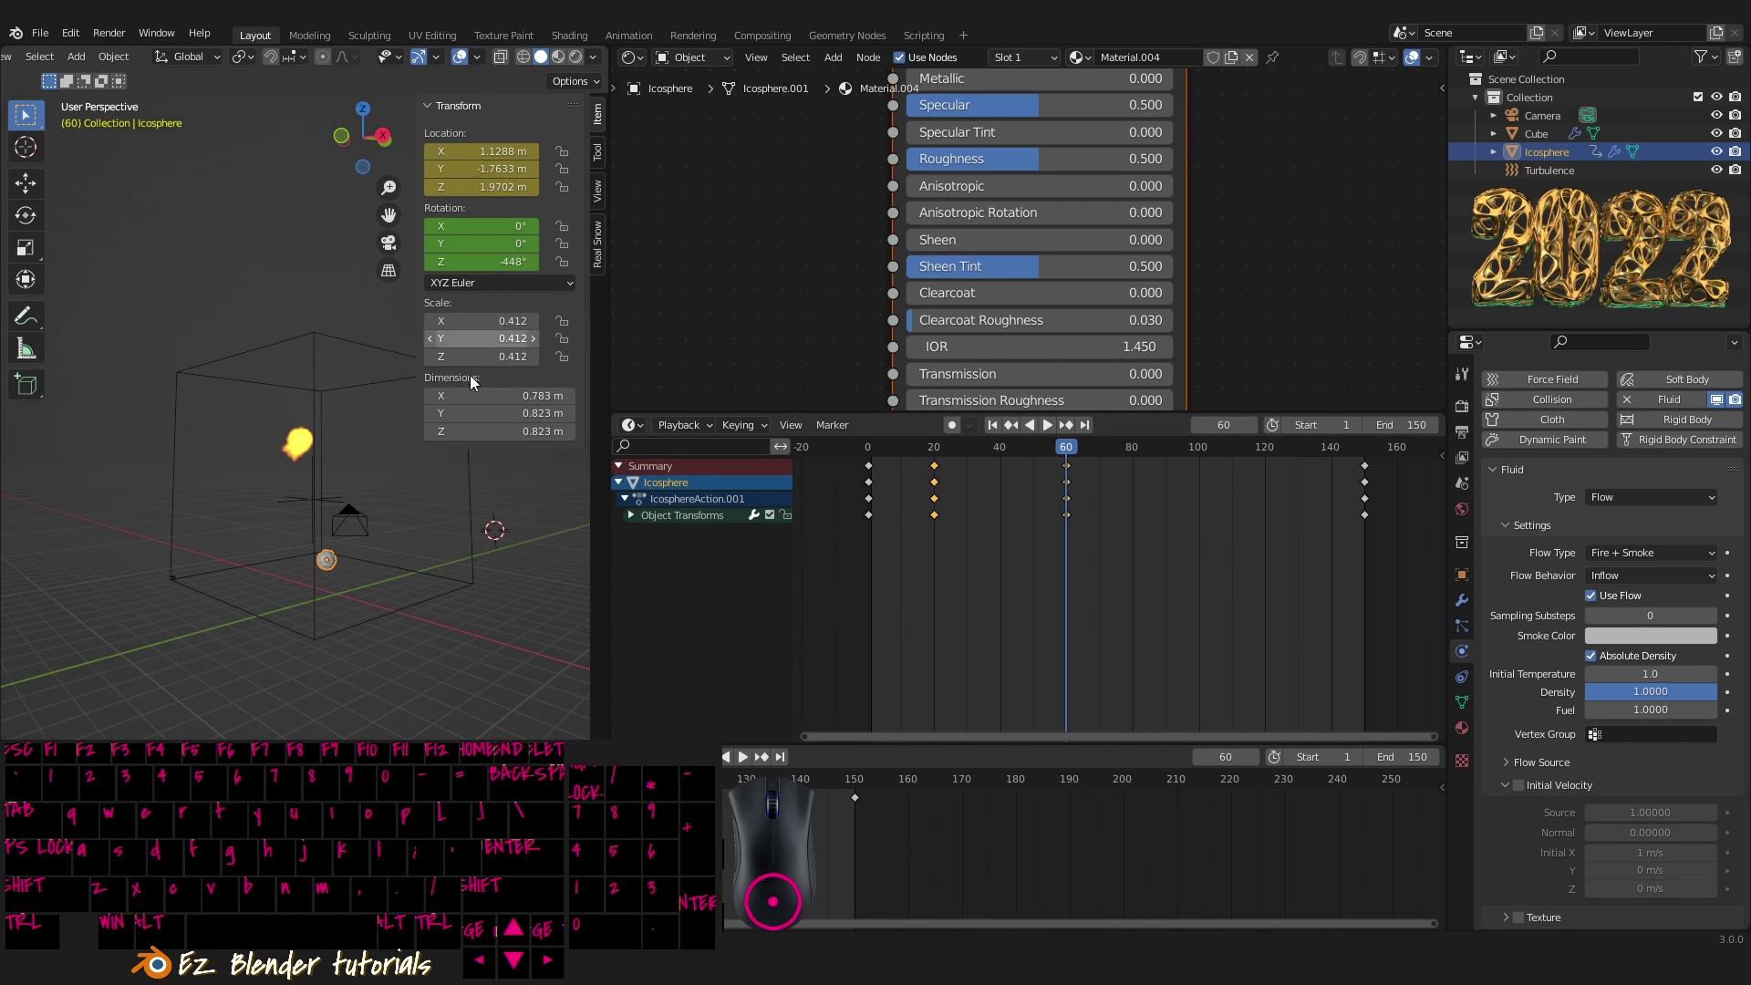
left_click_drag(346, 570, 400, 573)
left_click_drag(381, 554, 357, 565)
left_click_drag(362, 564, 932, 568)
- Move the icosphere's last keyframes from frame 150 toward frame 100
left_click_drag(1074, 451, 856, 453)
left_click(1059, 430)
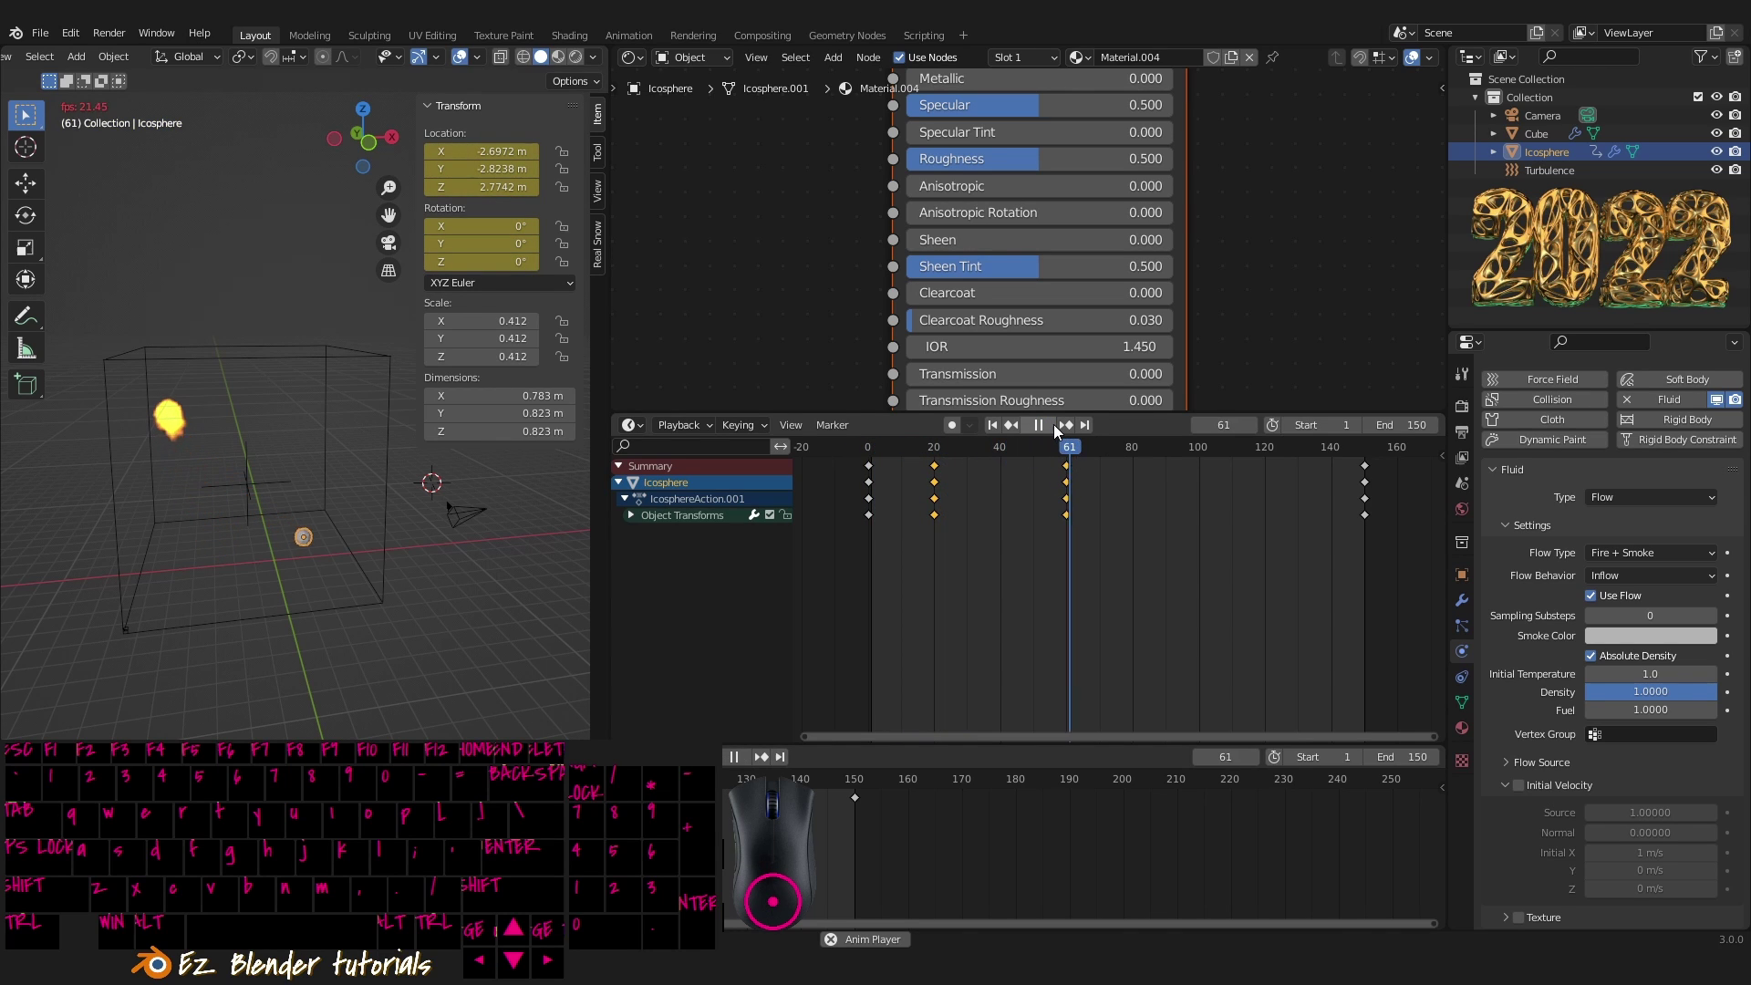
left_click_drag(1060, 431, 1205, 443)
left_click_drag(1208, 465, 1105, 472)
left_click(1373, 501)
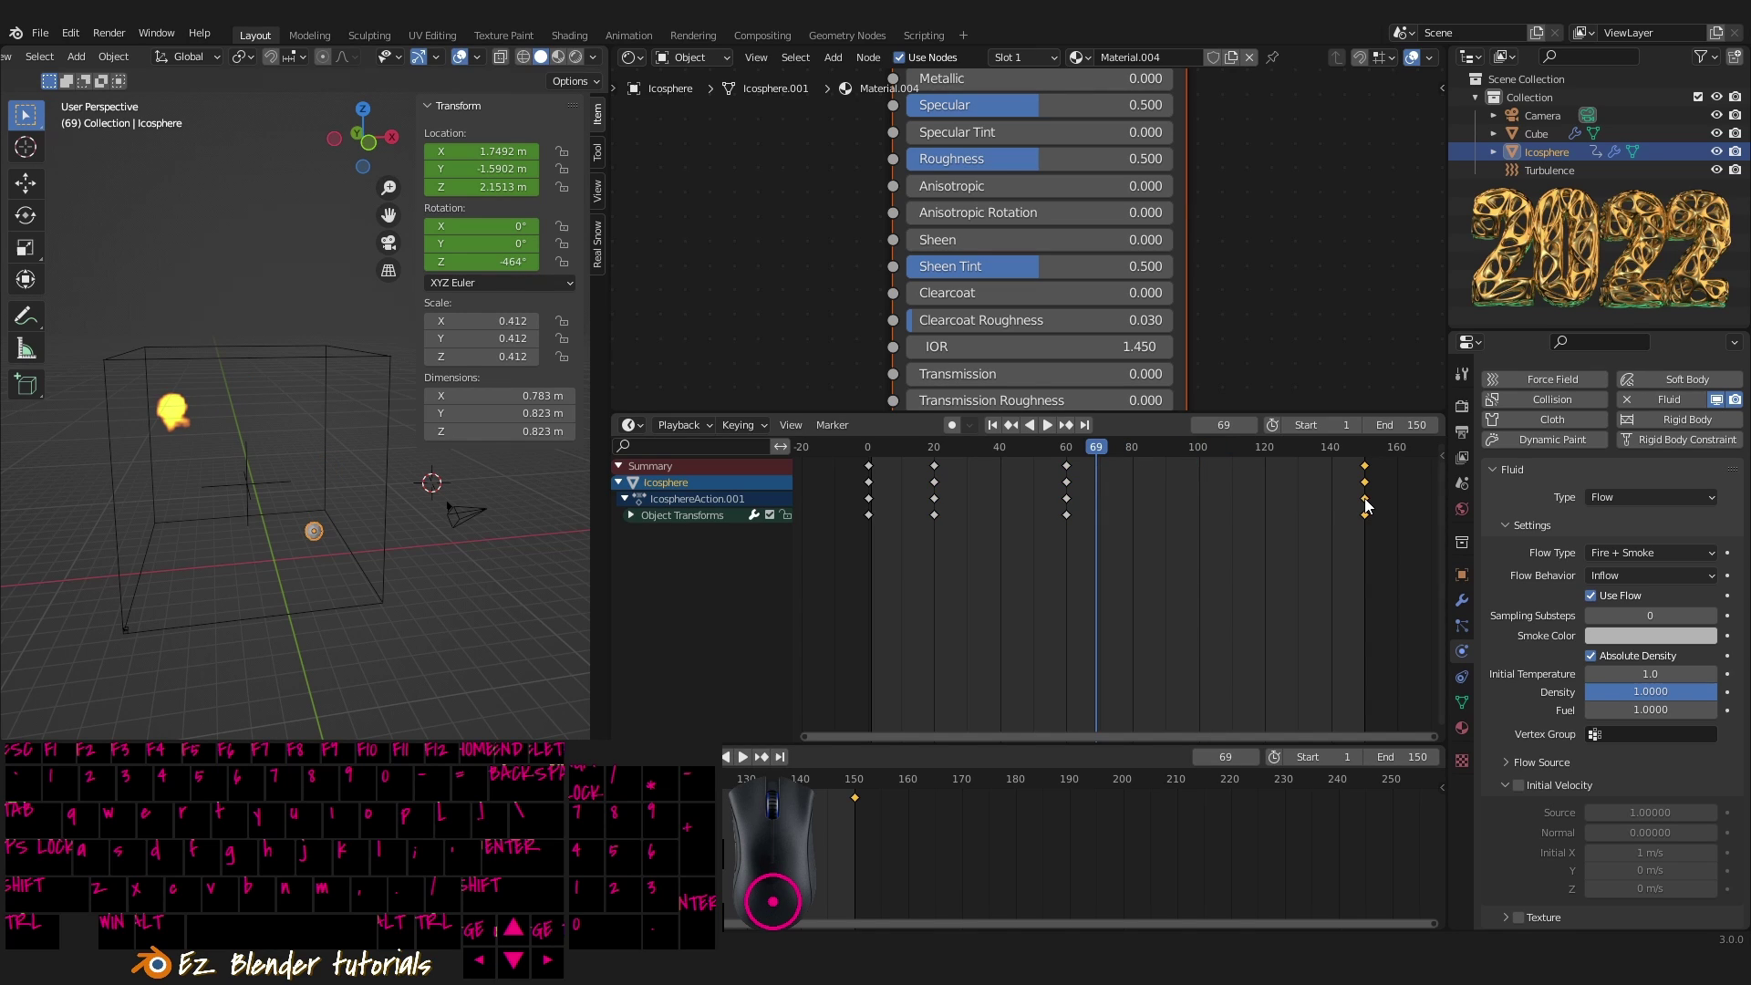
key("g")
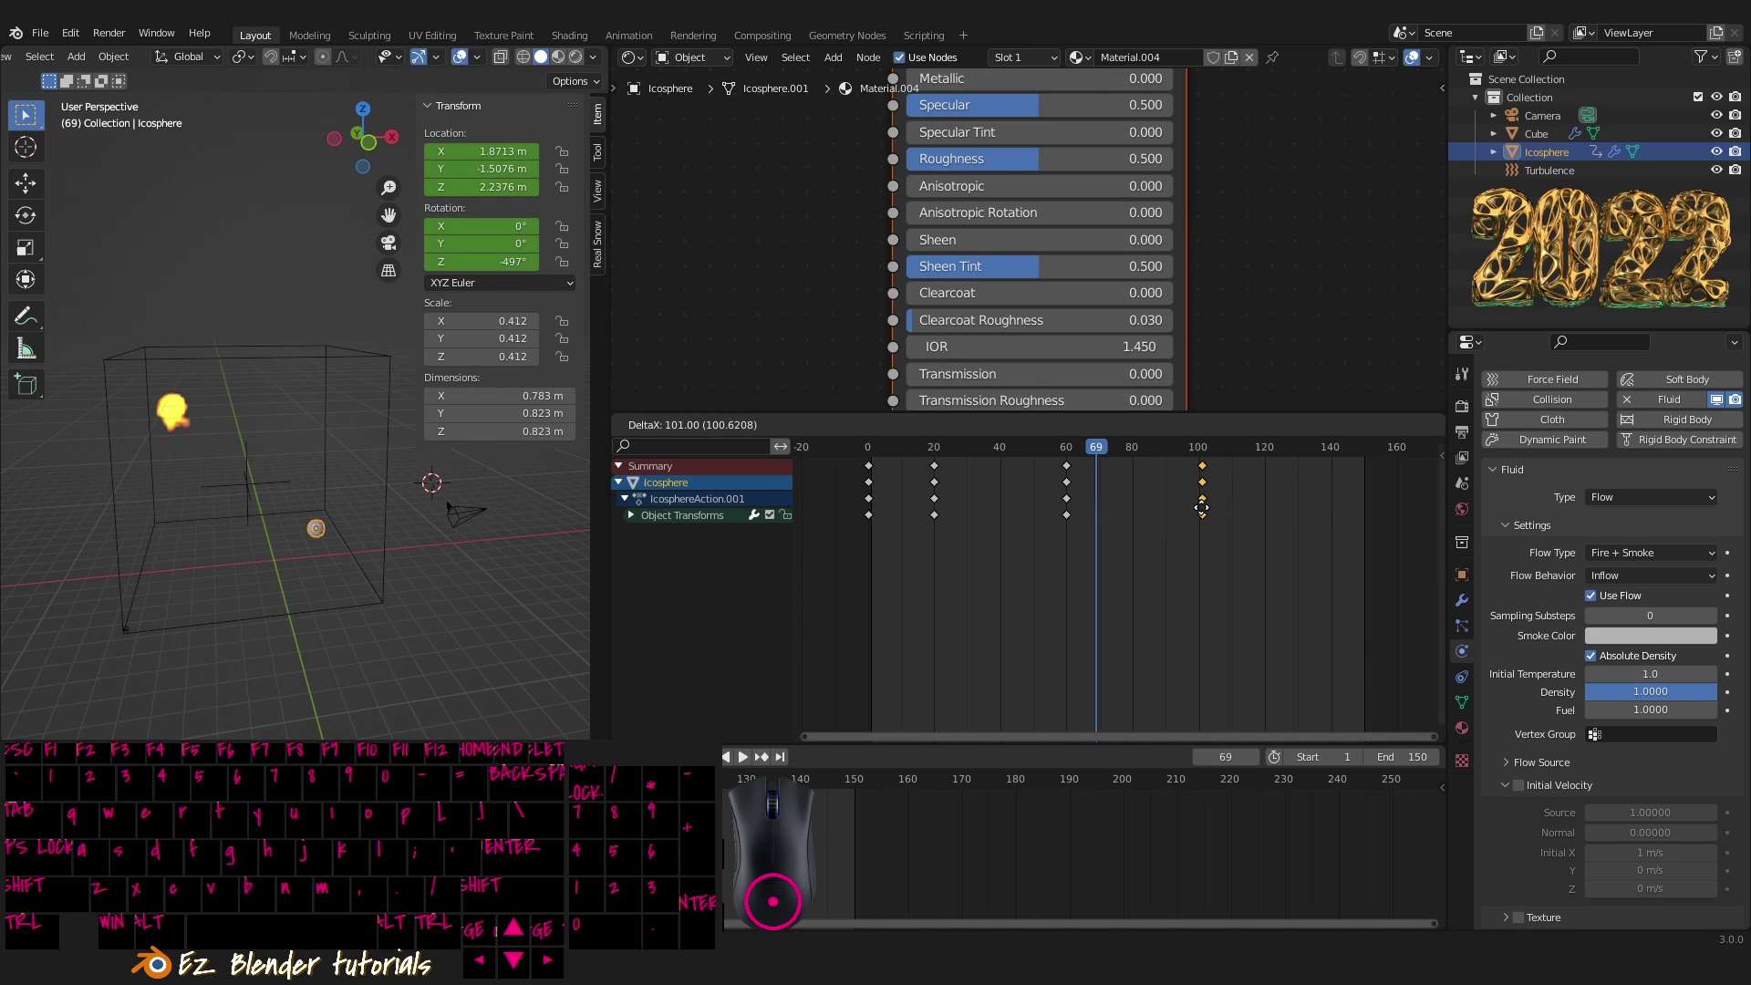
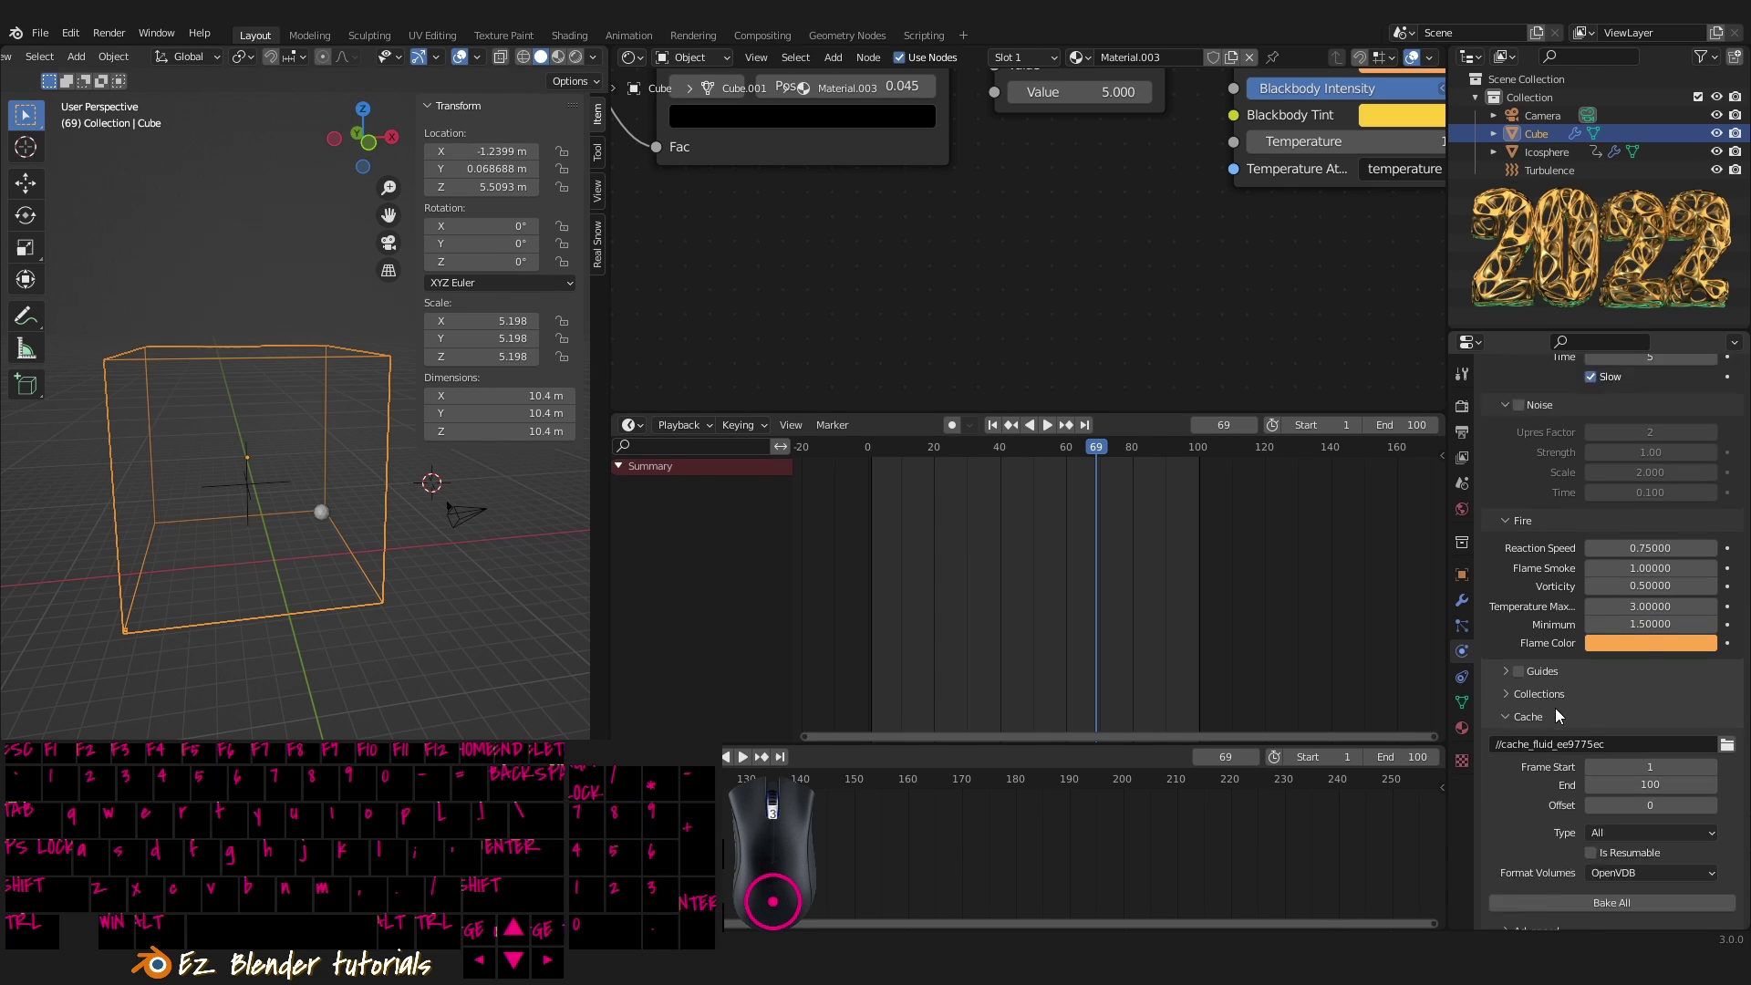
- Widen the 3D Viewport, orbit around the domain box and play the rebaked 1–100 simulation
left_click(1654, 853)
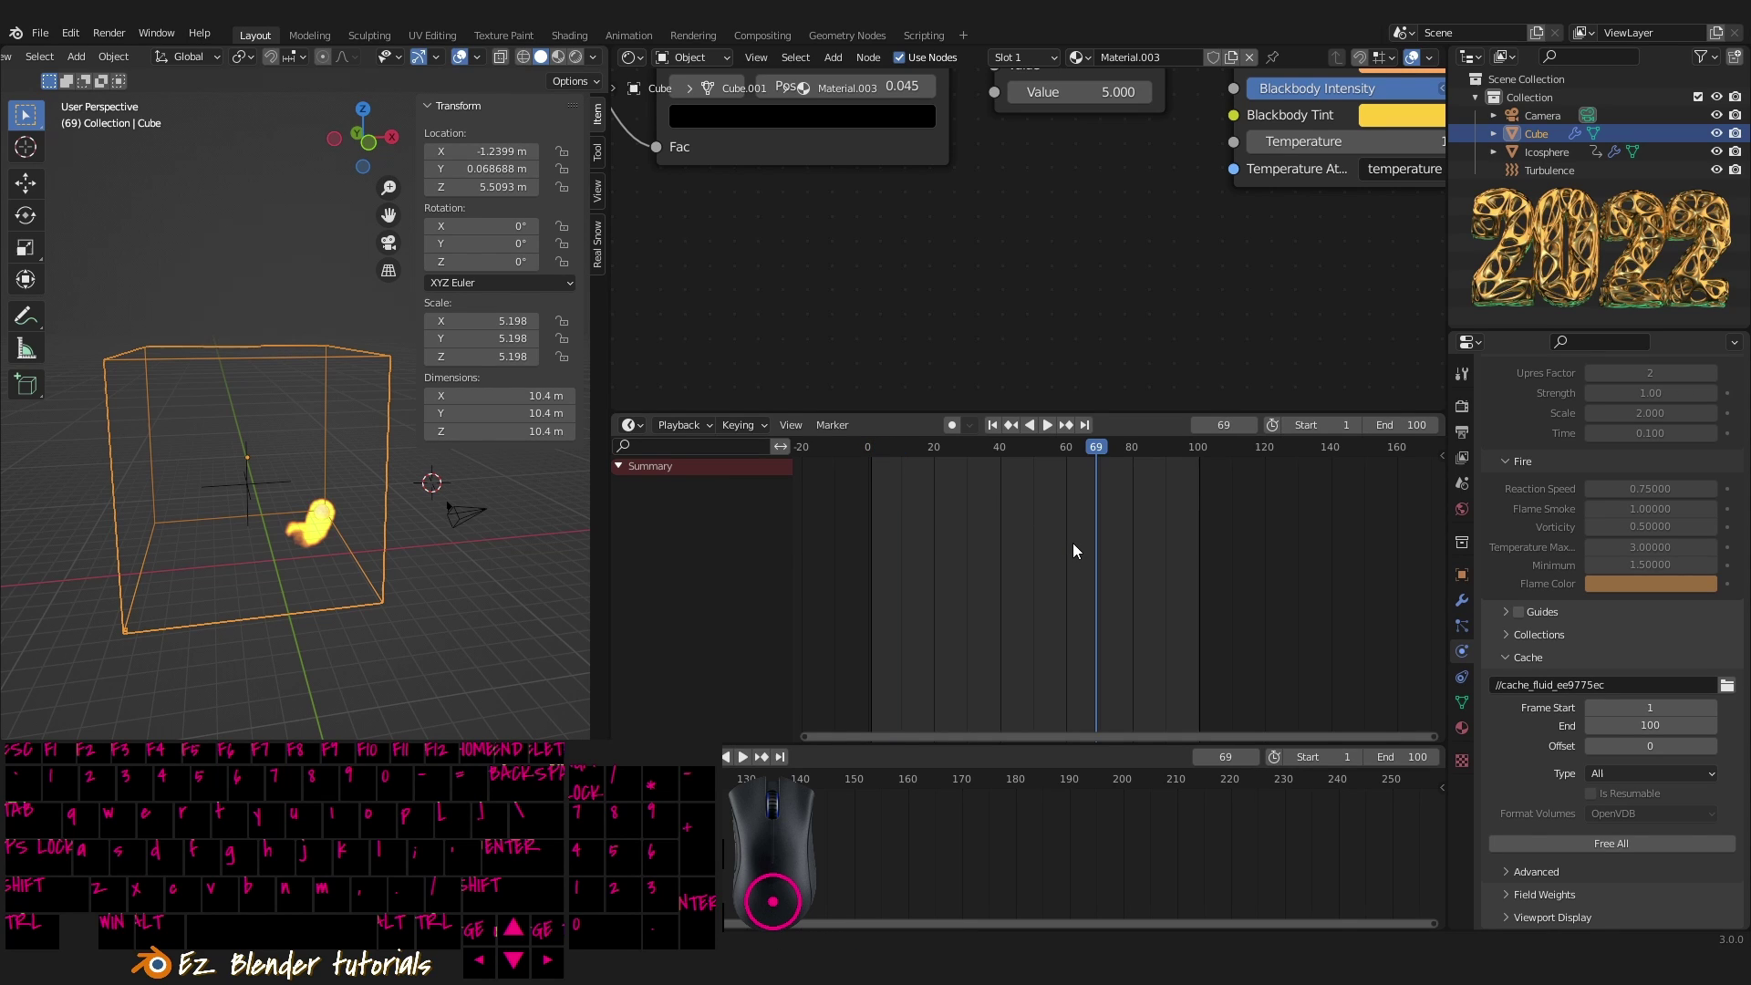
left_click_drag(879, 463, 951, 478)
left_click_drag(1059, 434, 429, 534)
left_click_drag(222, 546, 311, 568)
middle_click(337, 551)
middle_click(300, 544)
left_click_drag(302, 544, 309, 566)
middle_click(321, 558)
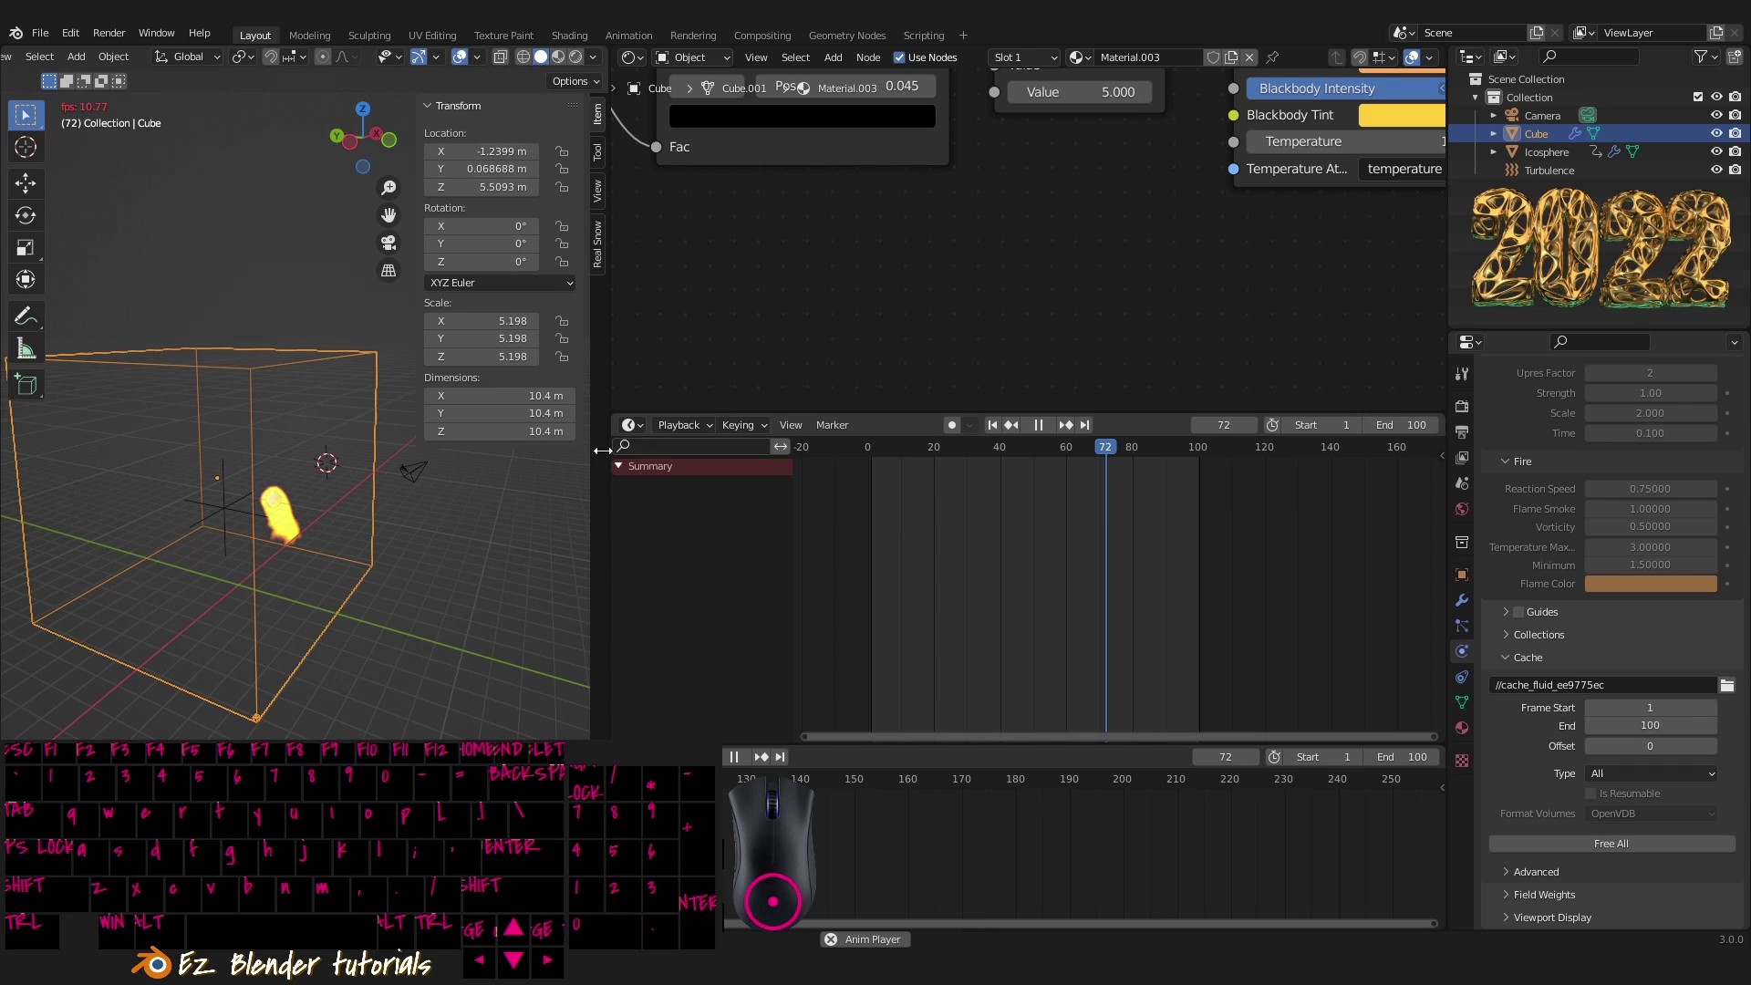
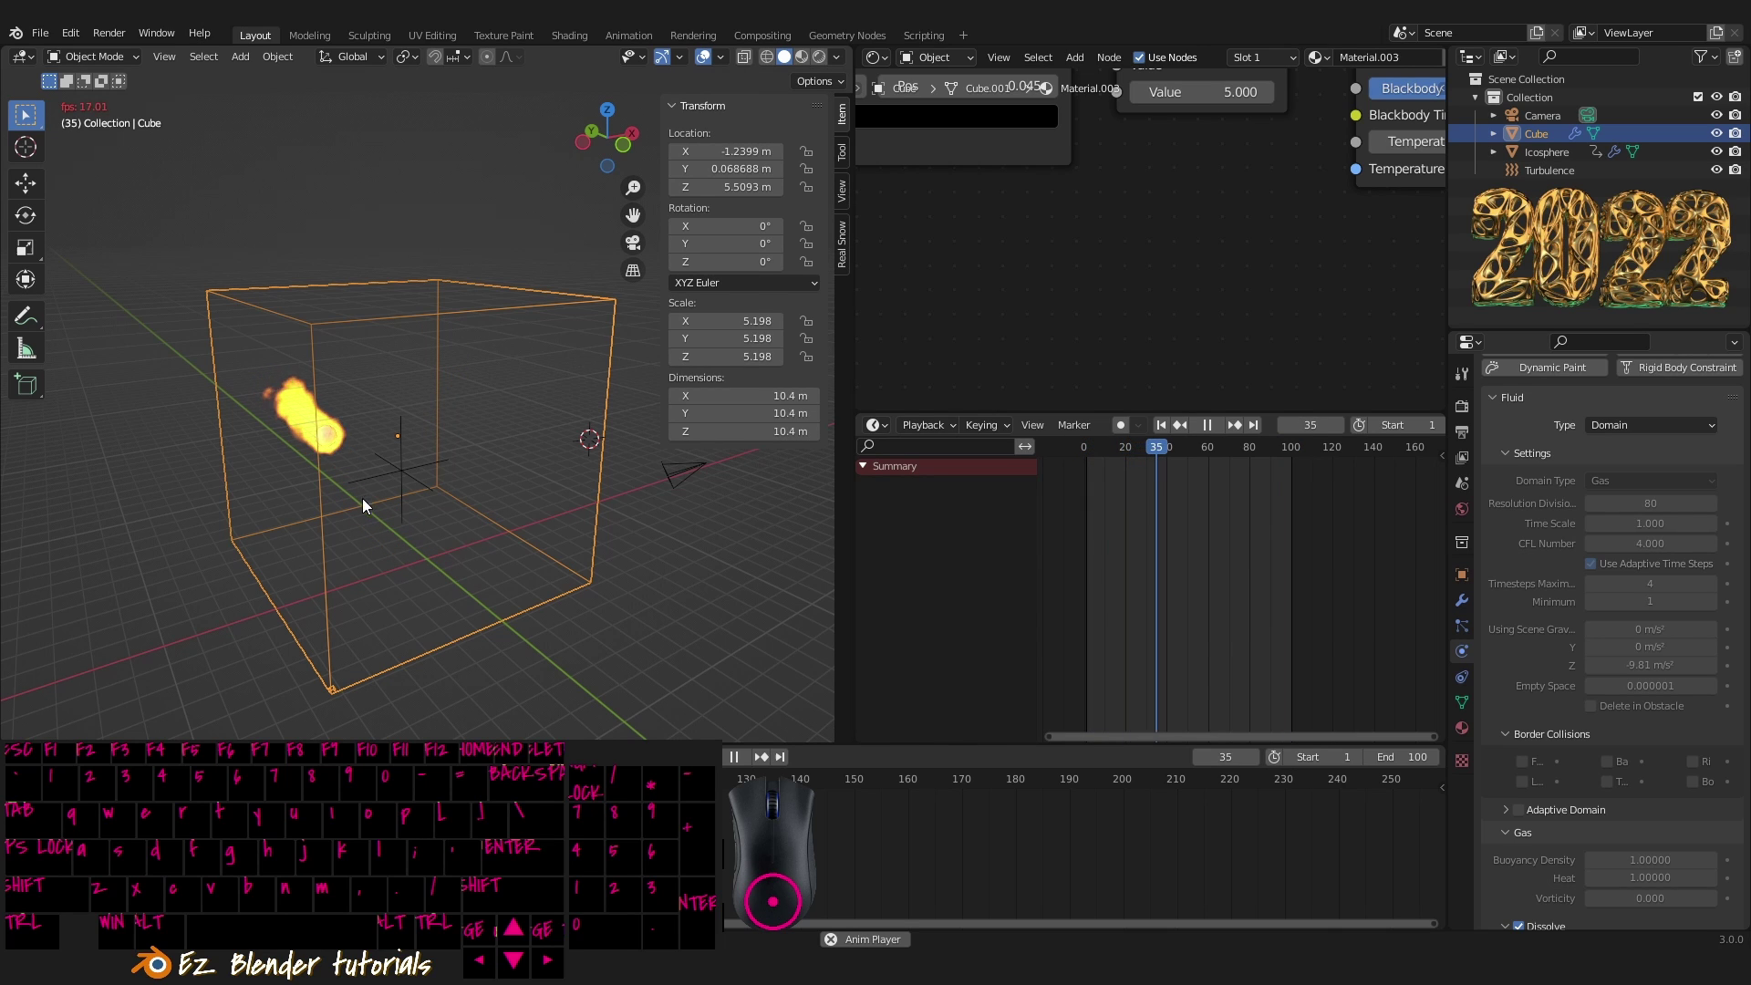
- Switch the viewport to Rendered shading via Shift+Z to preview the fire
left_click_drag(521, 582, 552, 587)
key("shift+z")
key("n")
left_click_drag(611, 529, 661, 513)
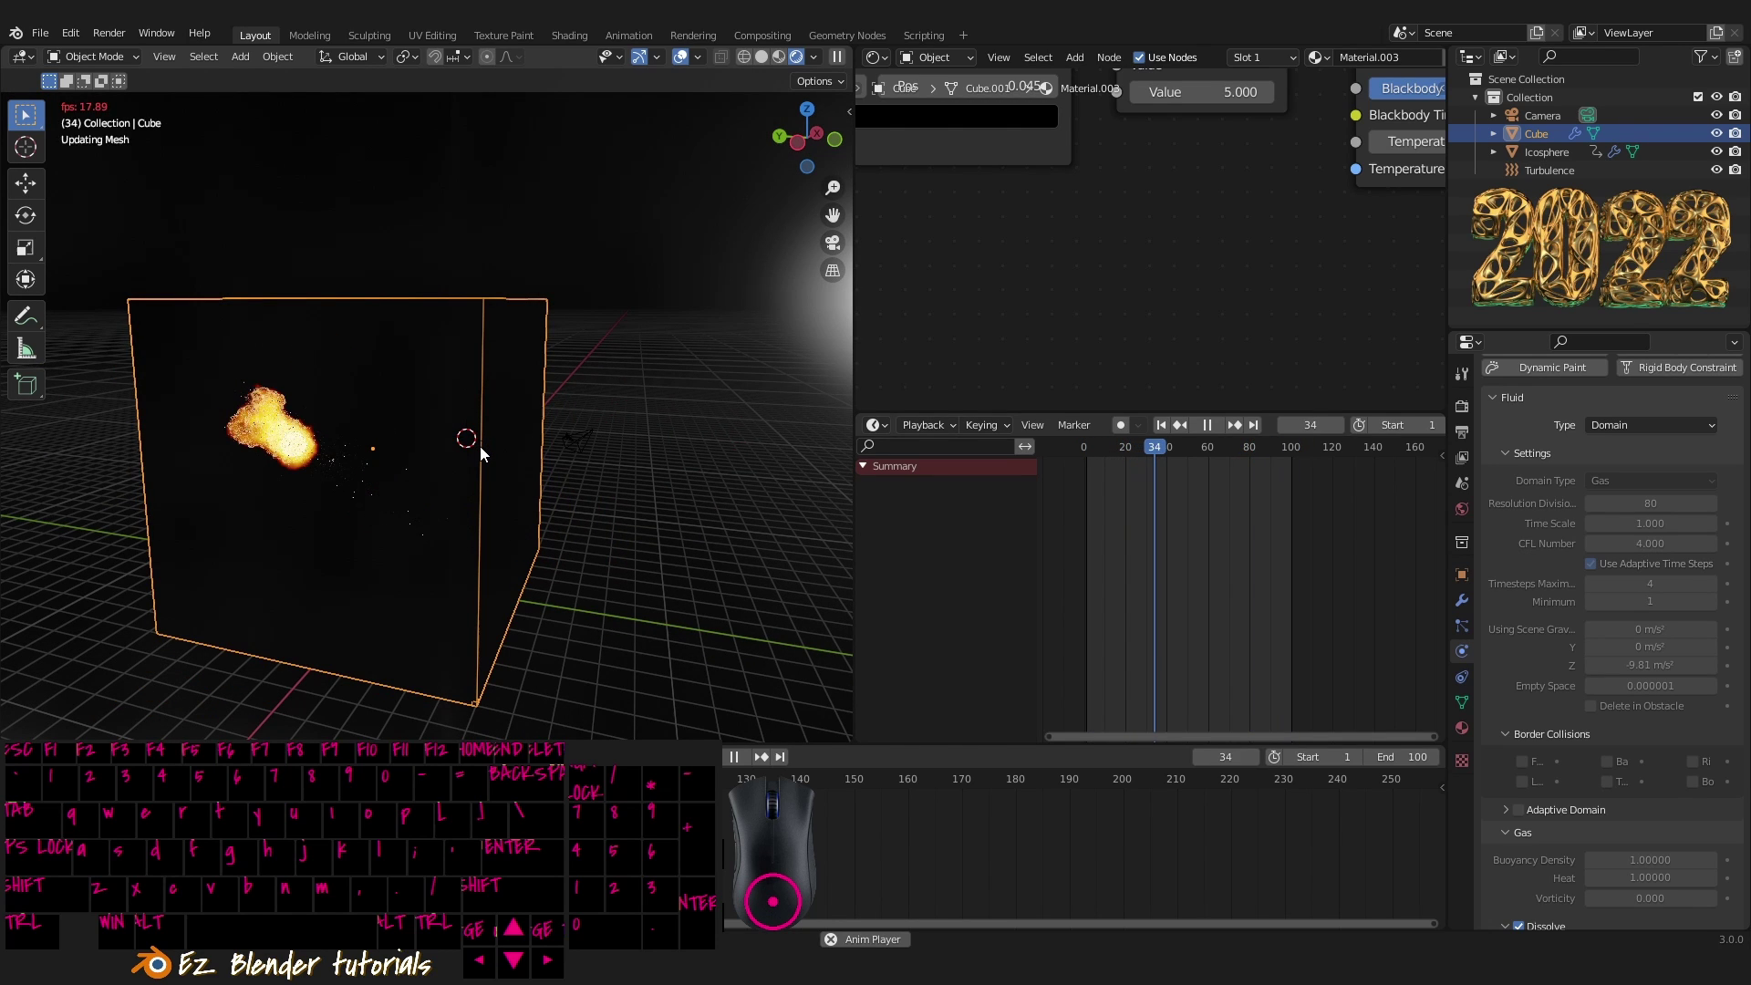
scroll("down", 3)
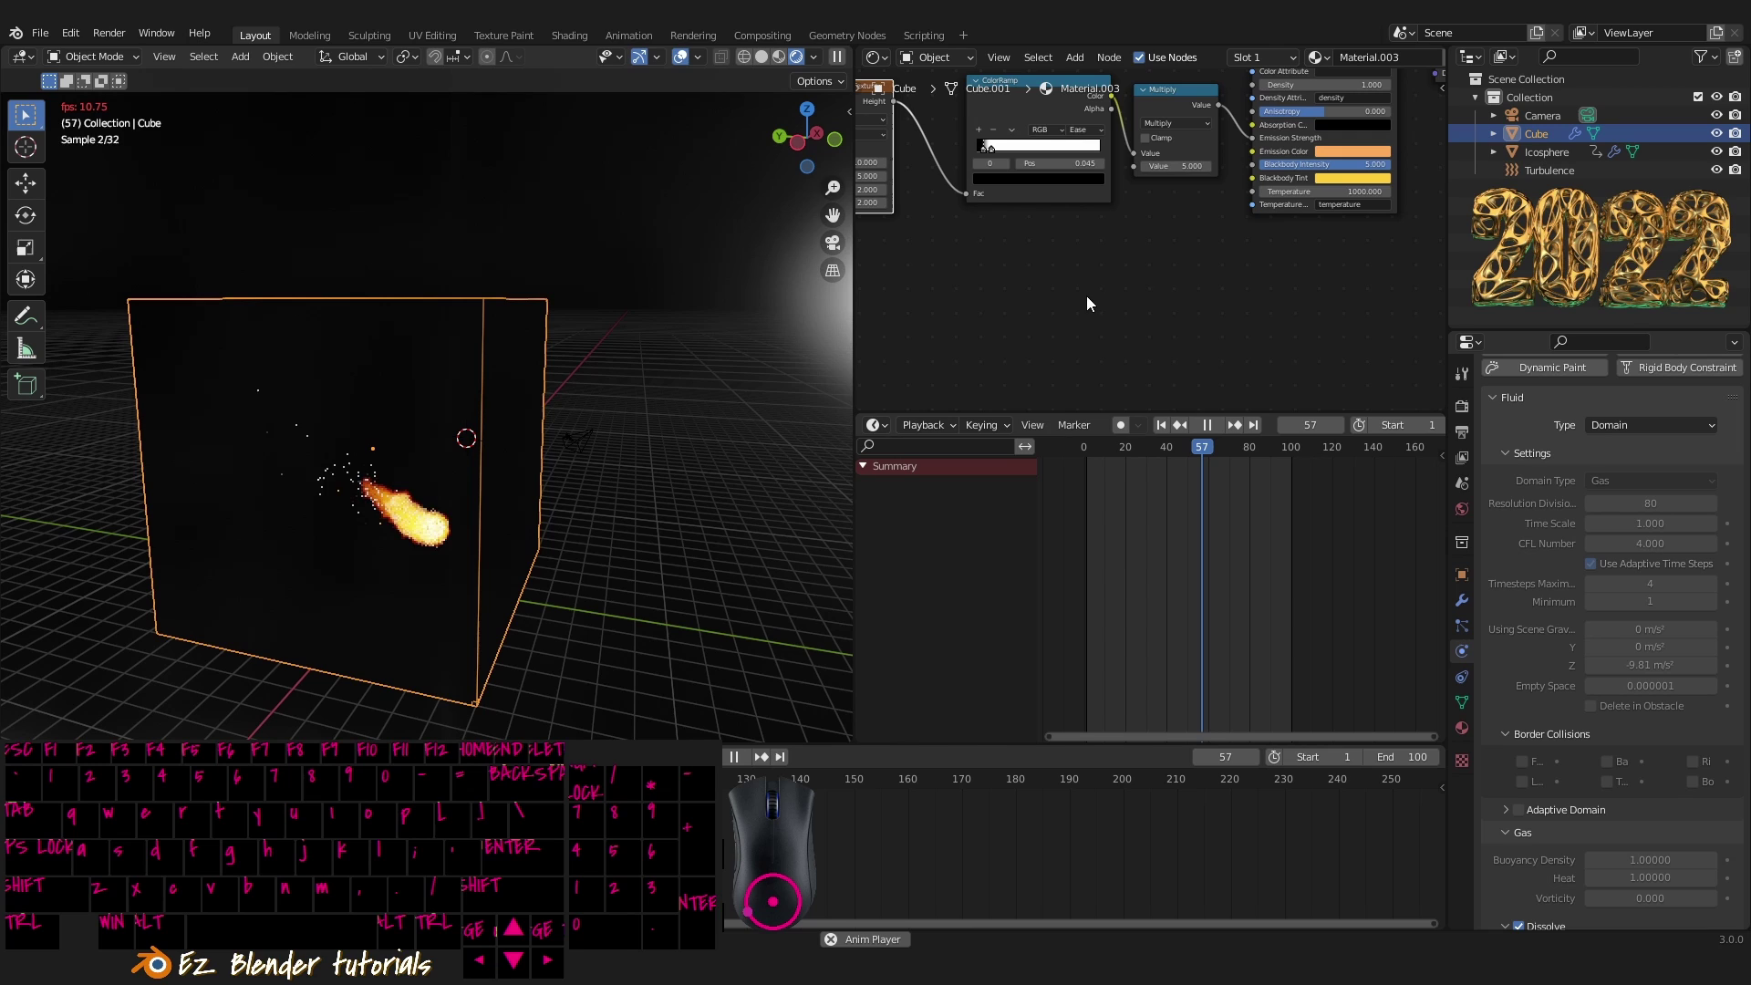
- Set the Principled Volume node's Emission Color to orange
middle_click(1199, 233)
middle_click(1135, 312)
middle_click(1186, 321)
left_click(1208, 280)
left_click(1168, 441)
left_click(1198, 333)
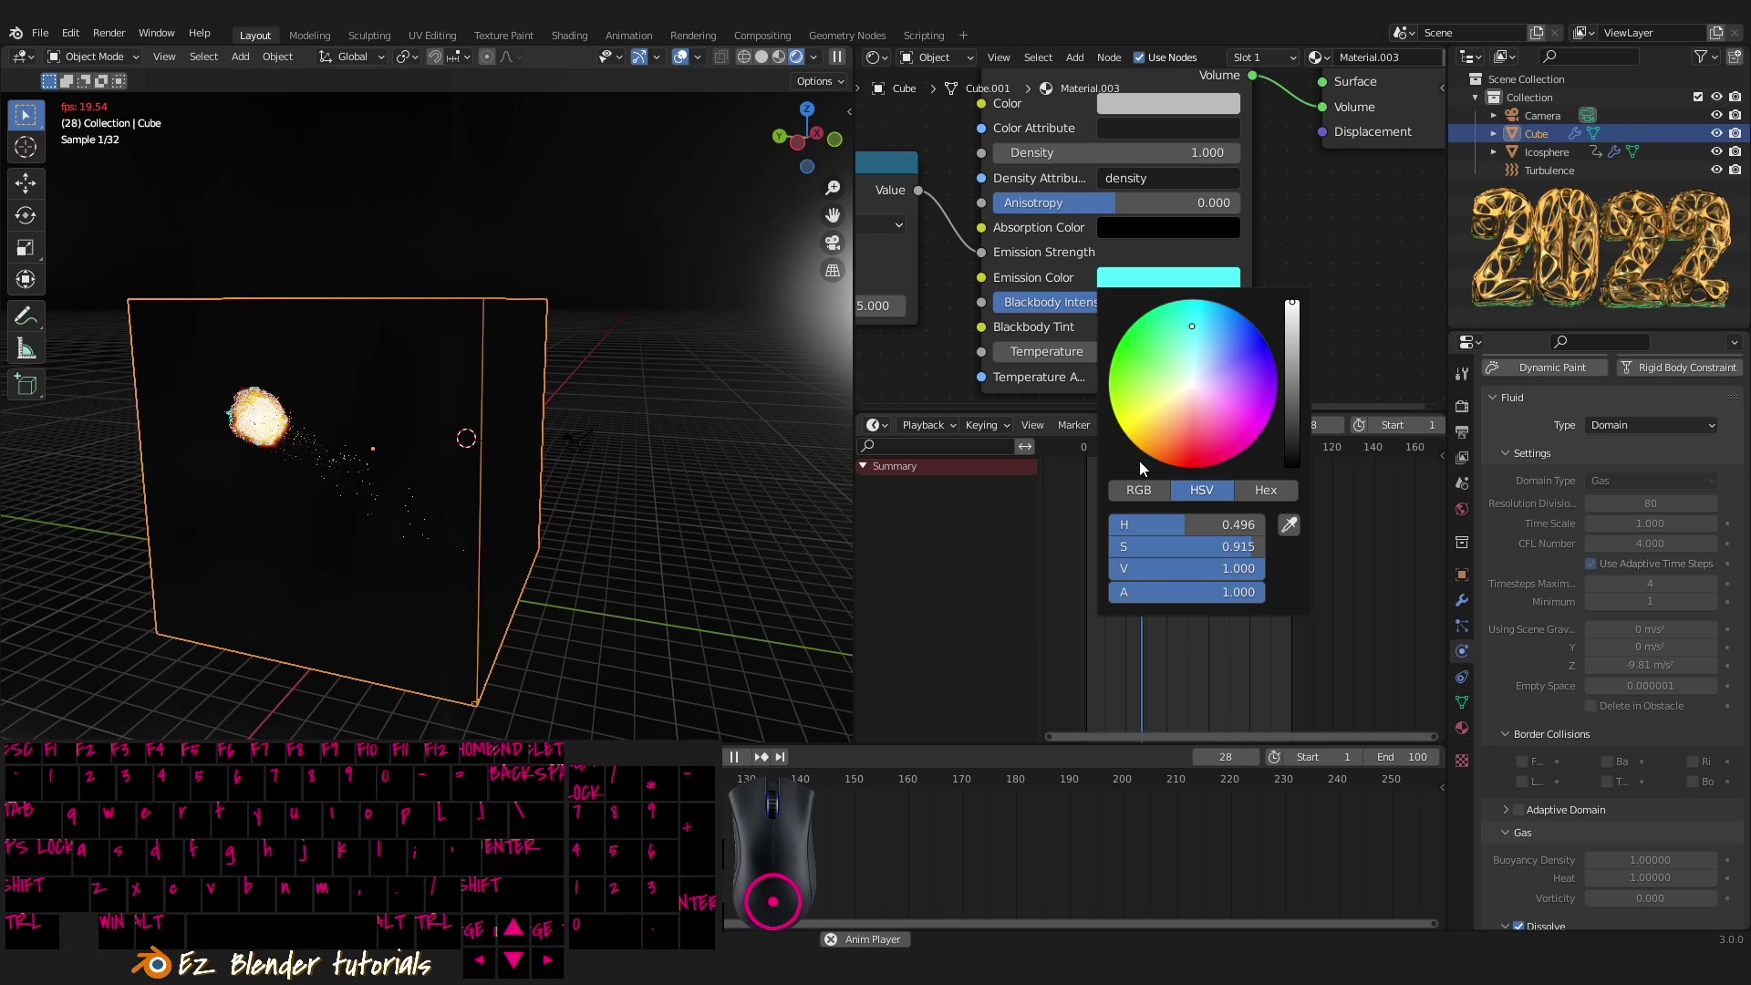
left_click(1163, 452)
left_click(1185, 342)
- Set the Principled Volume node's Blackbody Tint to orange
left_click(1235, 384)
left_click_drag(1150, 333, 1178, 403)
left_click(1165, 496)
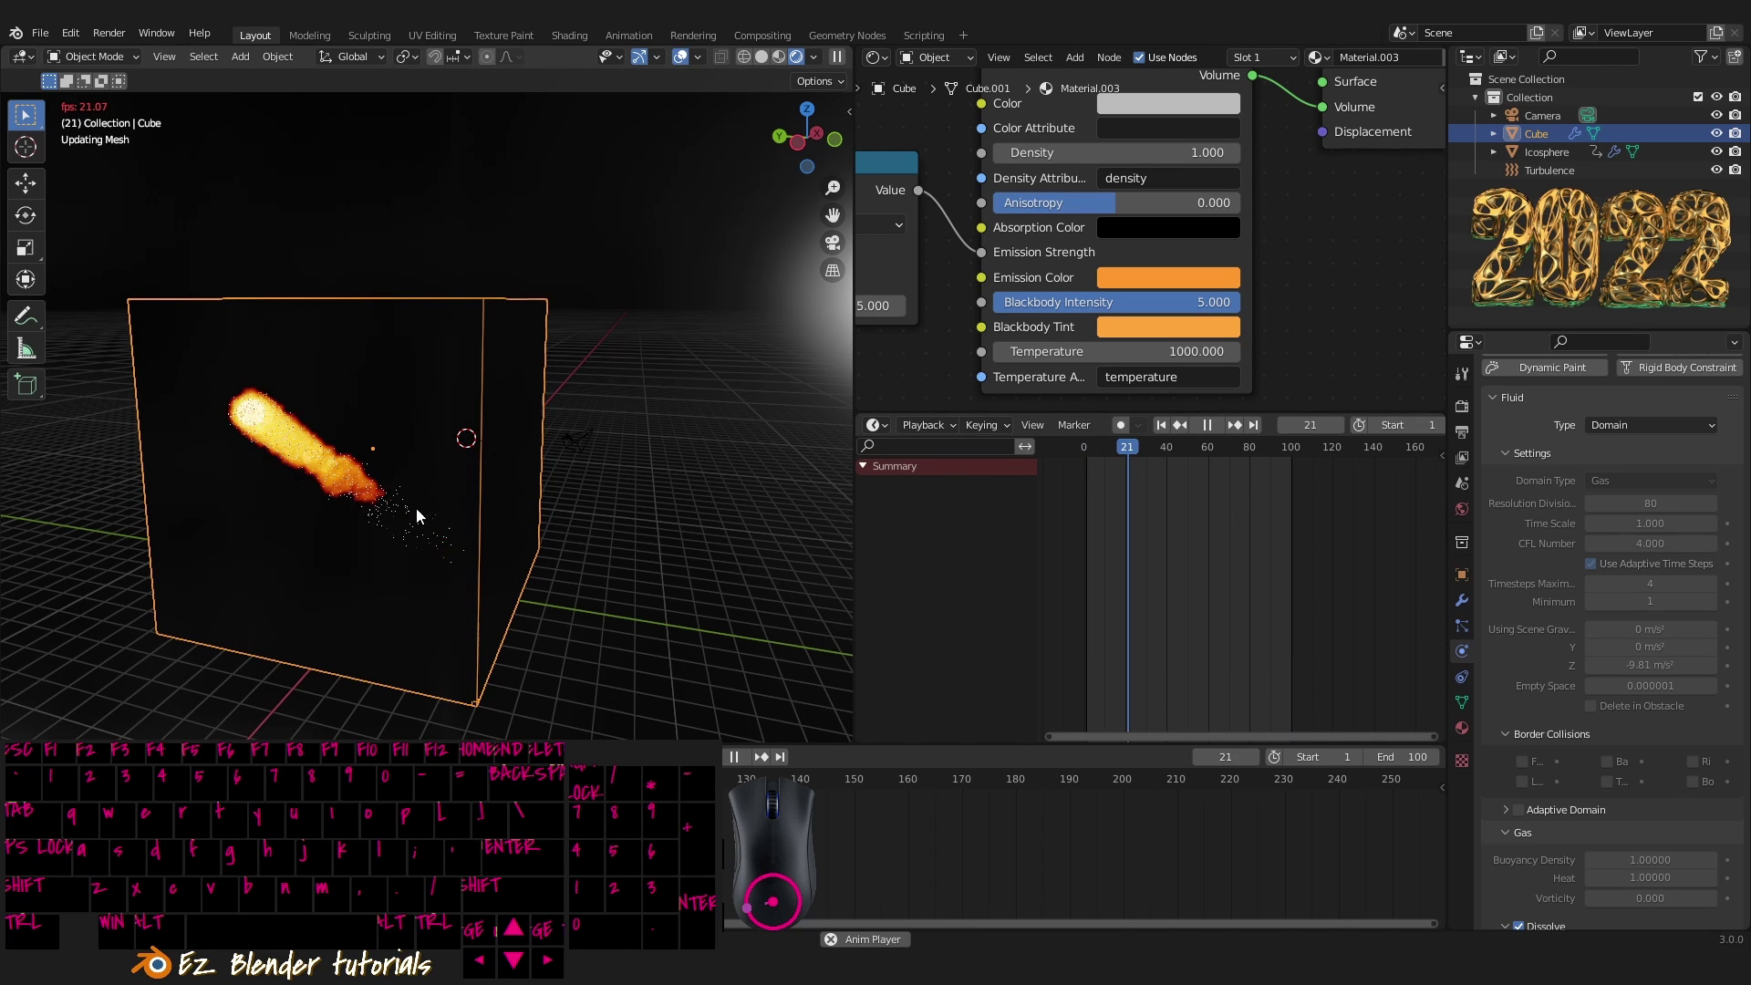
left_click_drag(635, 511, 668, 437)
left_click_drag(862, 415, 988, 343)
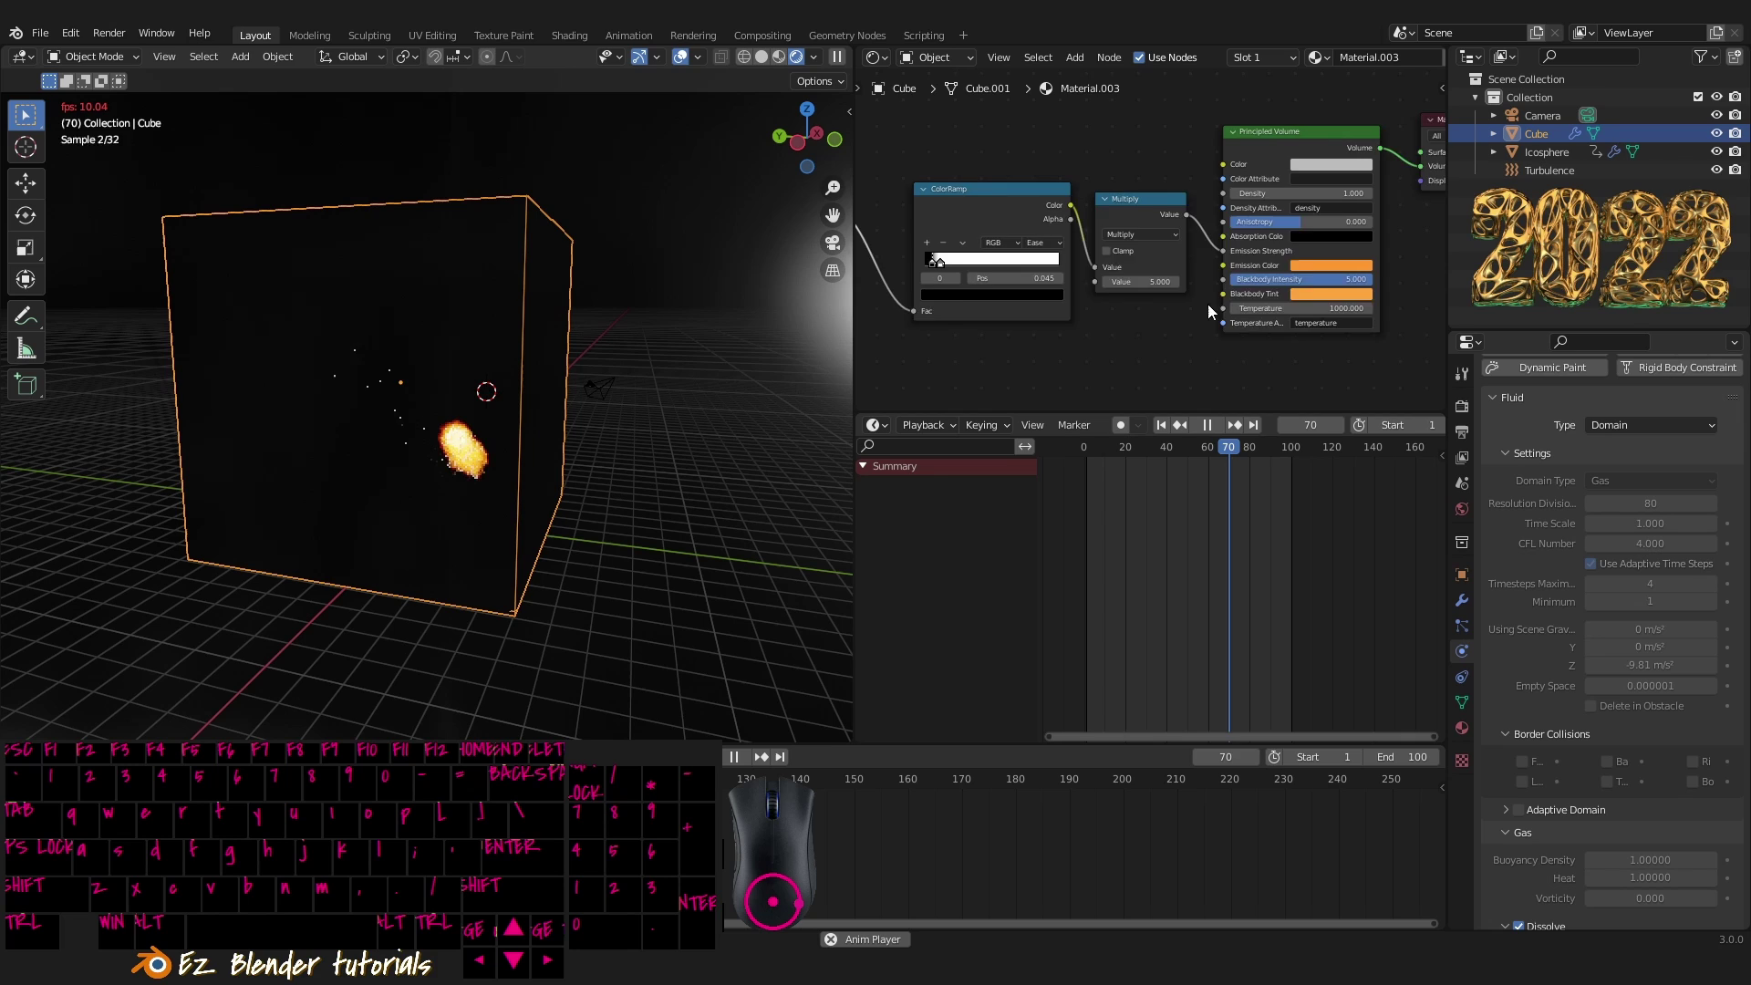
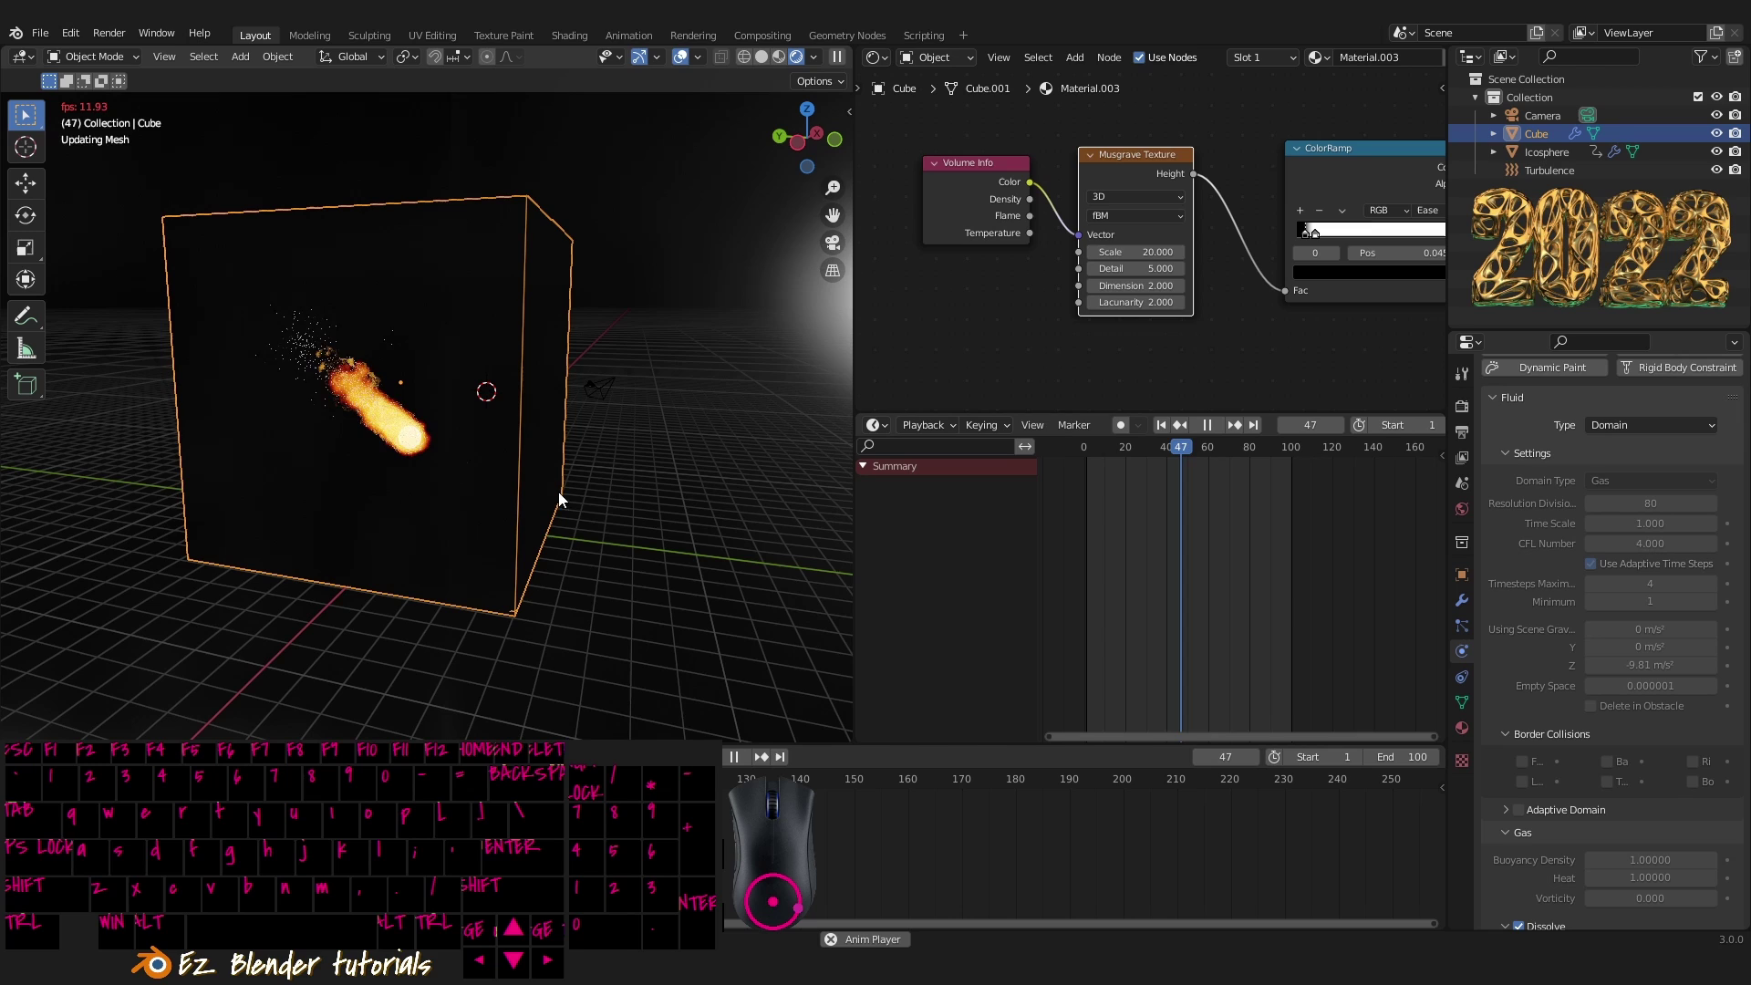
- Inspect the domain's ColorRamp node and orbit around the burning fire during playback
middle_click(1137, 338)
left_click(1041, 359)
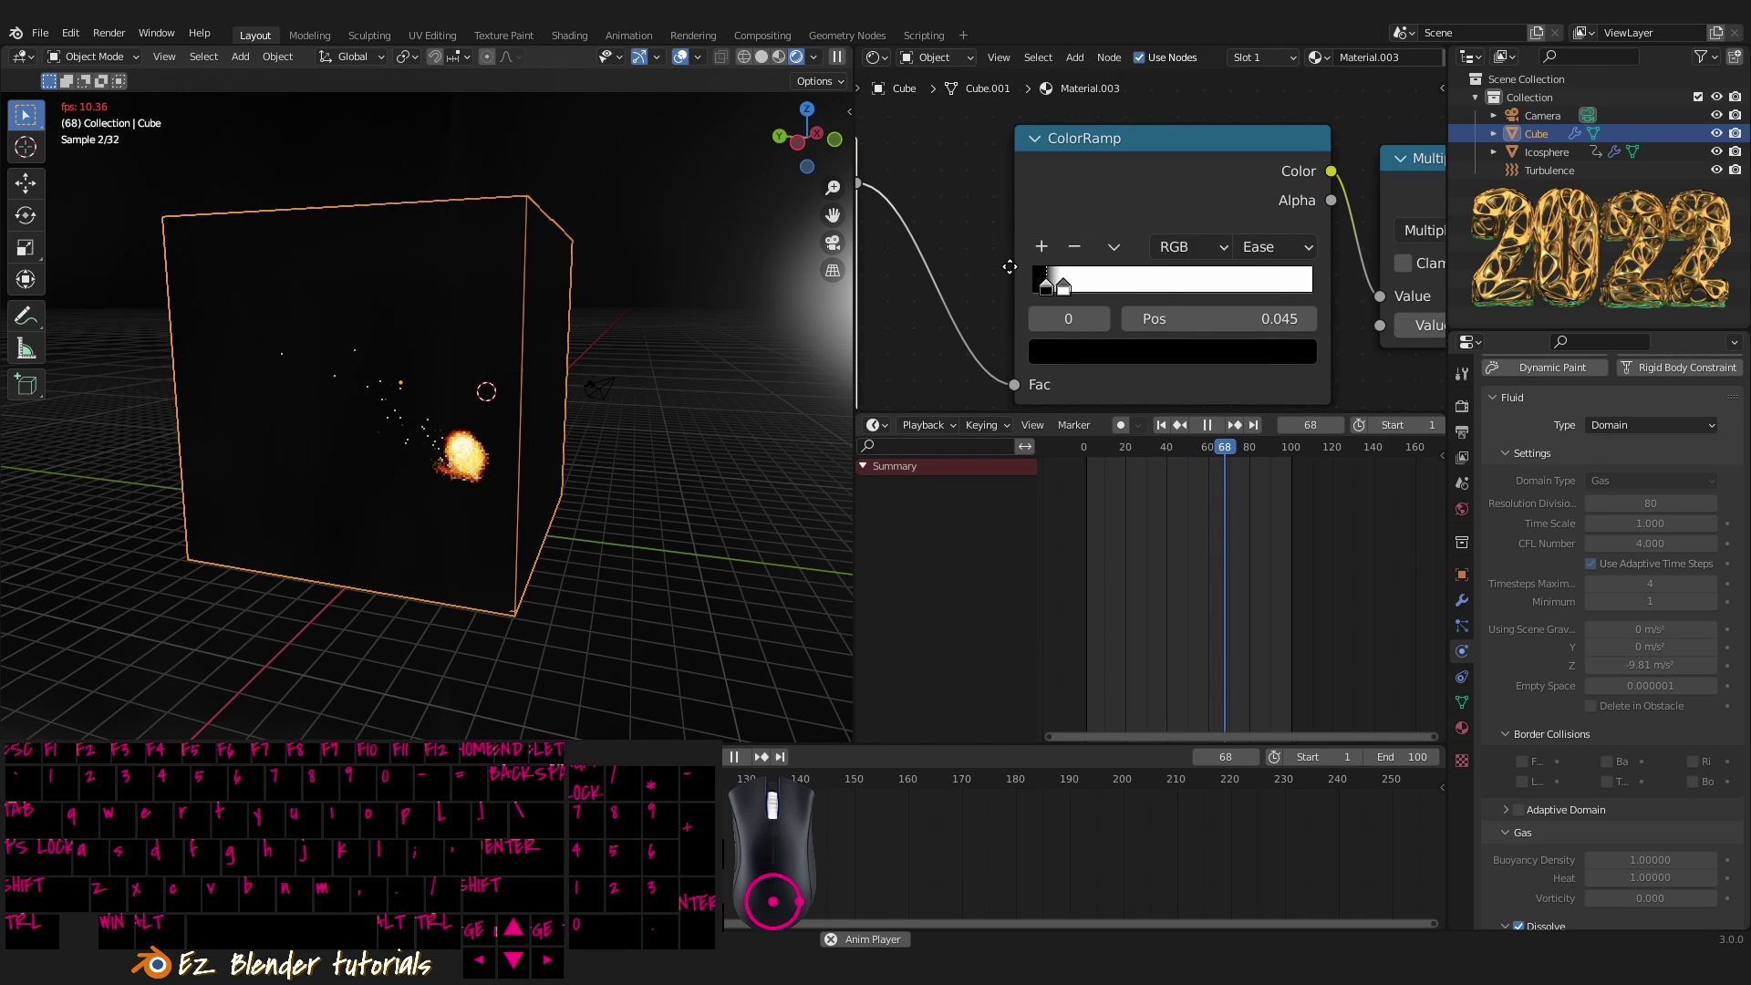
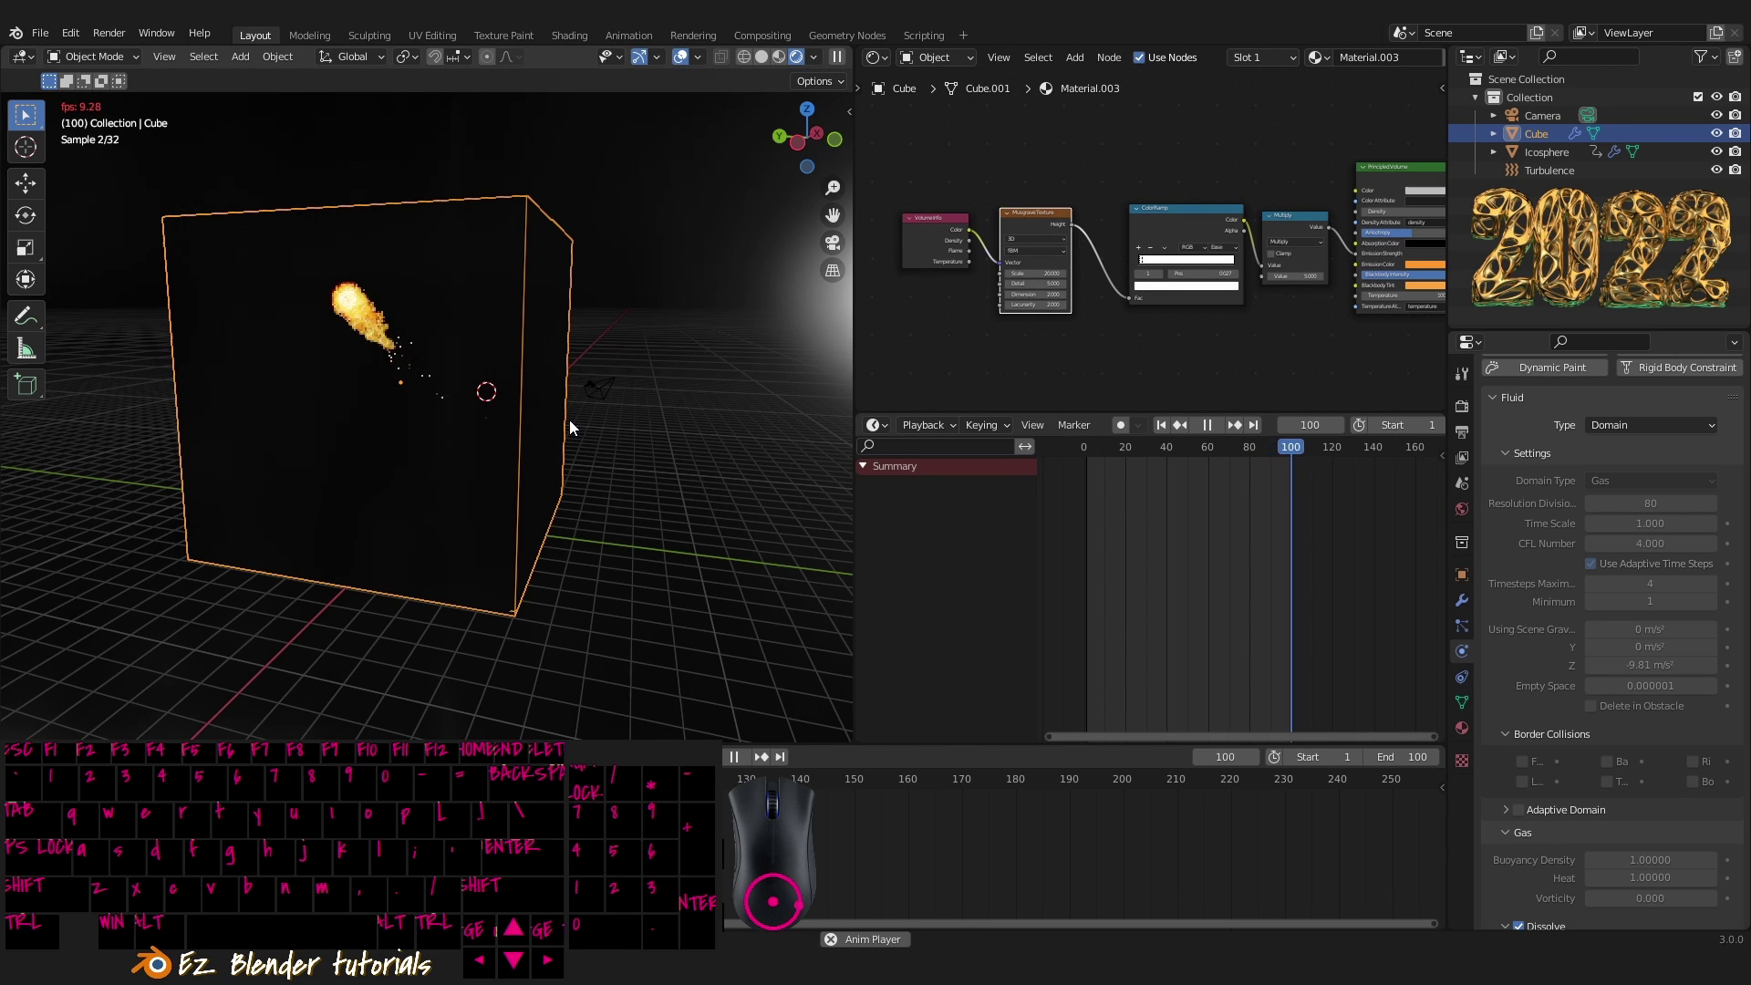
left_click_drag(706, 428, 605, 460)
left_click(625, 452)
left_click_drag(644, 435, 670, 414)
middle_click(668, 421)
middle_click(691, 440)
- Select the Icosphere emitter to show its material and Fire + Smoke flow settings
left_click_drag(544, 419, 566, 428)
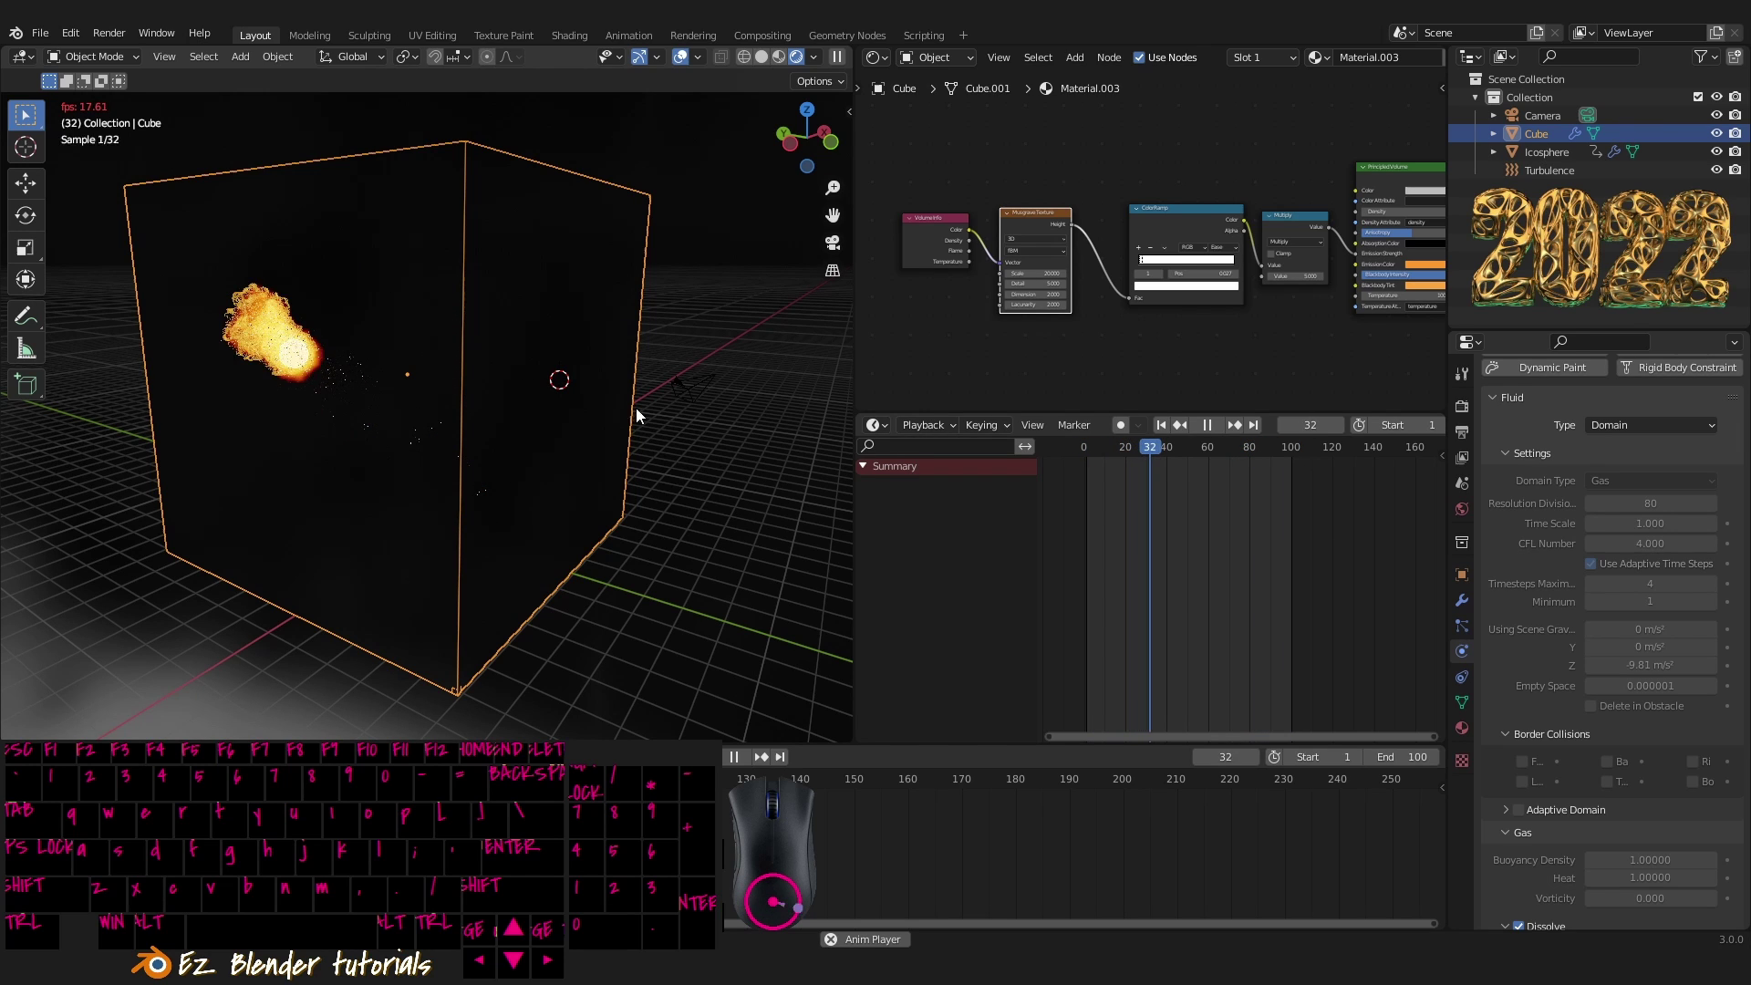
left_click_drag(1218, 432, 1091, 453)
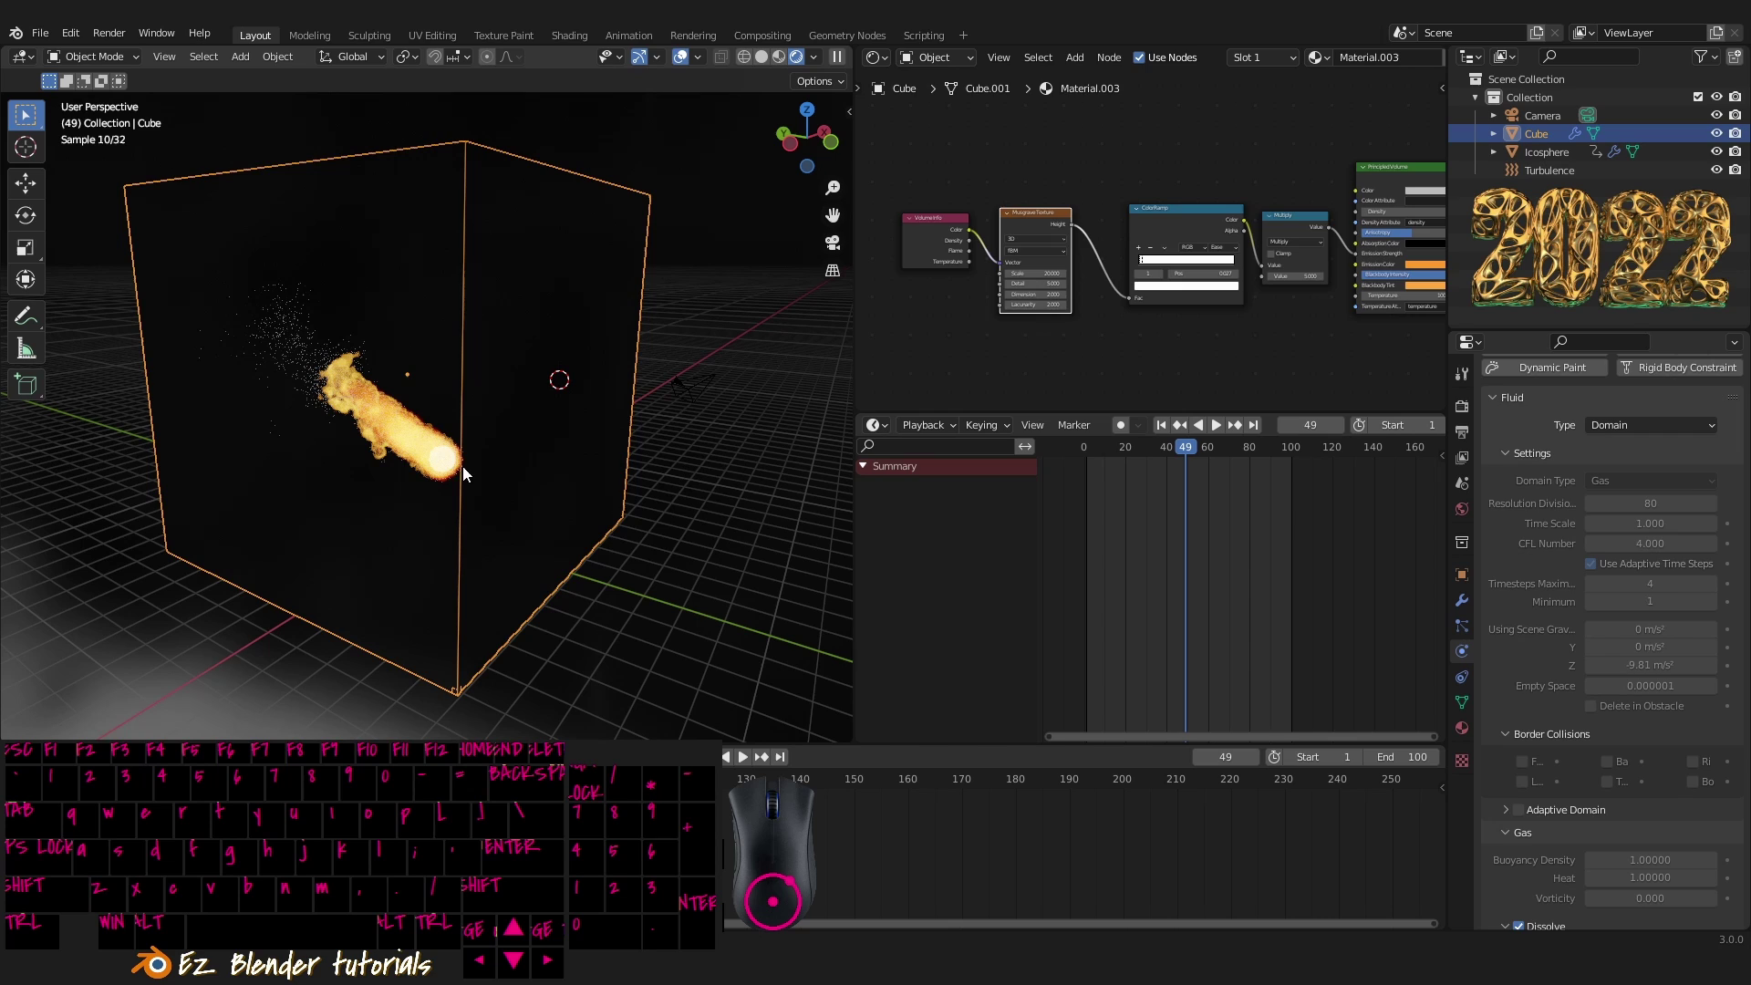
right_click(454, 469)
middle_click(525, 488)
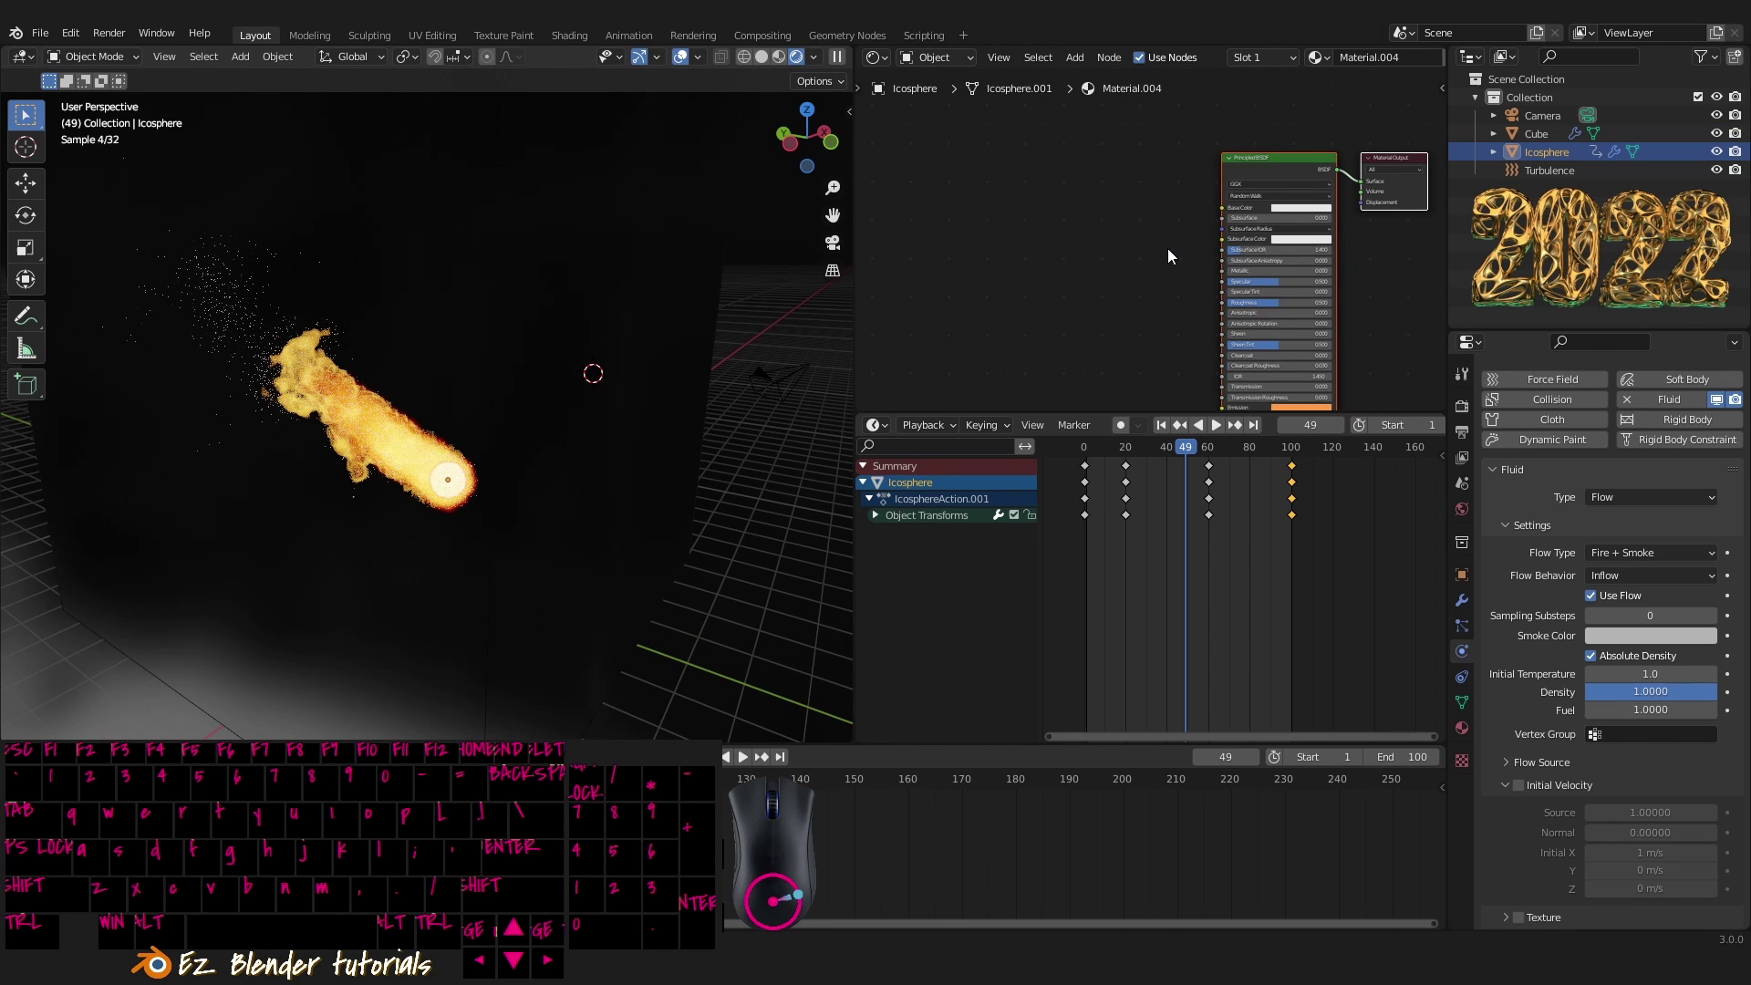
- Test Alpha 0 on the icosphere's Principled BSDF, then restore it to 1.0 fully opaque
left_click_drag(1164, 256, 951, 221)
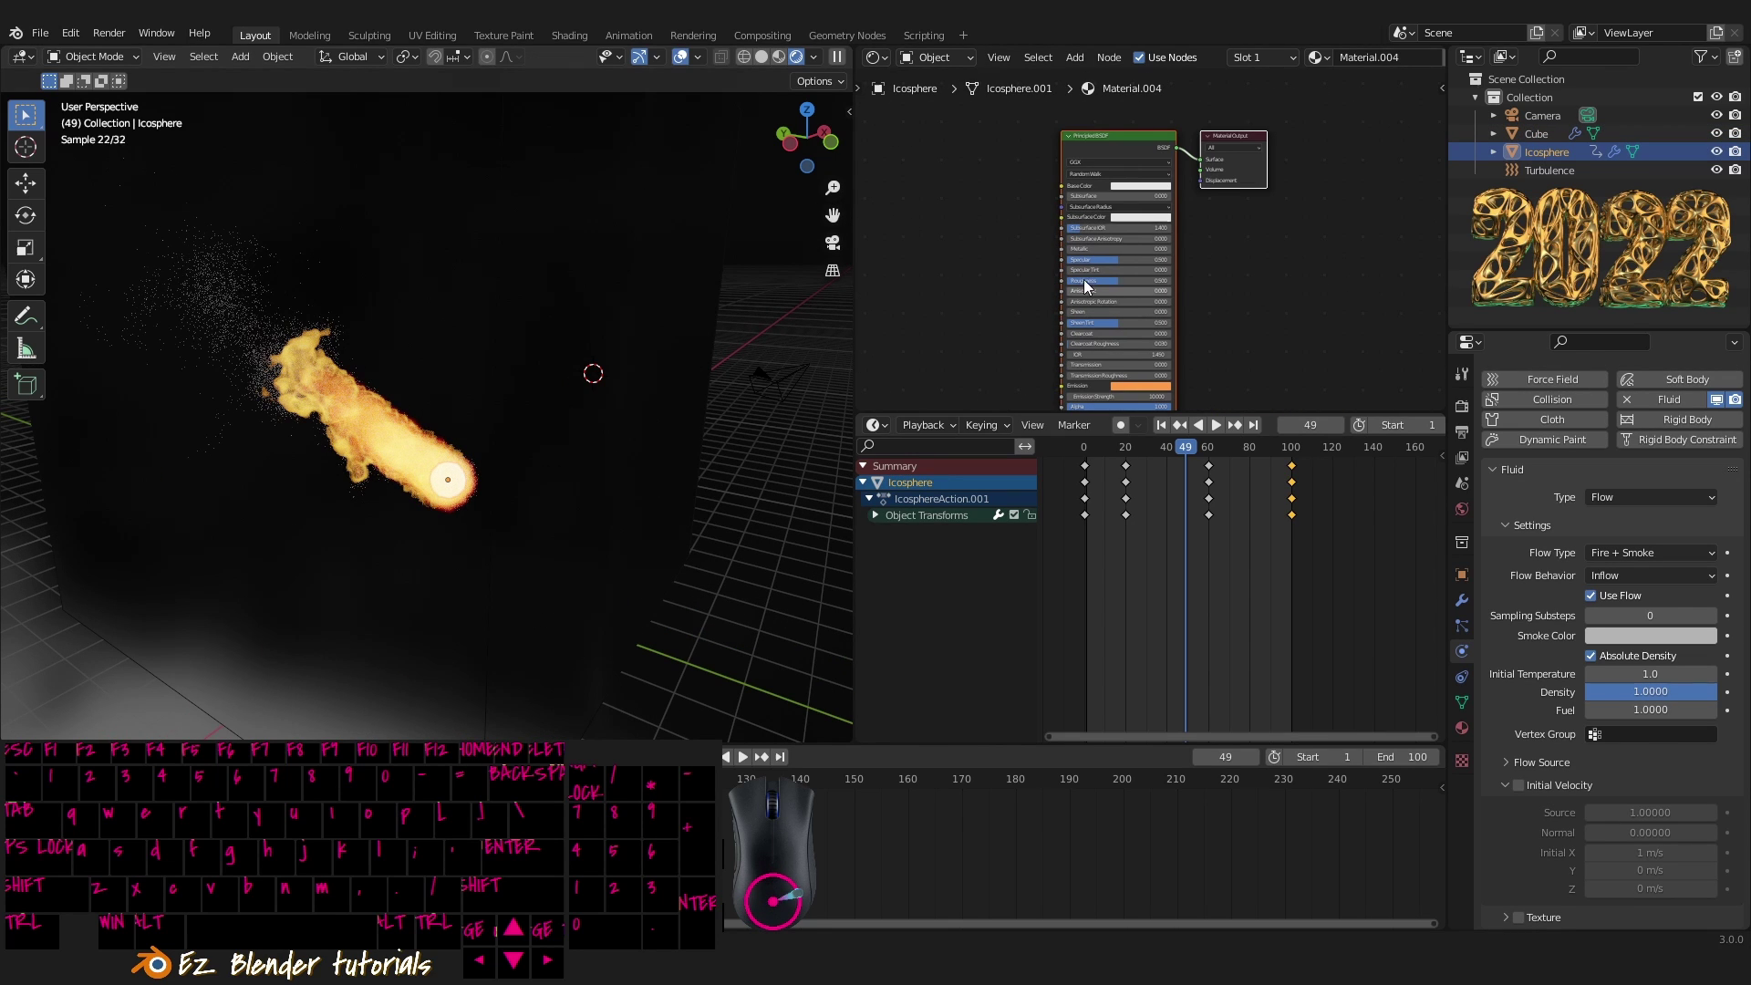
middle_click(1264, 342)
middle_click(1256, 300)
left_click_drag(1294, 285, 1245, 303)
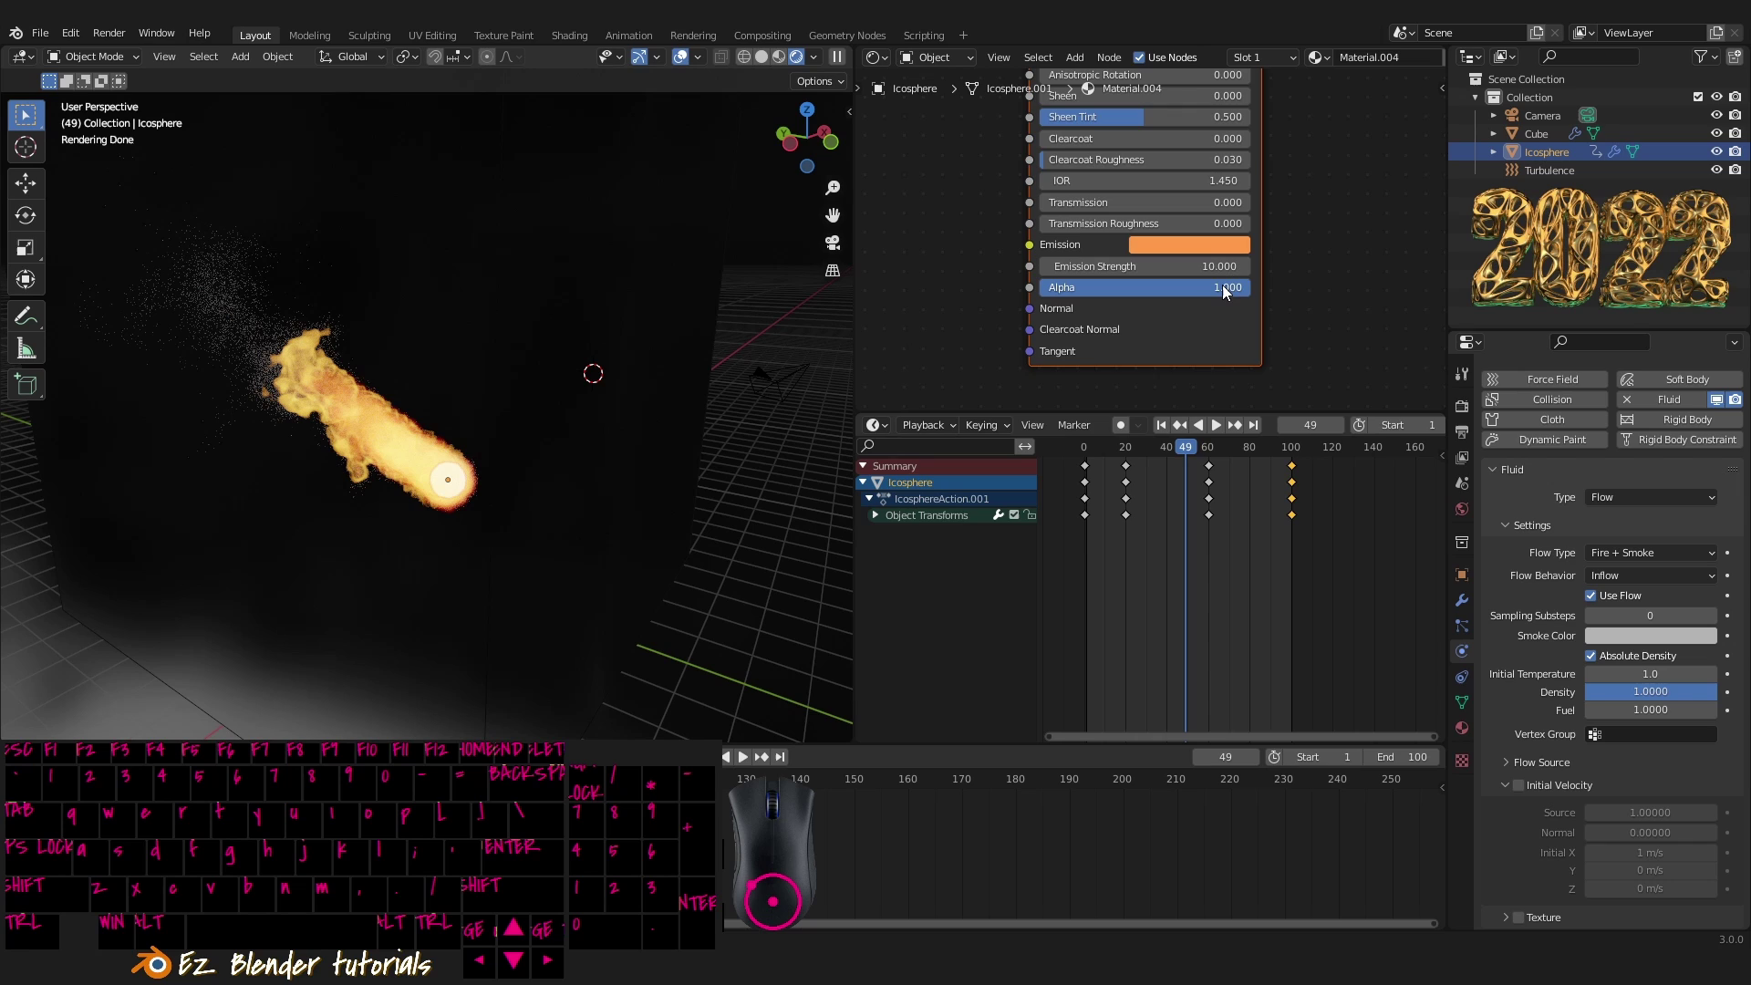
left_click(1237, 294)
key("a")
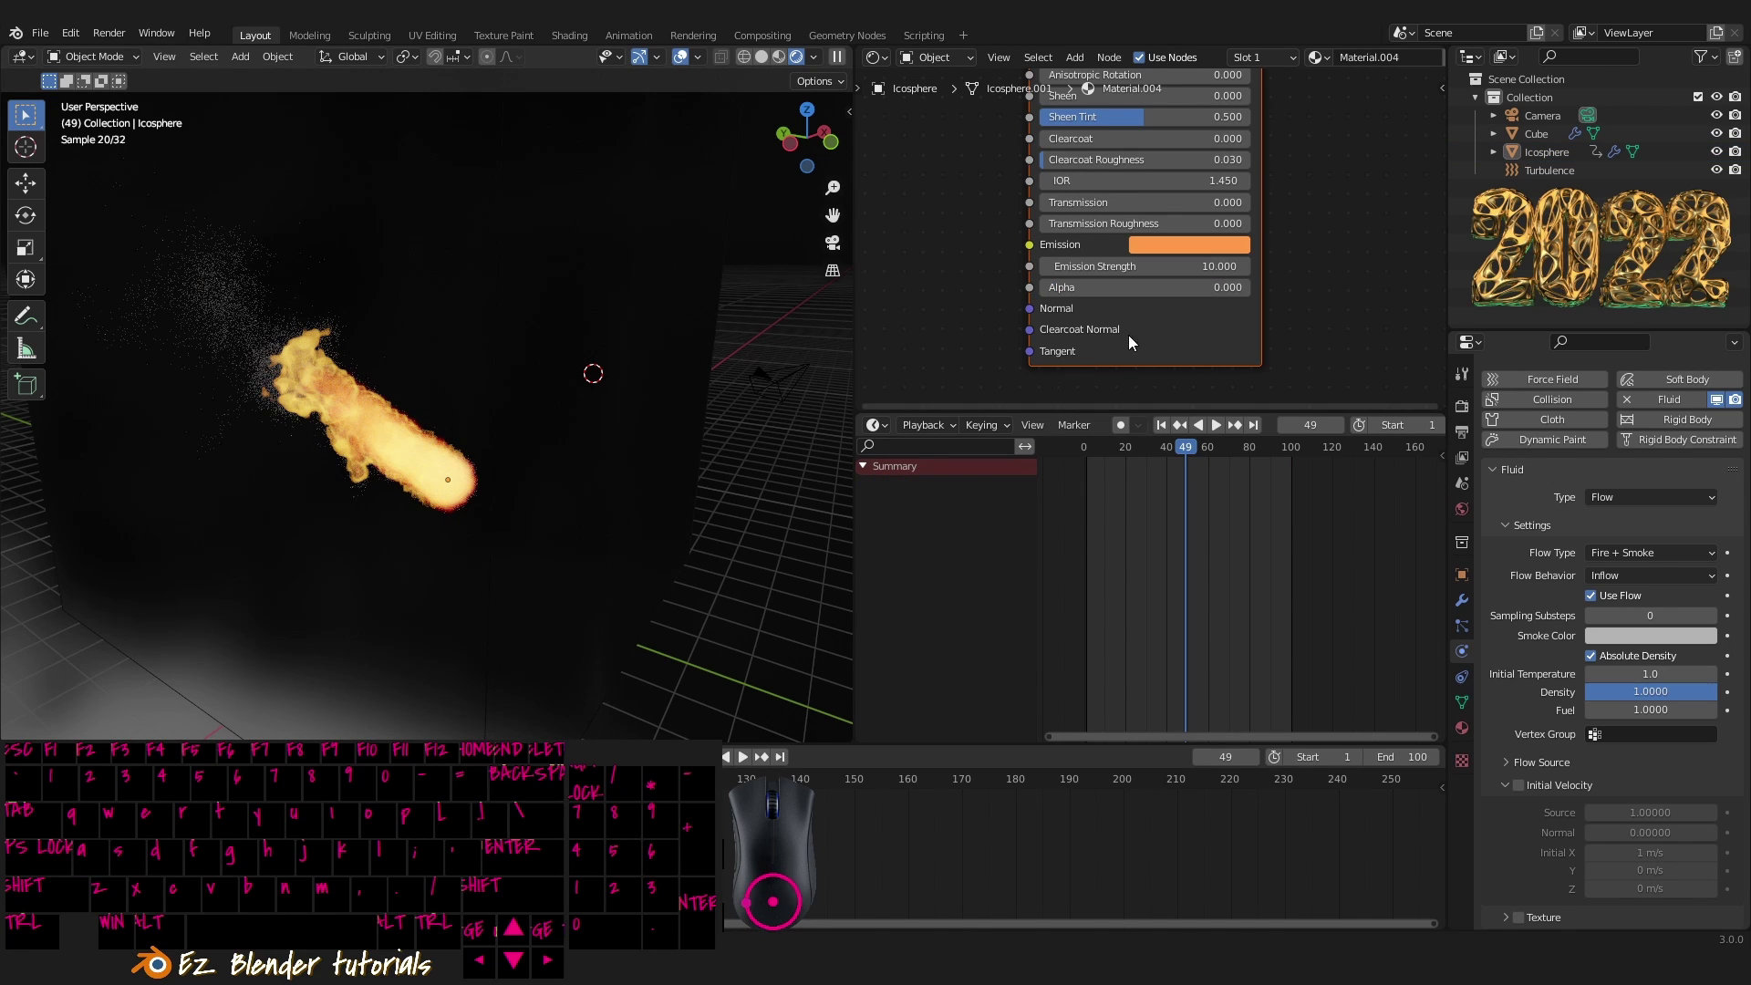
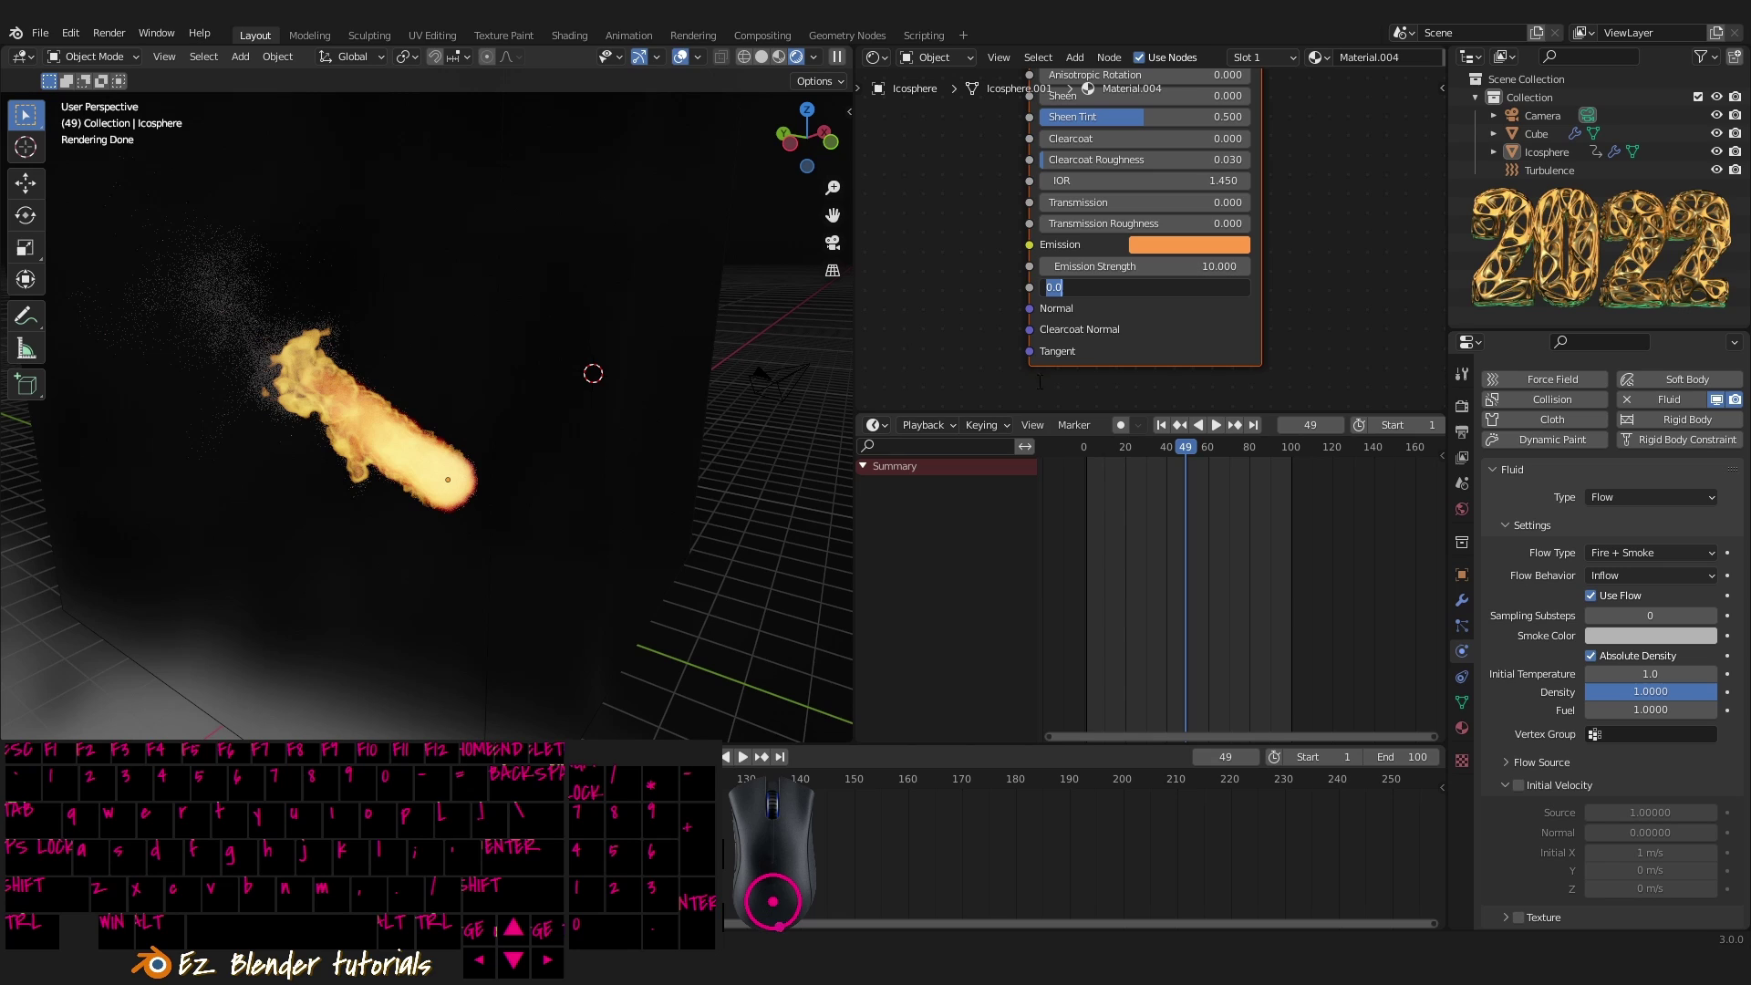
left_click(1214, 437)
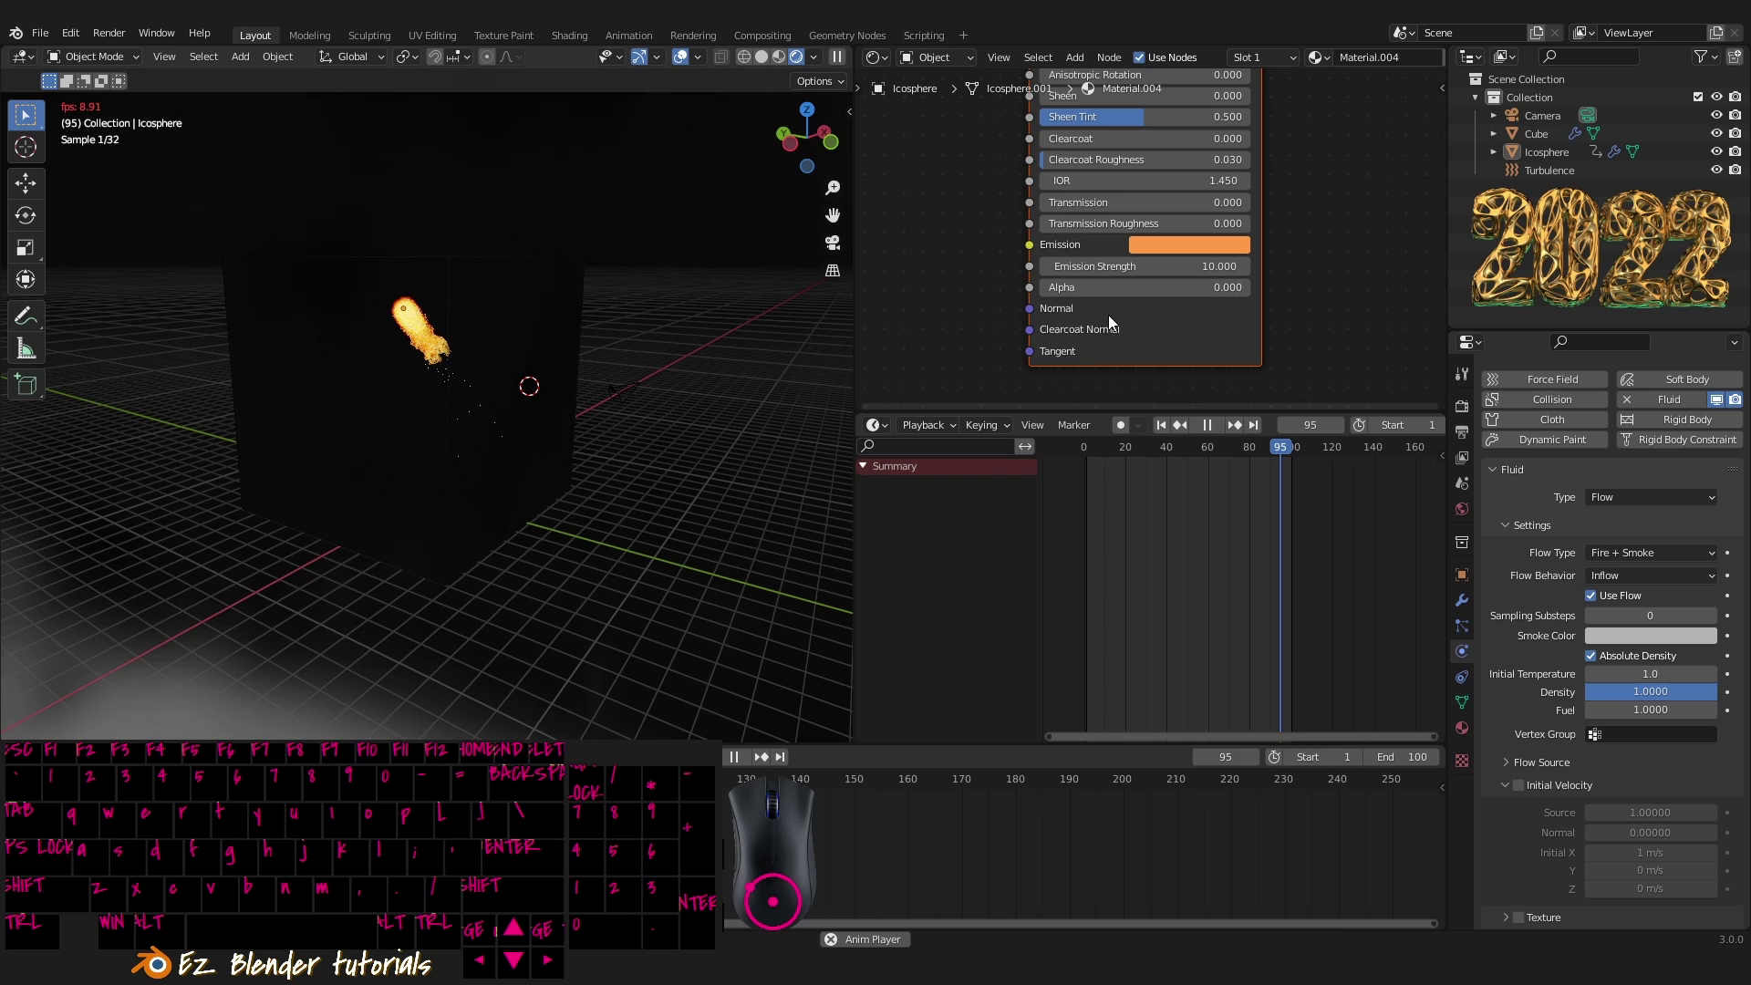
left_click(1057, 297)
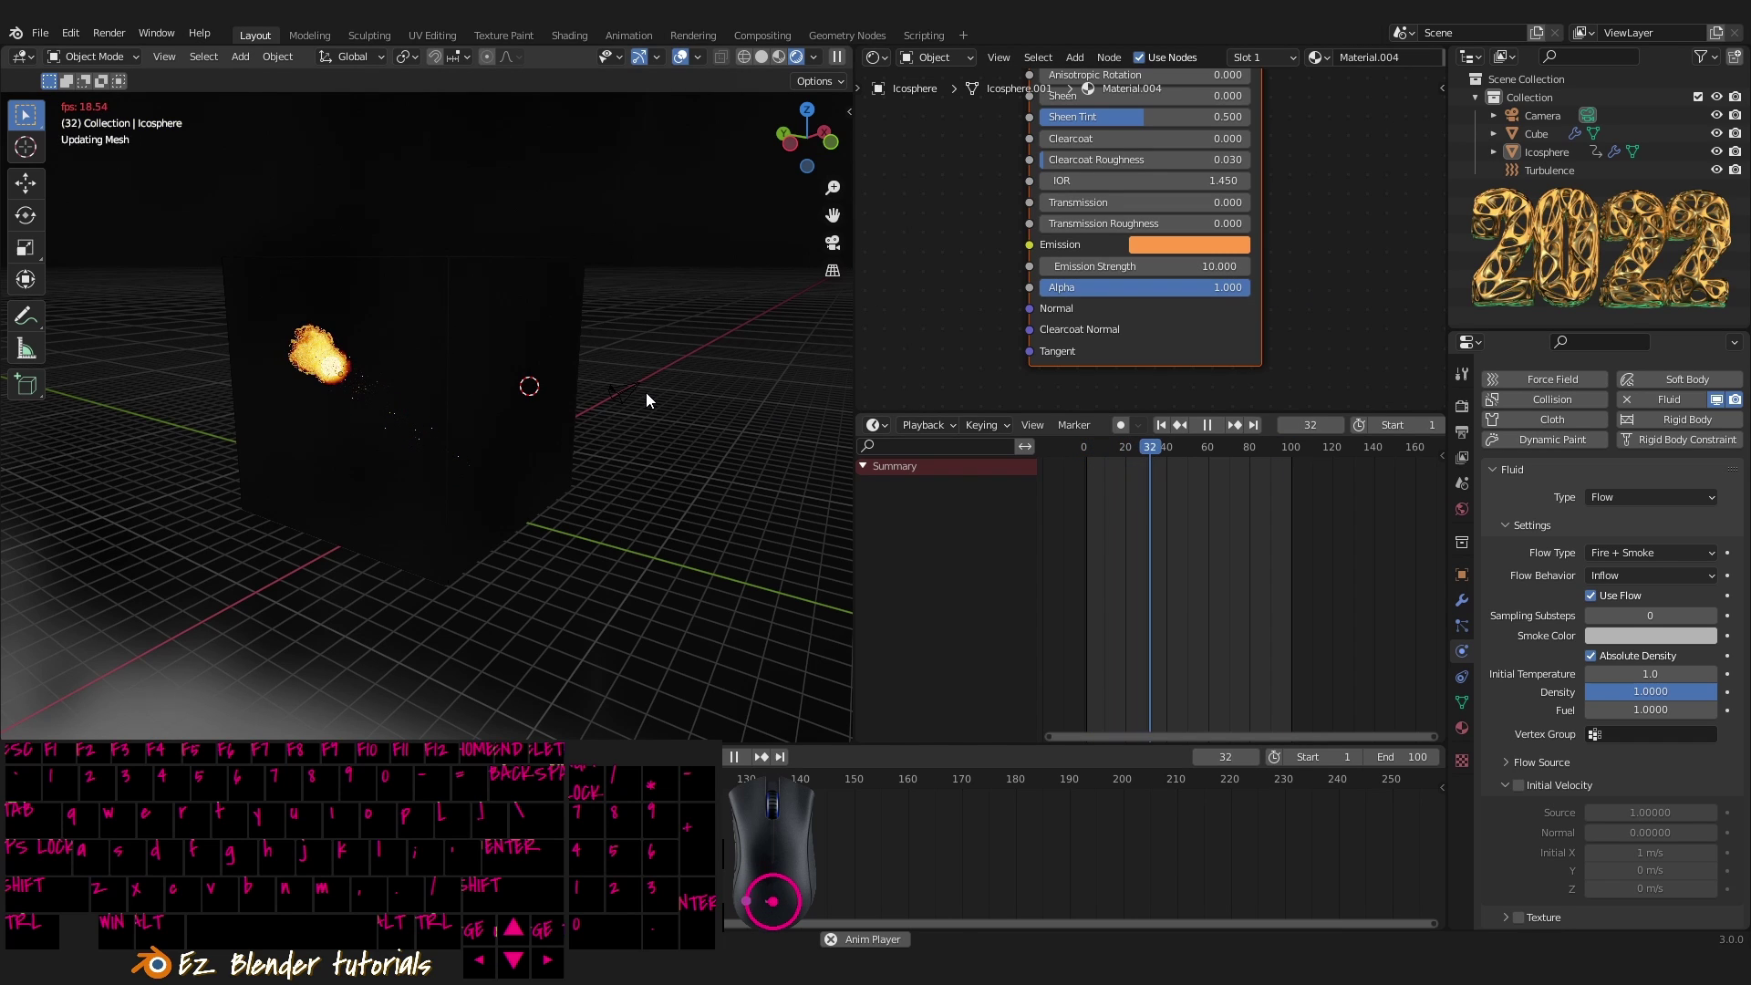
middle_click(657, 398)
middle_click(660, 399)
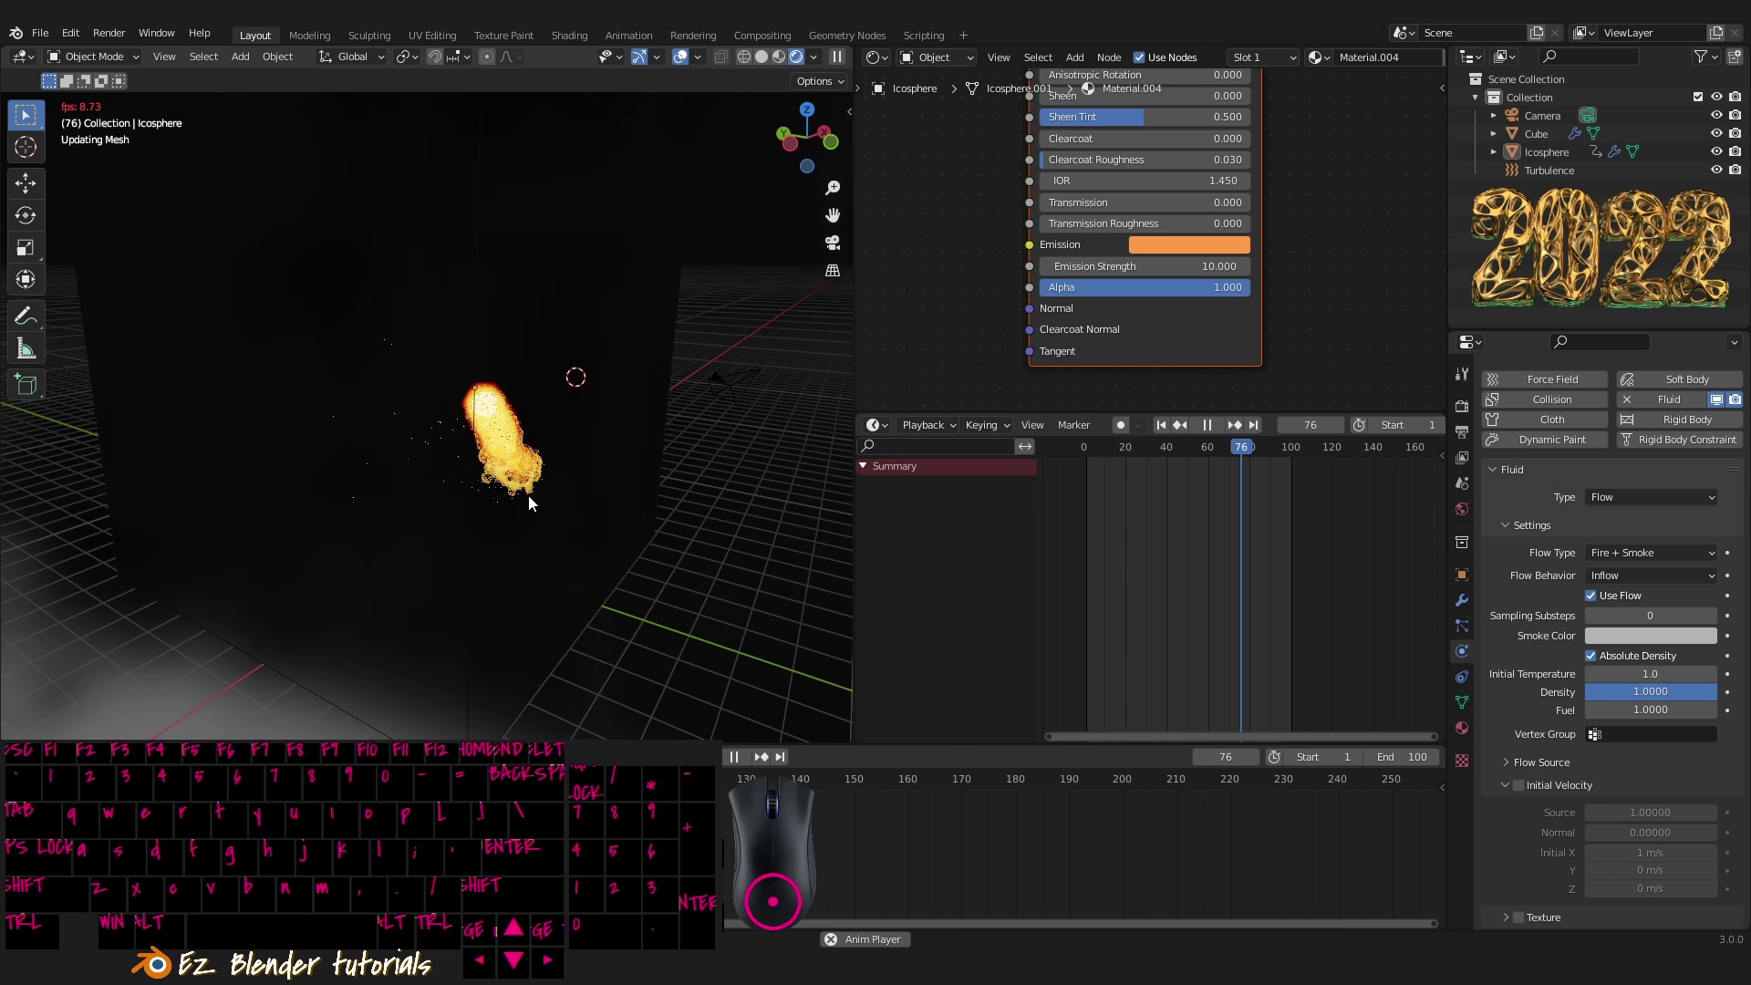
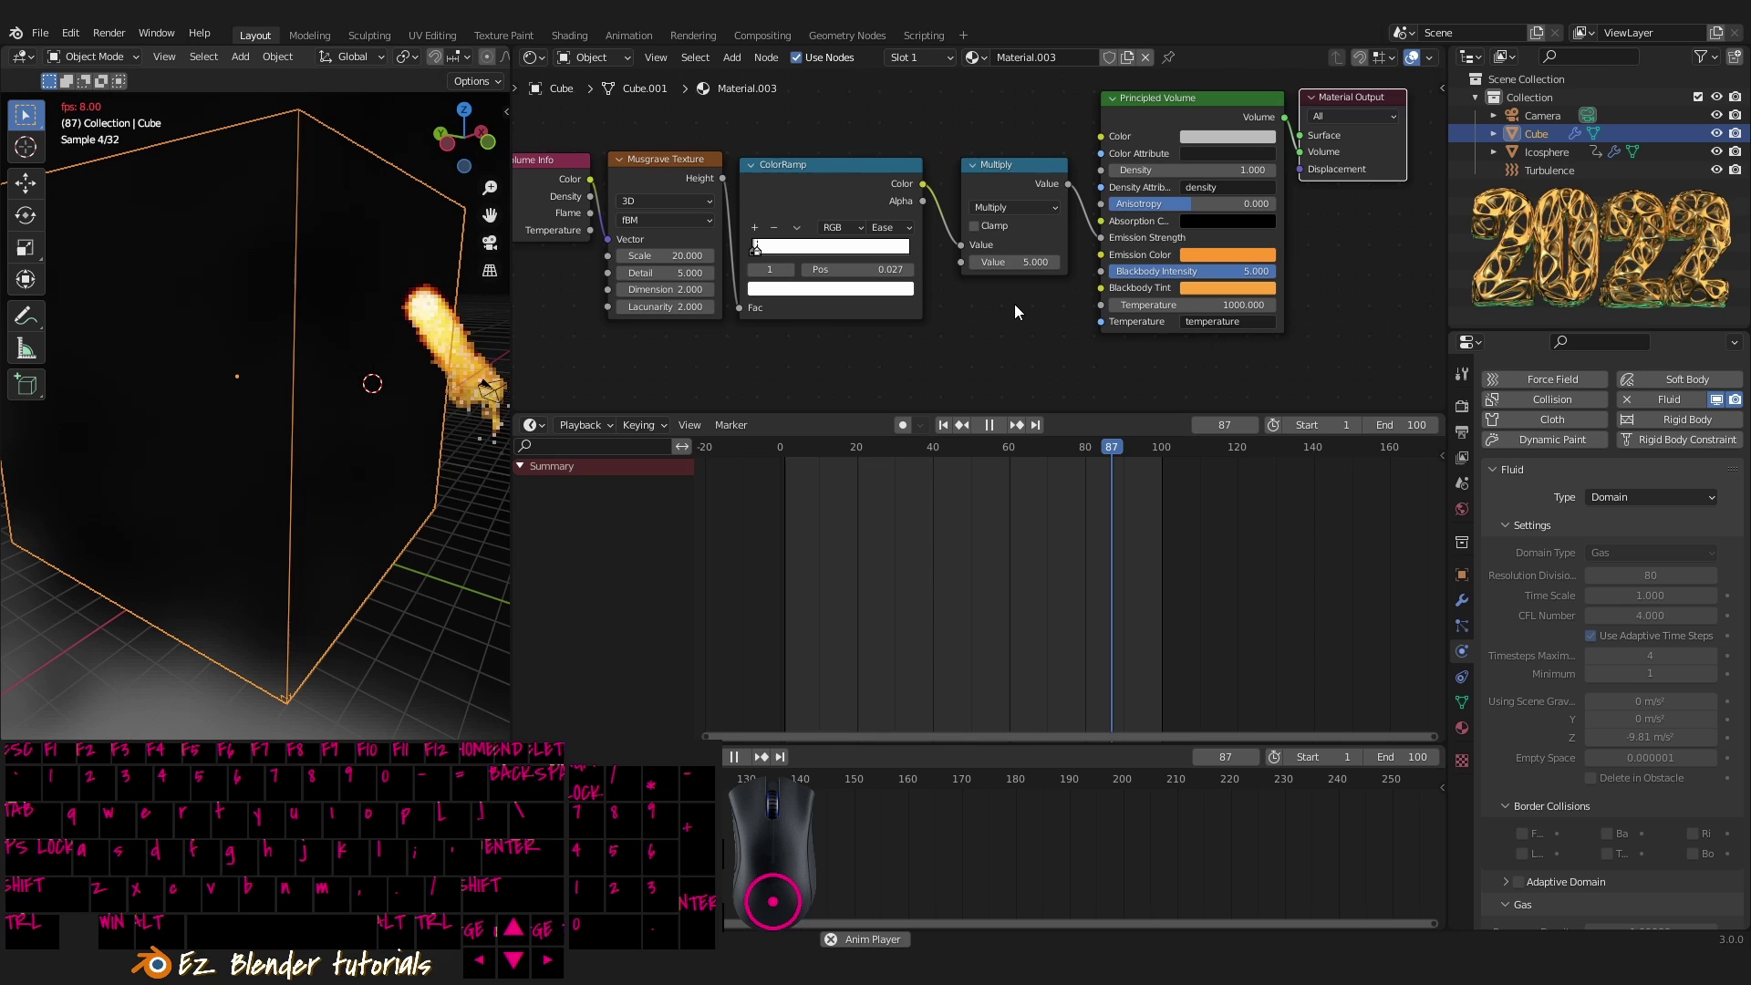
middle_click(1019, 318)
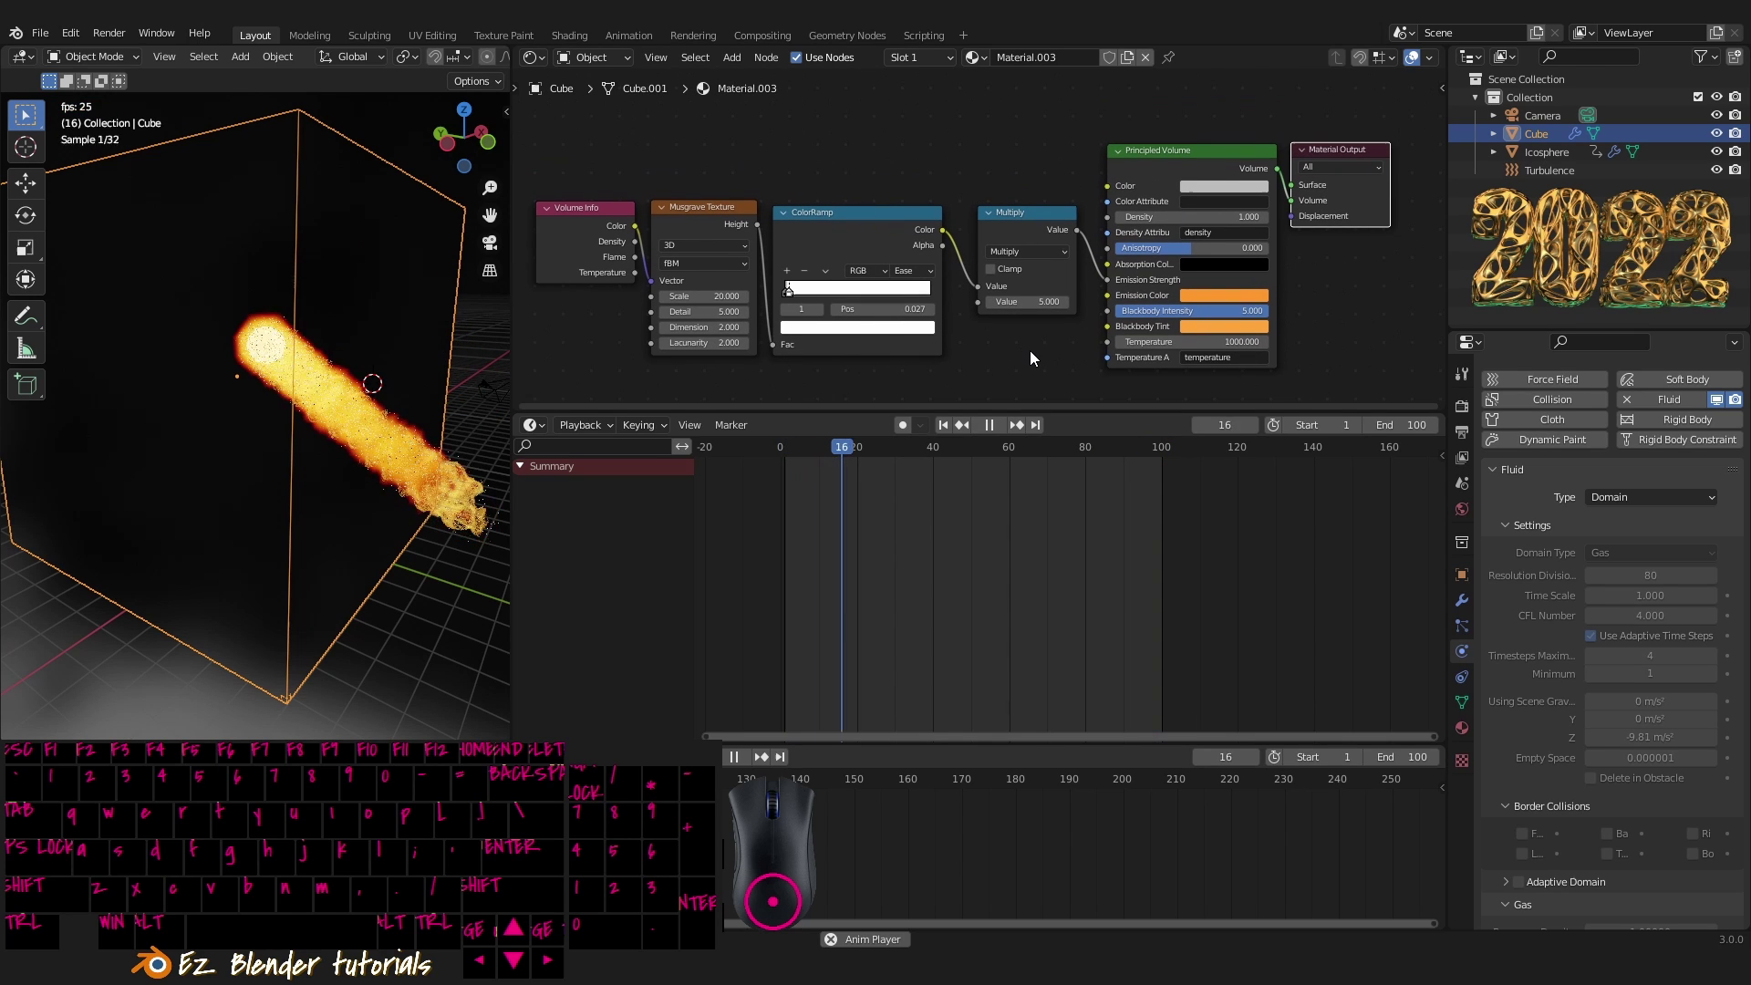
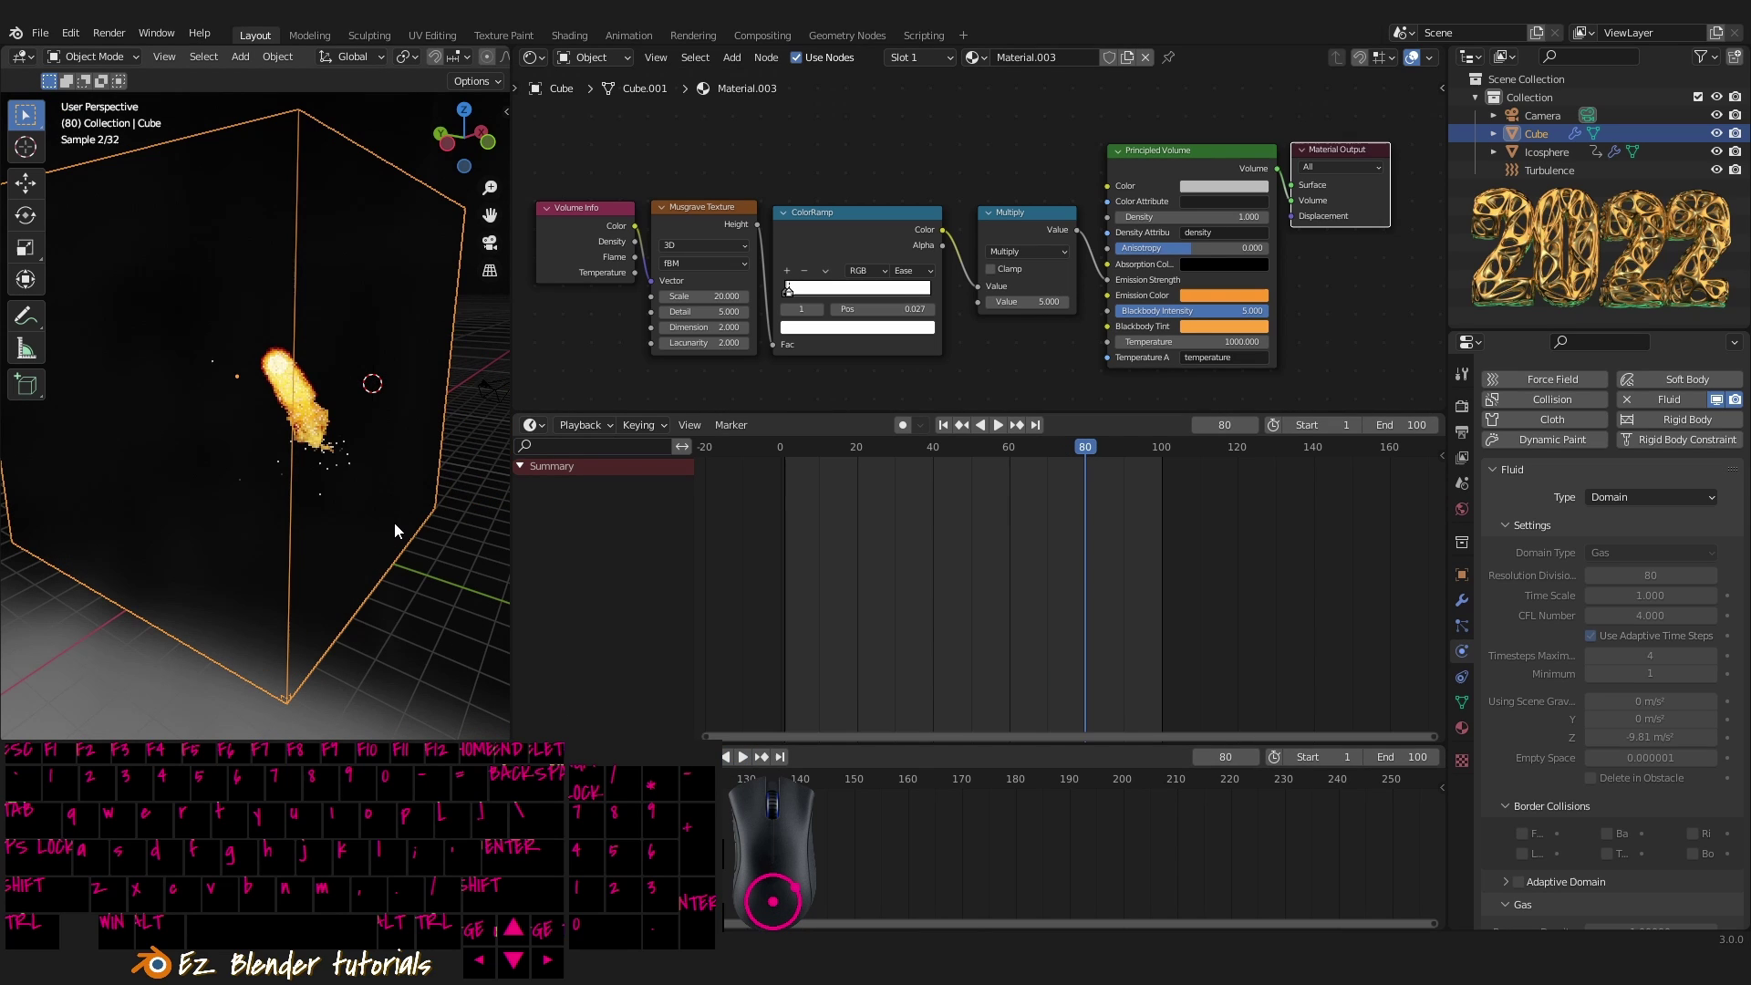
left_click(743, 767)
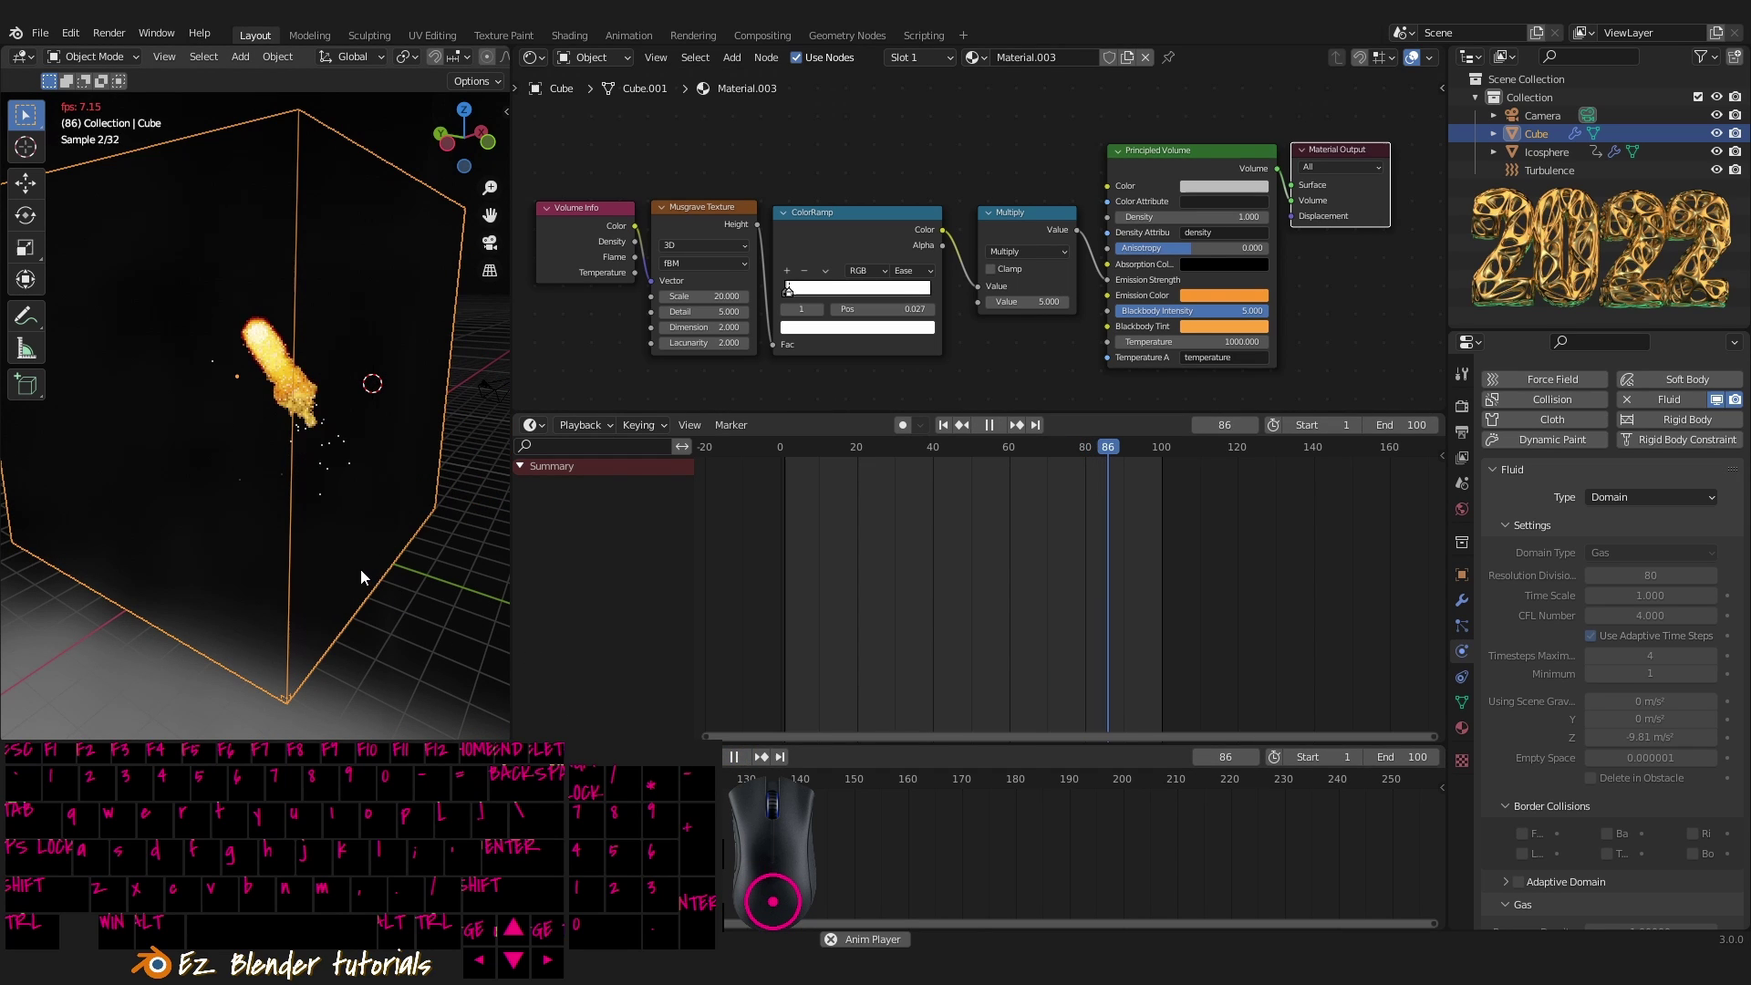
left_click(385, 563)
left_click_drag(391, 529, 426, 580)
key("shift+a")
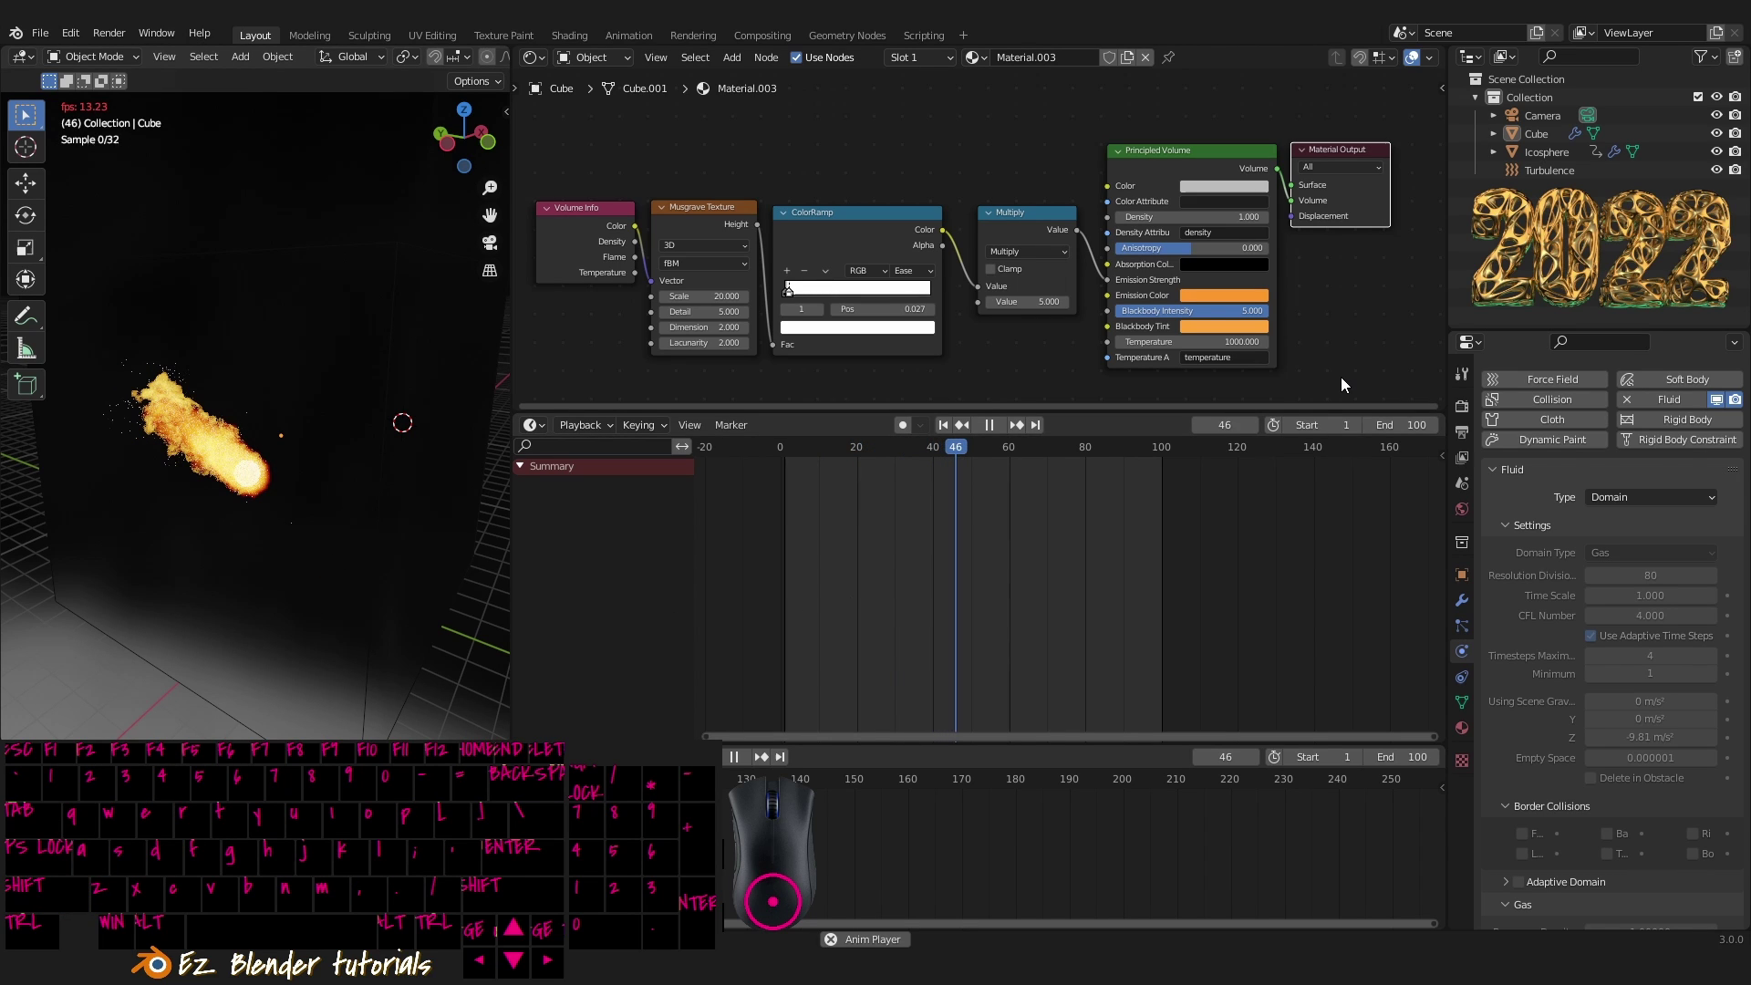